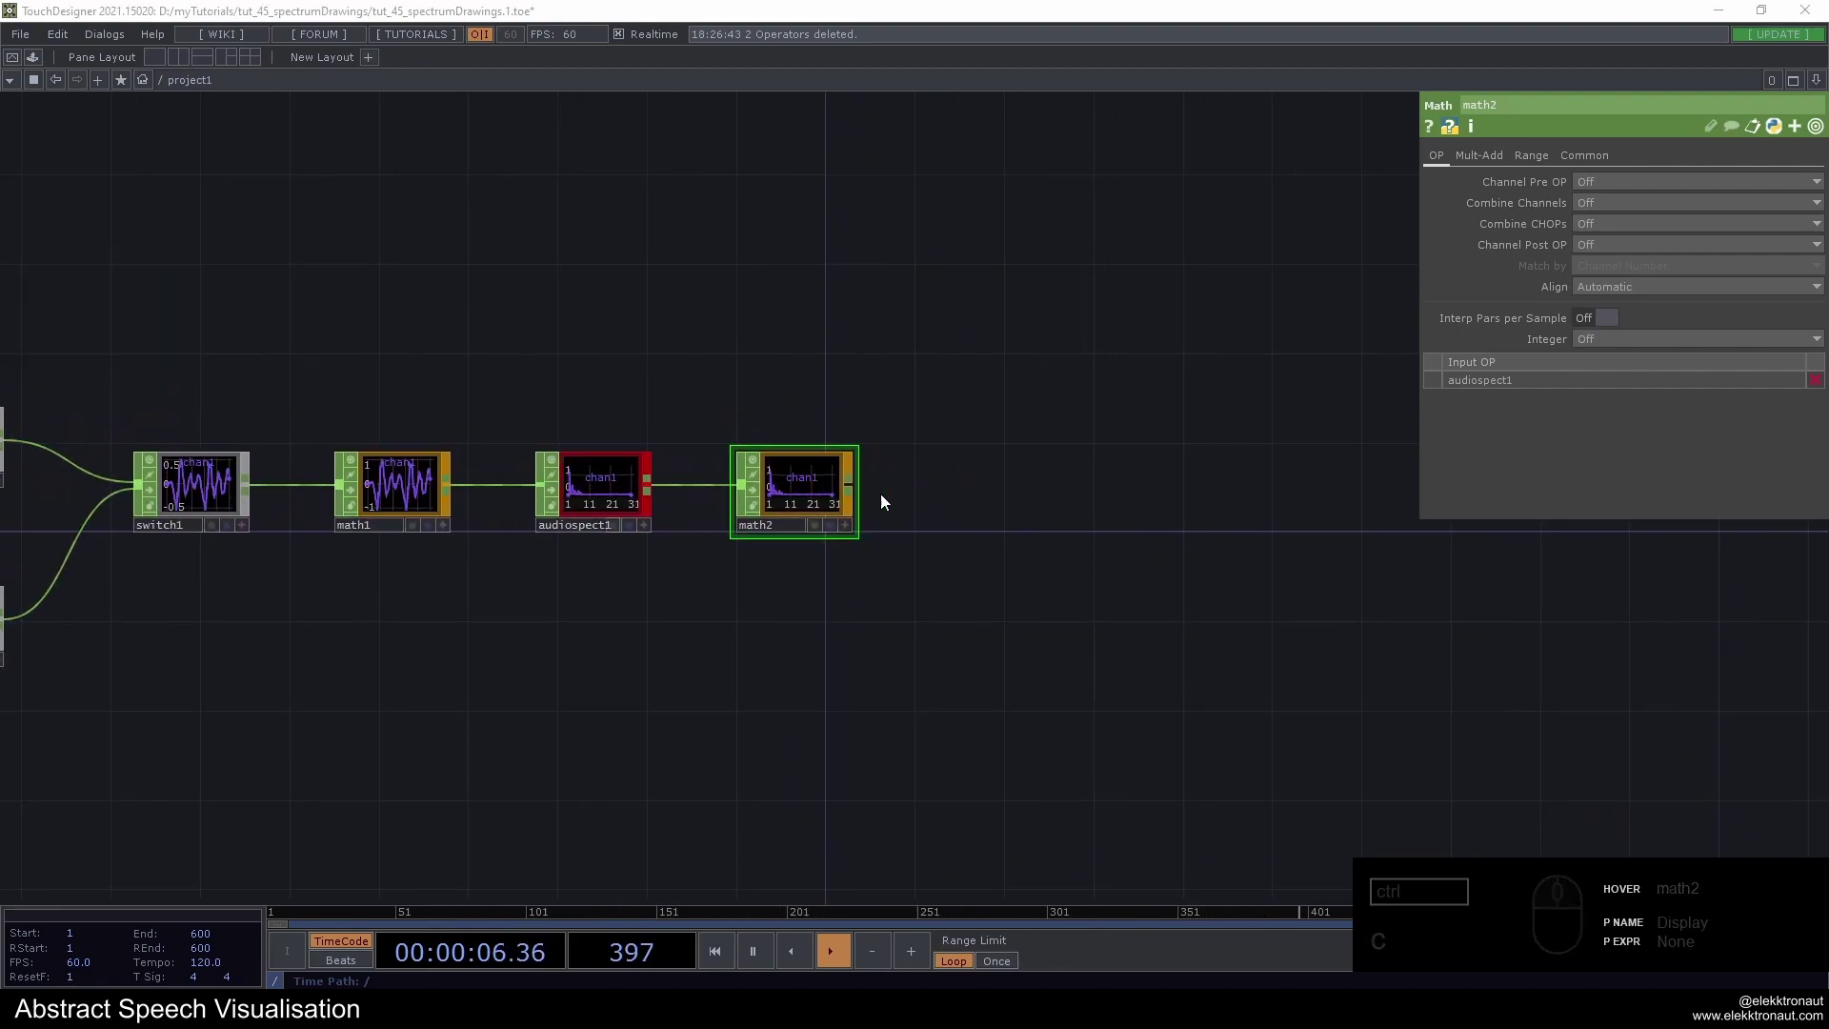
Insert a Trim CHOP after math2 with End measured as a fraction and set to -.7
right_click(851, 491)
text(tr)
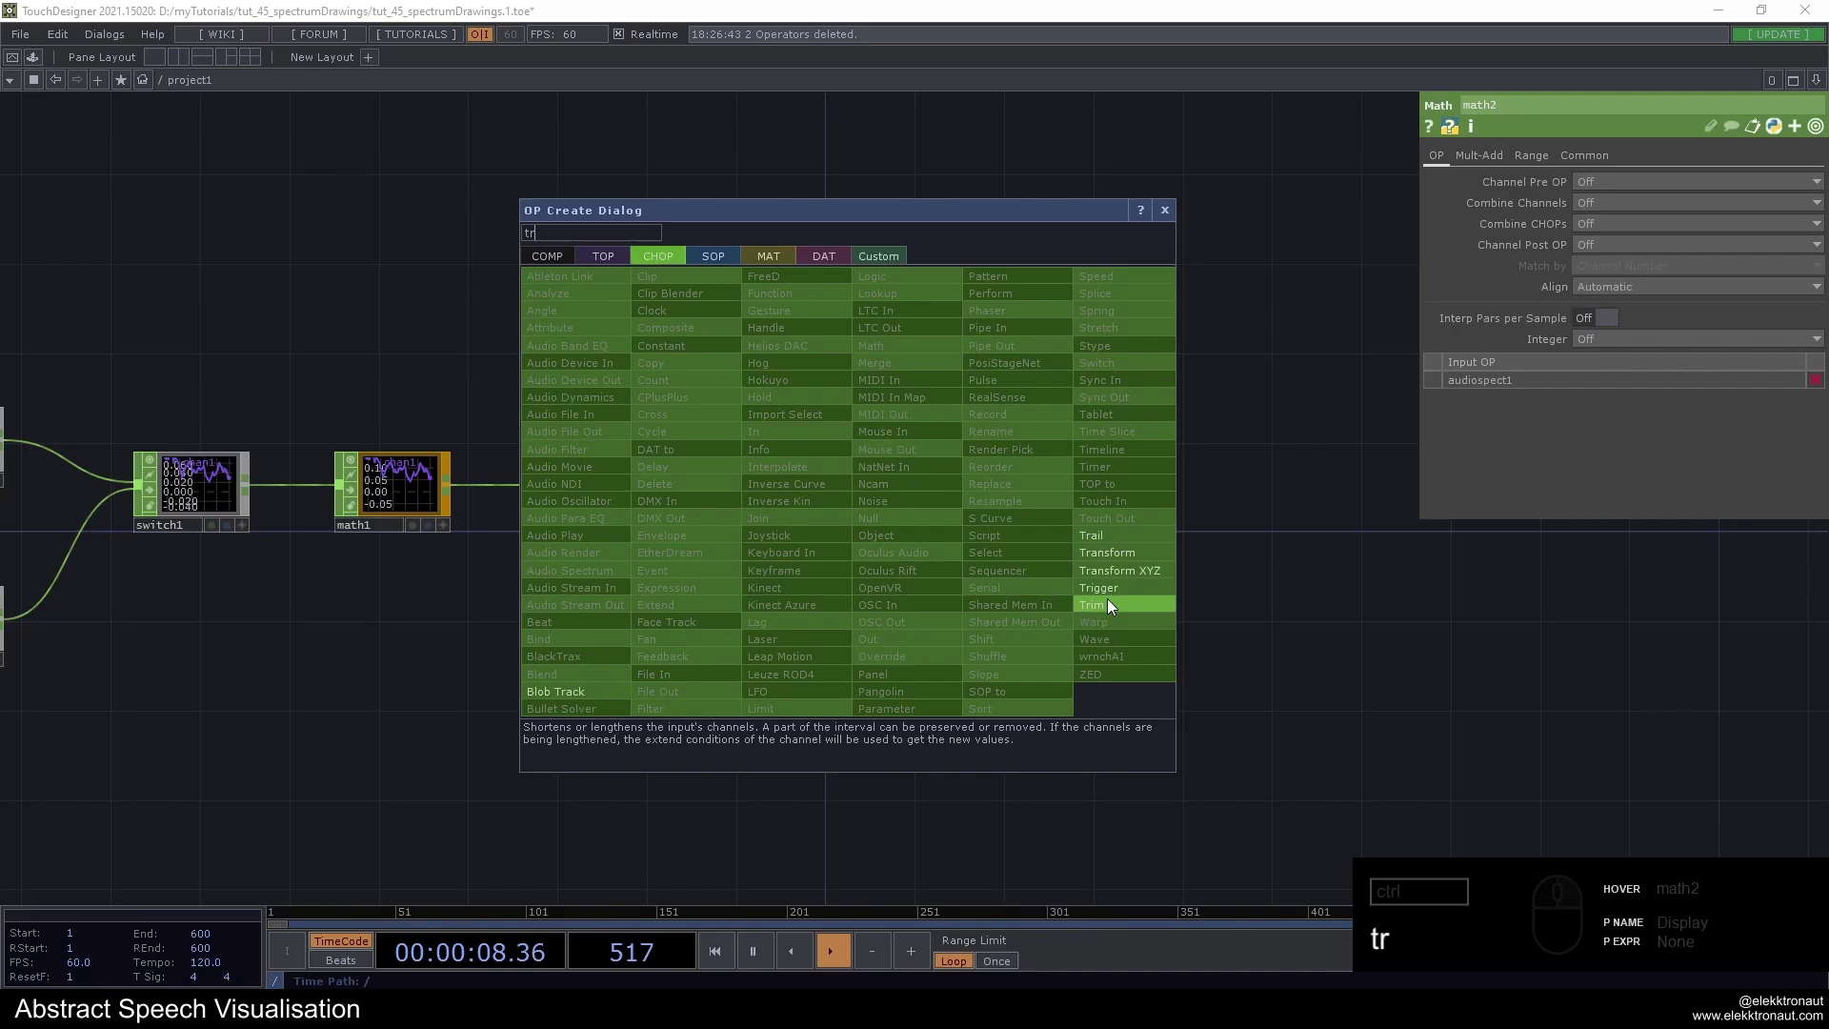
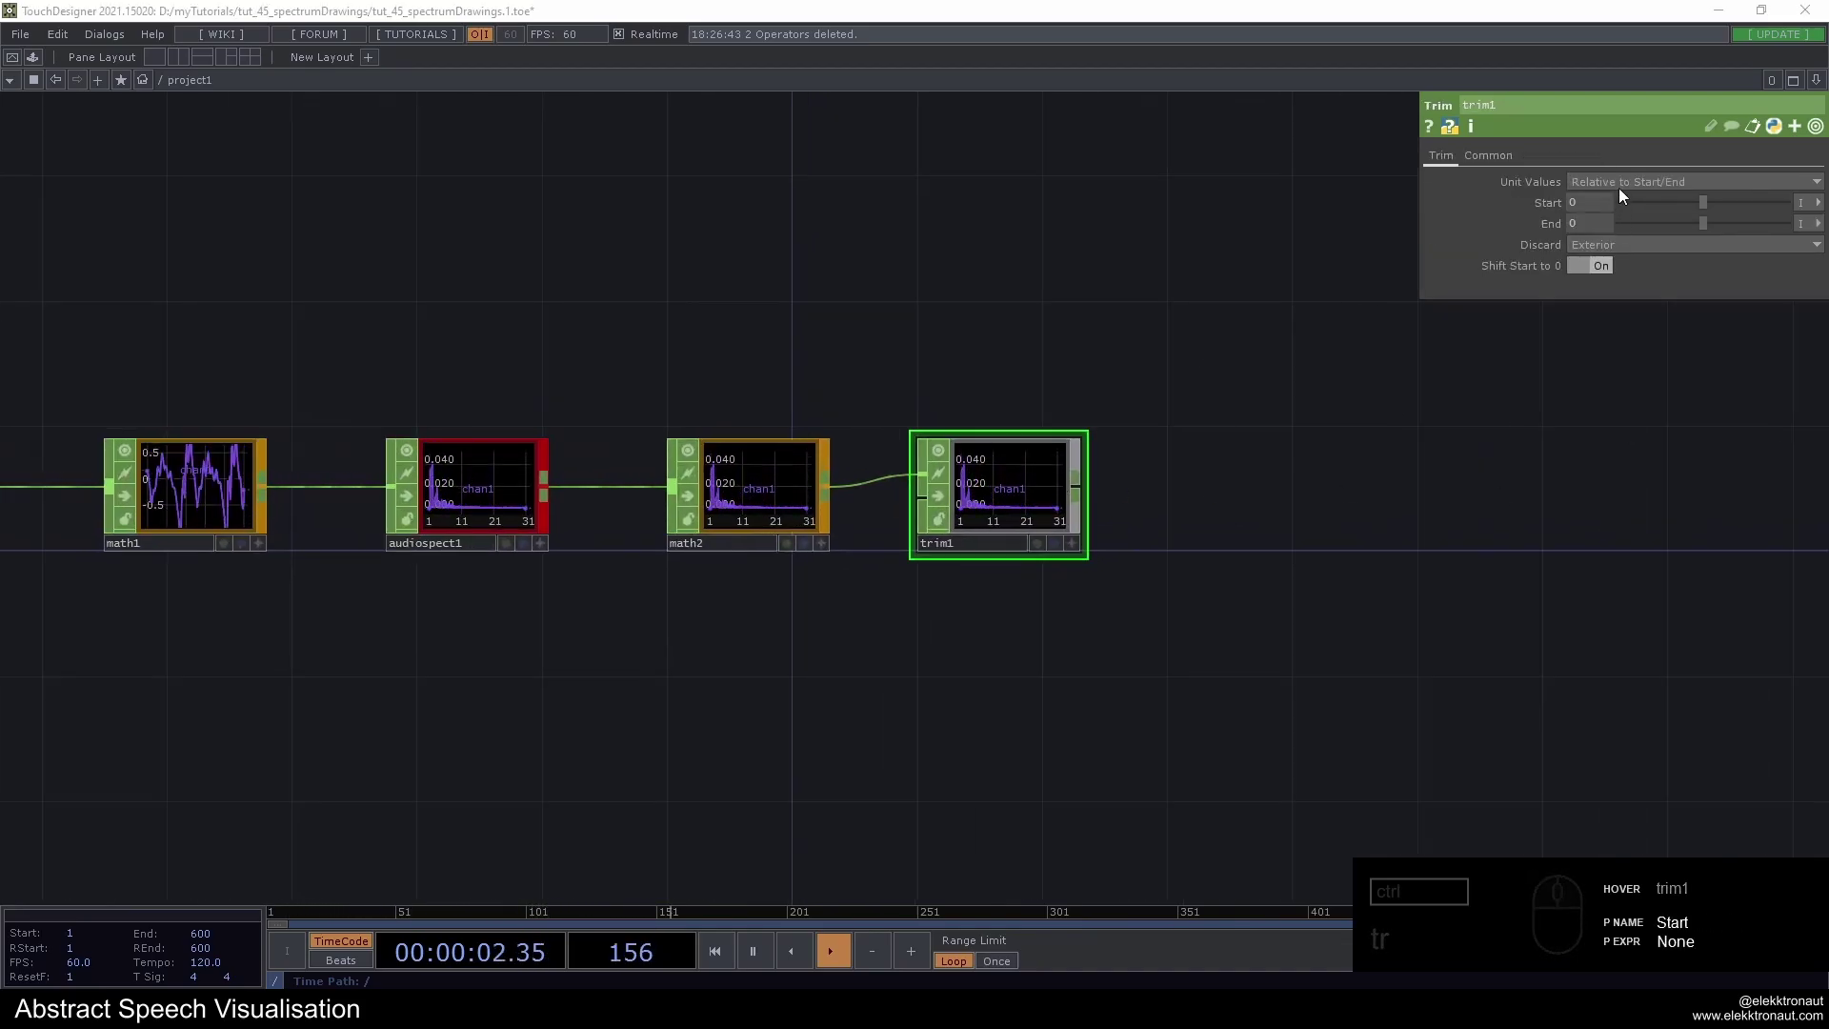
click(1822, 226)
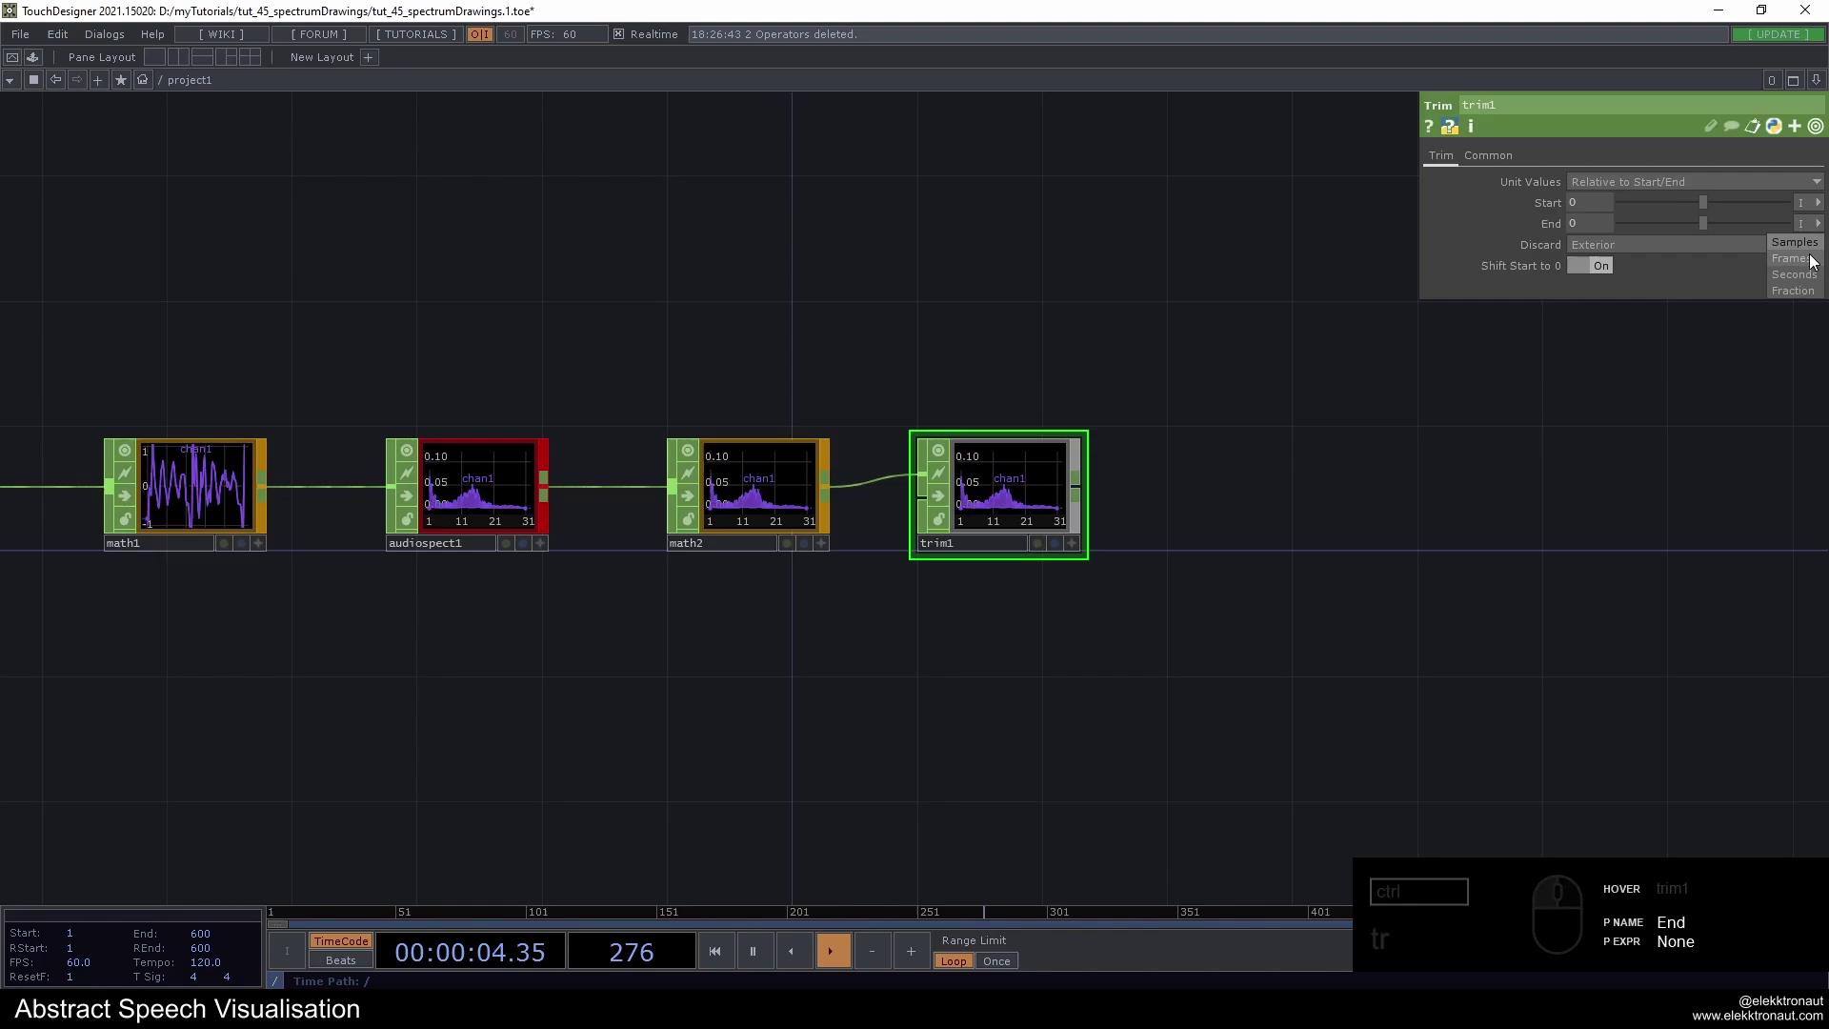
click(1801, 291)
drag(1817, 208, 1805, 237)
click(1793, 277)
drag(1076, 479, 1582, 244)
click(1588, 231)
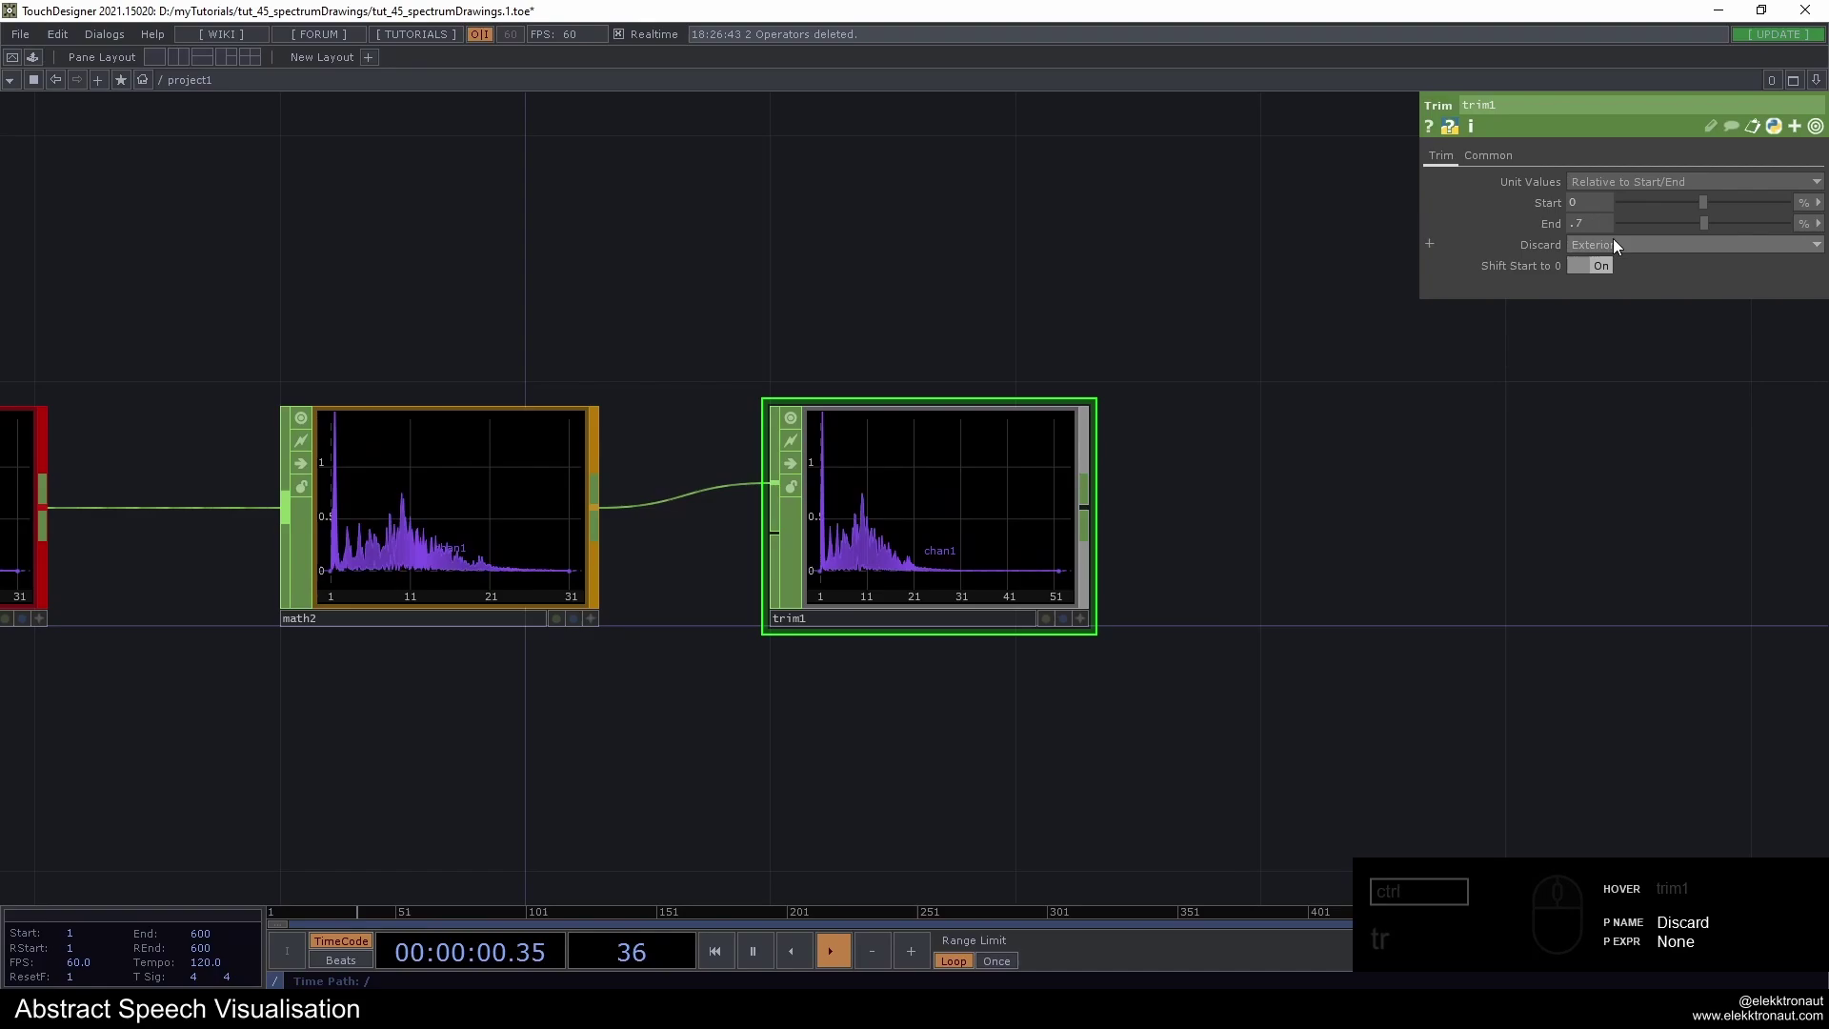
click(1591, 229)
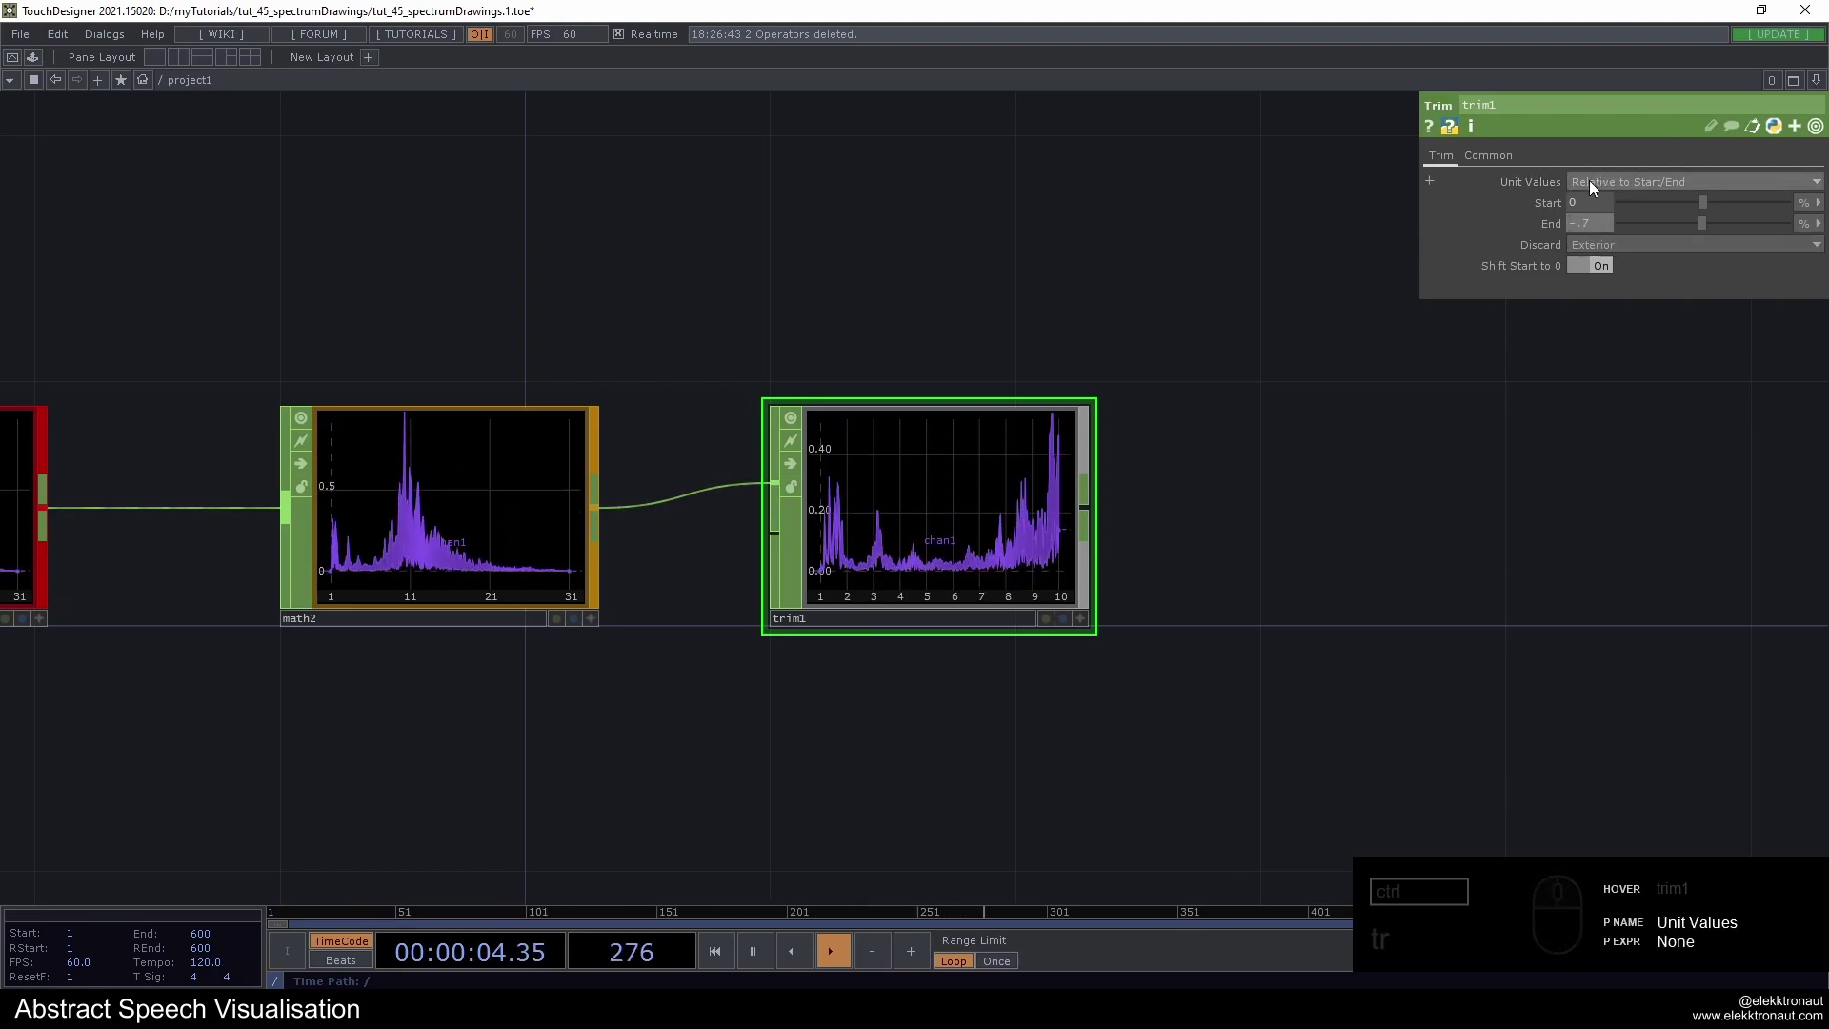
drag(1320, 197, 1334, 210)
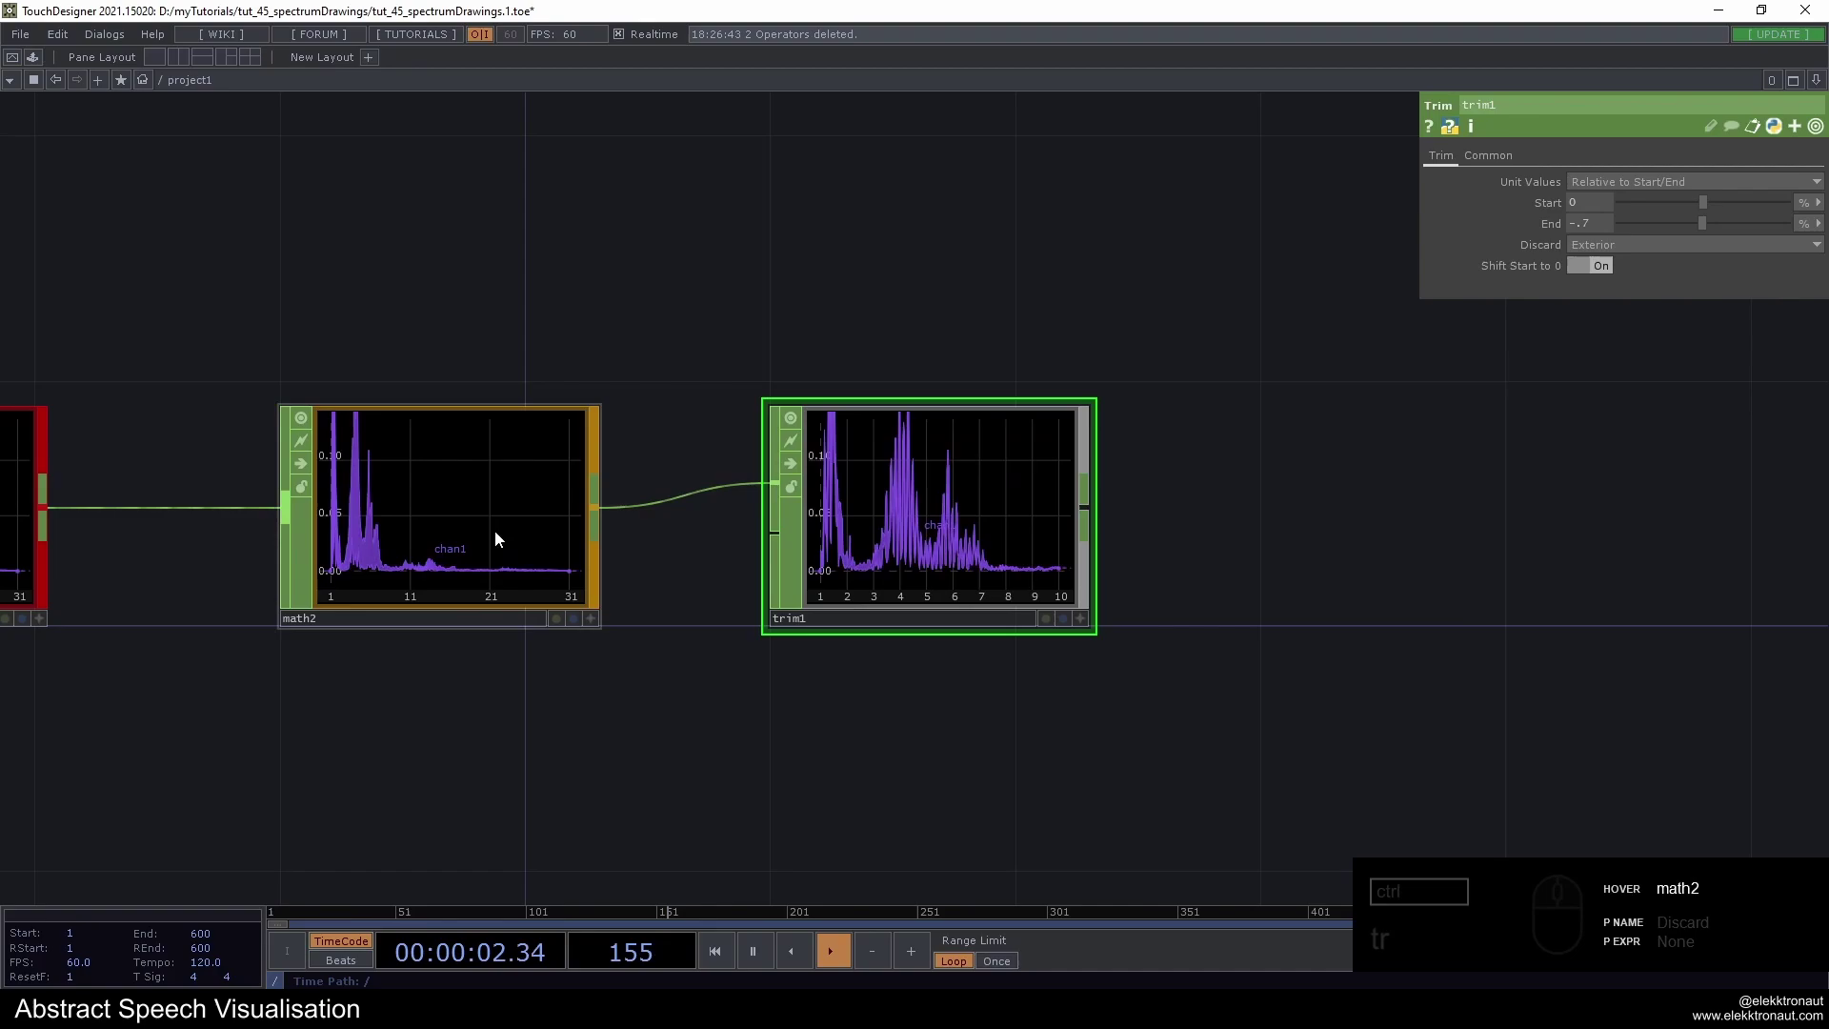
middle_click(639, 573)
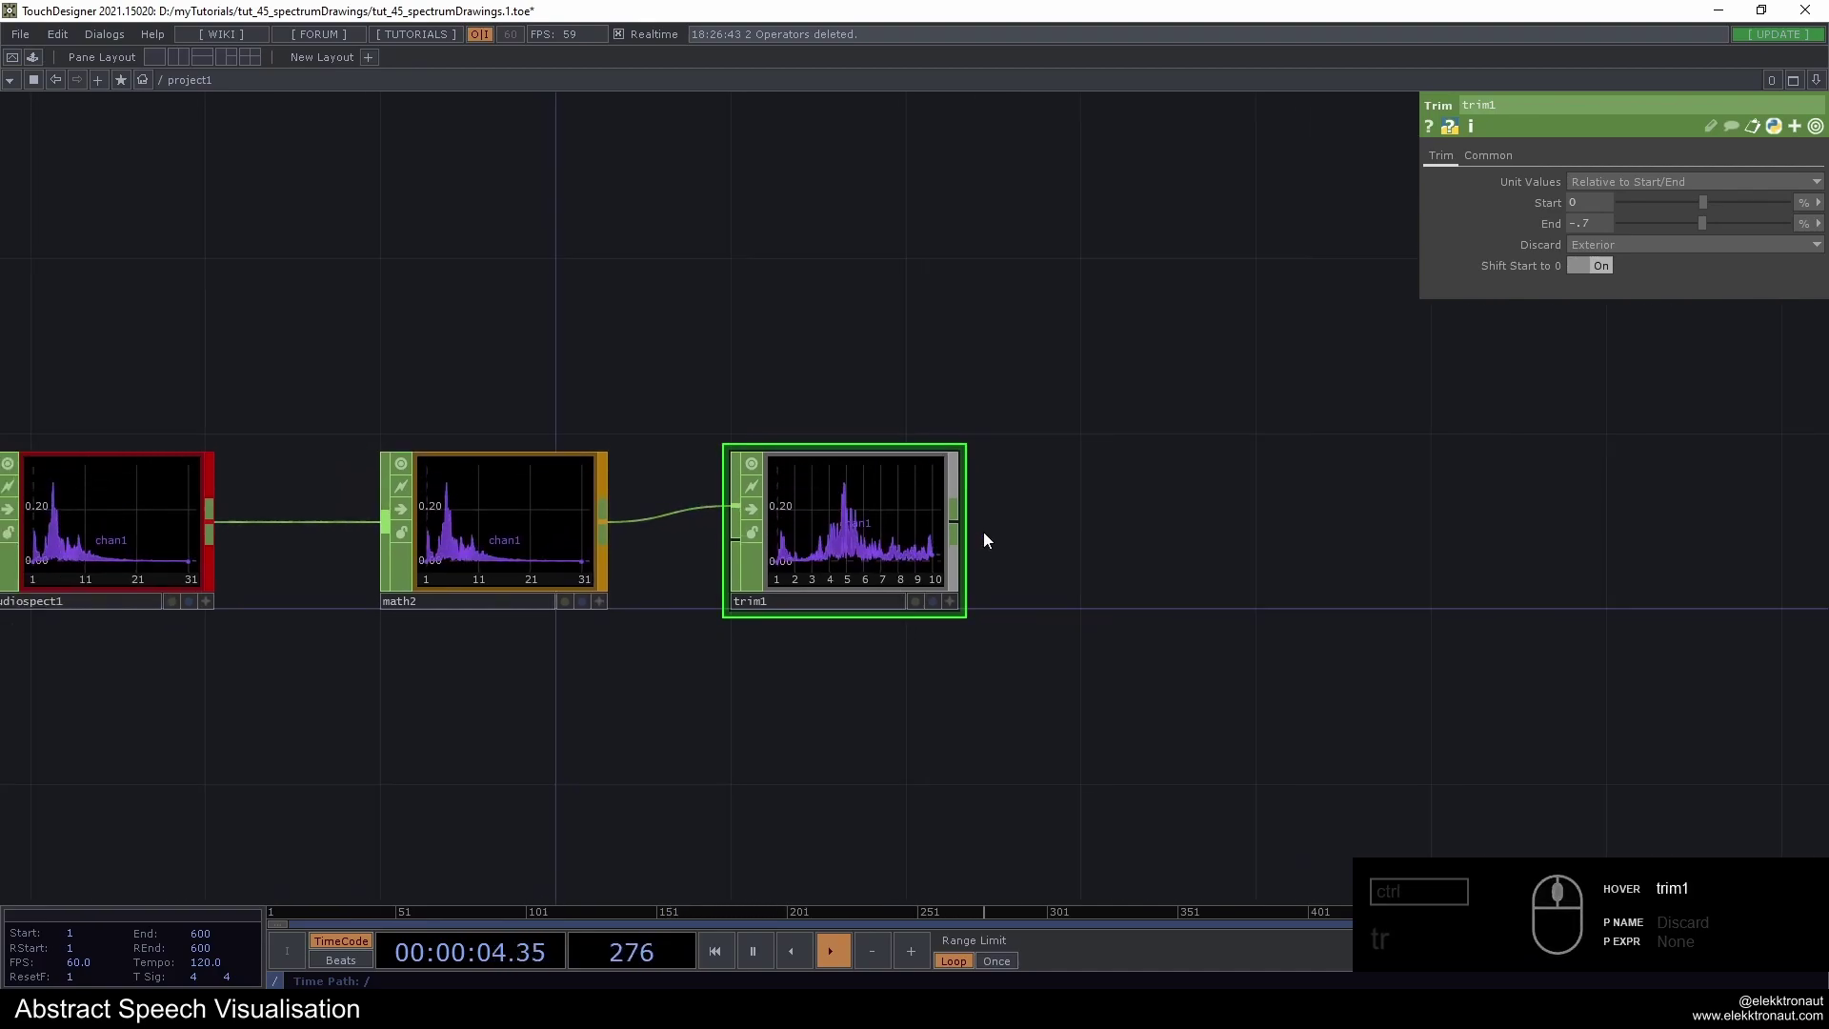
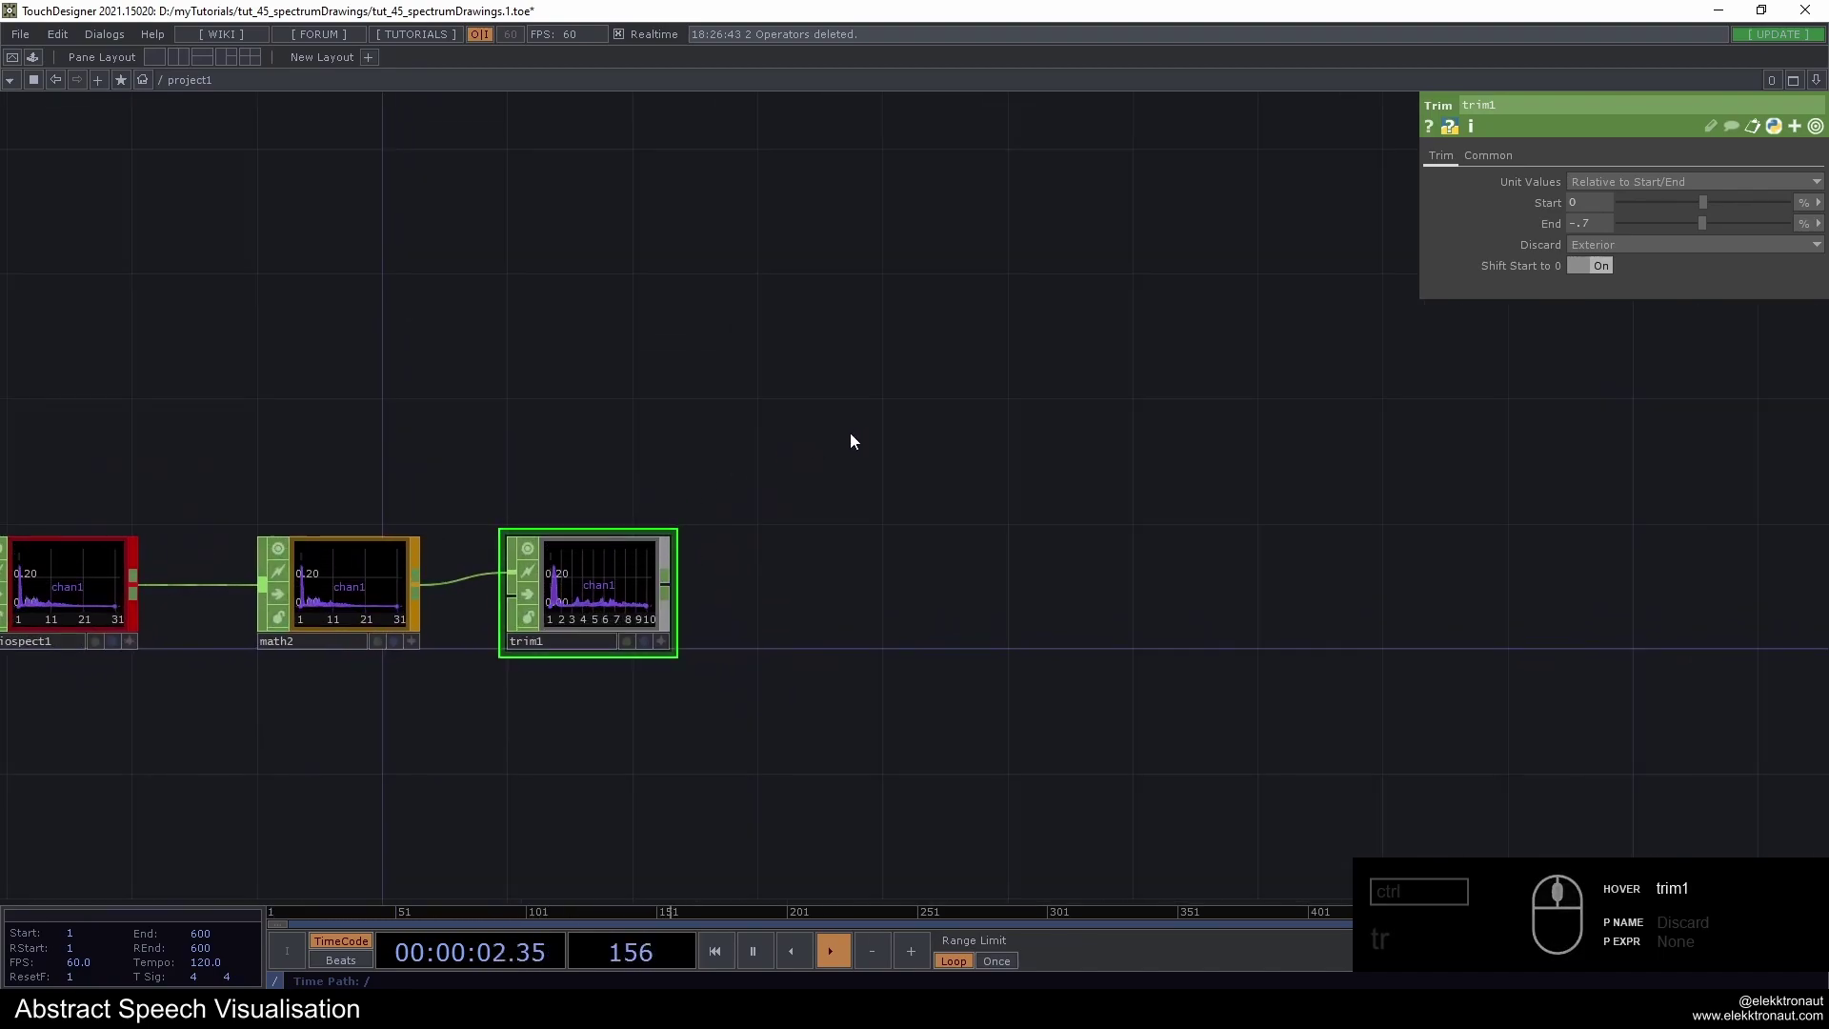
click(777, 425)
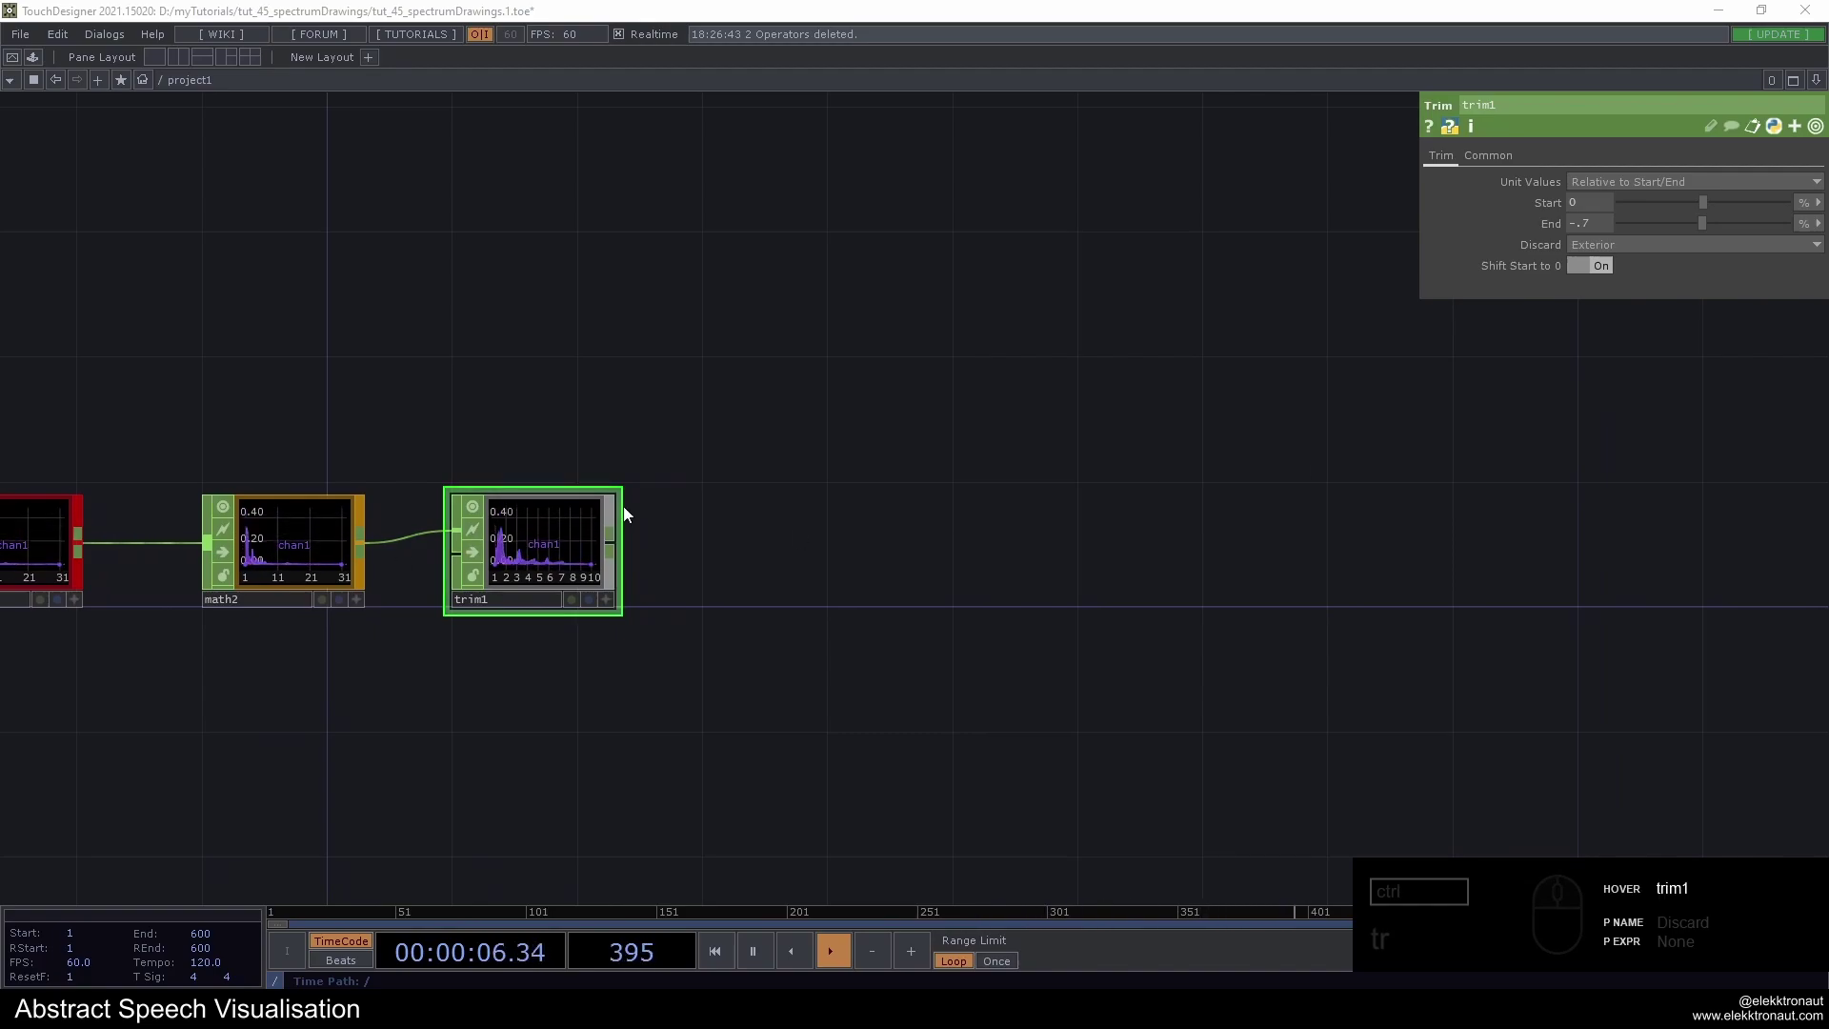
Add a Resample CHOP wired after trim1
right_click(620, 543)
text(es)
drag(778, 557, 829, 567)
click(888, 566)
drag(1520, 152, 1578, 167)
drag(1592, 185, 1460, 161)
click(1459, 161)
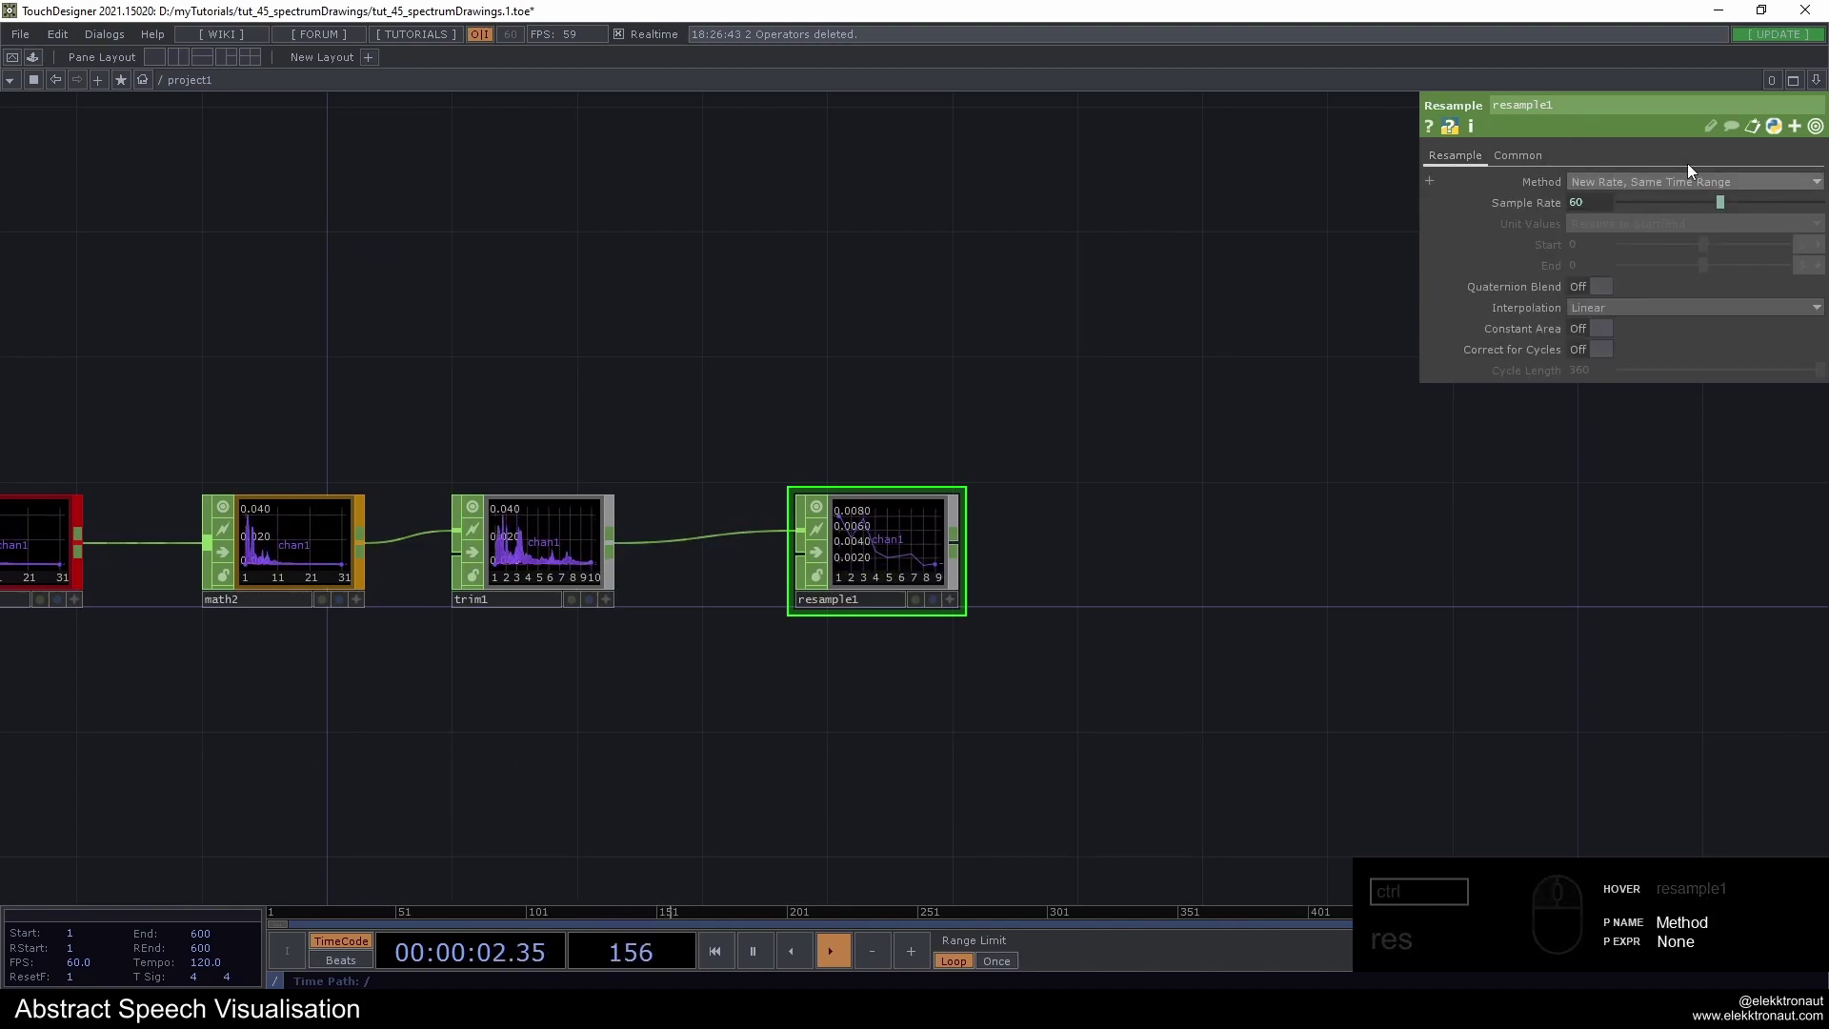
Set Resample to New Rate, New Interval with absolute units ending at 29
drag(1605, 185, 1627, 241)
click(1633, 247)
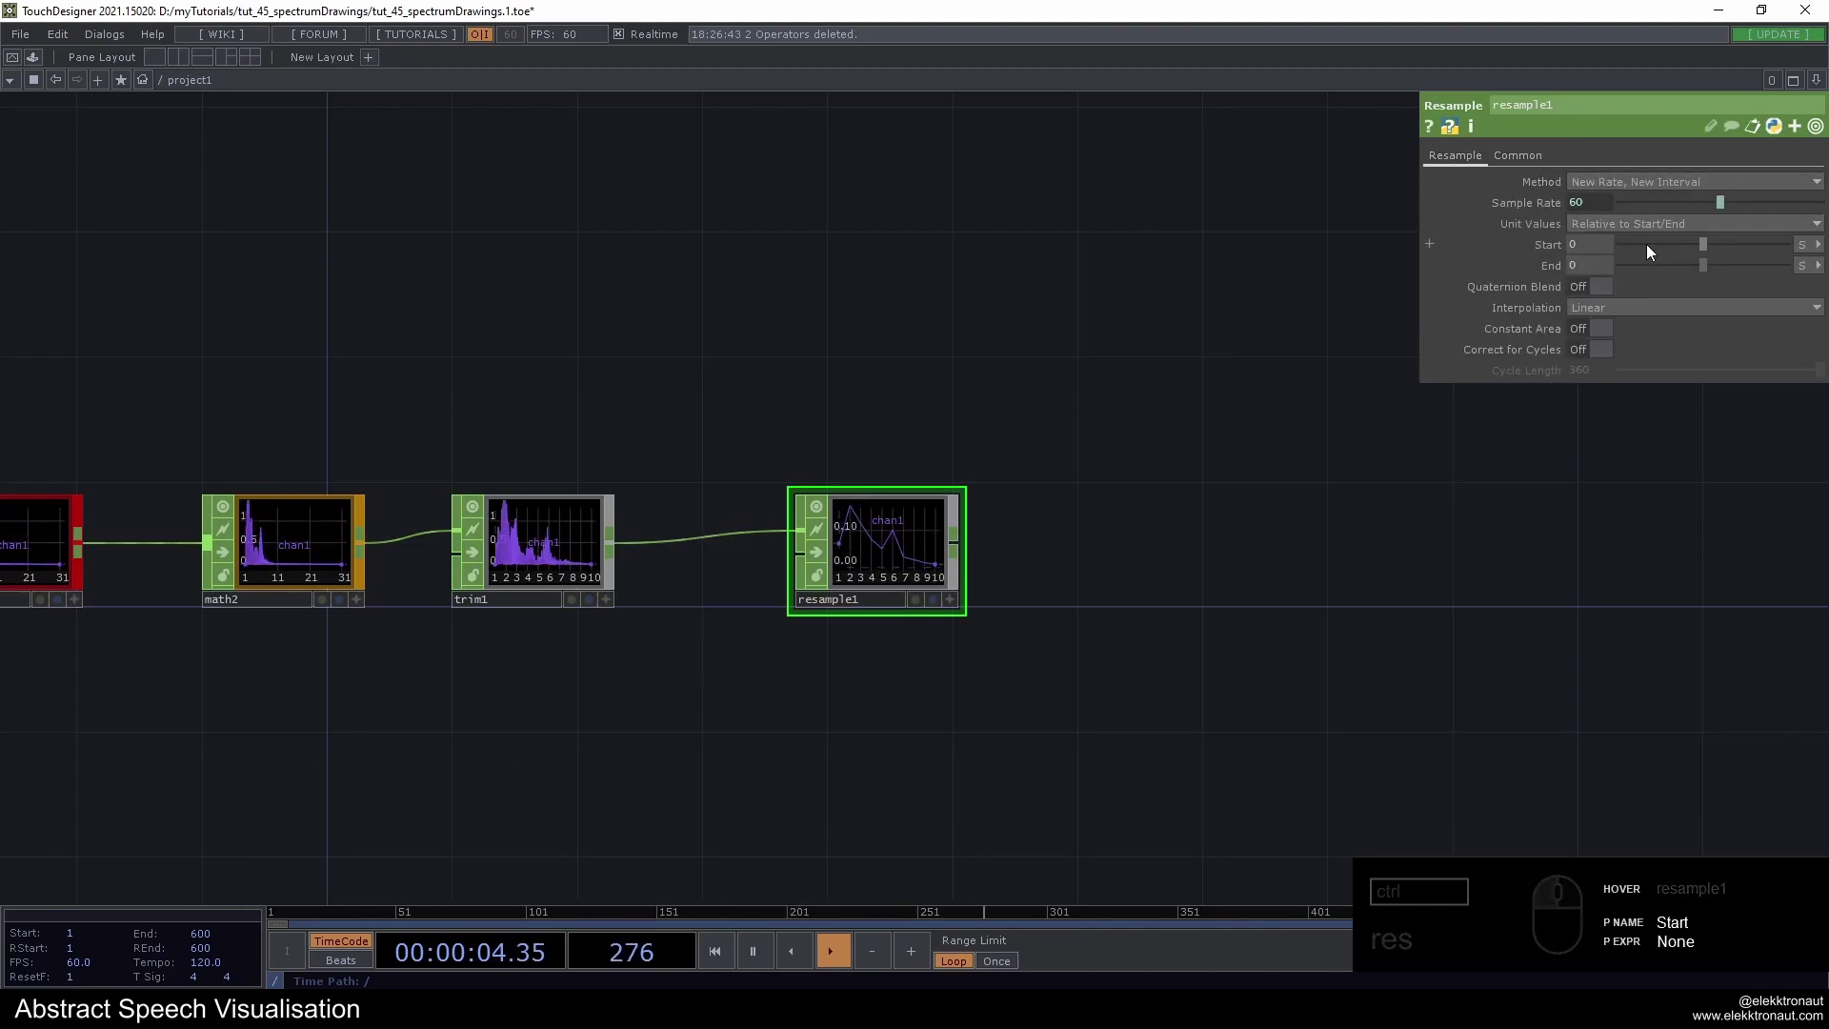
drag(1661, 221, 1619, 248)
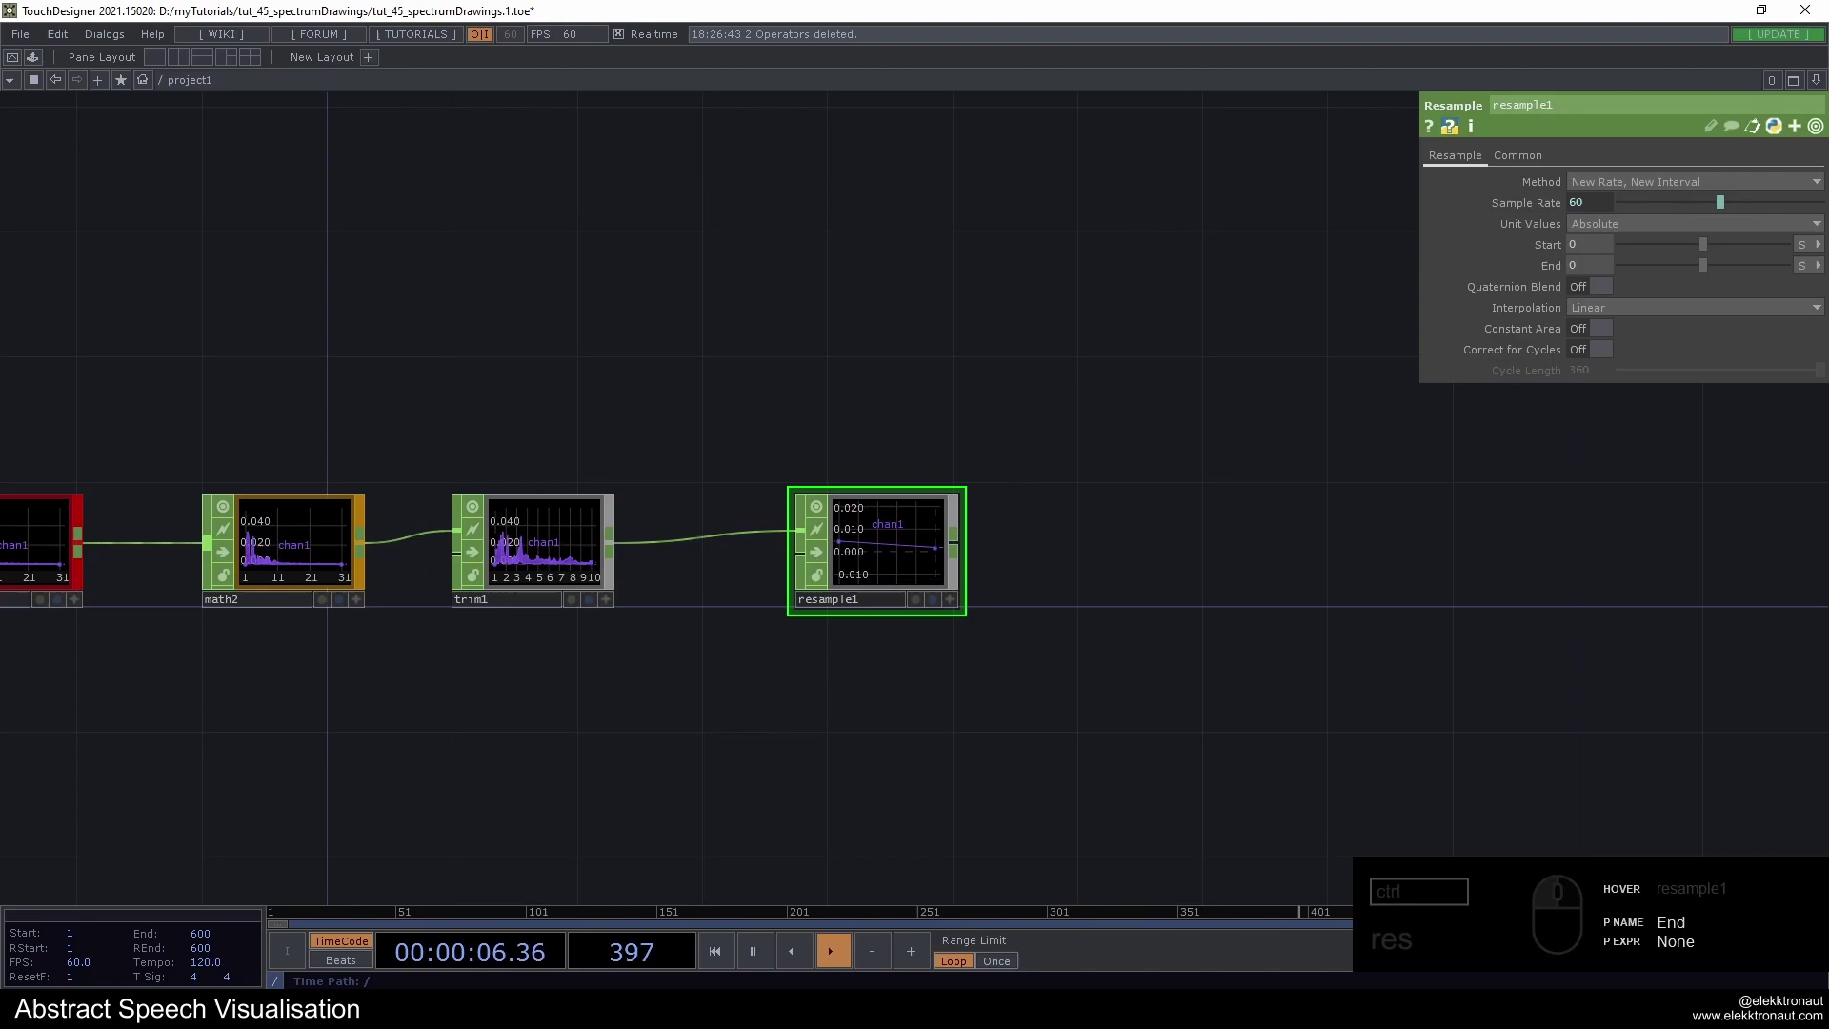
drag(1810, 280, 1564, 260)
click(1591, 272)
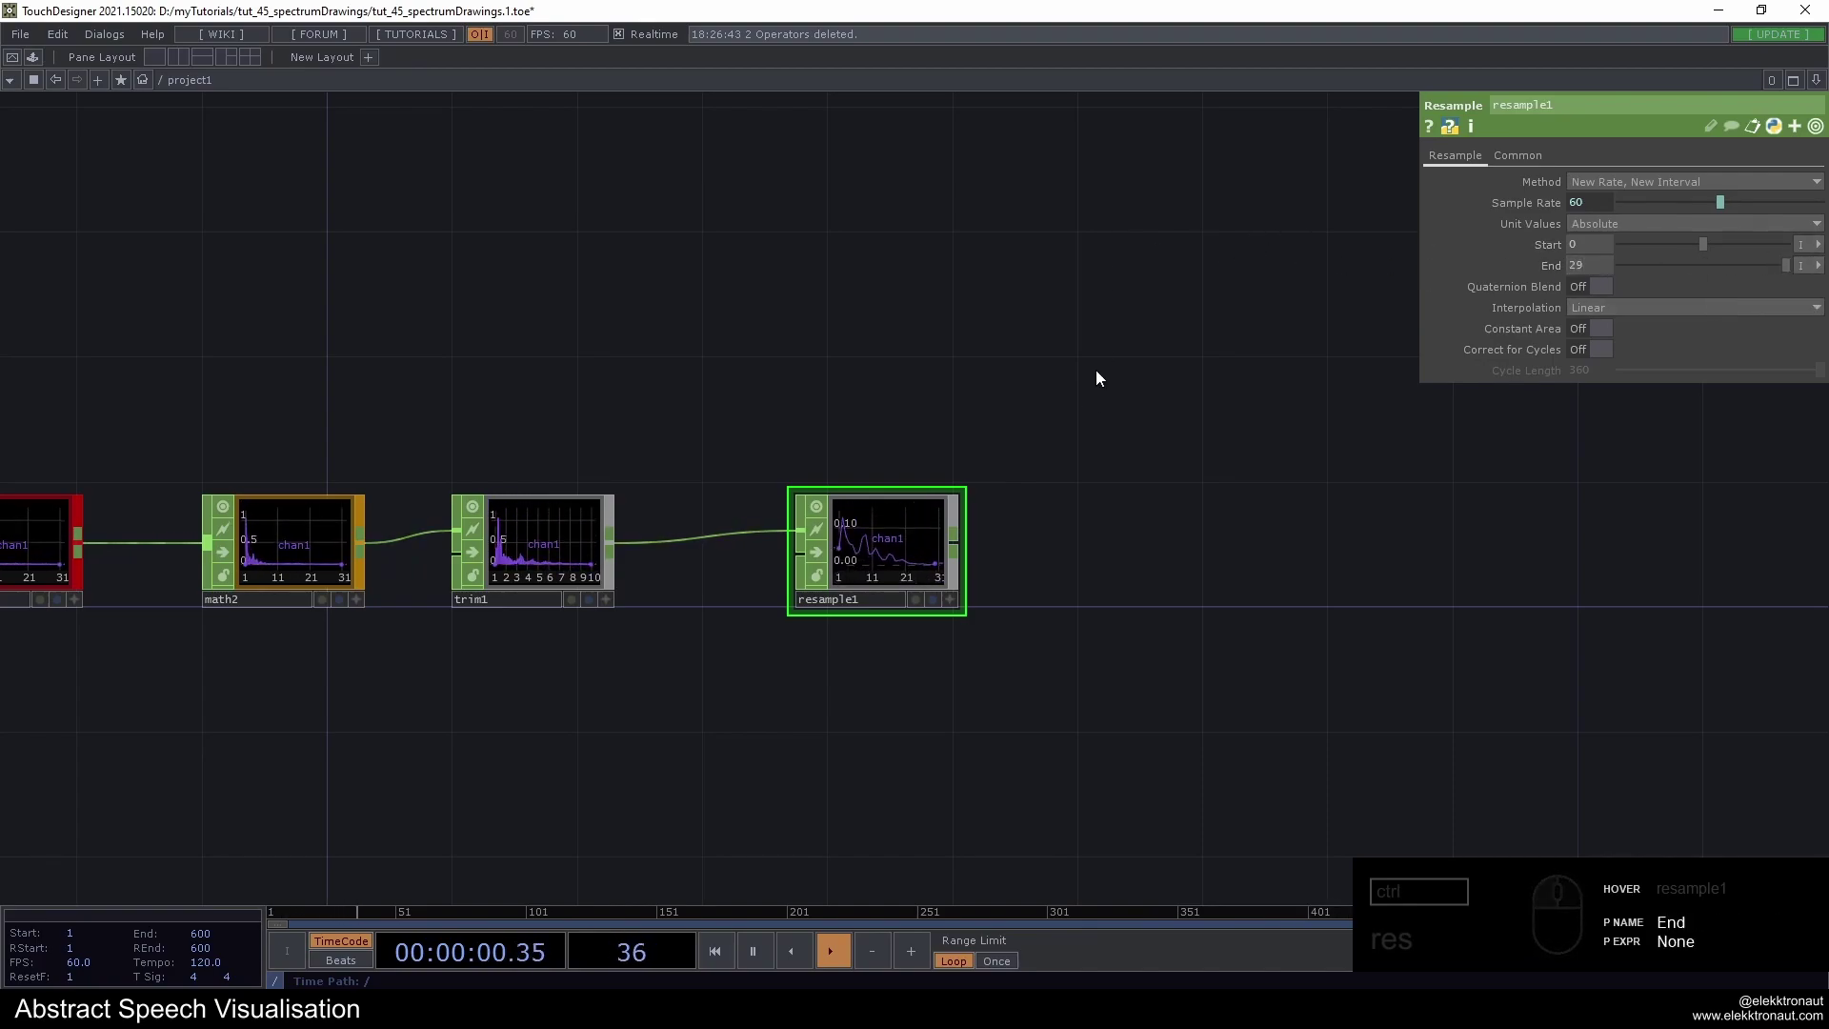
click(907, 524)
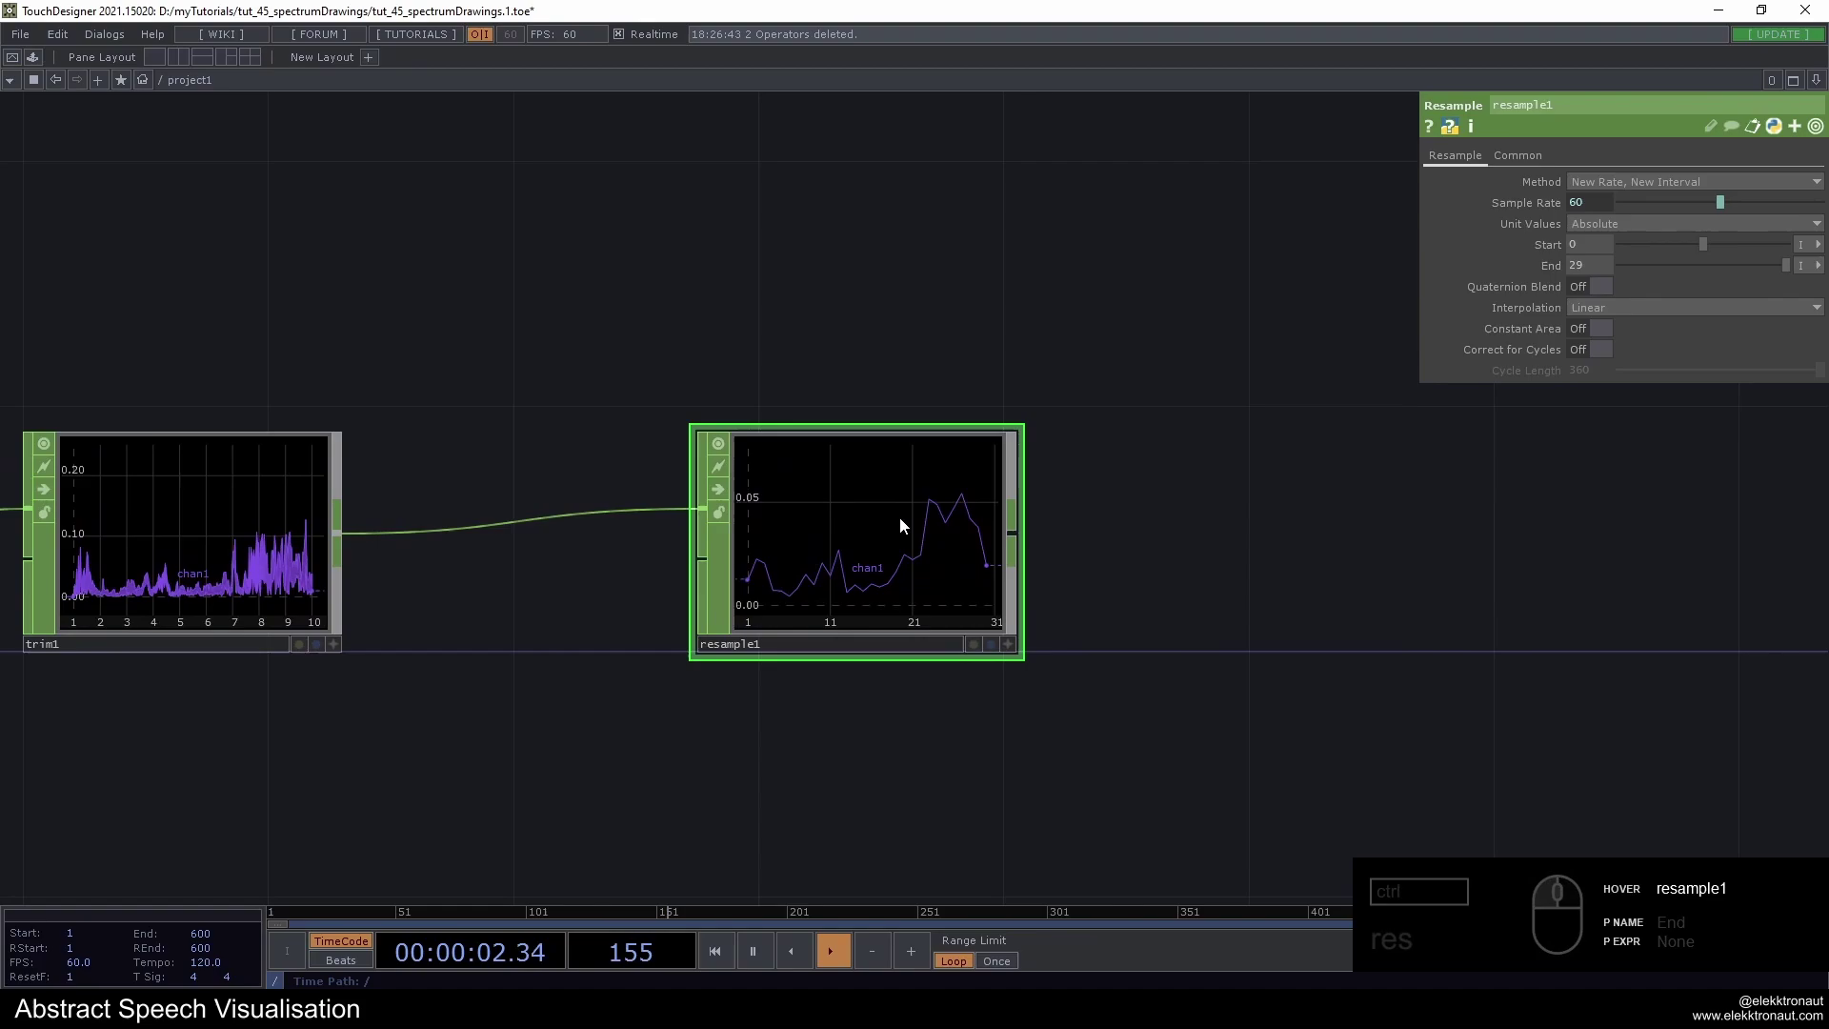
drag(984, 500, 958, 520)
click(902, 526)
drag(903, 524, 874, 517)
click(873, 517)
click(1596, 272)
Cap the chain with a Null CHOP after resample1
middle_click(894, 492)
click(868, 491)
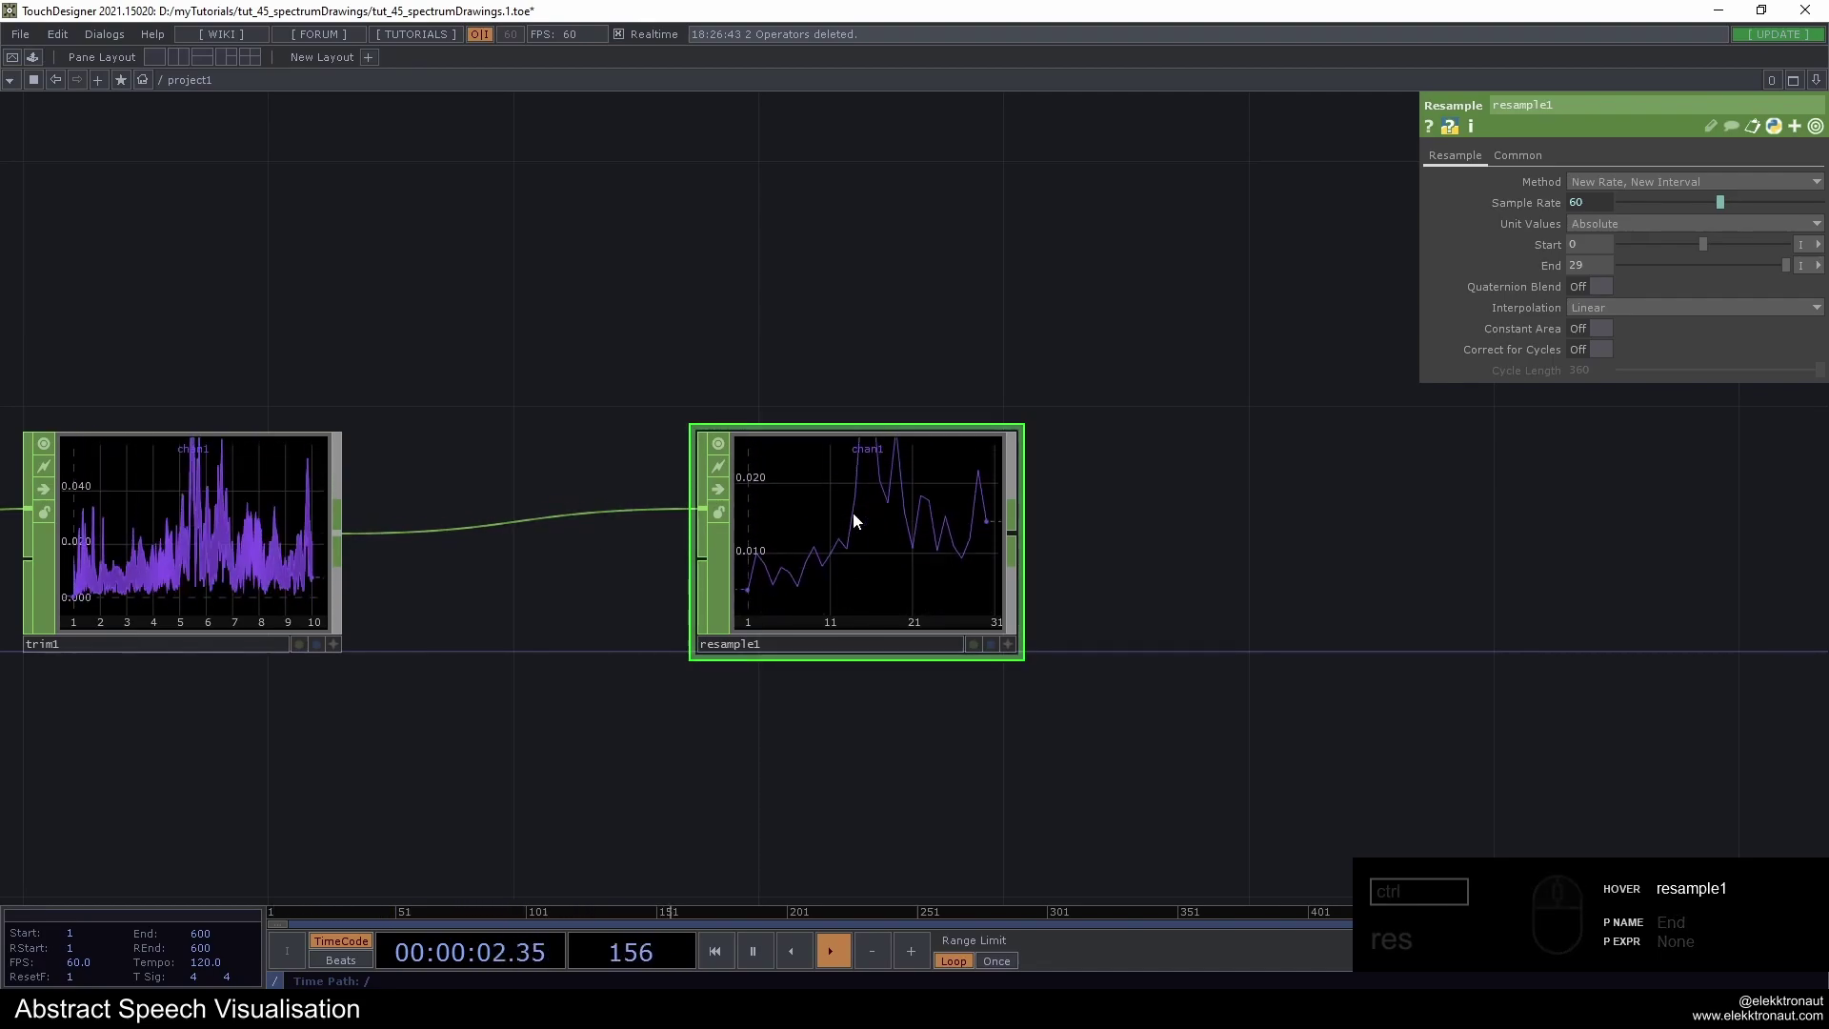
middle_click(845, 532)
drag(858, 392, 752, 398)
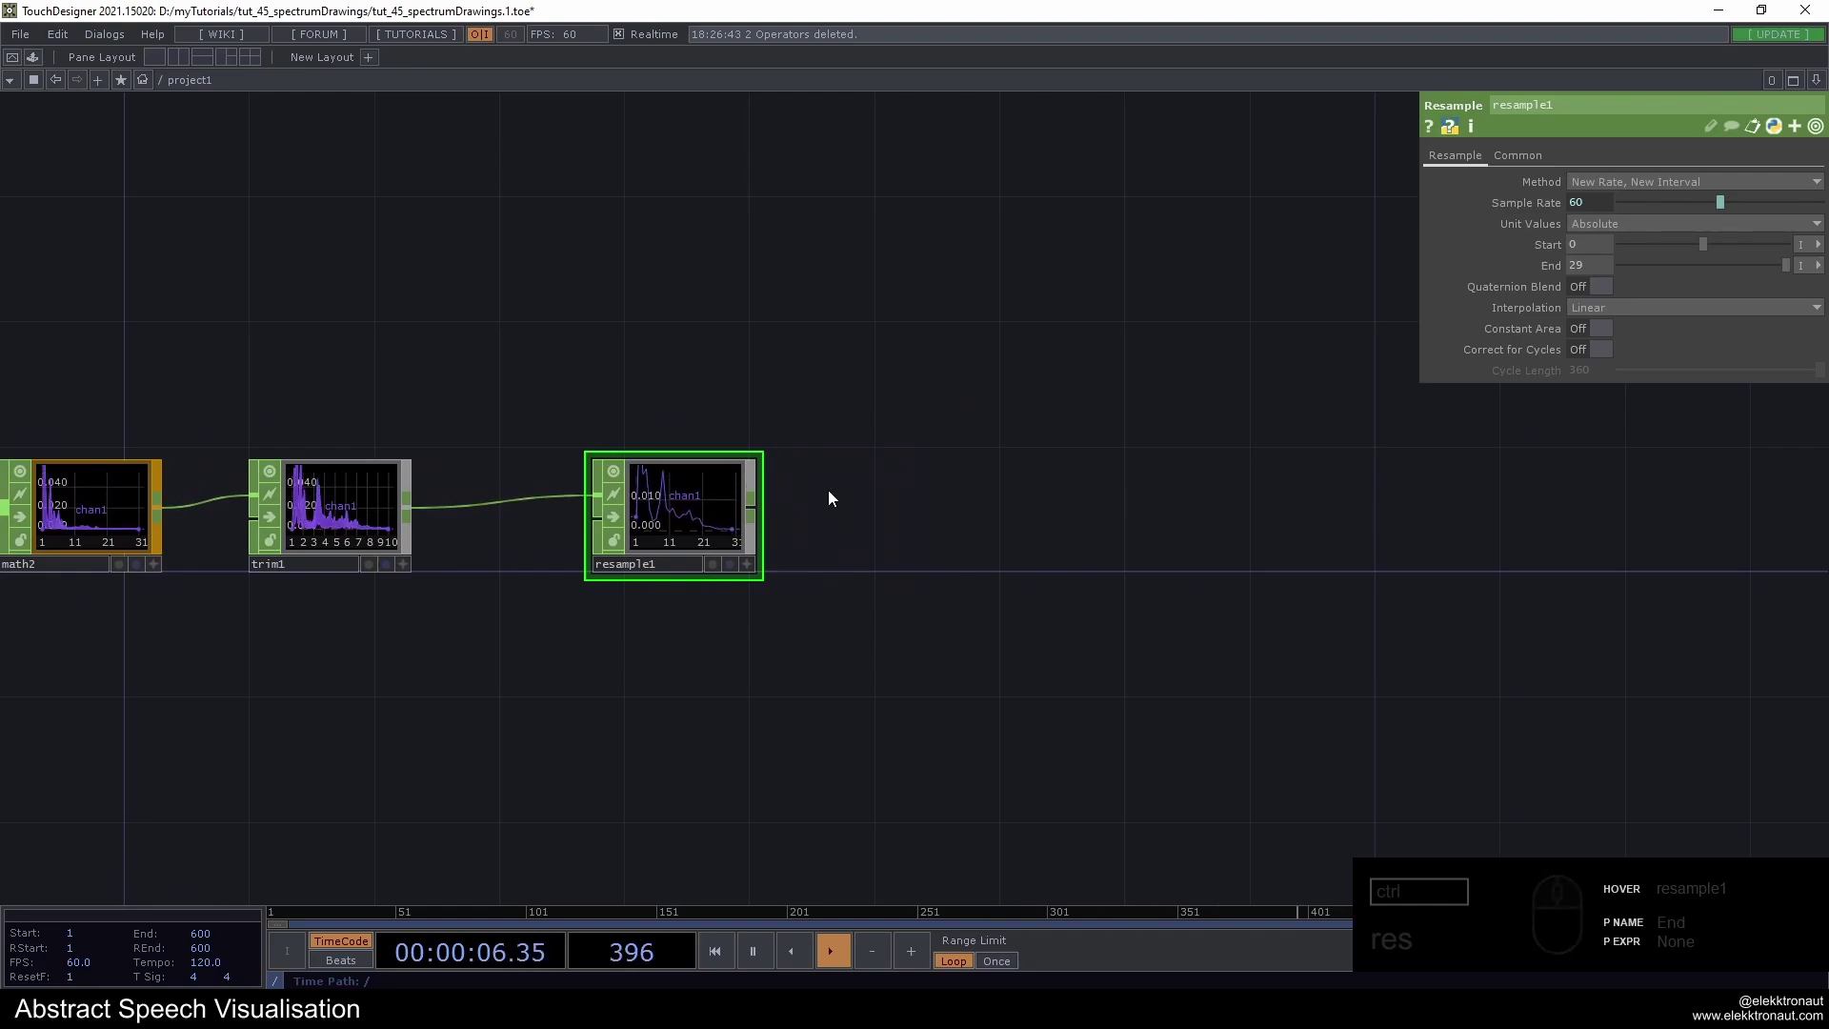
click(697, 507)
key(alt+n)
drag(1088, 522, 1104, 532)
drag(1060, 532, 1051, 532)
drag(1043, 522, 780, 365)
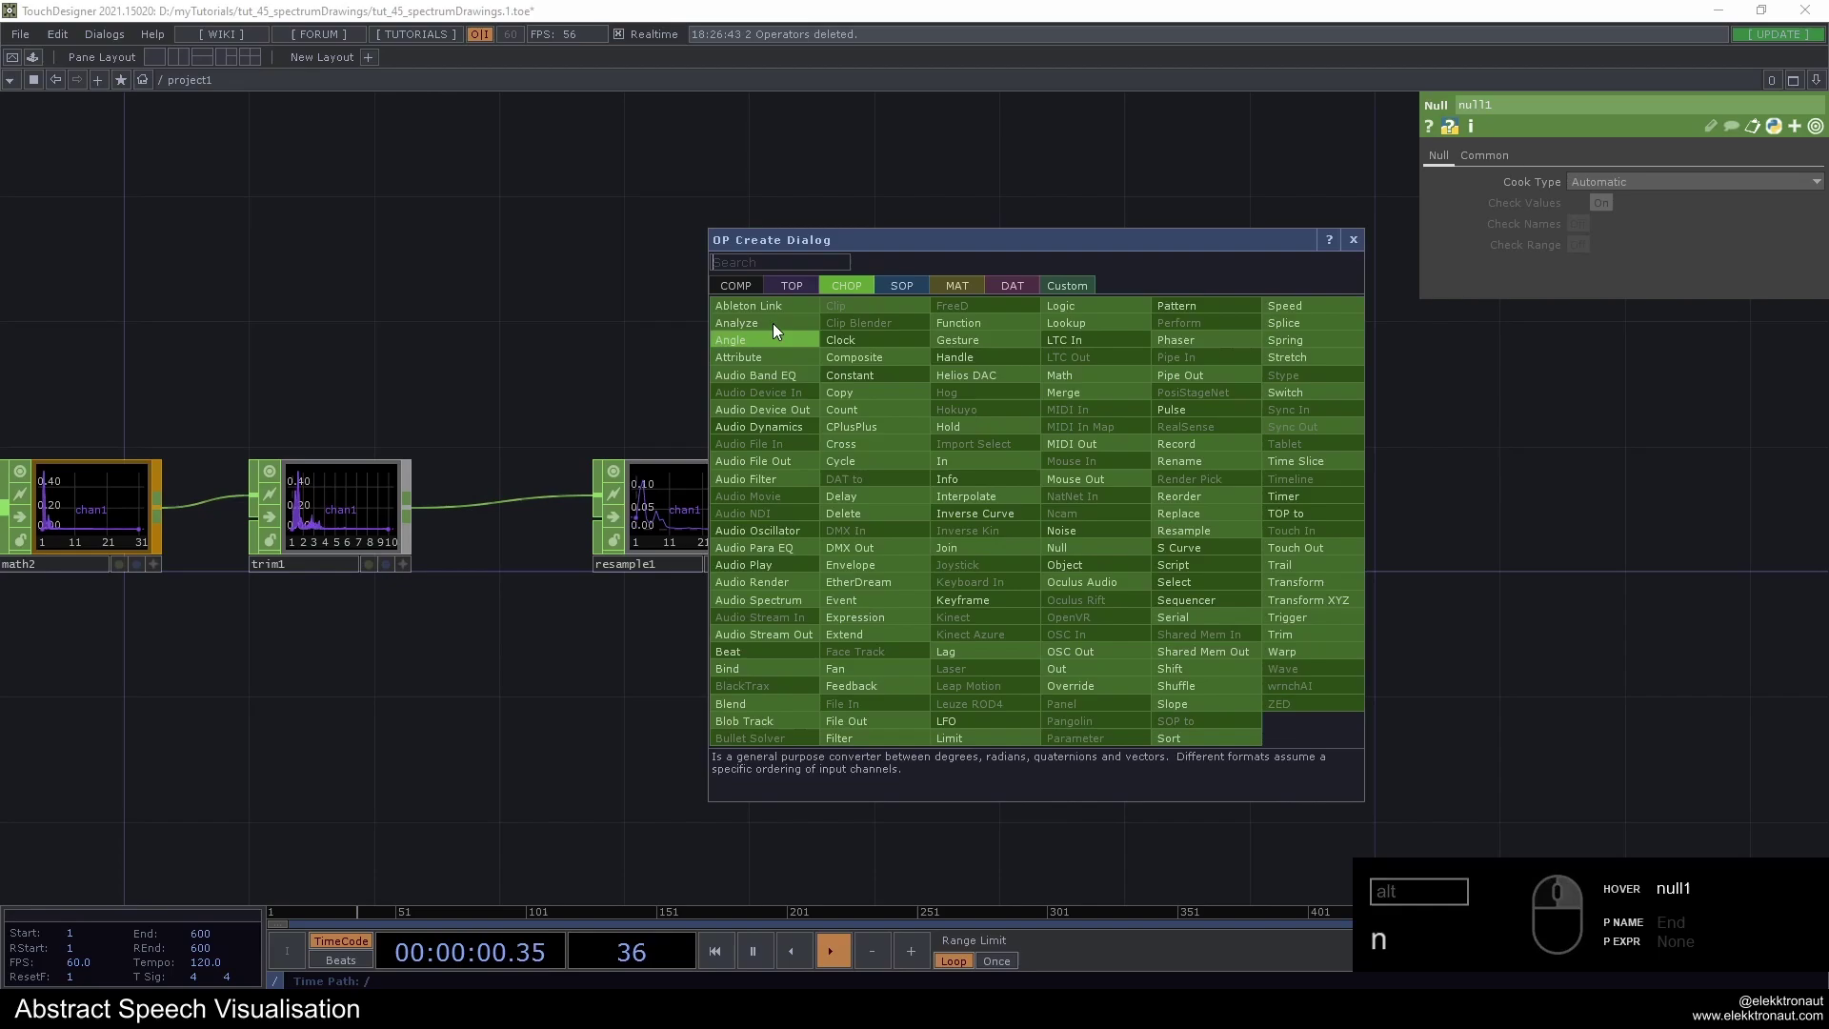
Place a CHOP to TOP after null1 to turn the spectrum into a strip texture
click(799, 295)
click(780, 313)
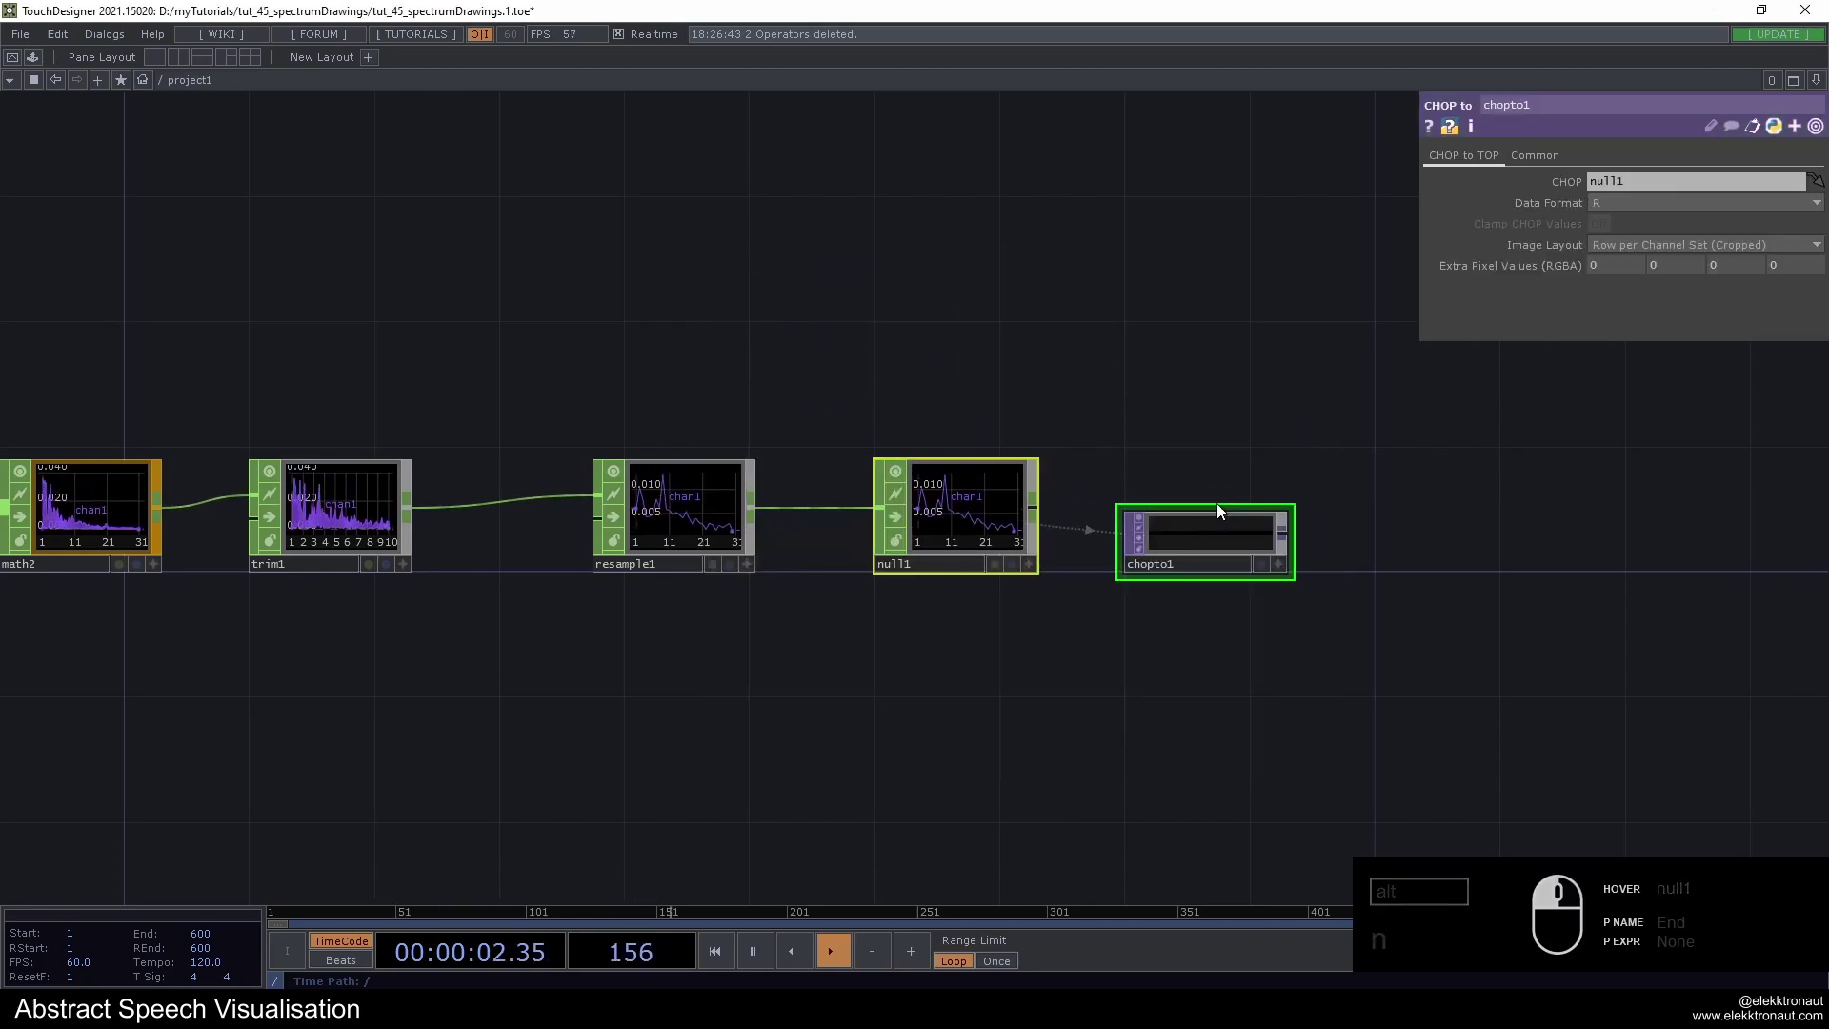
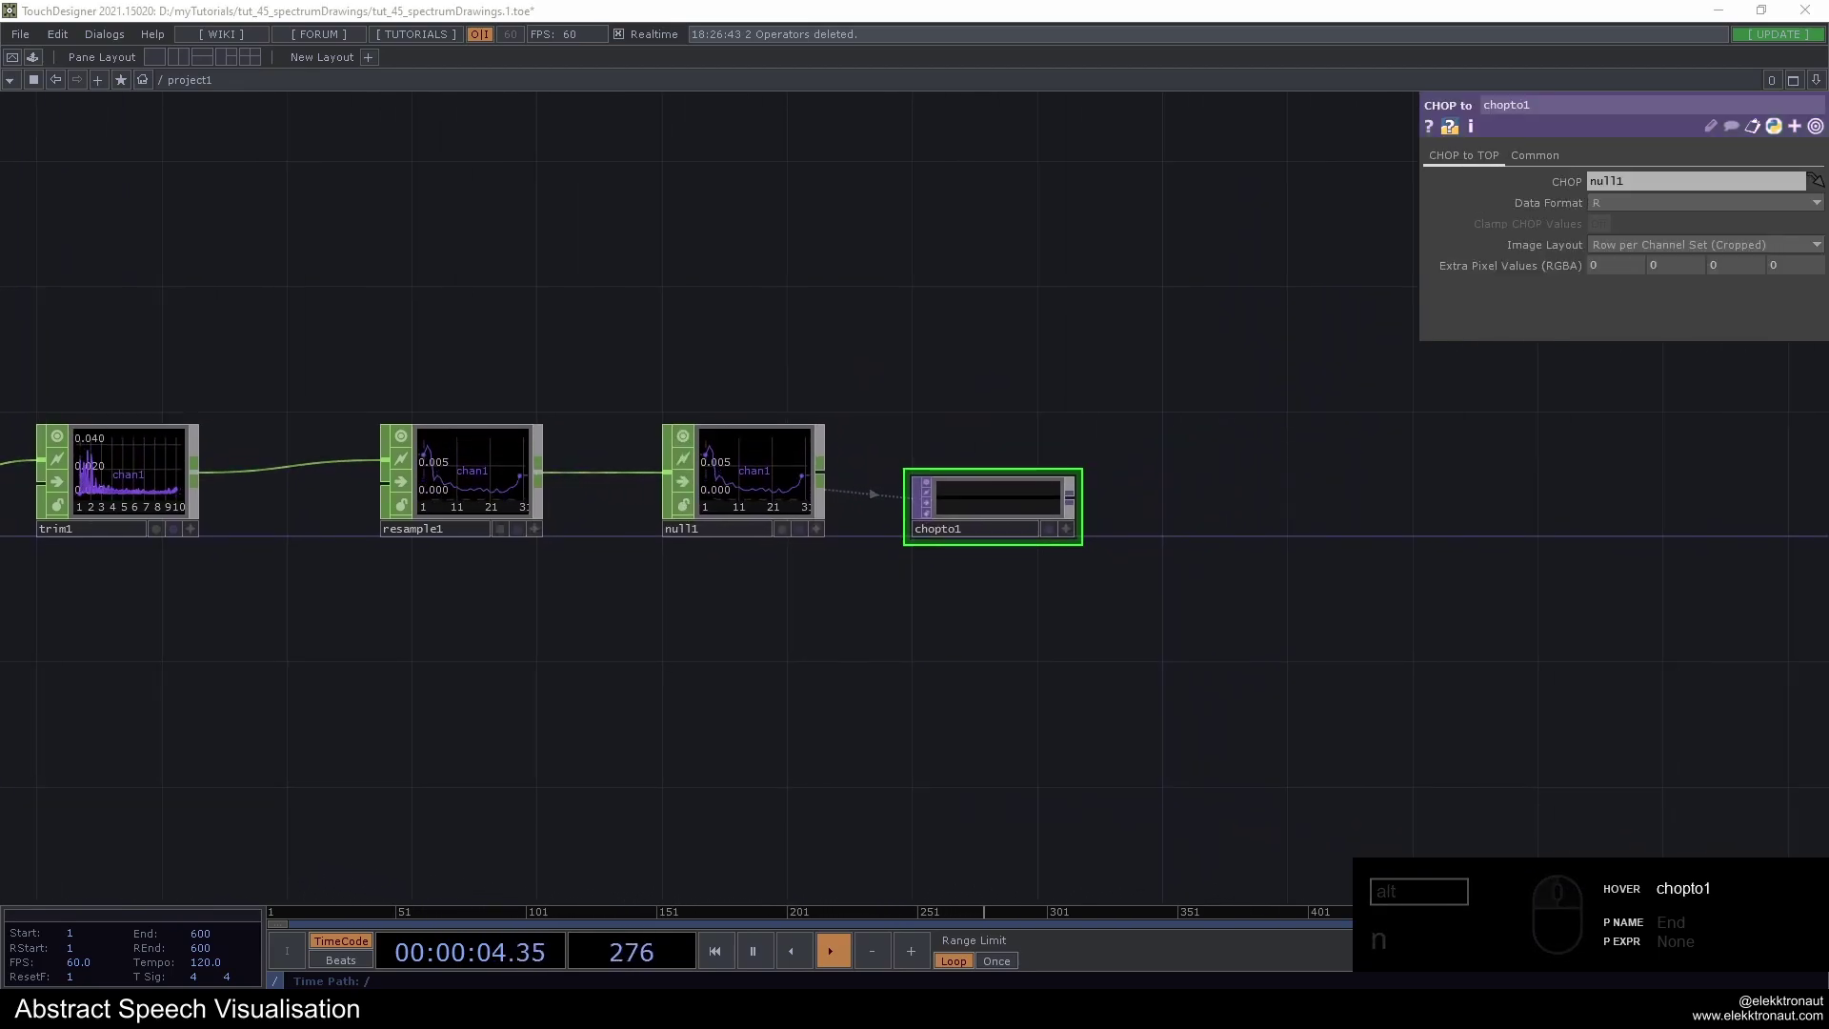
middle_click(912, 428)
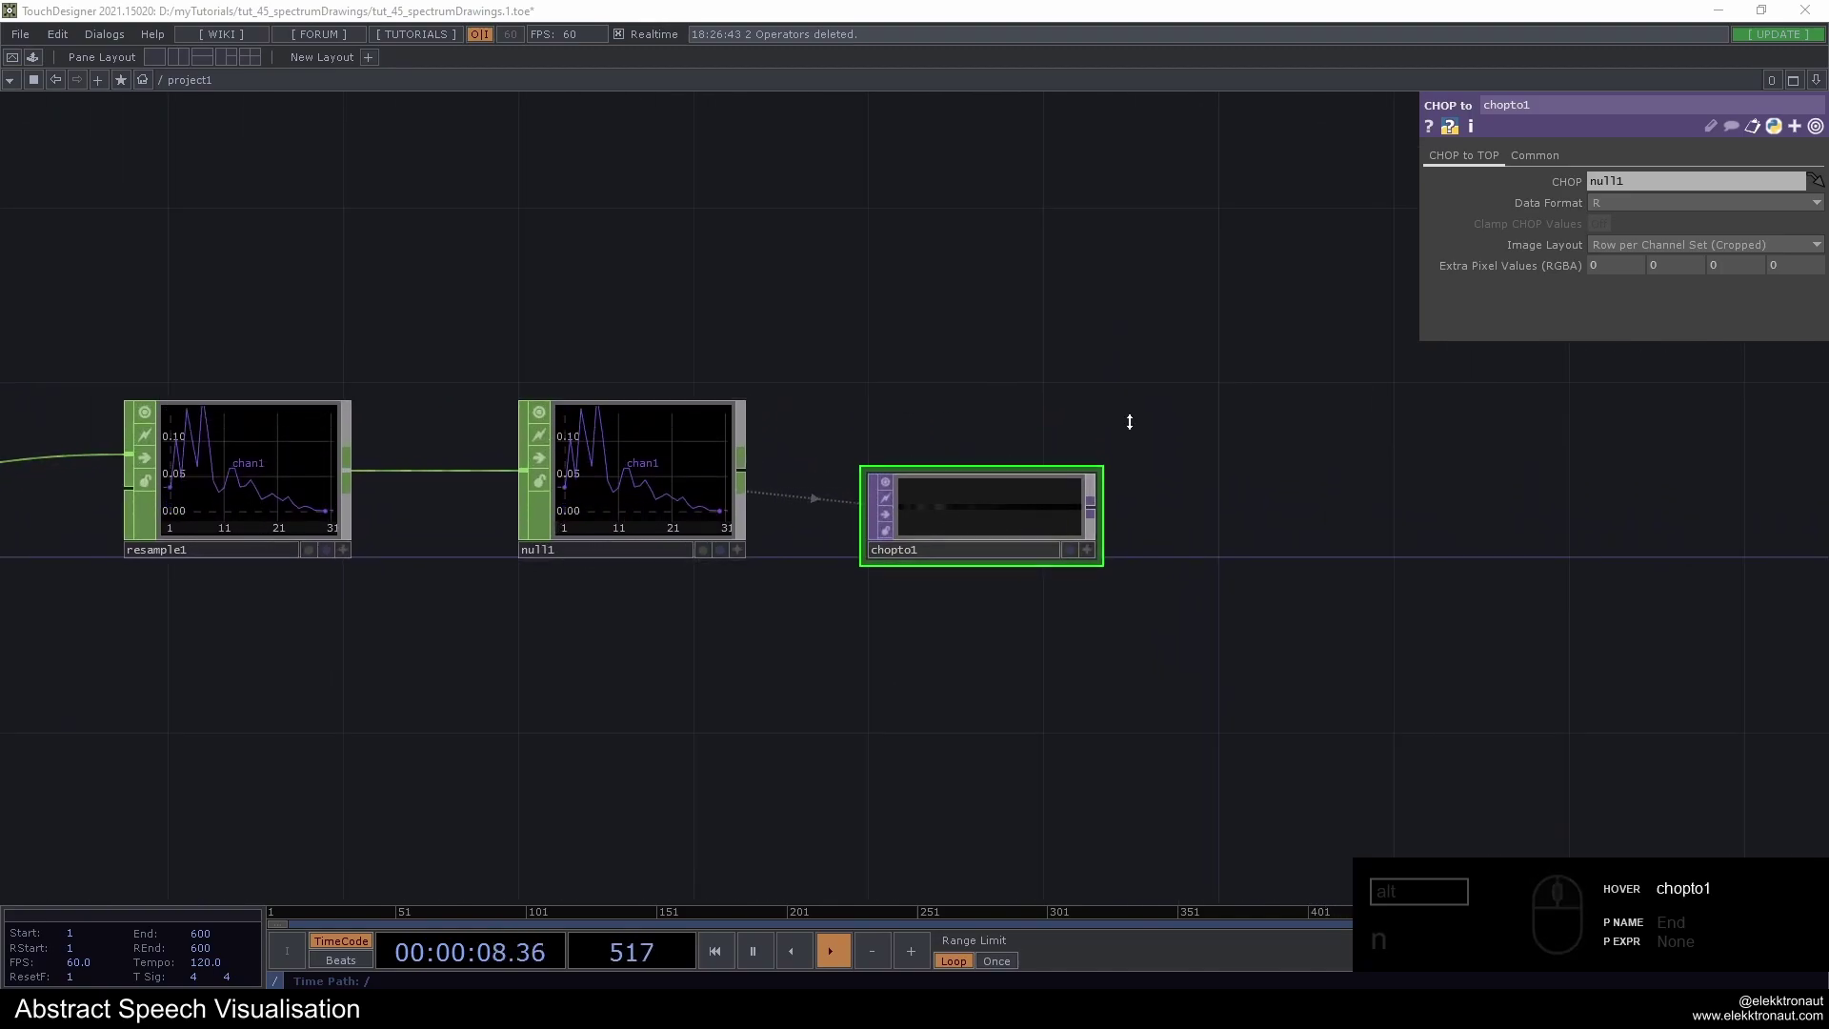
Try the RGB data format on the CHOP to TOP, undo it and keep R
click(1623, 221)
drag(1630, 213, 1623, 235)
click(1613, 254)
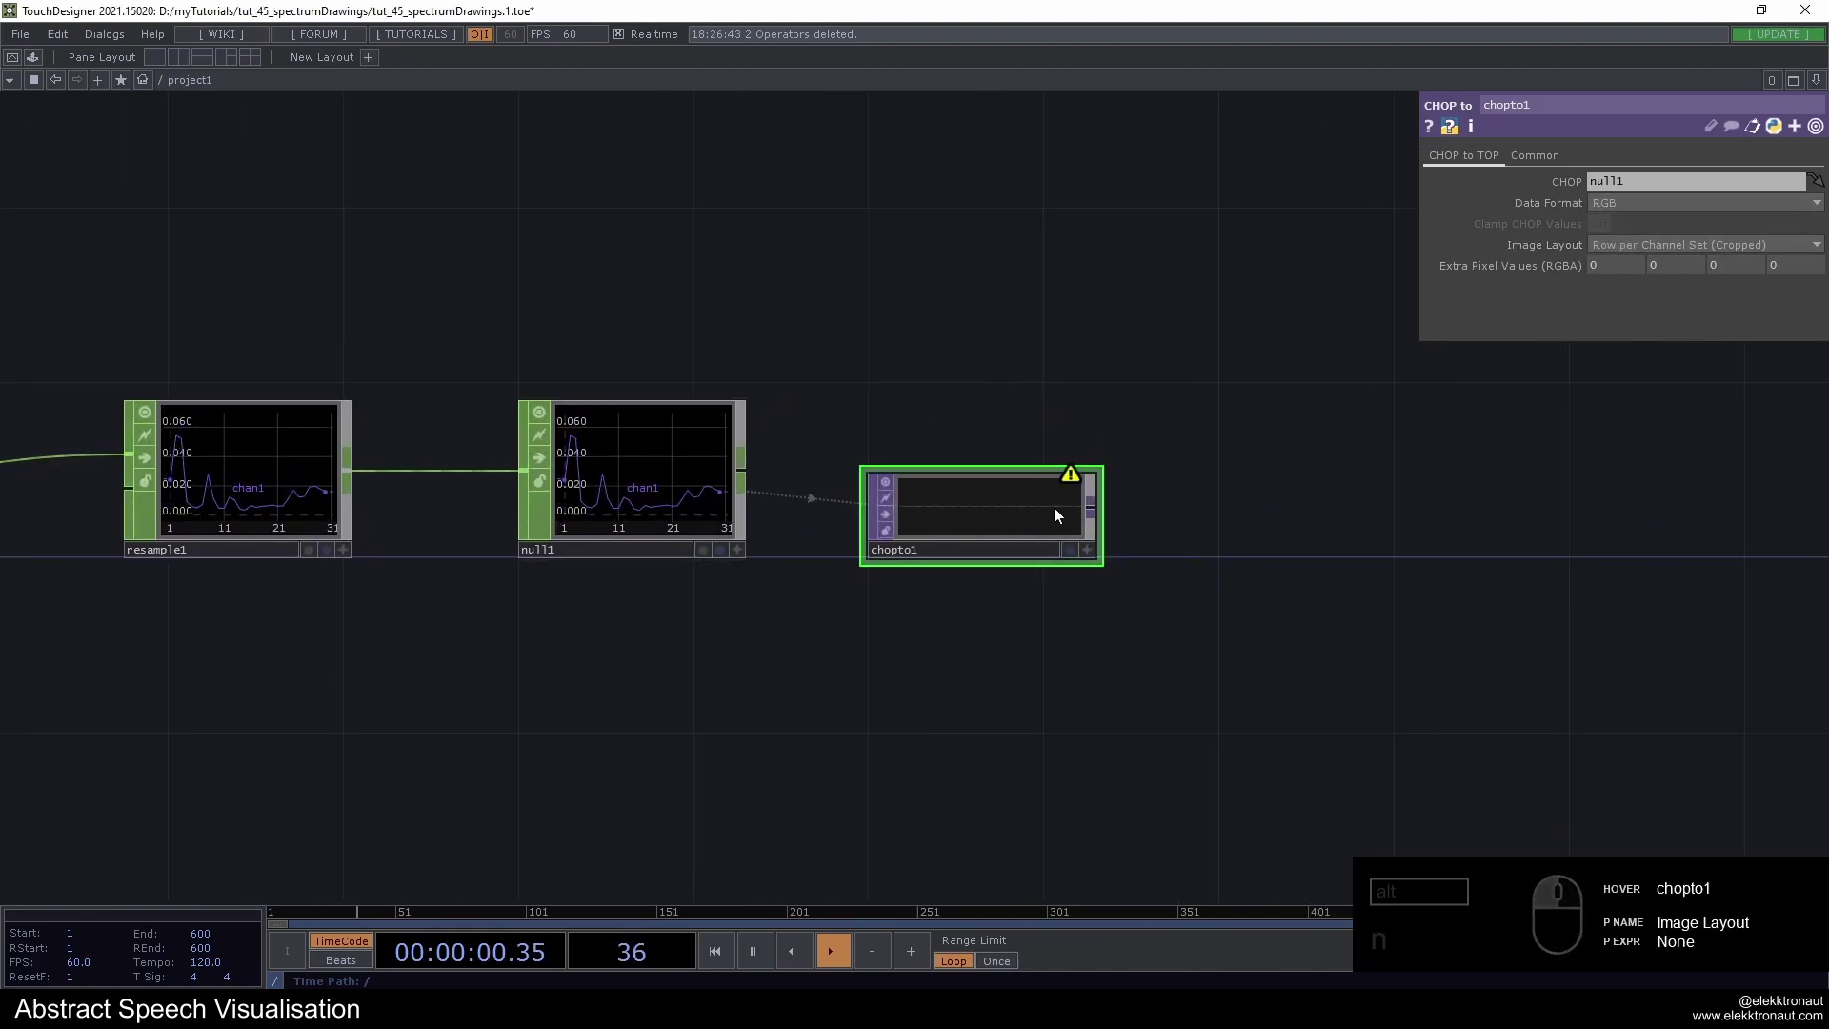
click(1149, 367)
key(ctrl+z)
middle_click(962, 551)
middle_click(1002, 471)
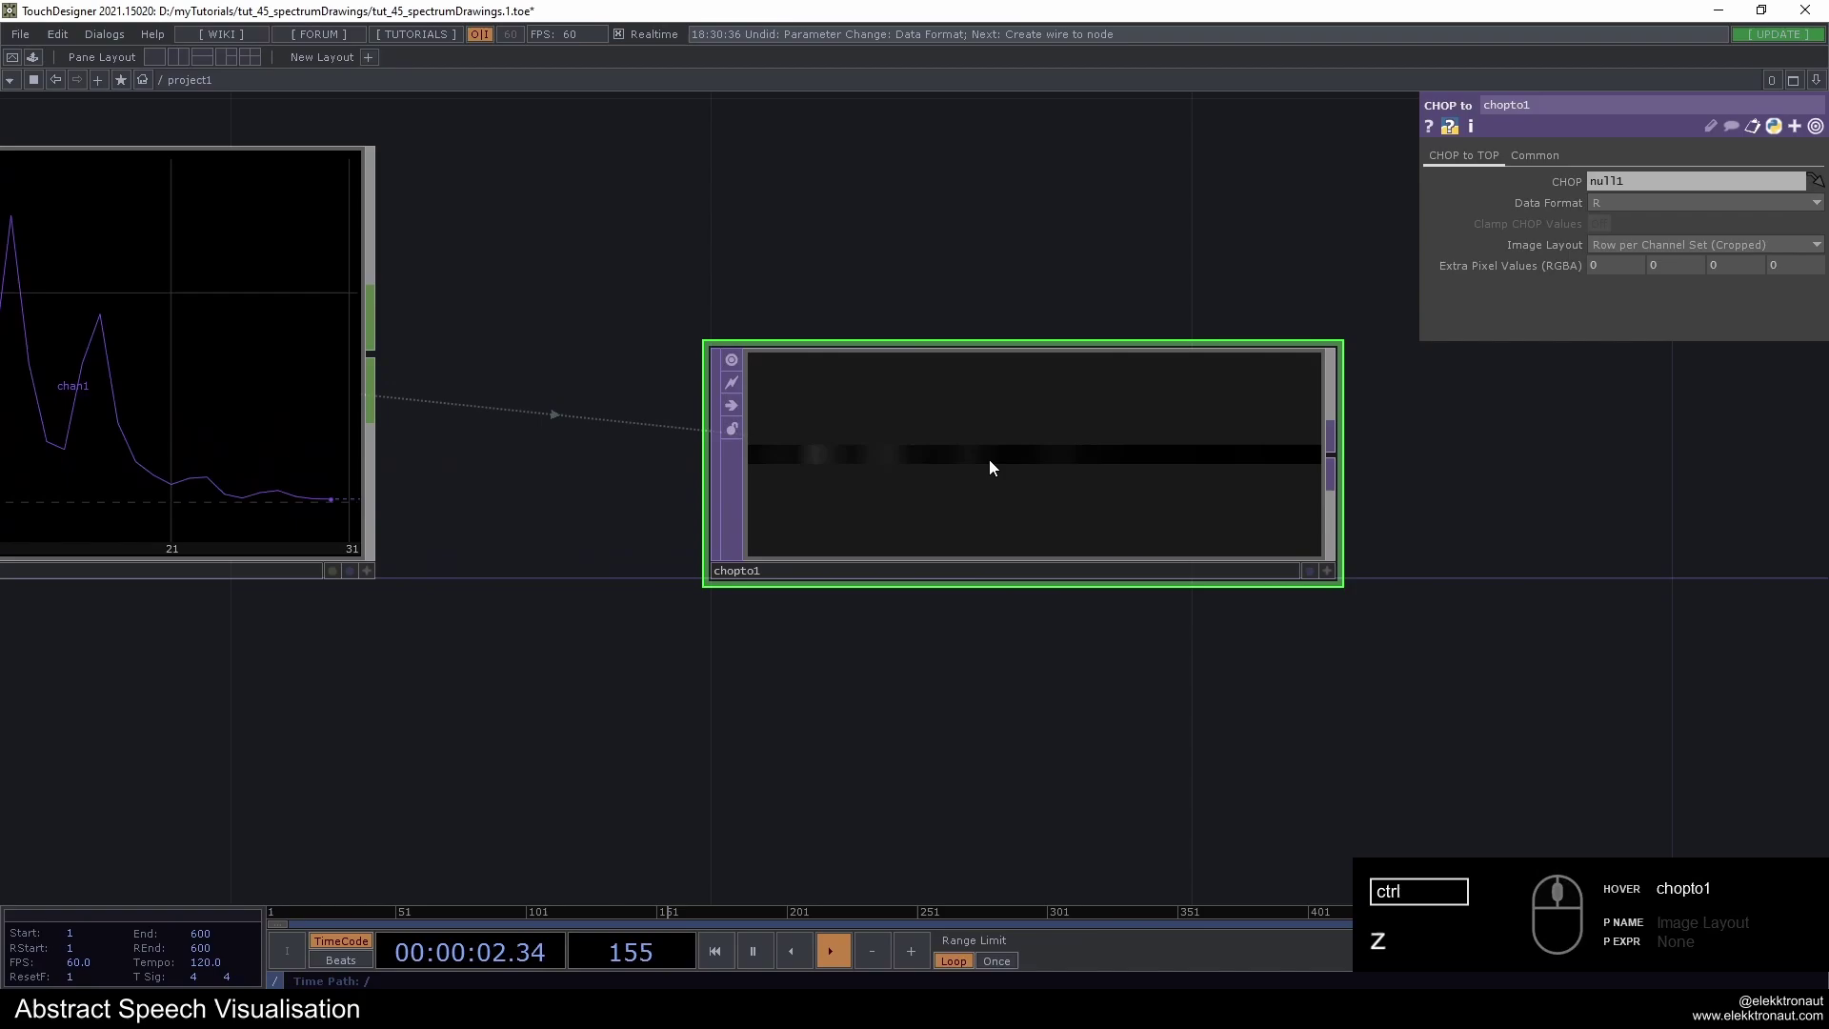
drag(1082, 293, 945, 473)
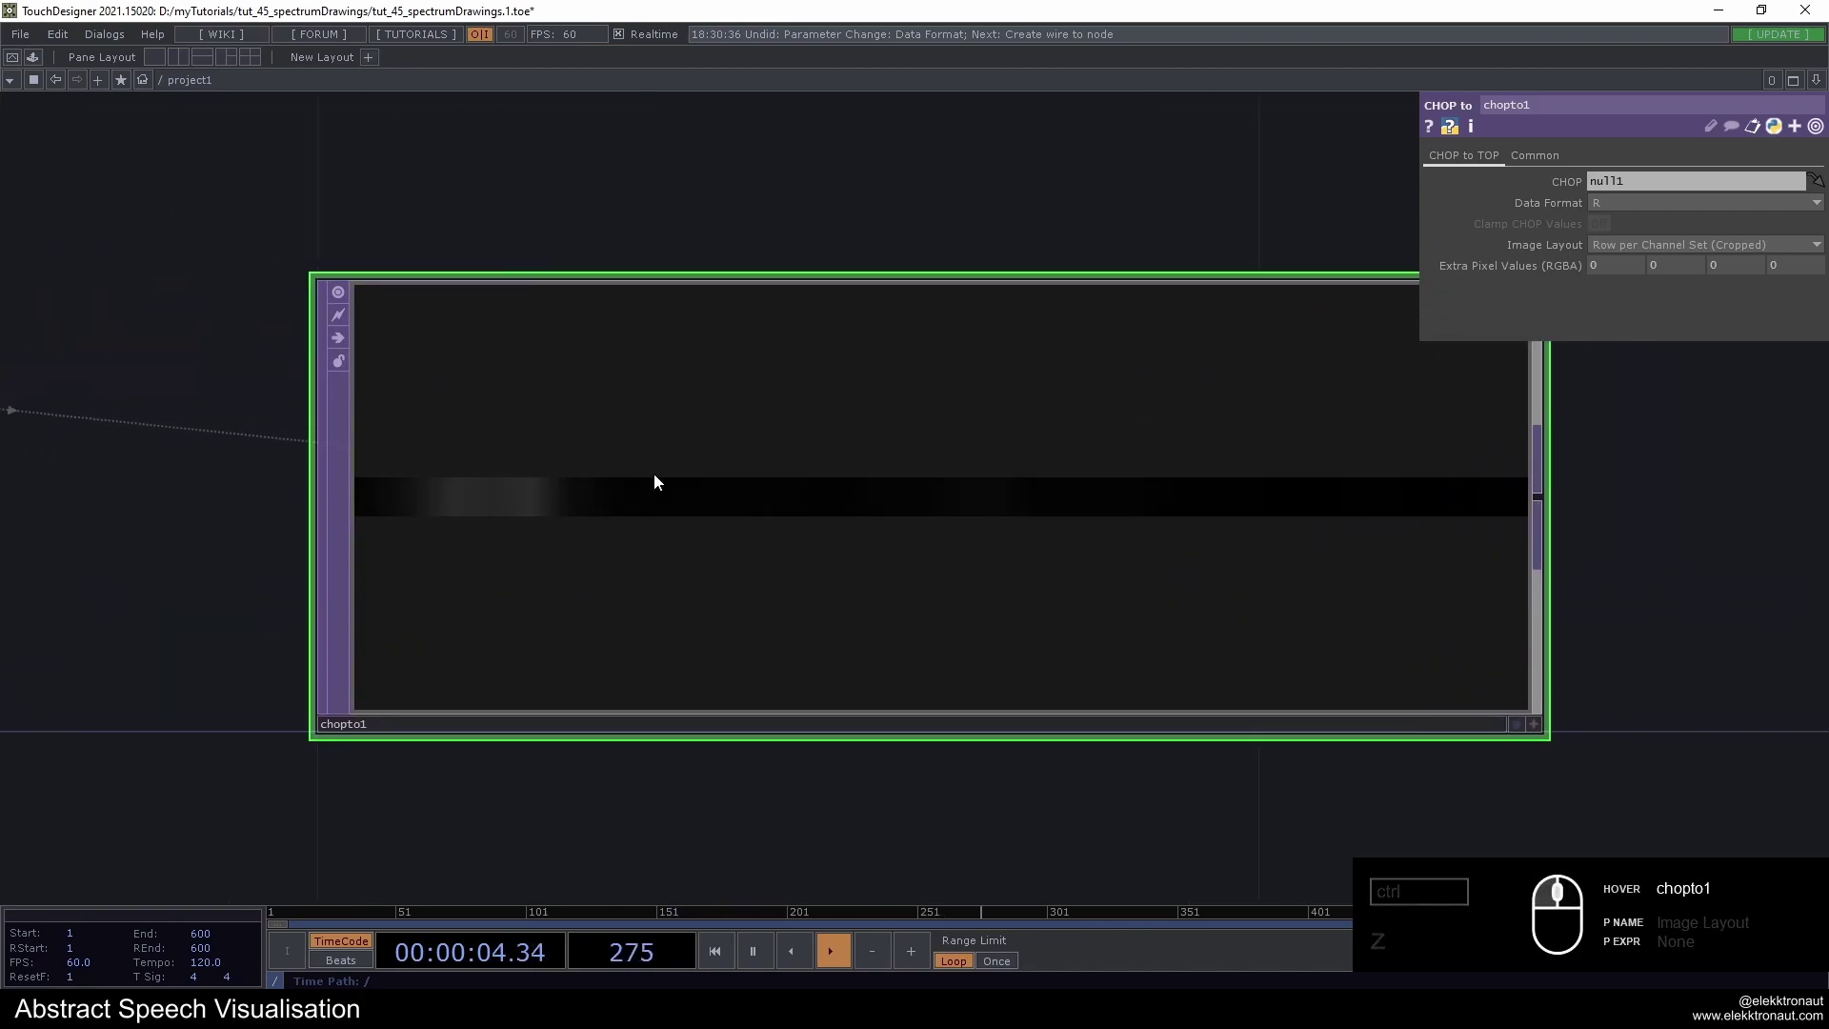
click(952, 330)
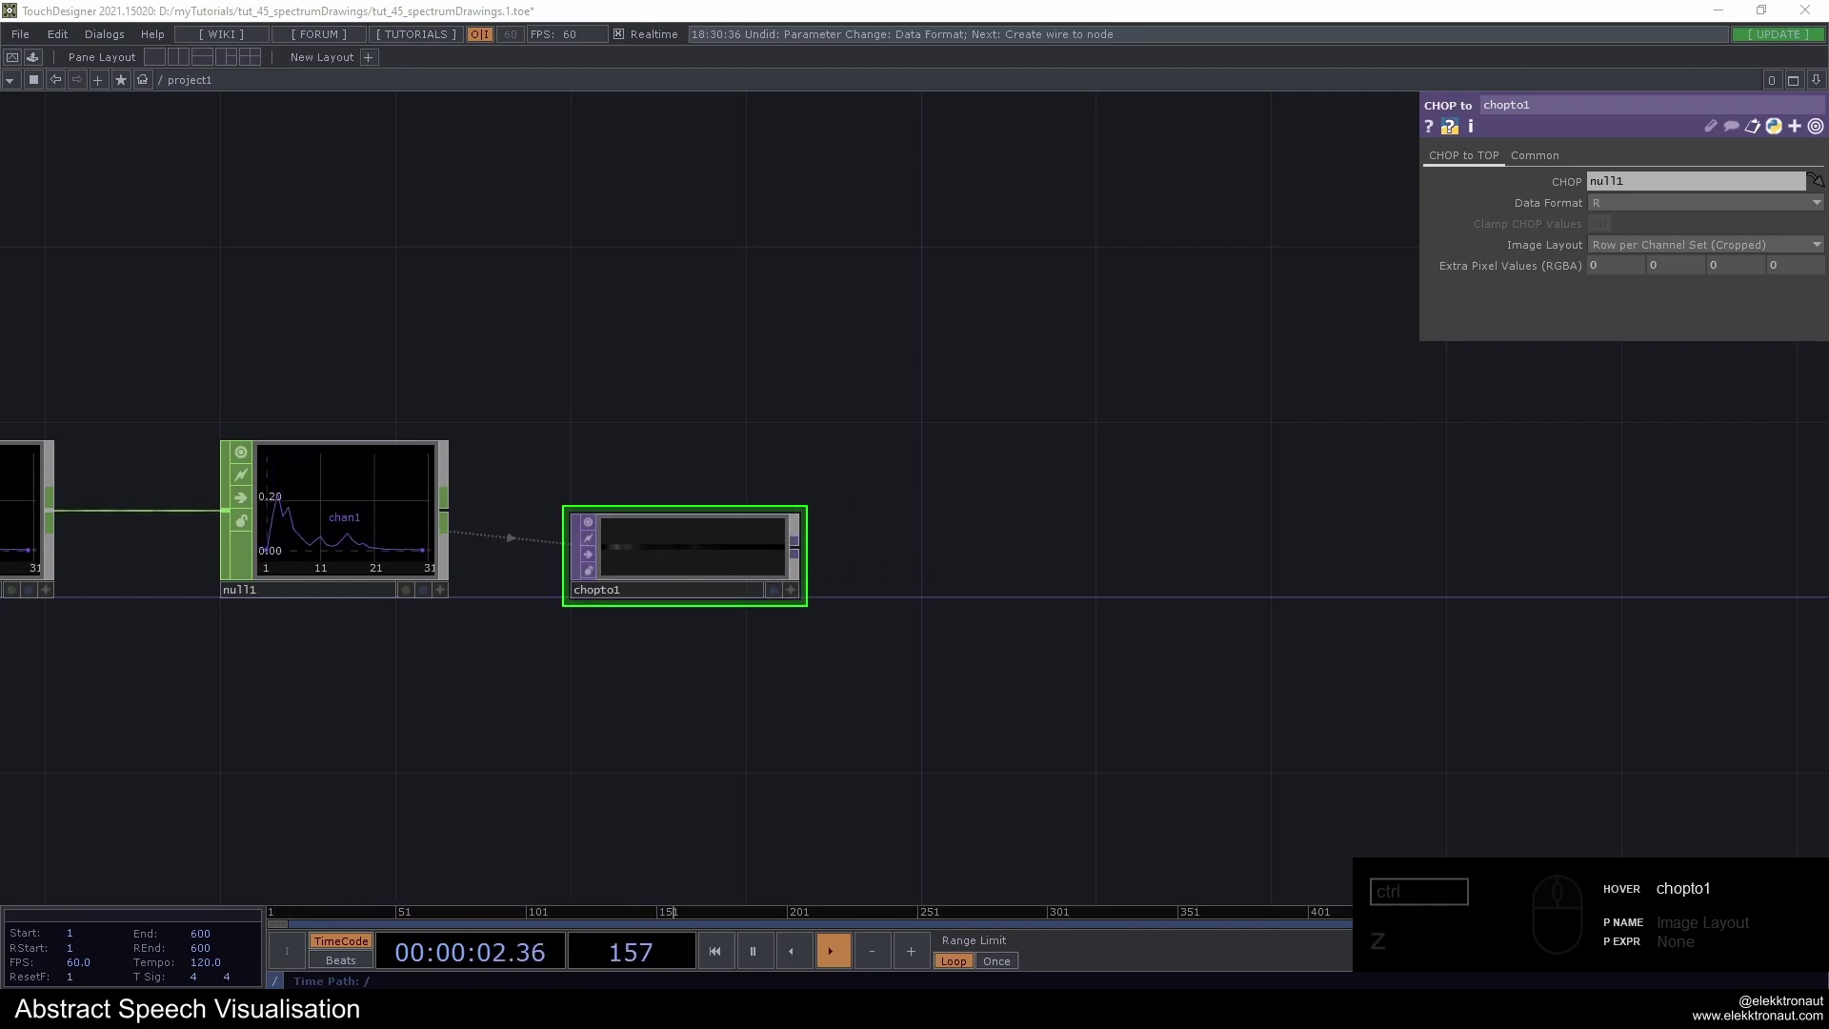
drag(775, 520, 764, 458)
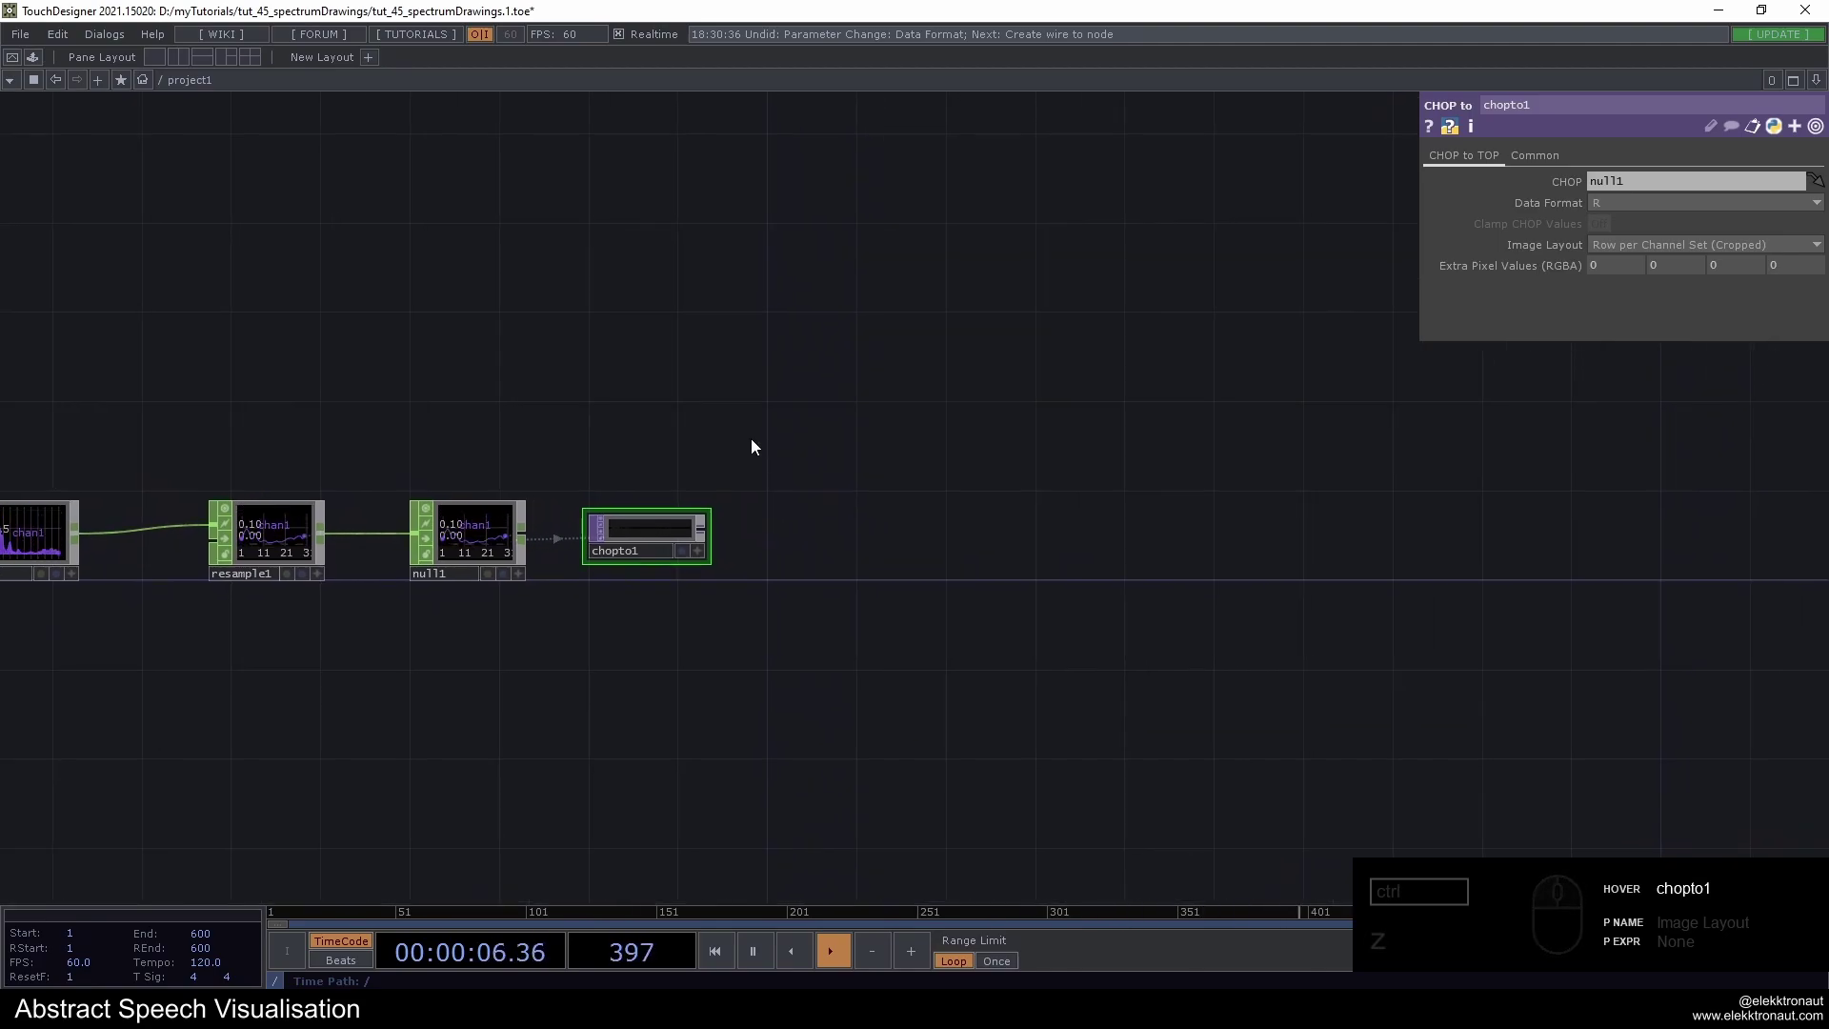
Add a Noise TOP after the CHOP to TOP
right_click(713, 535)
text(noi)
drag(658, 425, 870, 407)
double_click(881, 392)
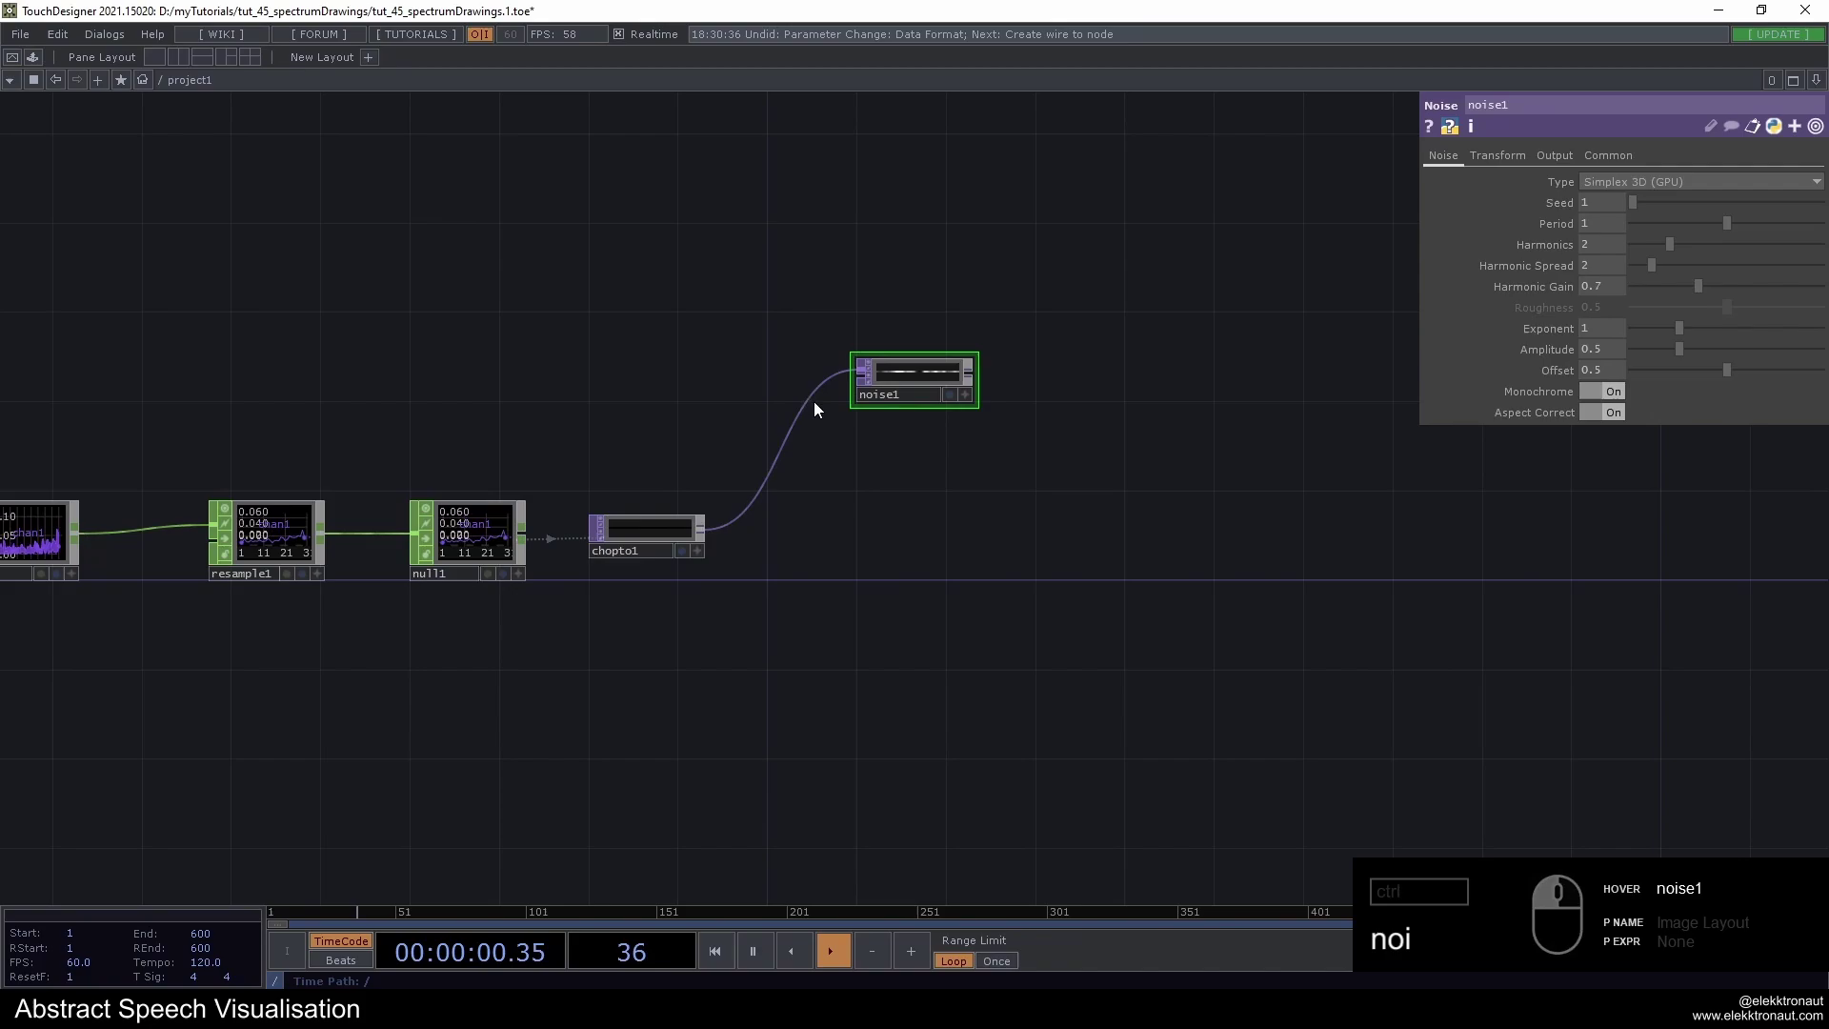
click(853, 517)
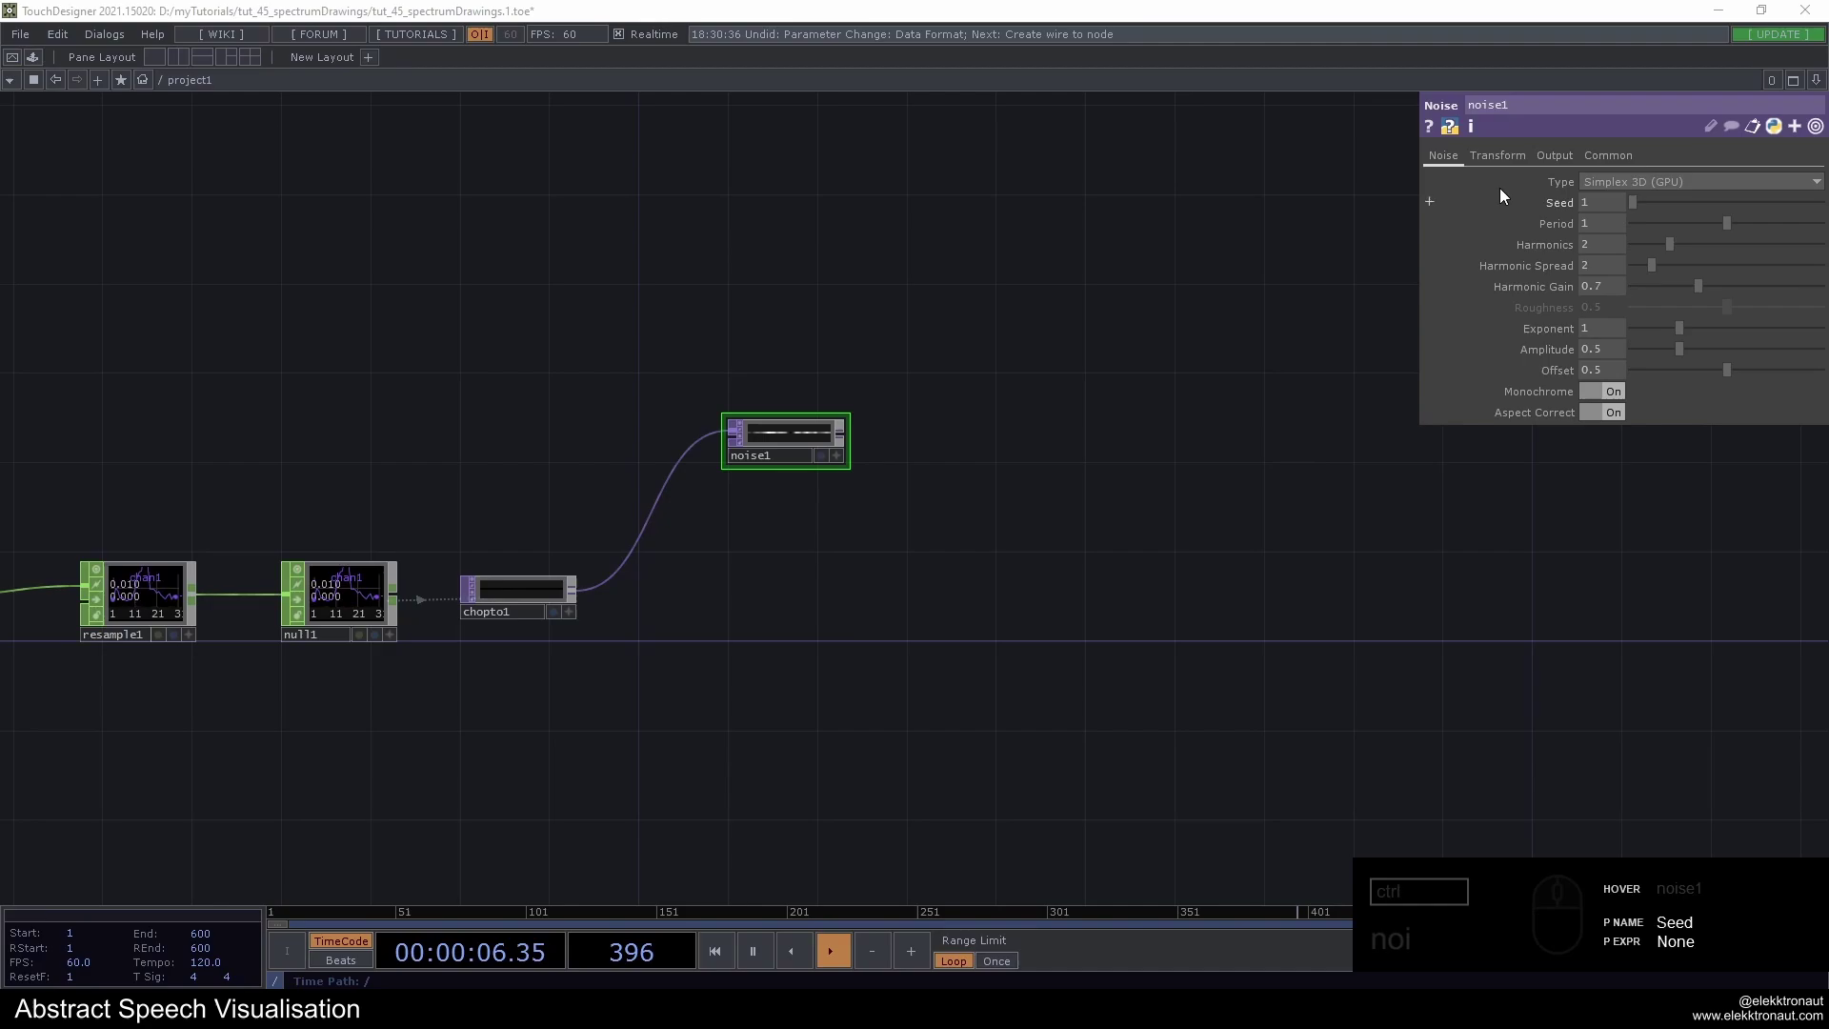
Set noise1 Type to Simplex 3D GPU
drag(1570, 171, 1633, 189)
click(1634, 189)
click(1622, 206)
middle_click(792, 430)
drag(1459, 165, 1603, 276)
double_click(1607, 391)
click(1617, 153)
click(1440, 160)
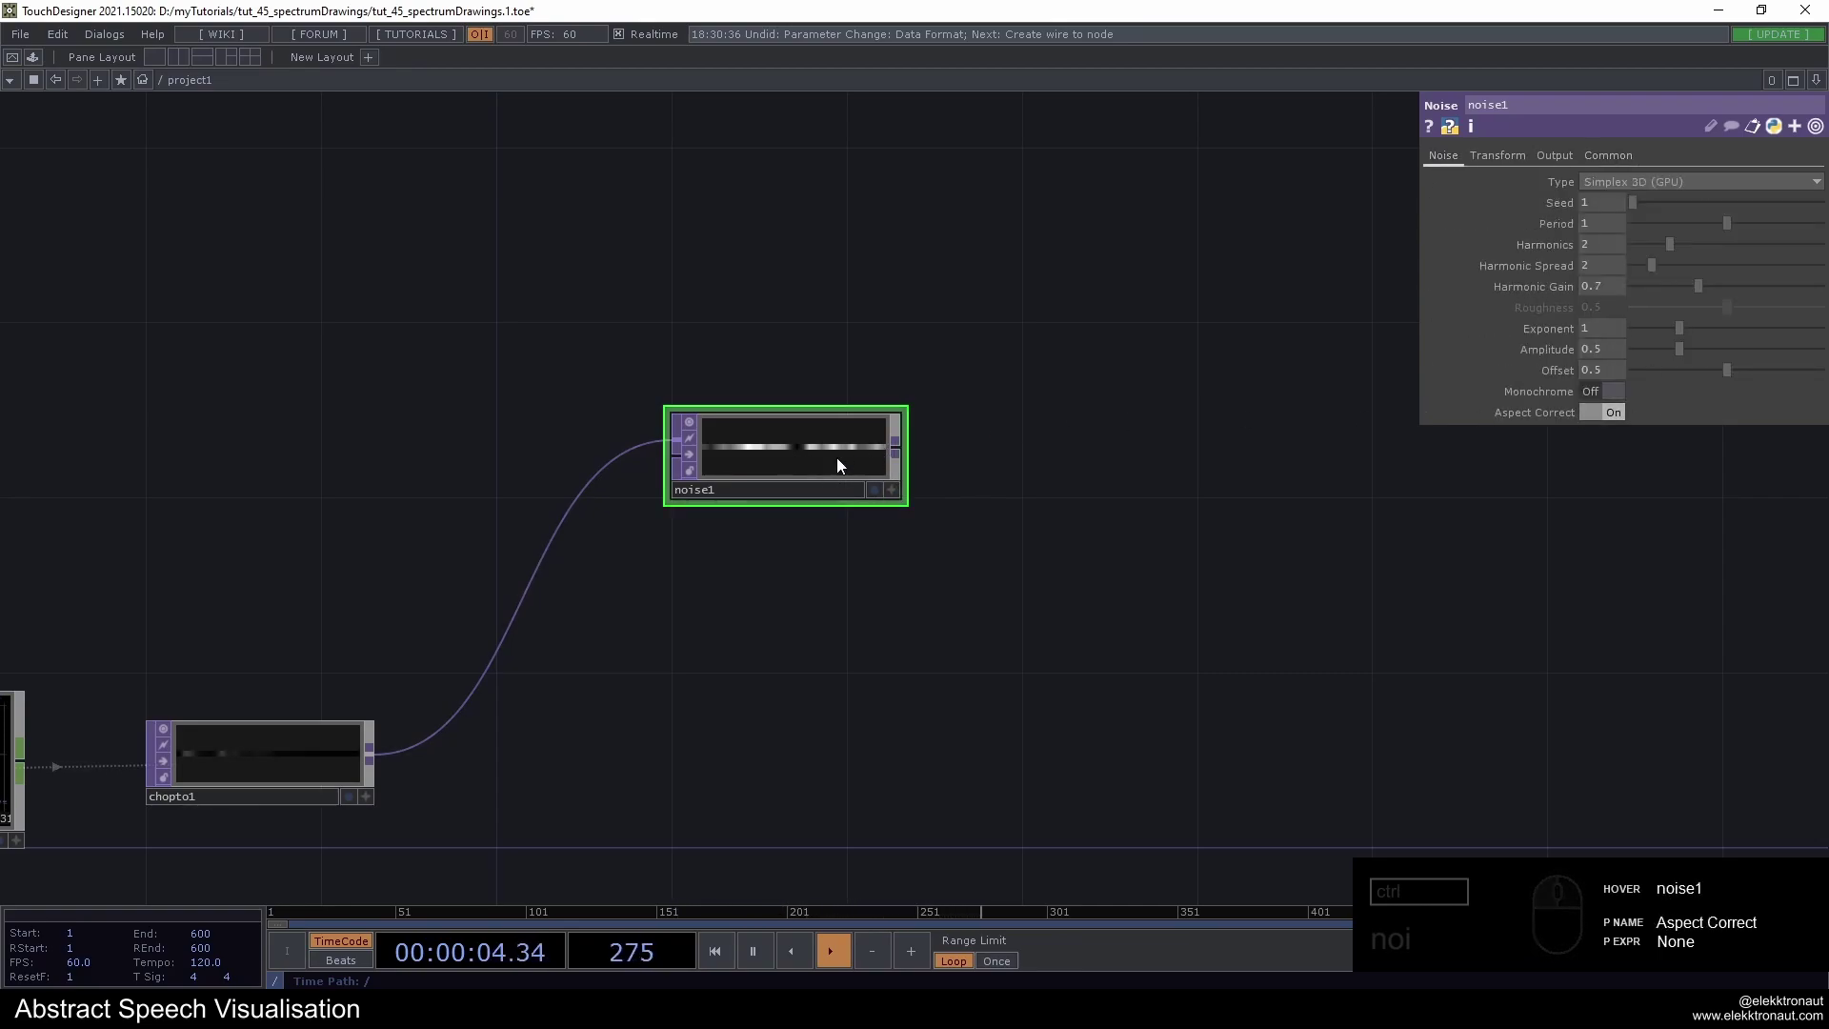
click(1610, 158)
drag(1621, 390, 1620, 464)
click(1619, 471)
click(1227, 355)
key(ctrl+z)
Turn Monochrome off and set the noise Period to -1
click(343, 750)
drag(1552, 152, 1668, 427)
drag(1655, 332, 1611, 415)
click(1612, 418)
drag(557, 746, 232, 689)
drag(883, 344, 1222, 362)
click(1456, 166)
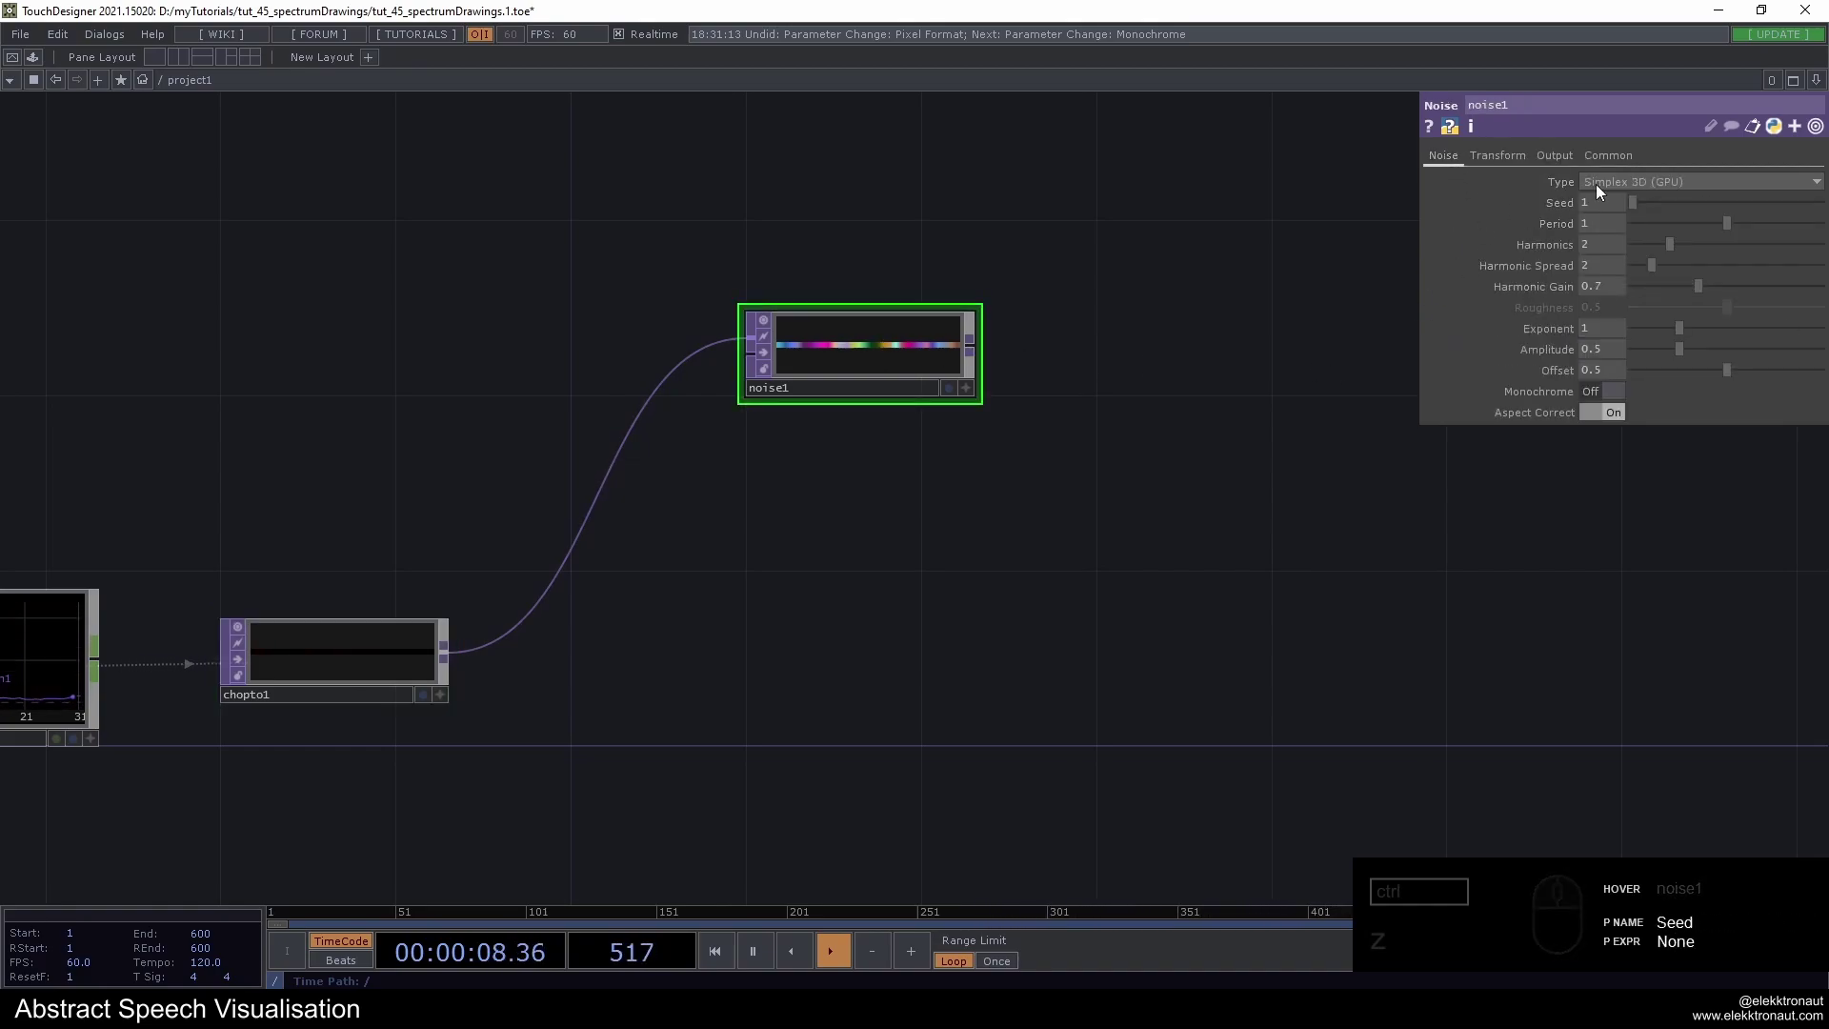
click(1584, 233)
click(1284, 208)
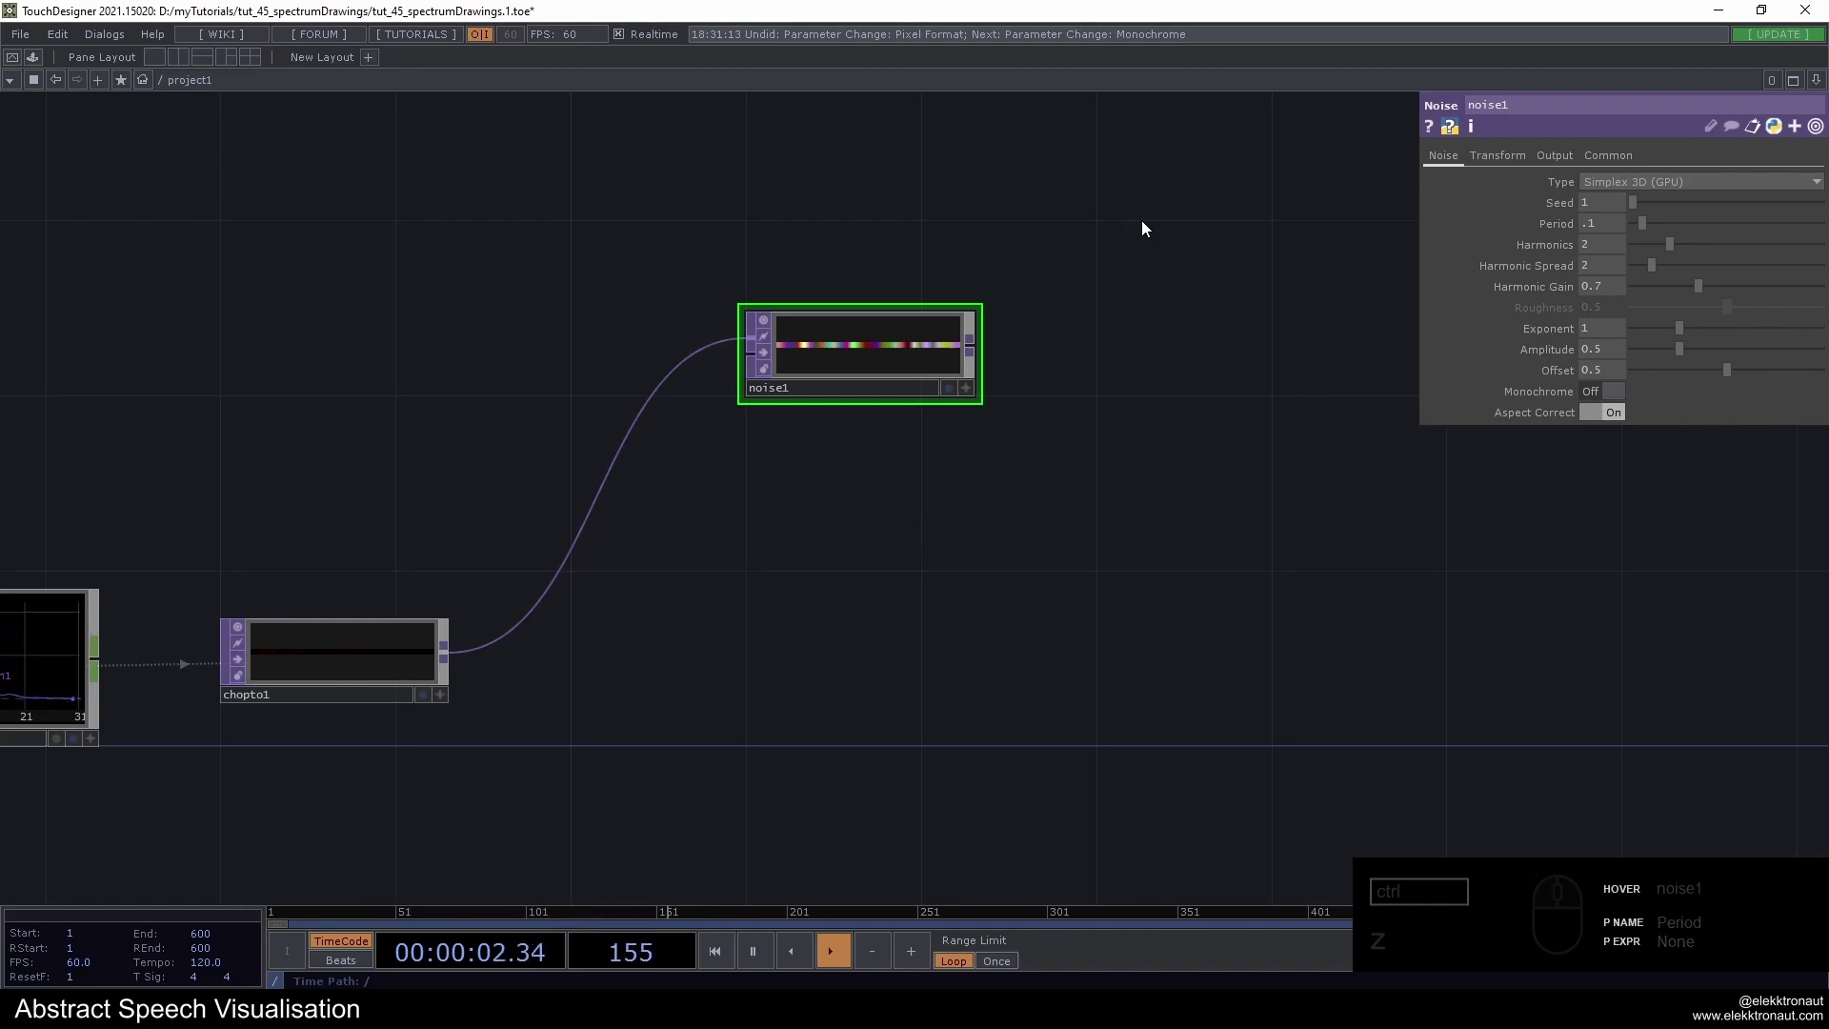
Drive noise1 Translate z with the expression absTime.seconds*.2
drag(1522, 164, 1773, 210)
drag(1770, 235, 1542, 218)
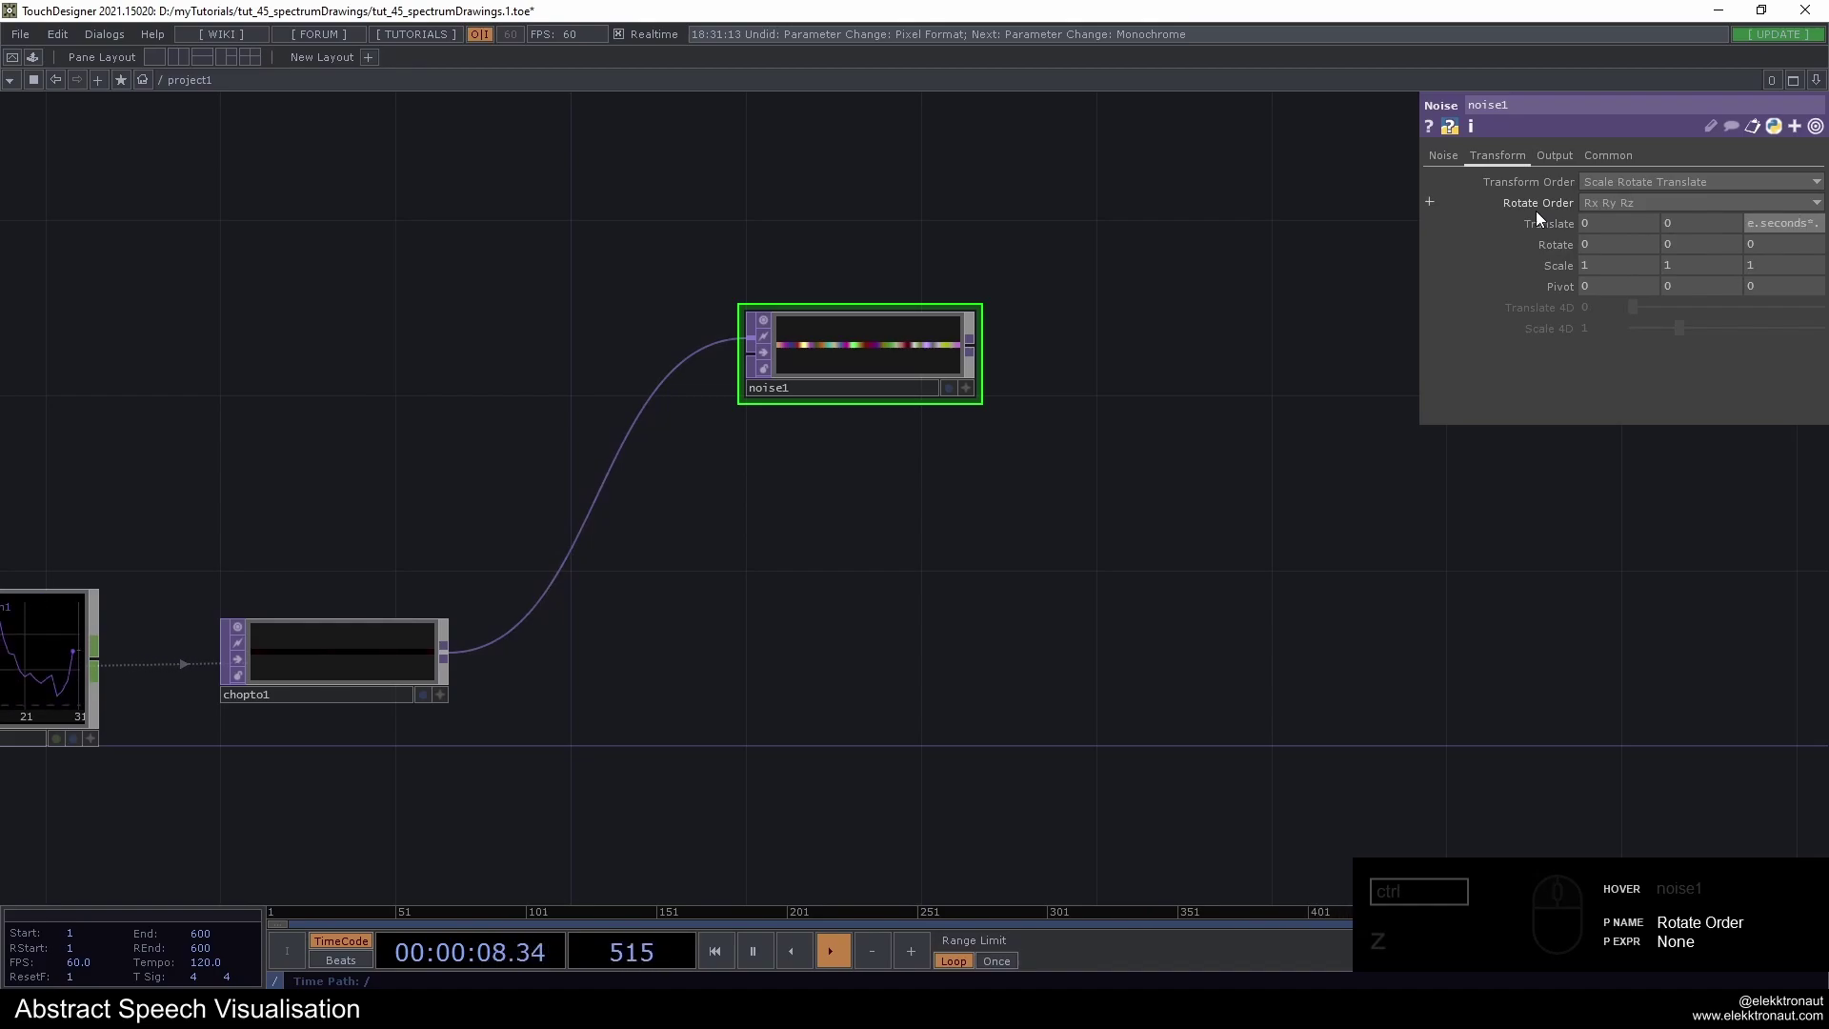
click(1523, 222)
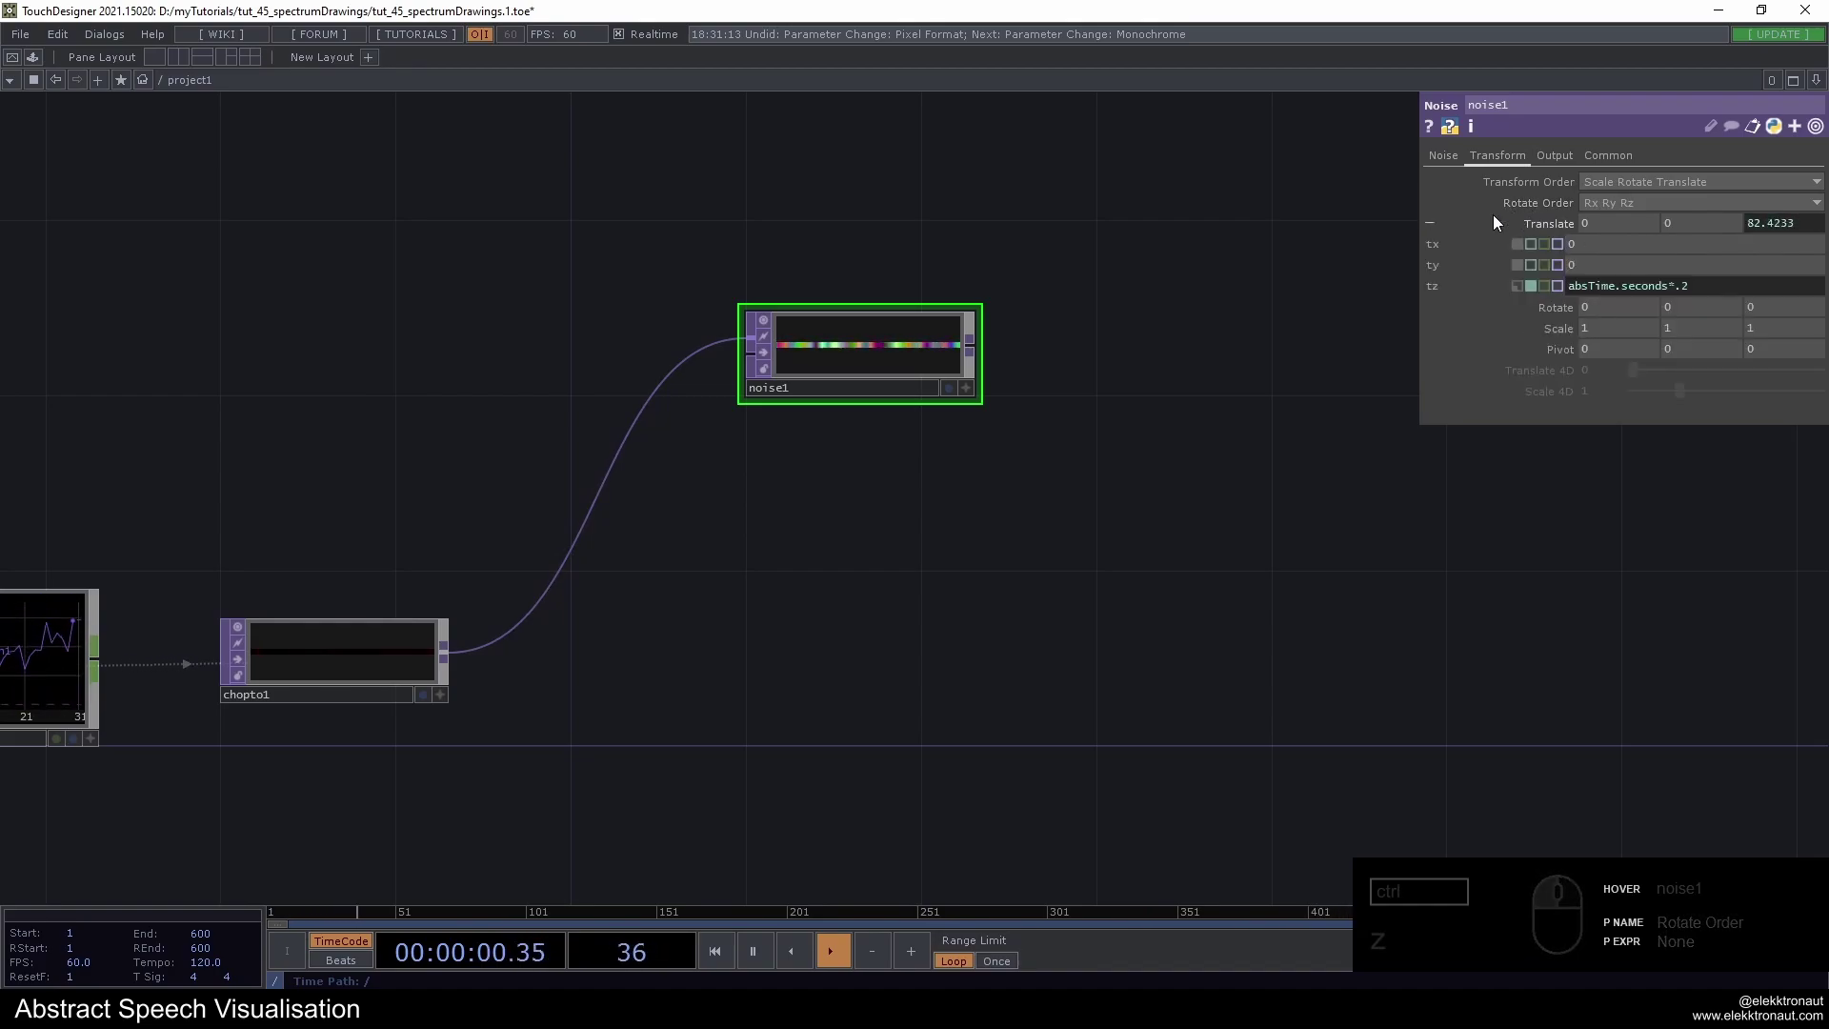
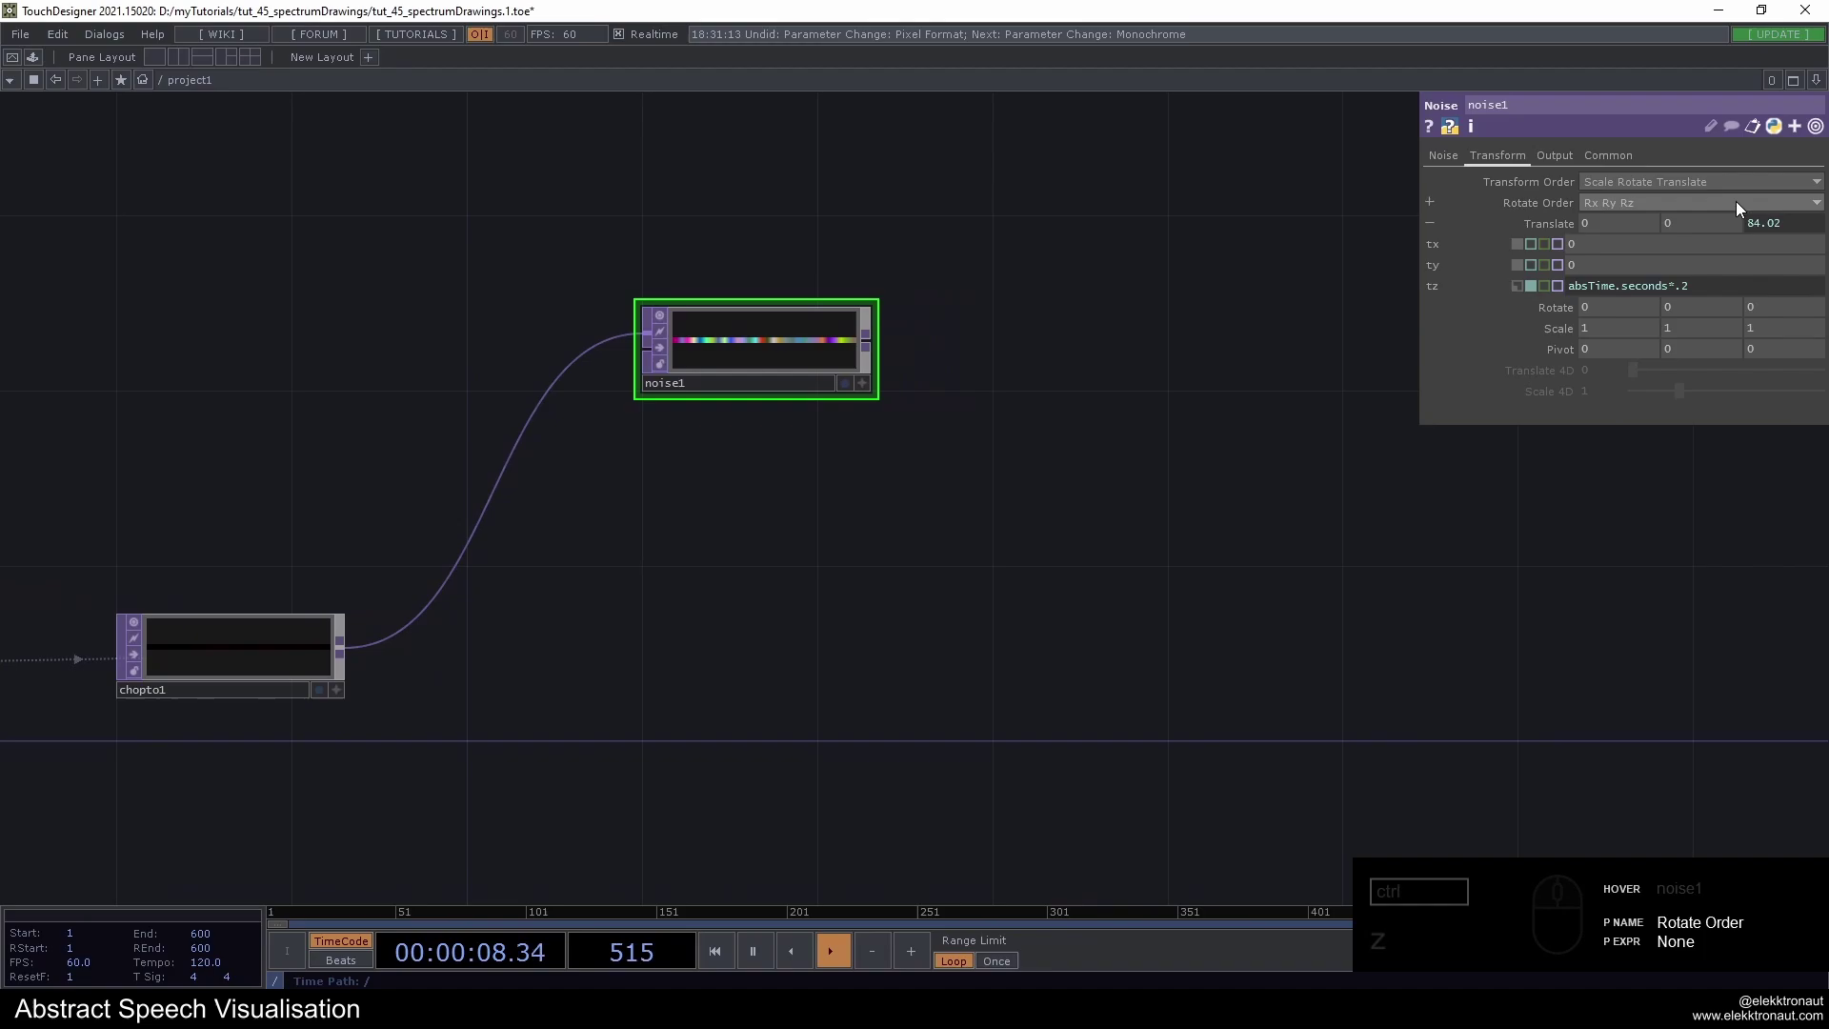
drag(1639, 166, 1635, 368)
drag(1615, 397, 1617, 418)
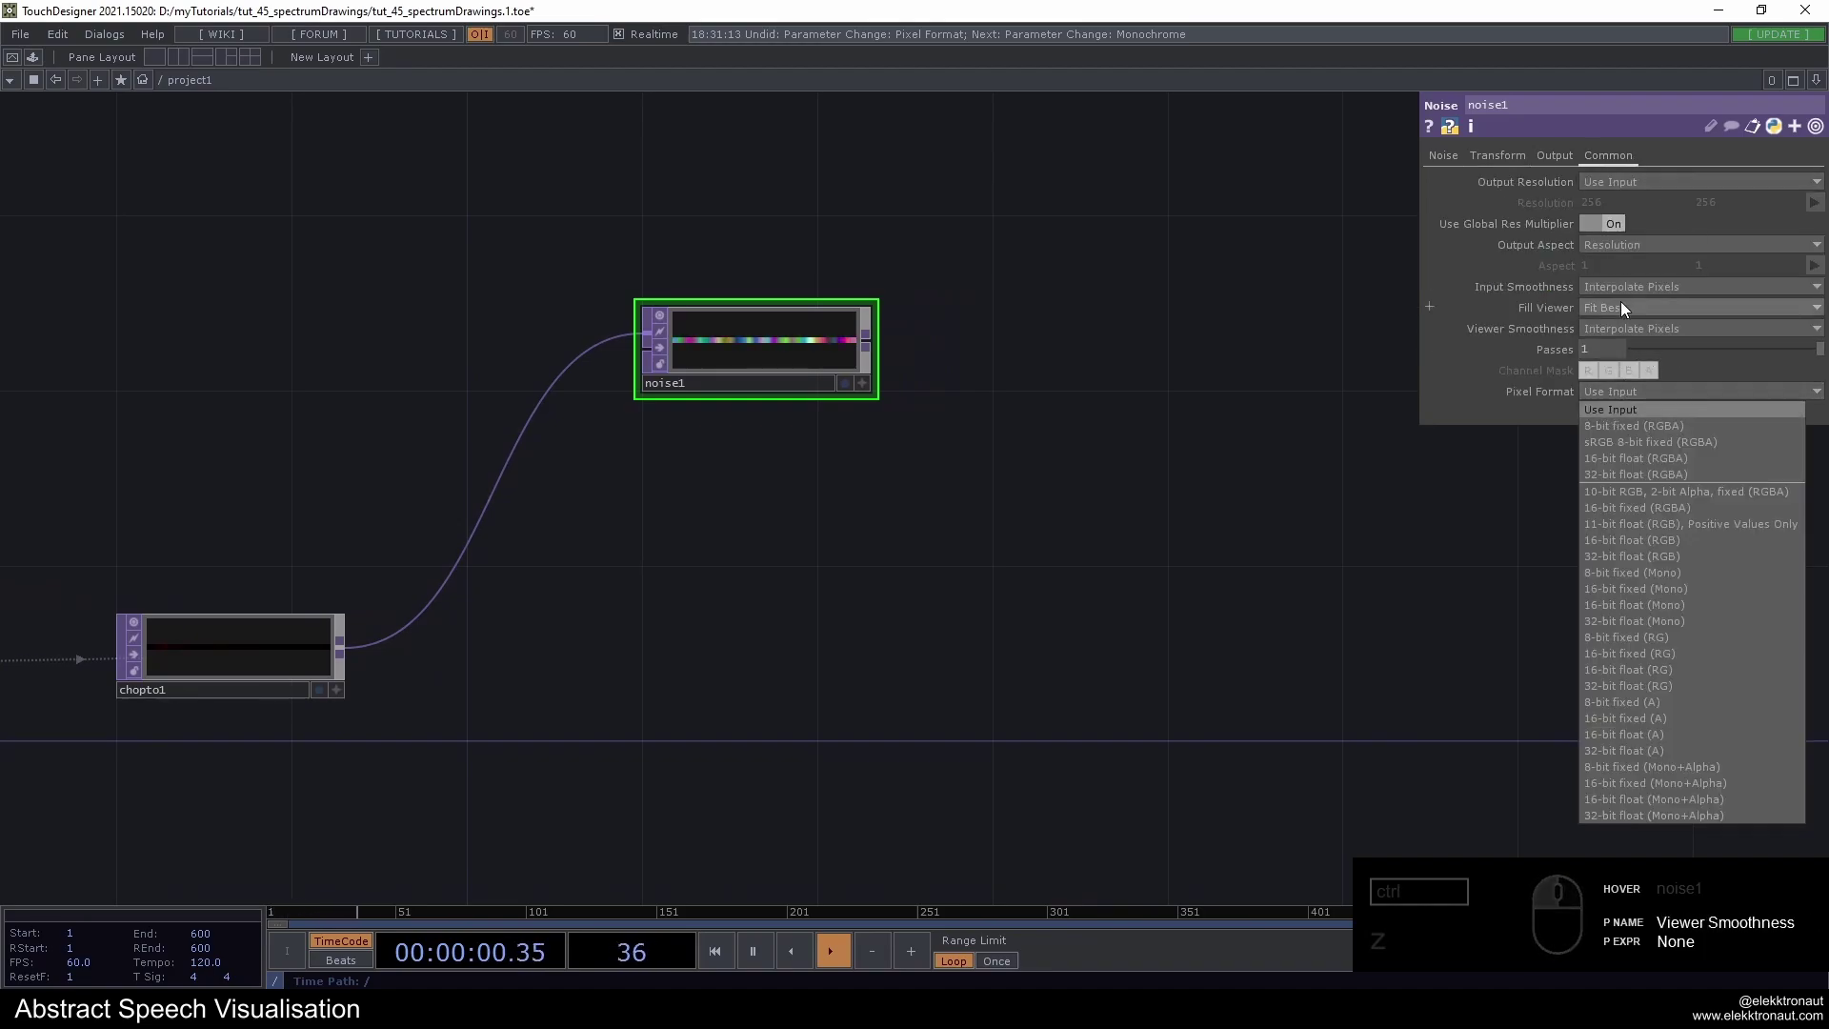
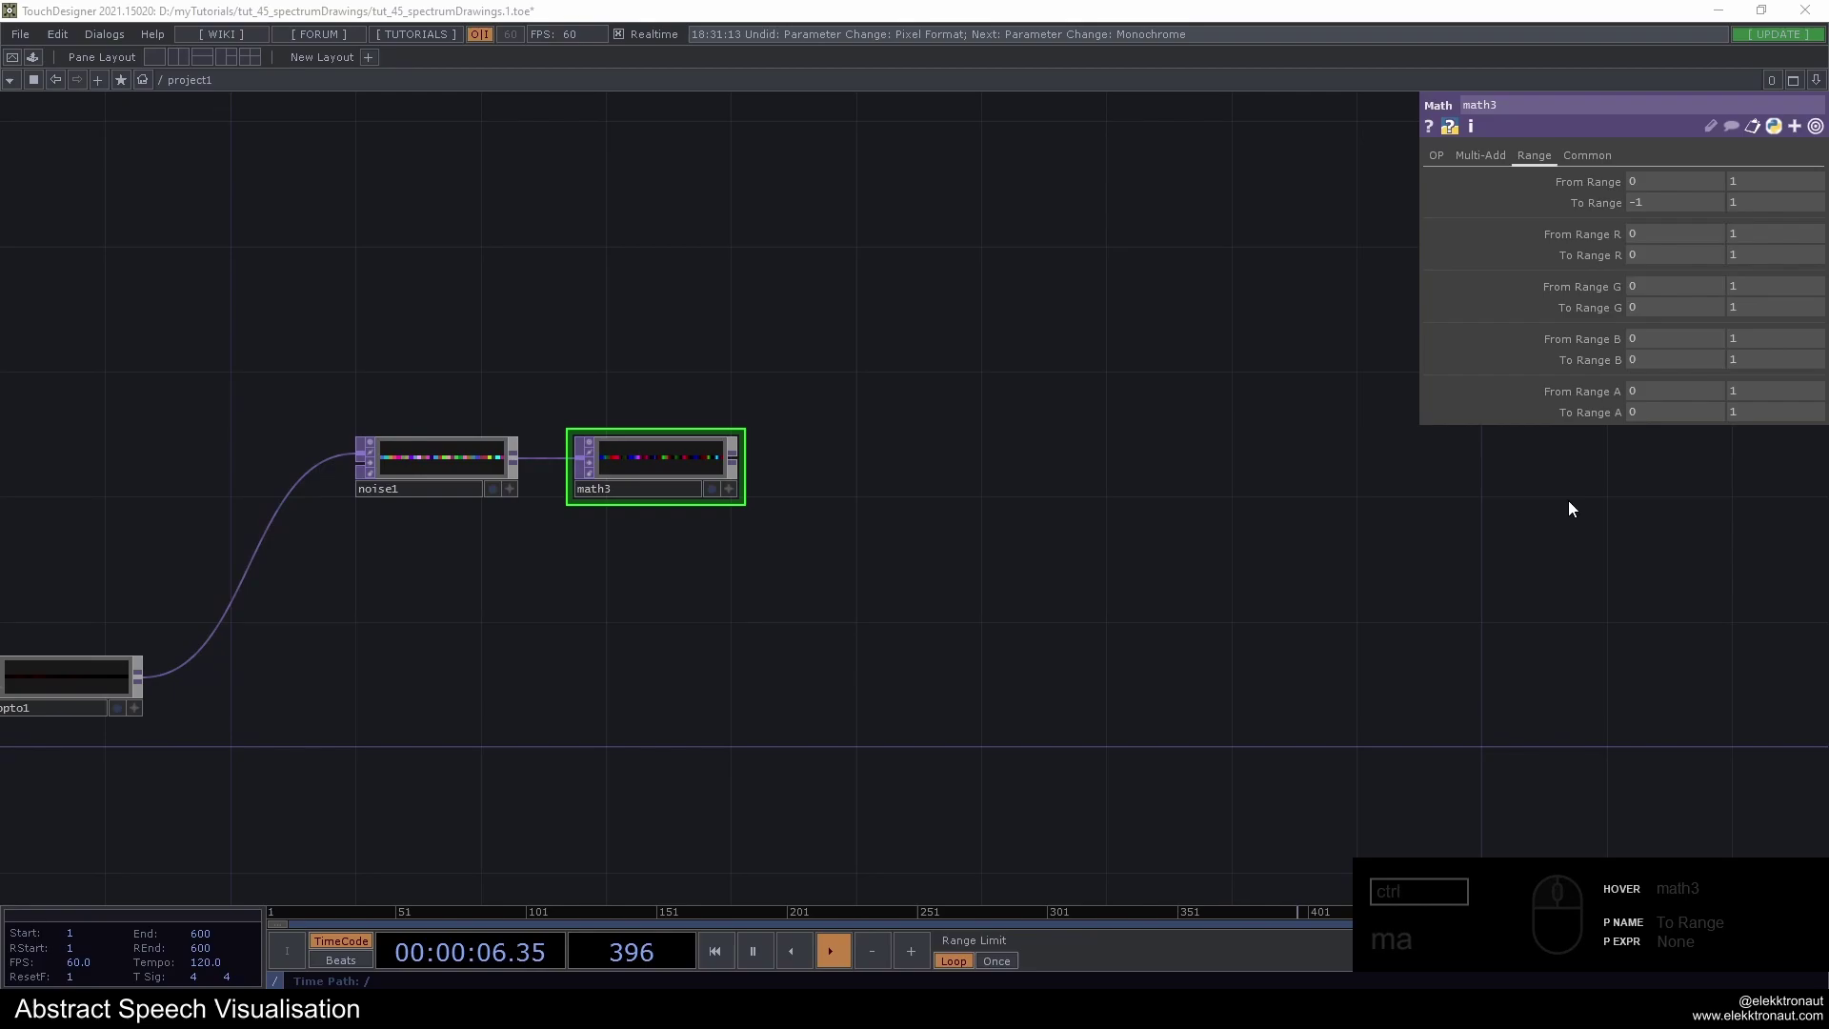
Append a Null TOP named pos after math3 and tidy its position
click(682, 466)
drag(1275, 469, 1233, 517)
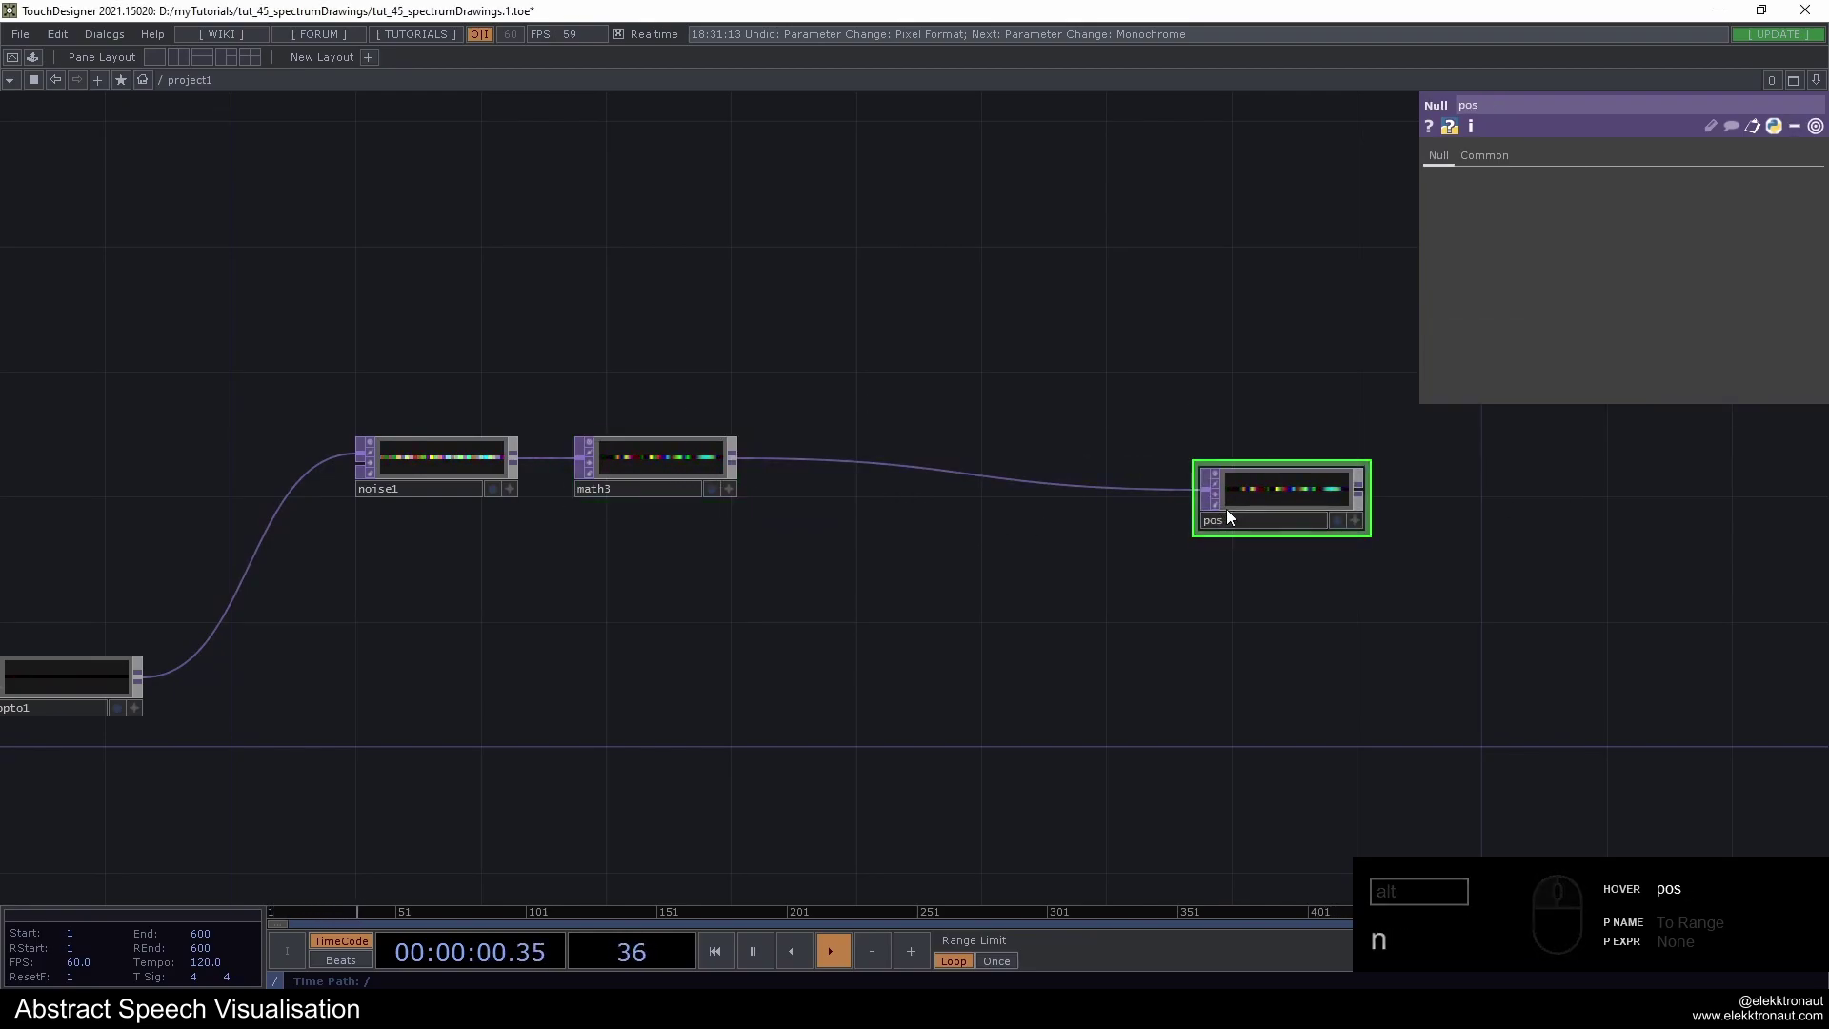
click(1252, 508)
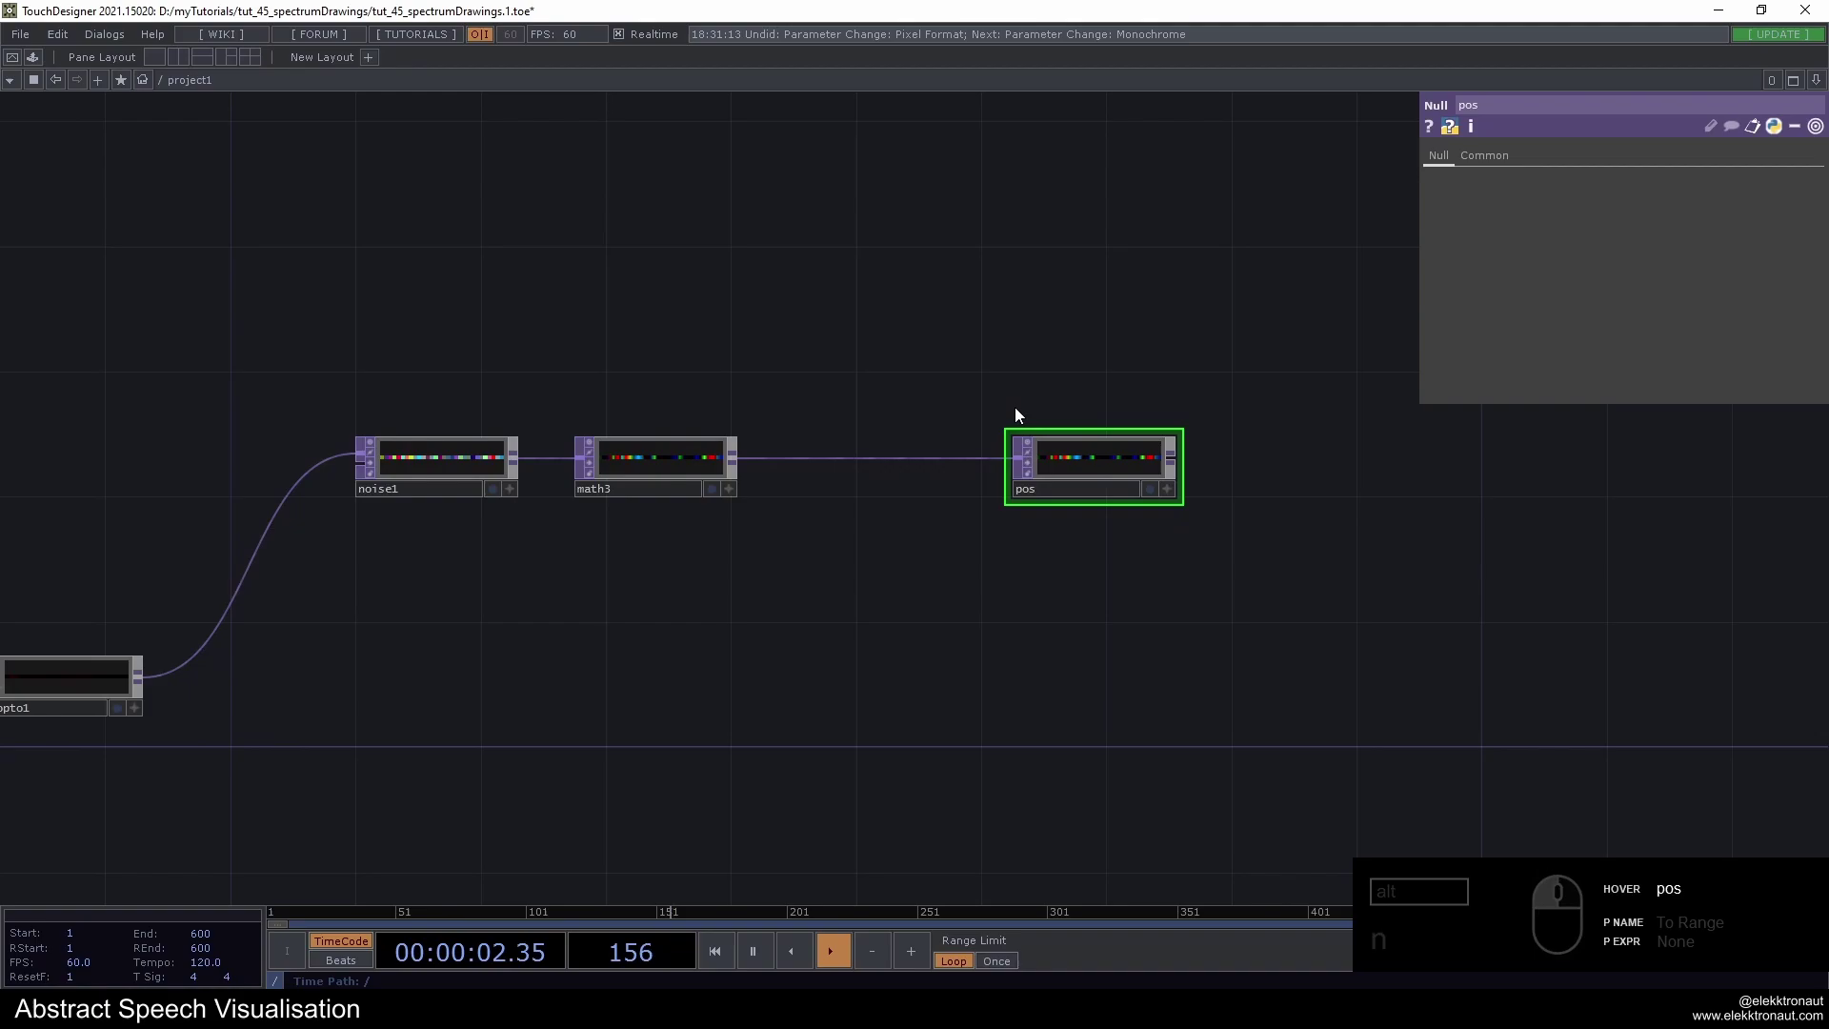
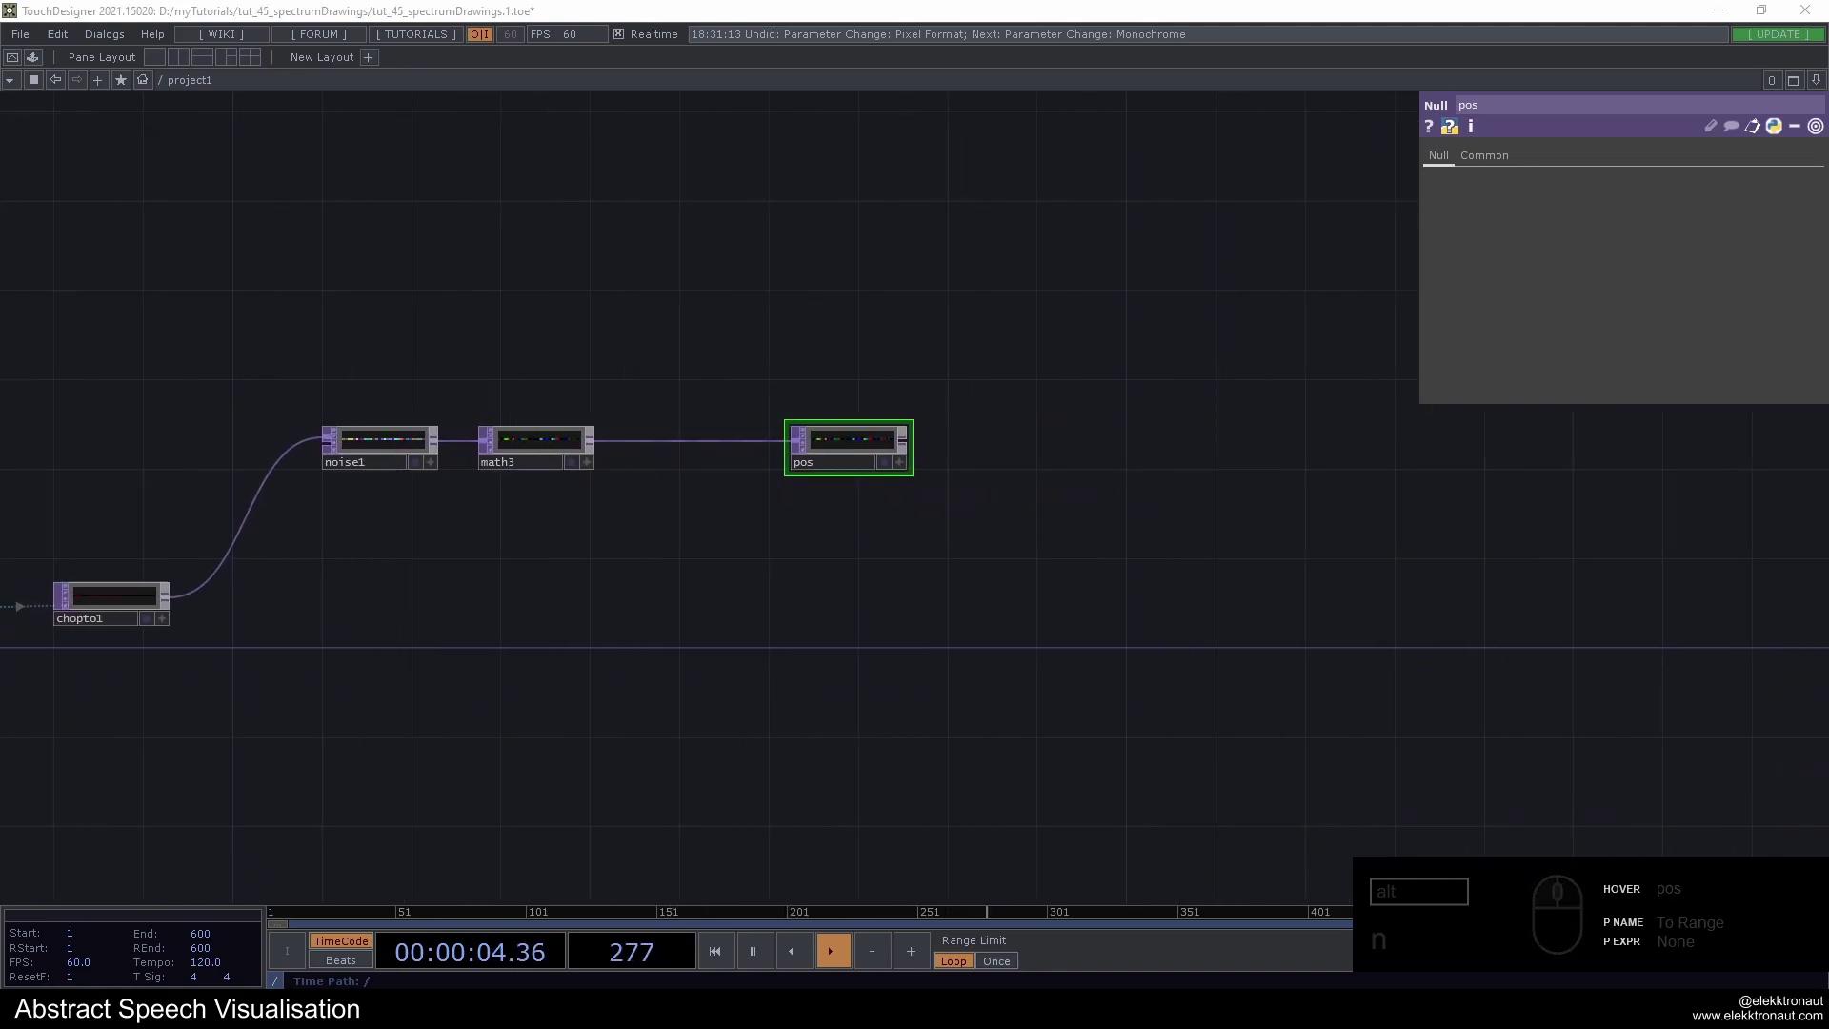
drag(955, 282, 809, 404)
Create a Circle SOP in the network
drag(801, 385, 600, 185)
key(c)
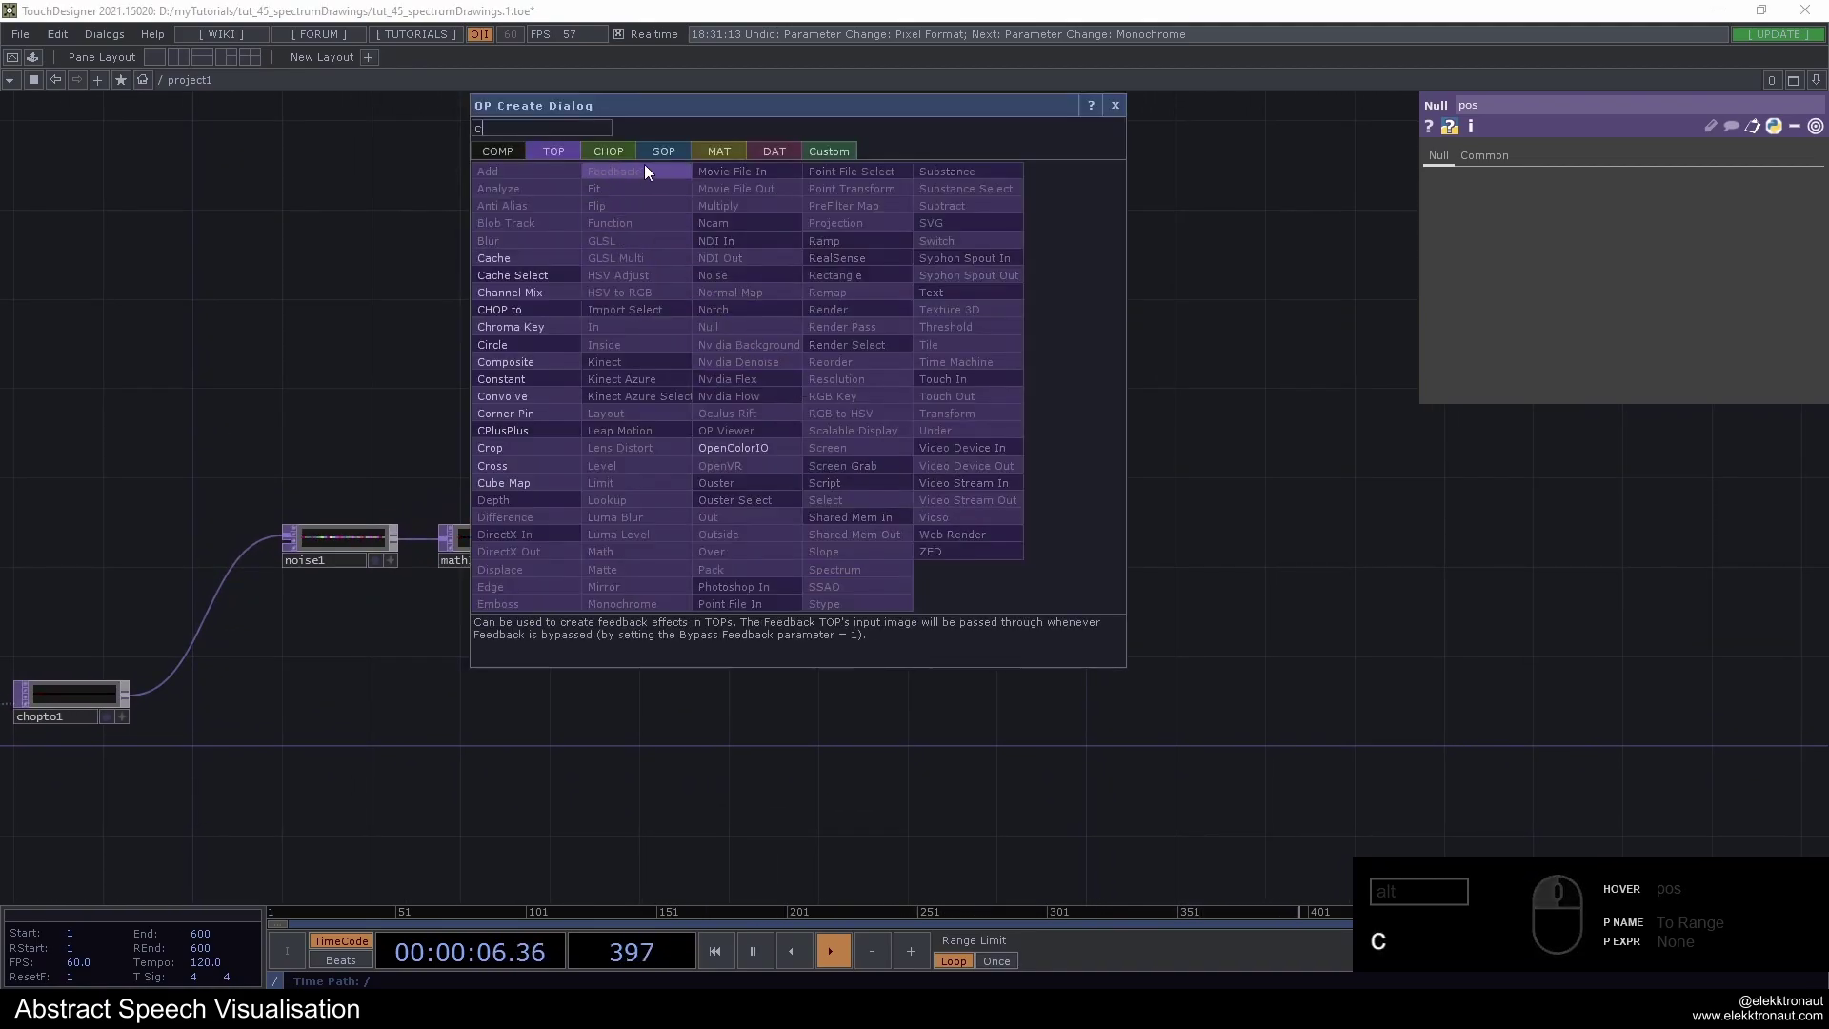
drag(657, 156, 525, 359)
click(516, 486)
drag(858, 420, 891, 423)
Add a Transform SOP after the circle
right_click(912, 414)
text(tr)
drag(974, 646, 964, 602)
click(961, 635)
click(1018, 406)
Add a Geometry COMP and wire the transform into it
right_click(1073, 412)
key(alt+g)
text(ge)
drag(793, 189, 809, 378)
click(813, 339)
drag(1238, 530, 1215, 414)
click(1195, 414)
Add a Camera COMP to the scene
text(a)
drag(920, 267, 1364, 440)
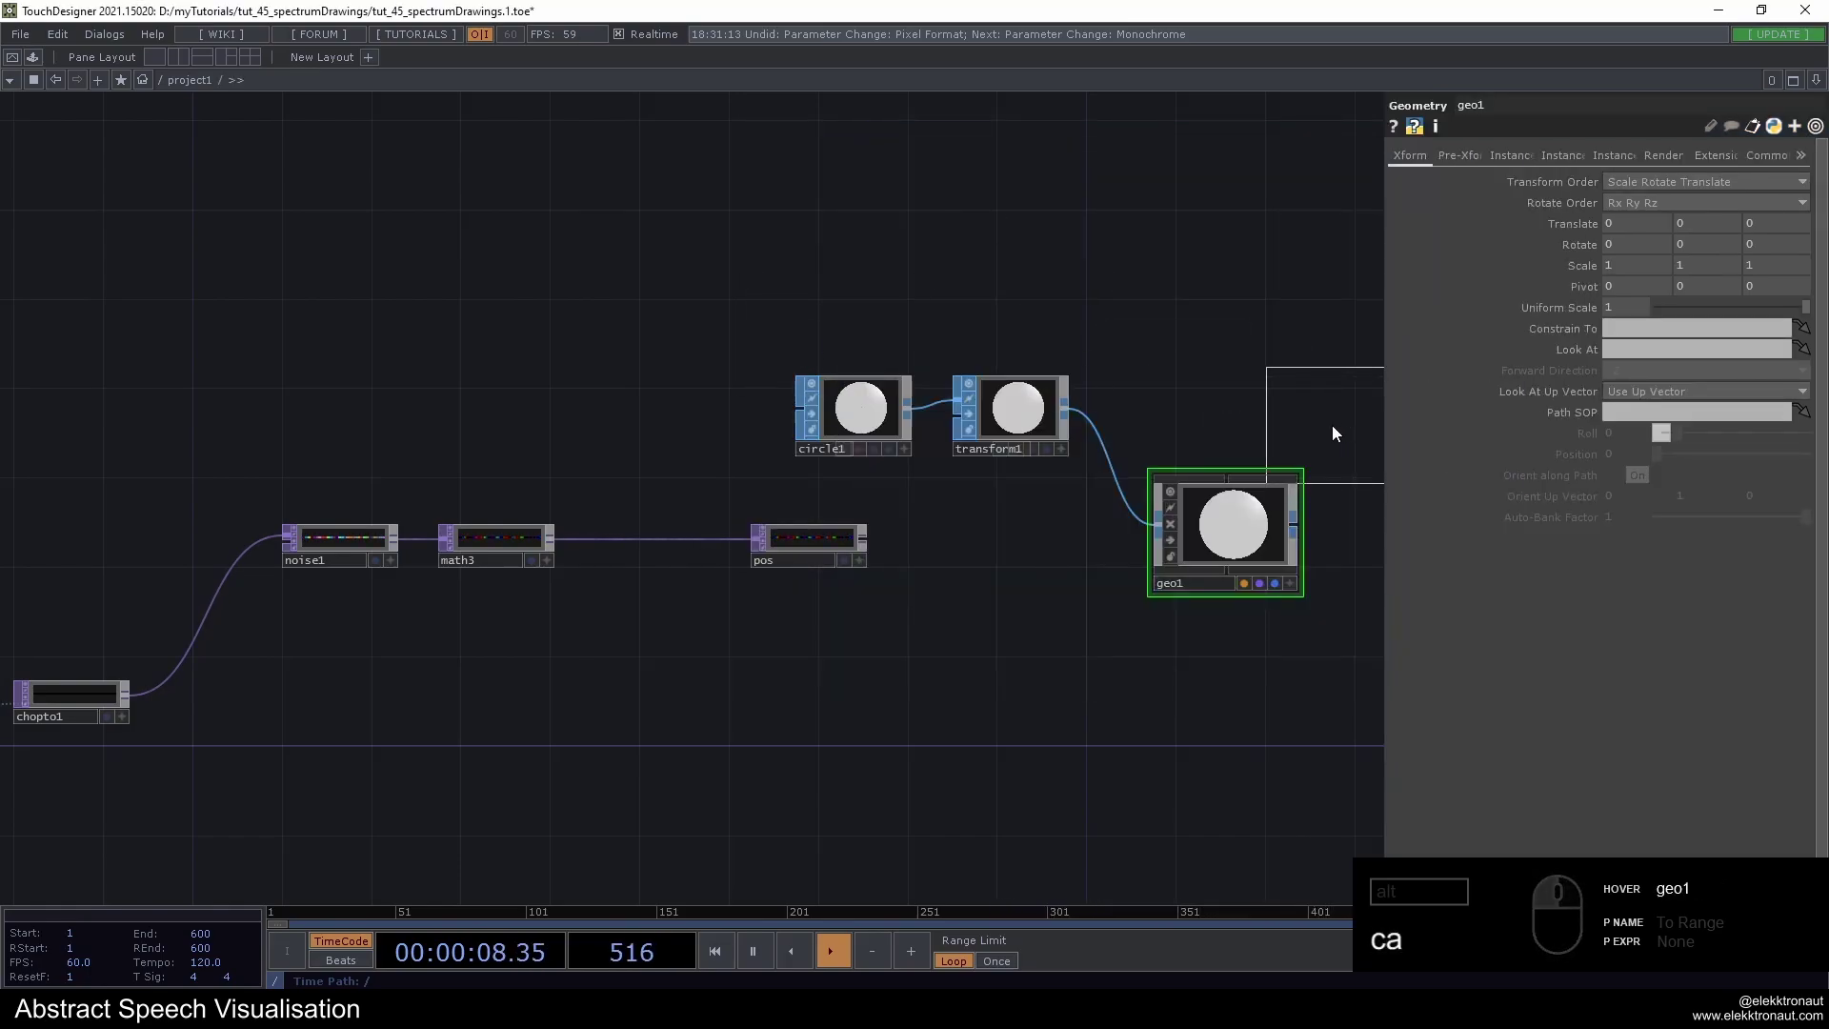
drag(1215, 393, 809, 304)
text(e)
click(775, 305)
drag(1061, 462, 1060, 538)
Add a Render TOP beside the geometry using cam1 and geo1
drag(935, 484, 819, 409)
click(827, 406)
text(re)
drag(875, 409, 941, 424)
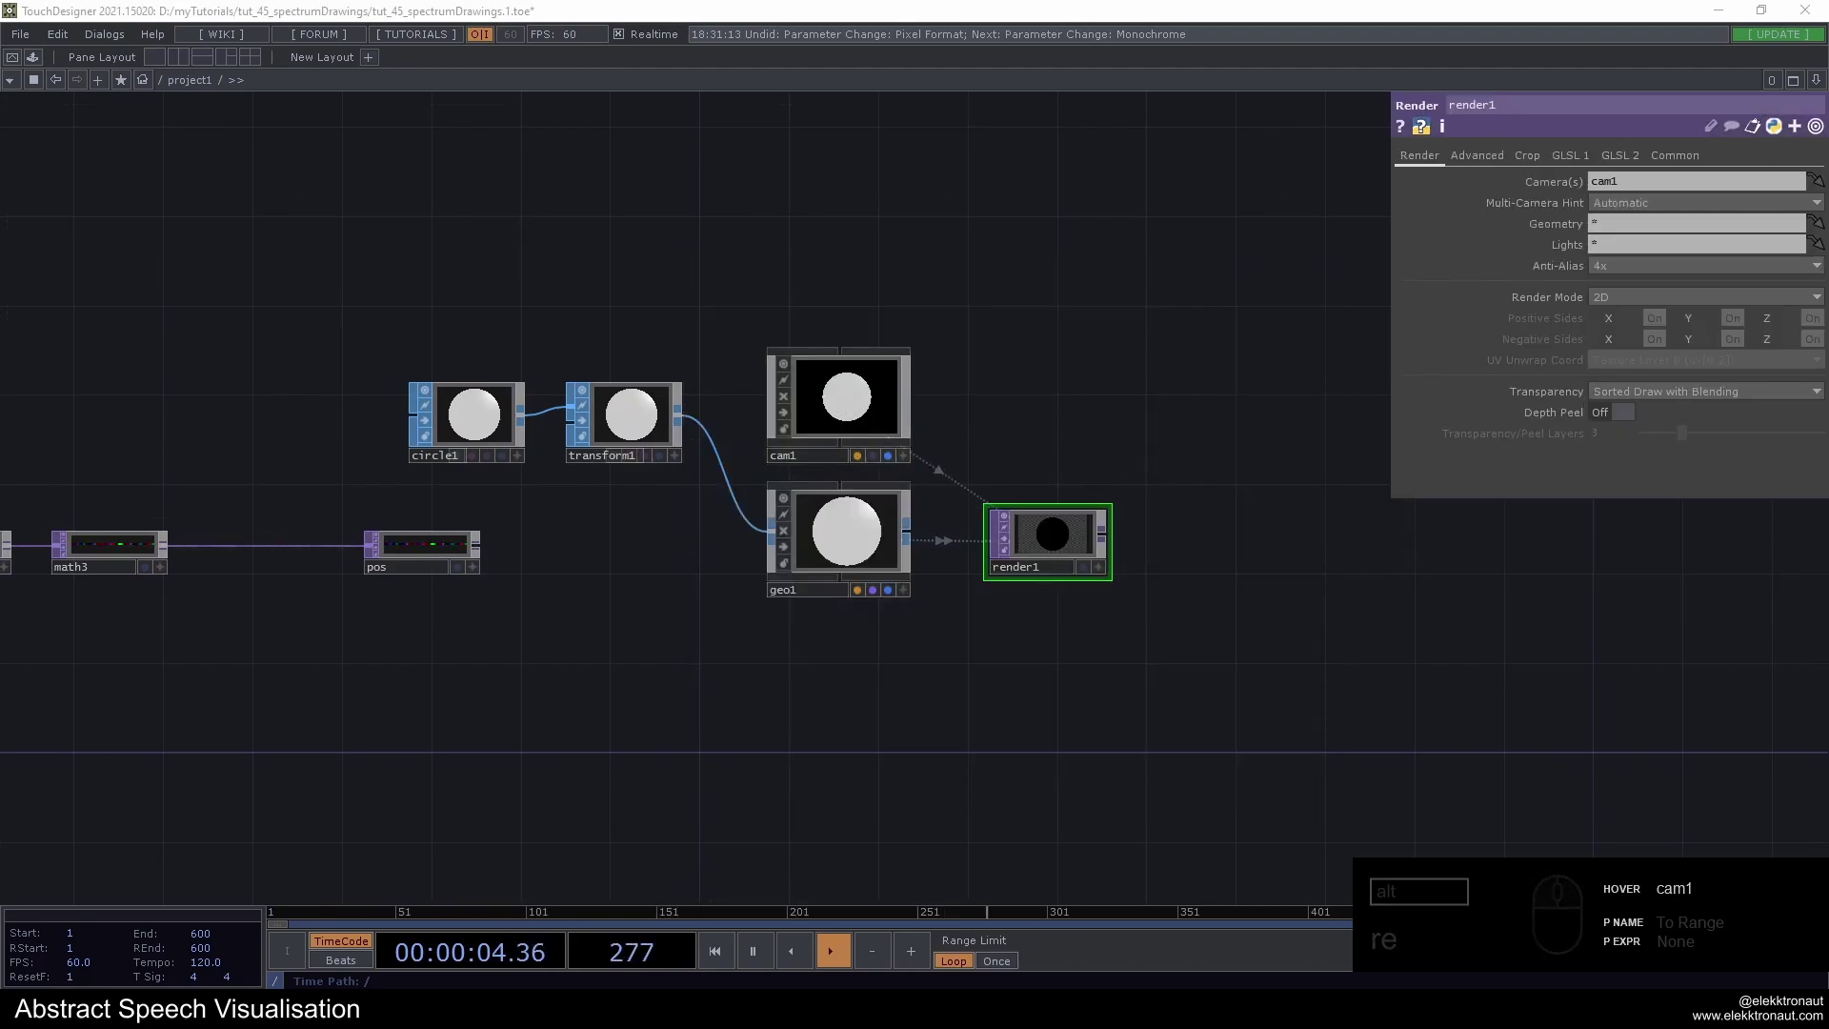
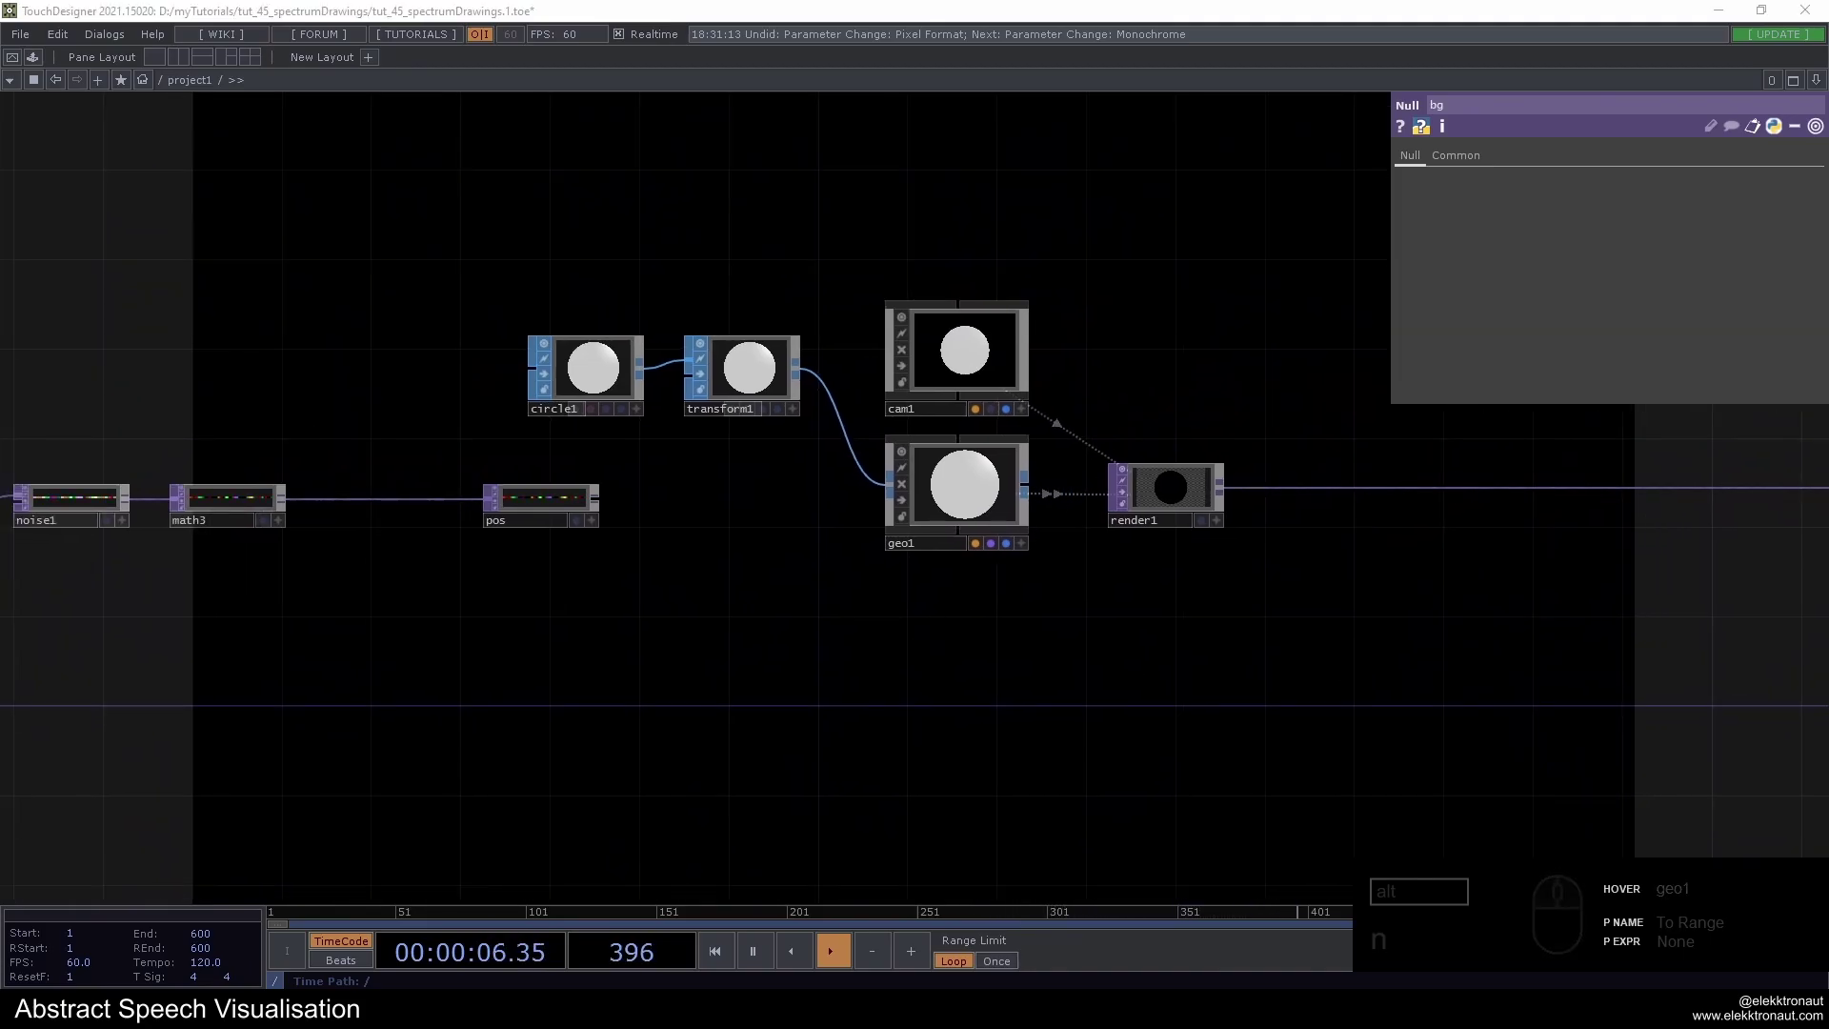
drag(947, 613, 874, 451)
Create a Constant MAT and assign it as geo1's material
key(c)
drag(886, 383, 693, 397)
click(690, 401)
click(965, 645)
drag(1207, 617, 655, 417)
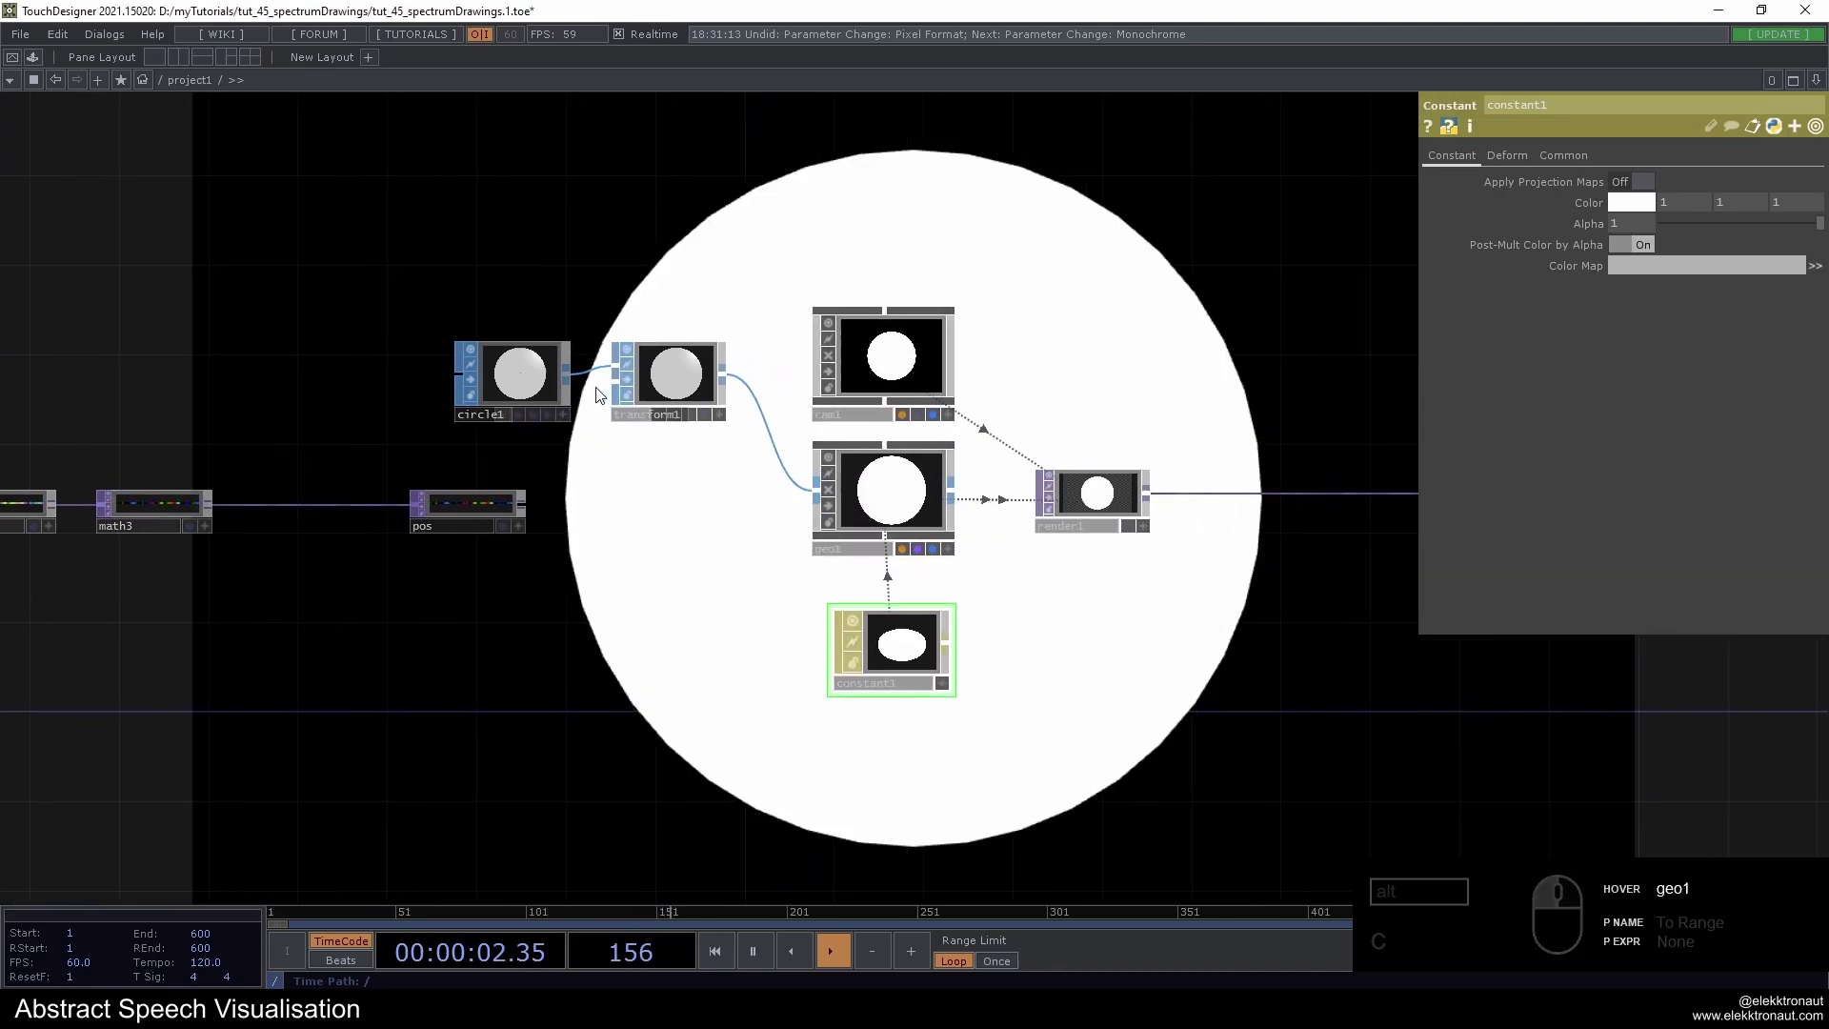
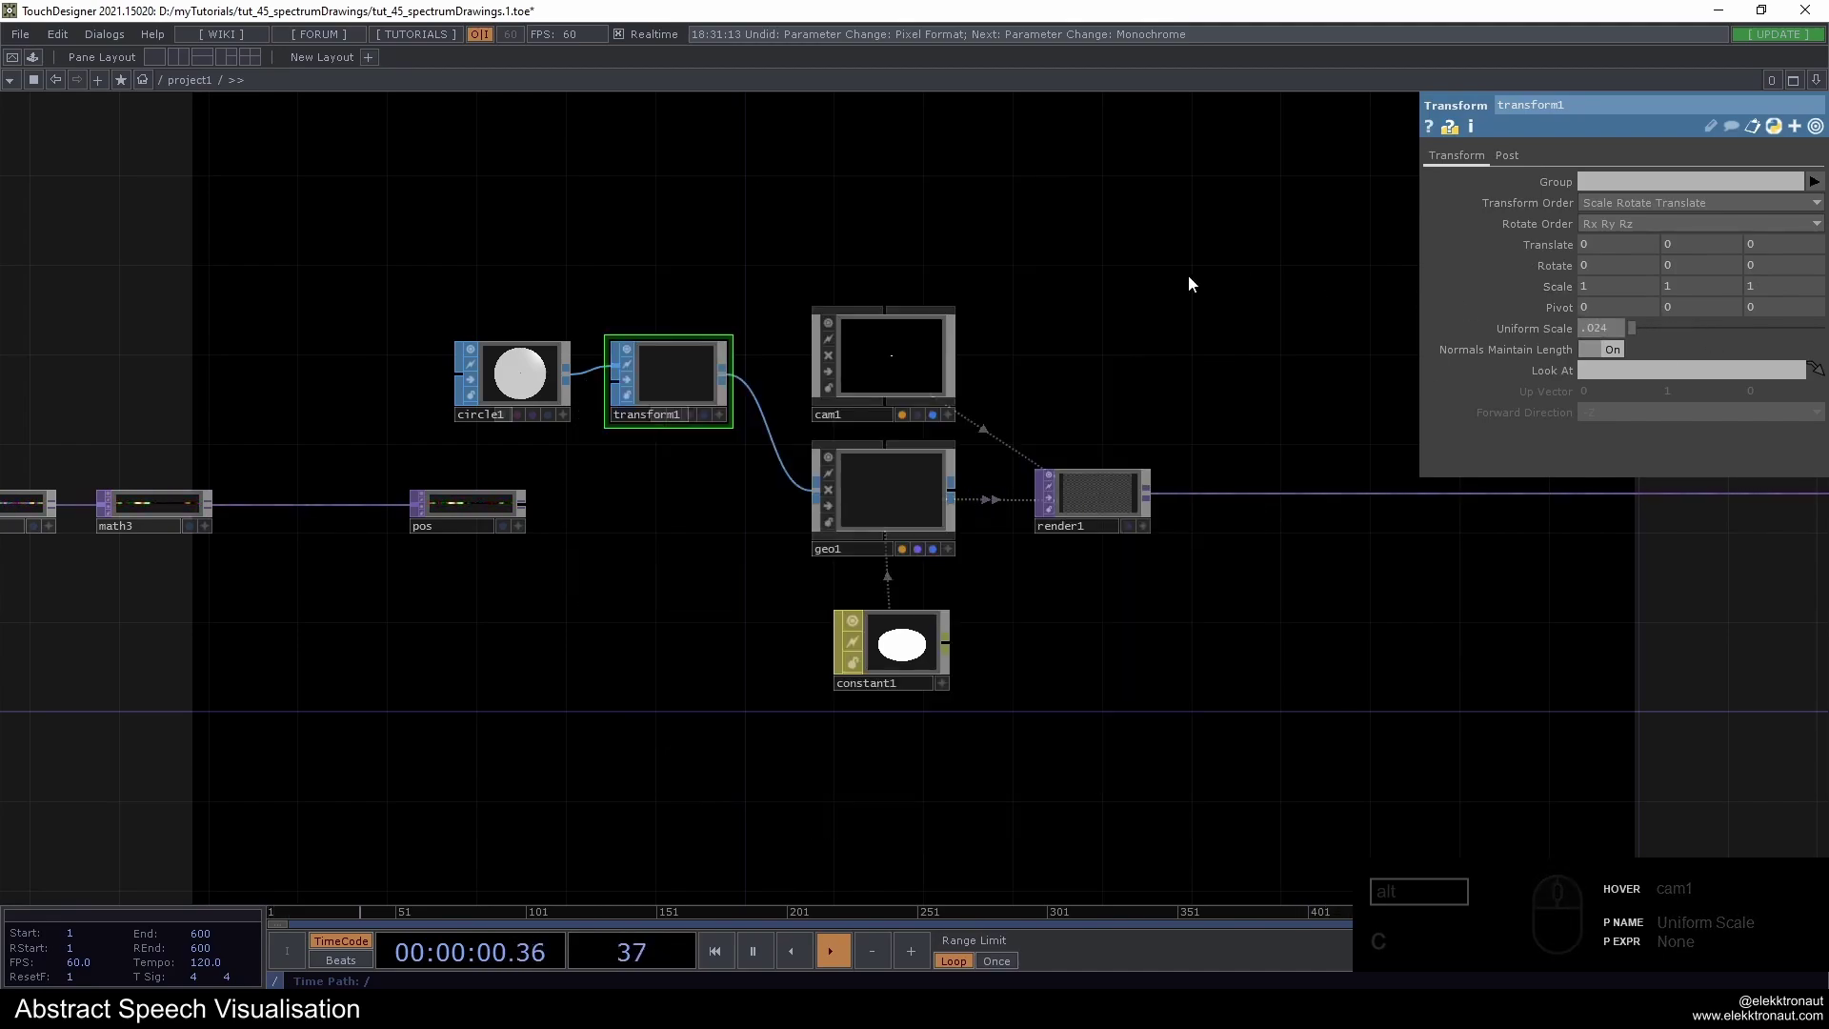
Set transform1 Uniform Scale to .024, shrinking the disc to a dot
drag(980, 390, 1005, 512)
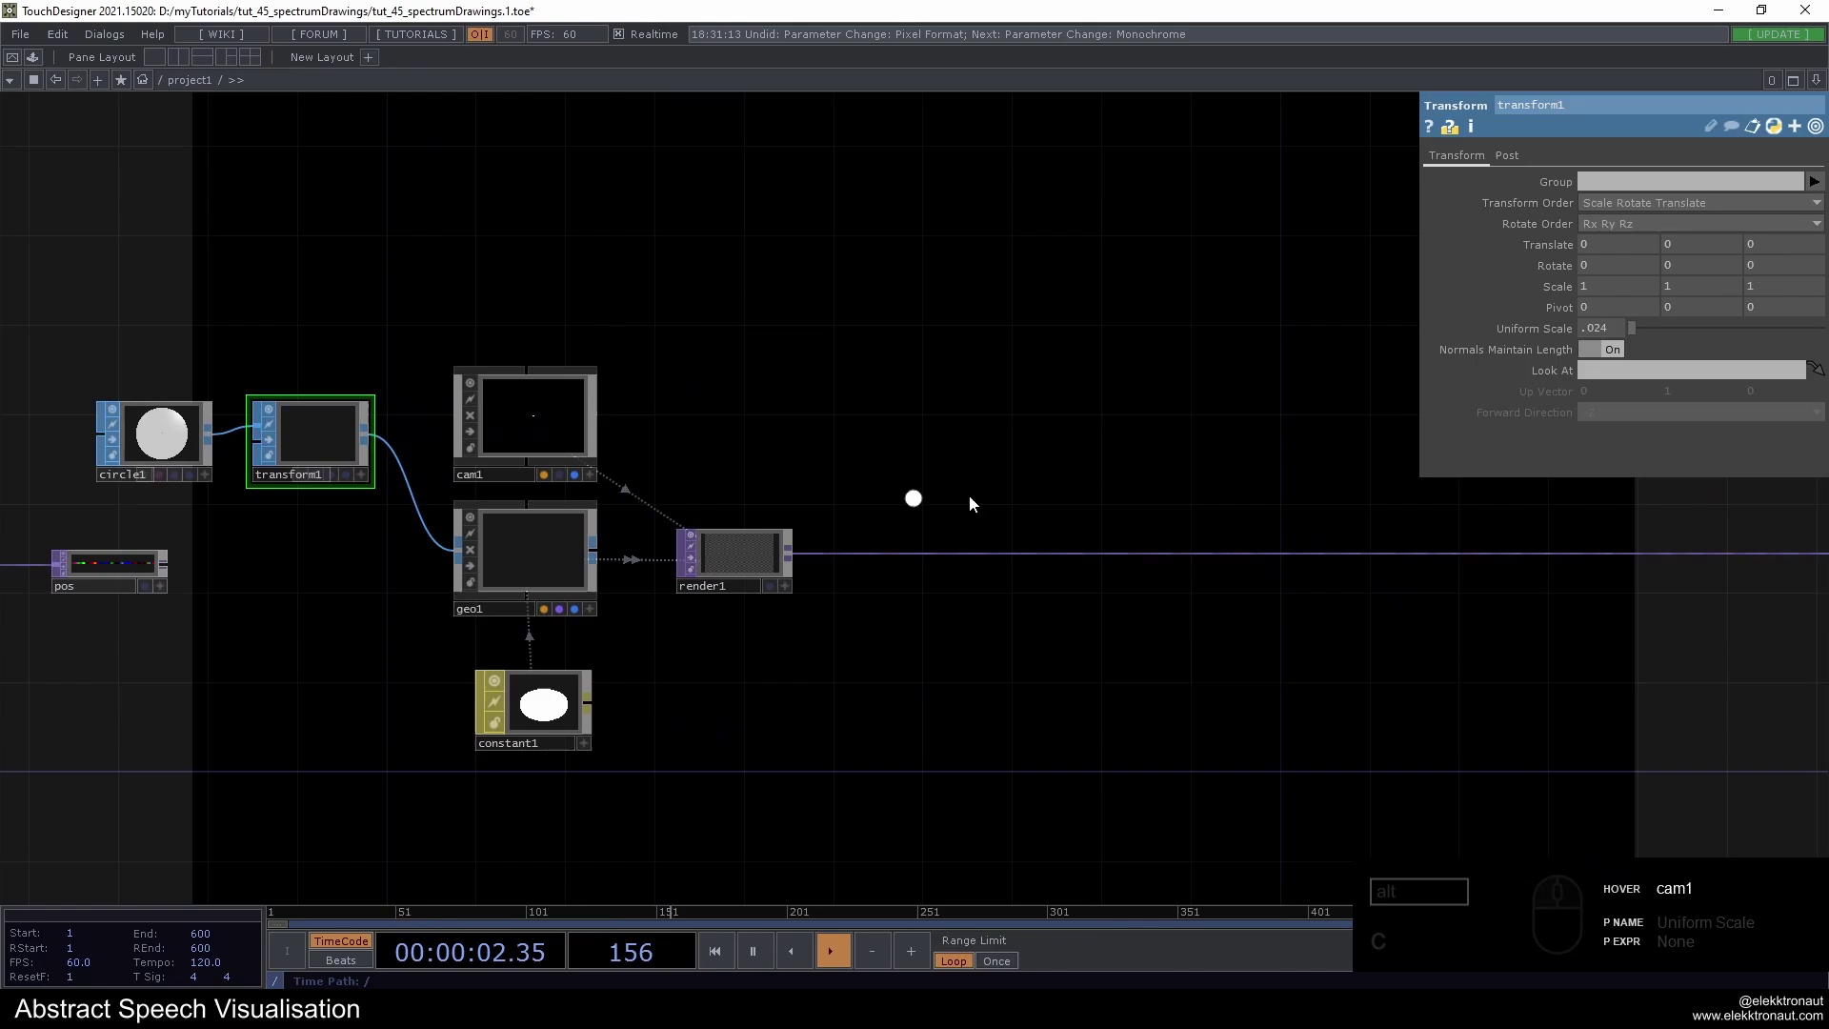
drag(764, 468, 726, 362)
drag(708, 295, 648, 464)
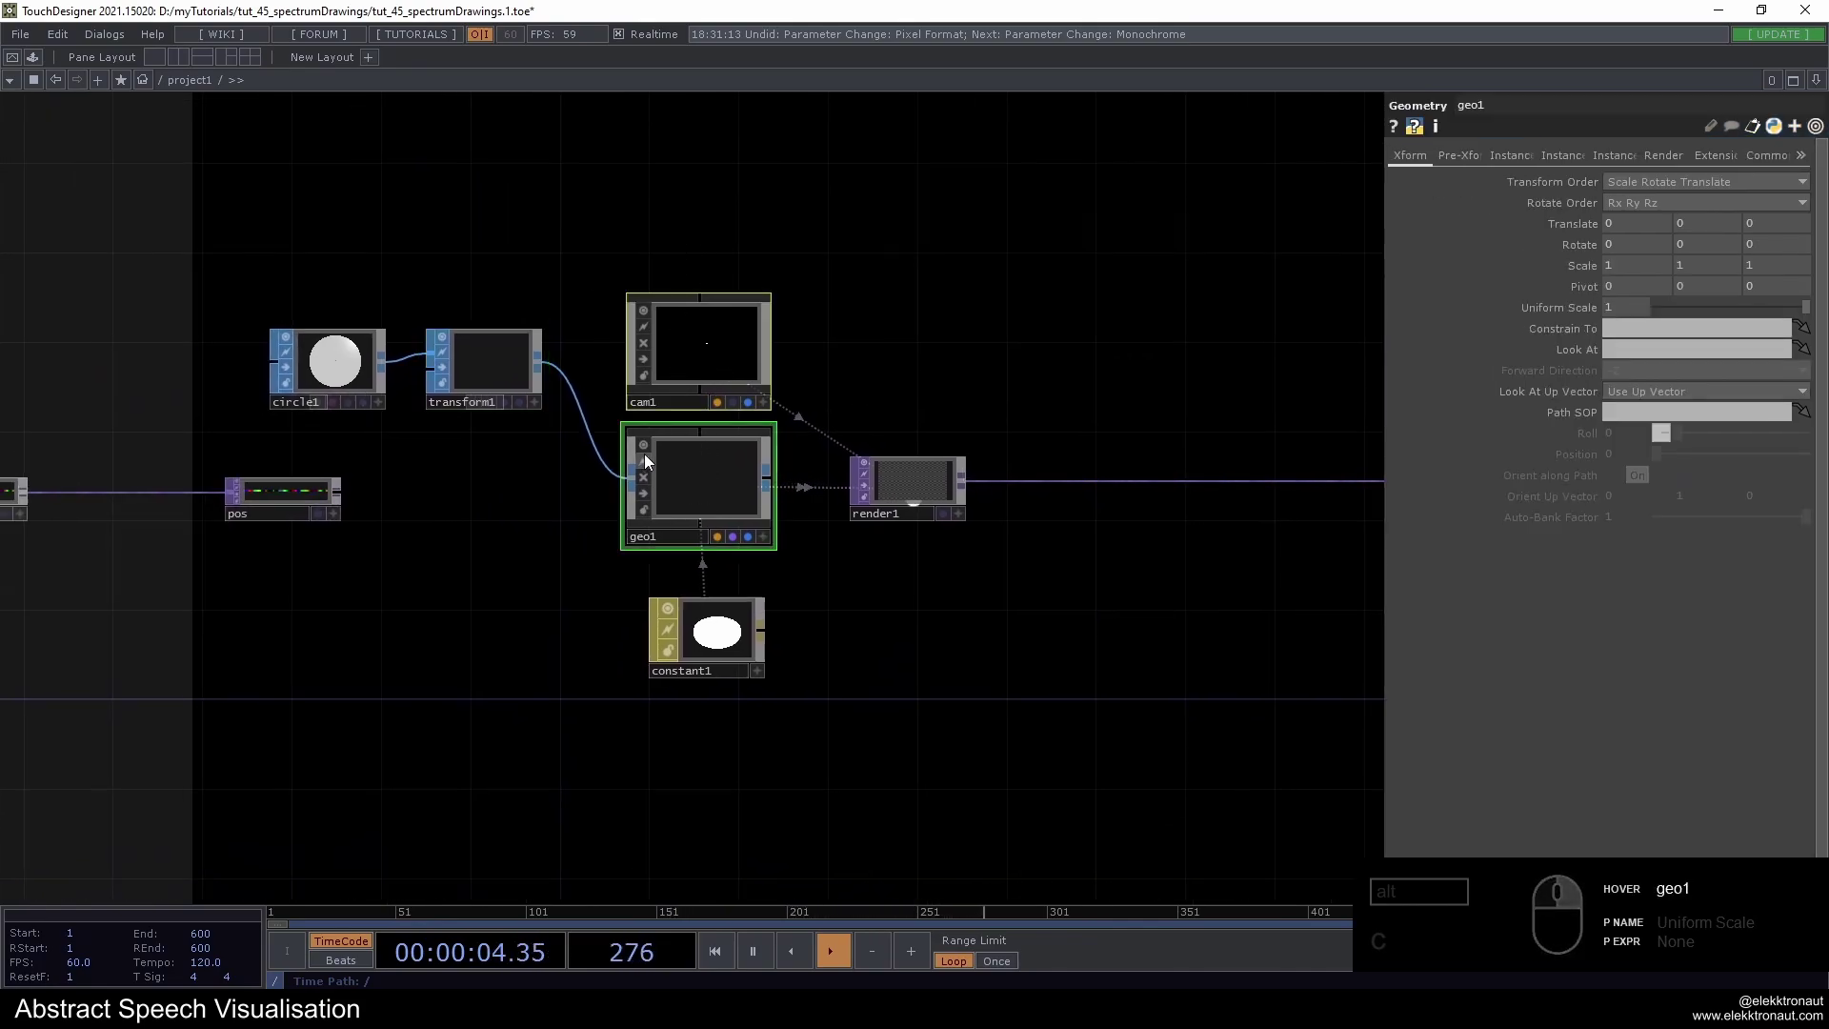
Turn on instancing for geo1 and use pos as the Translate OP
drag(647, 452, 712, 483)
click(713, 483)
click(1509, 161)
click(1641, 181)
click(457, 559)
click(997, 579)
drag(852, 367, 1669, 346)
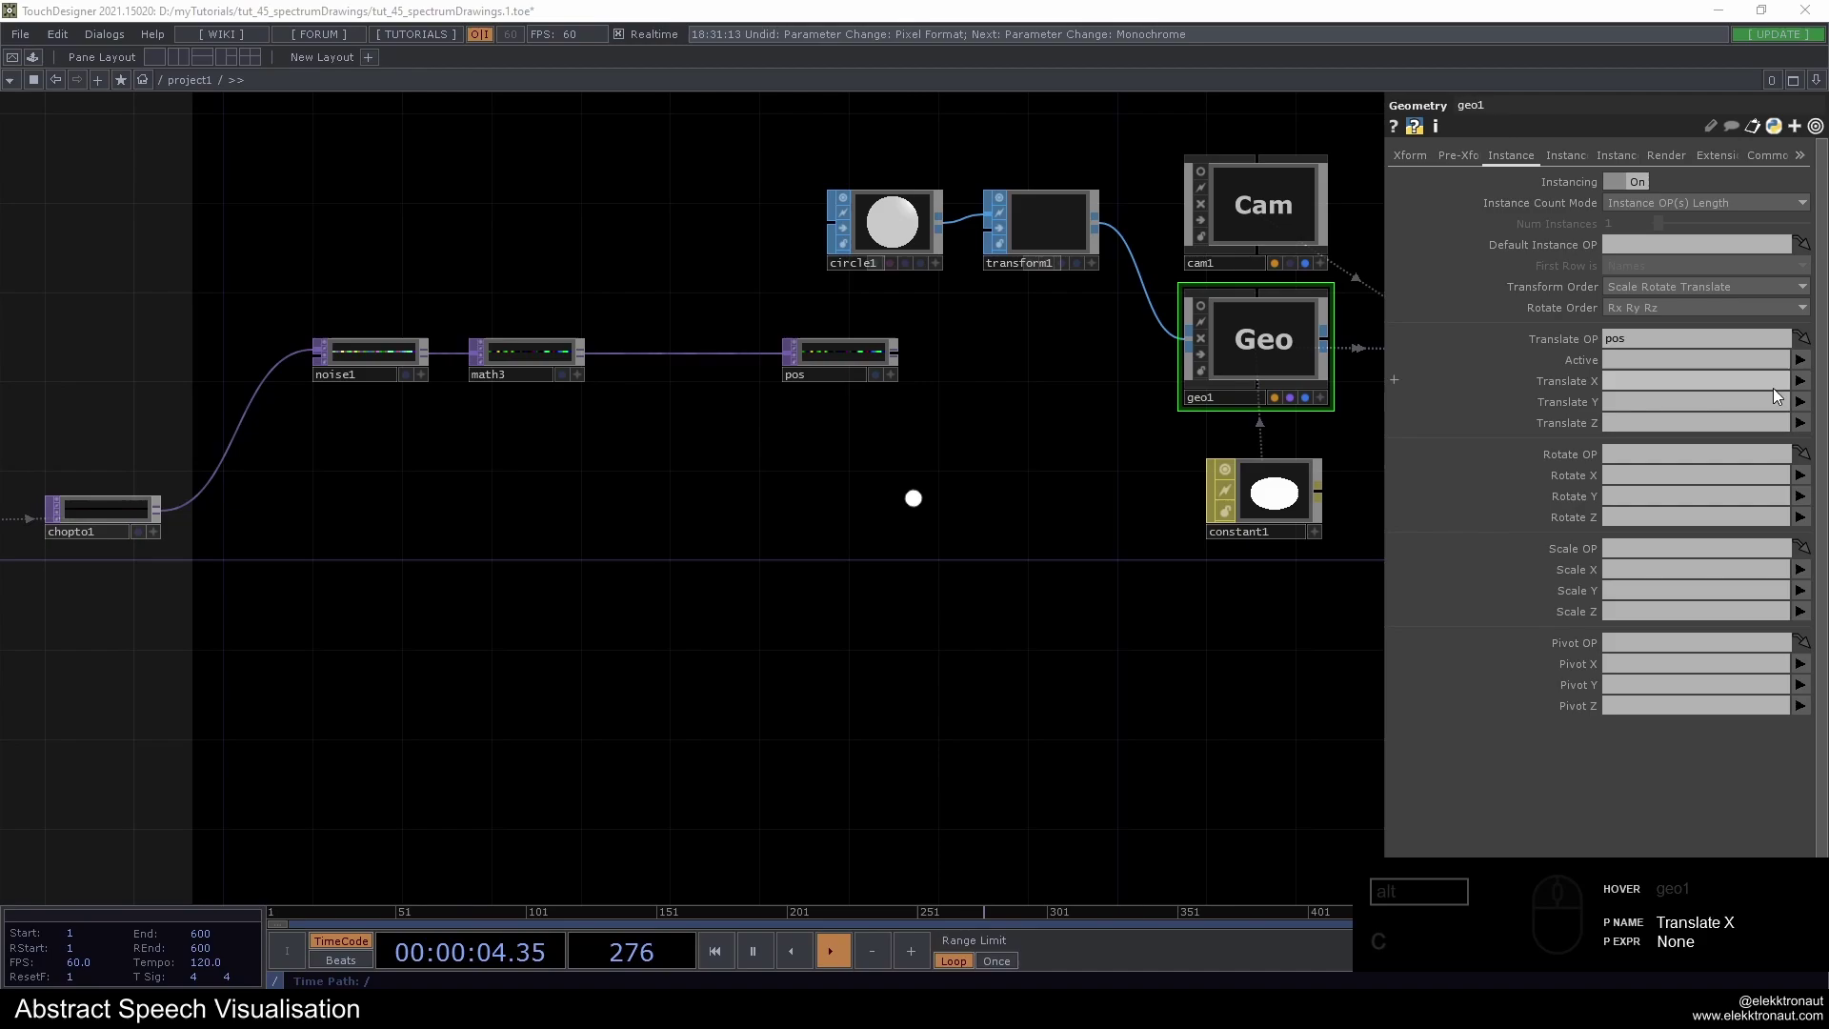
Map instance Translate X to channel r and Translate Y to g
click(1803, 390)
click(1804, 404)
drag(1803, 403, 1810, 431)
click(1810, 445)
text(c)
click(941, 535)
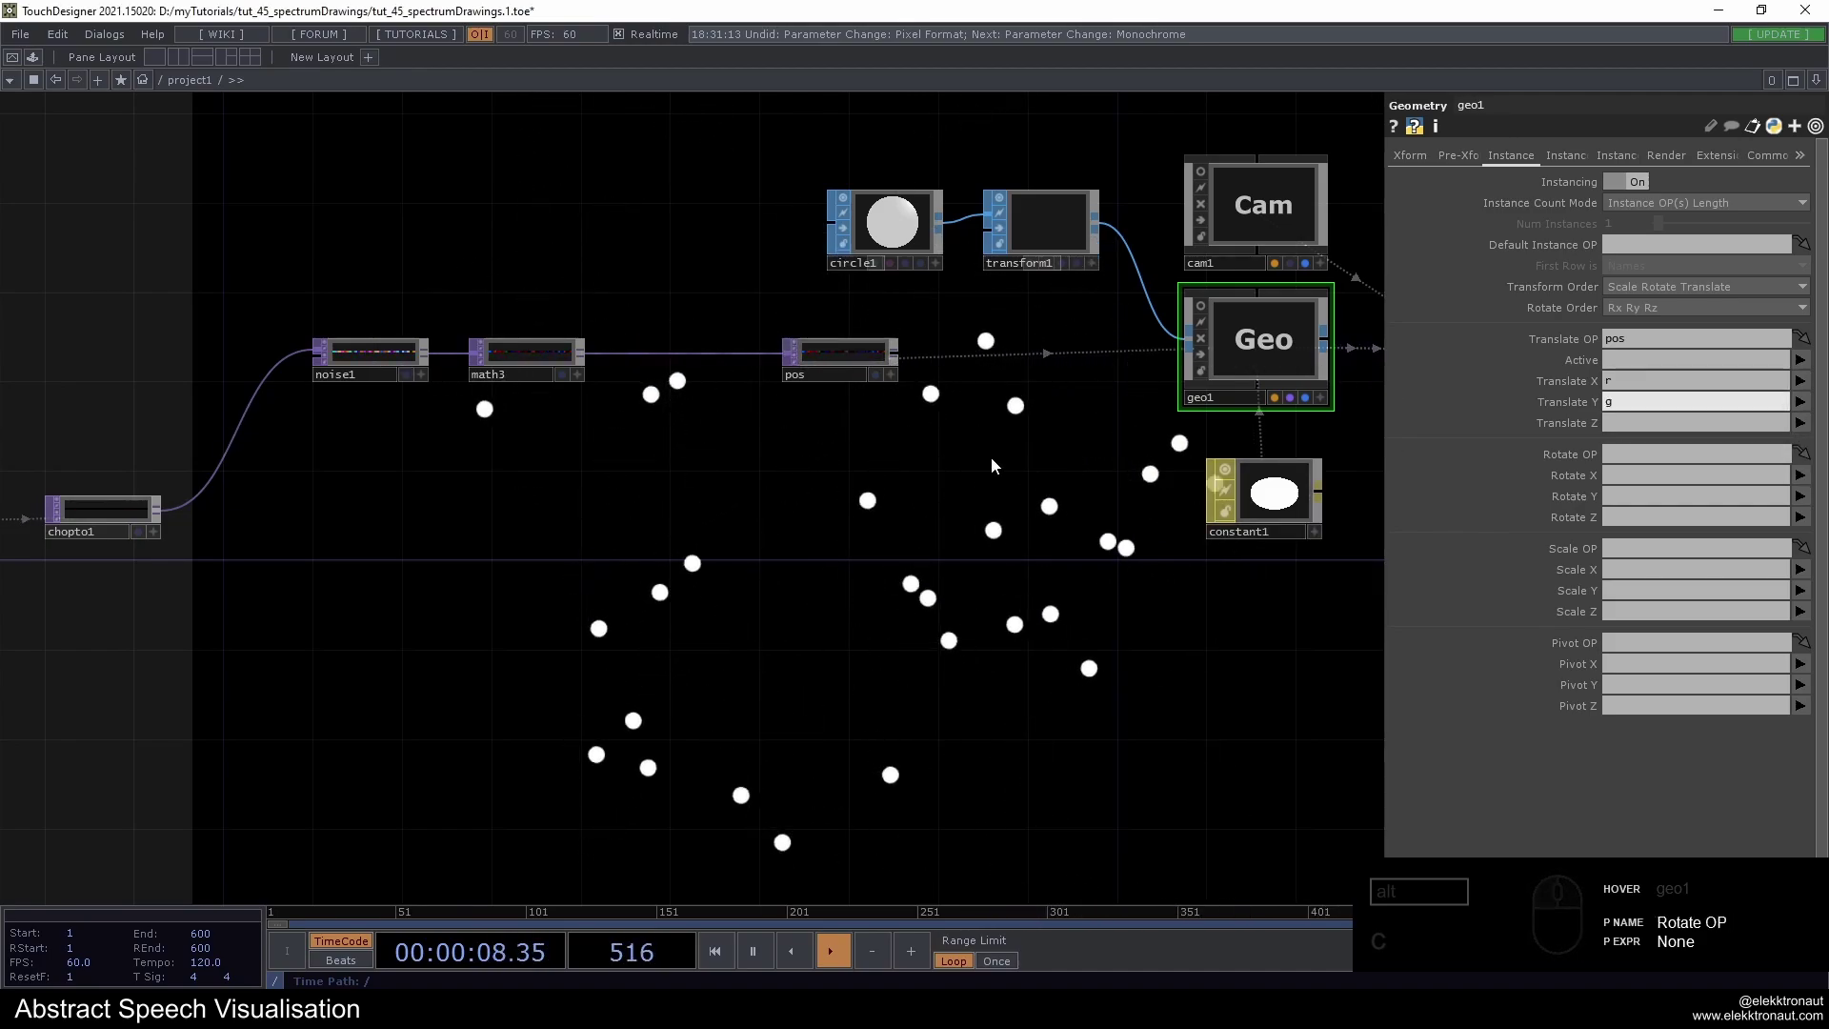
middle_click(983, 462)
click(999, 496)
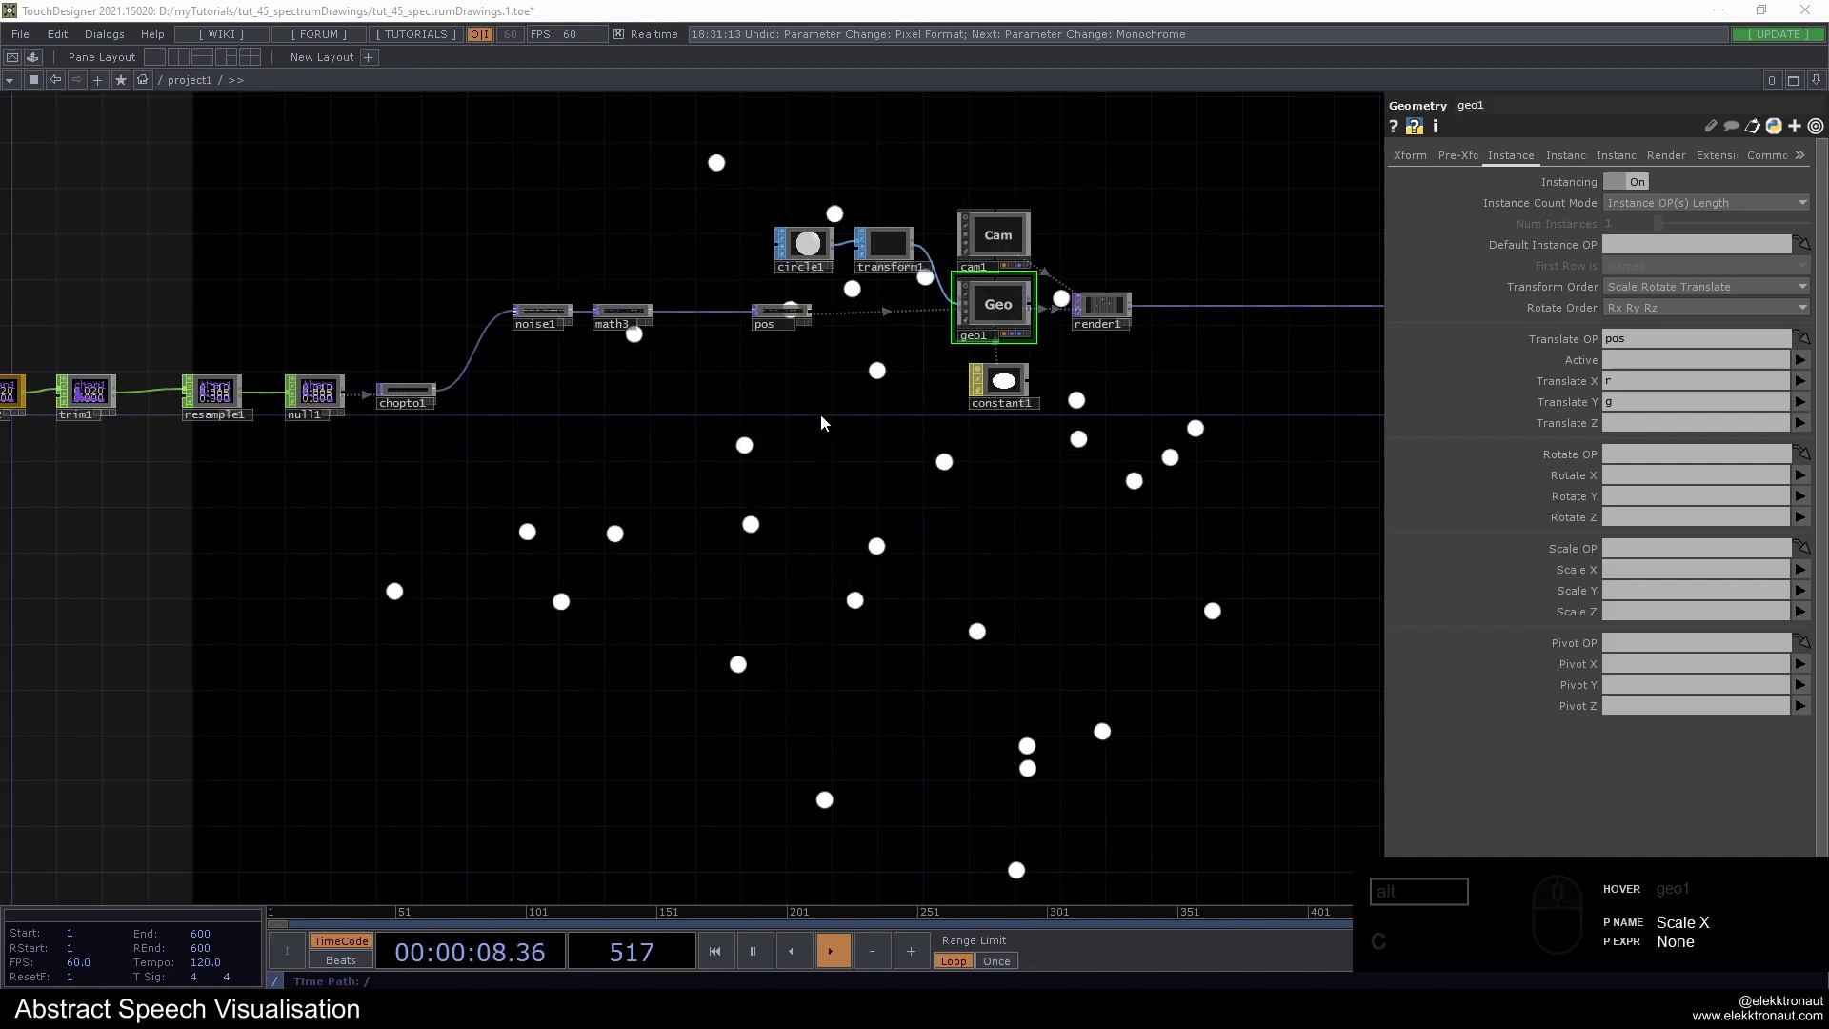
Add a Level CHOP after chopto1 and wire it into the audio chain
drag(443, 302, 513, 335)
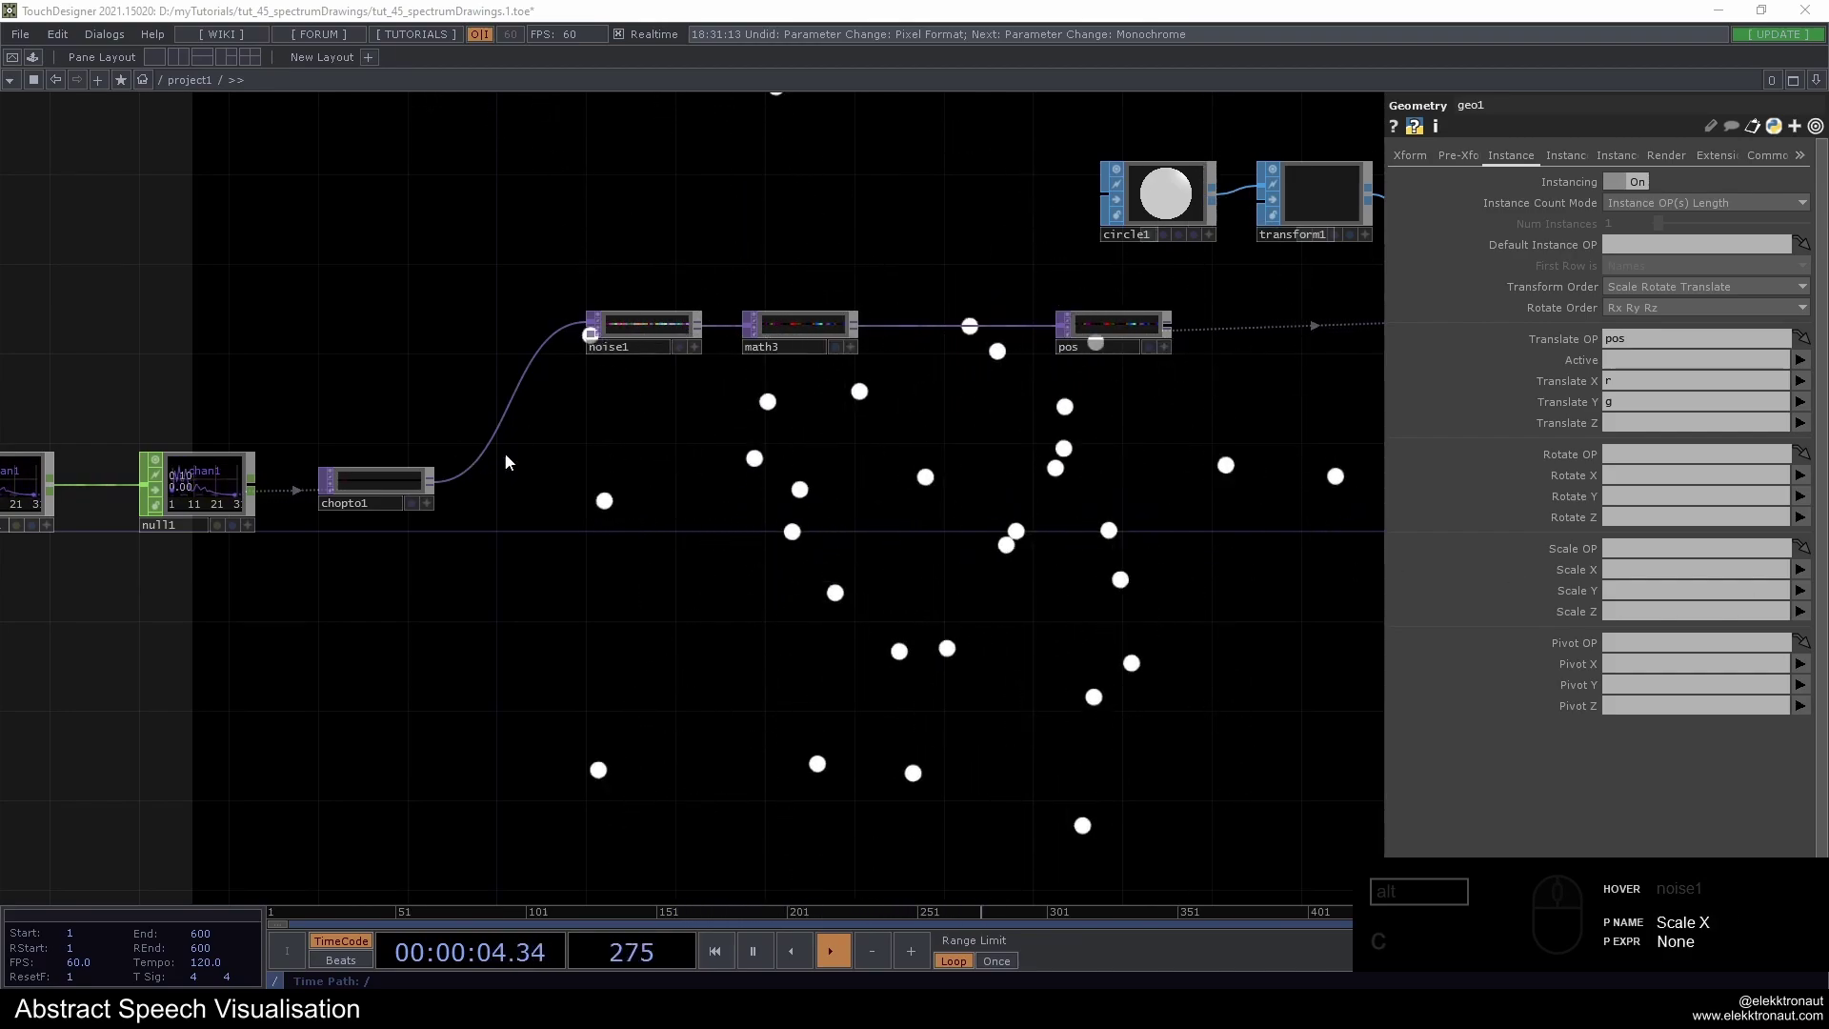
drag(571, 494, 488, 494)
middle_click(386, 482)
text(le)
click(249, 572)
click(703, 486)
click(687, 499)
click(706, 530)
Chain a Limit CHOP and then a Math CHOP in series after level1
right_click(792, 549)
key(BackSpace)
text(i)
click(628, 650)
click(967, 522)
click(987, 451)
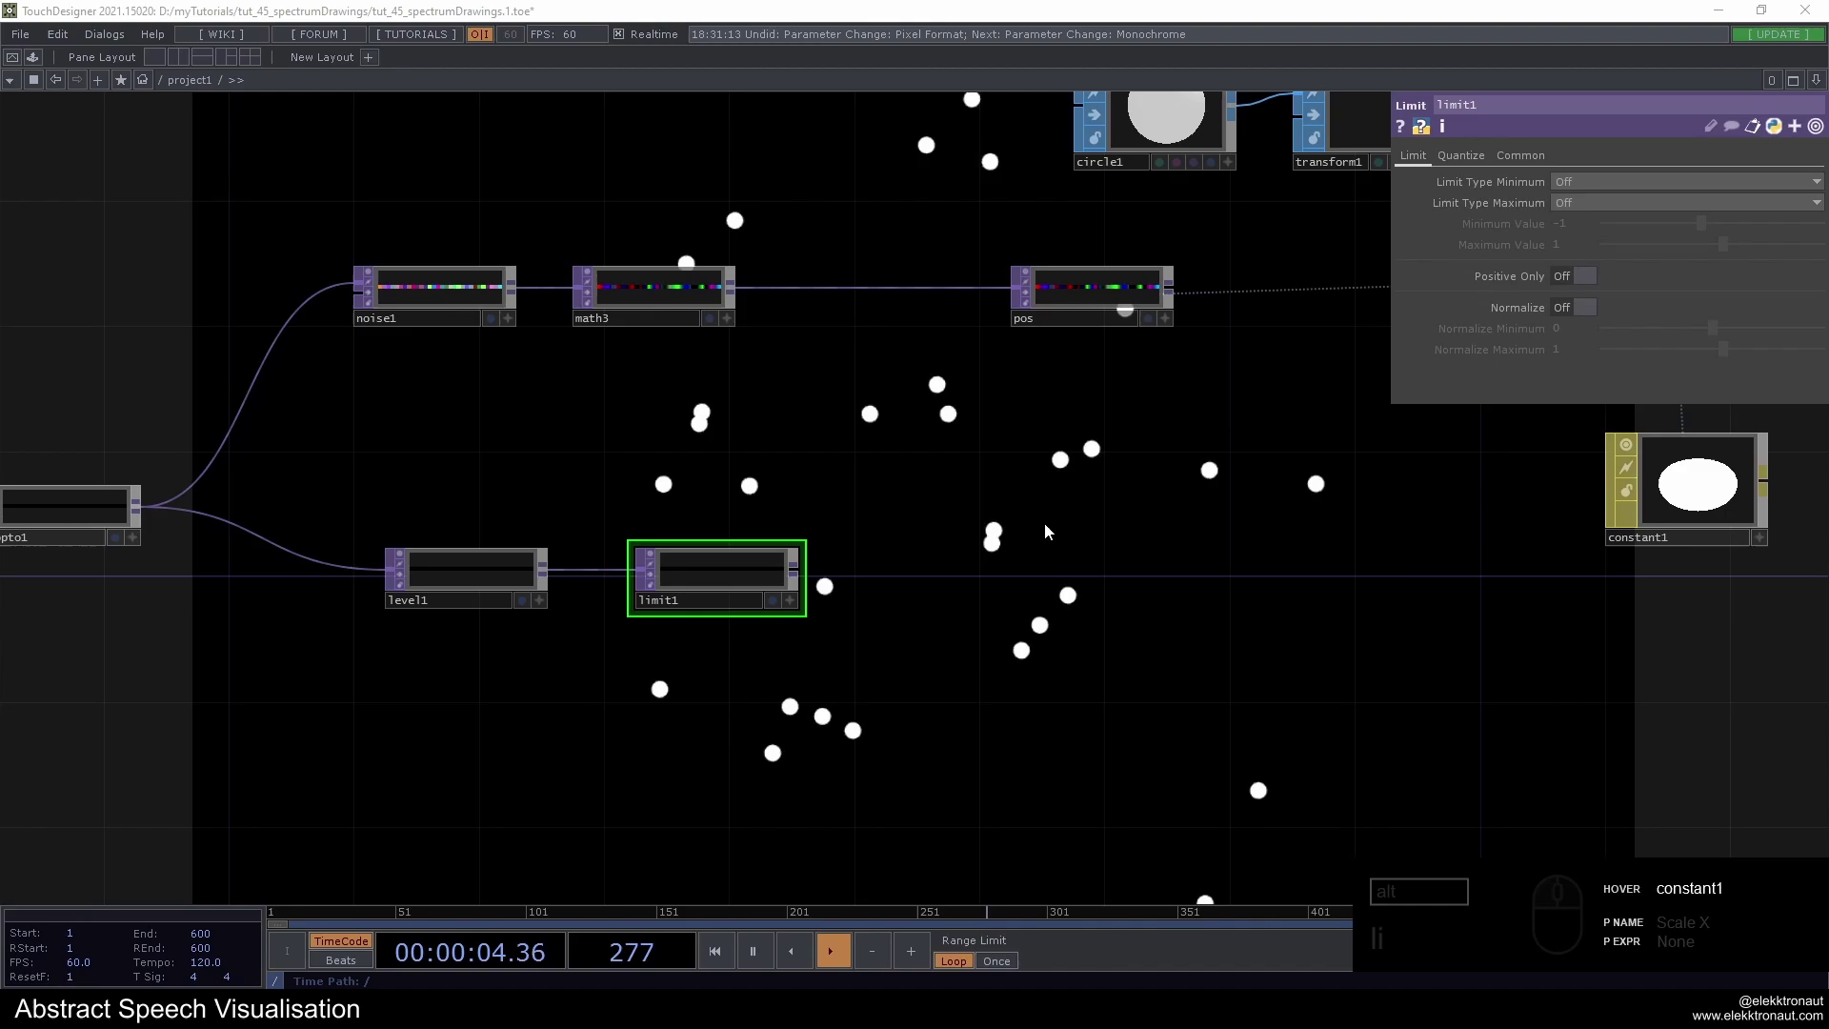
right_click(798, 573)
text(a)
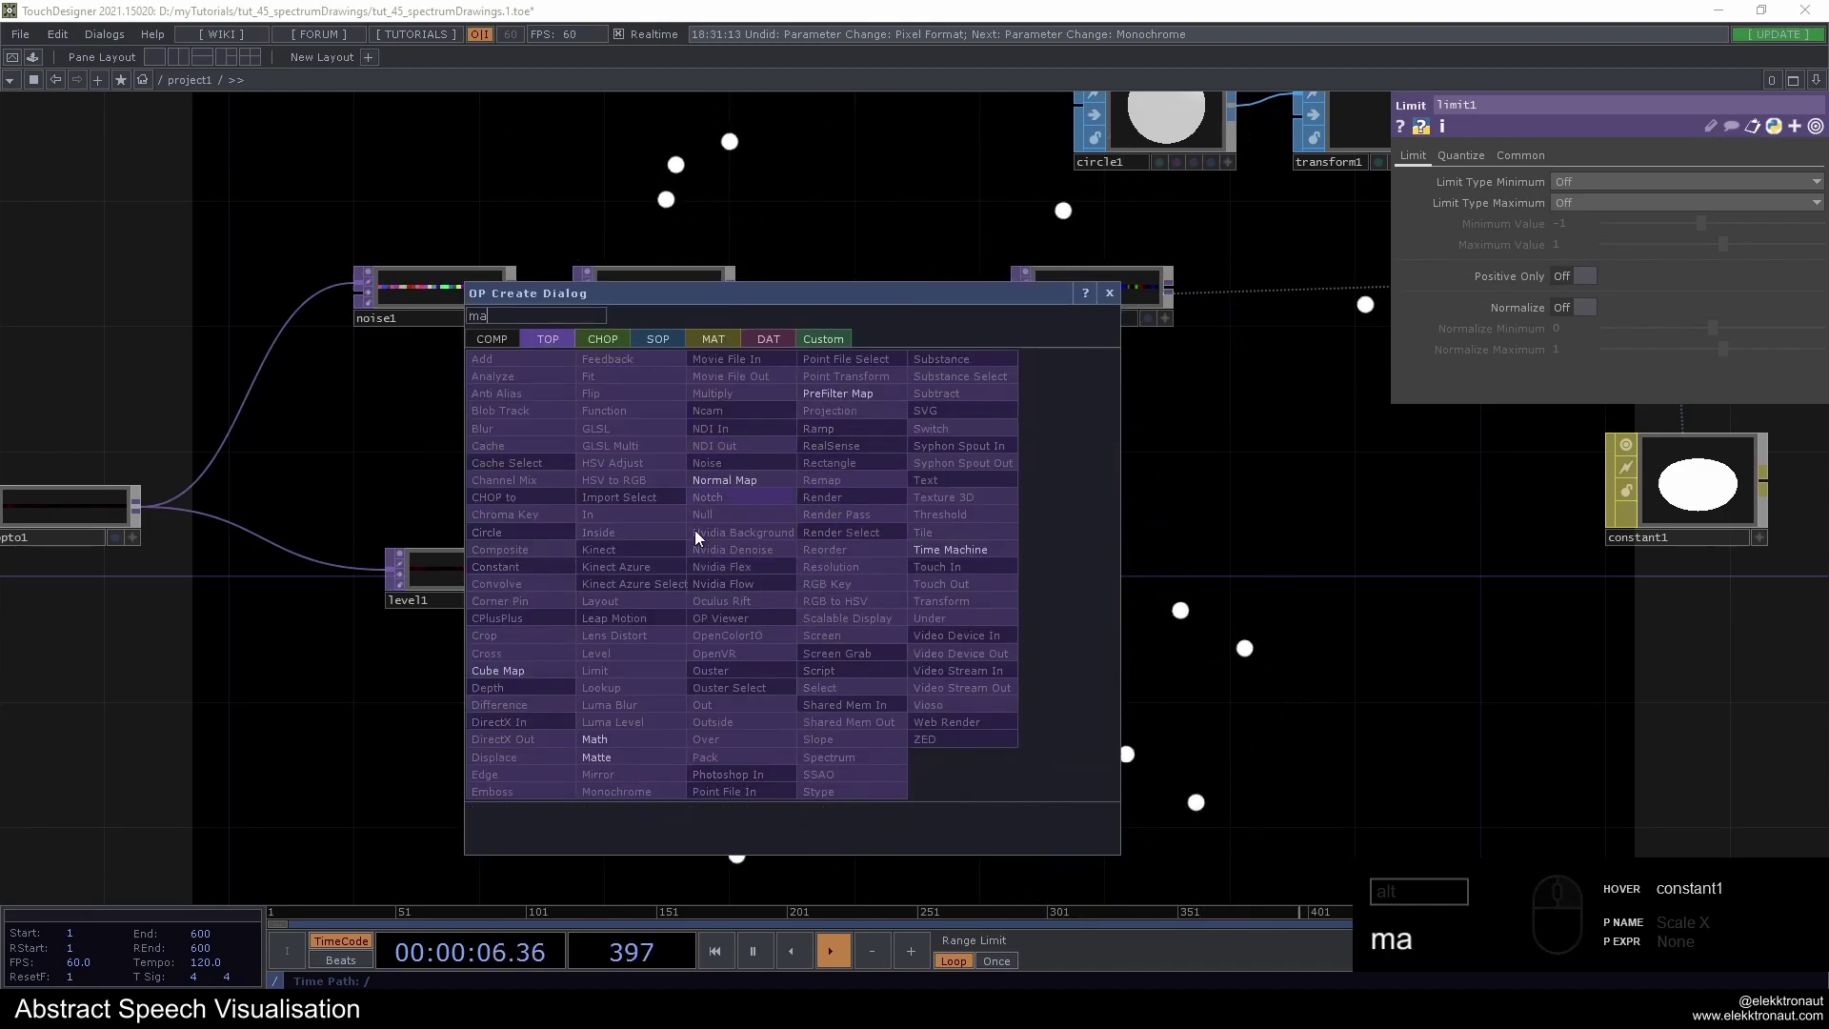
drag(613, 745, 851, 657)
click(961, 564)
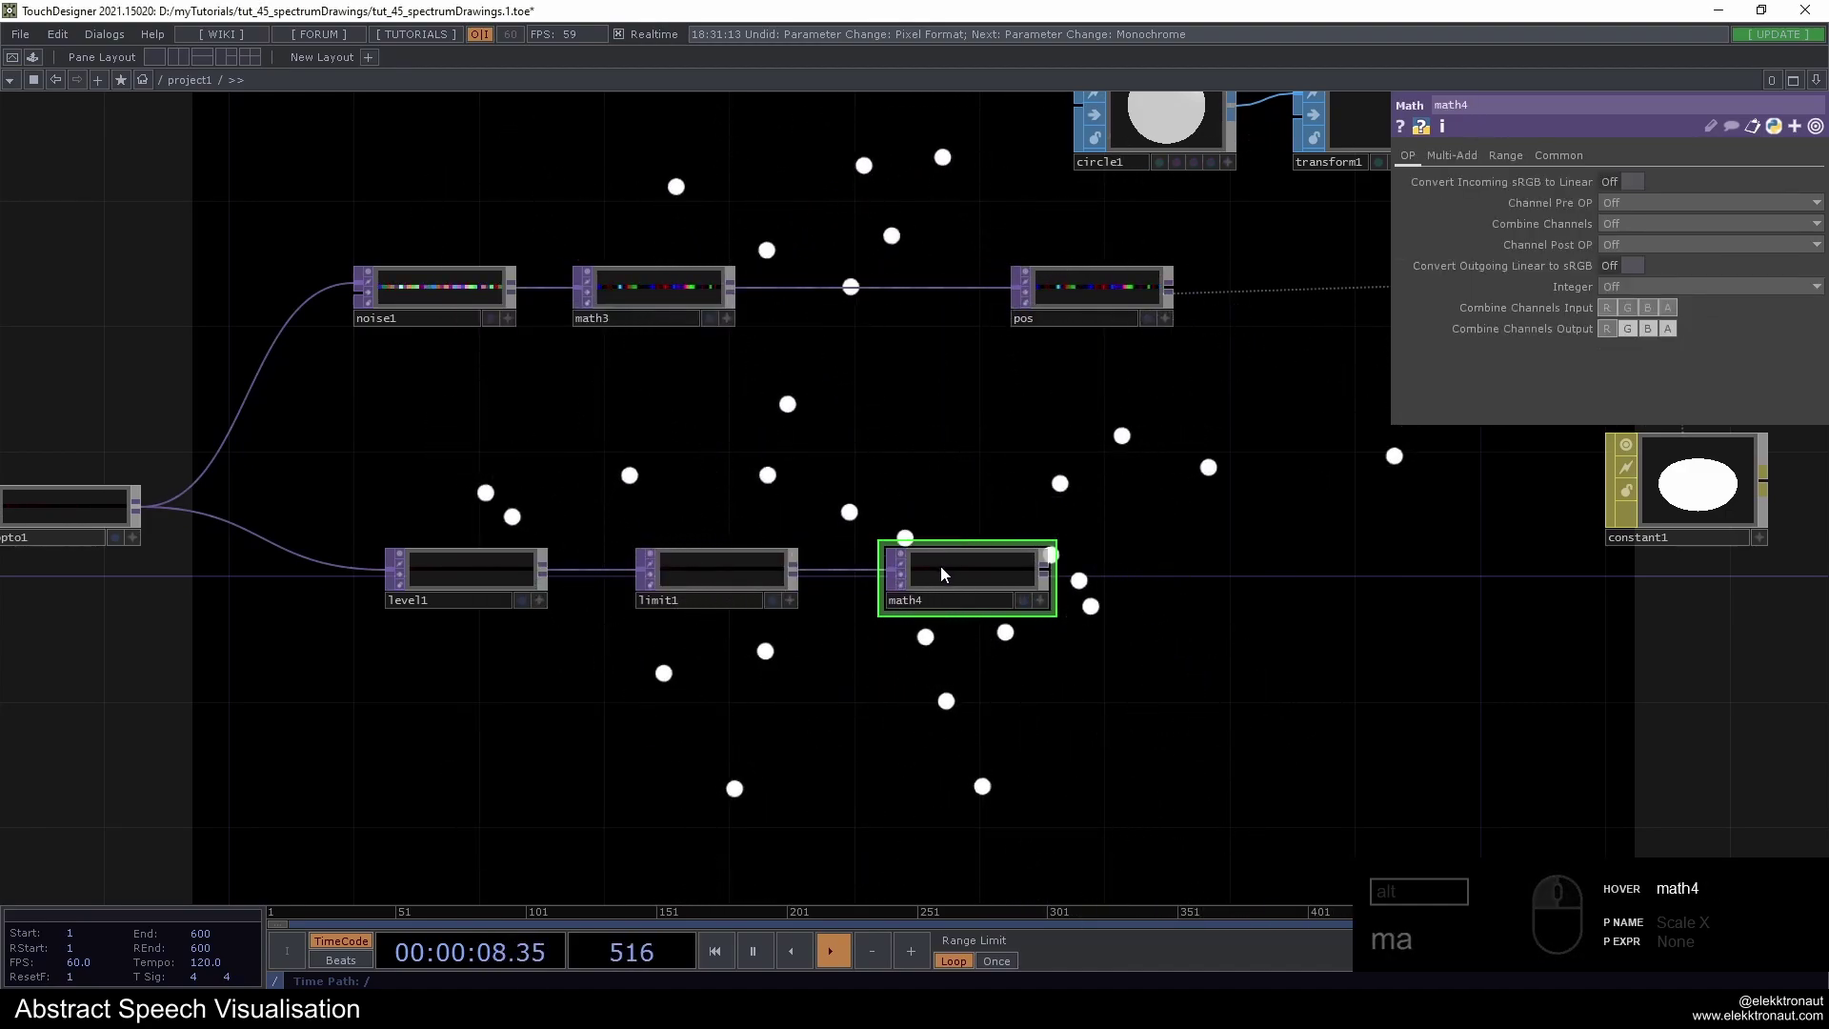
click(963, 570)
End the chain with a Null CHOP after math4, renamed to scale
key(alt+n)
drag(1251, 570, 1180, 496)
drag(1141, 289, 1262, 485)
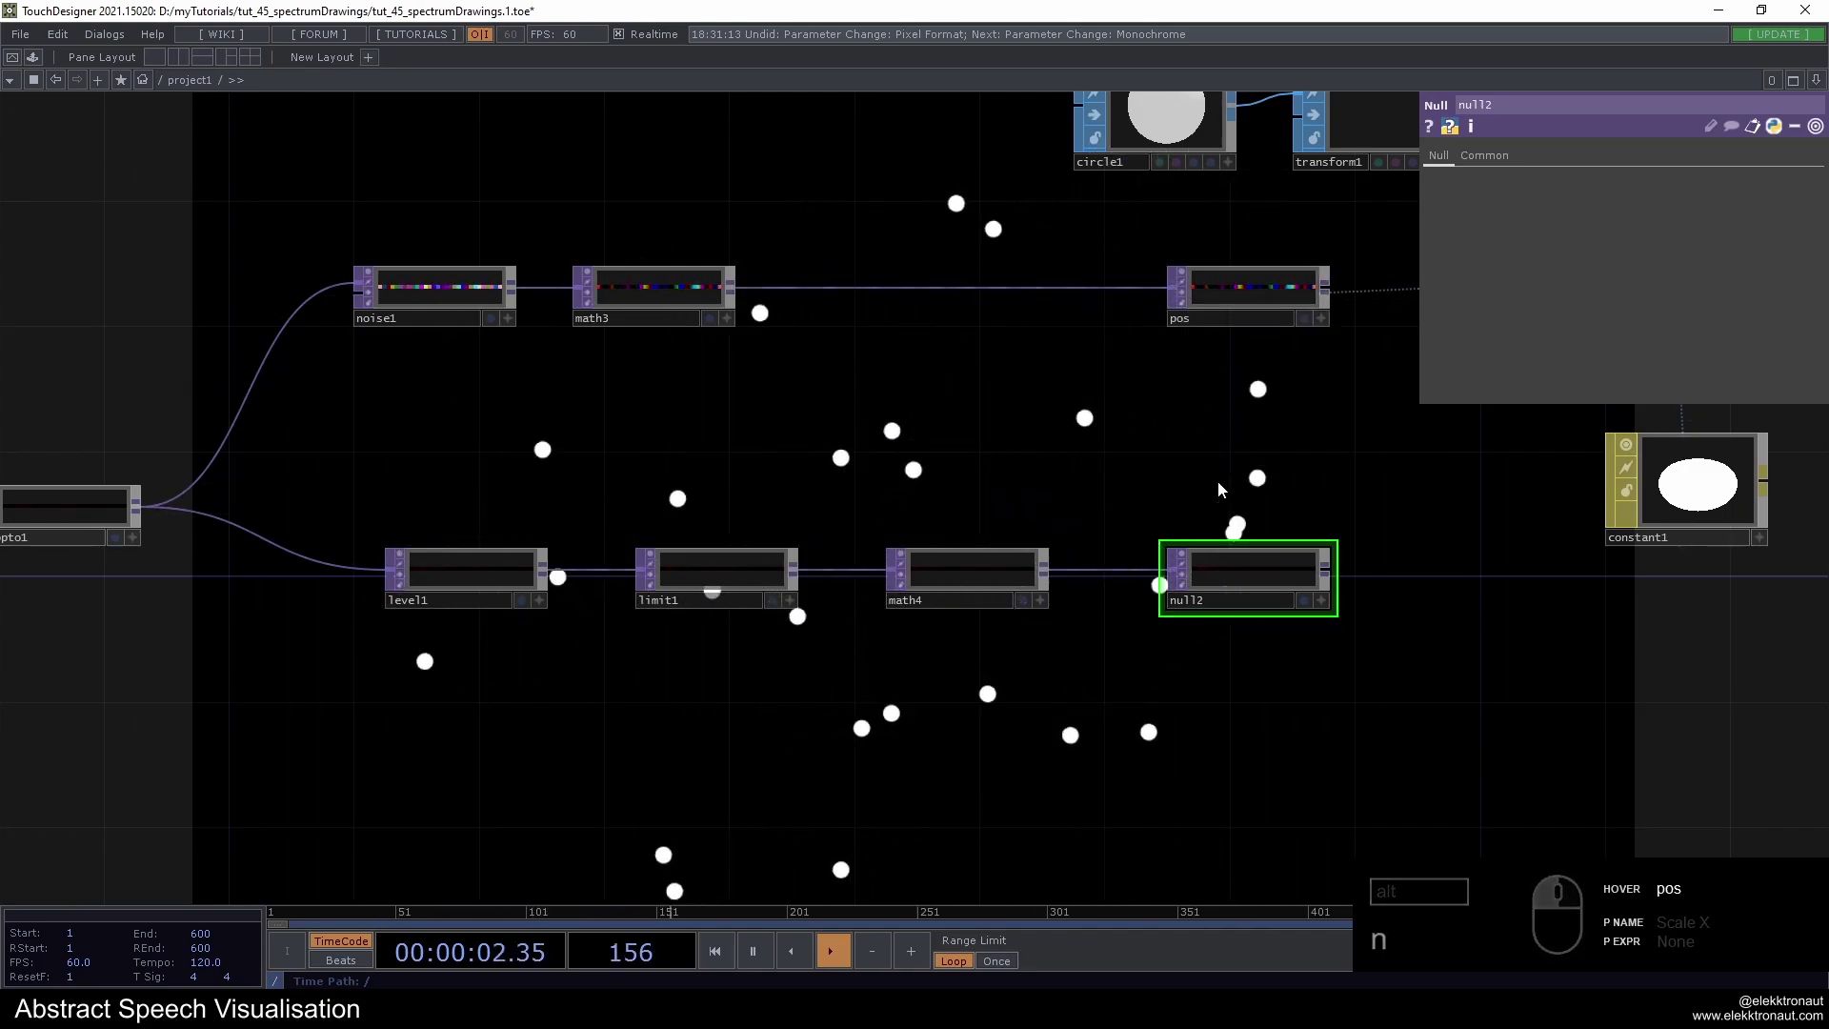
drag(1230, 490, 1180, 635)
click(1200, 627)
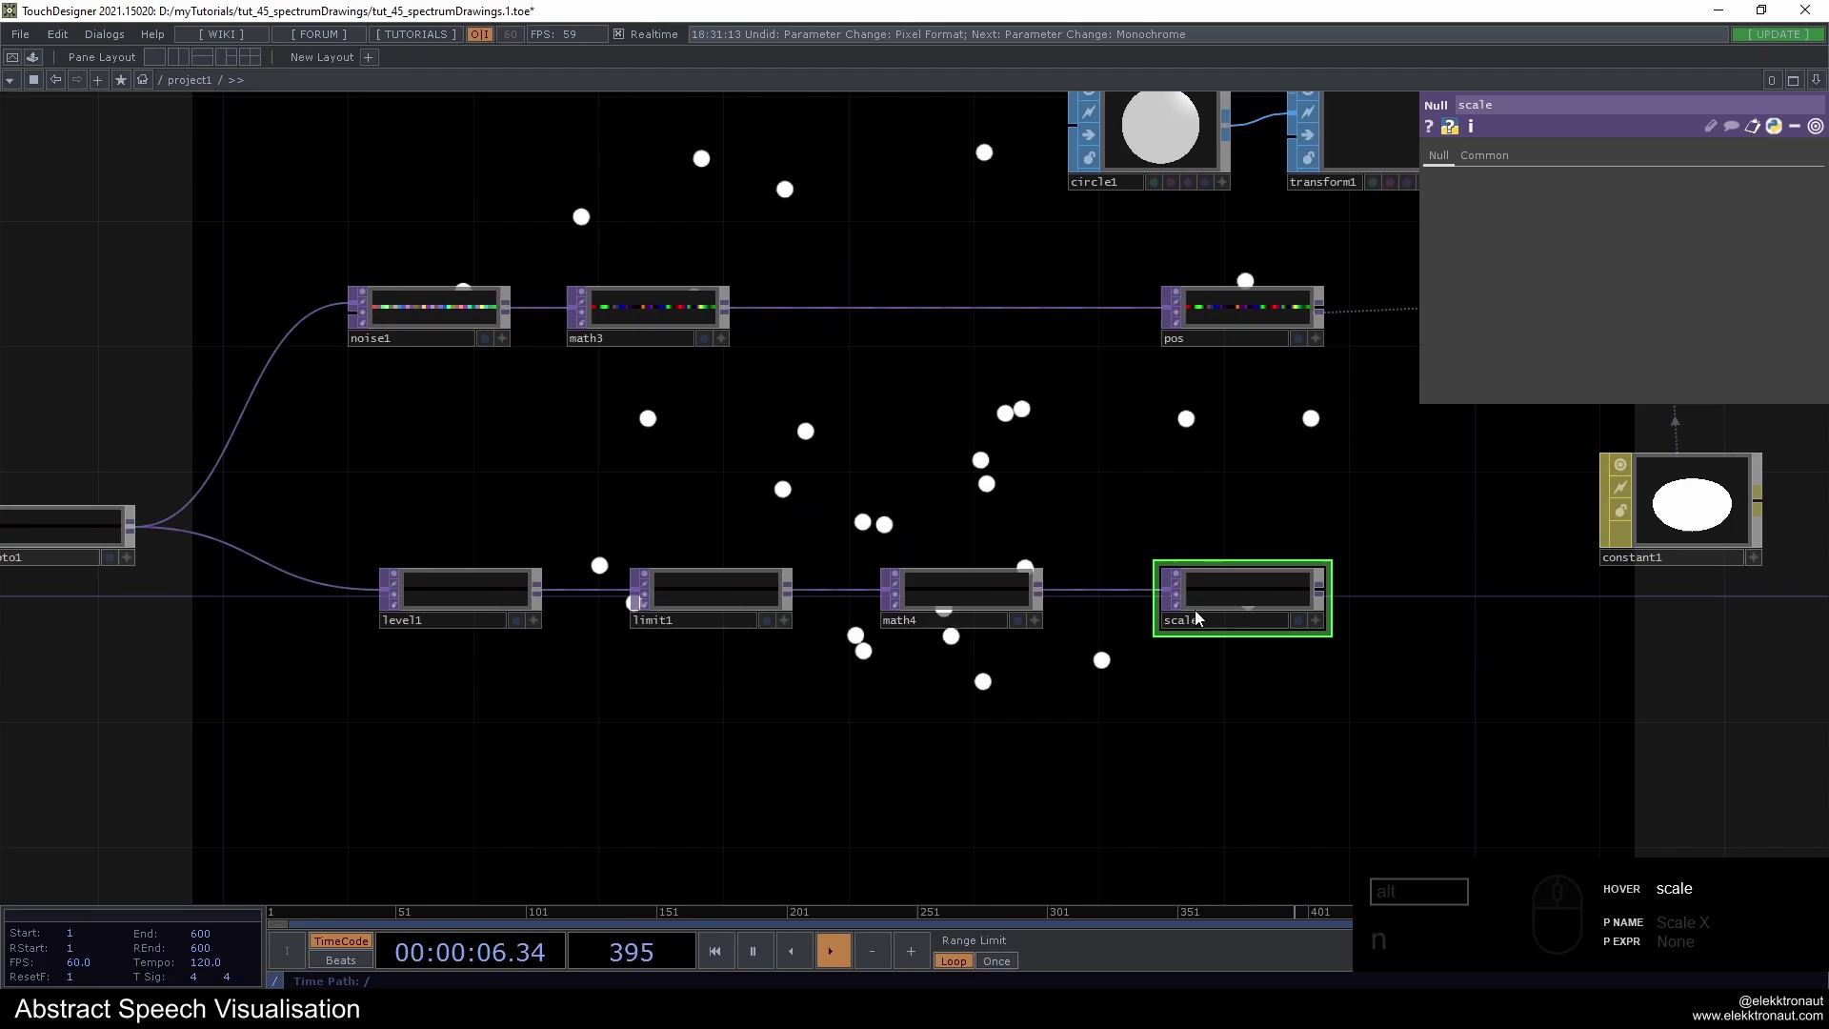
drag(1014, 517, 1036, 528)
click(1047, 528)
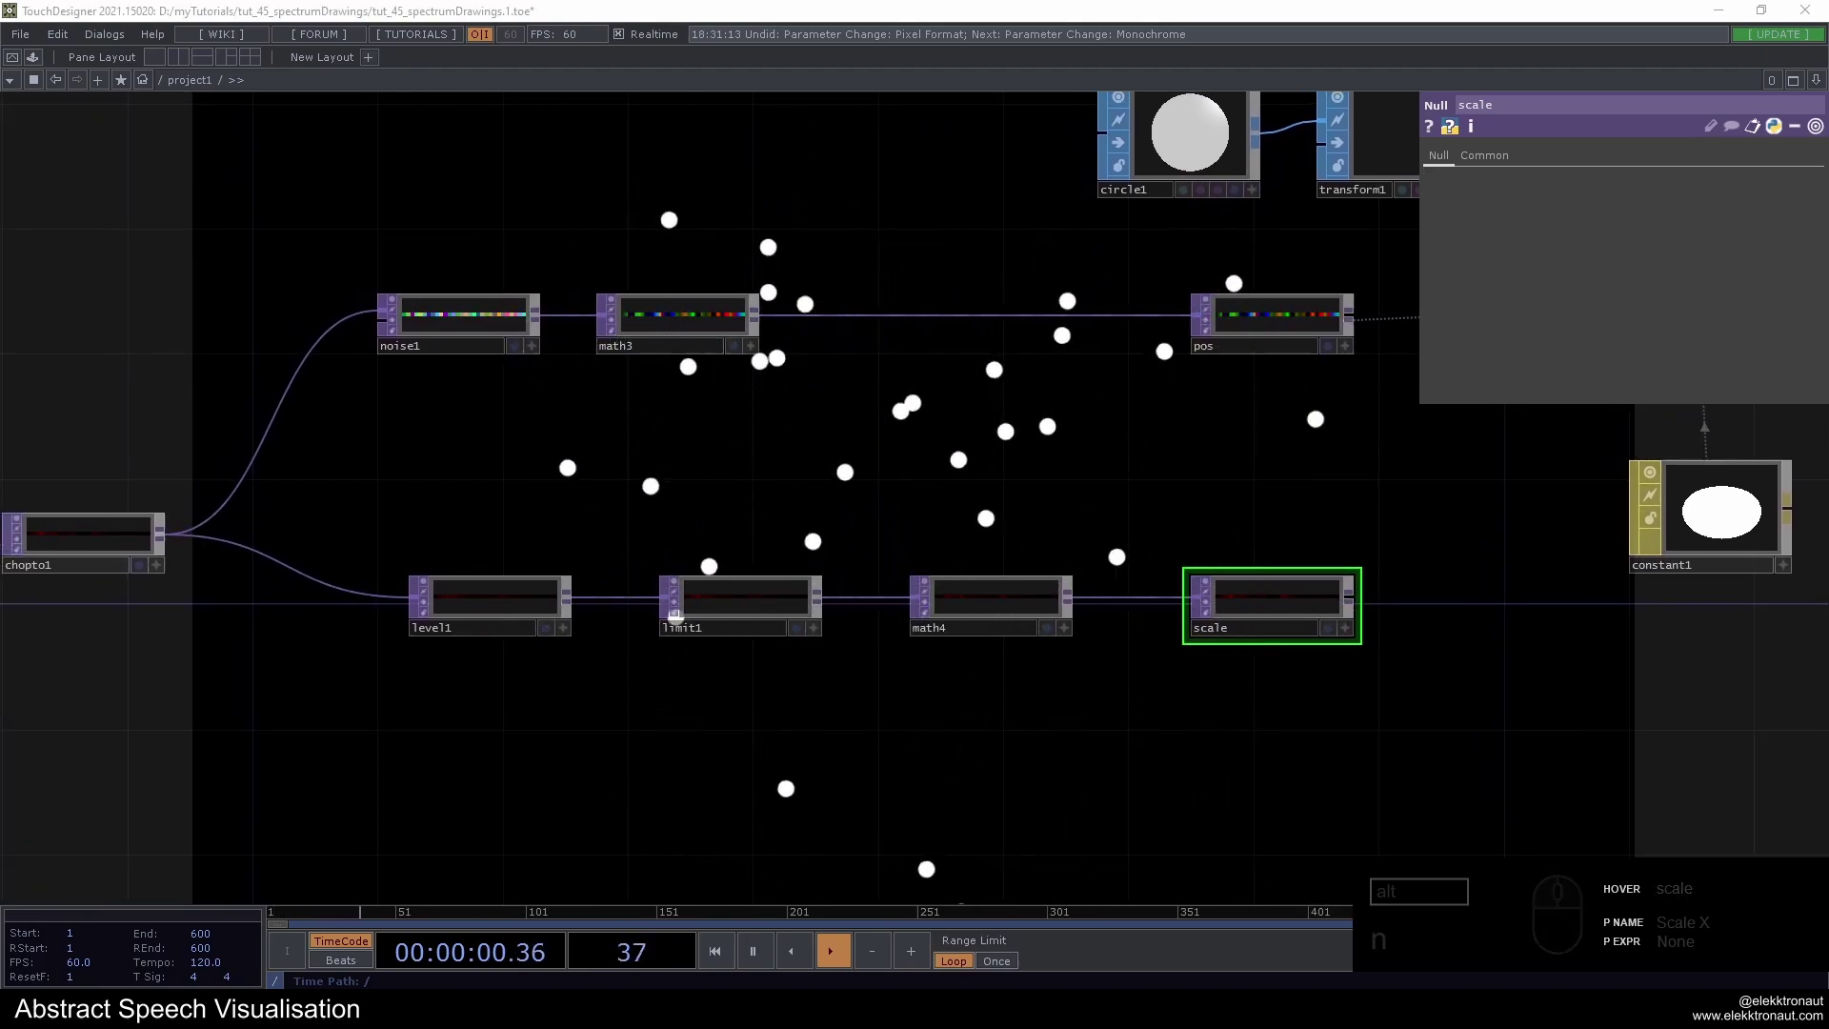
Set level1 to brightness 3, gamma 2 and contrast 3
click(481, 608)
drag(1597, 254, 1514, 263)
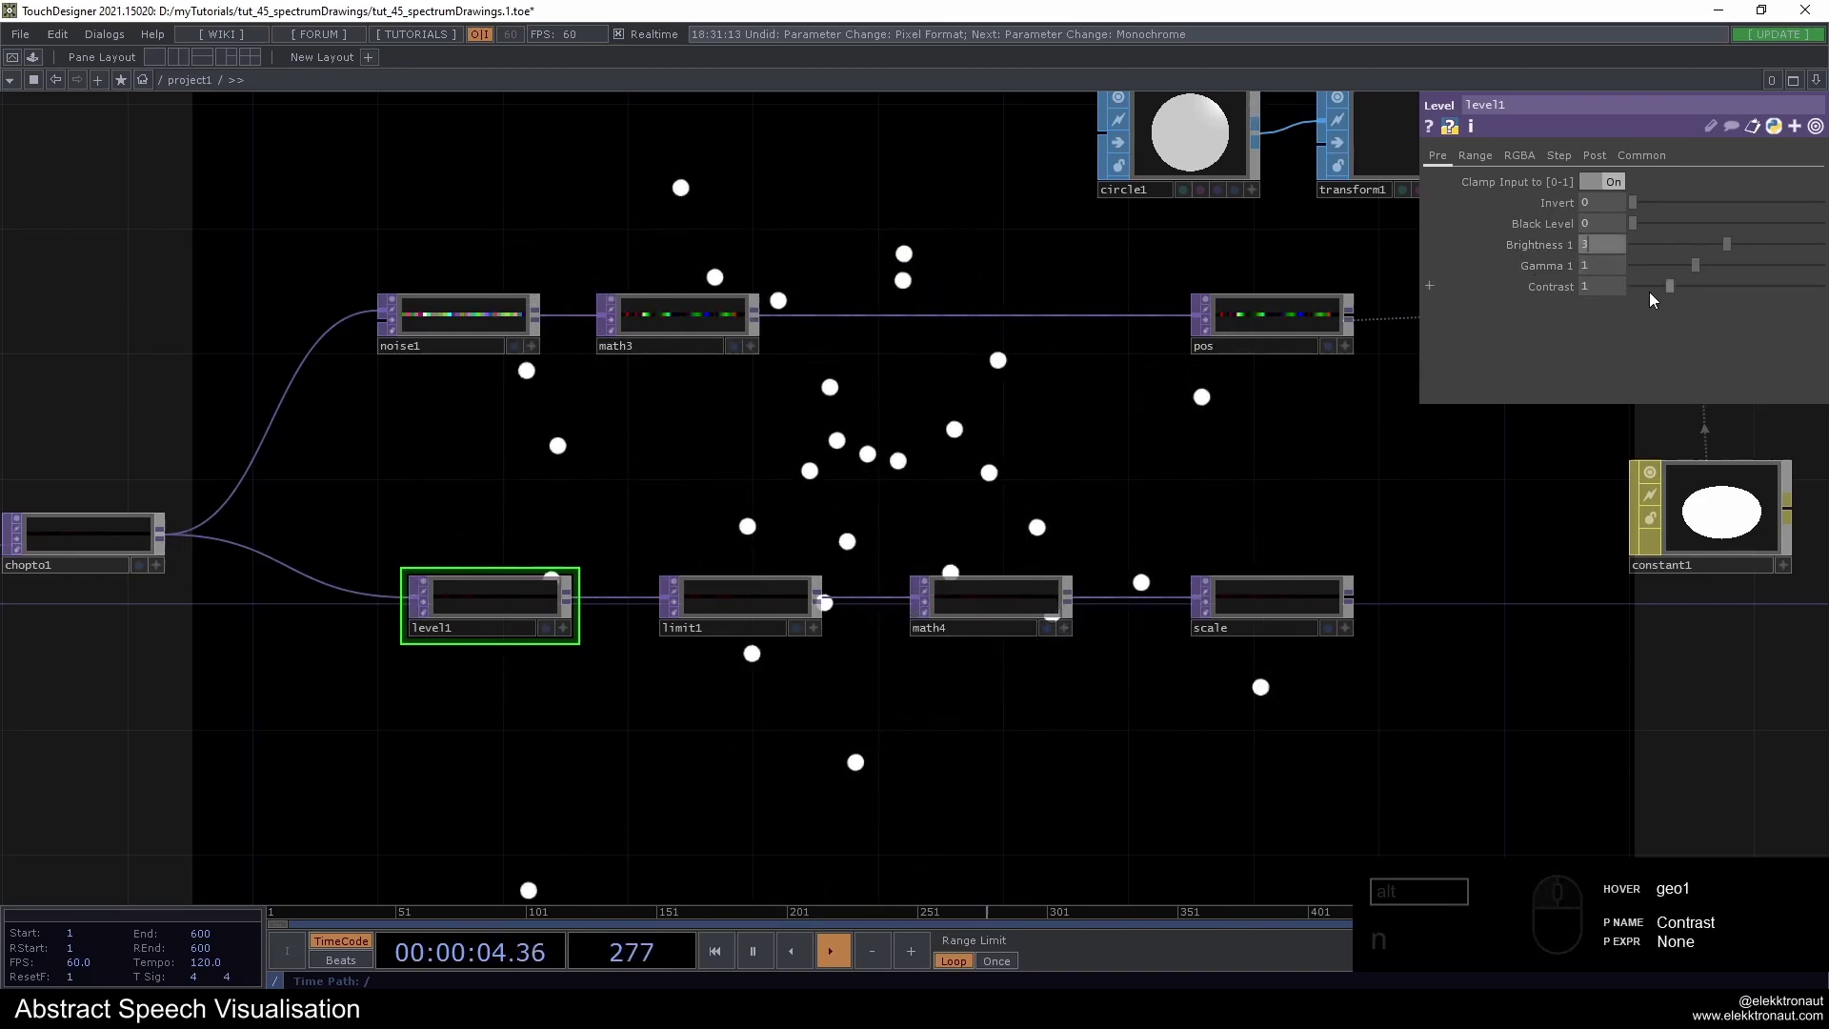
drag(1597, 271, 1593, 288)
click(1581, 294)
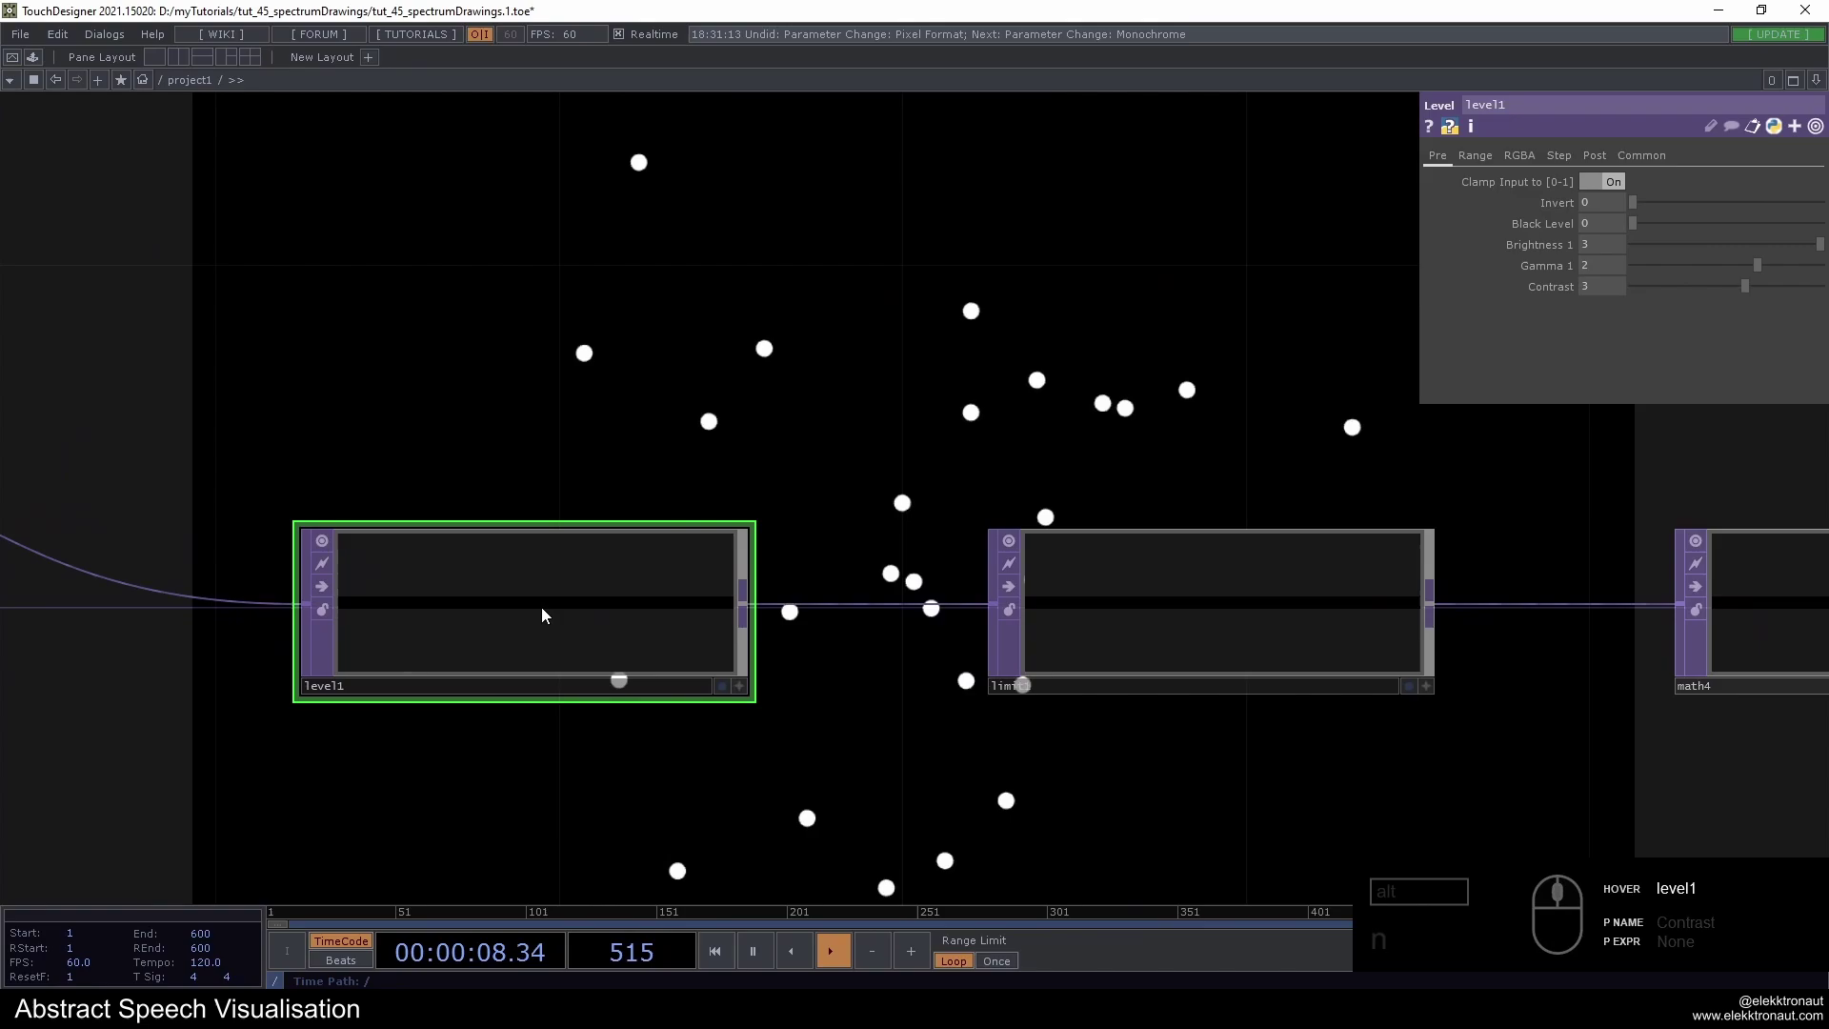
text(n)
drag(548, 612, 572, 610)
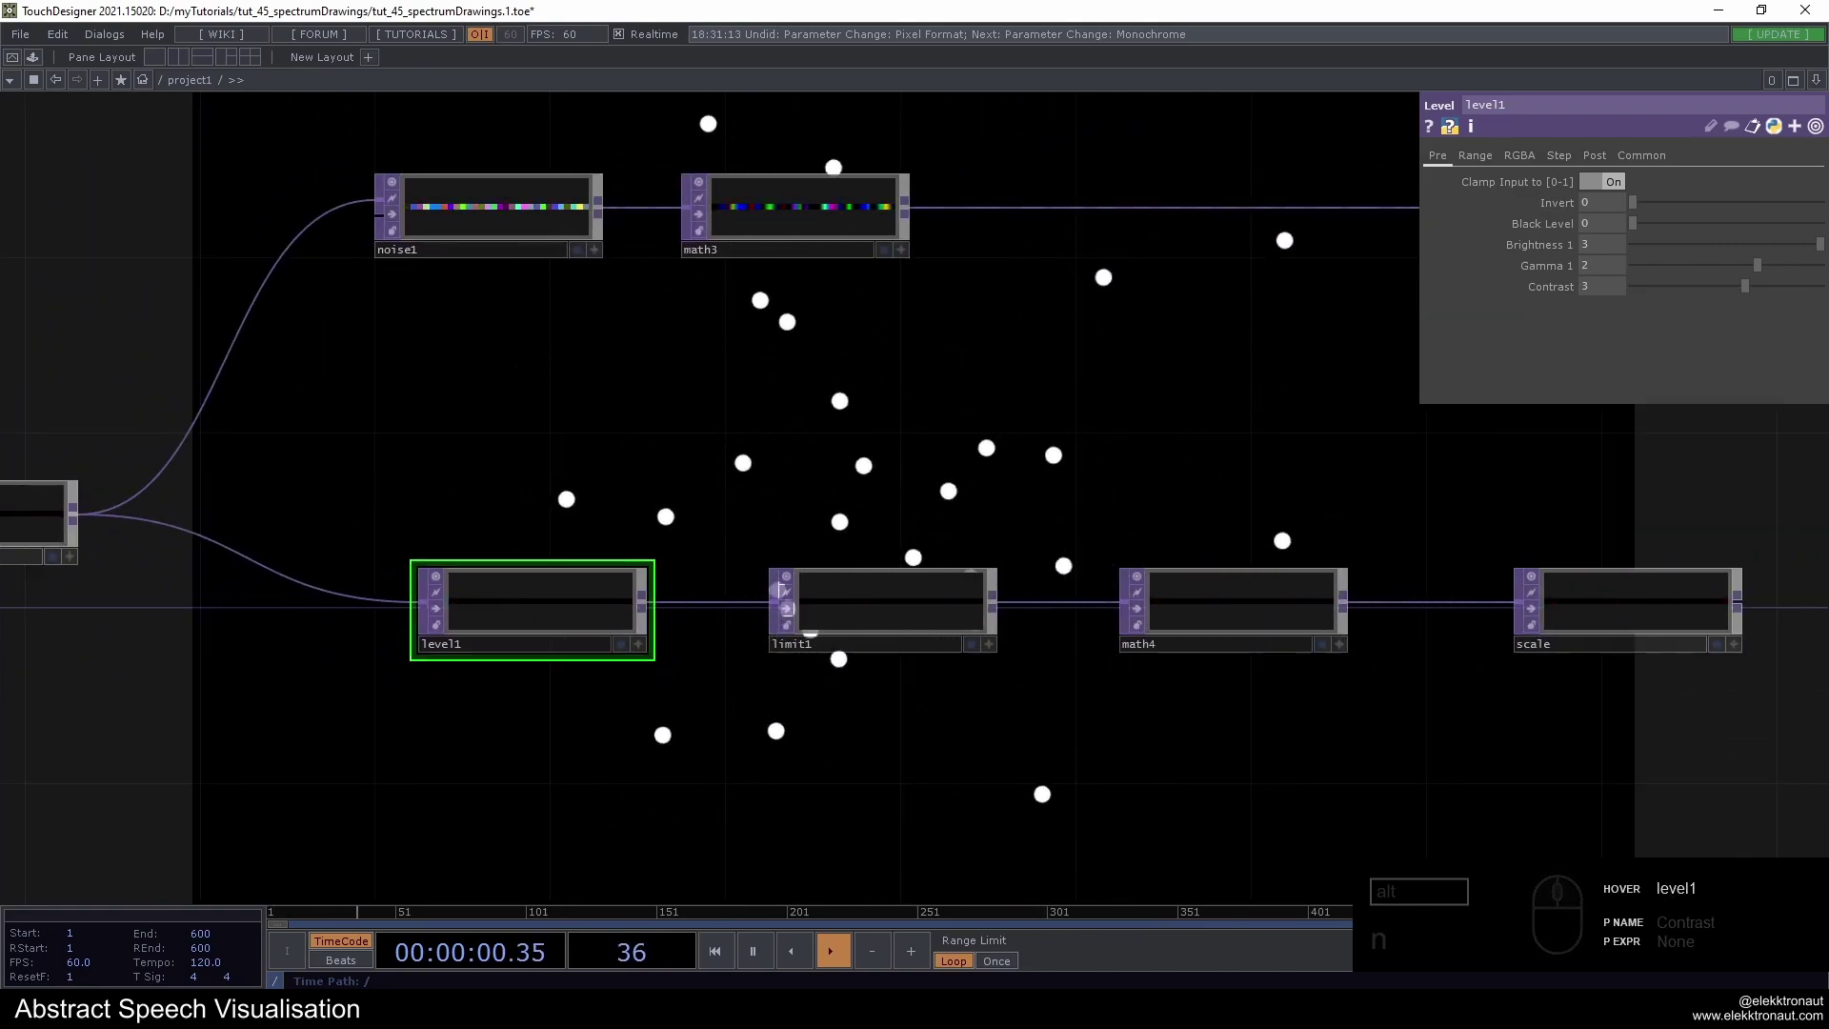
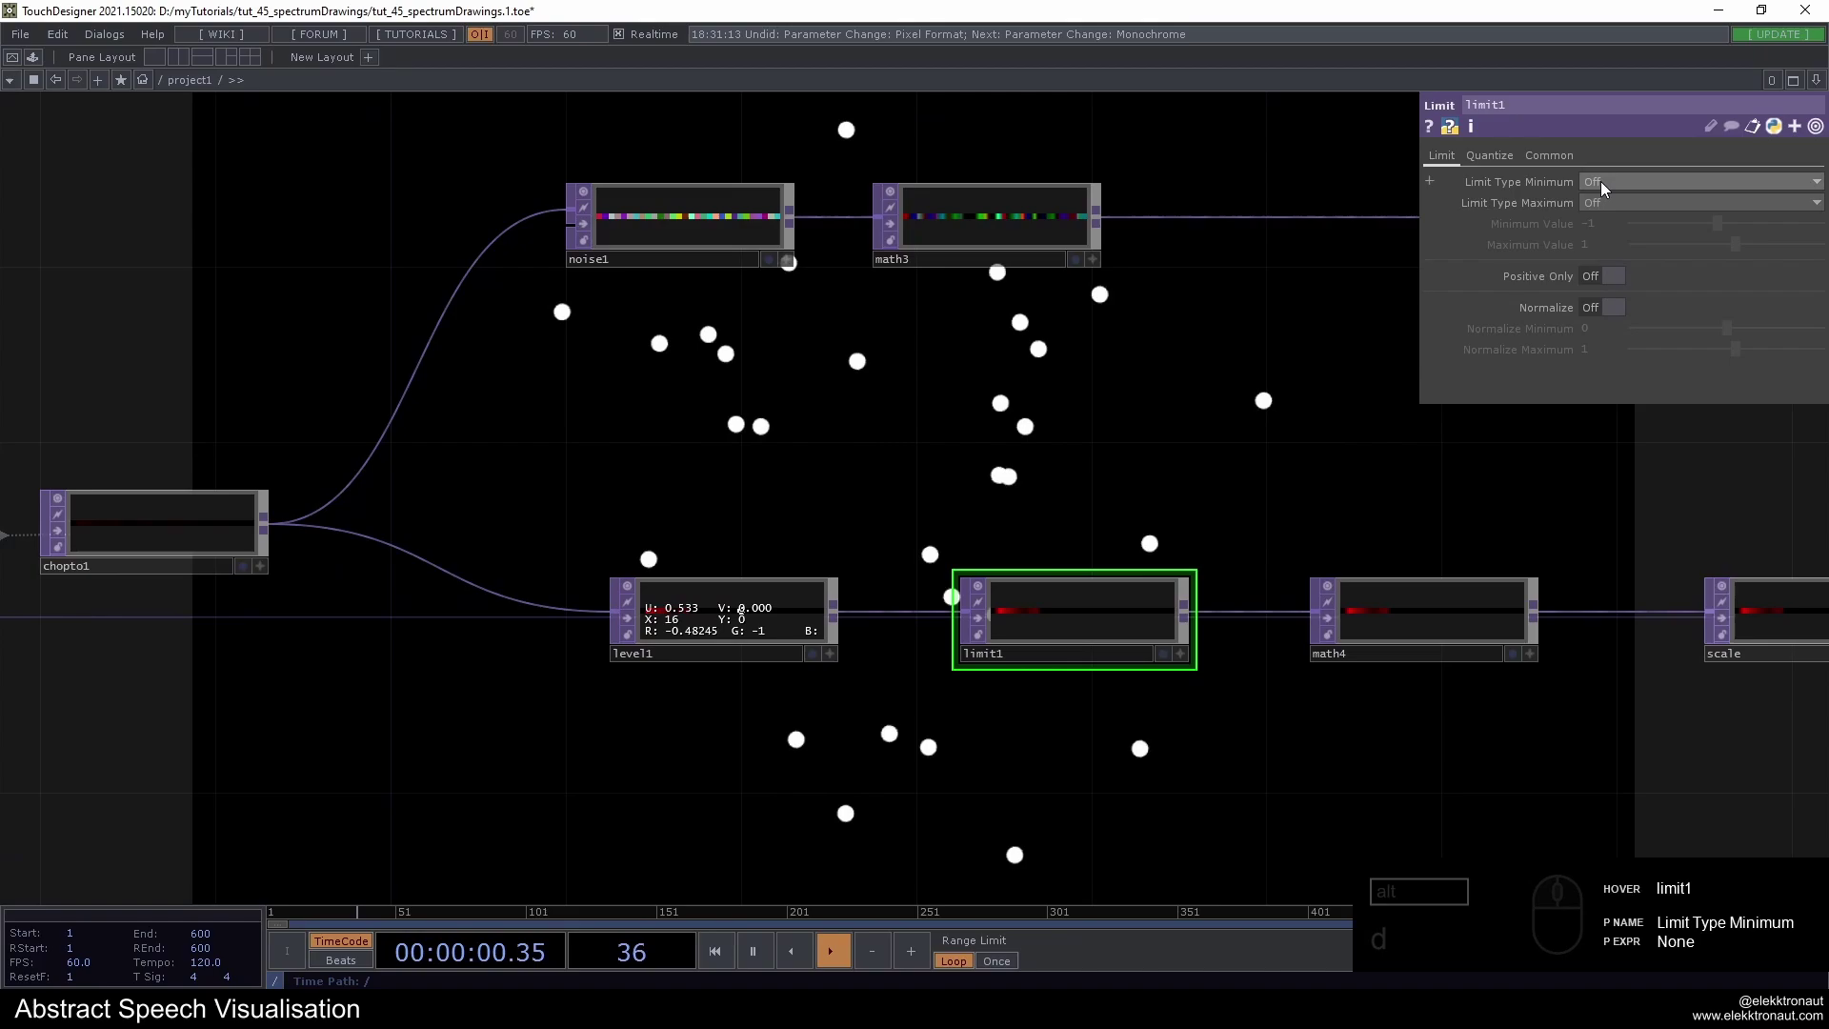
Set limit1's minimum limit type to Clamp at 0
click(1618, 192)
drag(1613, 222, 1254, 330)
drag(1598, 231, 1235, 365)
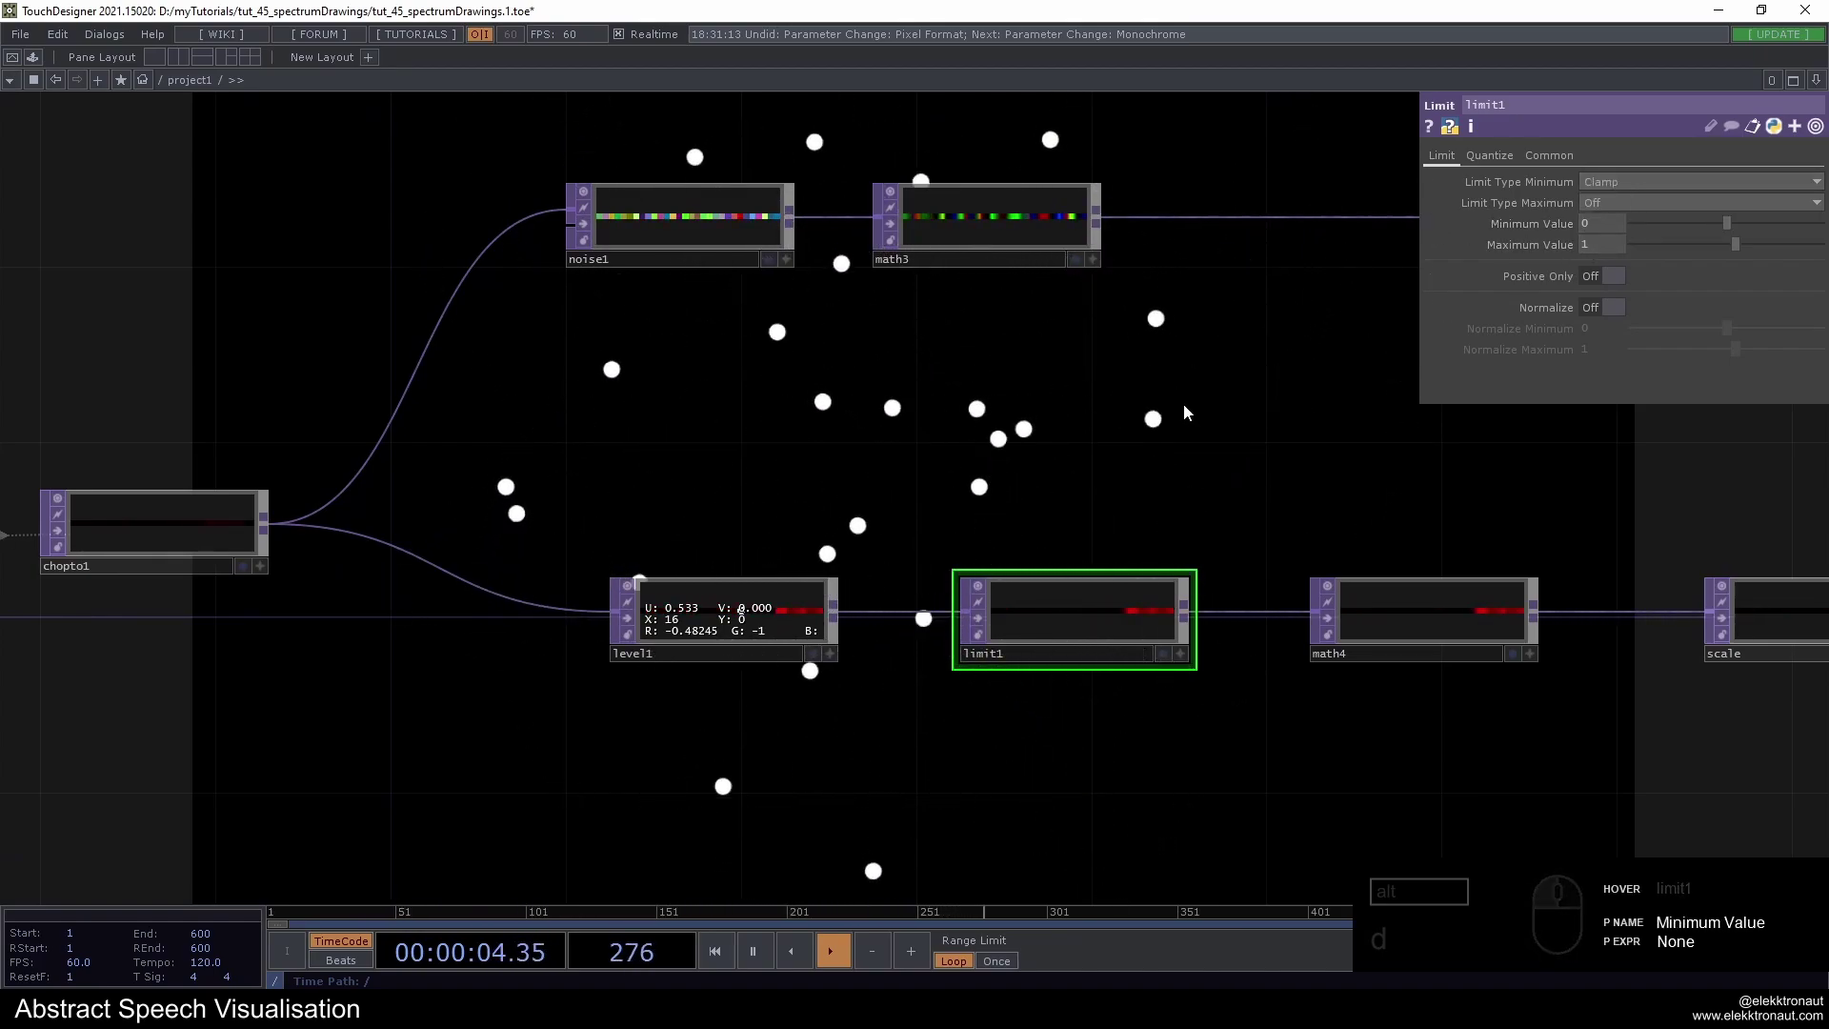
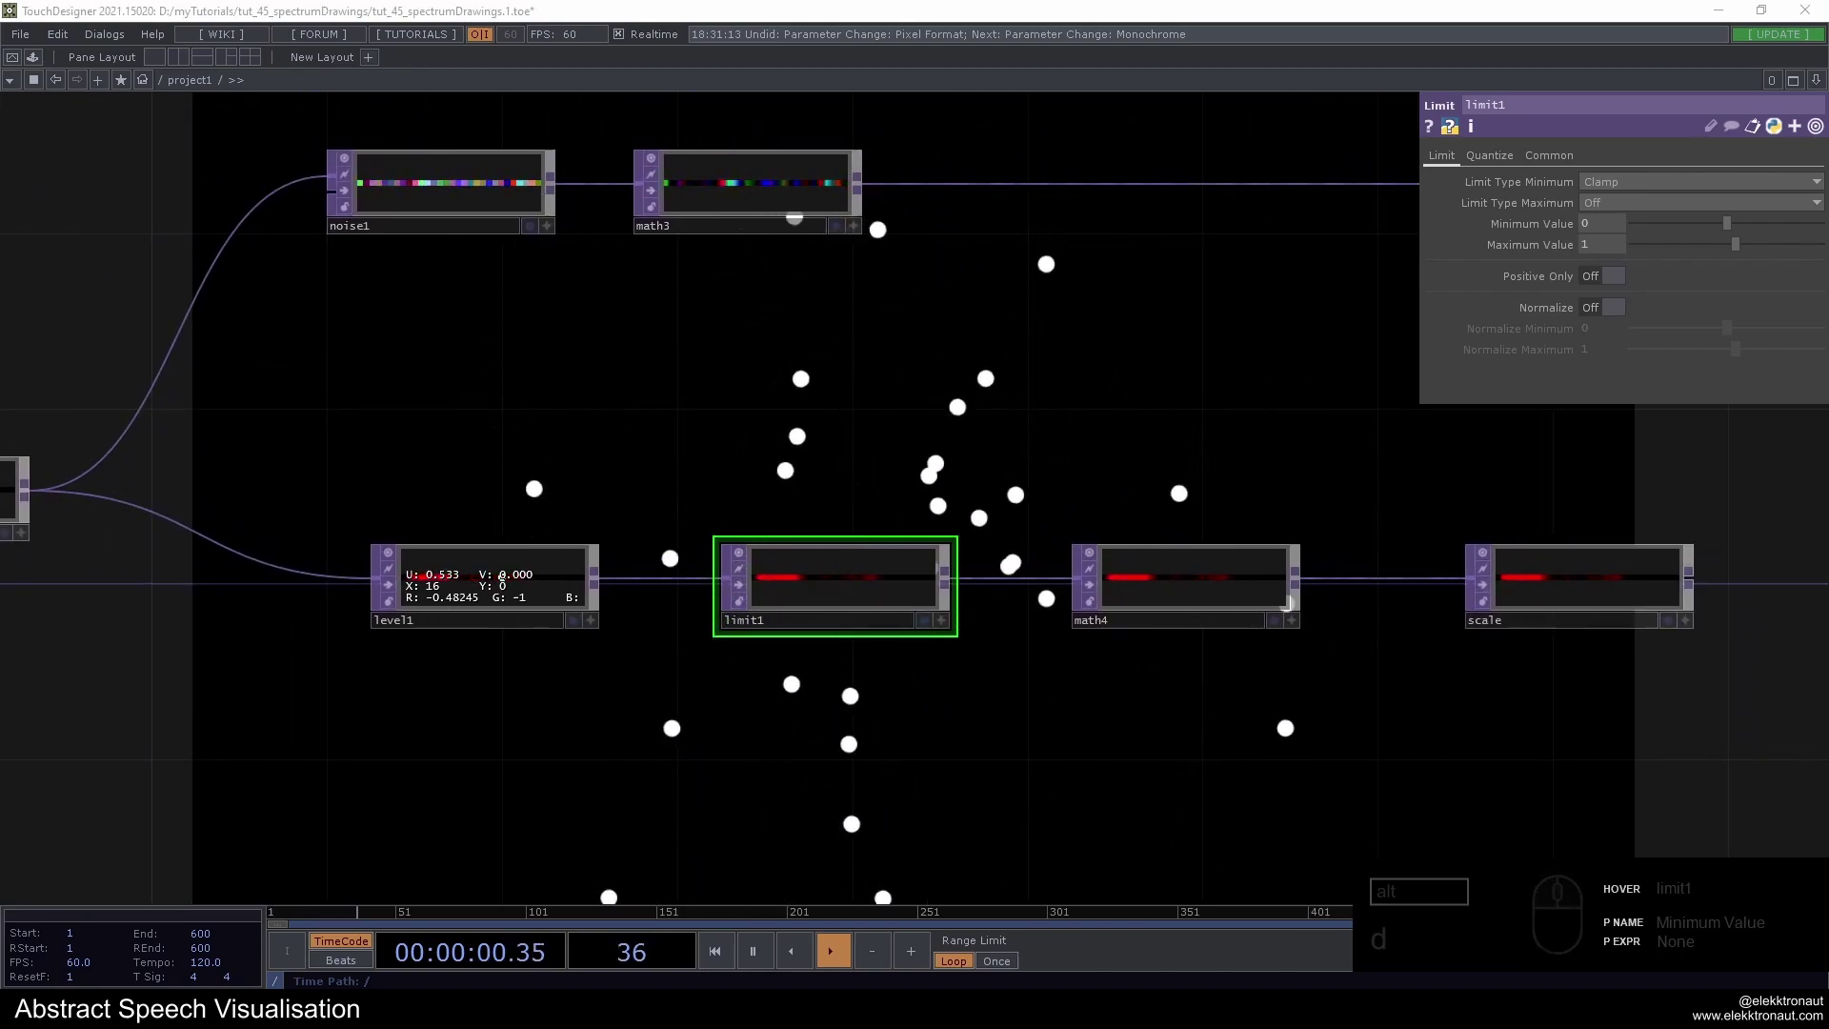
Select geo1 and bring up its Instance settings
click(1195, 579)
drag(1481, 168, 1603, 204)
click(1618, 208)
drag(1231, 367, 1247, 384)
middle_click(1252, 377)
drag(1193, 385, 932, 498)
drag(932, 498, 1419, 377)
drag(1419, 377, 1381, 379)
drag(1116, 464, 962, 550)
Set the instance Scale OP to scale with Scale X and Scale Y reading channel r
click(884, 604)
click(1804, 577)
drag(1807, 588, 1285, 659)
text(d)
drag(1098, 595, 1053, 547)
text(d)
click(1063, 520)
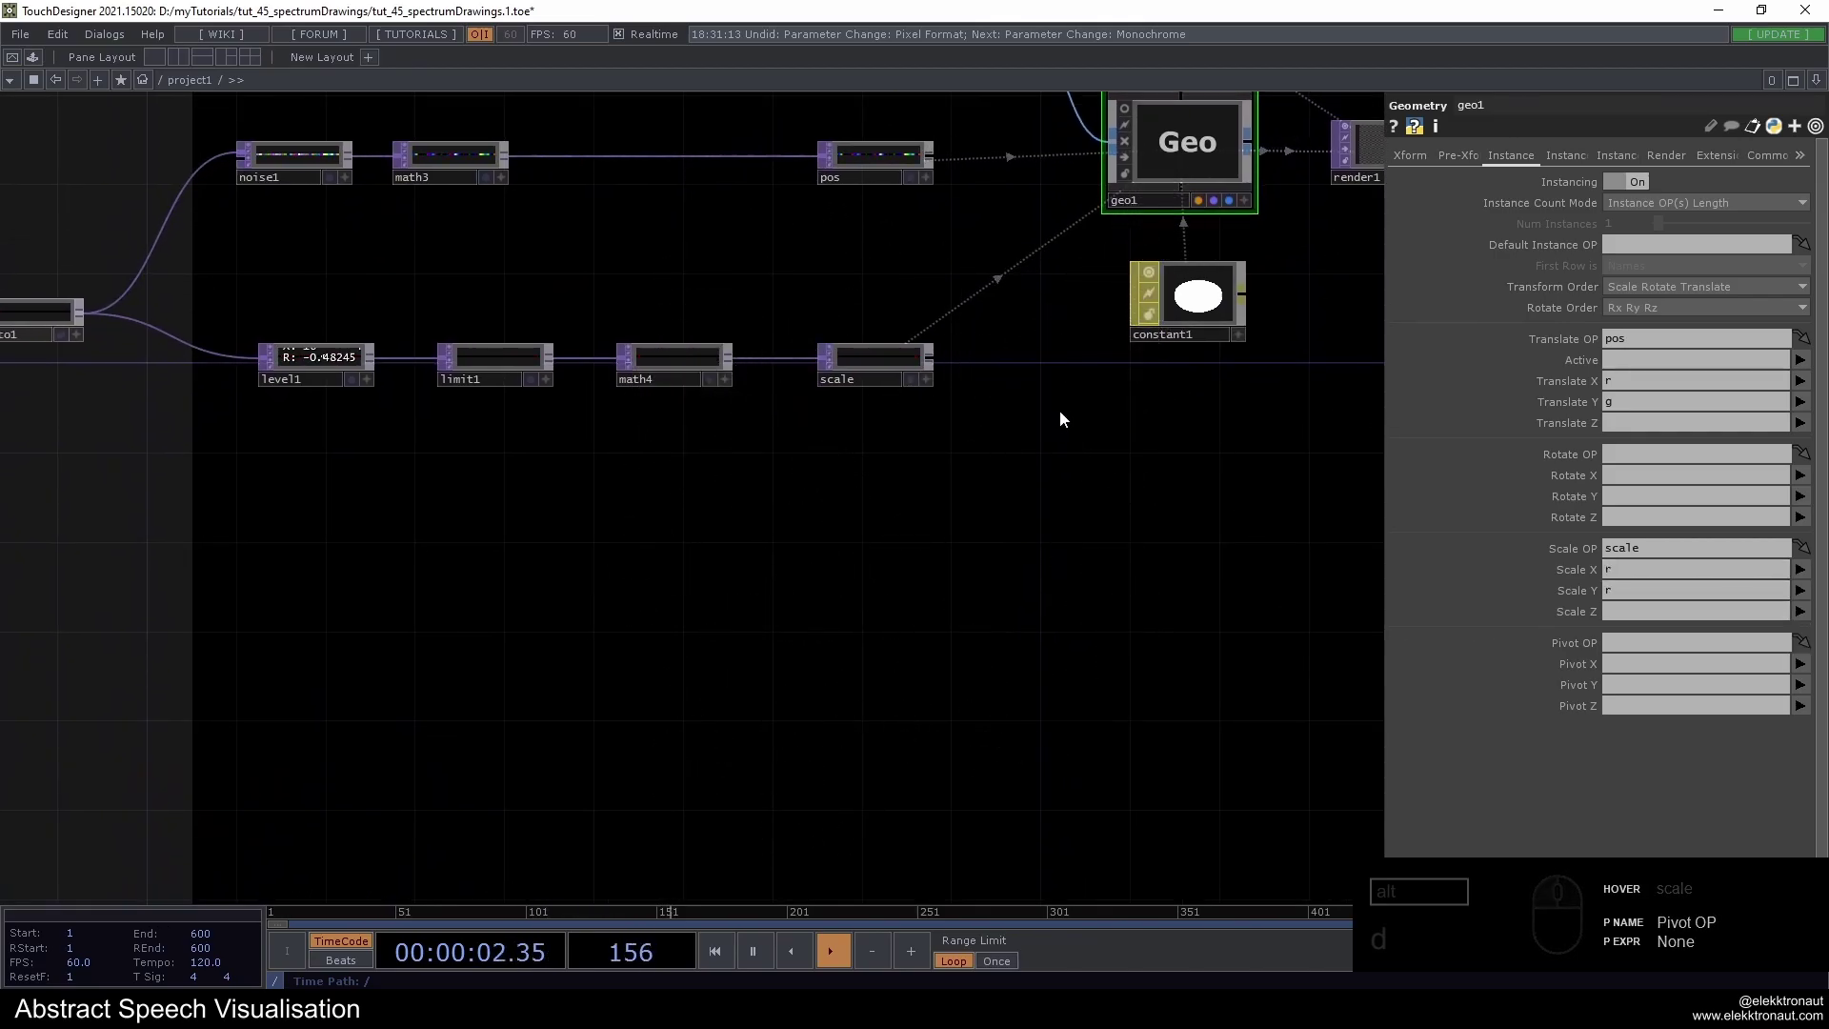
drag(1032, 558, 1094, 401)
click(1090, 403)
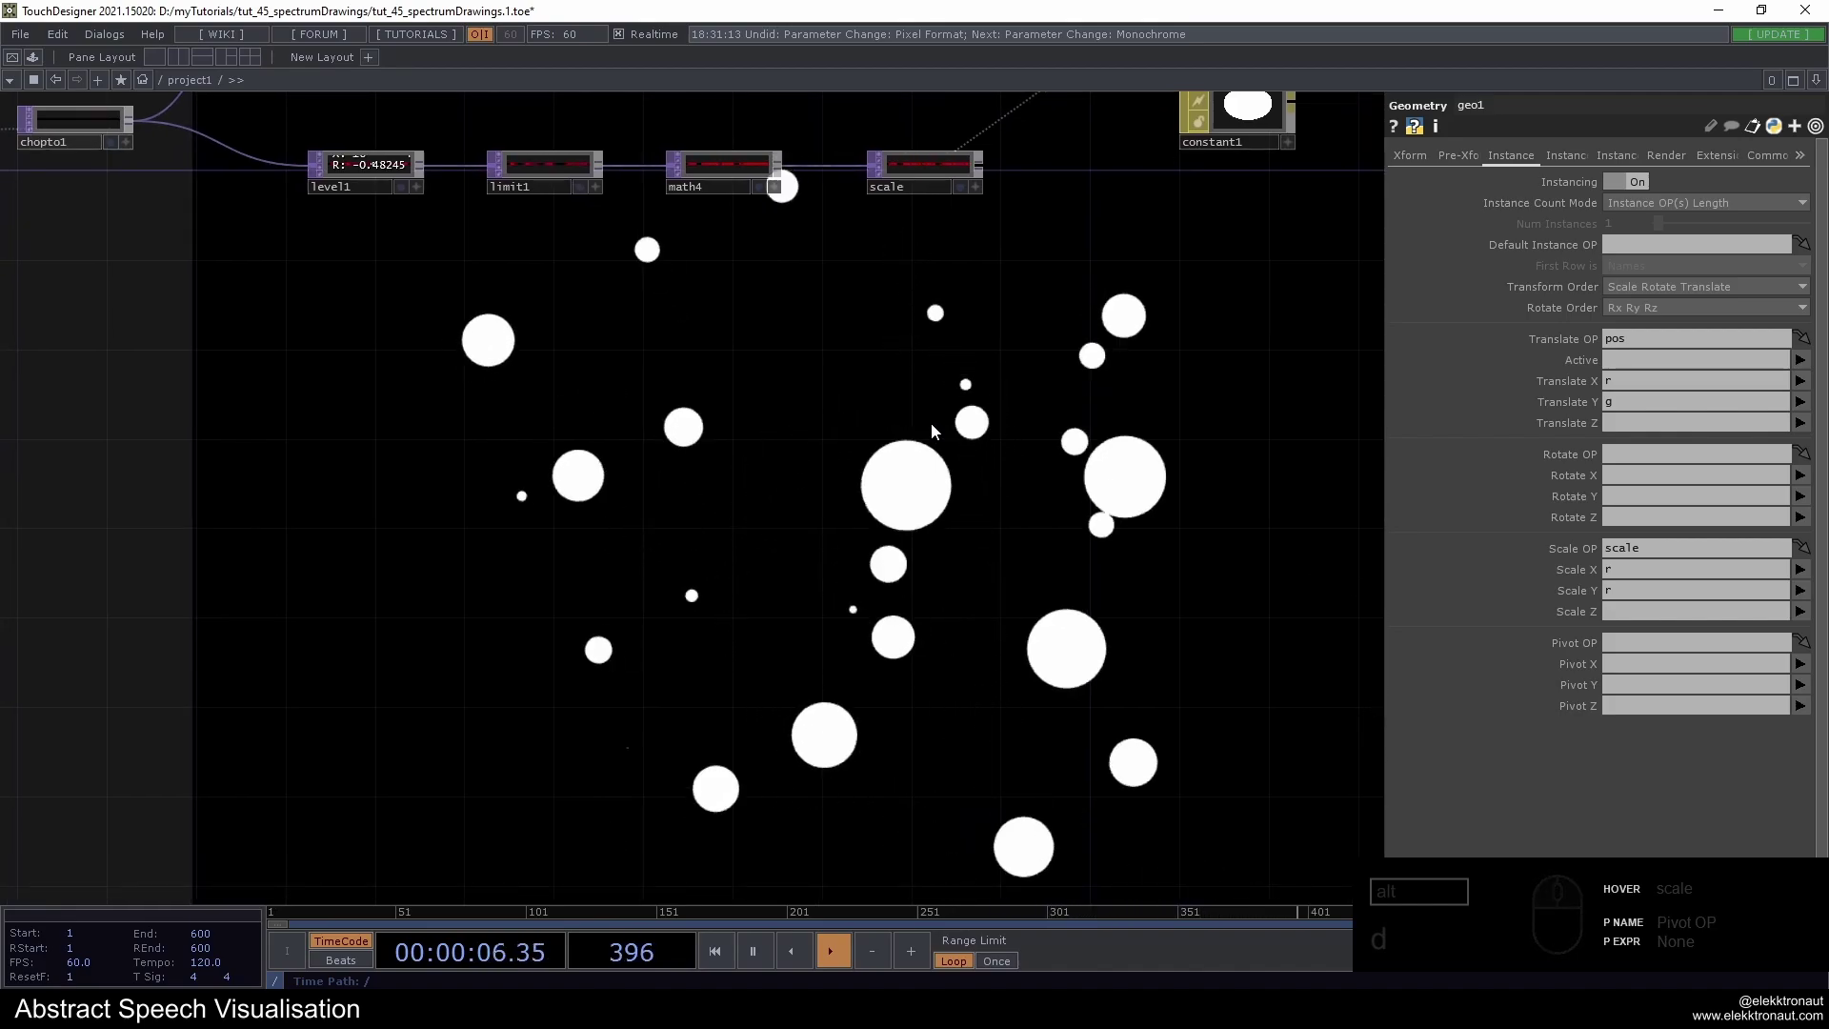
Preview the render so the discs resize with audio, then frame the whole network
text(d)
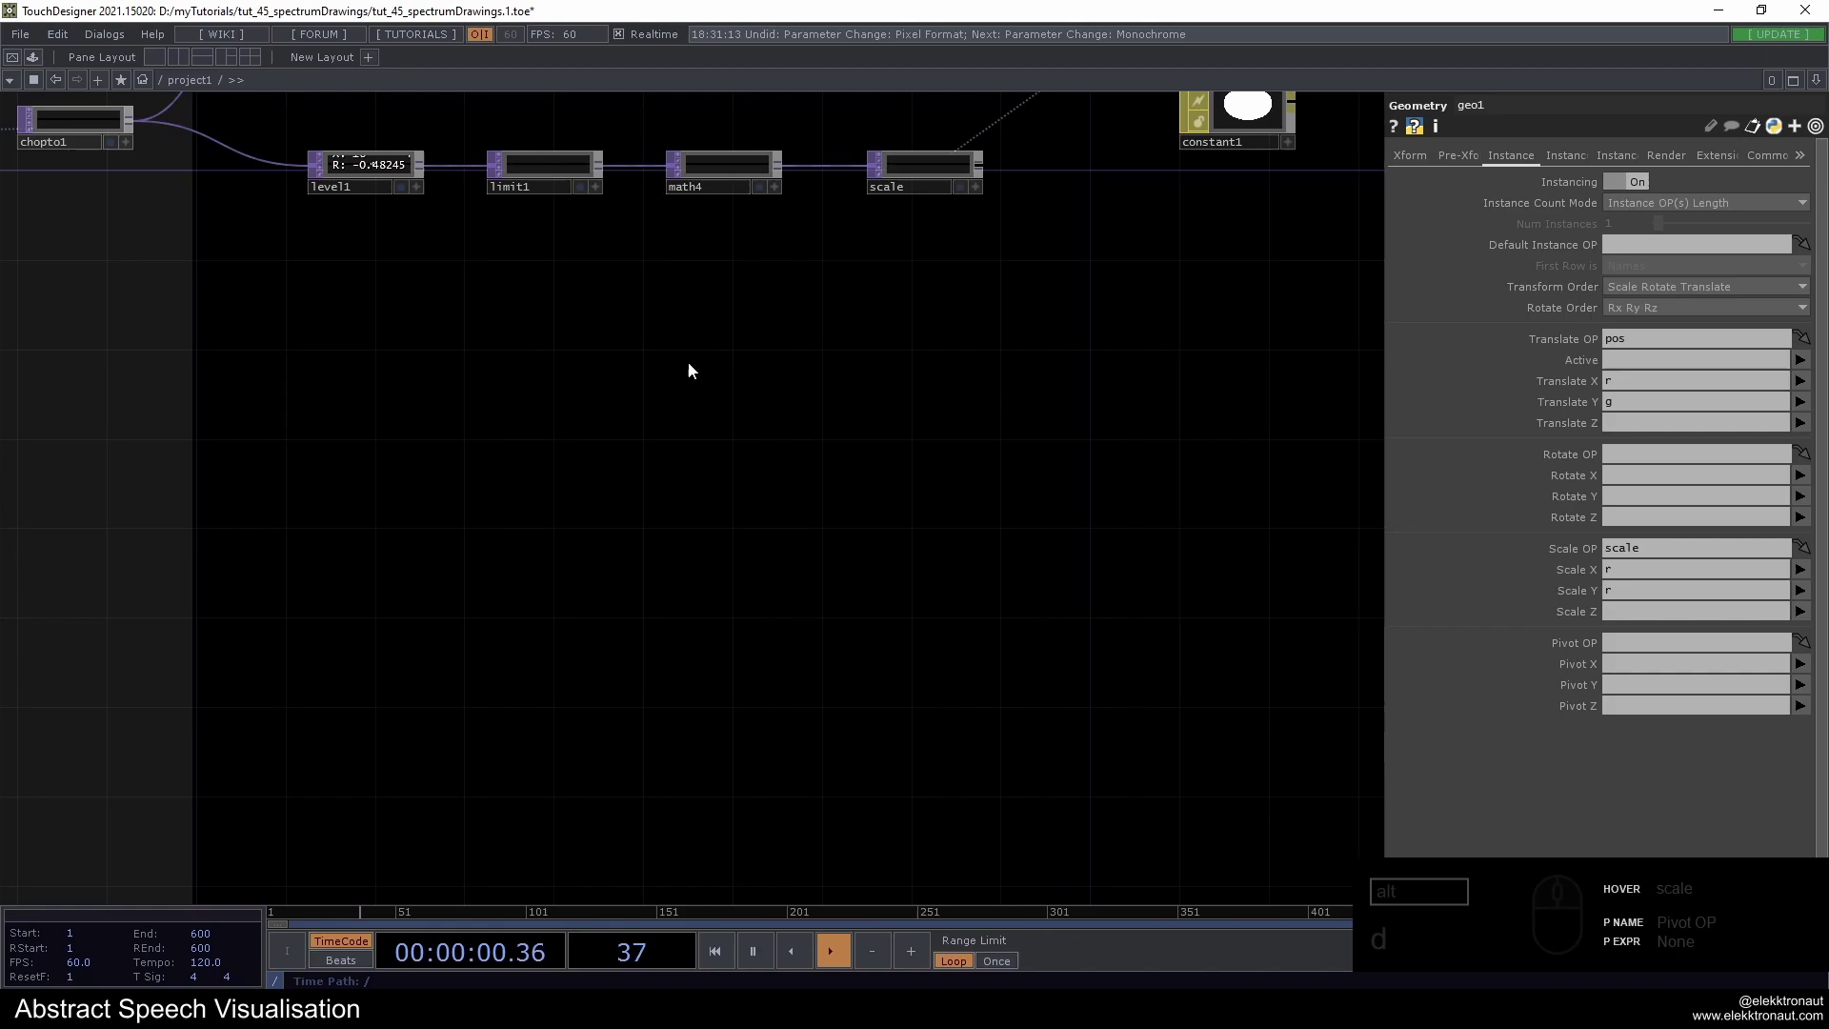
drag(661, 375, 683, 435)
middle_click(622, 268)
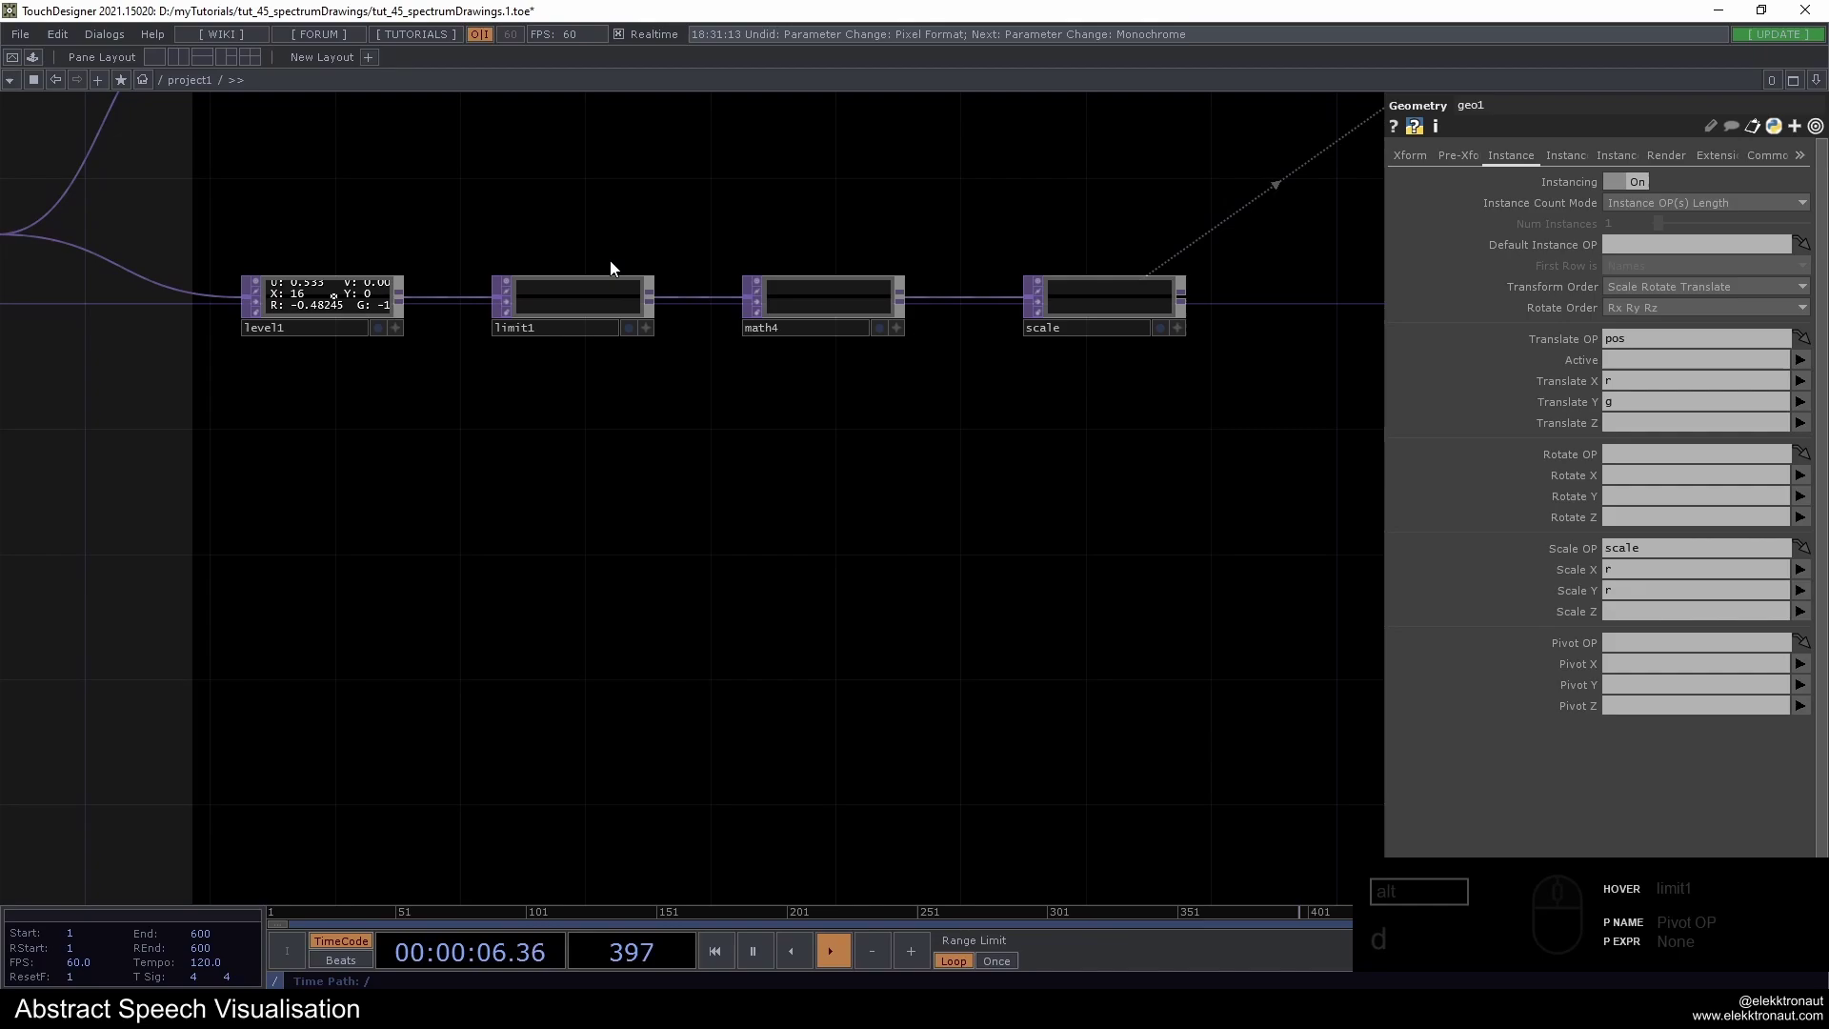
drag(623, 260, 621, 249)
drag(621, 249, 739, 375)
text(d)
drag(771, 430, 813, 513)
drag(812, 513, 840, 522)
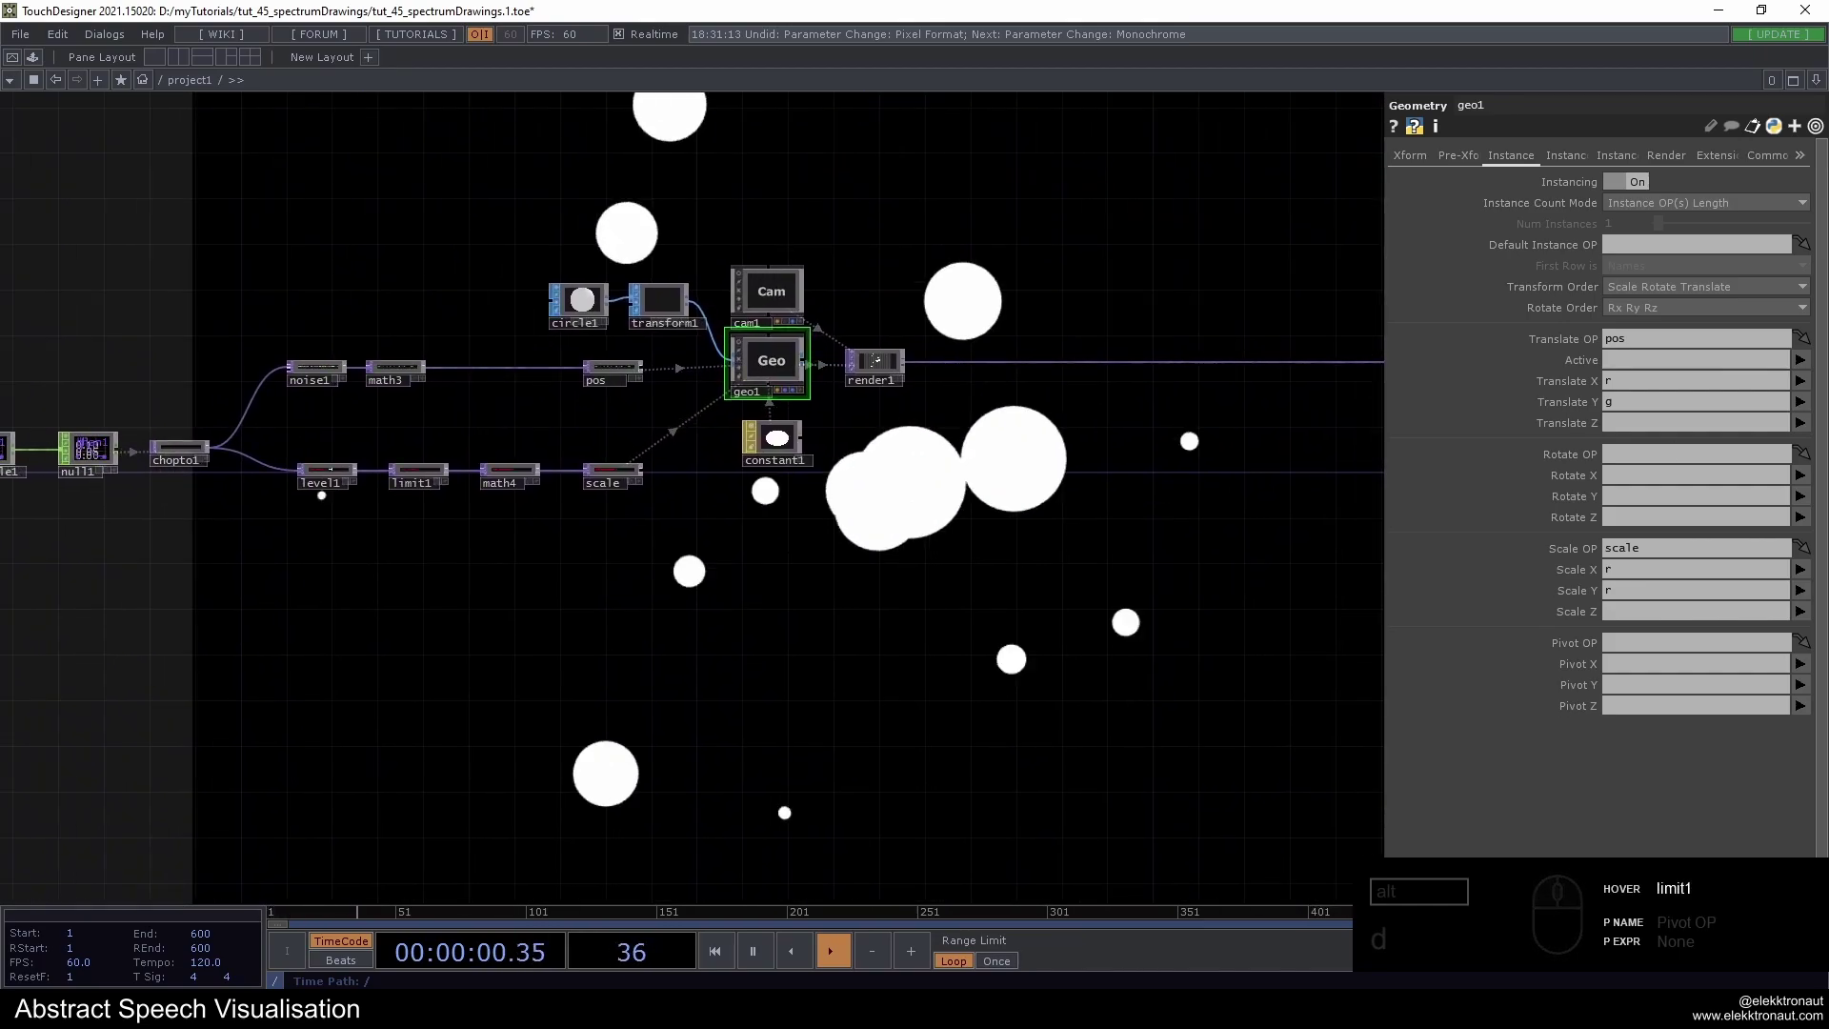
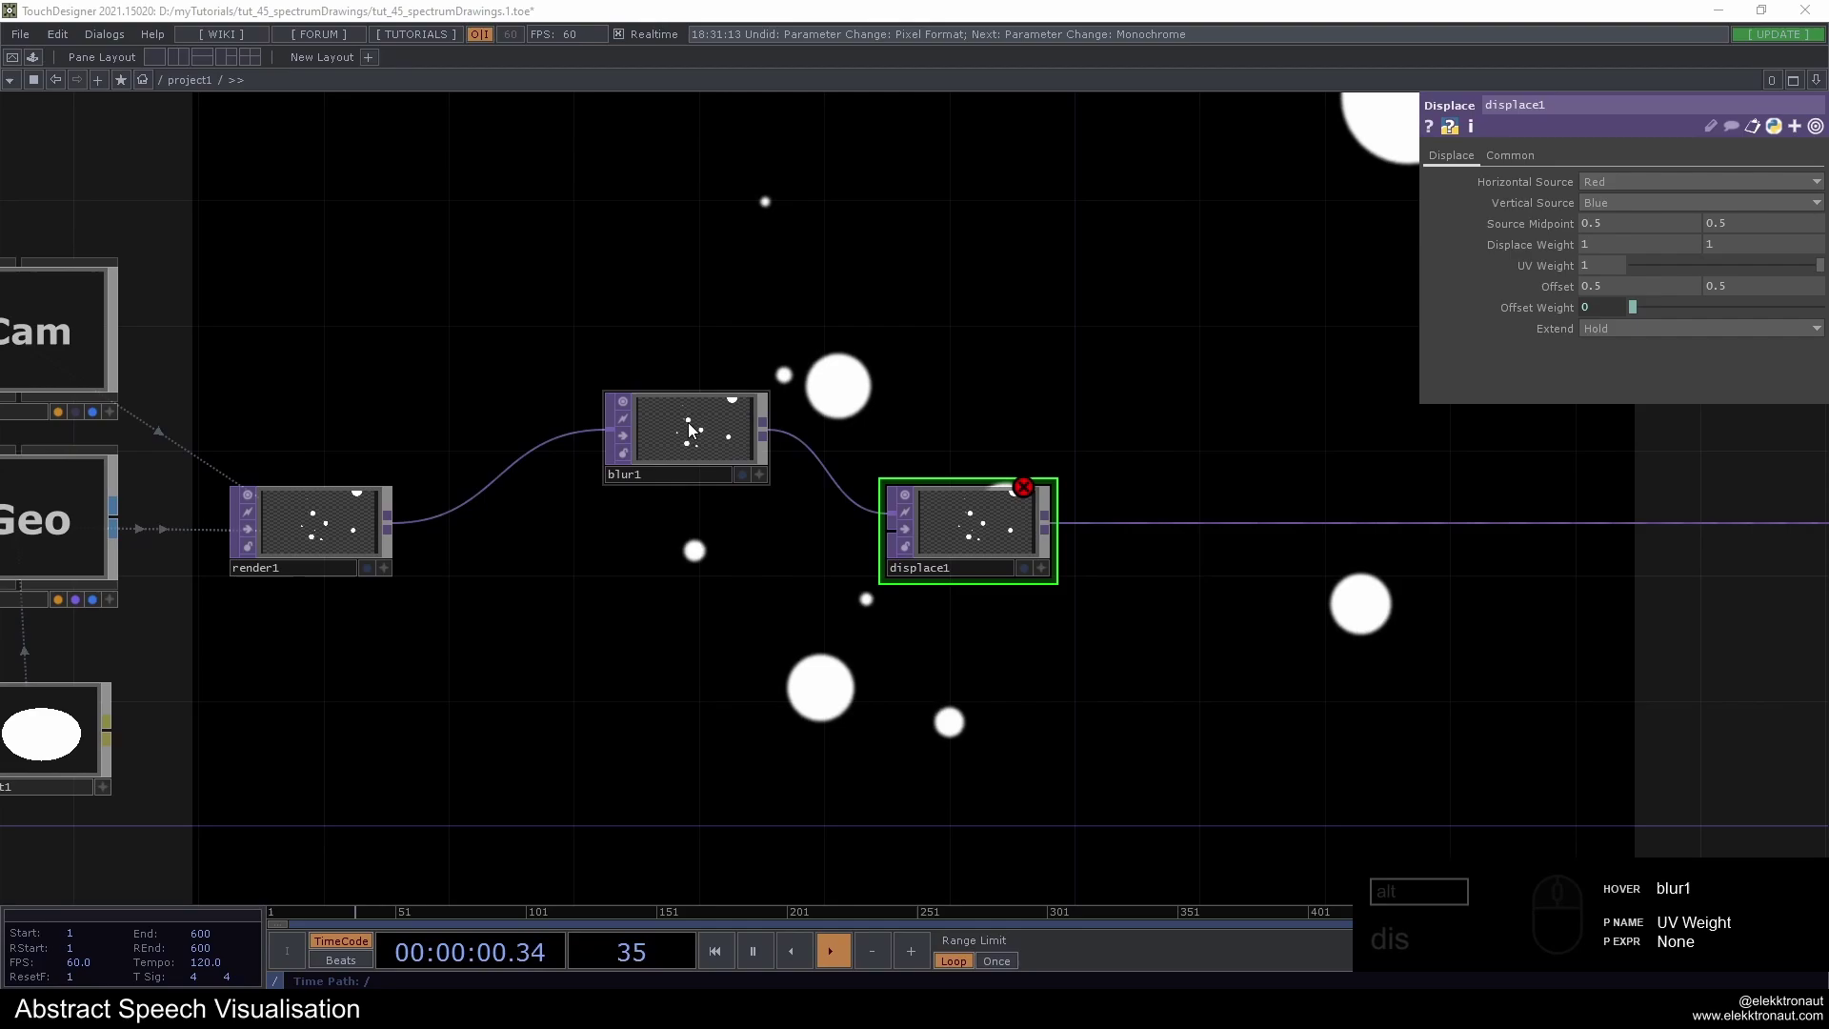
Check blur1 after render1 and lower displace1's displace weight to .05 on both axes
click(698, 420)
click(1590, 270)
drag(1098, 271, 1115, 258)
click(1095, 222)
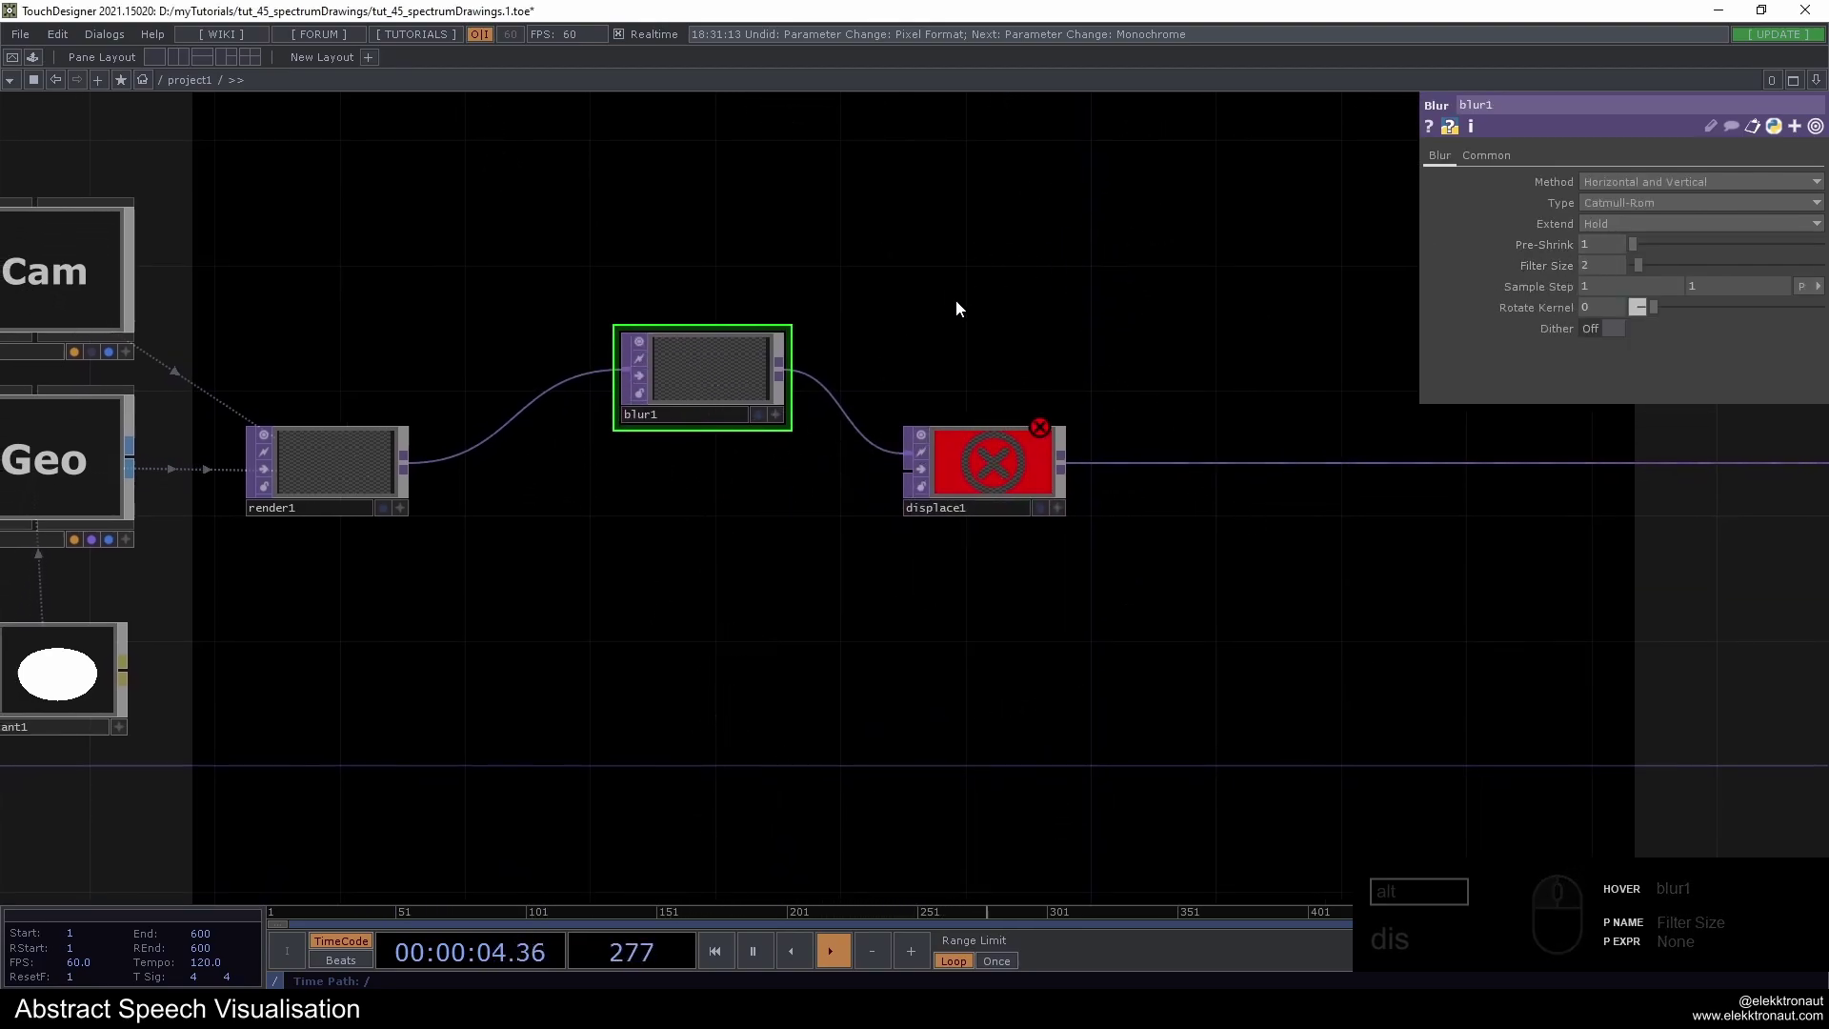
click(988, 481)
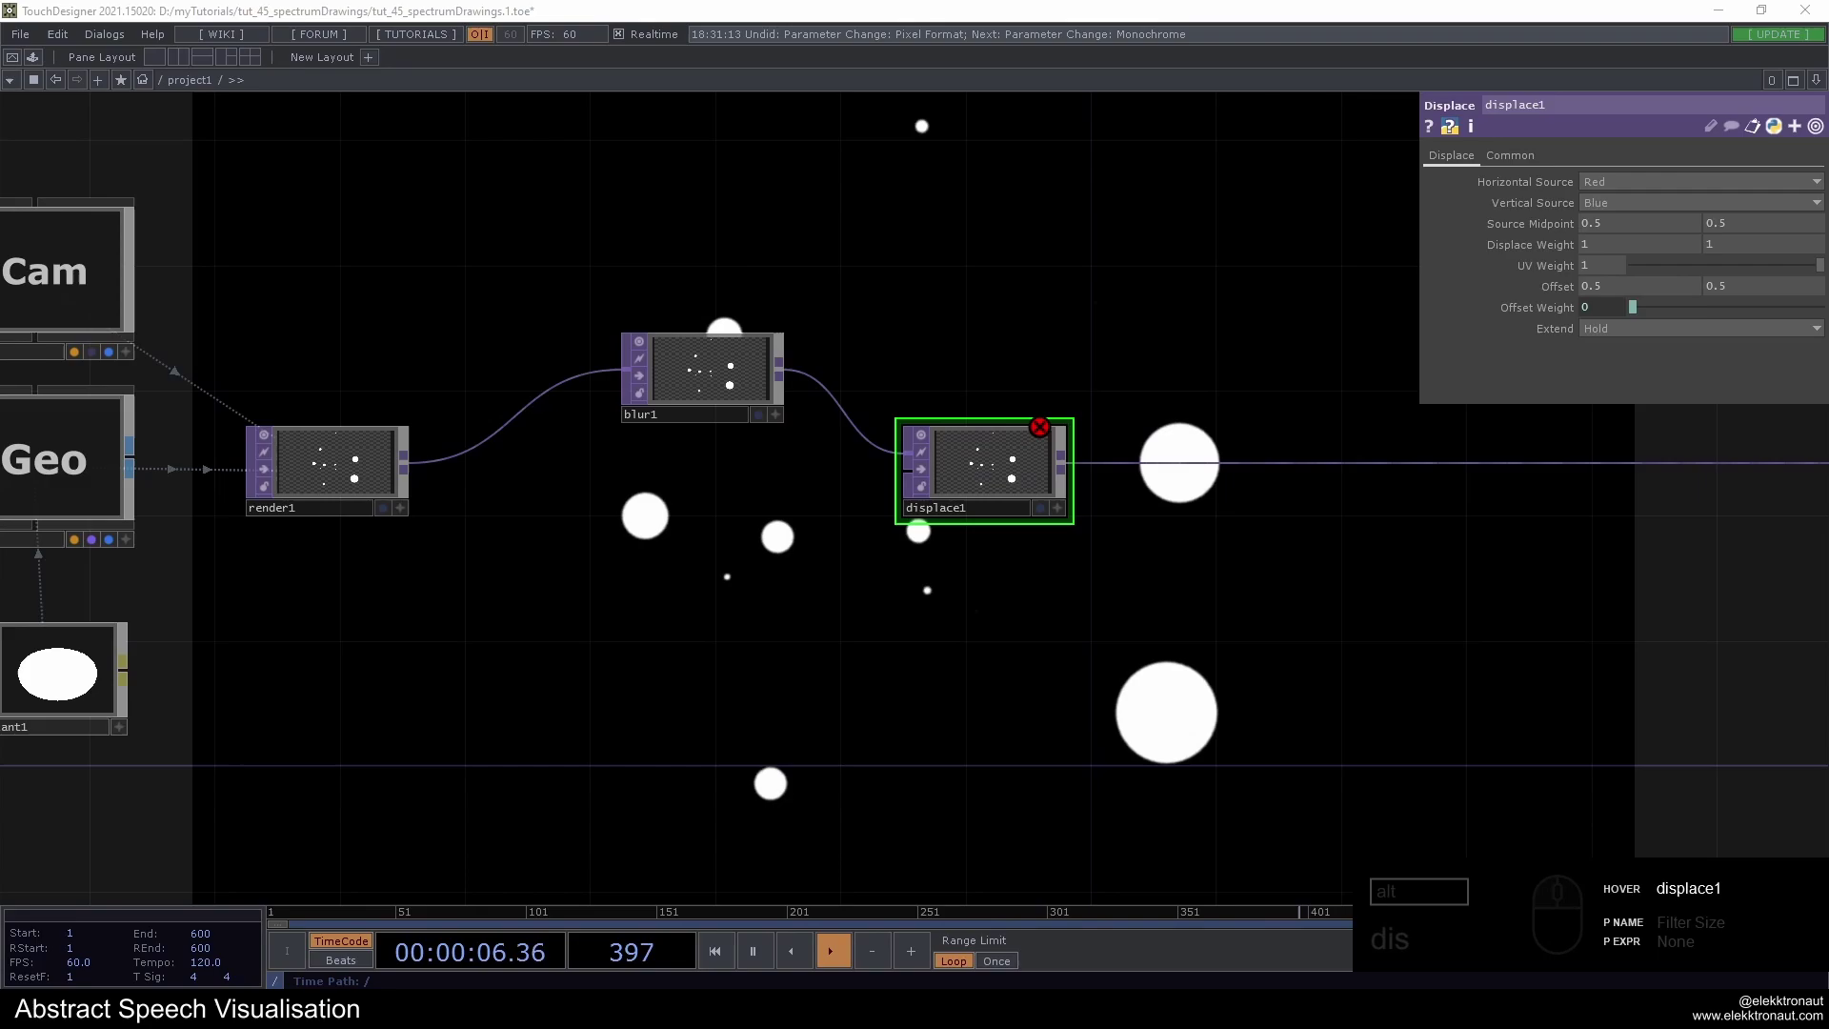
click(1604, 249)
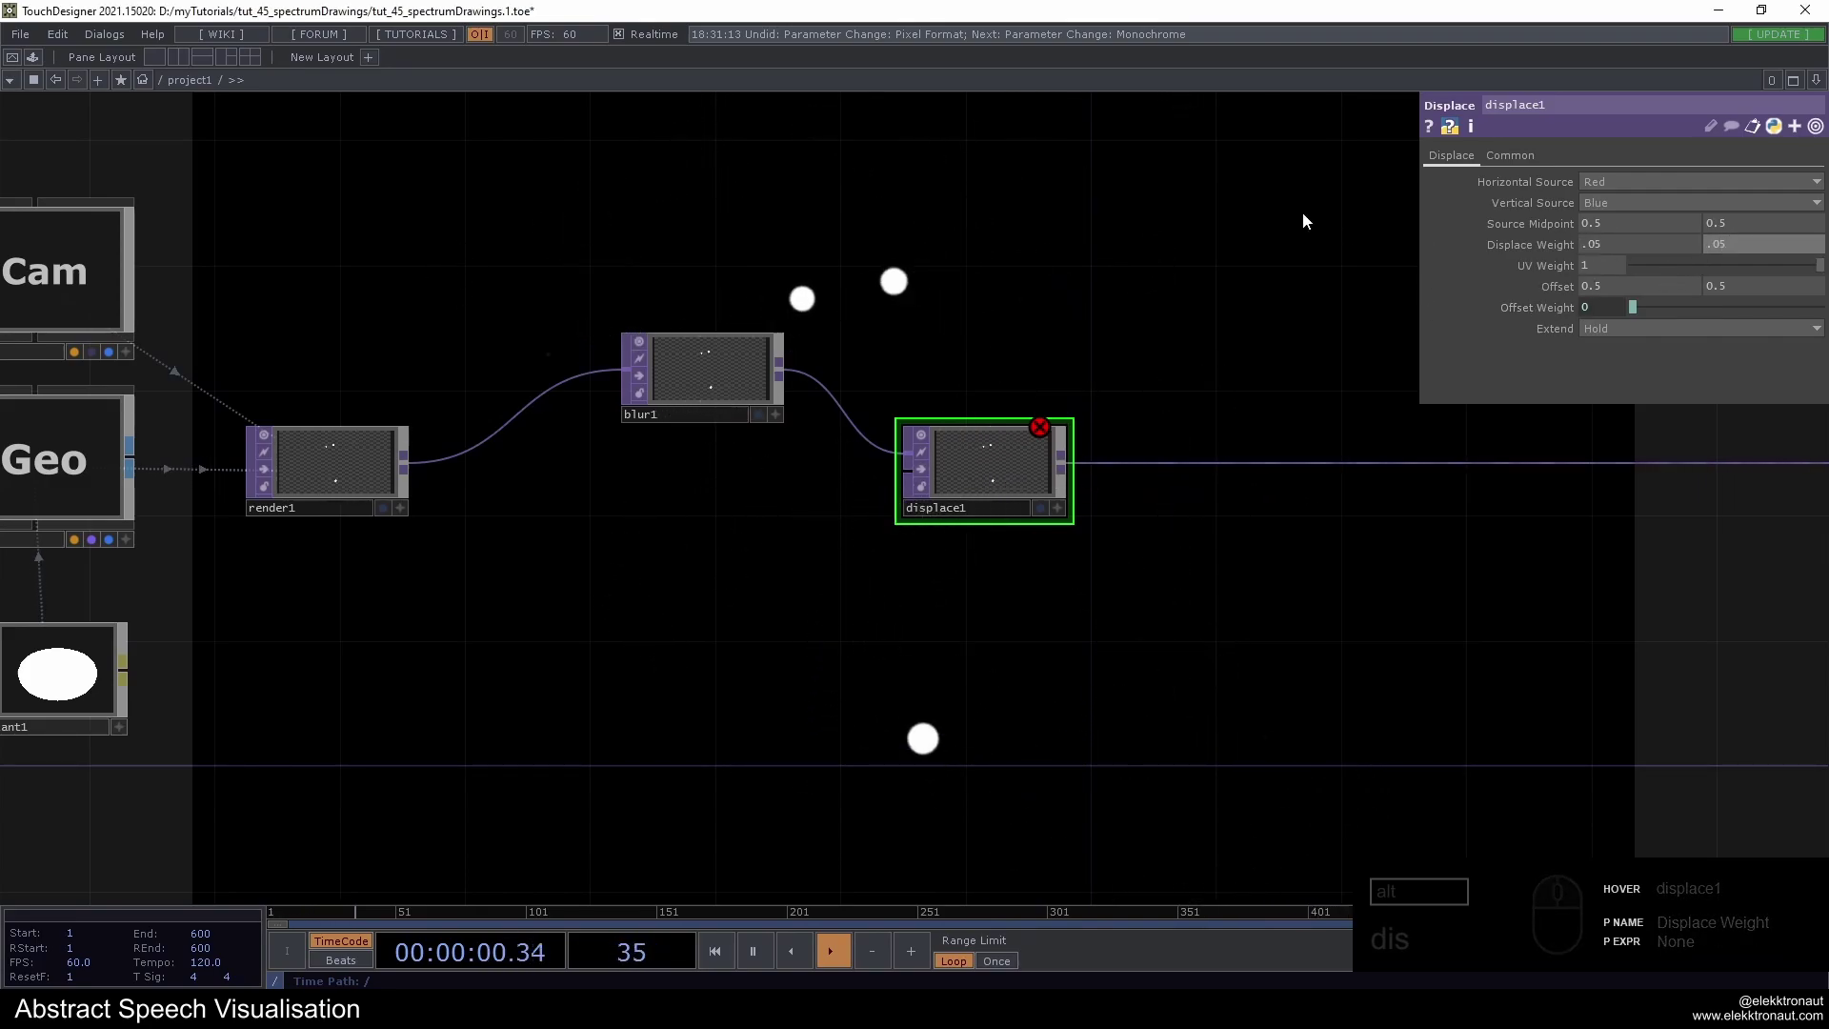
drag(1186, 304, 1054, 323)
drag(1154, 310, 1160, 324)
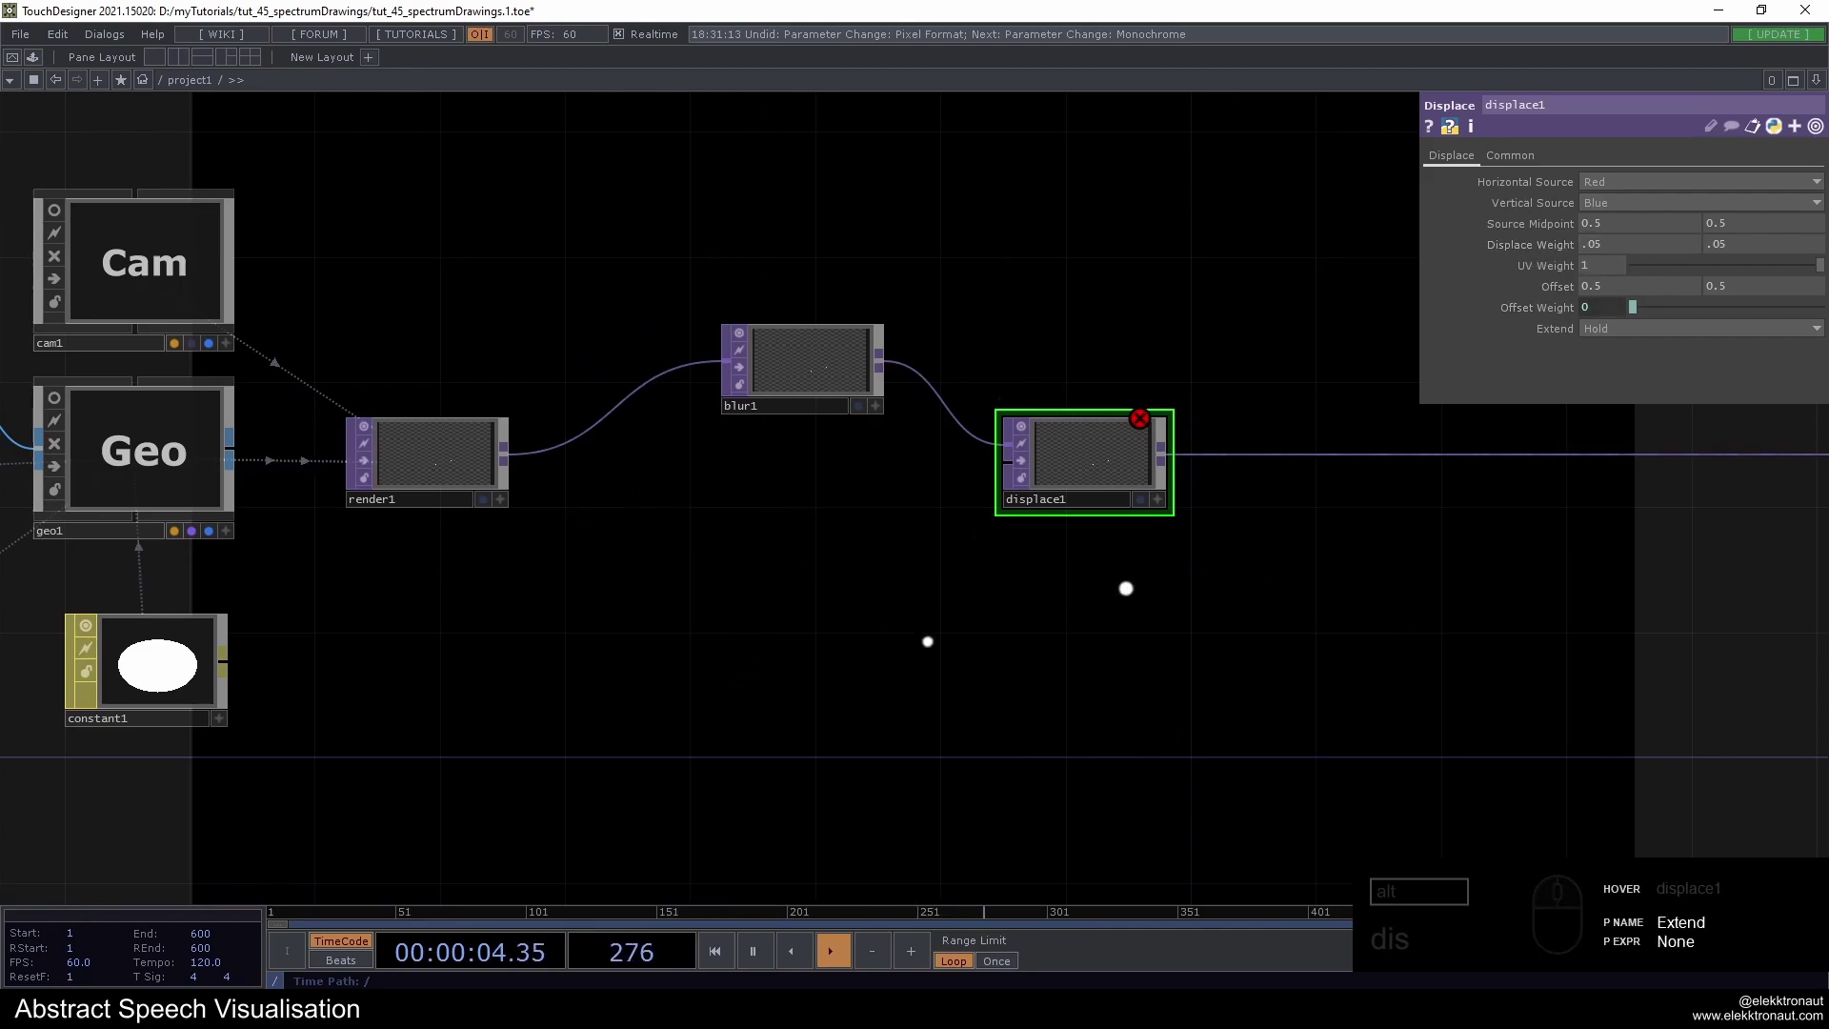
Add a Noise TOP and feed it into displace1's second input
middle_click(507, 459)
text(oi)
click(456, 356)
click(763, 553)
drag(882, 562, 923, 502)
drag(812, 534, 948, 517)
Set the noise to period 0.6, amplitude 0.35 and 1 harmonic
click(1610, 398)
click(1193, 572)
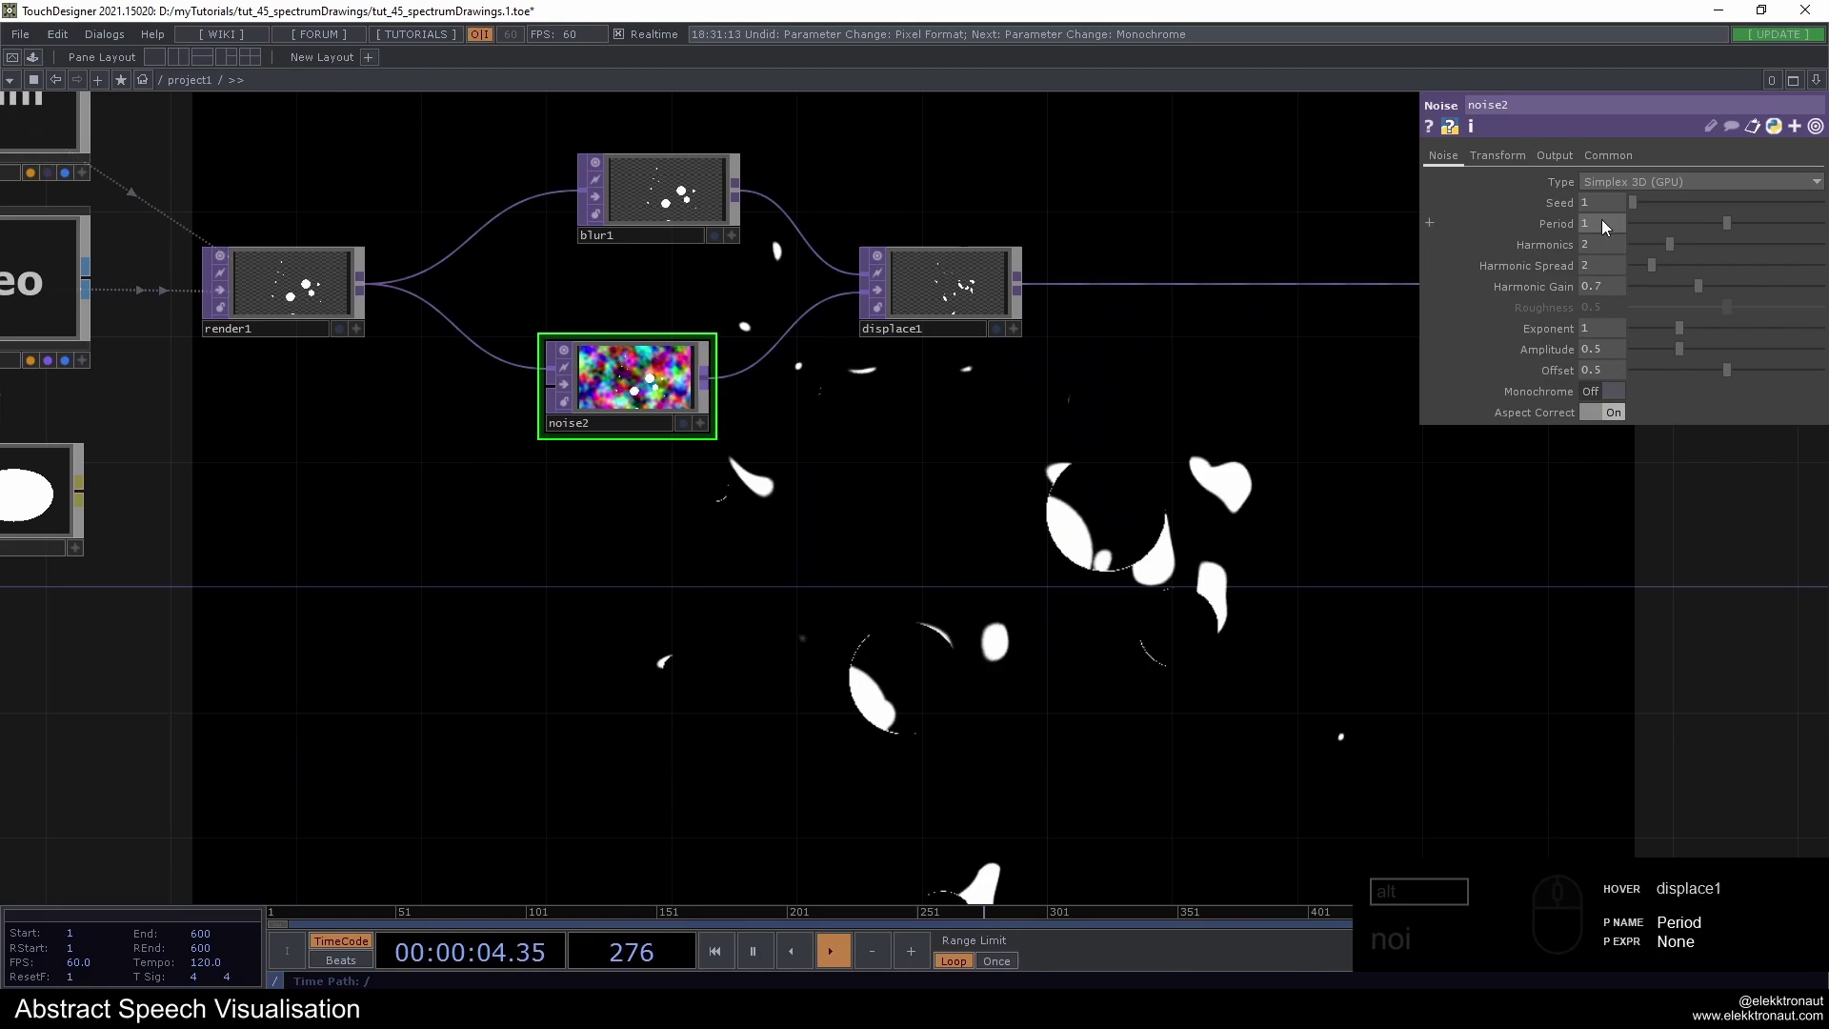
drag(1590, 230, 1323, 218)
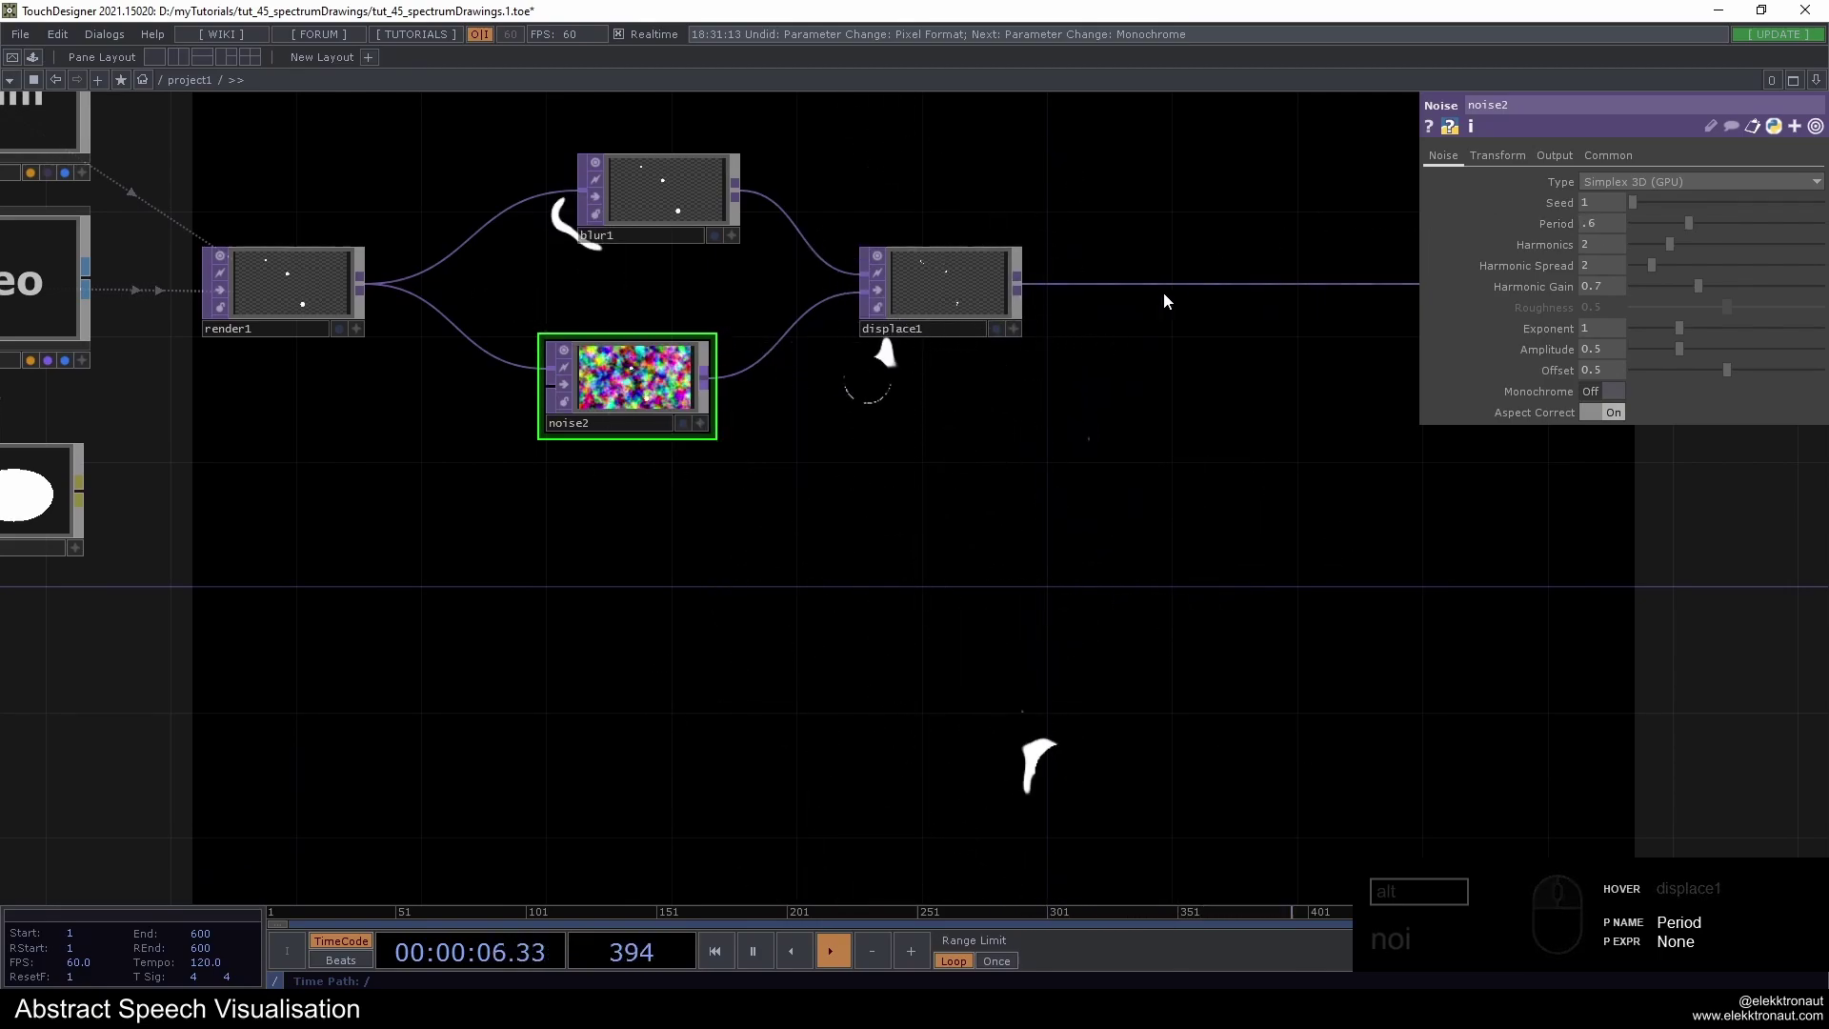
click(972, 314)
drag(677, 389, 1213, 395)
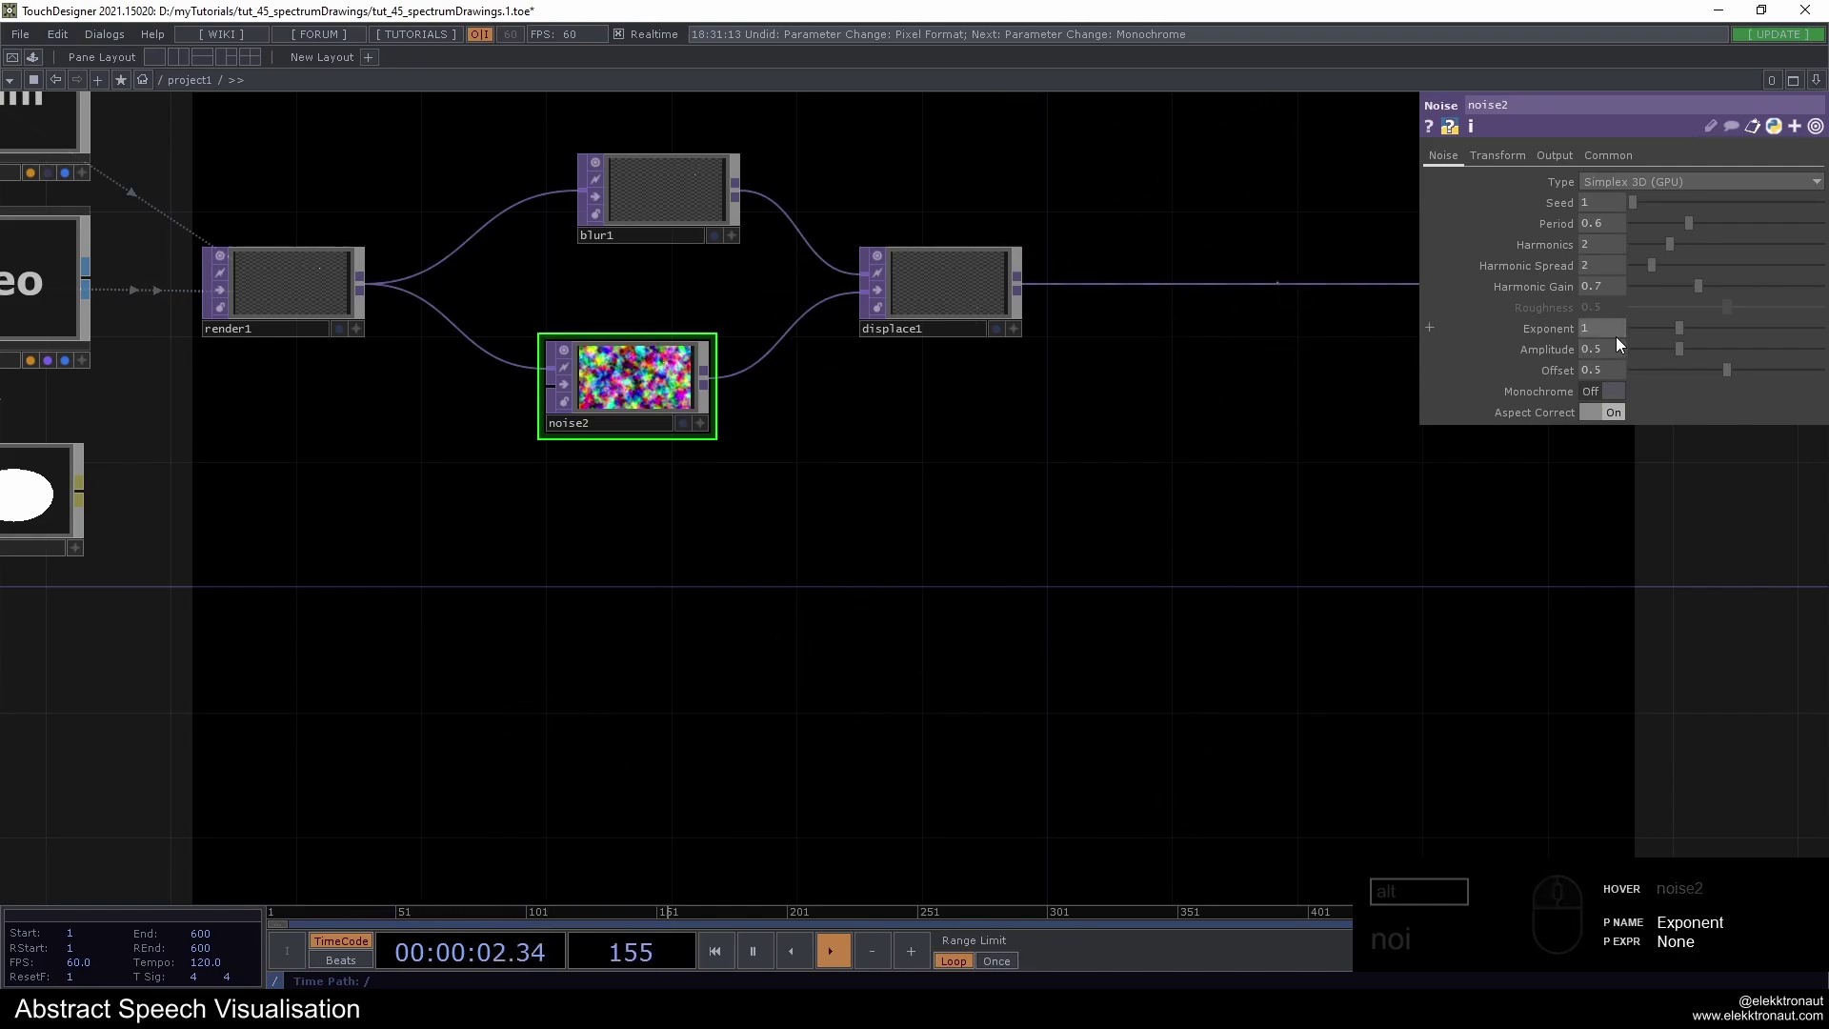
click(1612, 352)
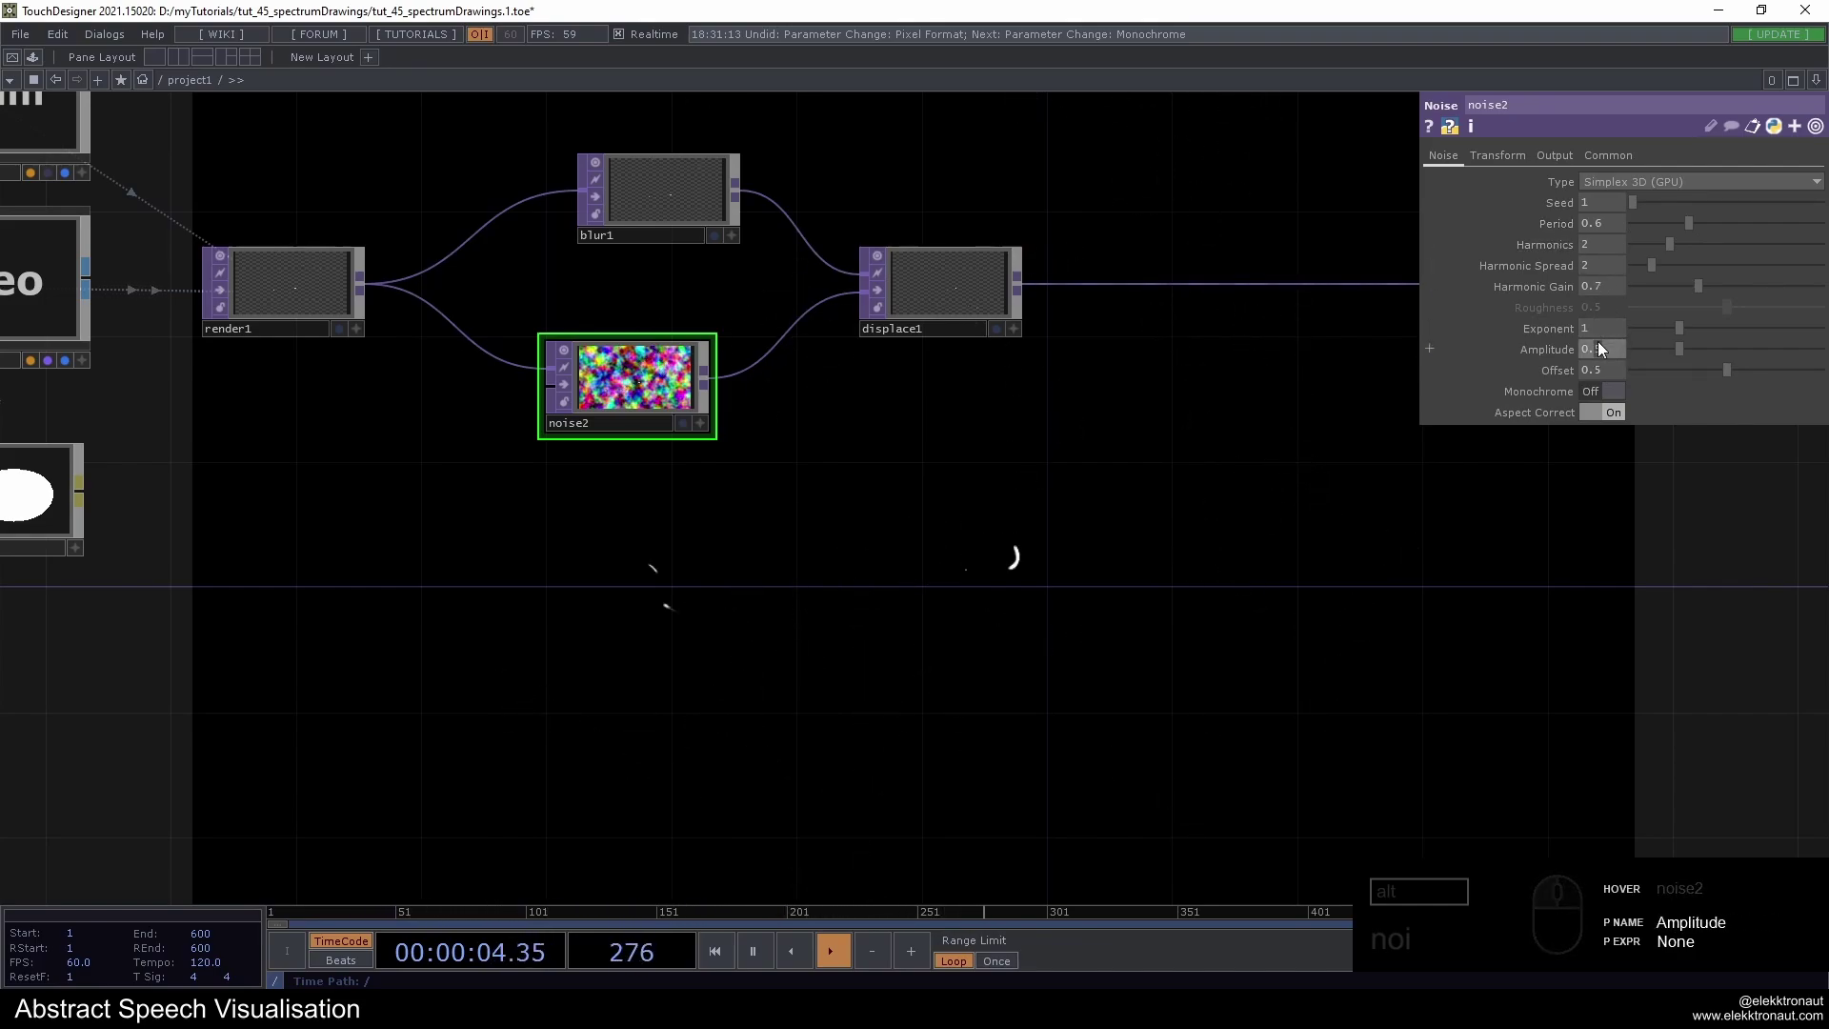
click(1204, 395)
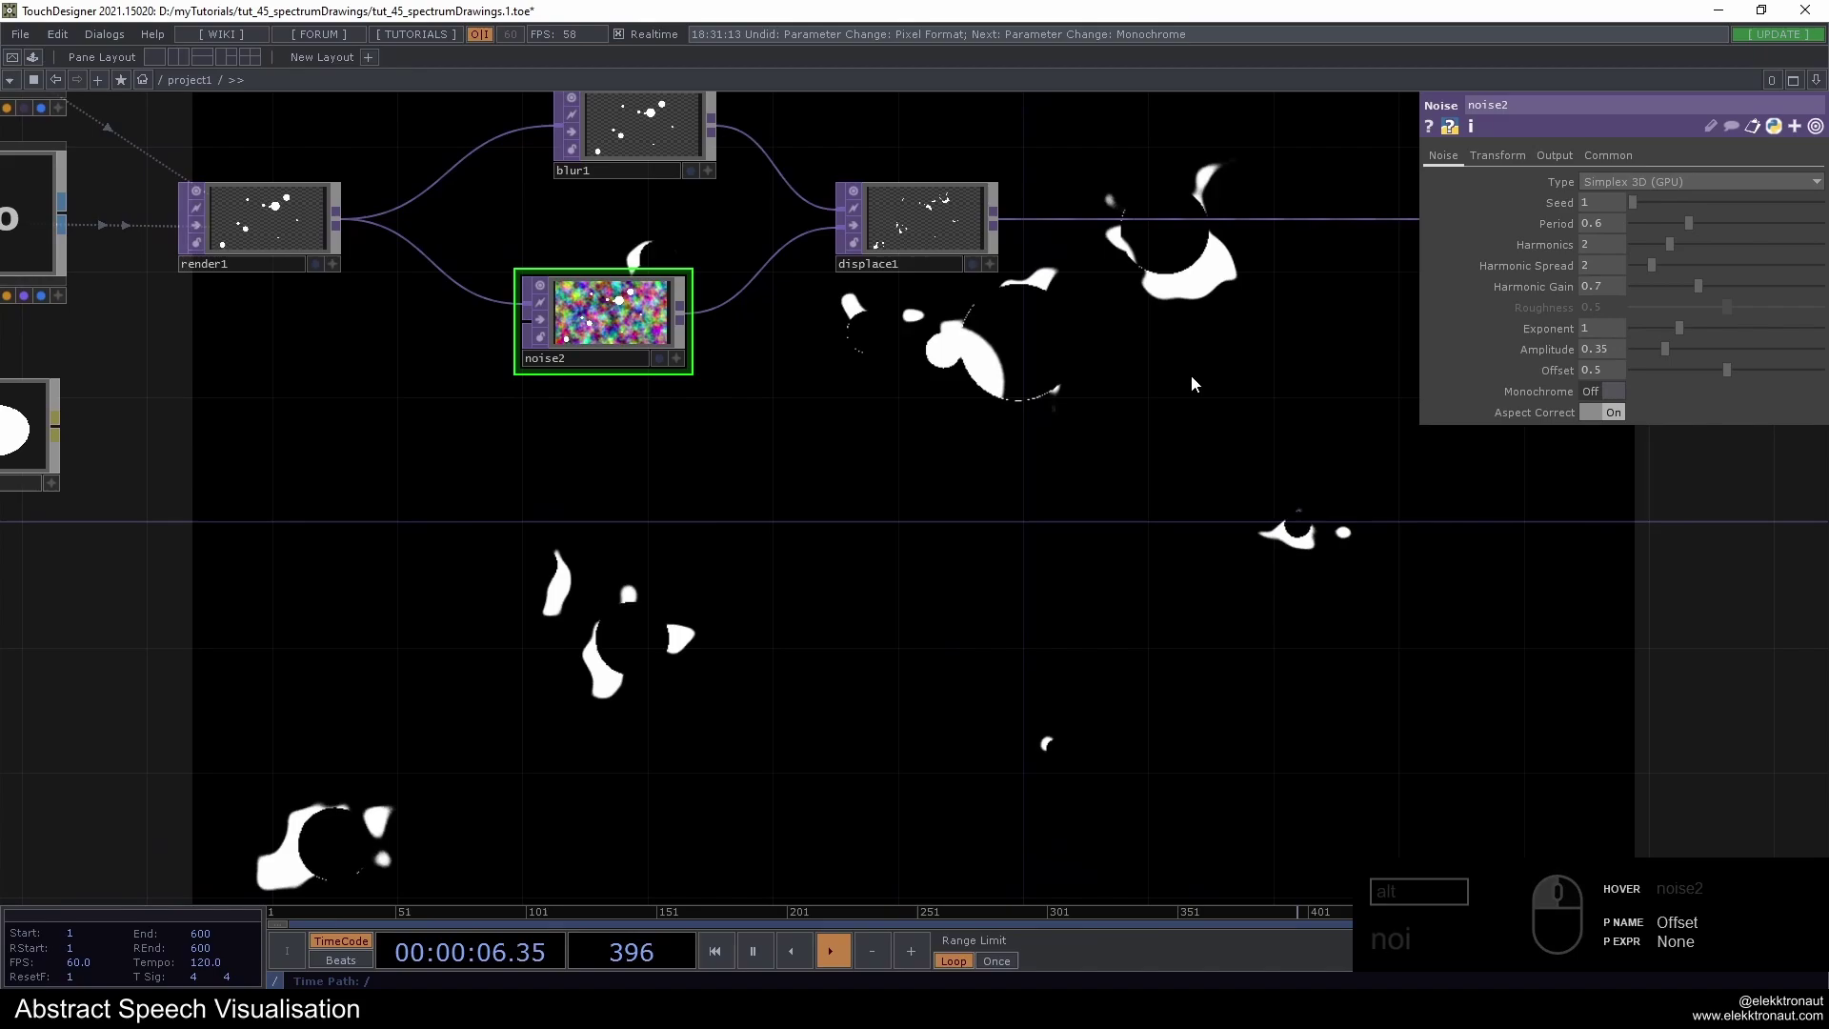
click(1594, 248)
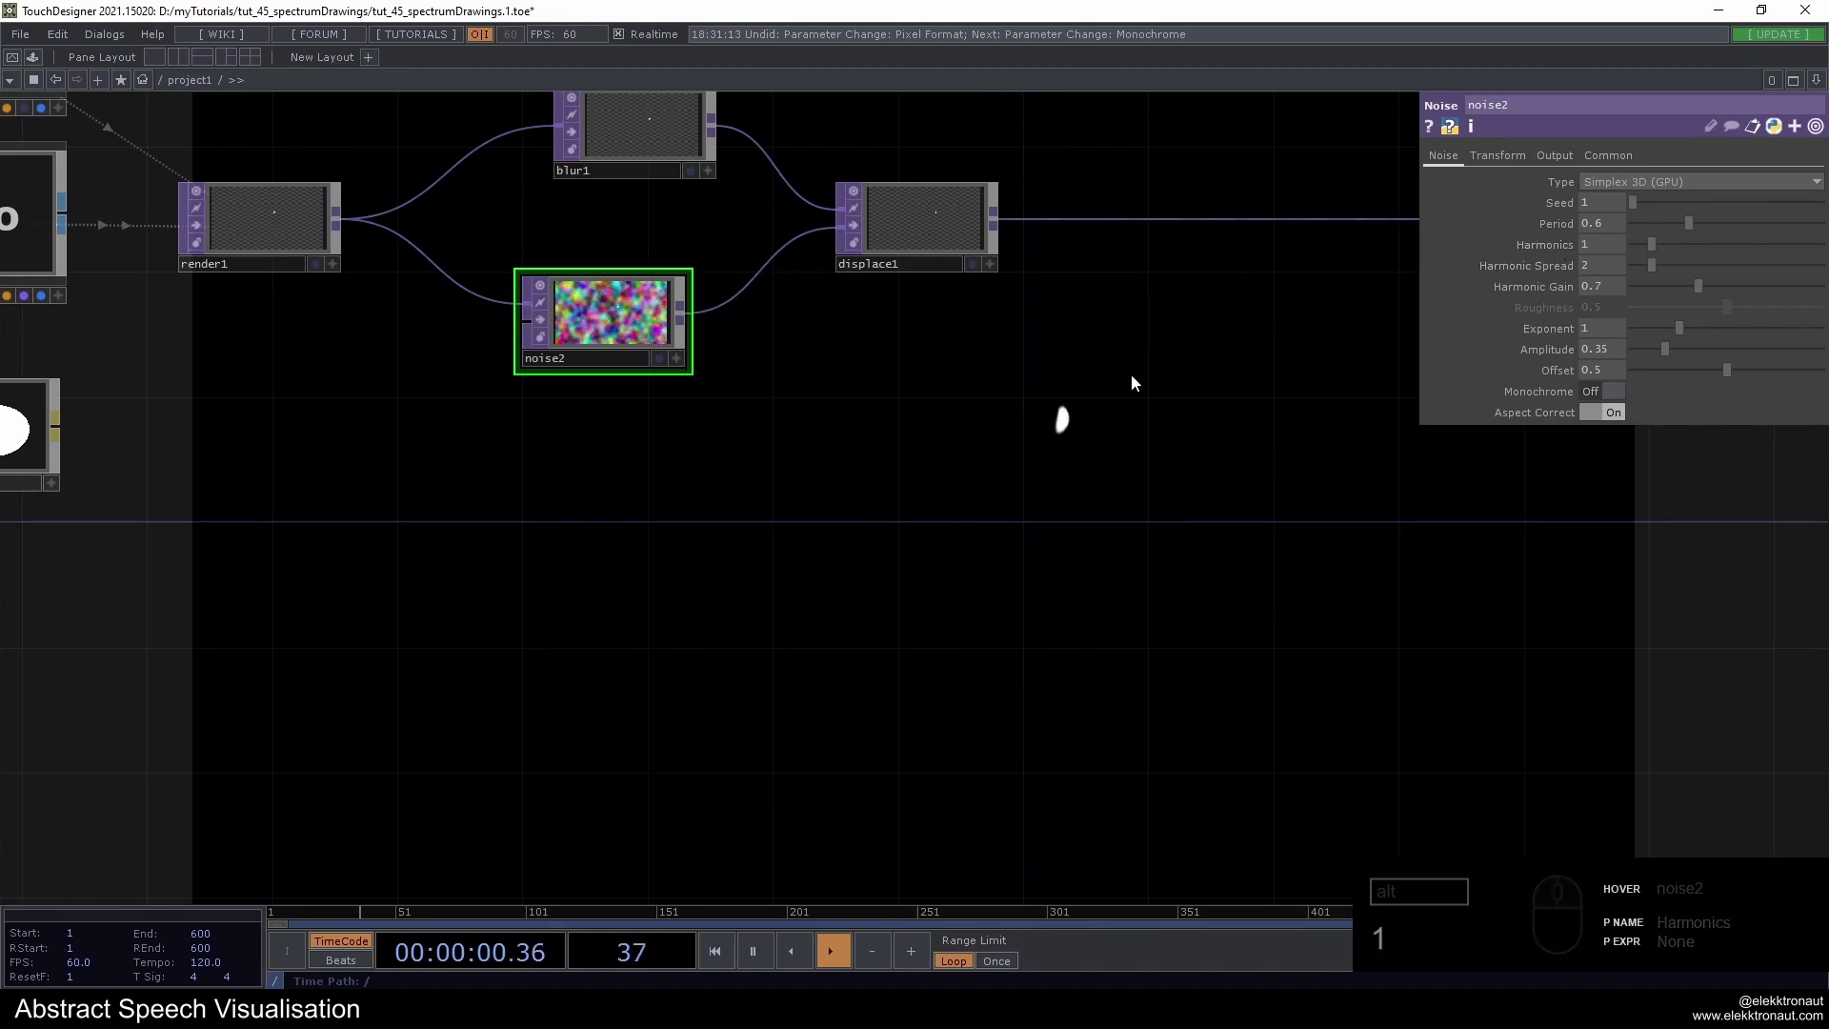
On the noise Output page set RGB output to noise only
click(1560, 165)
click(1626, 189)
drag(1619, 207, 1554, 224)
drag(1413, 272, 1114, 404)
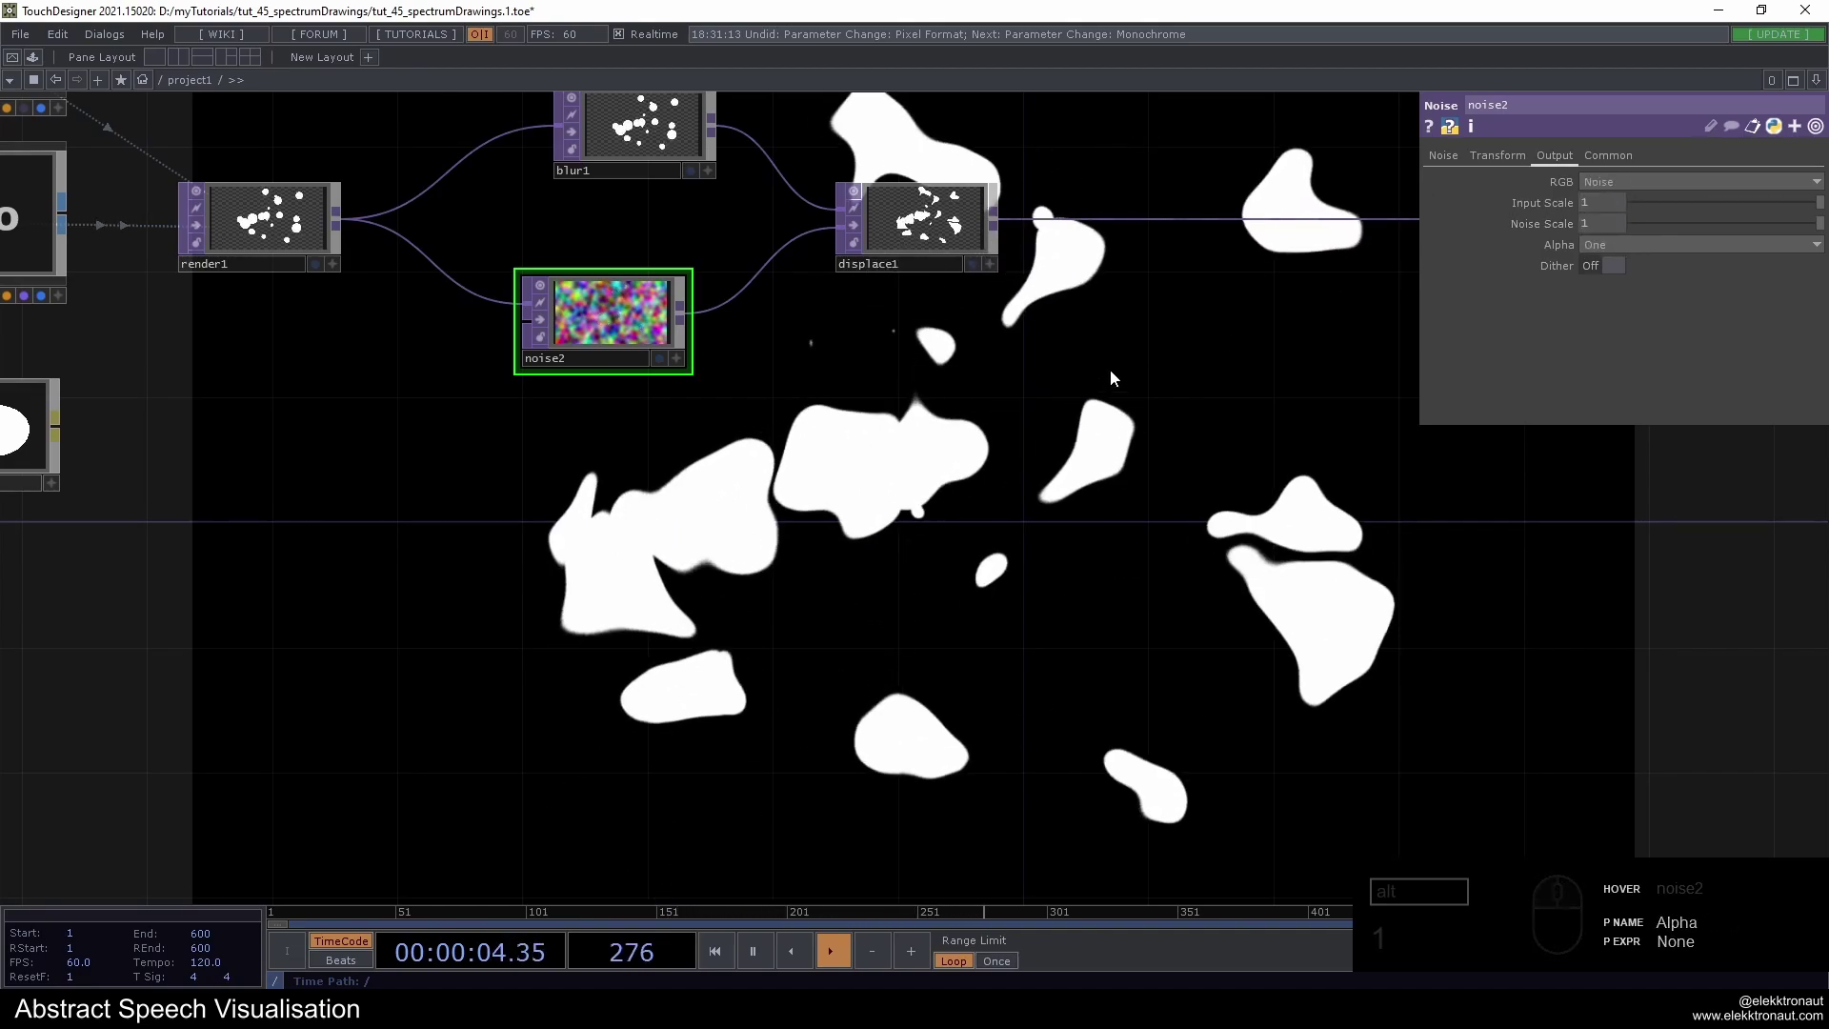
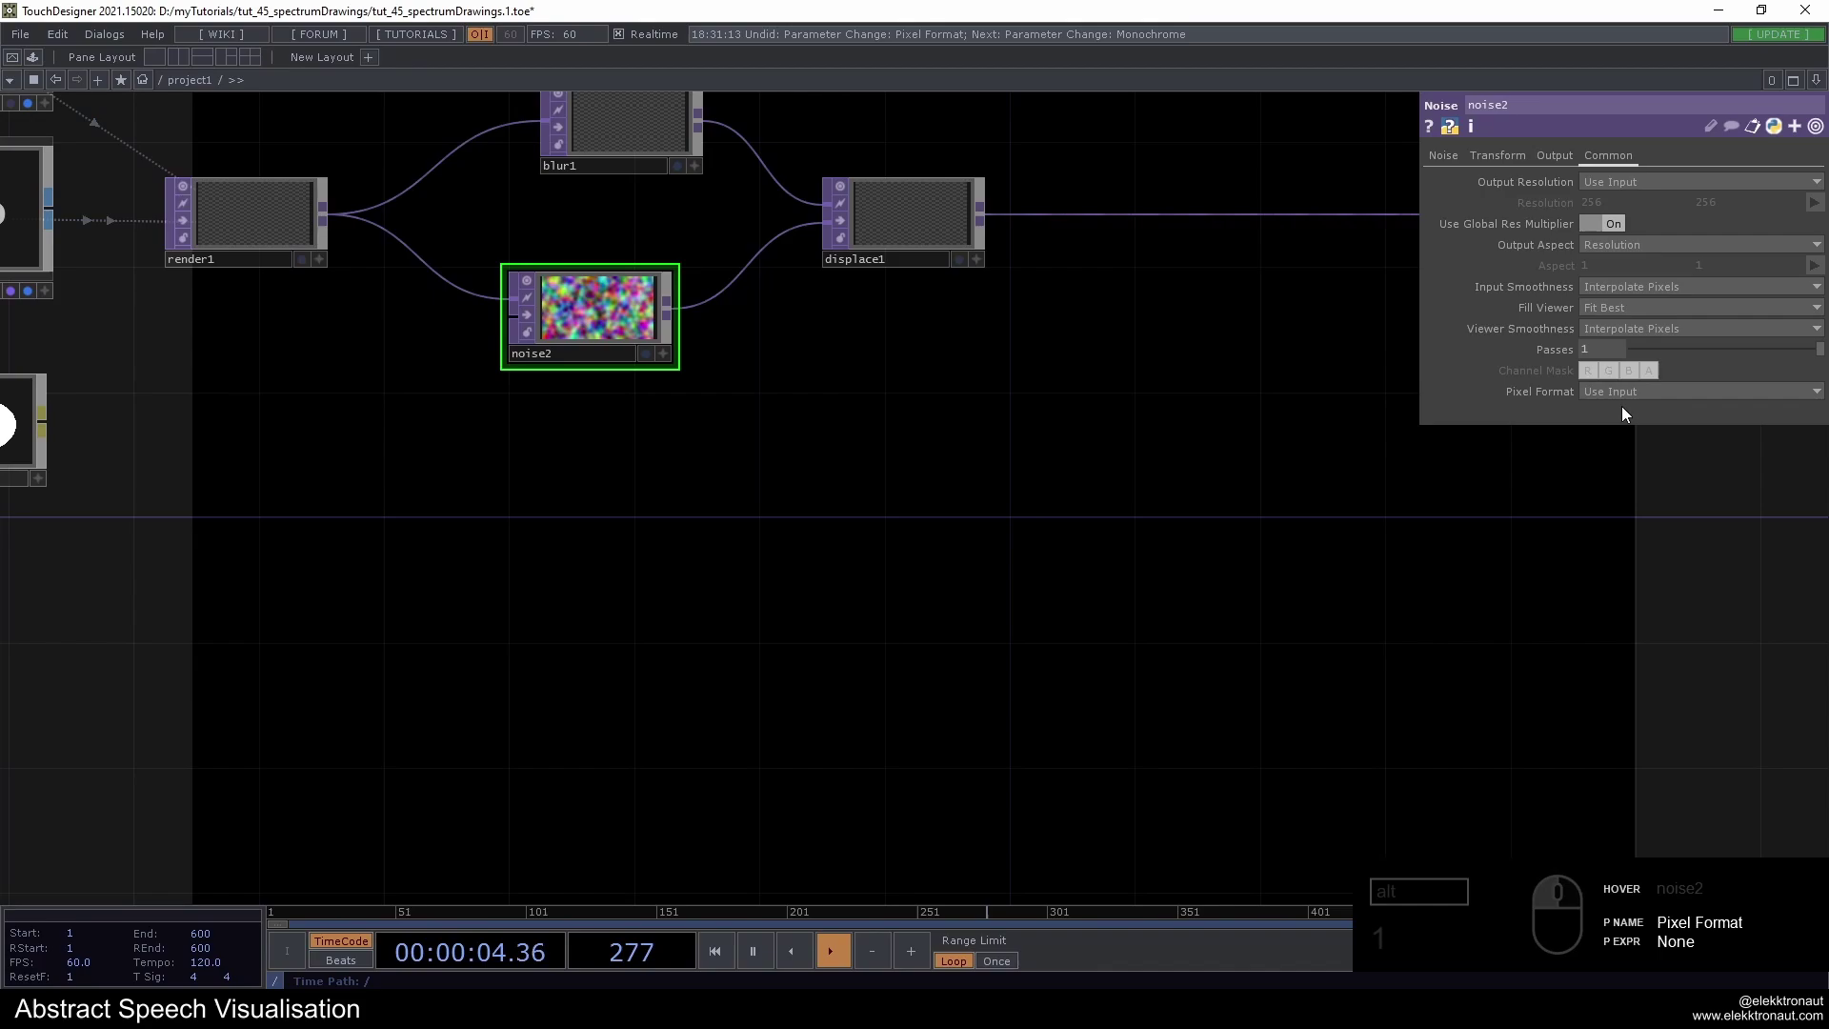
Match the noise TOP to the input's 1280×720 32-bit float resolution and check the warped blobs
drag(320, 240, 294, 220)
click(1674, 168)
click(1650, 306)
click(1668, 396)
click(636, 292)
drag(603, 322, 614, 358)
click(584, 312)
middle_click(587, 313)
click(587, 312)
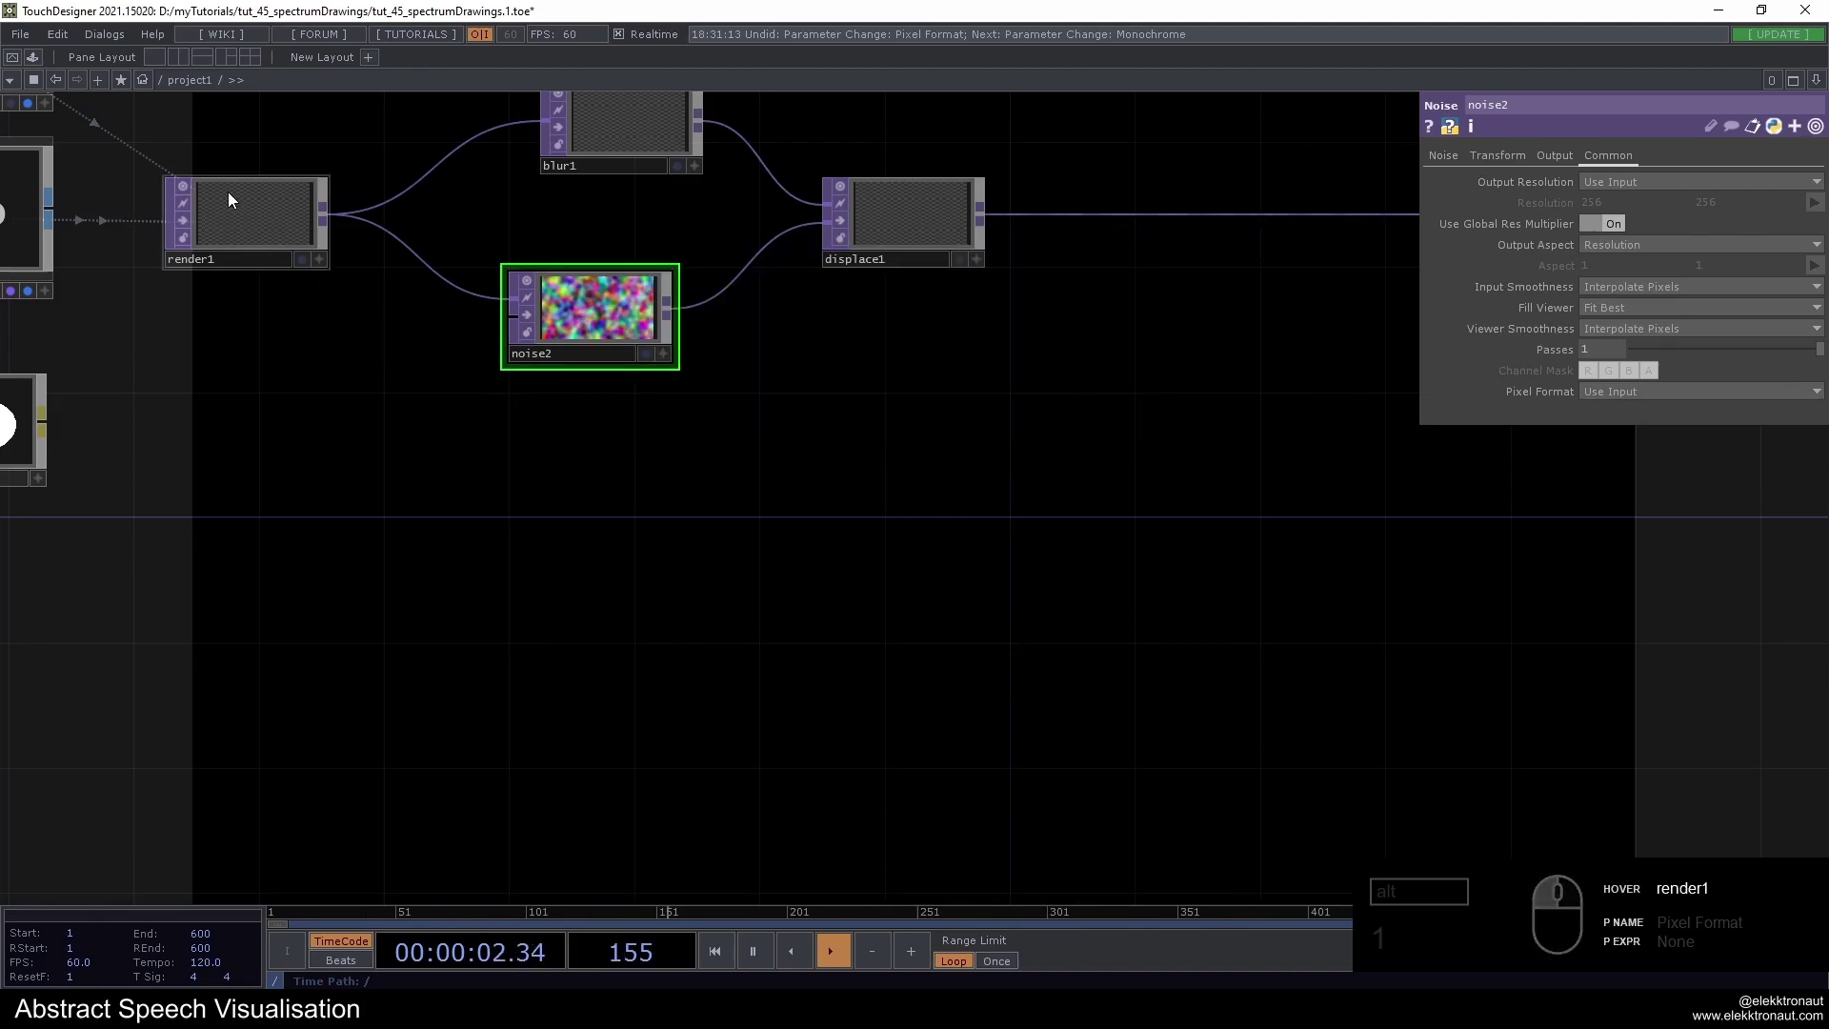
Add the Feedback, Level, Blur and Comp chain after displace1 with a Keyboard In reset
click(254, 206)
click(1816, 192)
click(1791, 264)
click(1792, 286)
drag(1052, 388, 841, 409)
click(609, 332)
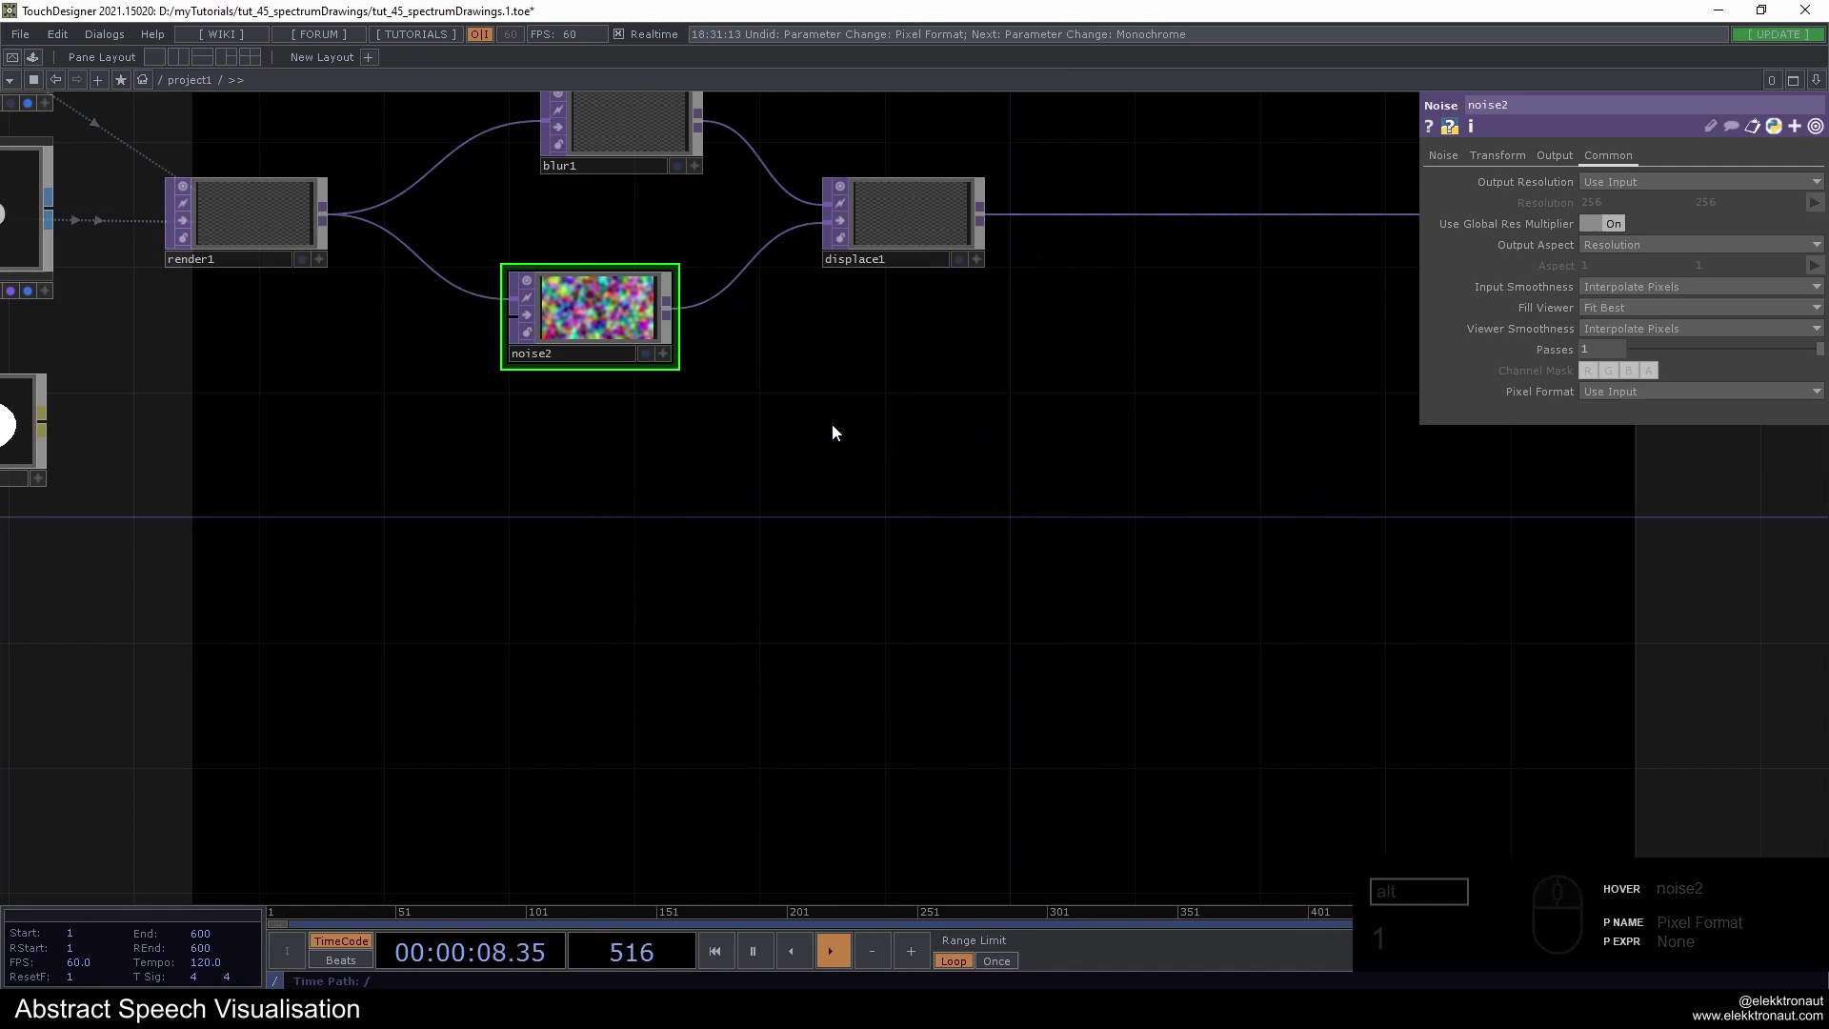
click(928, 458)
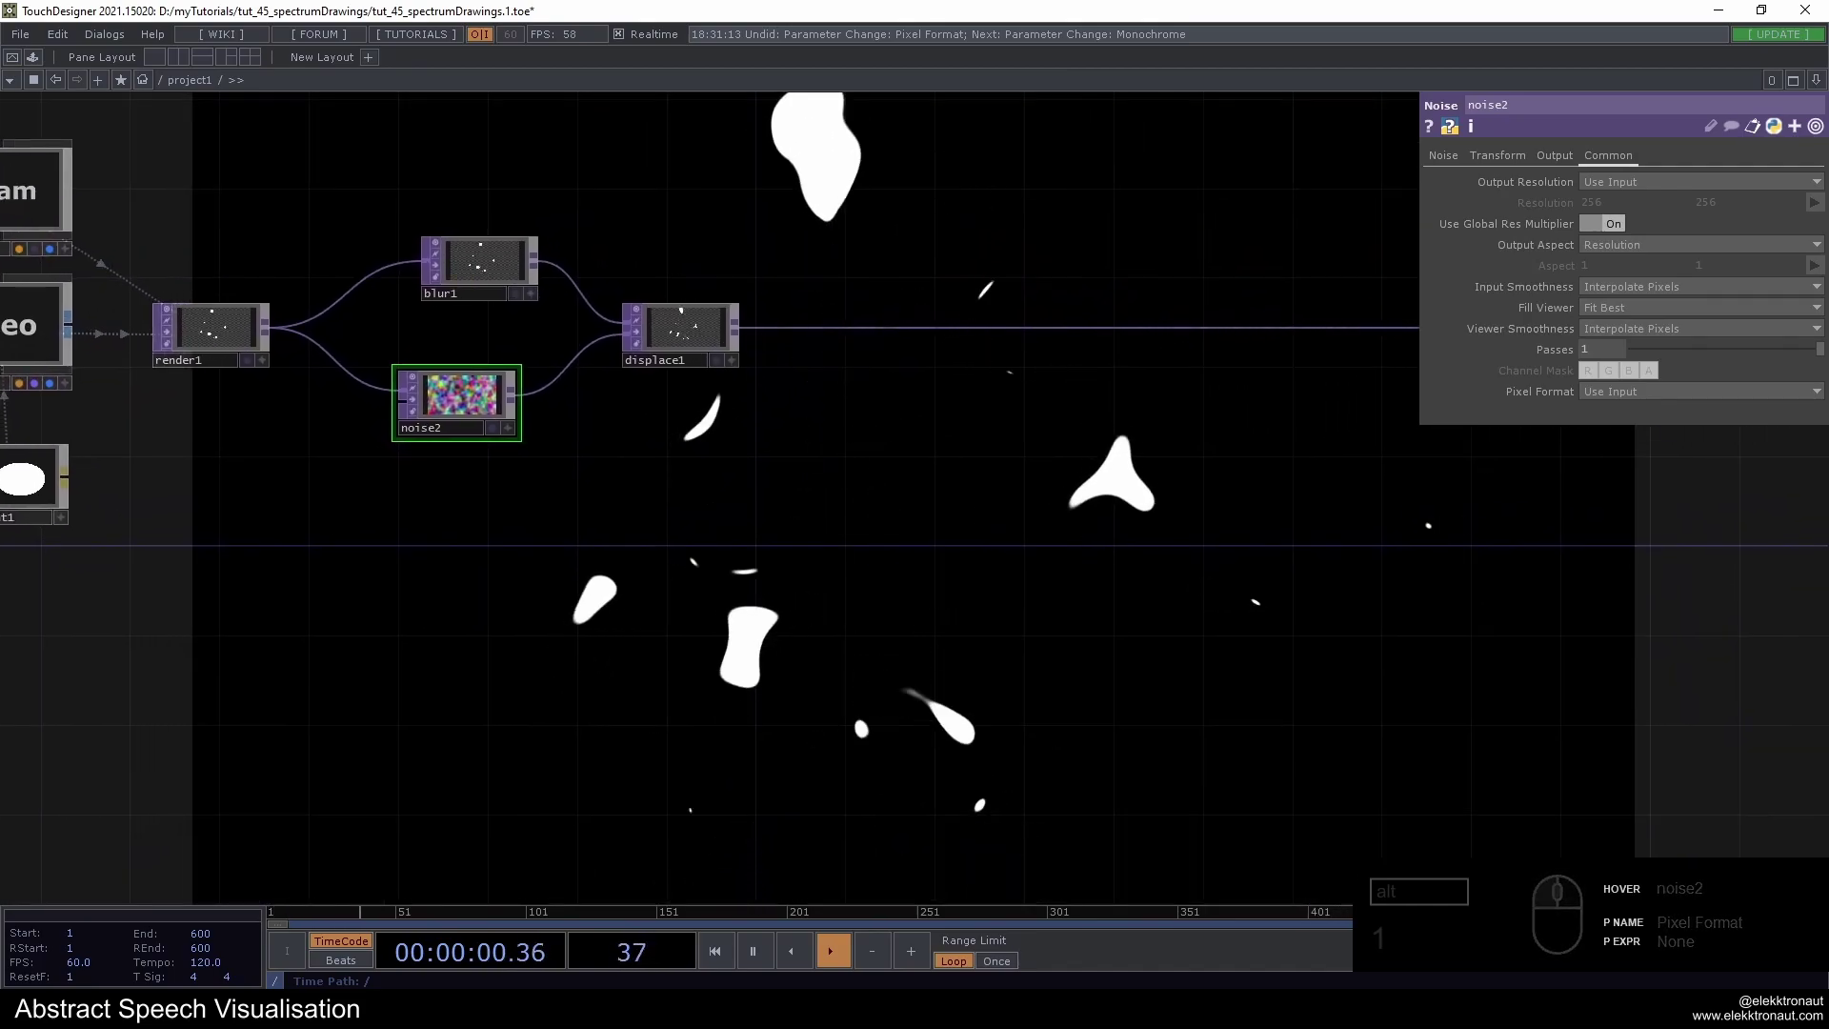
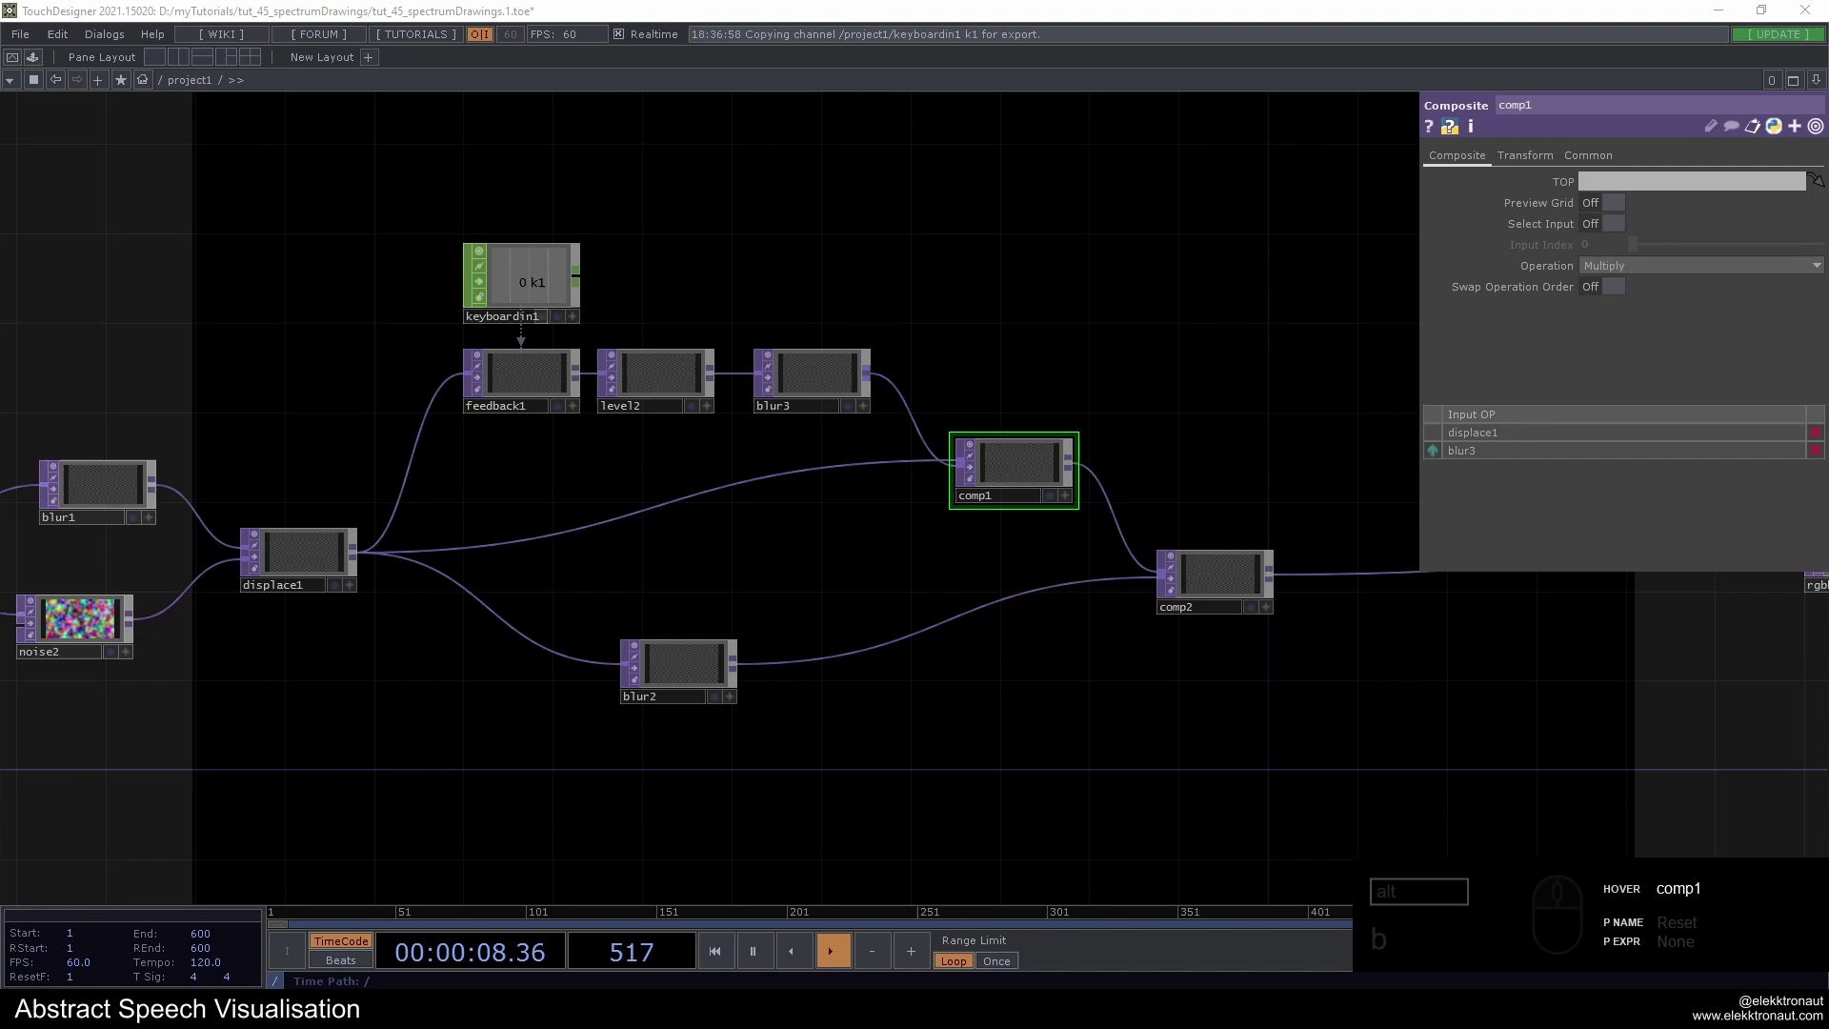
Put blur3 first in comp1's inputs and set comp2's operation to Lighter Color
click(1437, 459)
click(1097, 383)
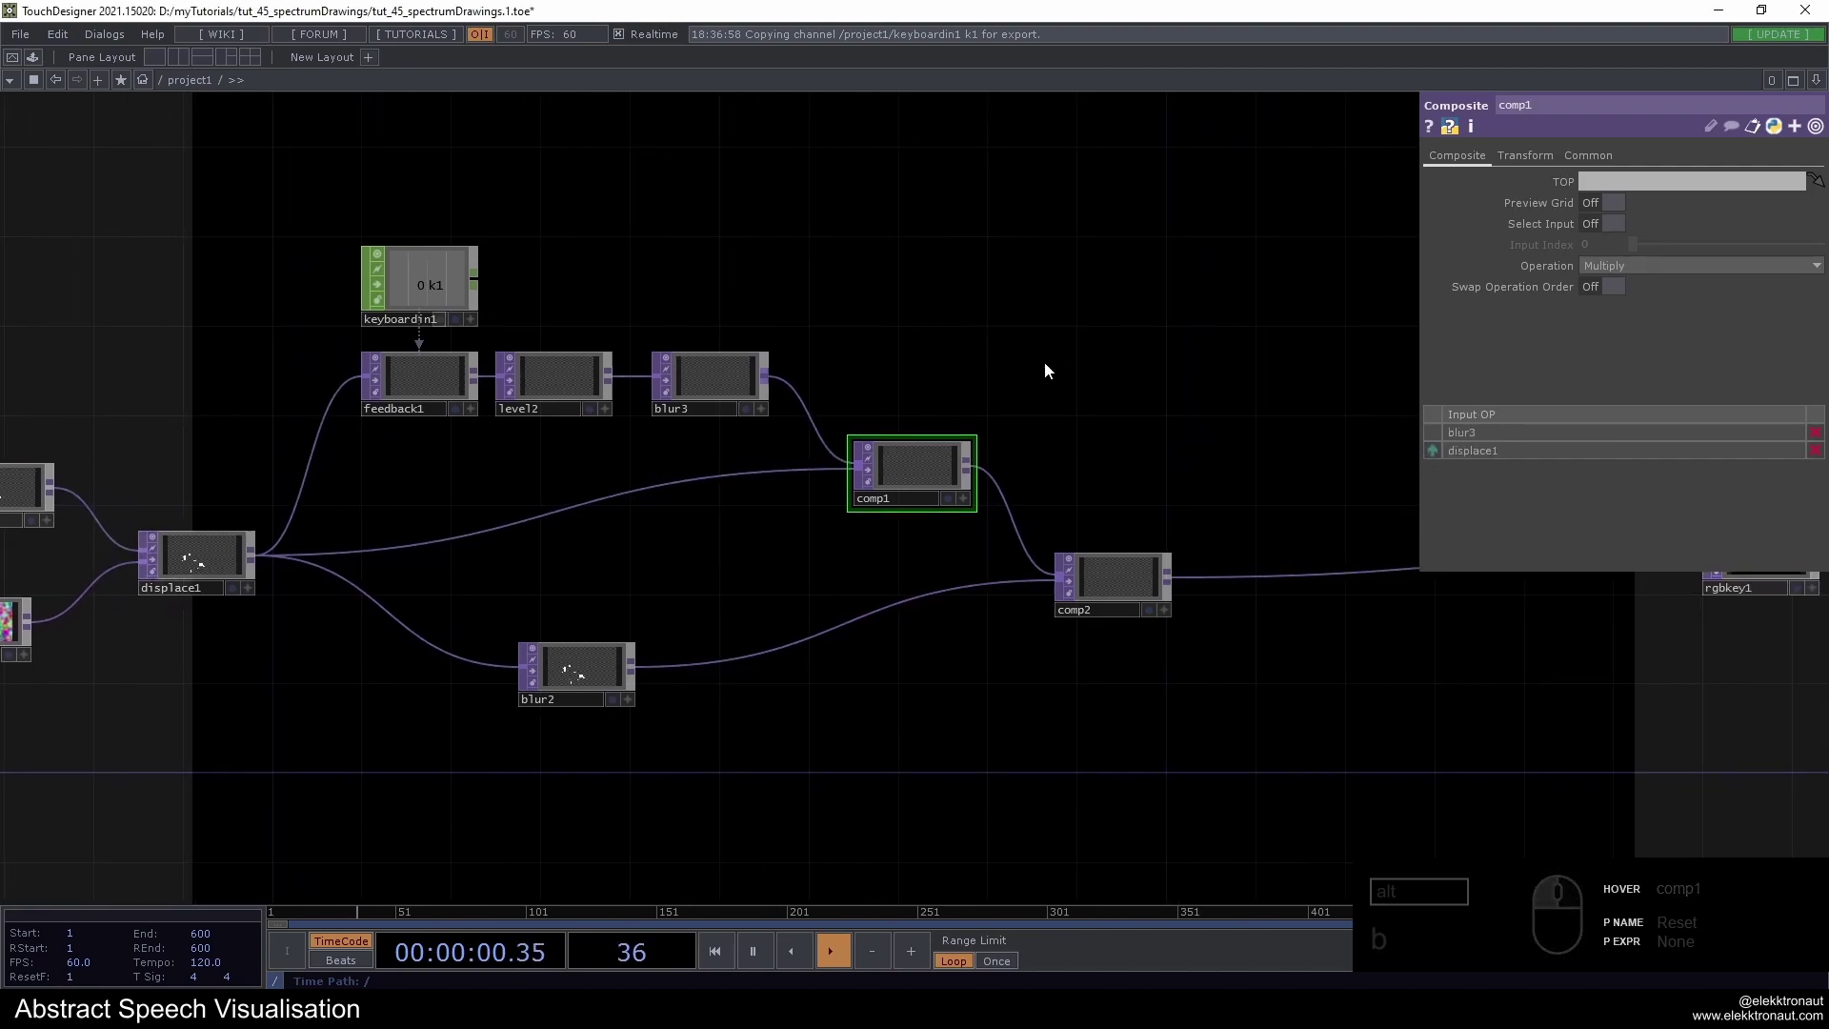
drag(1611, 270, 1634, 424)
click(1630, 434)
click(1142, 576)
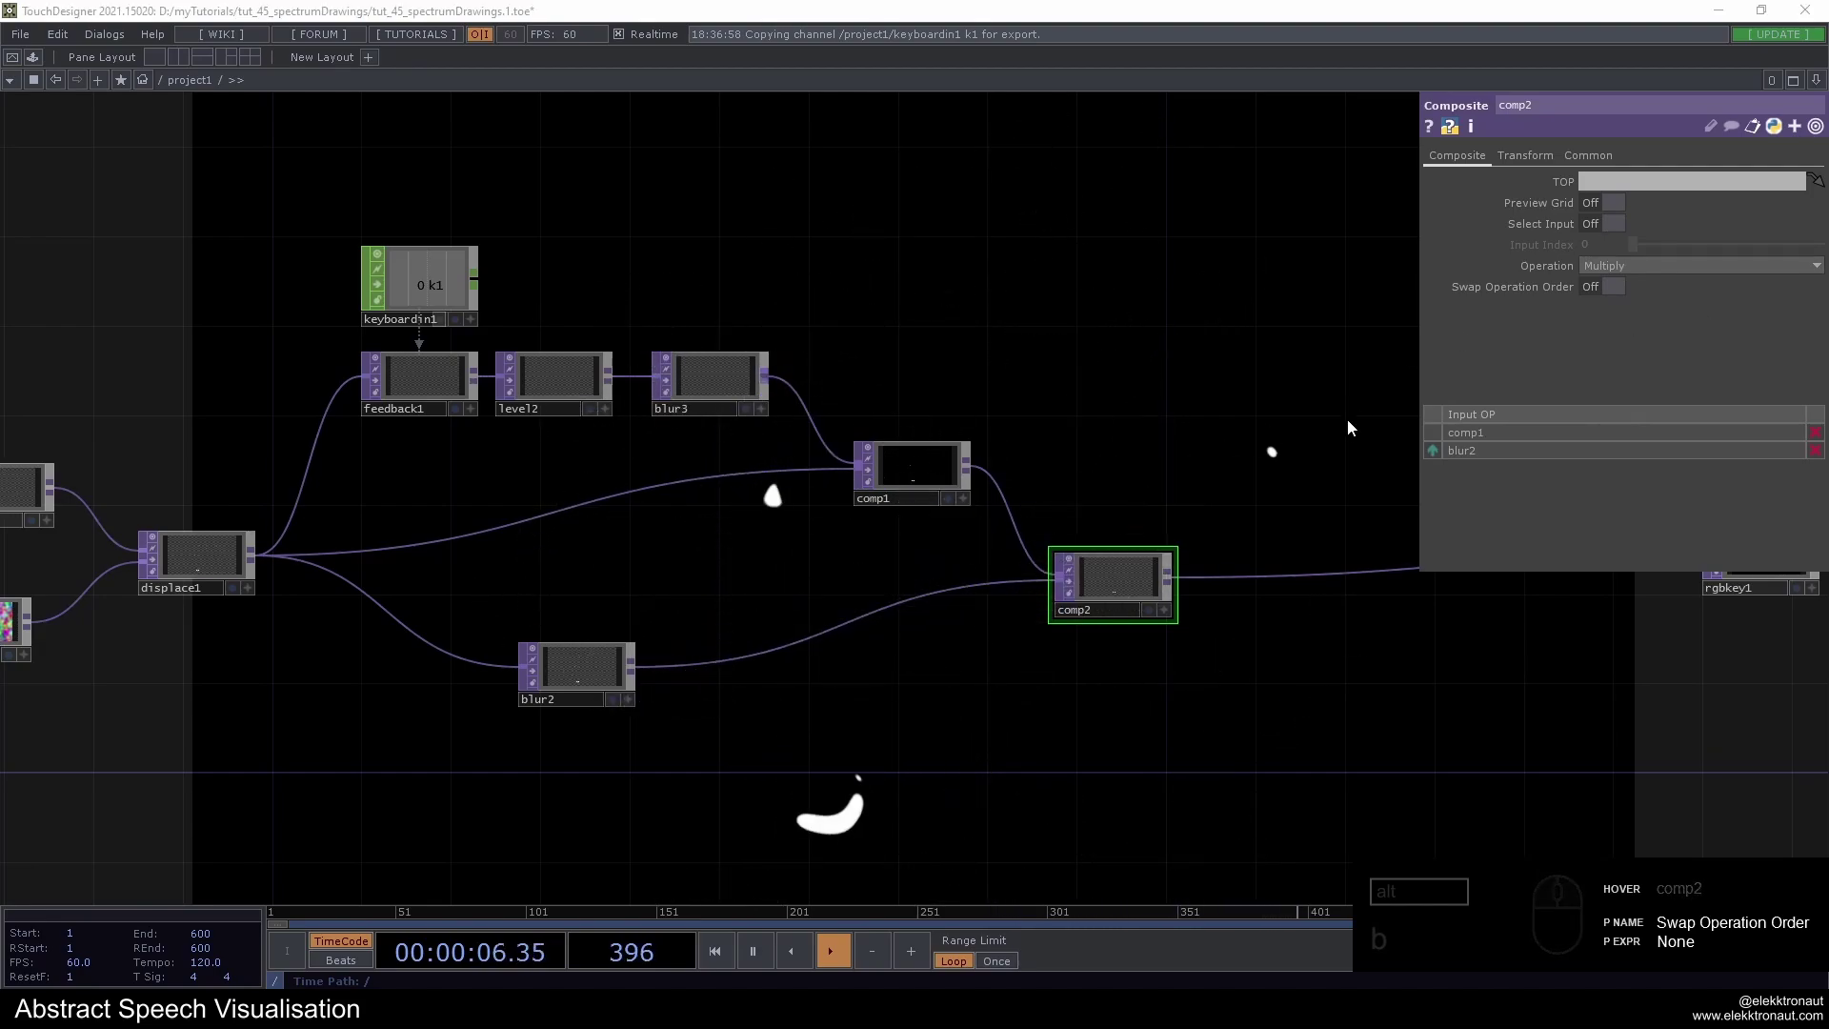
drag(1704, 269, 1725, 348)
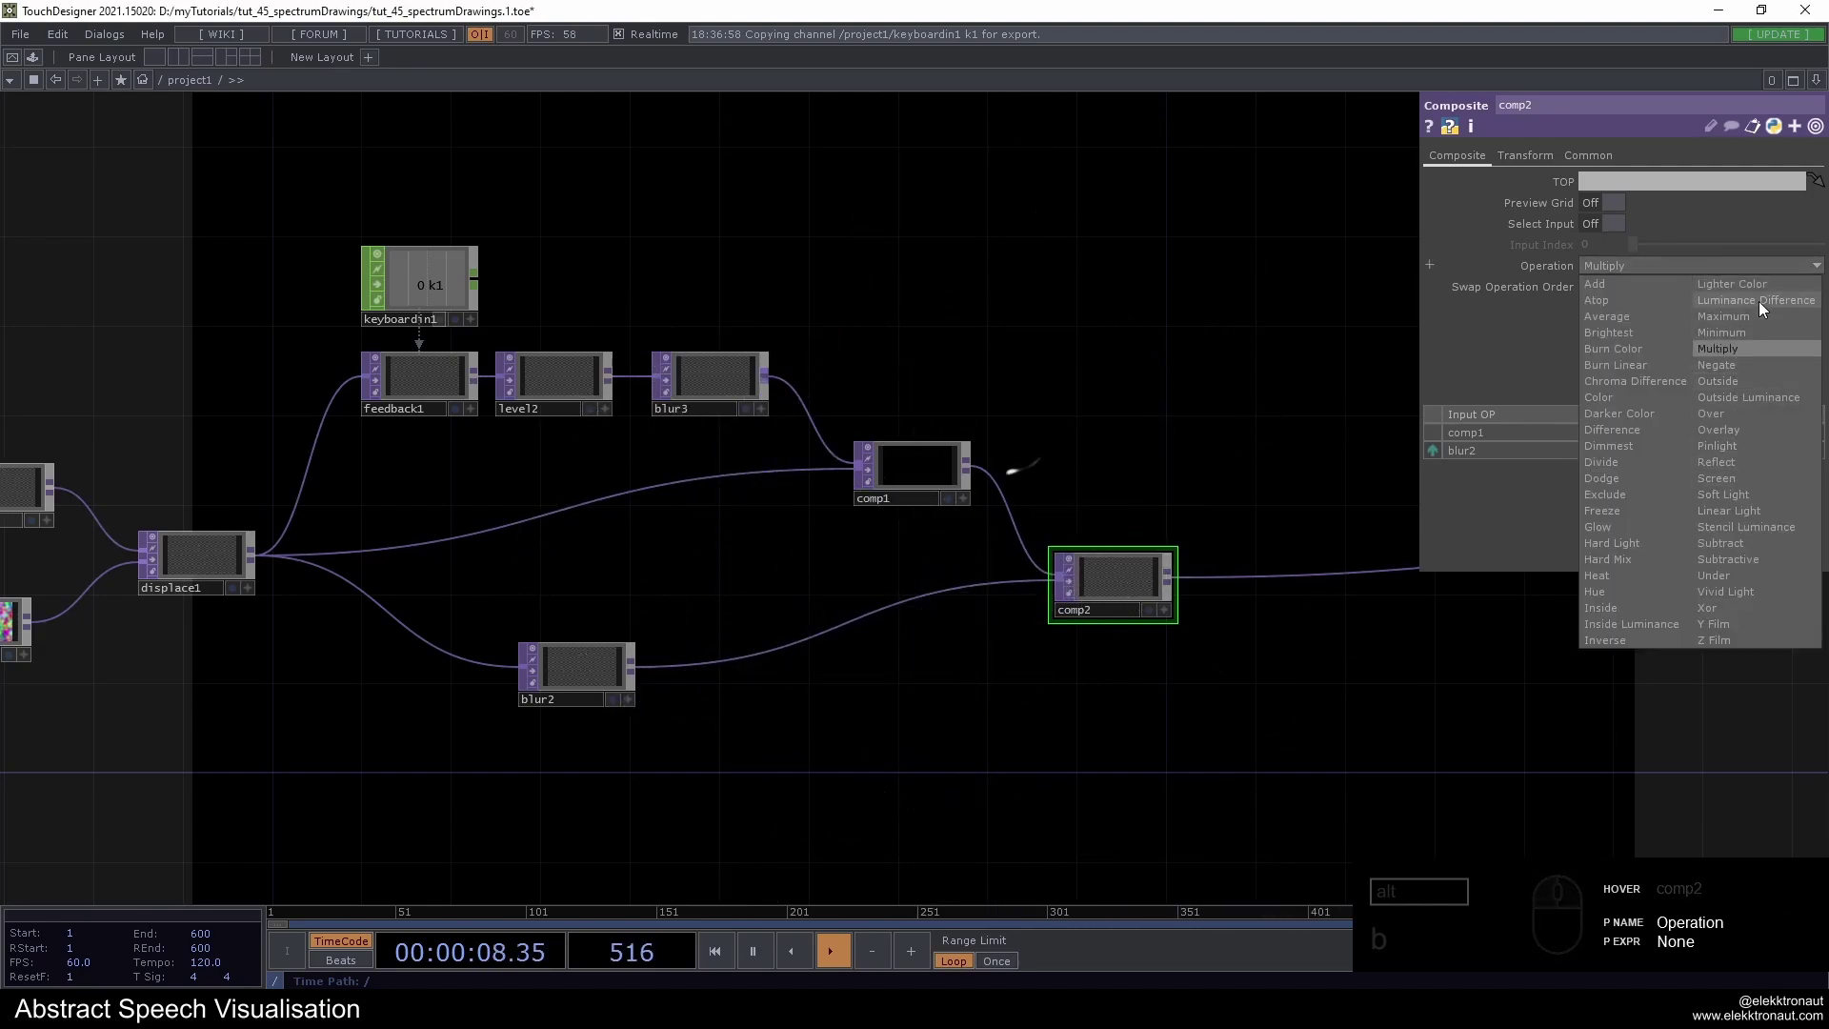
drag(1762, 289, 1181, 476)
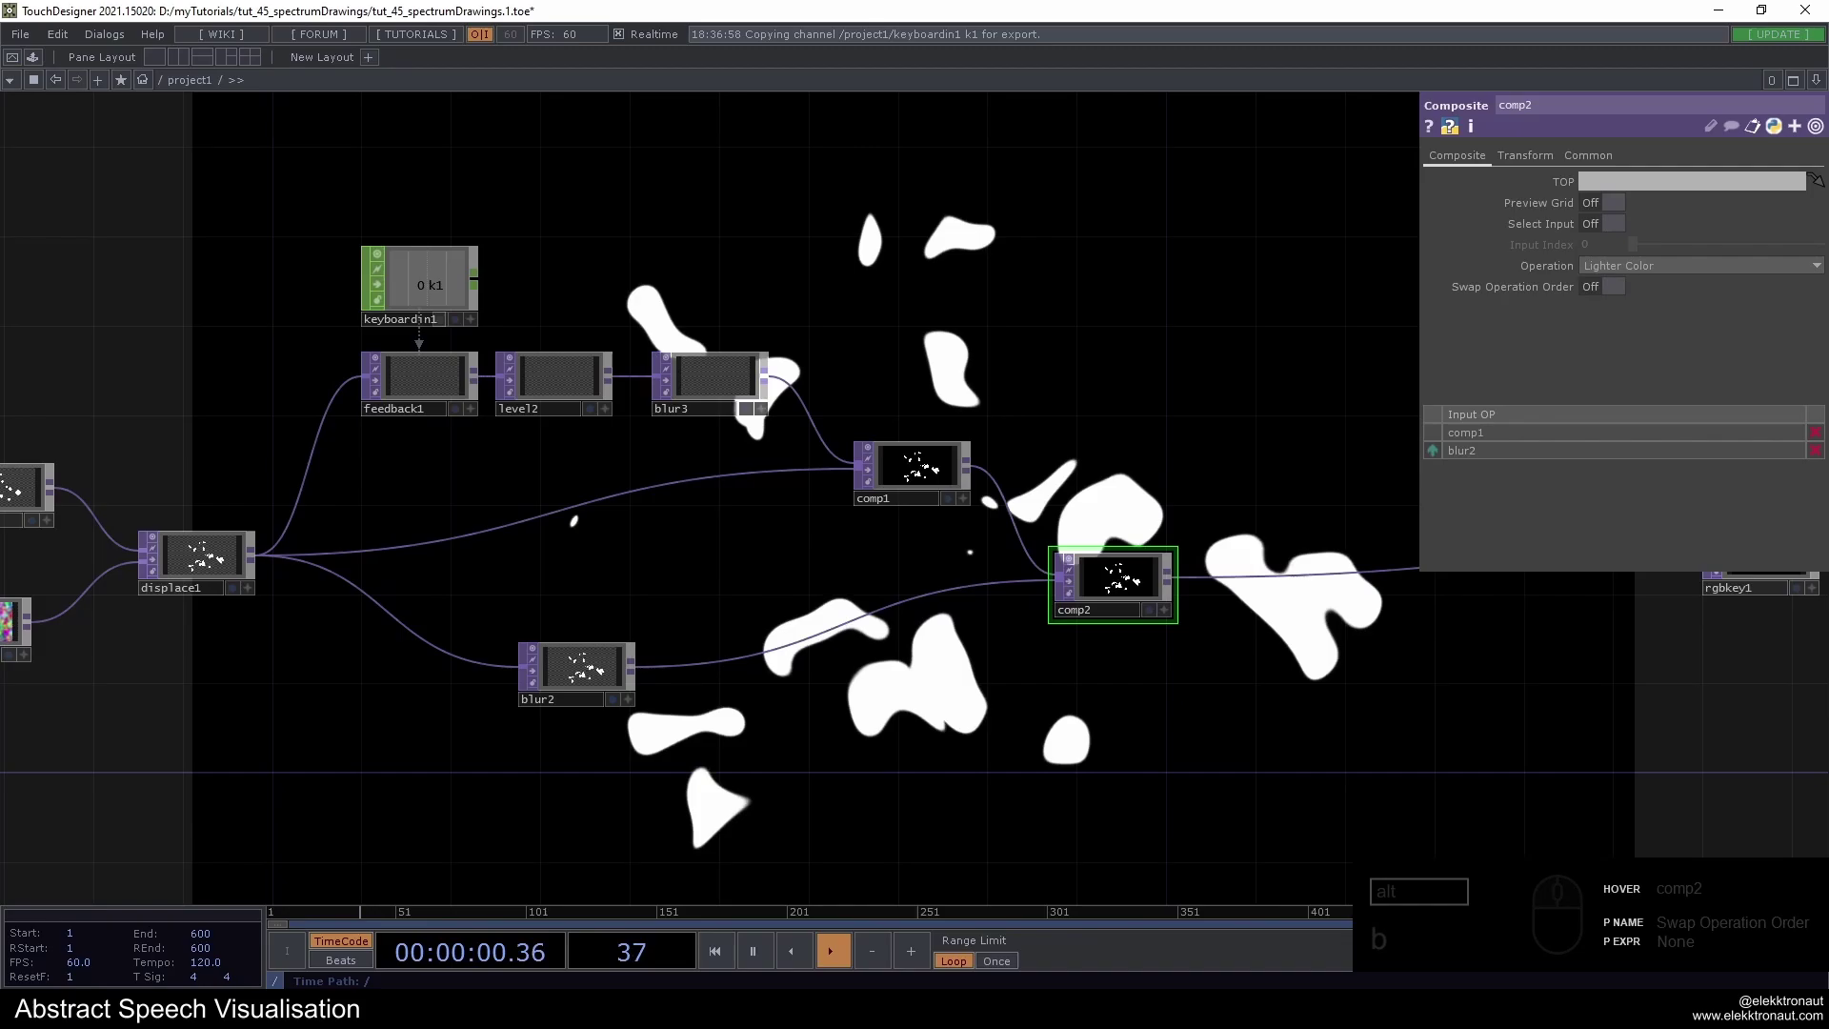
Pan and zoom the network to inspect the feedback chain
drag(1075, 588, 1126, 567)
drag(1116, 506, 1057, 541)
click(998, 431)
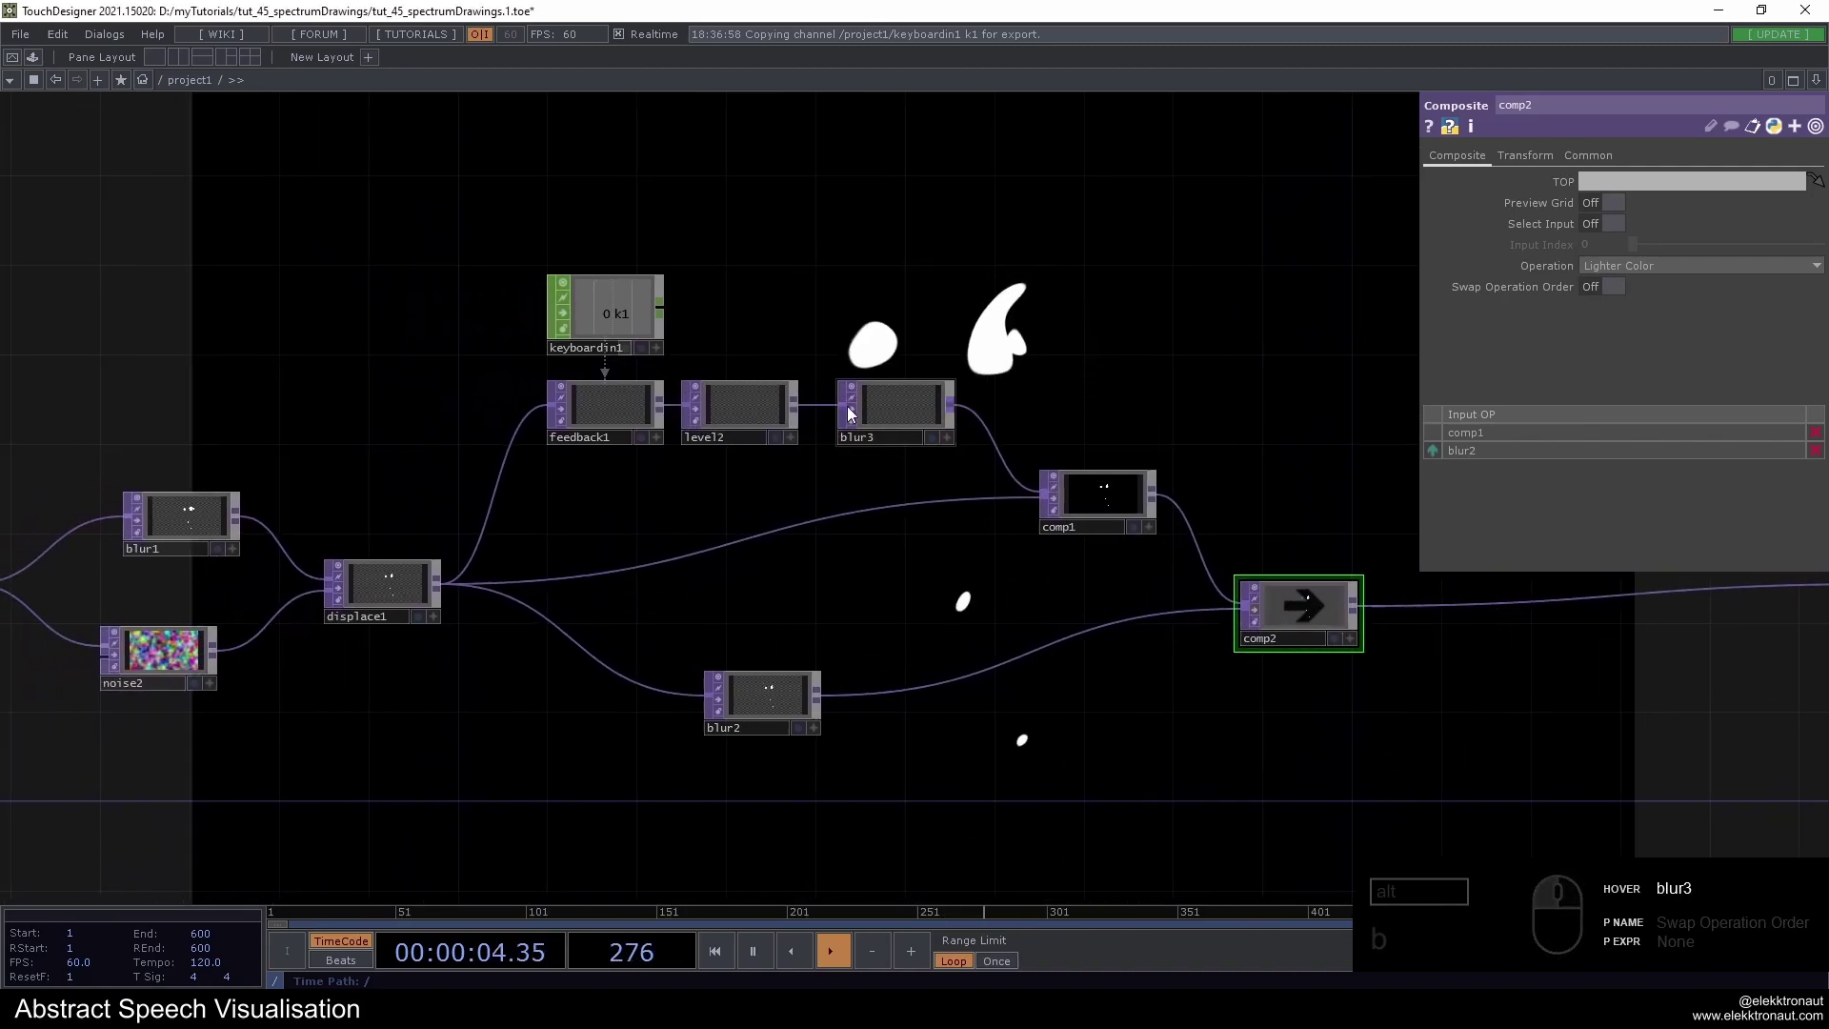
drag(1157, 386, 1217, 414)
drag(1176, 520, 762, 462)
drag(942, 363, 992, 475)
drag(1010, 616, 978, 425)
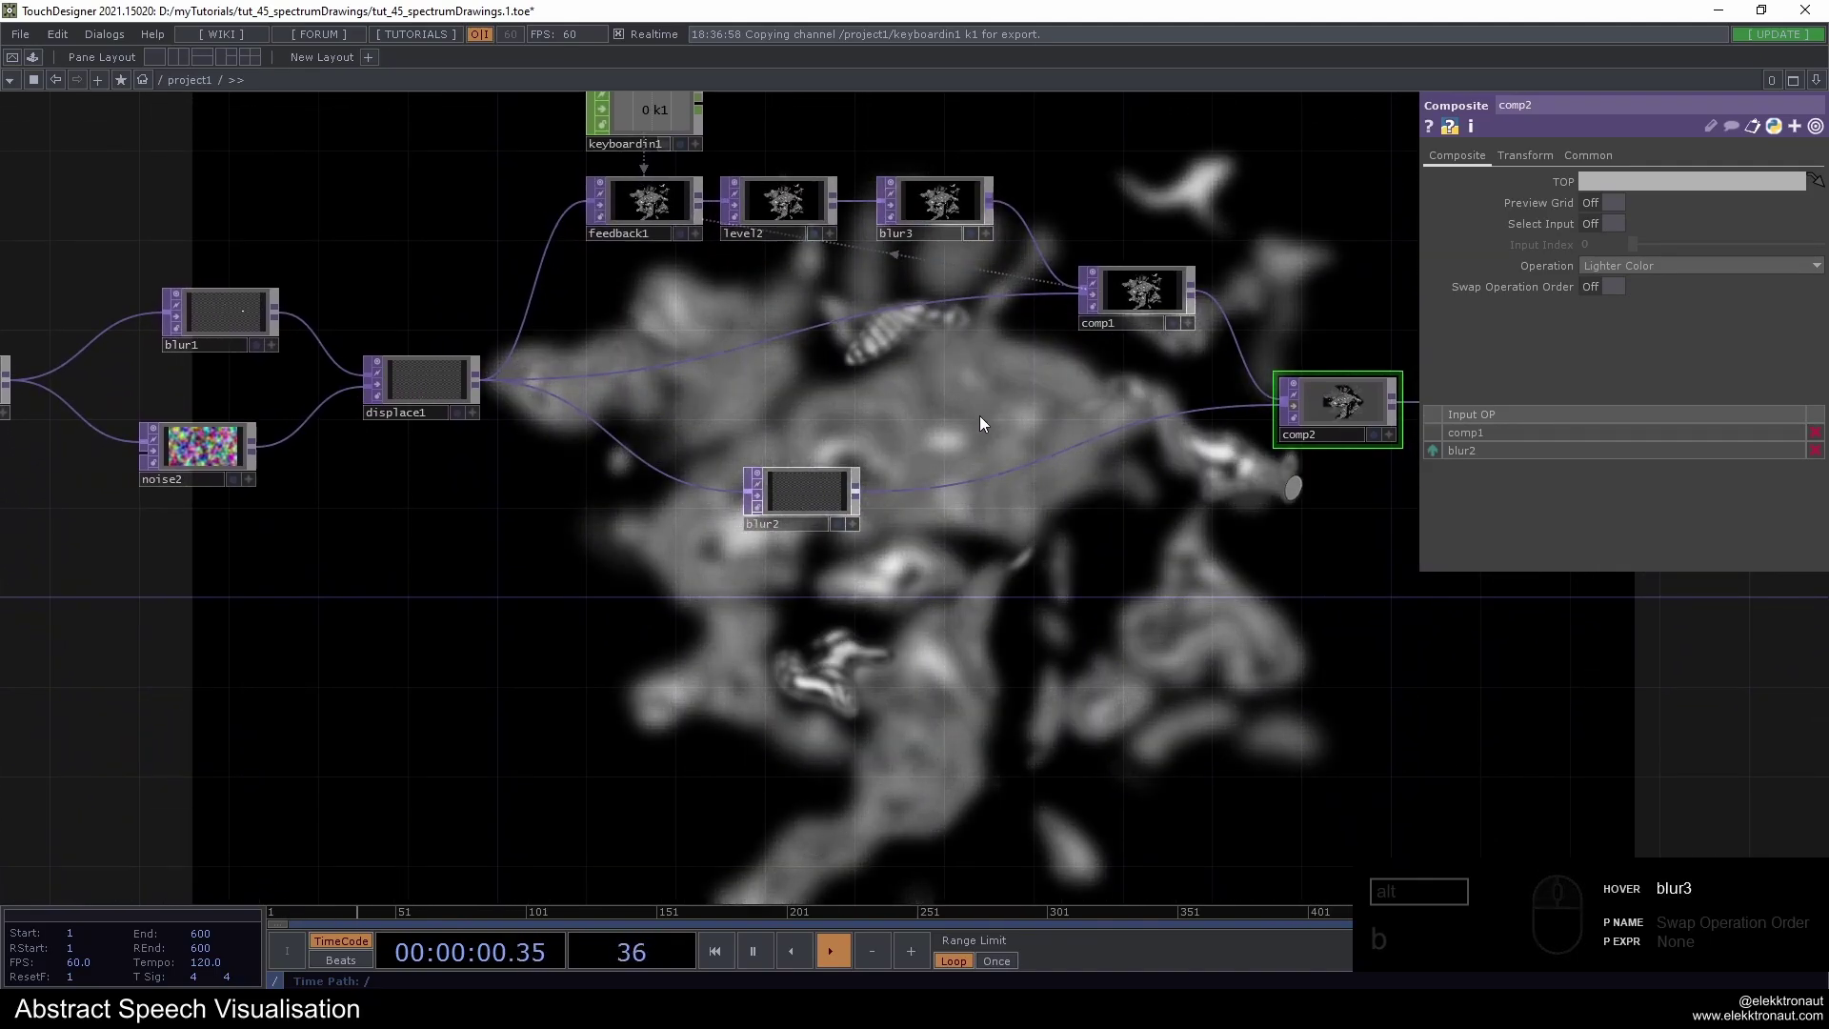
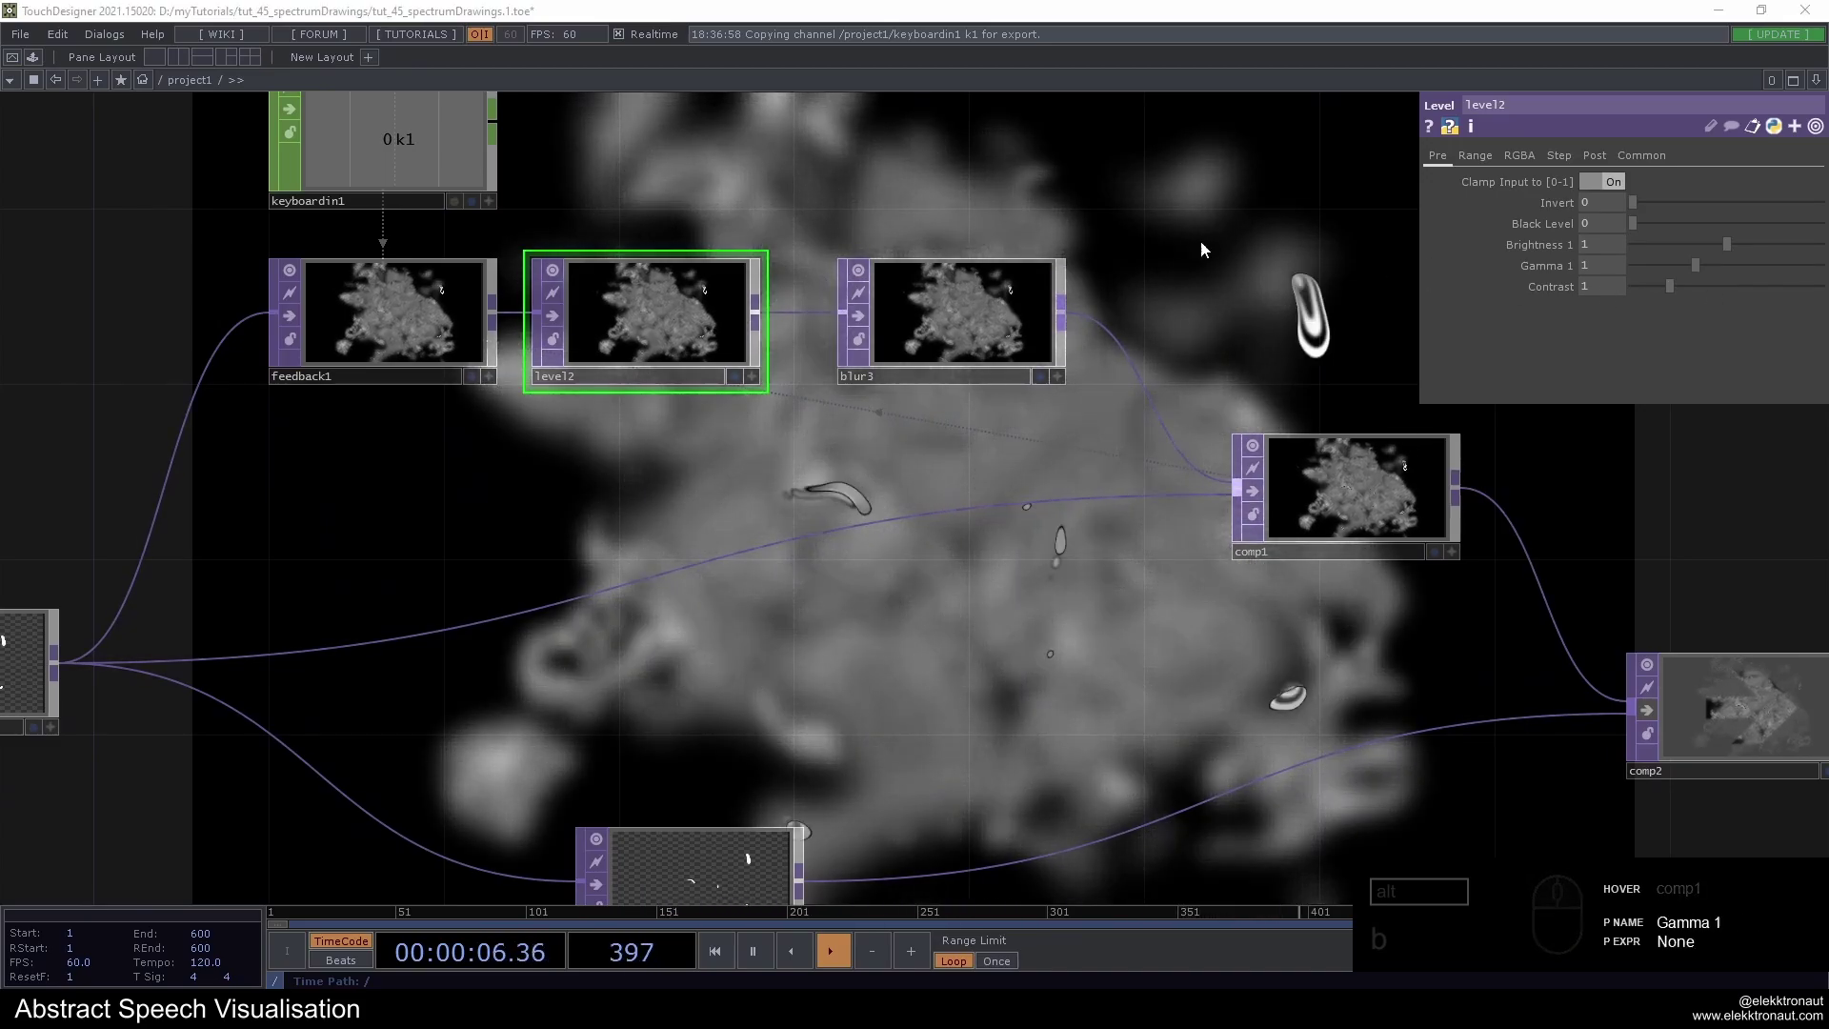
Set level2's Post page opacity to .995 so trails fade slowly
drag(1601, 162, 1591, 205)
drag(1585, 204, 1409, 203)
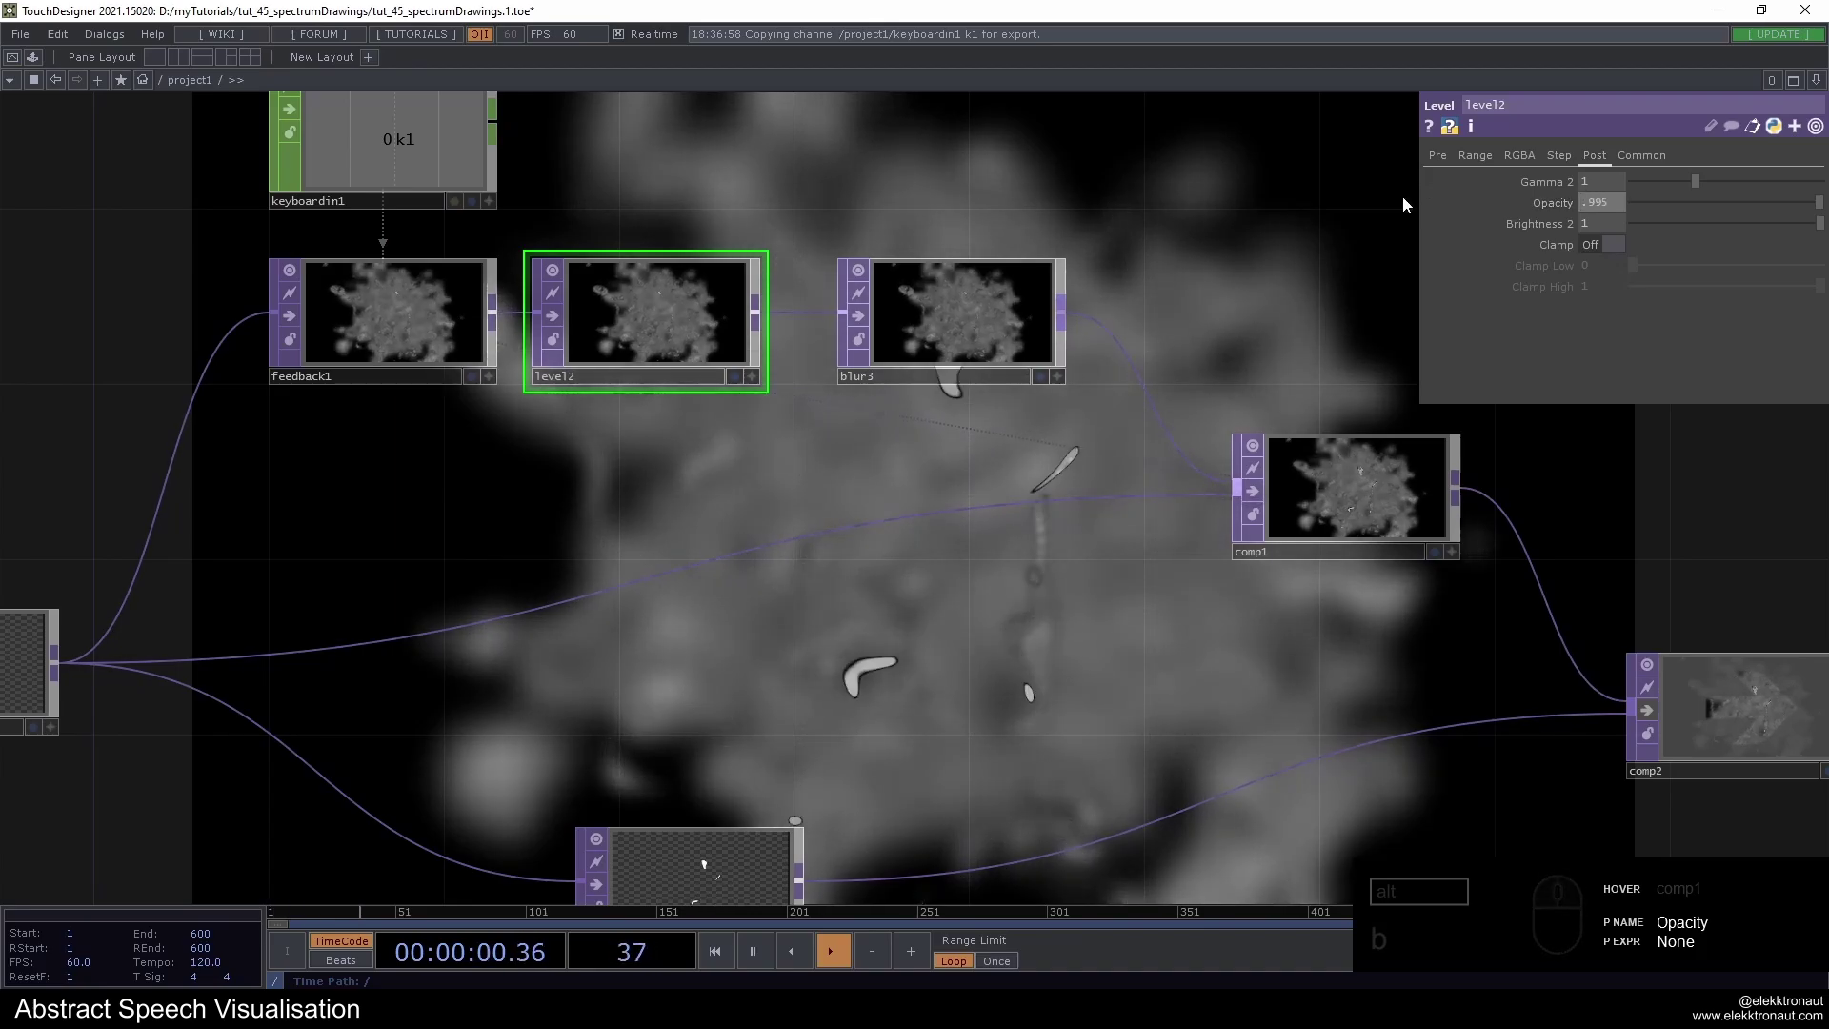
click(1249, 287)
key(1)
drag(1243, 302, 1724, 218)
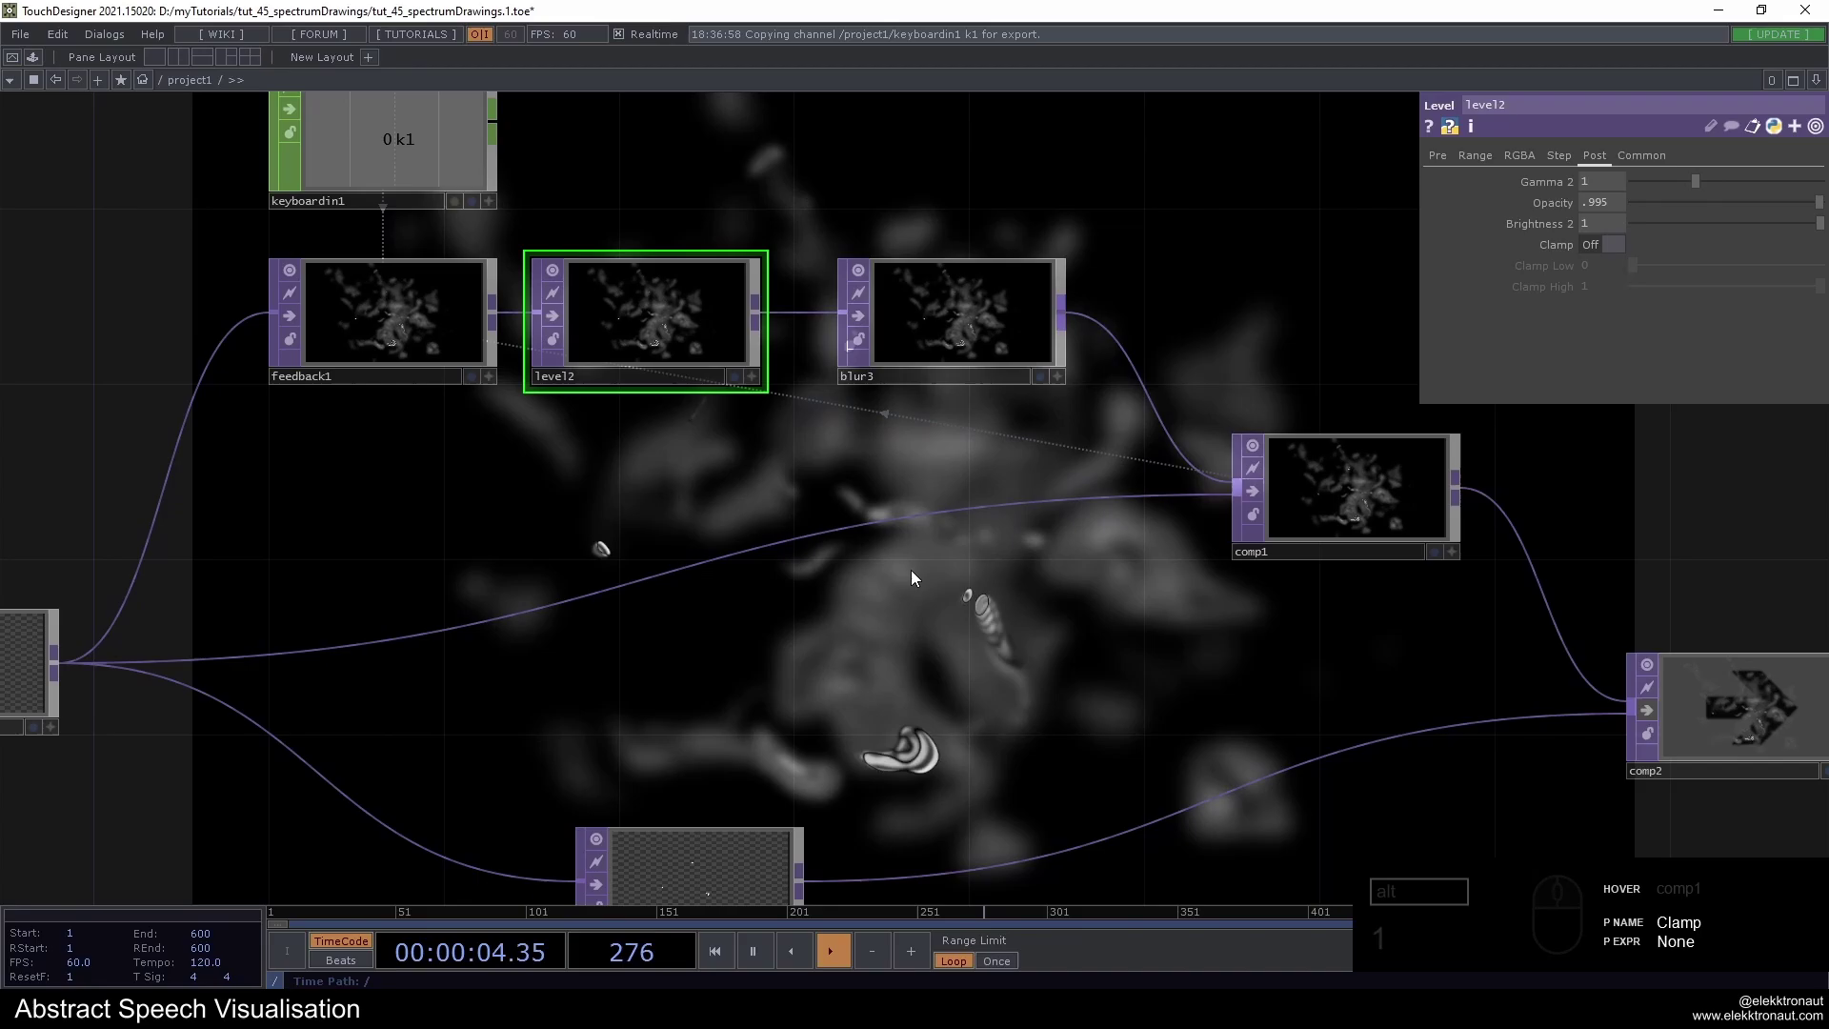
Zoom out over the chain and select blur3 to adjust its blur
middle_click(958, 515)
drag(951, 563, 967, 479)
drag(895, 466, 756, 648)
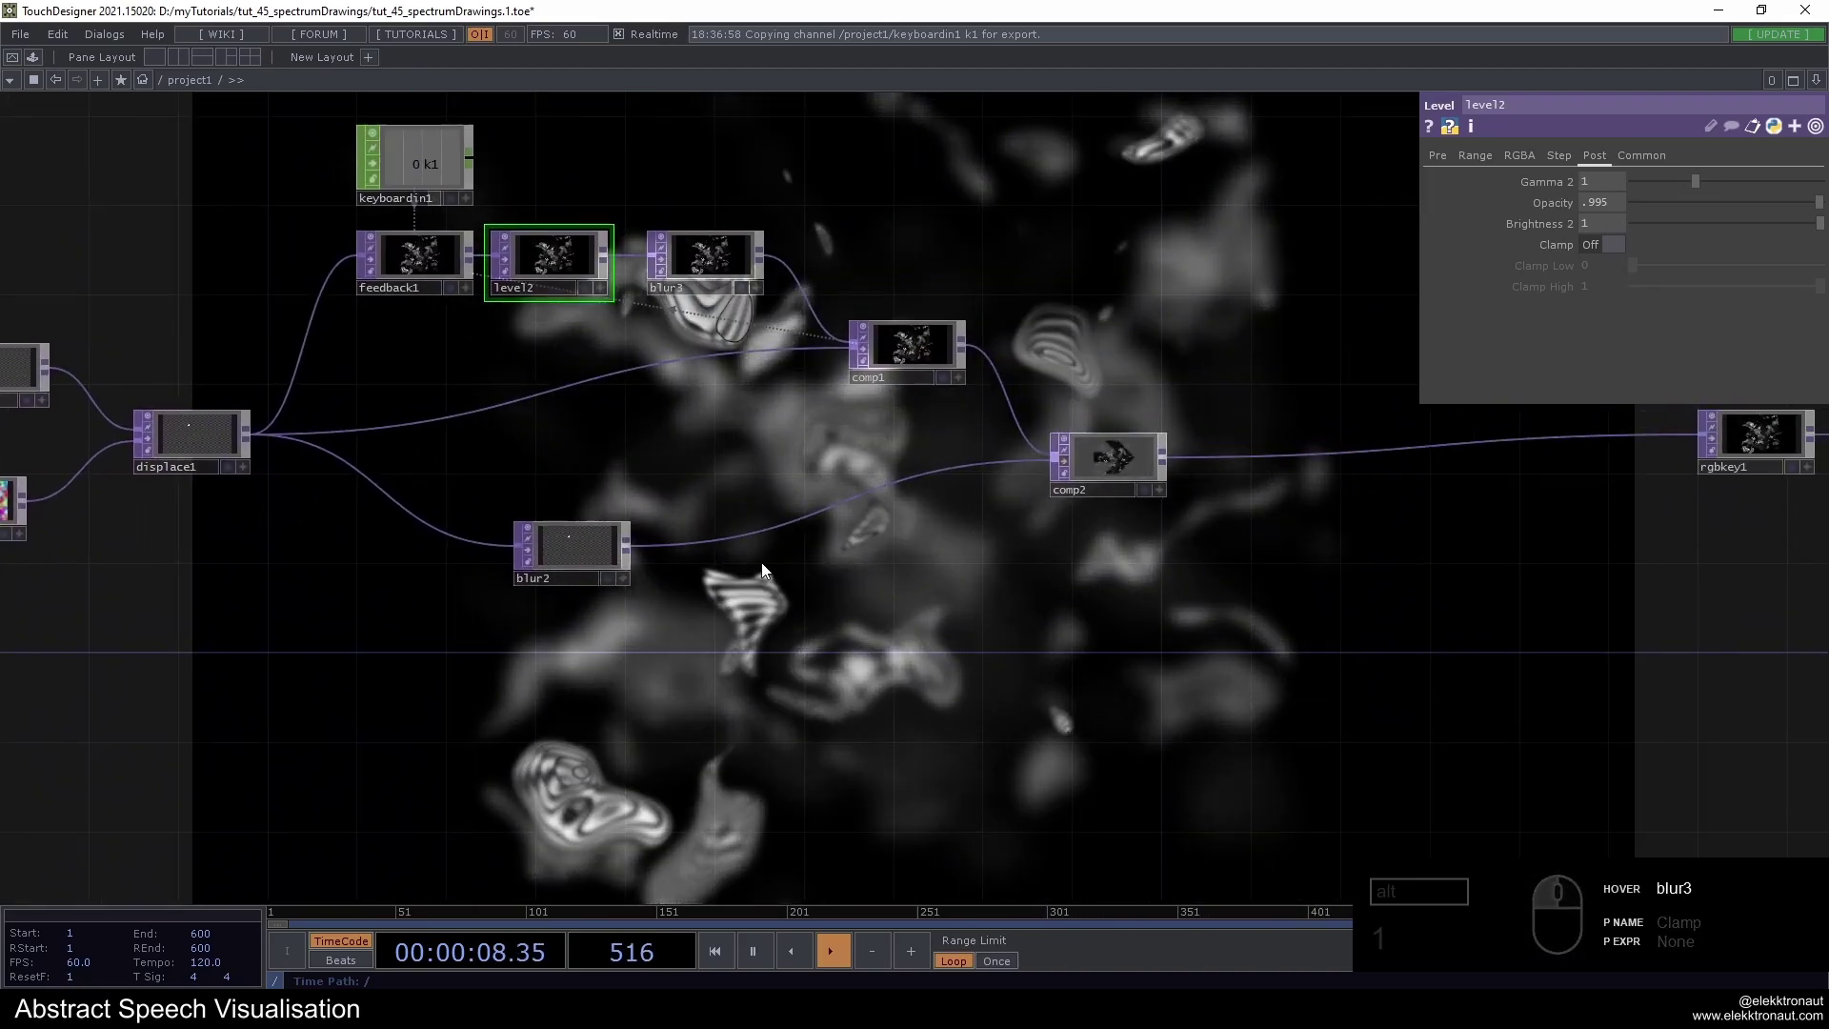
click(709, 285)
drag(708, 285, 720, 267)
drag(721, 267, 776, 248)
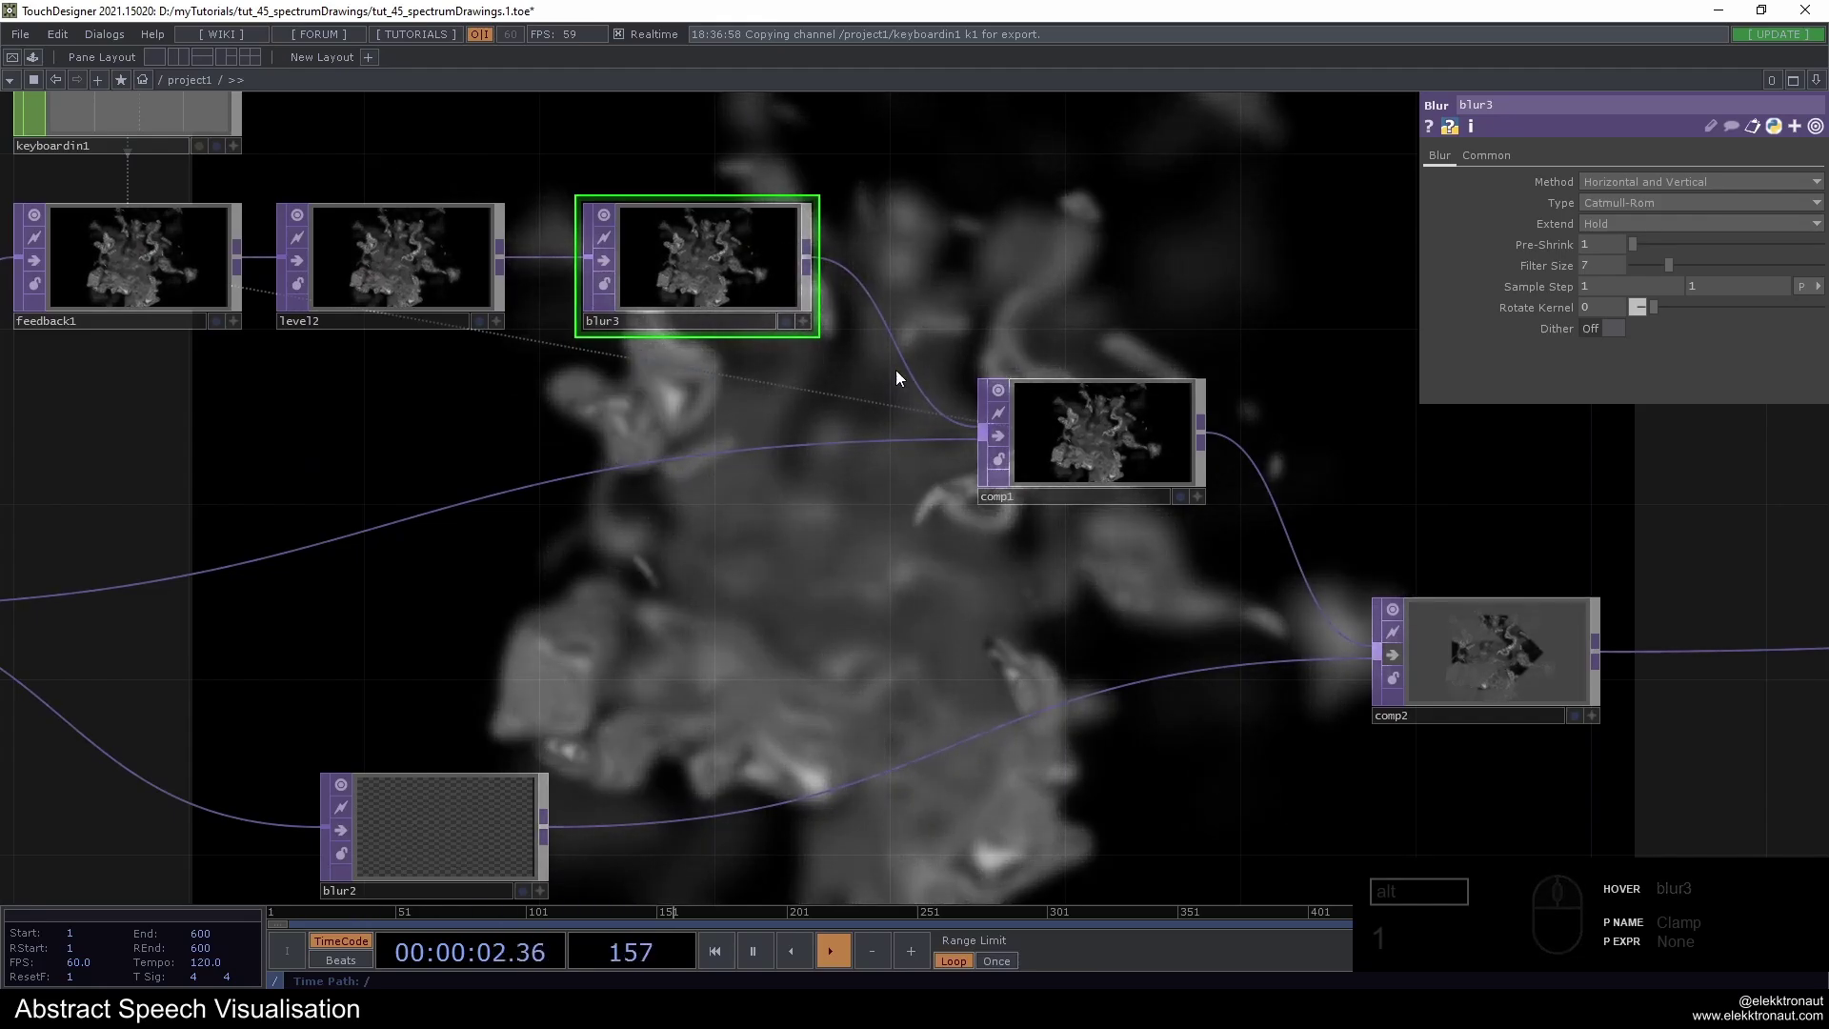
Set blur3's sample step to .02 .02 and raise its filter size to 30
click(943, 275)
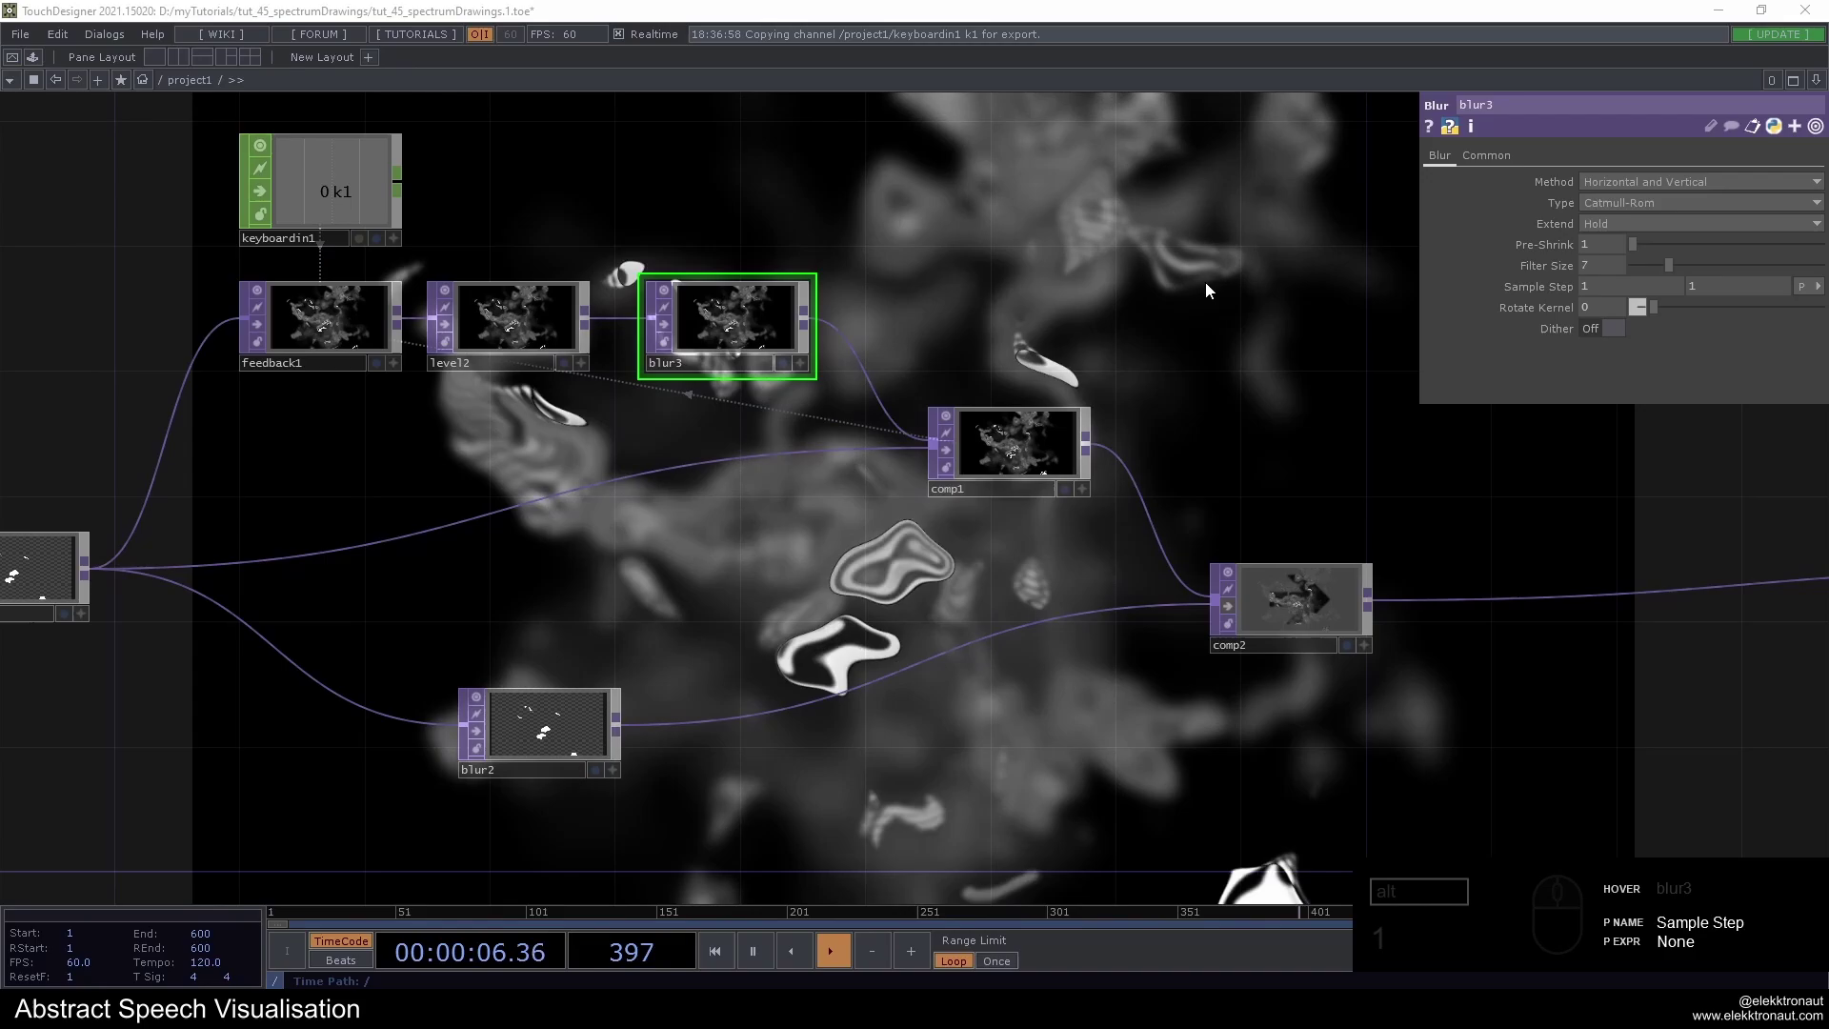
drag(1618, 294, 1139, 283)
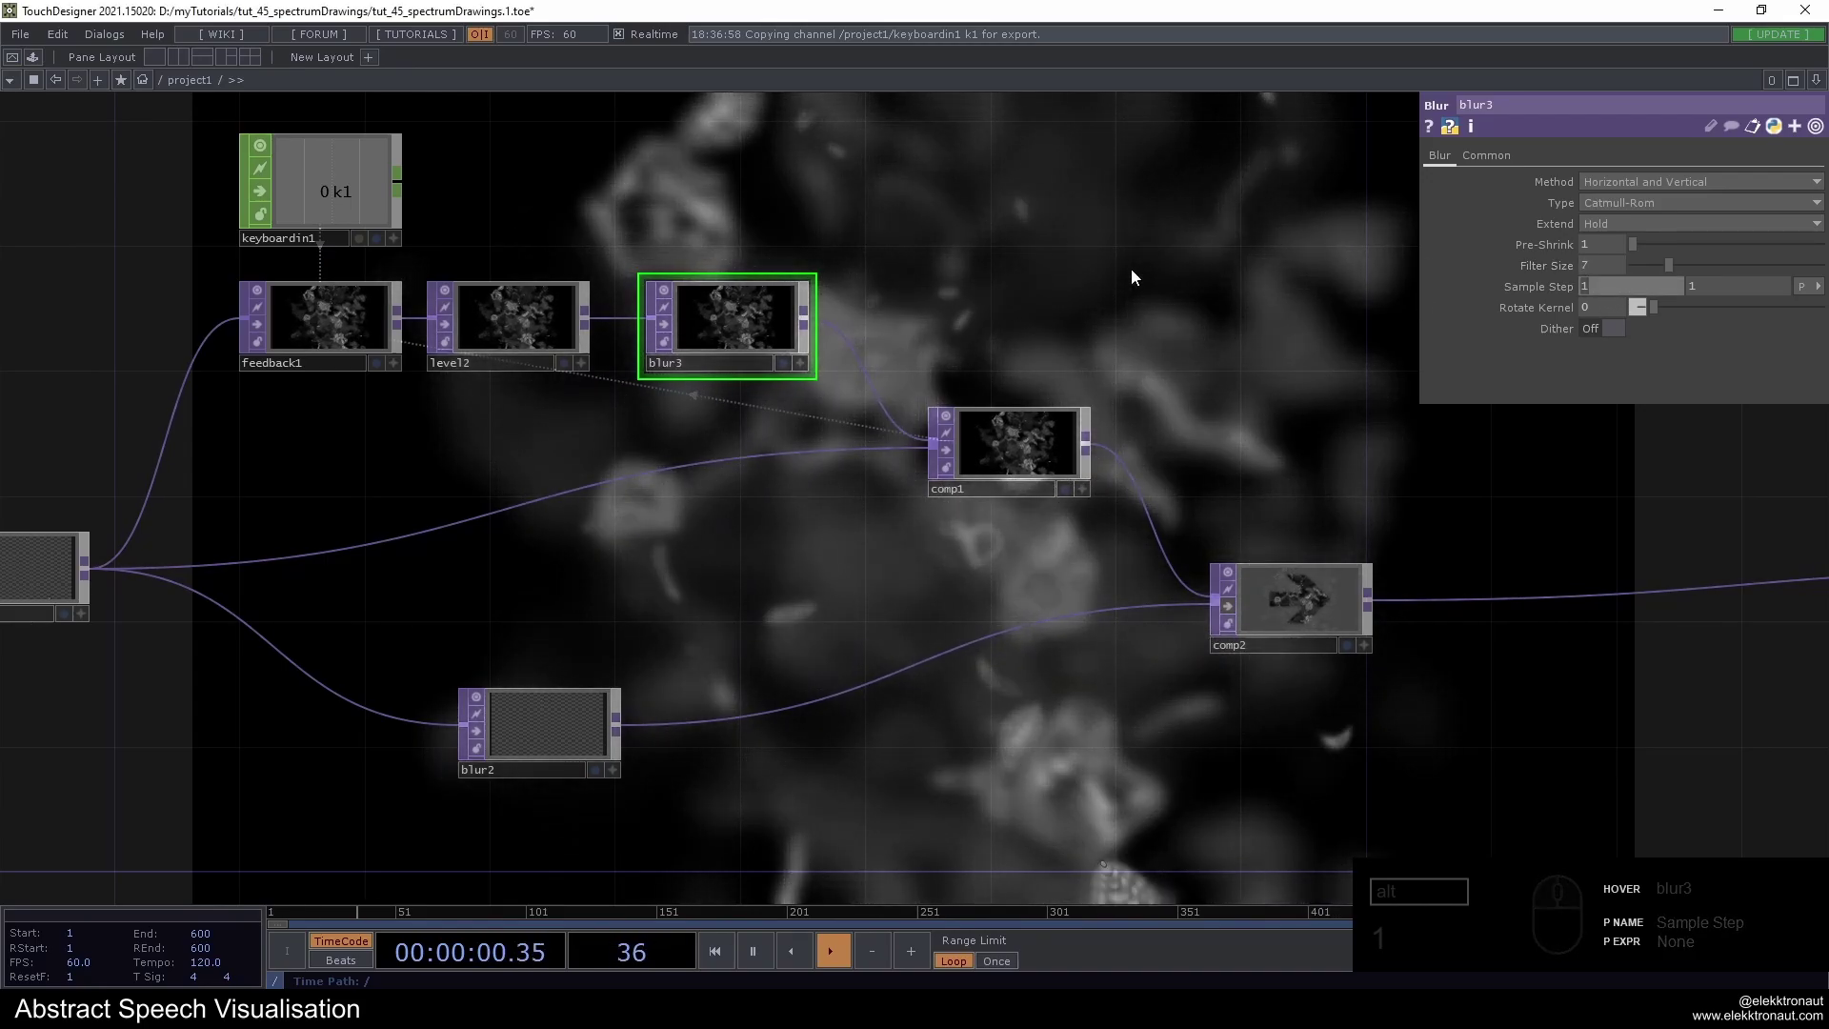
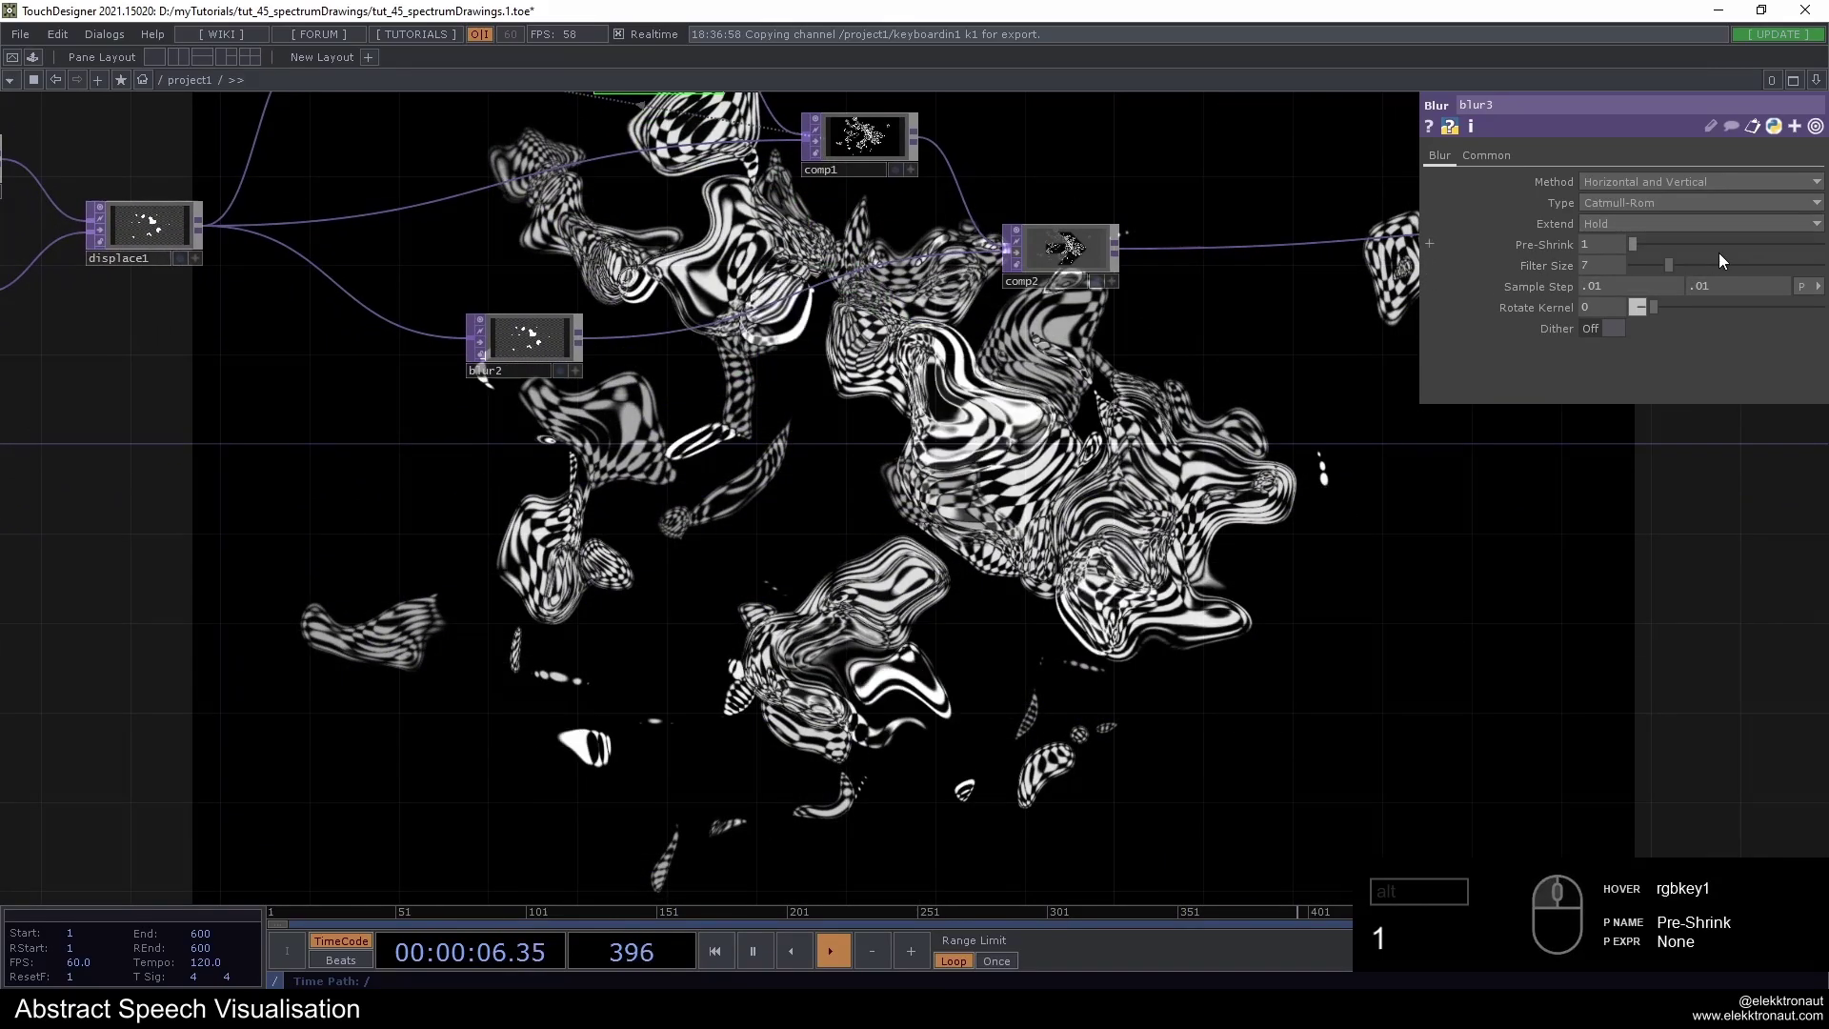
drag(1669, 272, 1670, 292)
click(1605, 290)
click(1731, 310)
click(1716, 296)
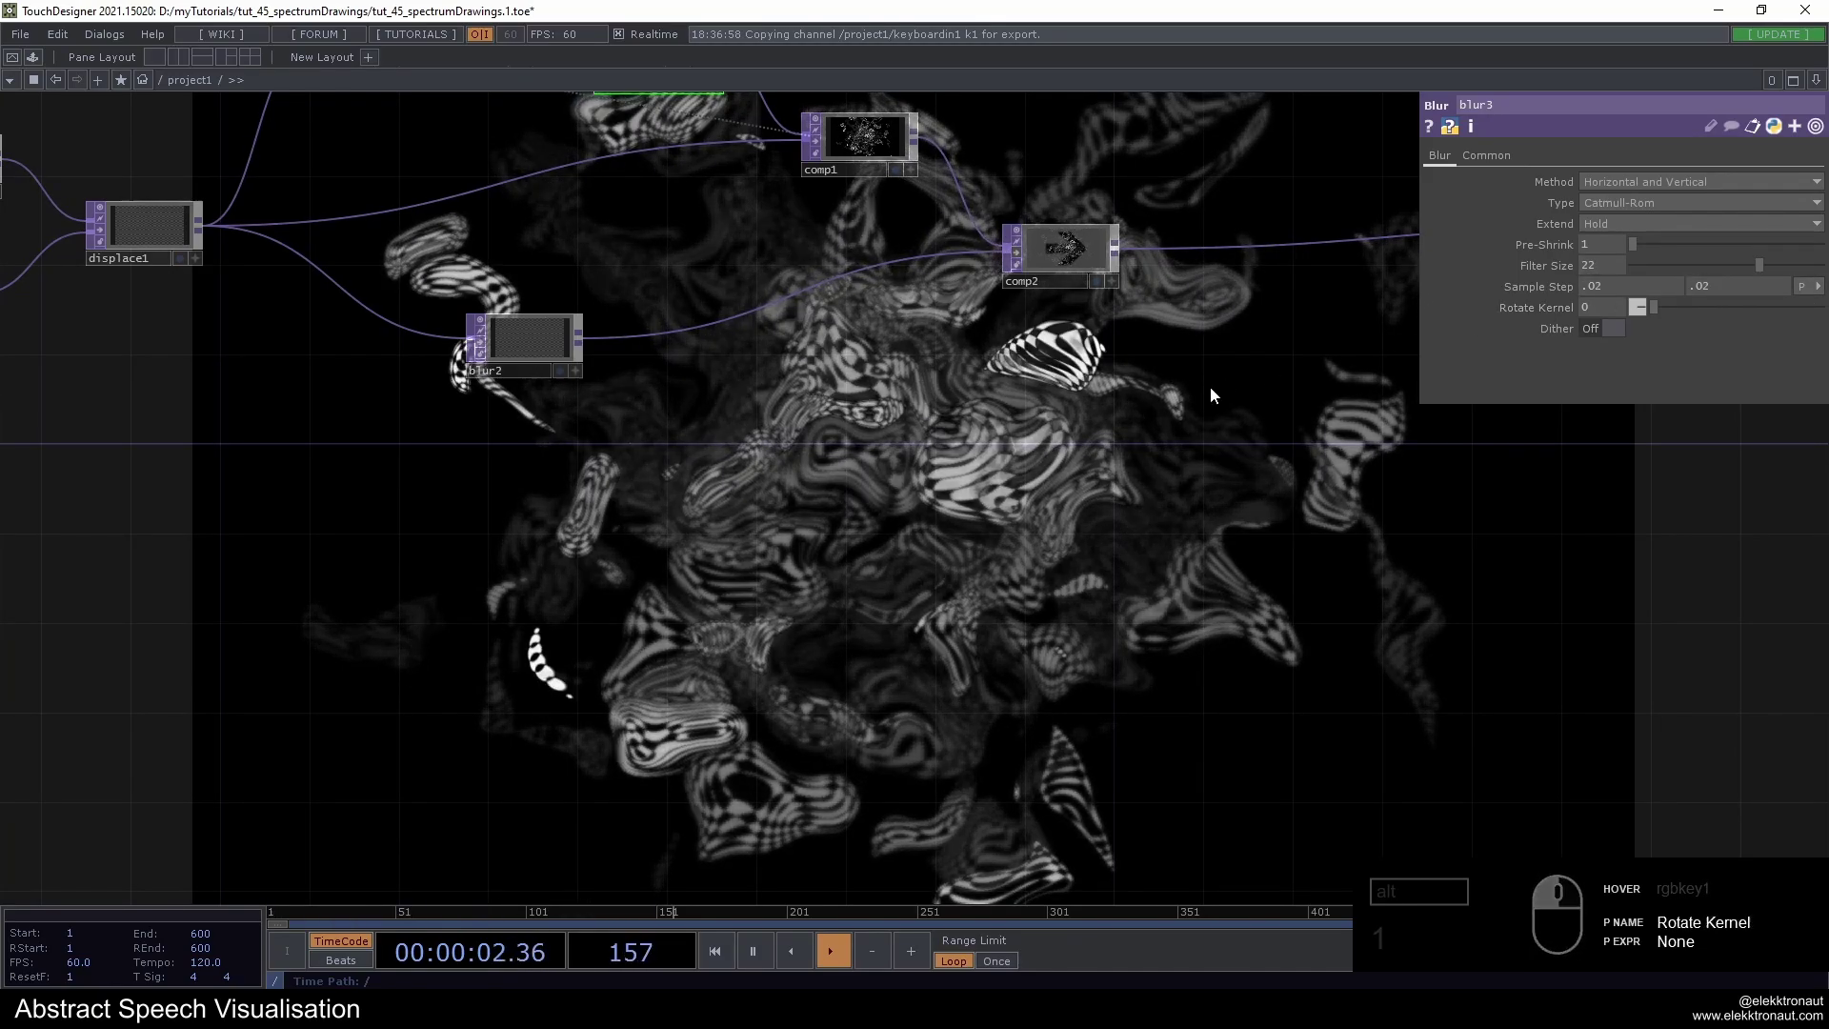
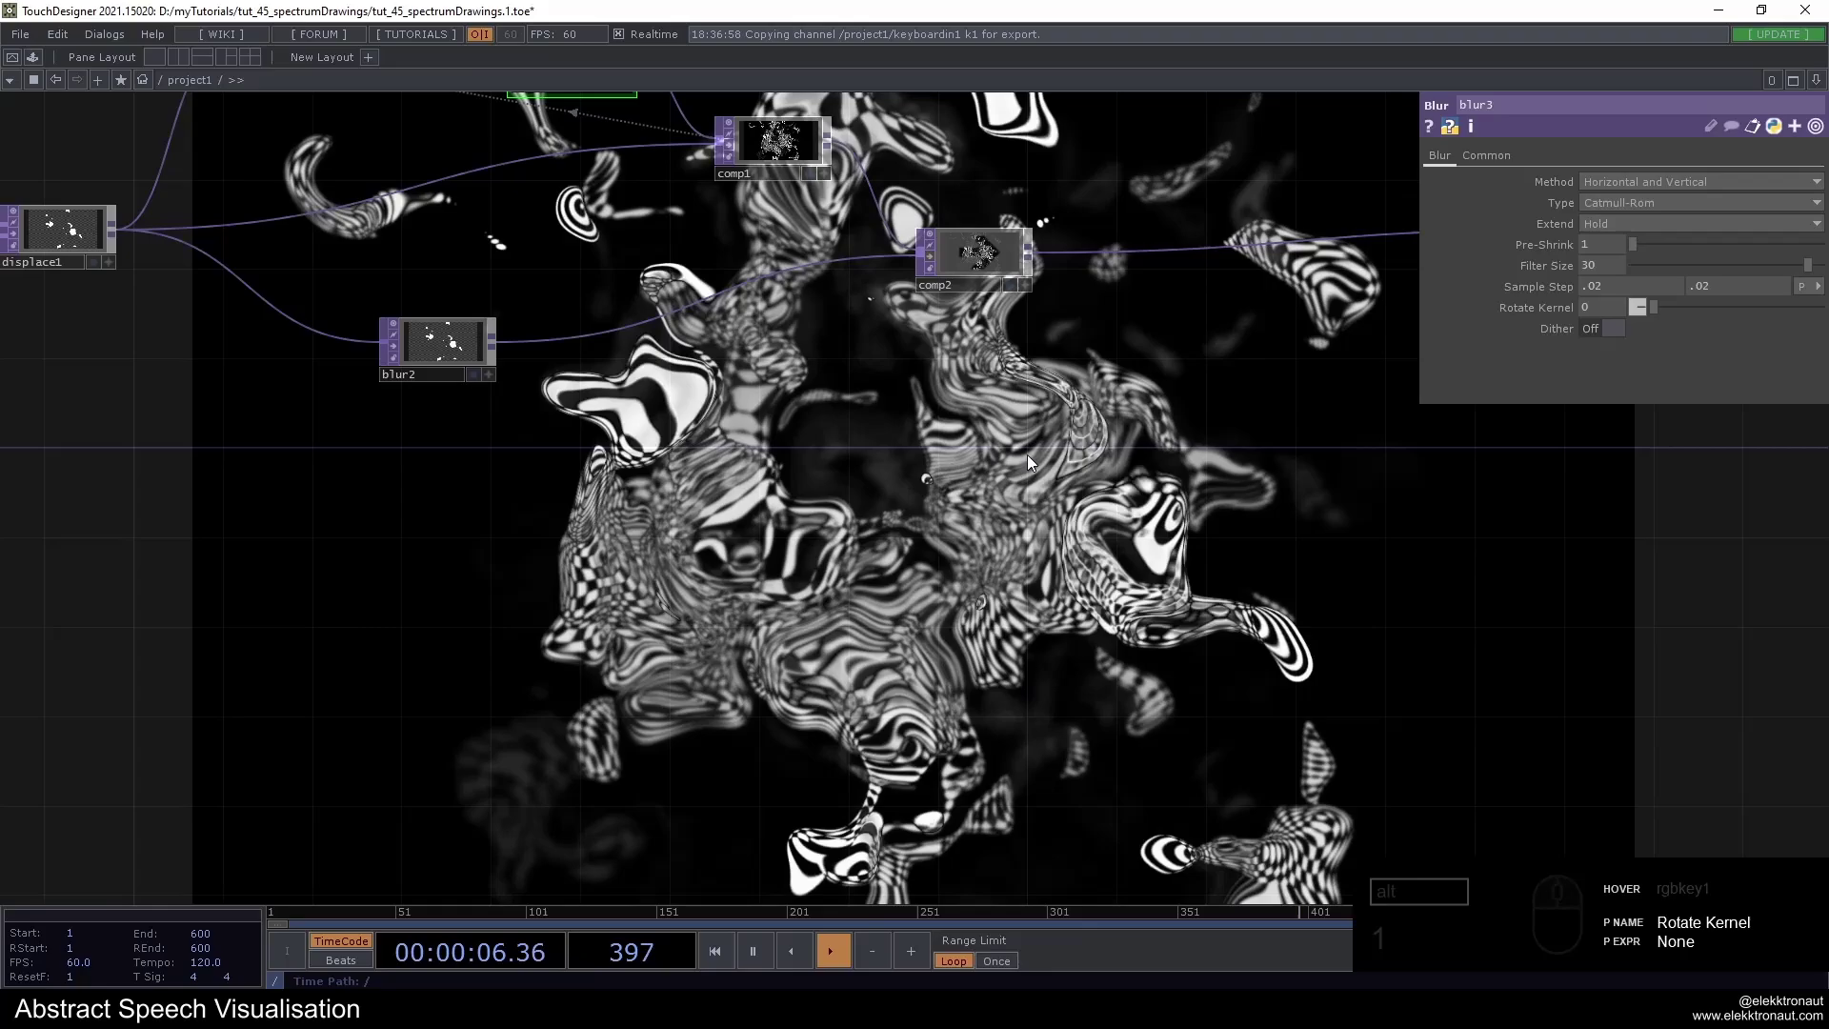
Pan across the network to blur2 and select it for adjustment
click(1022, 425)
click(1035, 405)
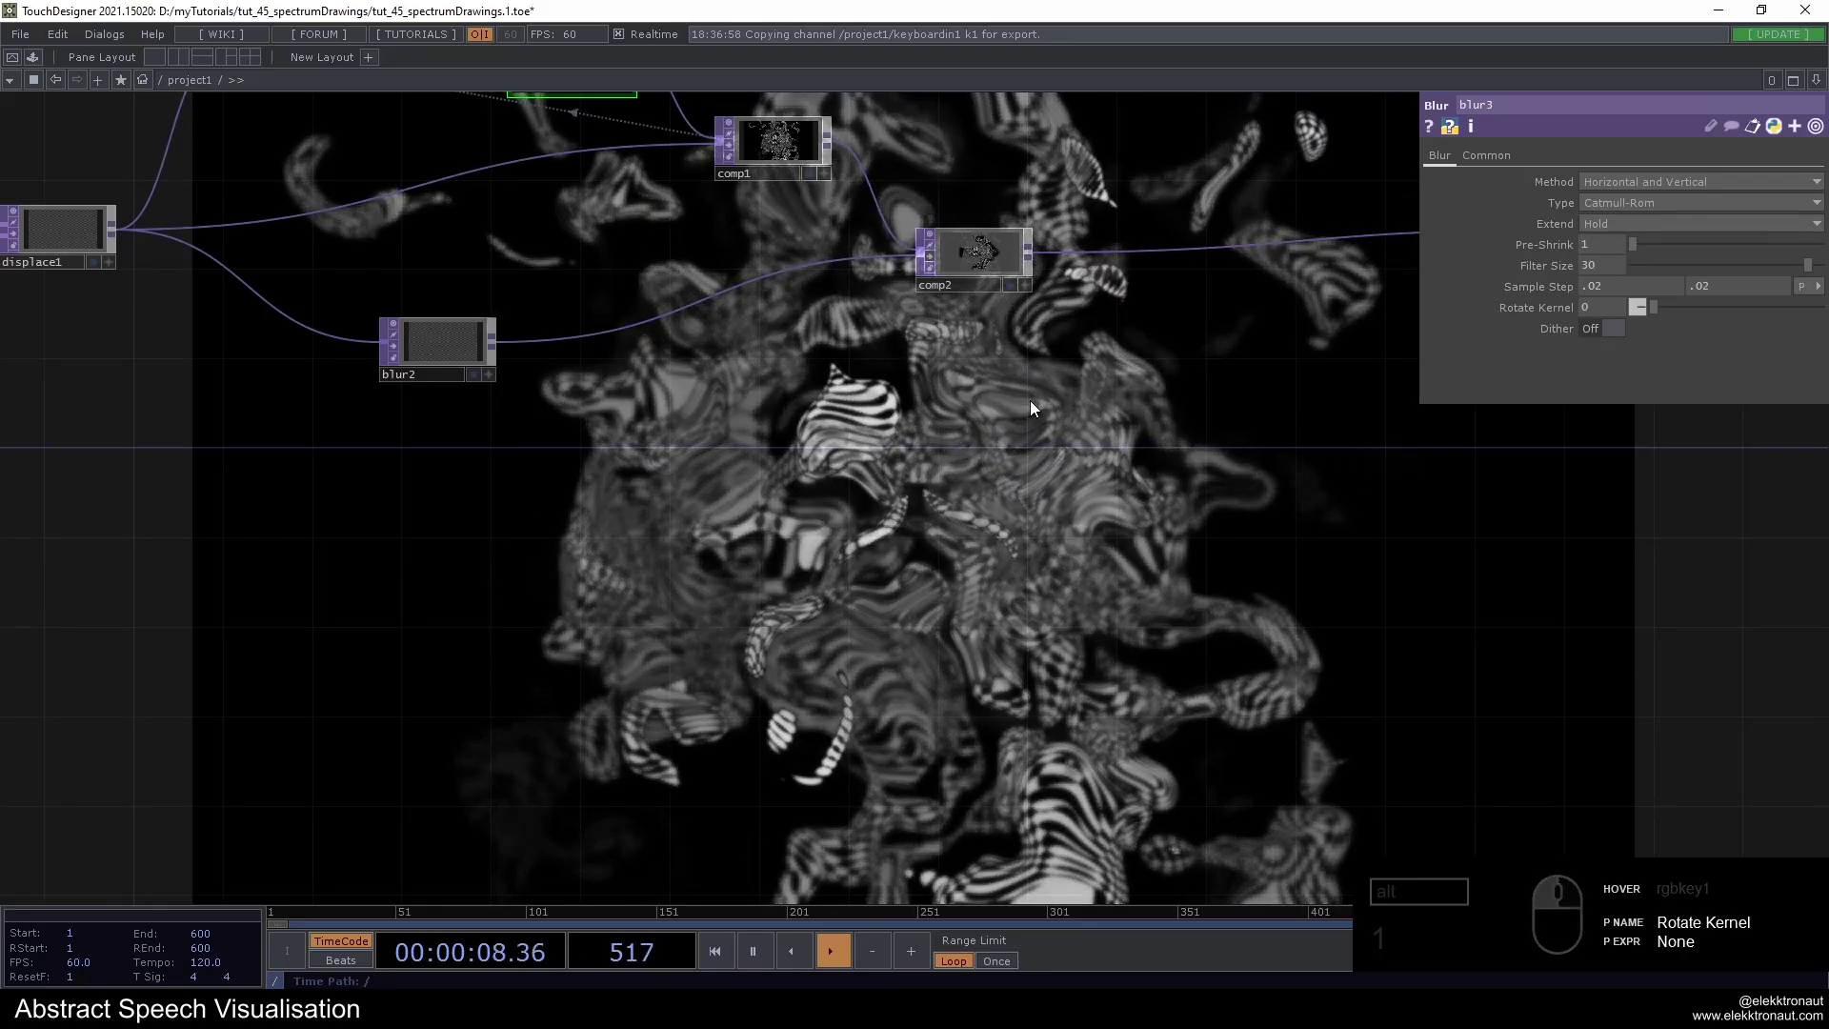
key(1)
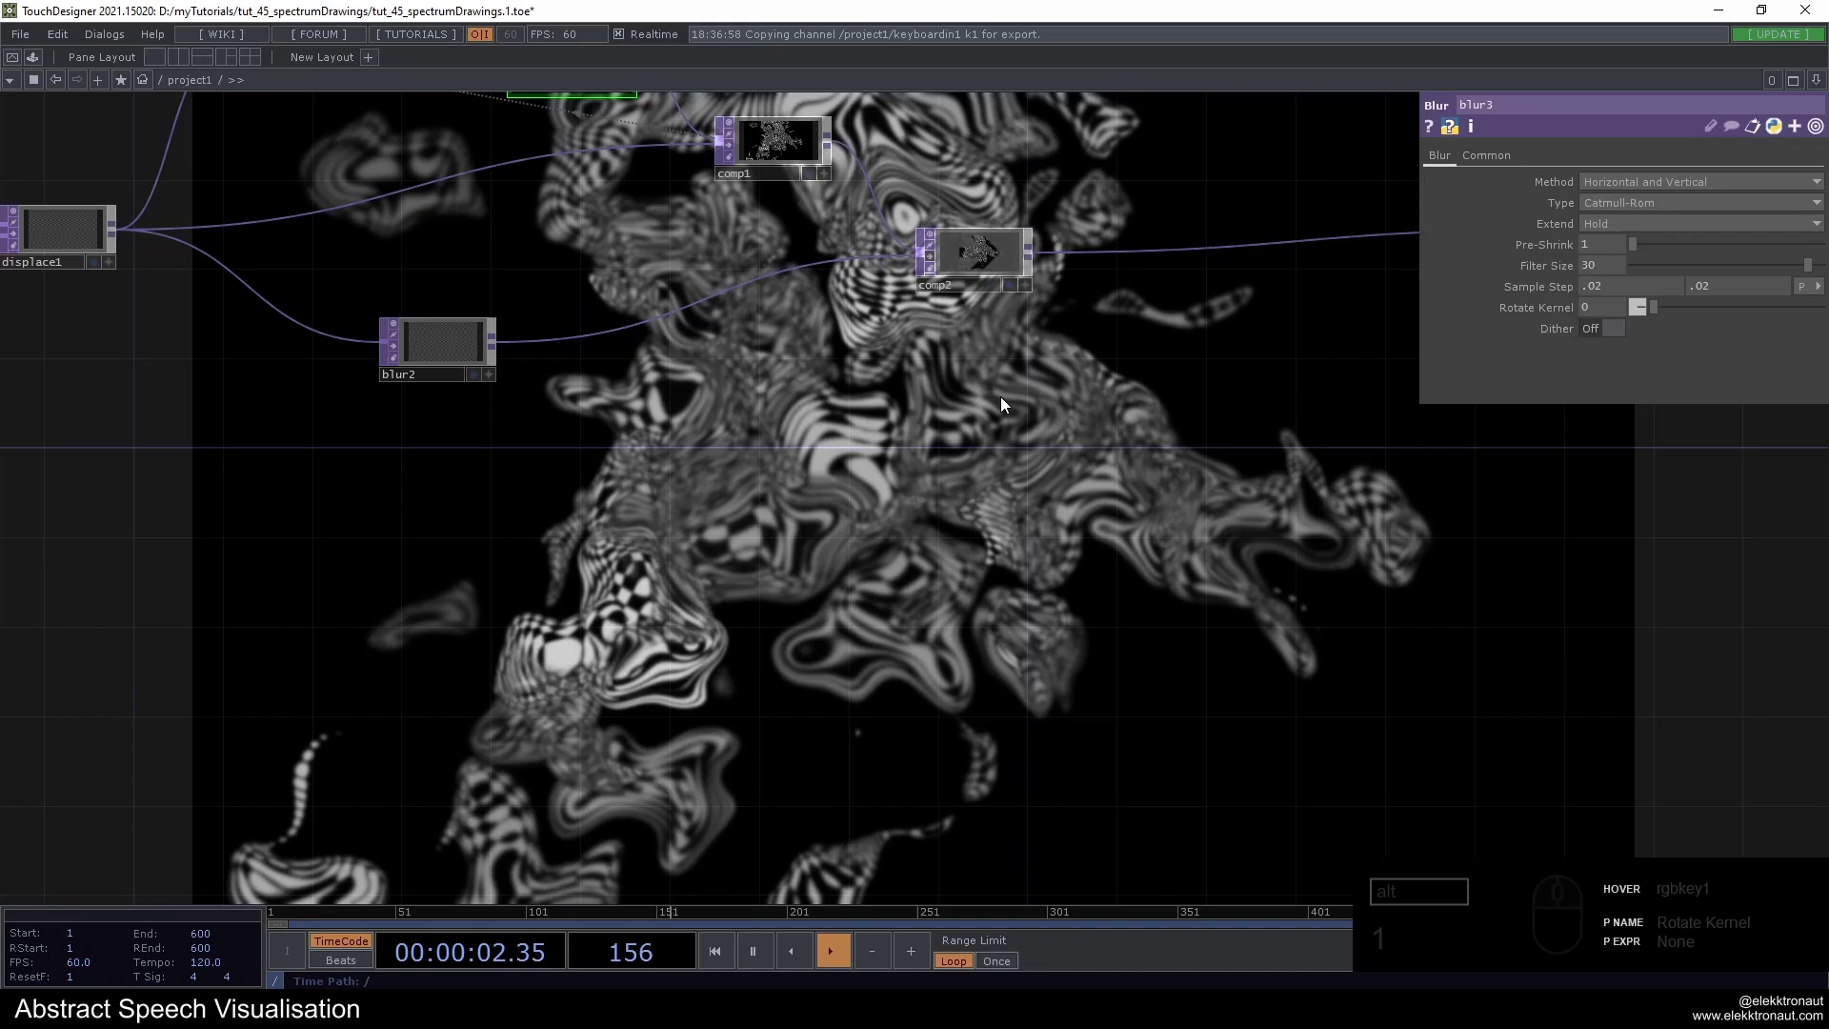
drag(984, 416, 1039, 525)
drag(1133, 398, 1110, 399)
click(1111, 400)
click(1066, 522)
click(713, 467)
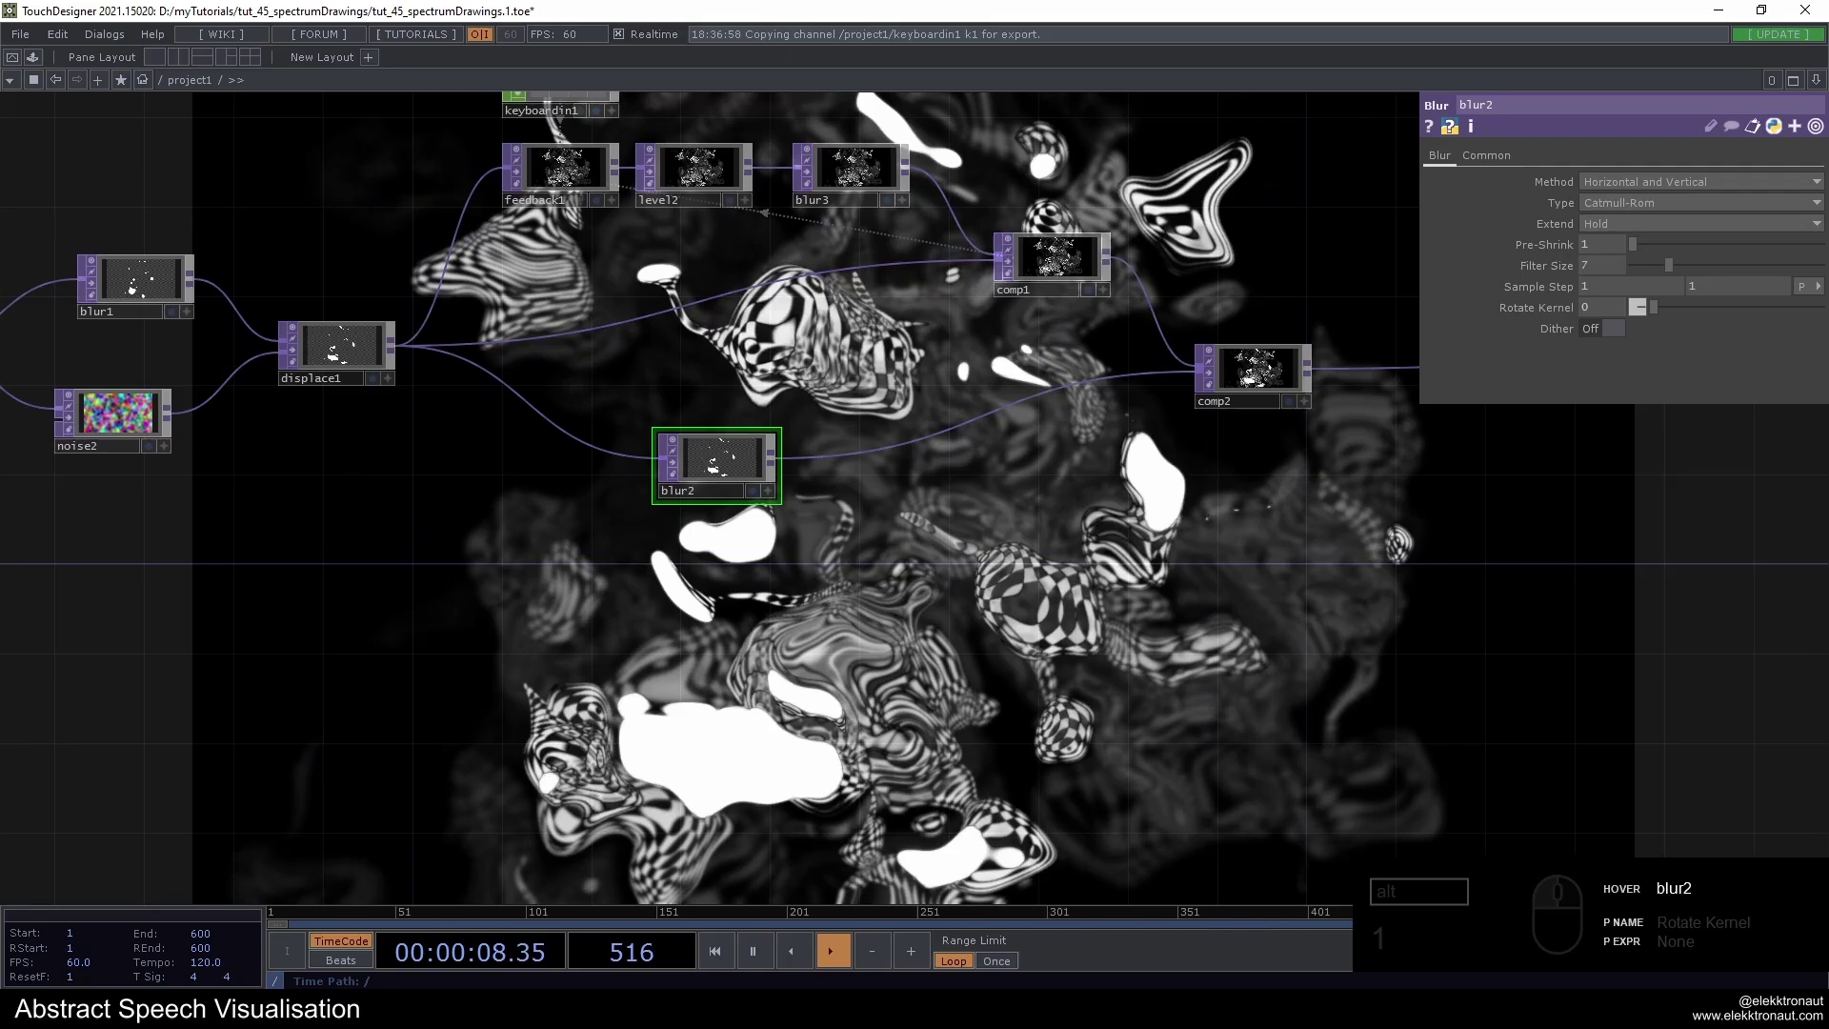
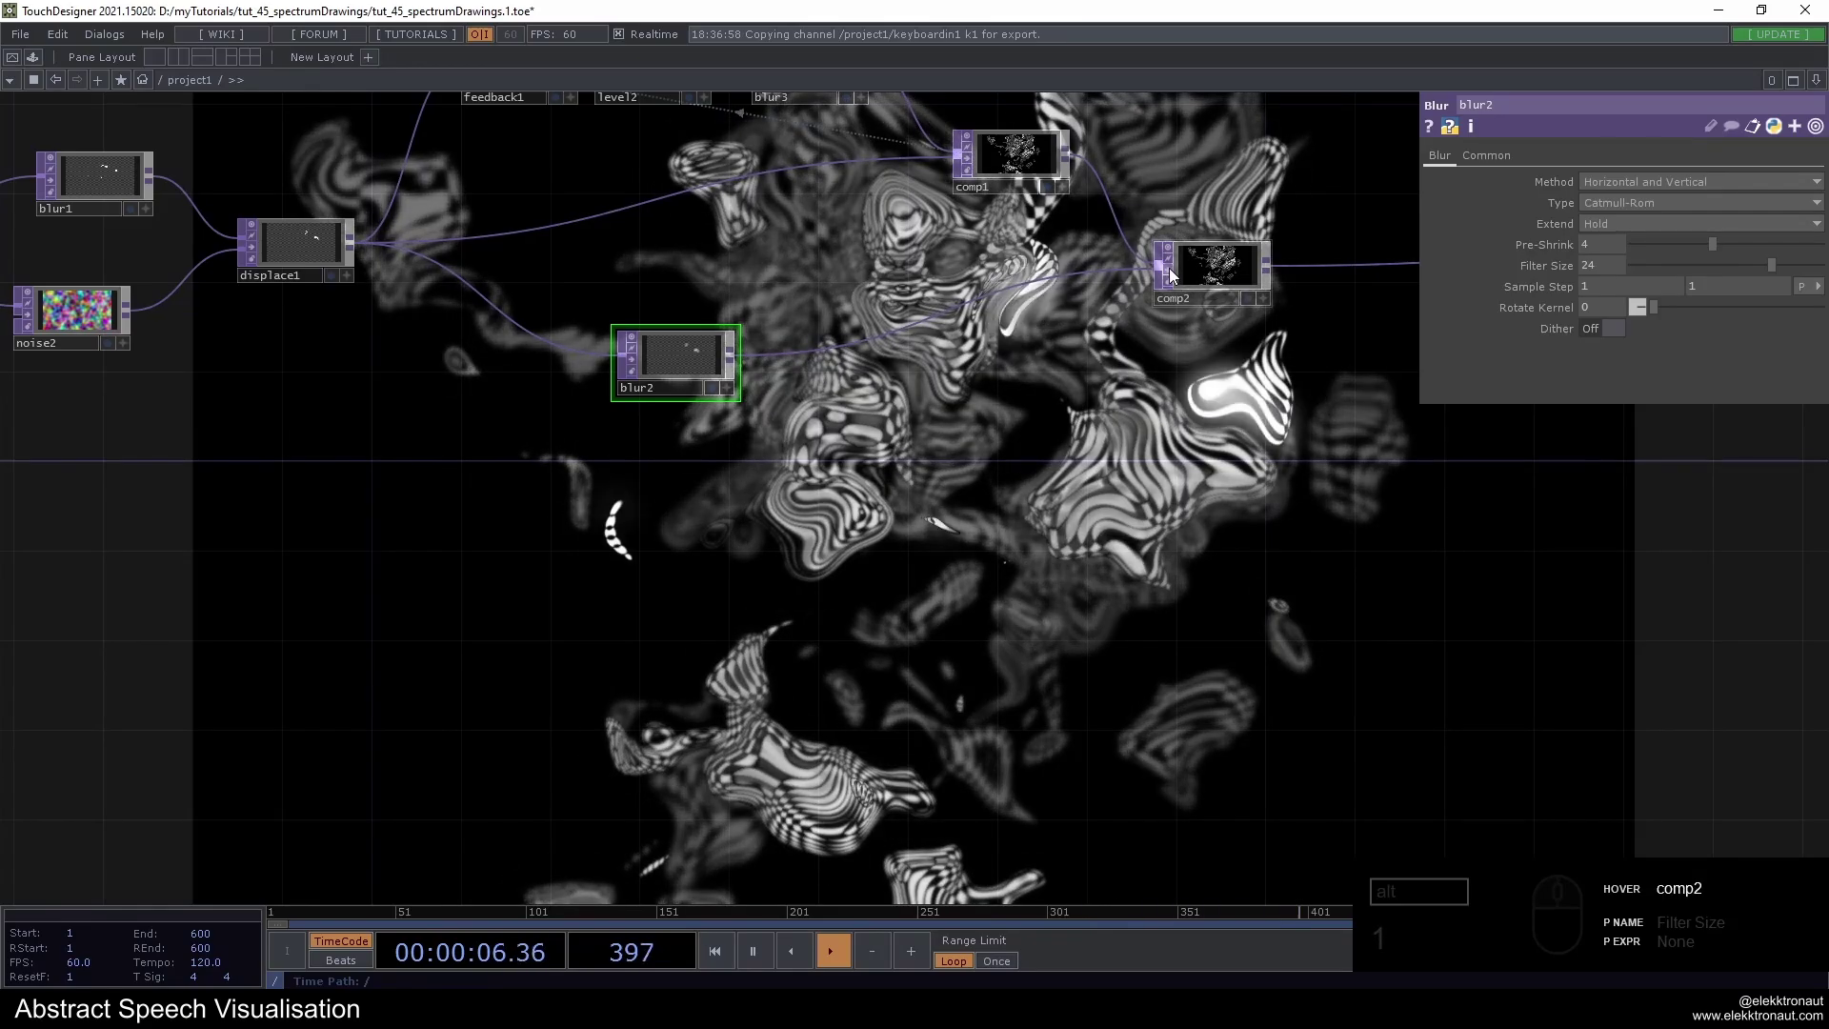
Set blur2's pre-shrink to 4 and filter size to 24 for glowing halos
click(1176, 275)
click(1176, 275)
drag(700, 365, 704, 339)
drag(1098, 449, 892, 351)
key(1)
Zoom out over the whole network and select rgbkey1
drag(999, 385, 1024, 510)
drag(1028, 489, 999, 495)
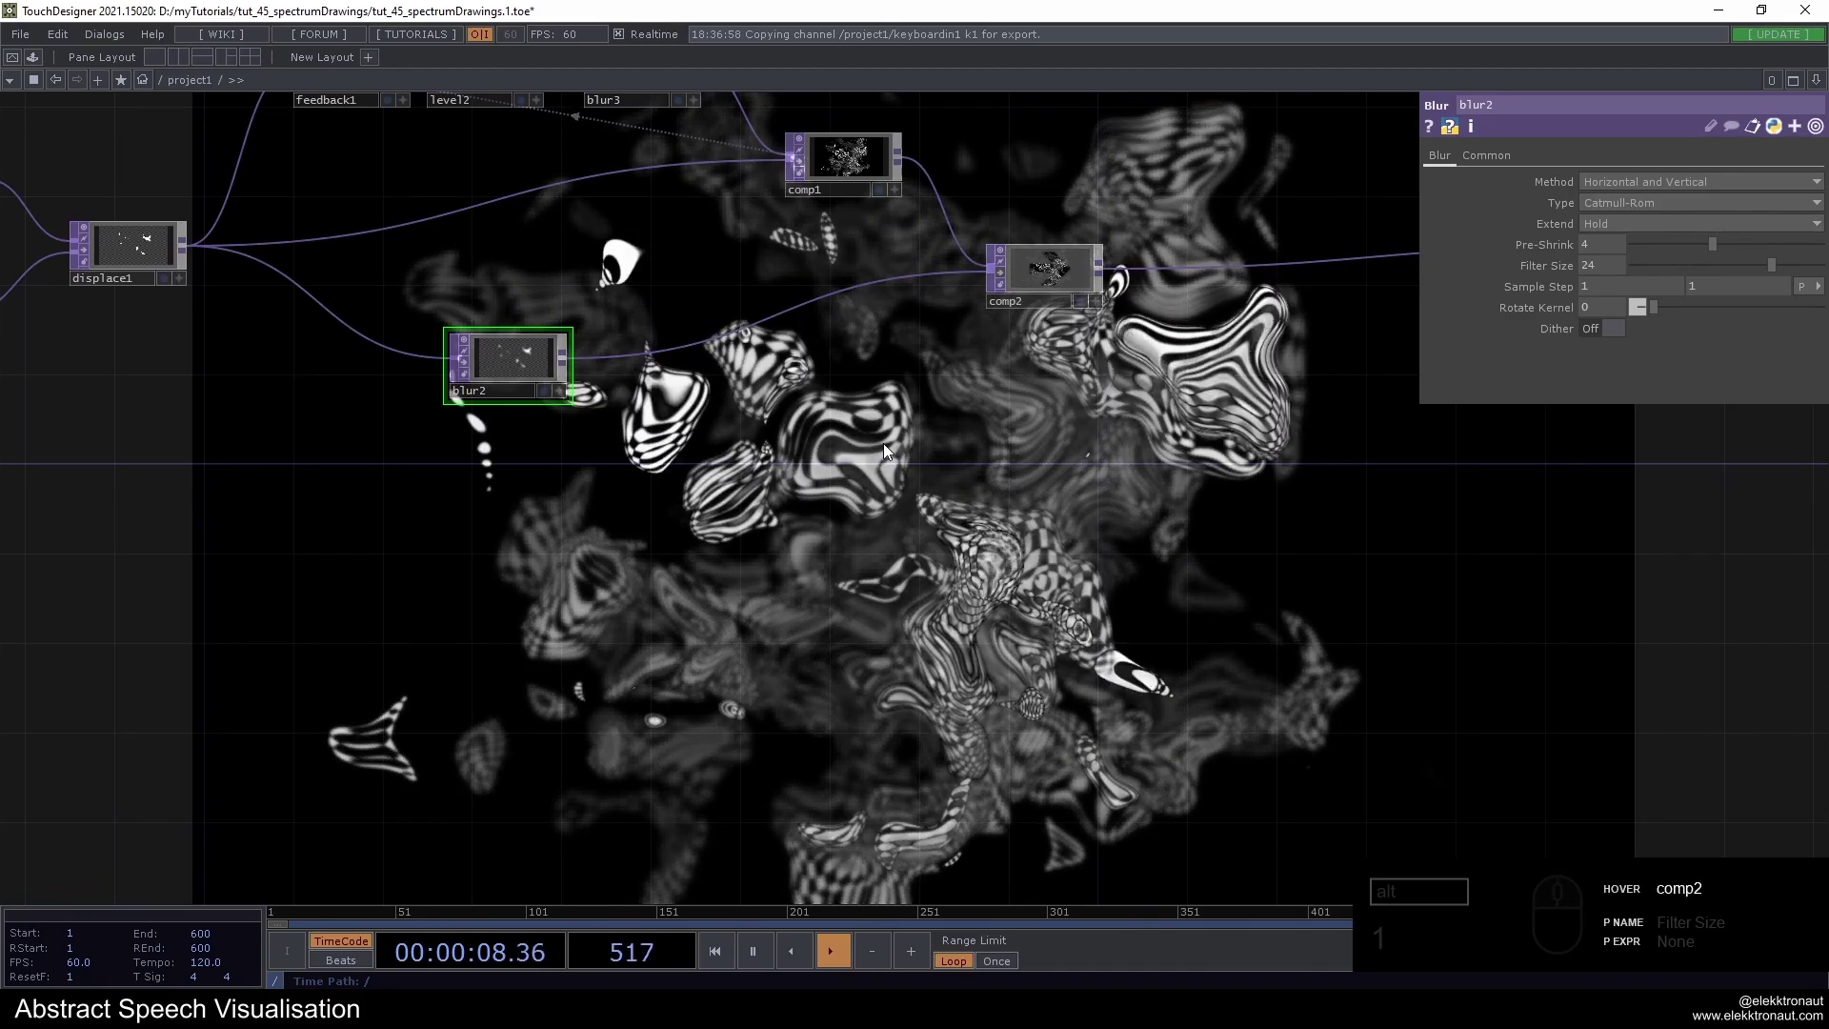
drag(1003, 274, 1029, 390)
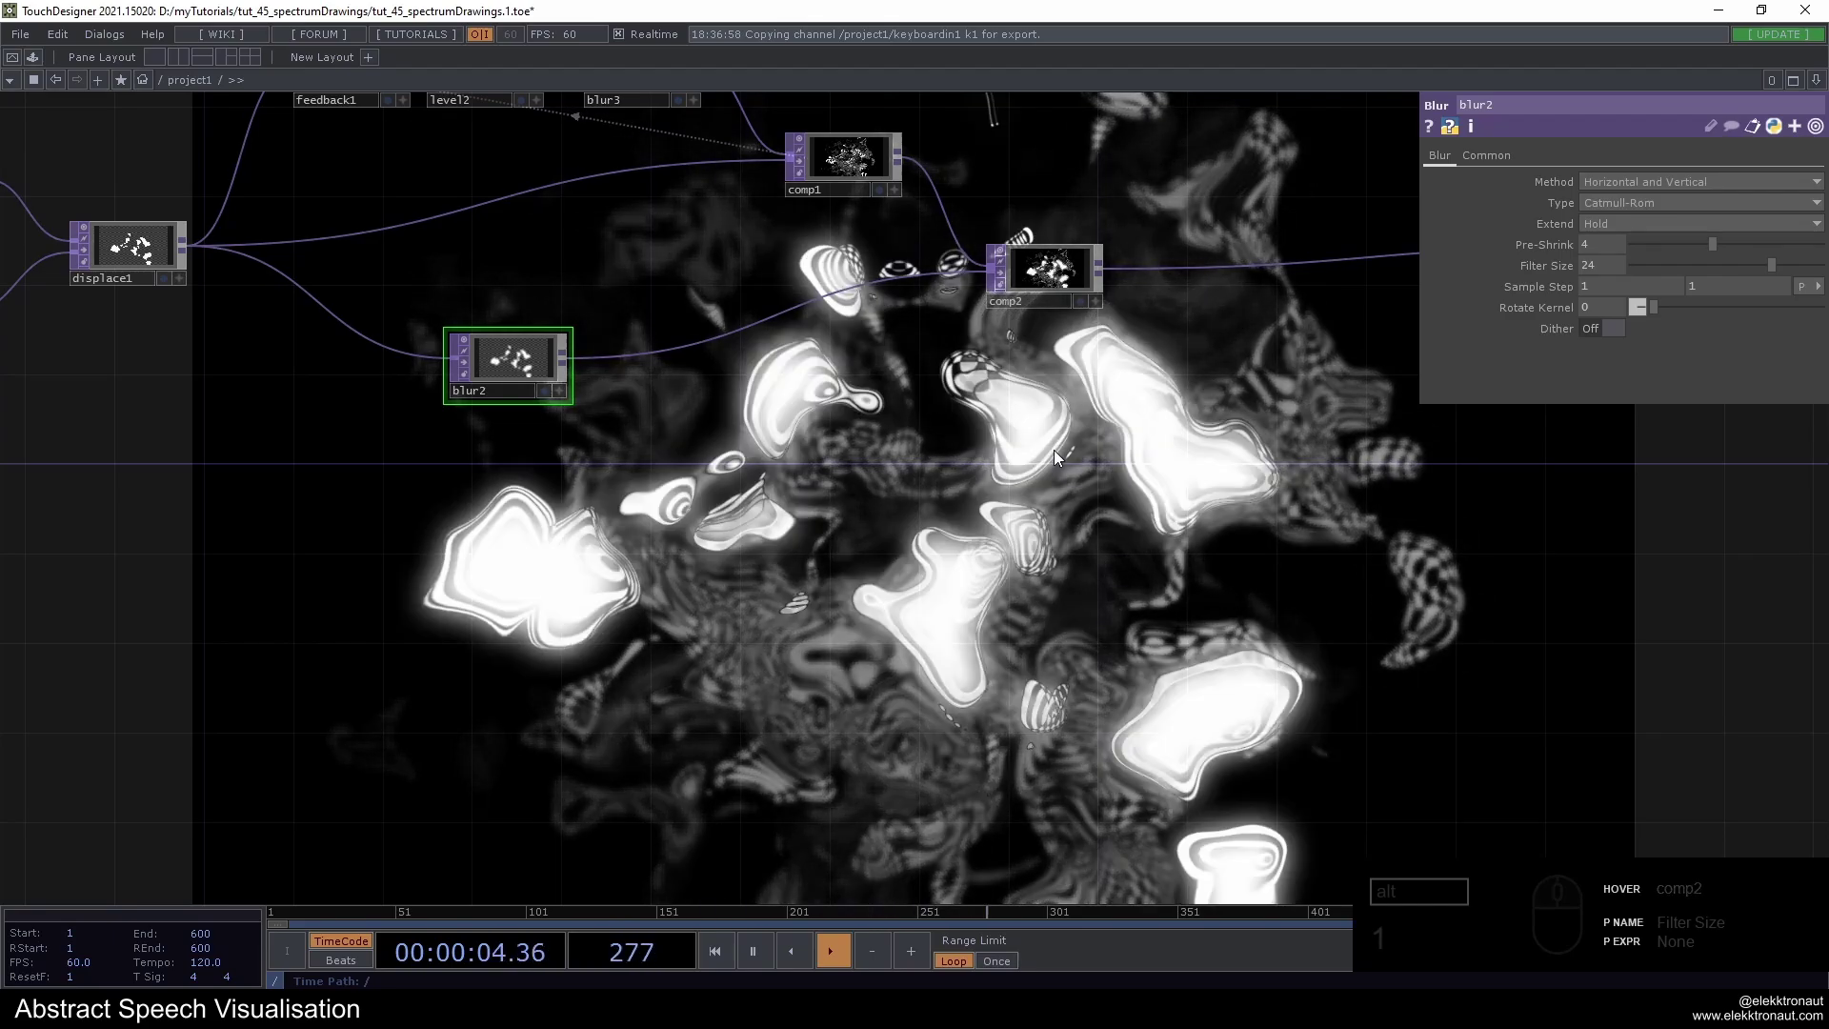
drag(917, 453, 988, 464)
click(987, 464)
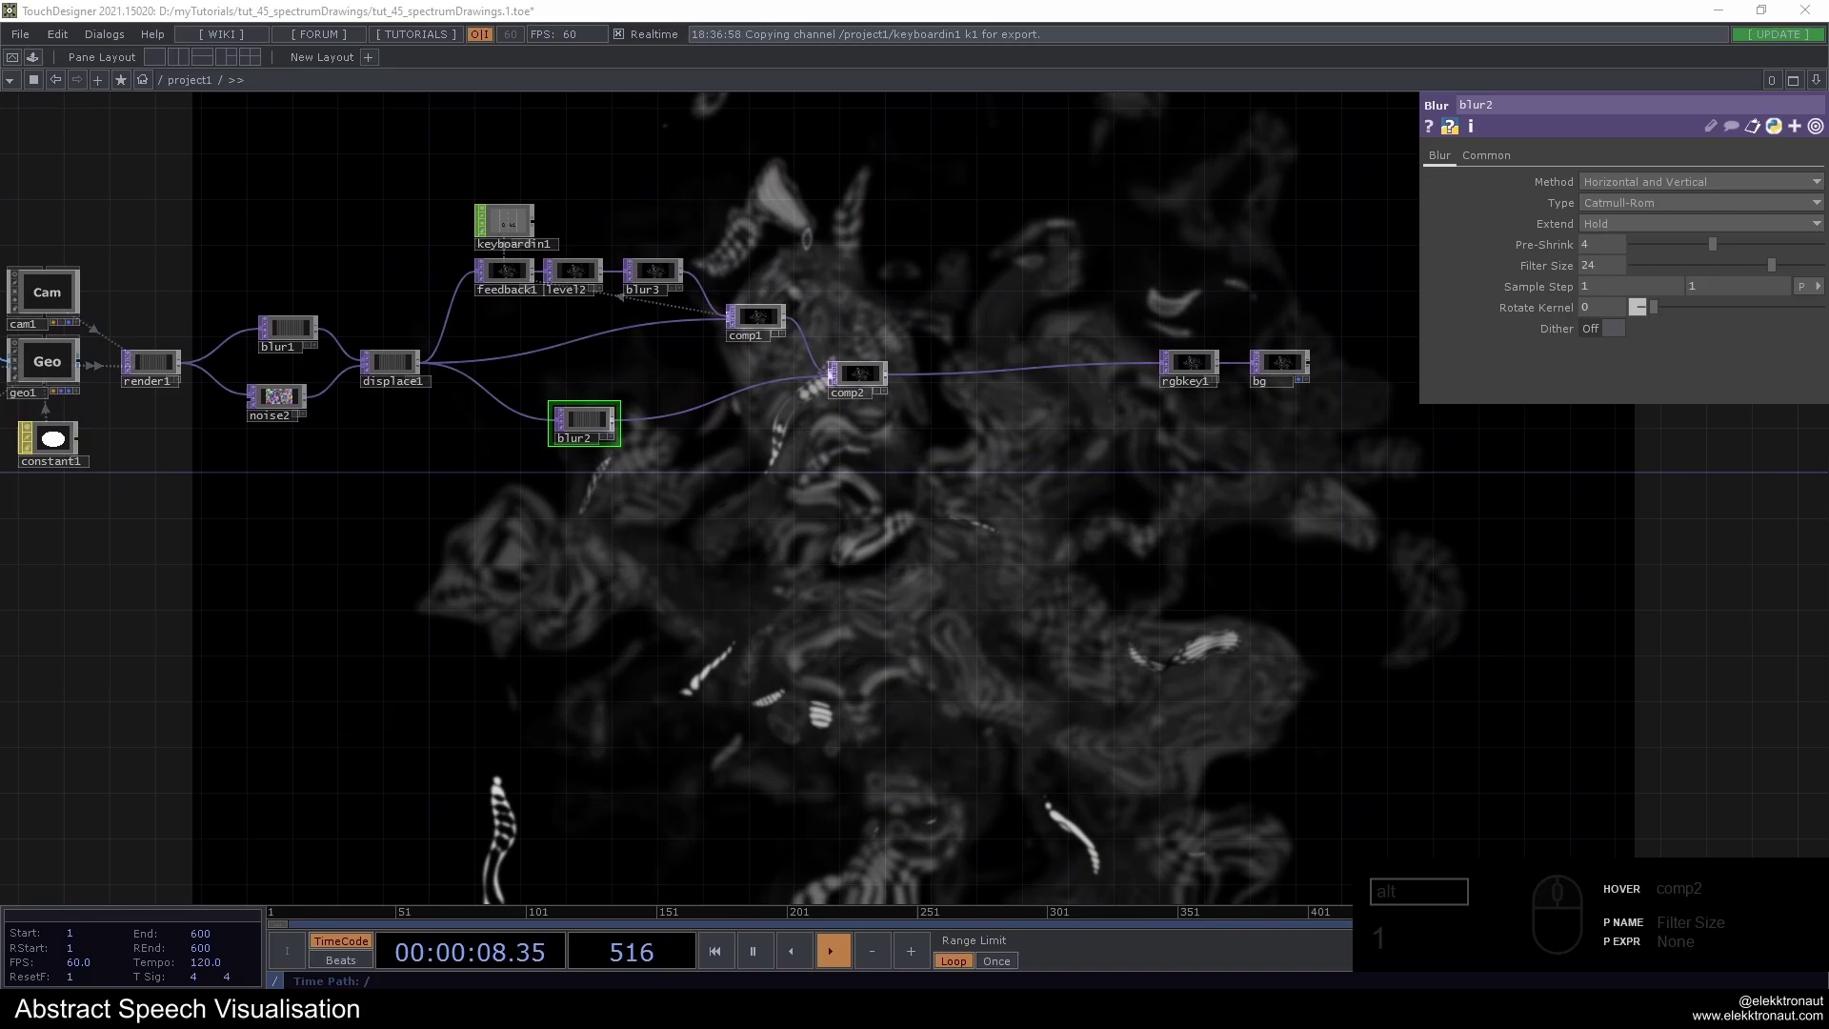
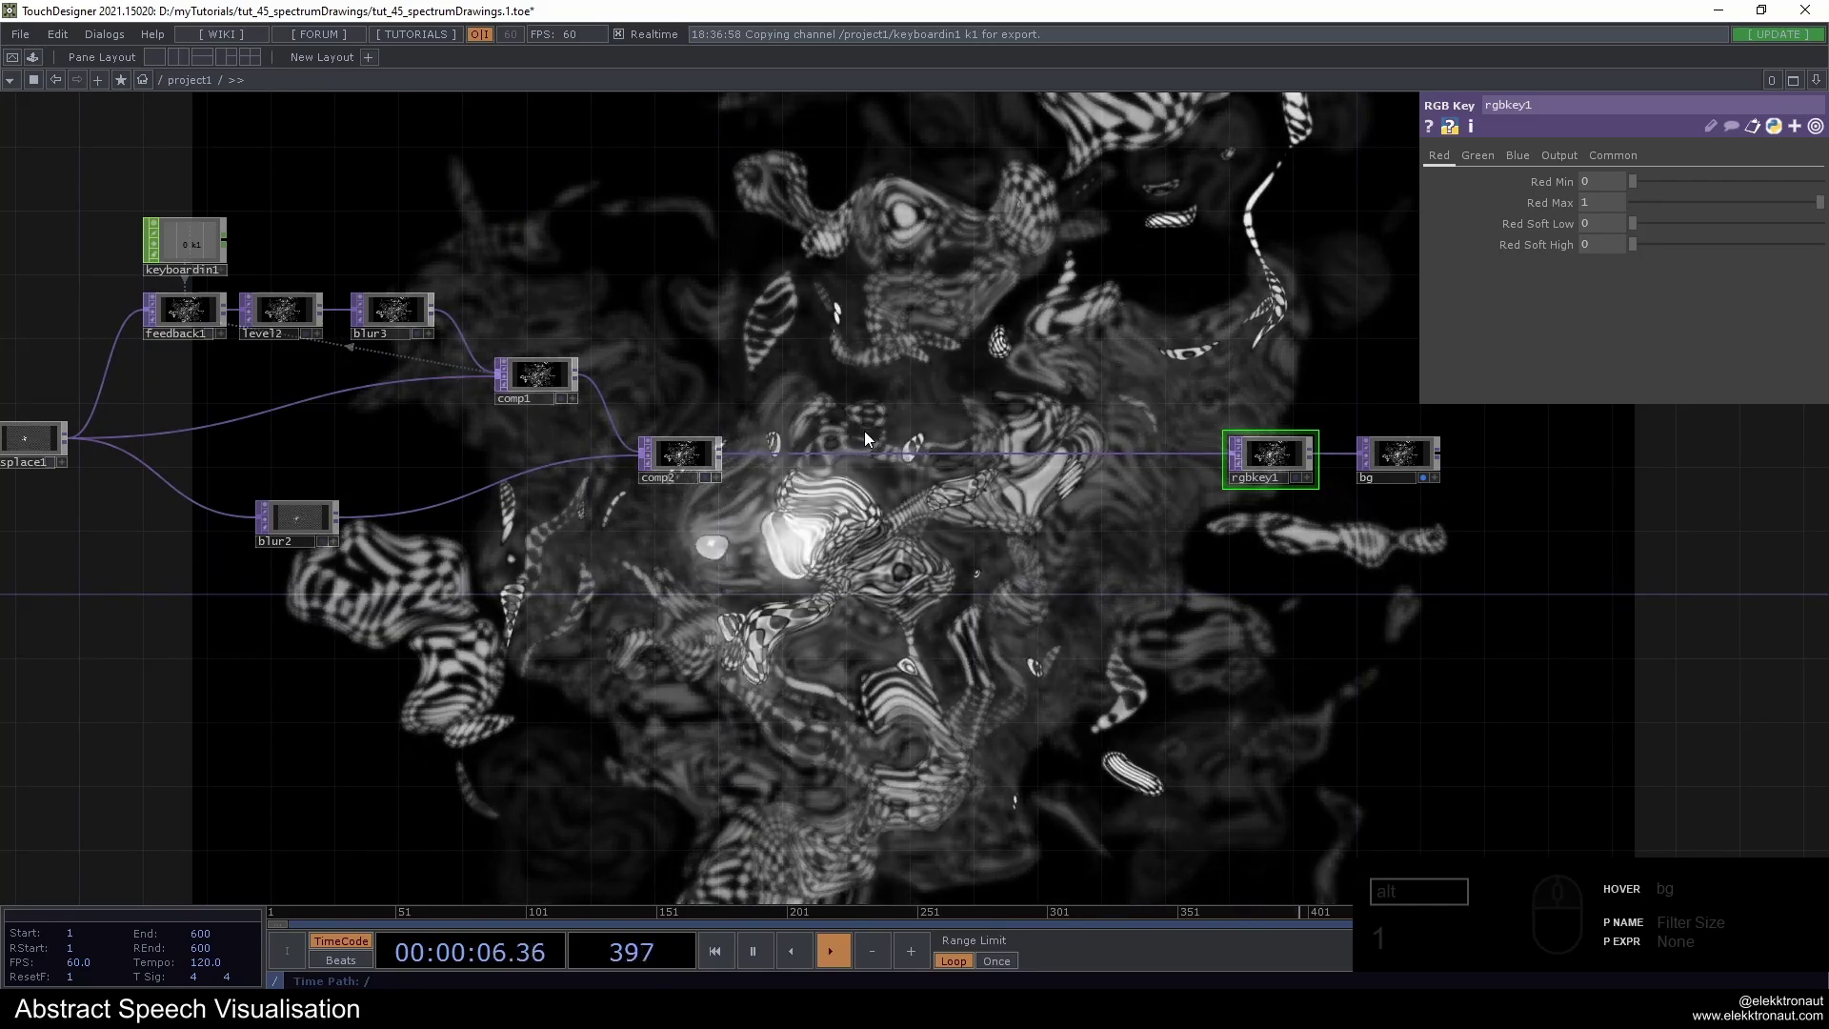
Add a Noise TOP, noise3, at the end of the chain below comp2
click(872, 360)
text(11)
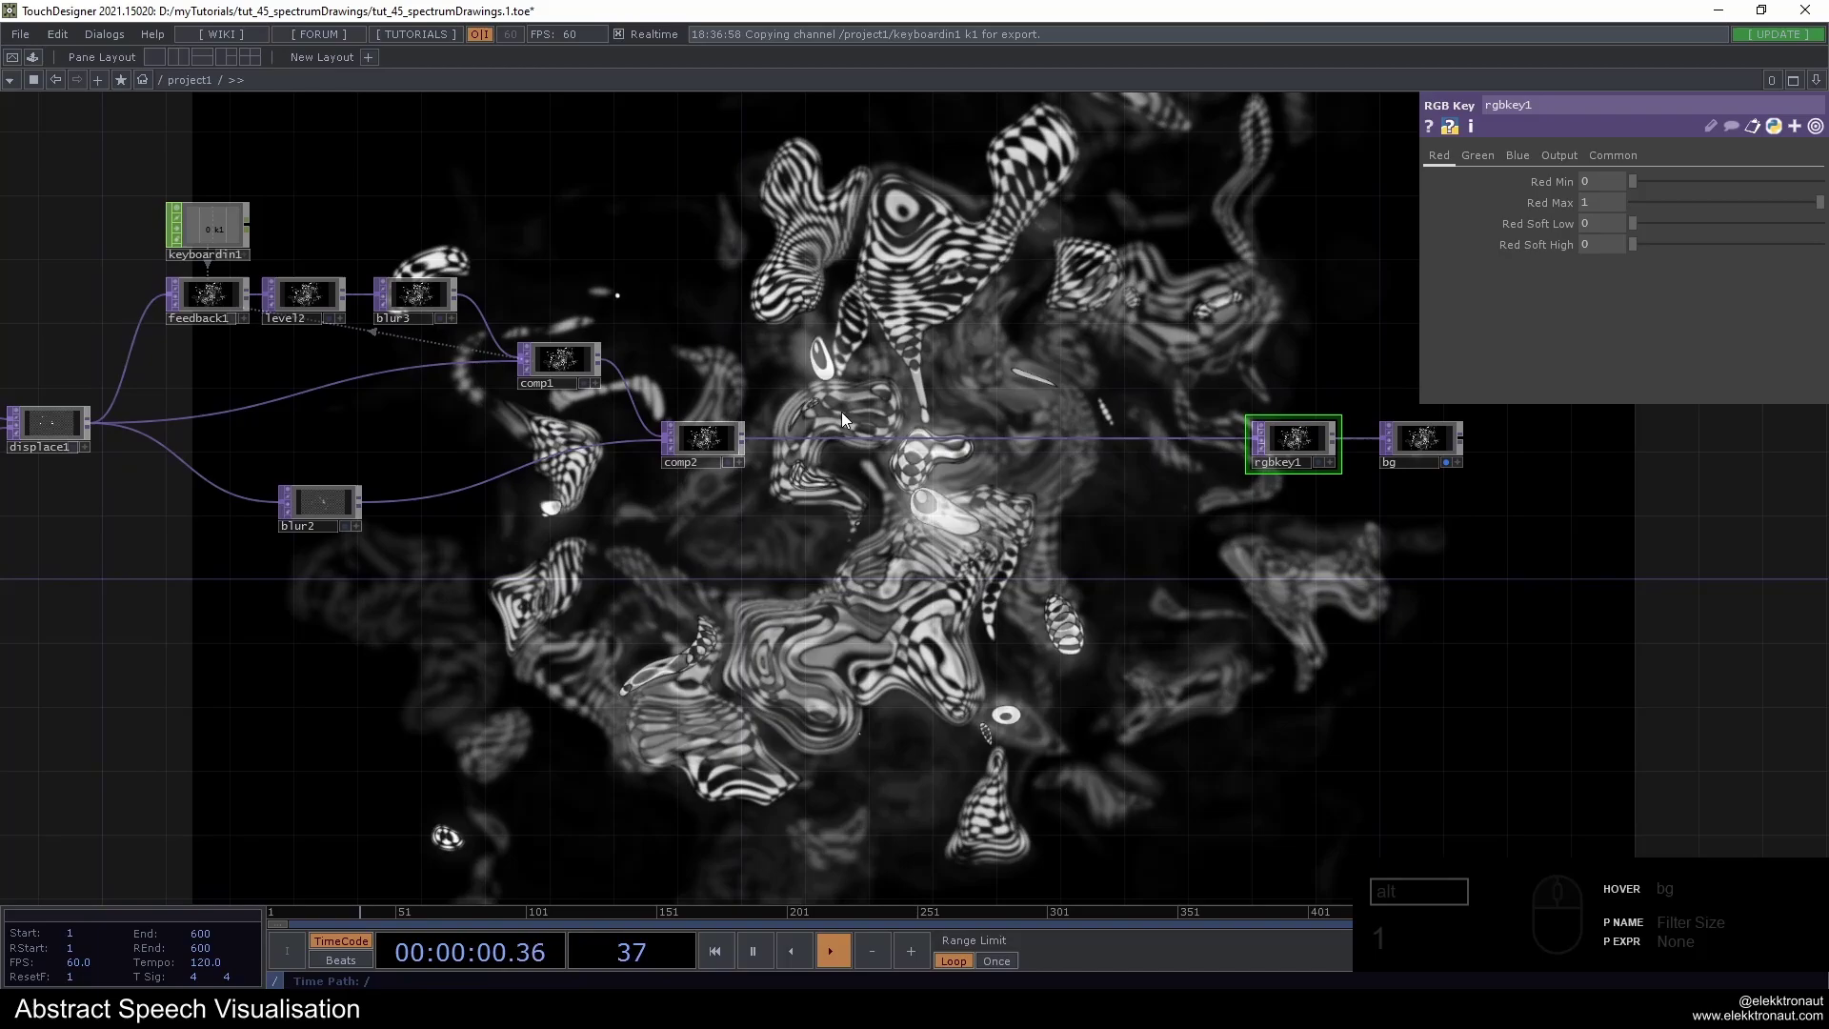
drag(830, 424, 1040, 391)
click(1020, 383)
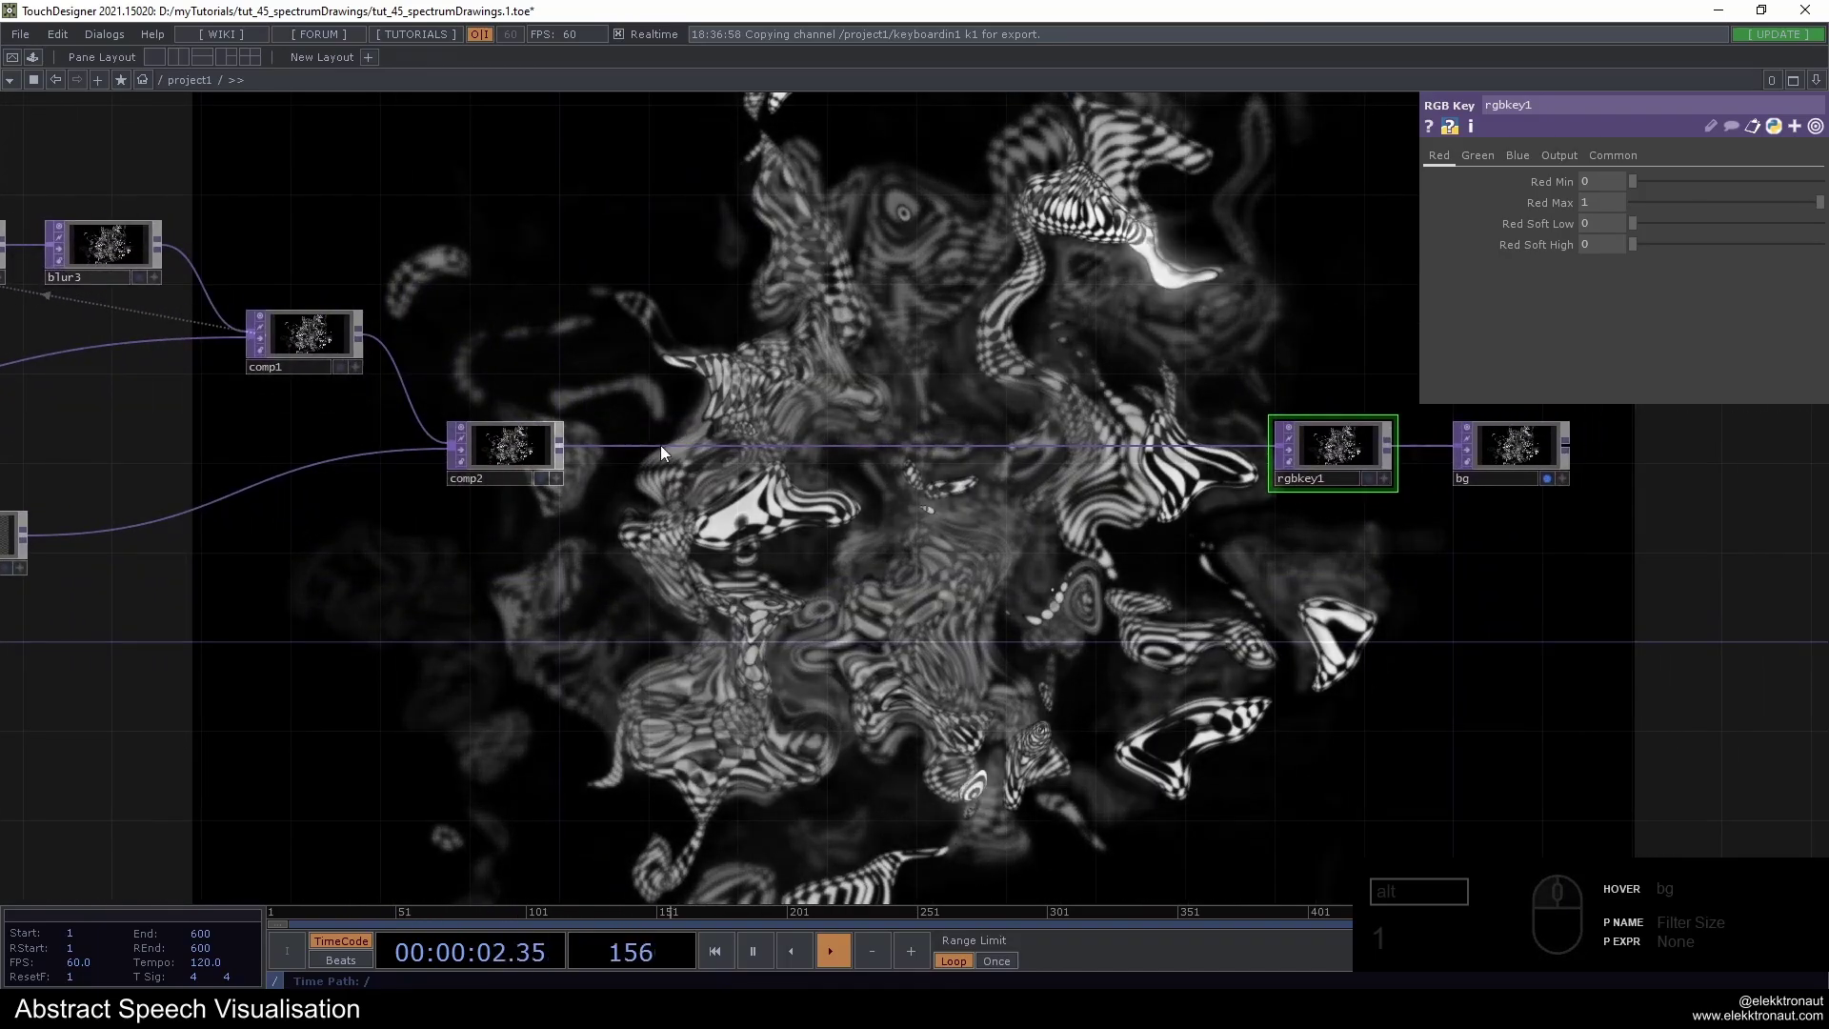
middle_click(570, 456)
text(noi)
click(524, 355)
Position noise3 and start creating a displace operator after it
drag(604, 427, 721, 537)
drag(768, 584, 877, 476)
drag(882, 452, 908, 436)
click(908, 435)
Add displace2 warping comp2's output with noise3
text(is)
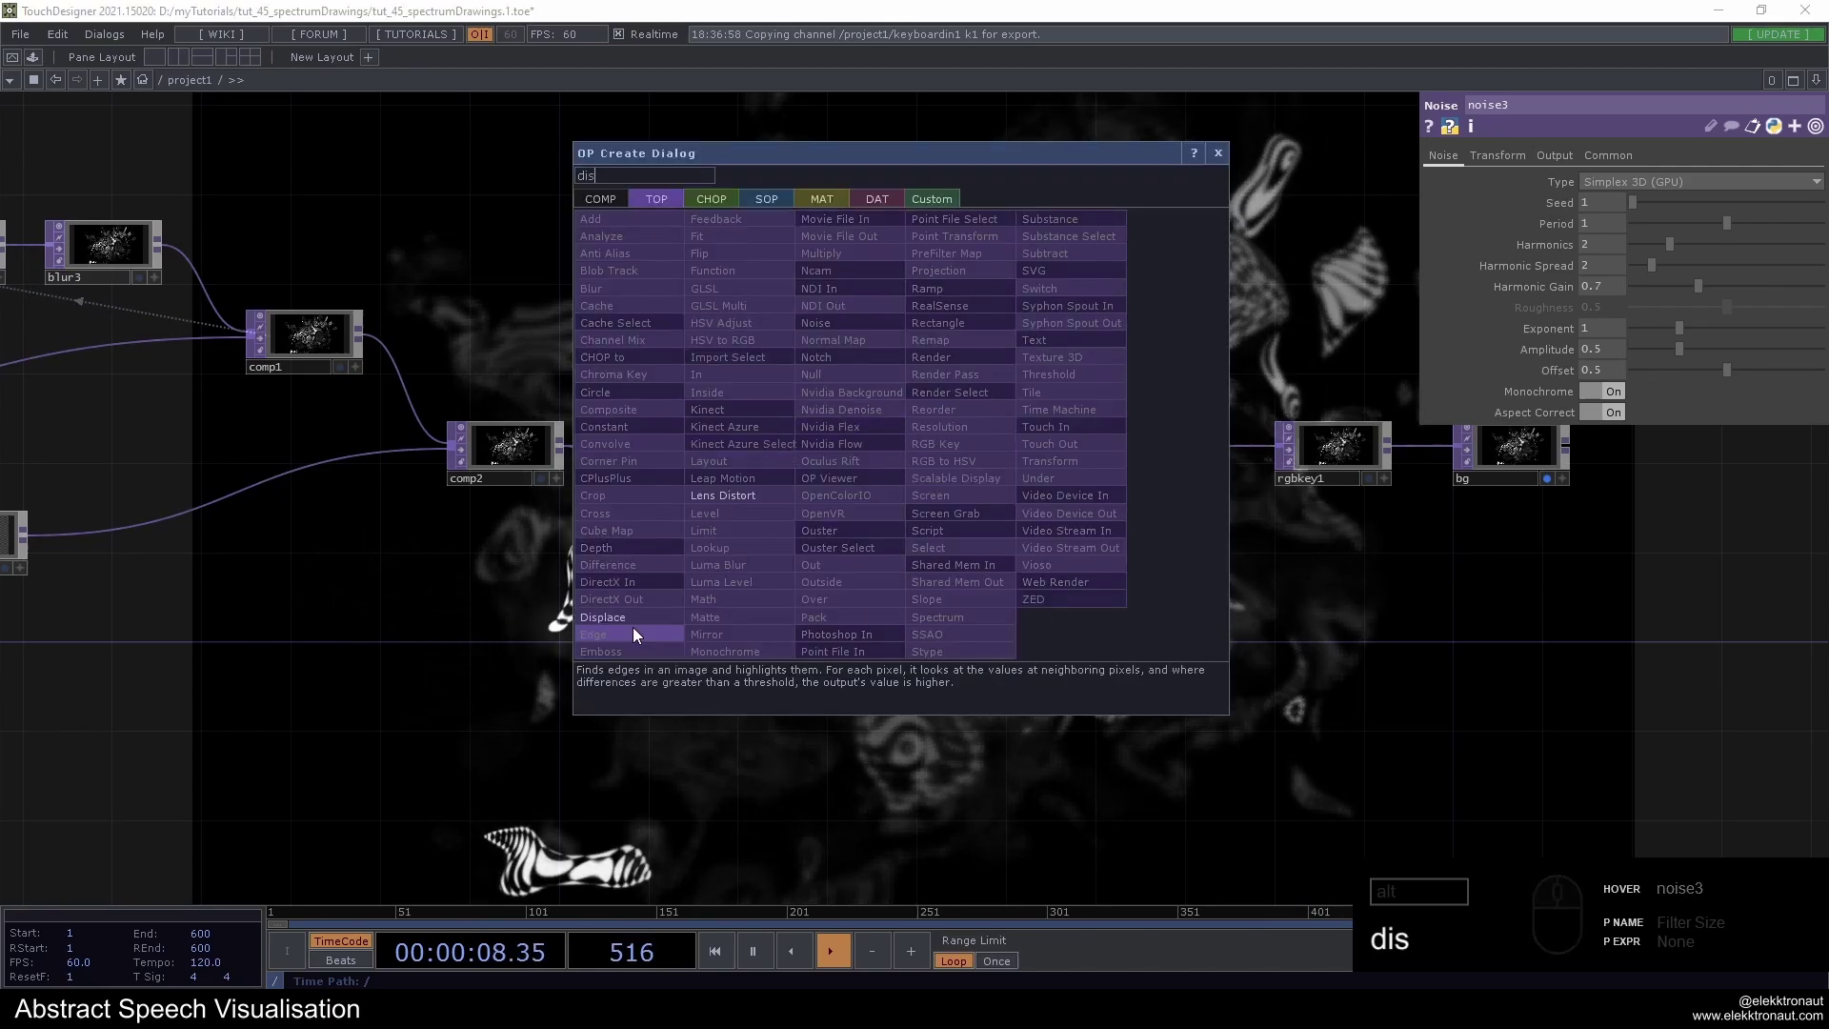
click(643, 630)
drag(973, 459, 831, 547)
drag(813, 586, 967, 462)
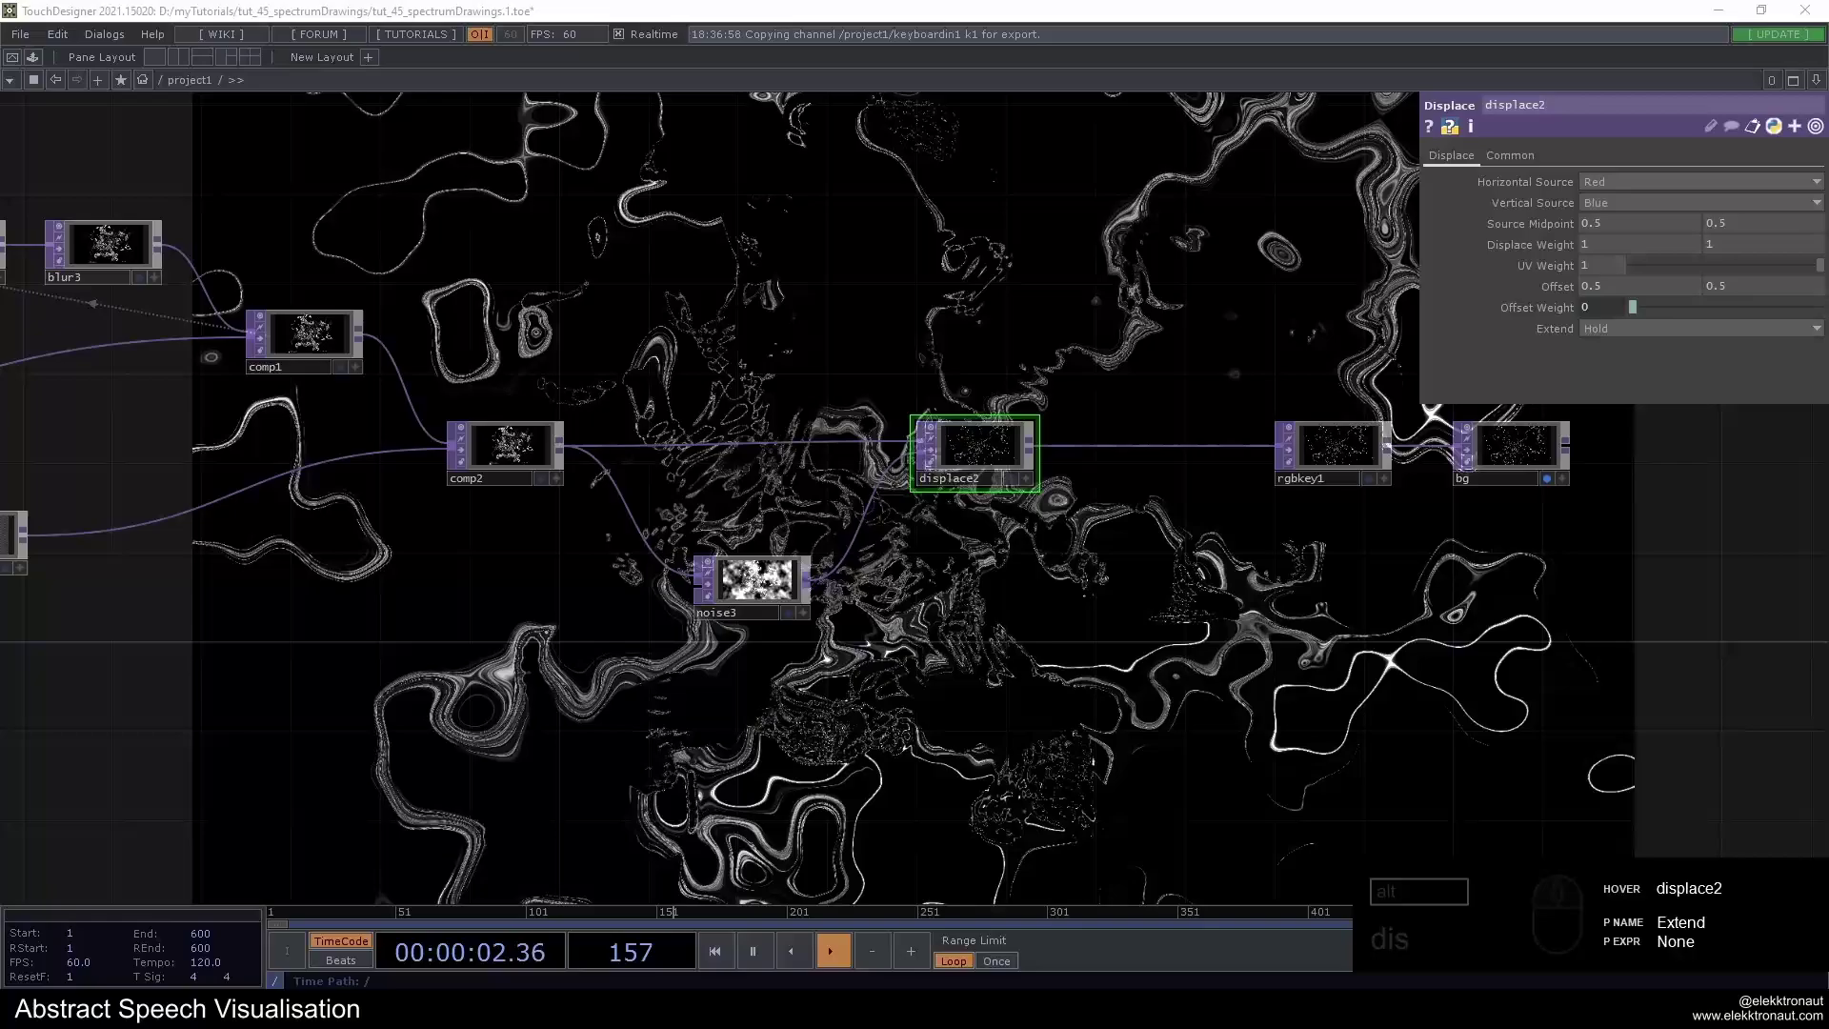
Lower displace2's weight to 0.05 and switch noise3's Monochrome off
drag(1586, 249, 1502, 245)
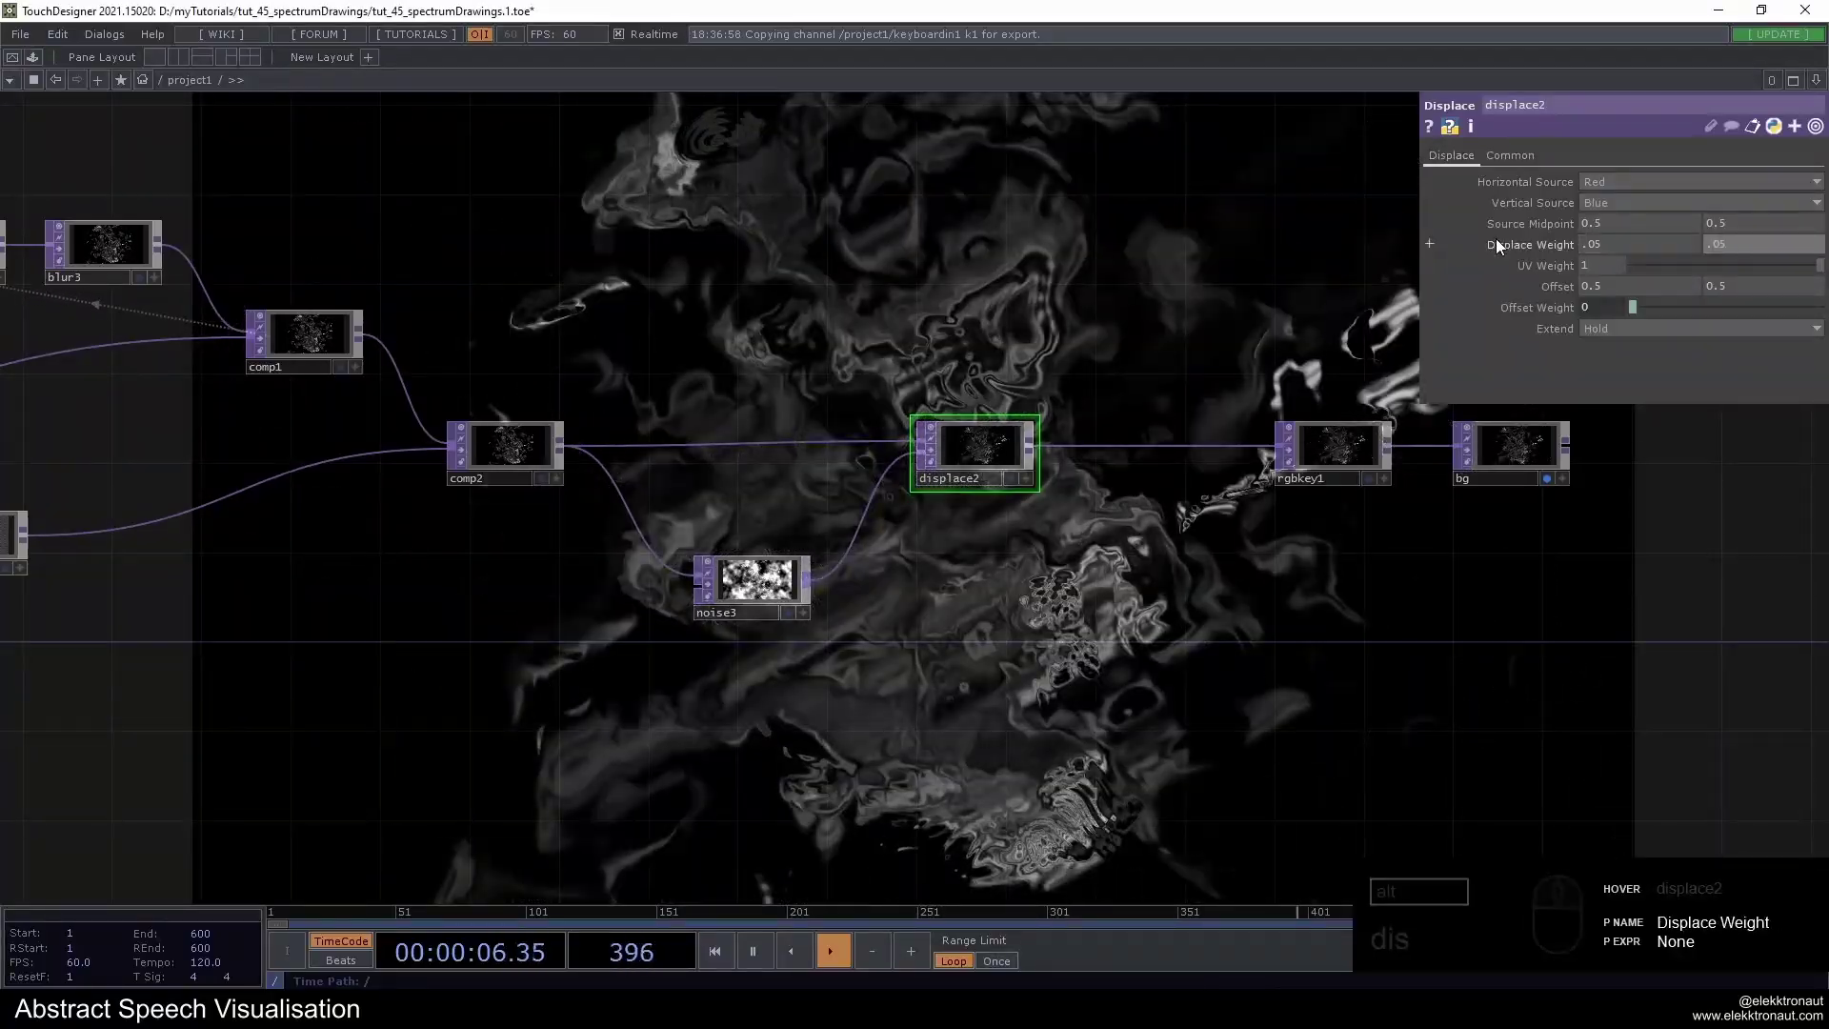
click(1214, 345)
click(787, 585)
click(1610, 391)
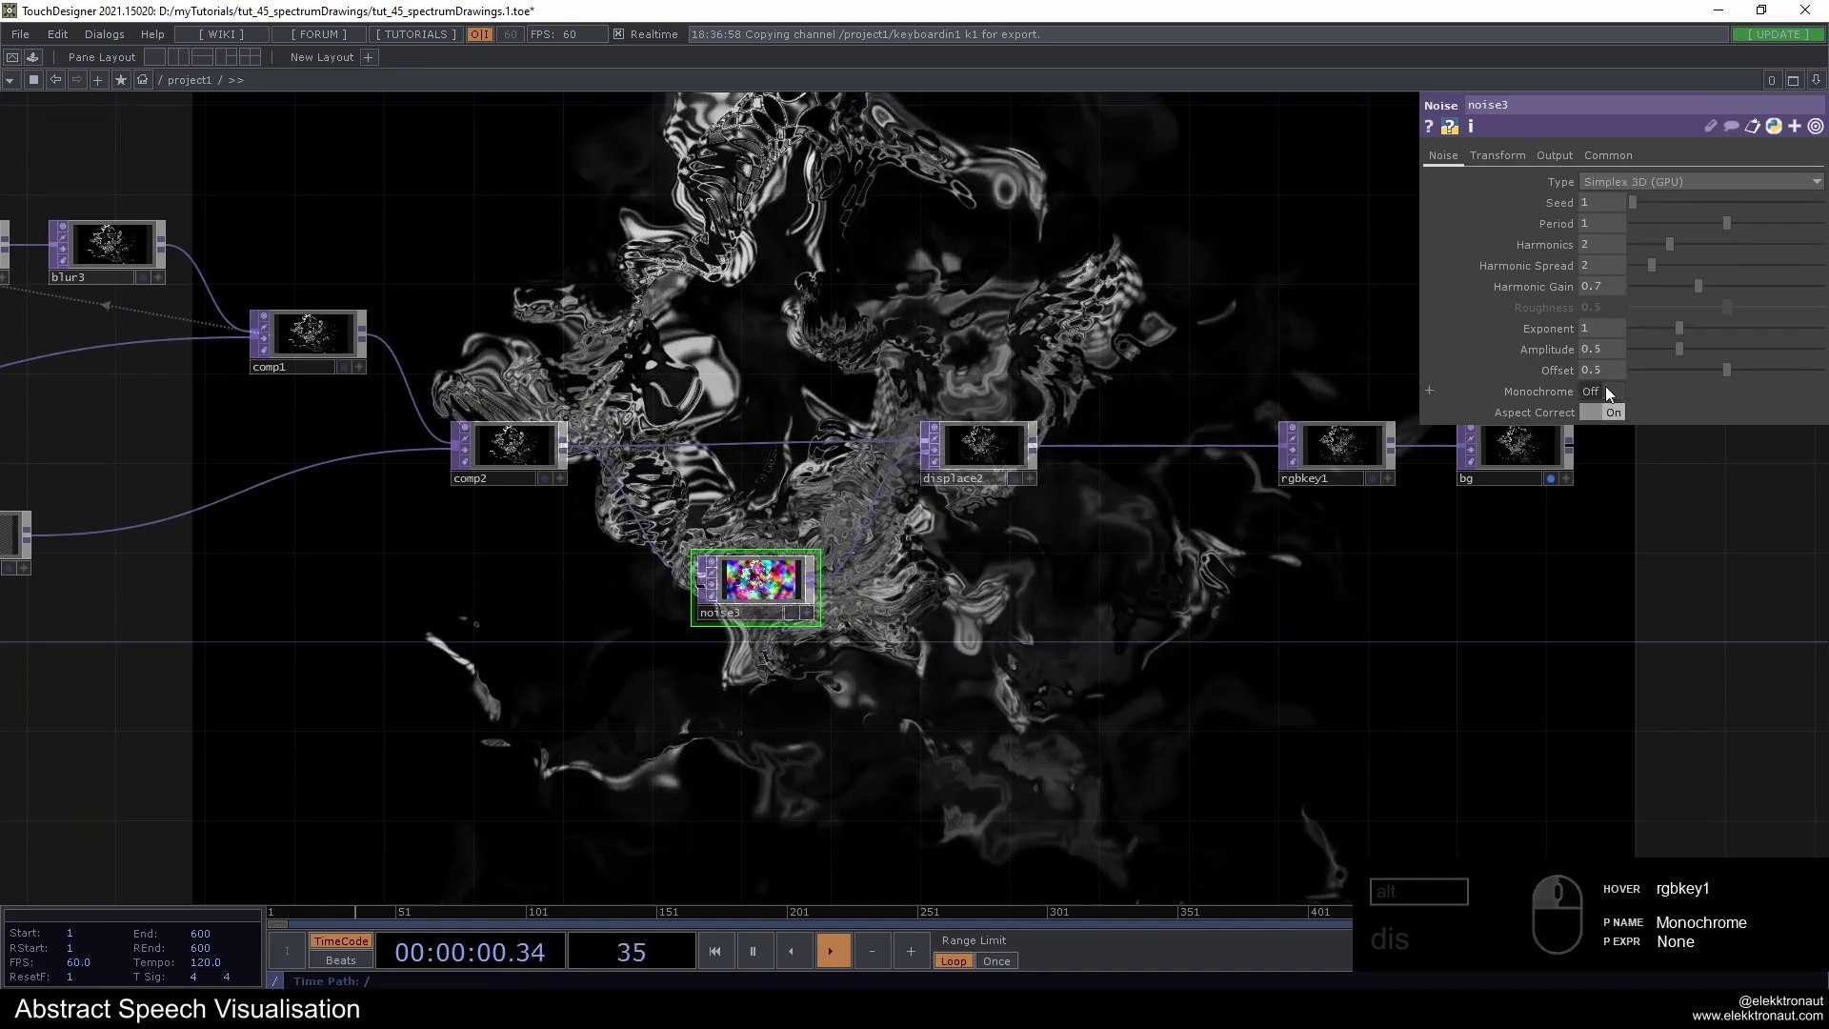
Give noise3 coloured output, period 0.4, zero harmonics and amplitude 0.1
click(1608, 388)
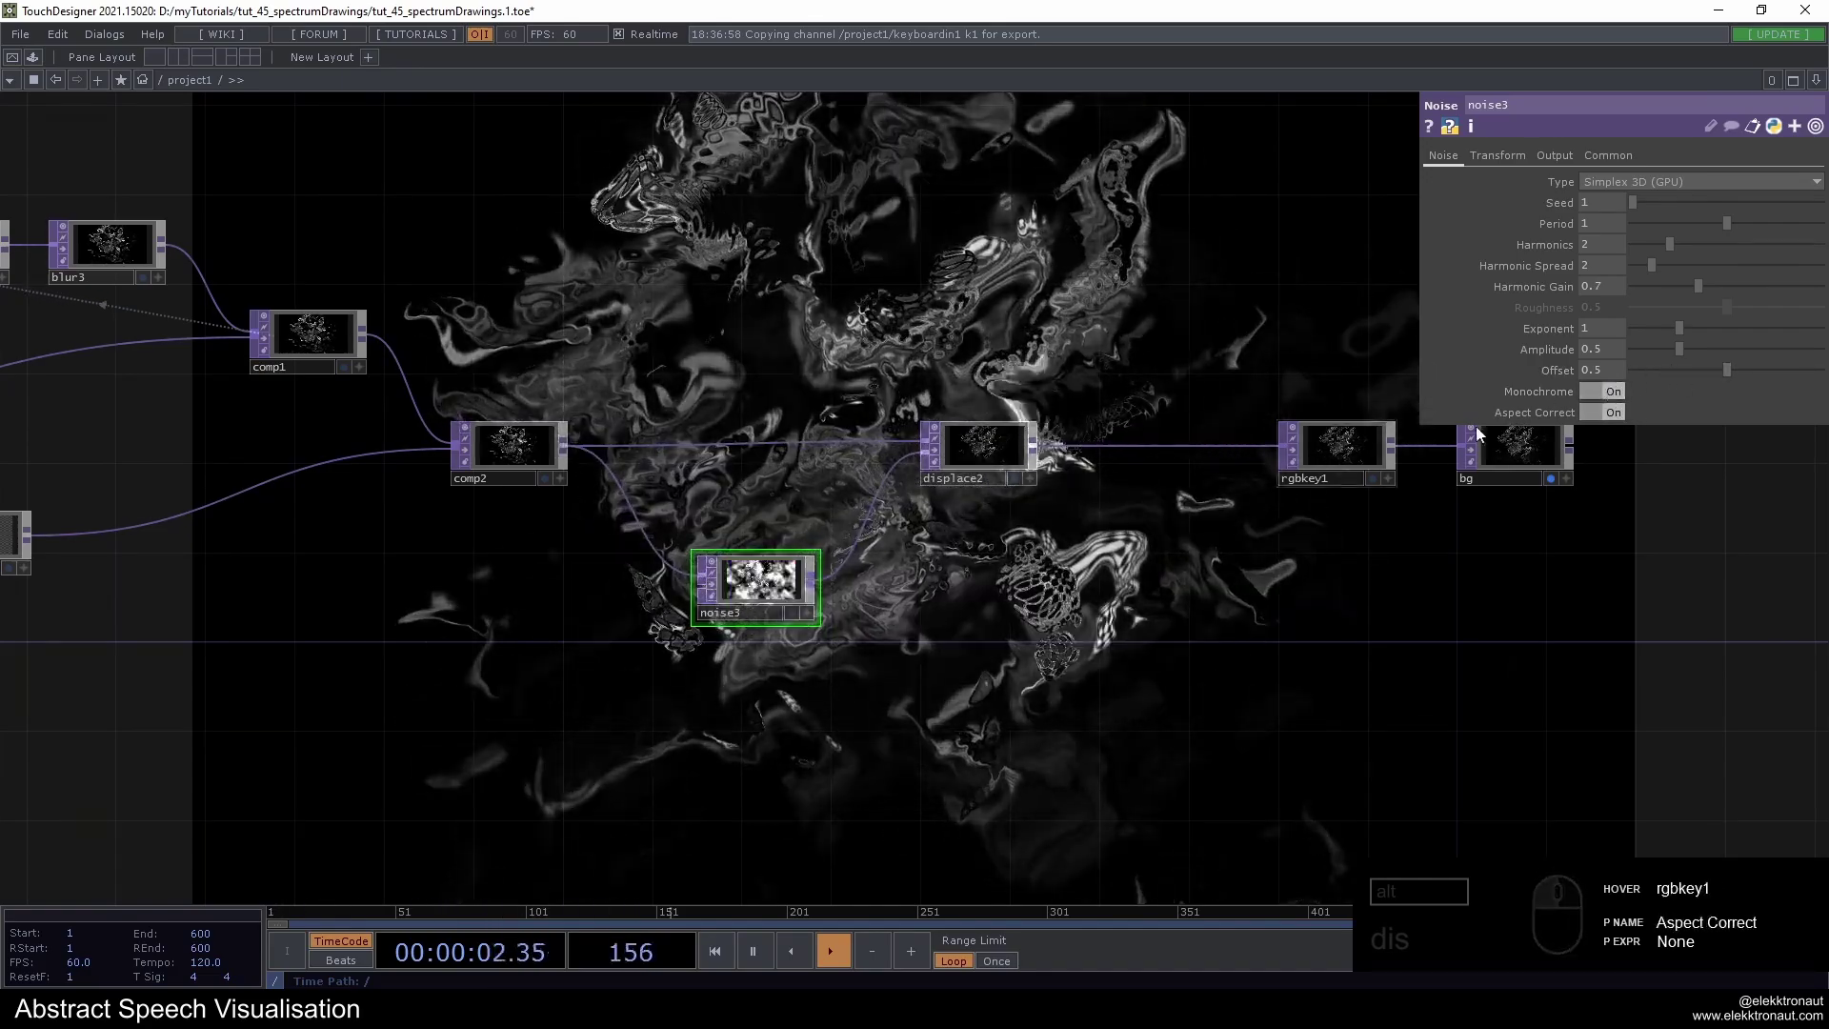
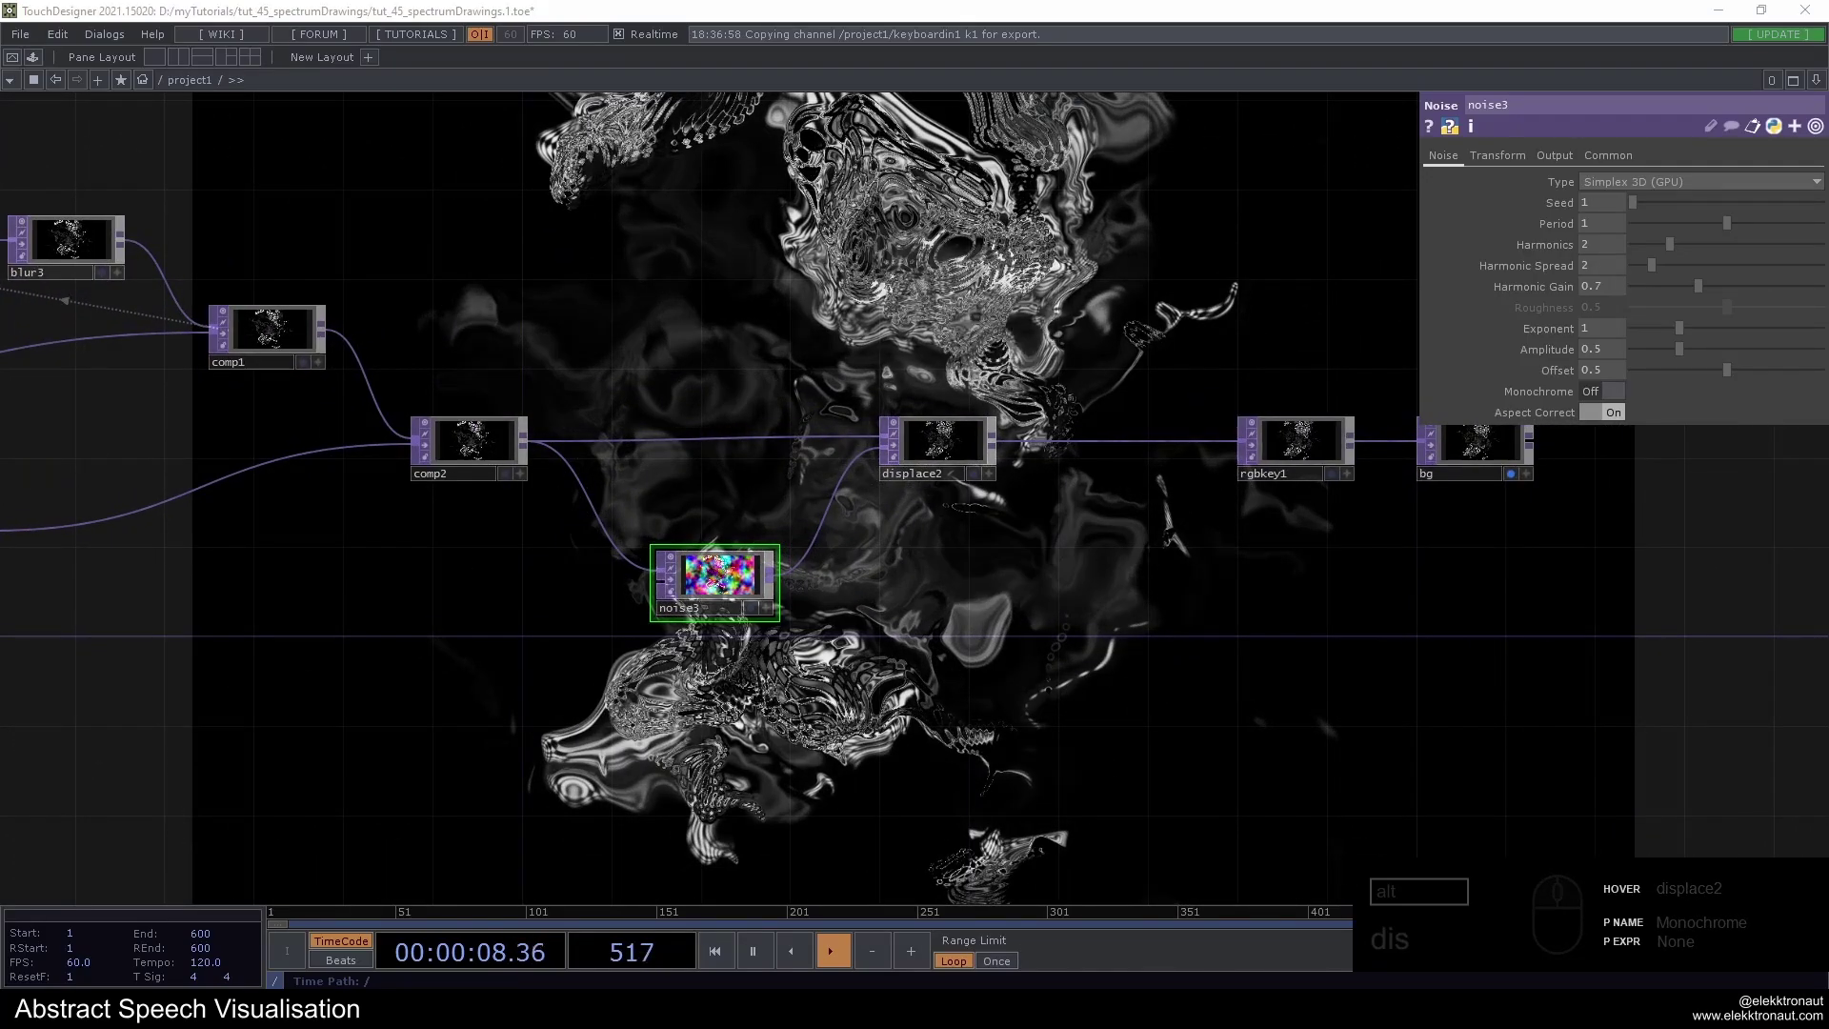
drag(1598, 232, 1389, 222)
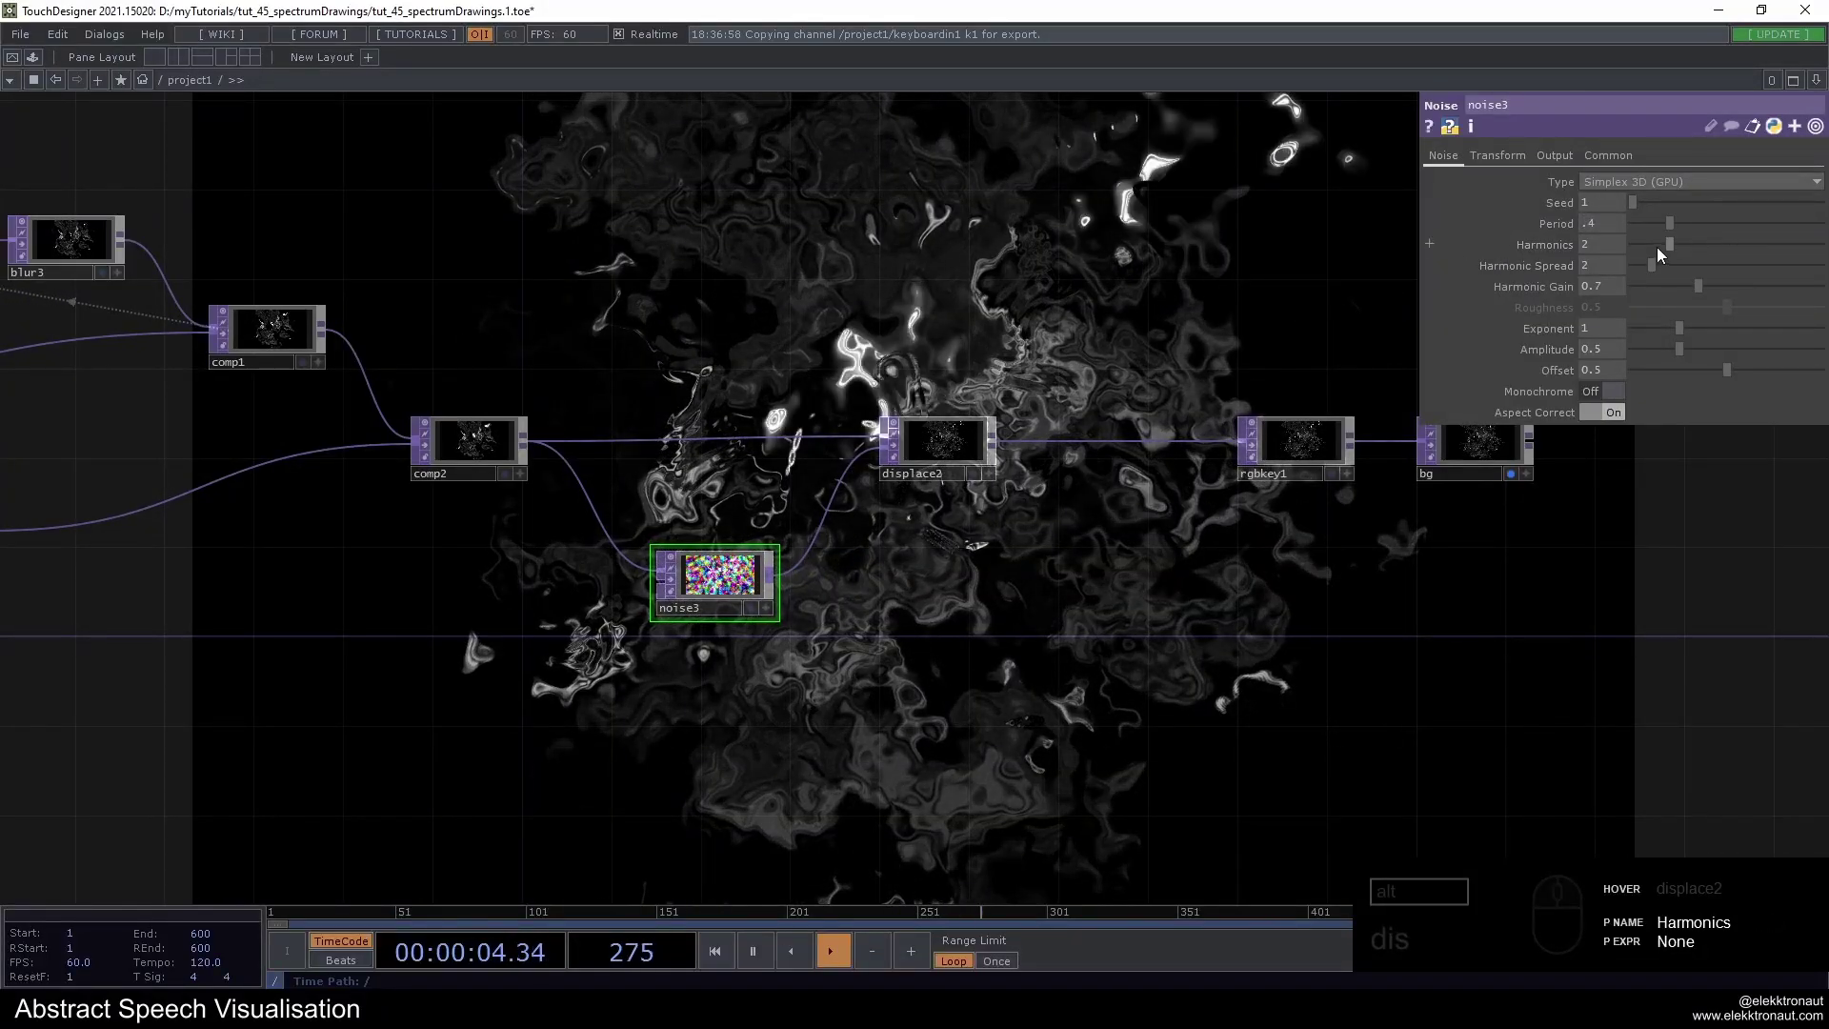
drag(1535, 246, 1373, 323)
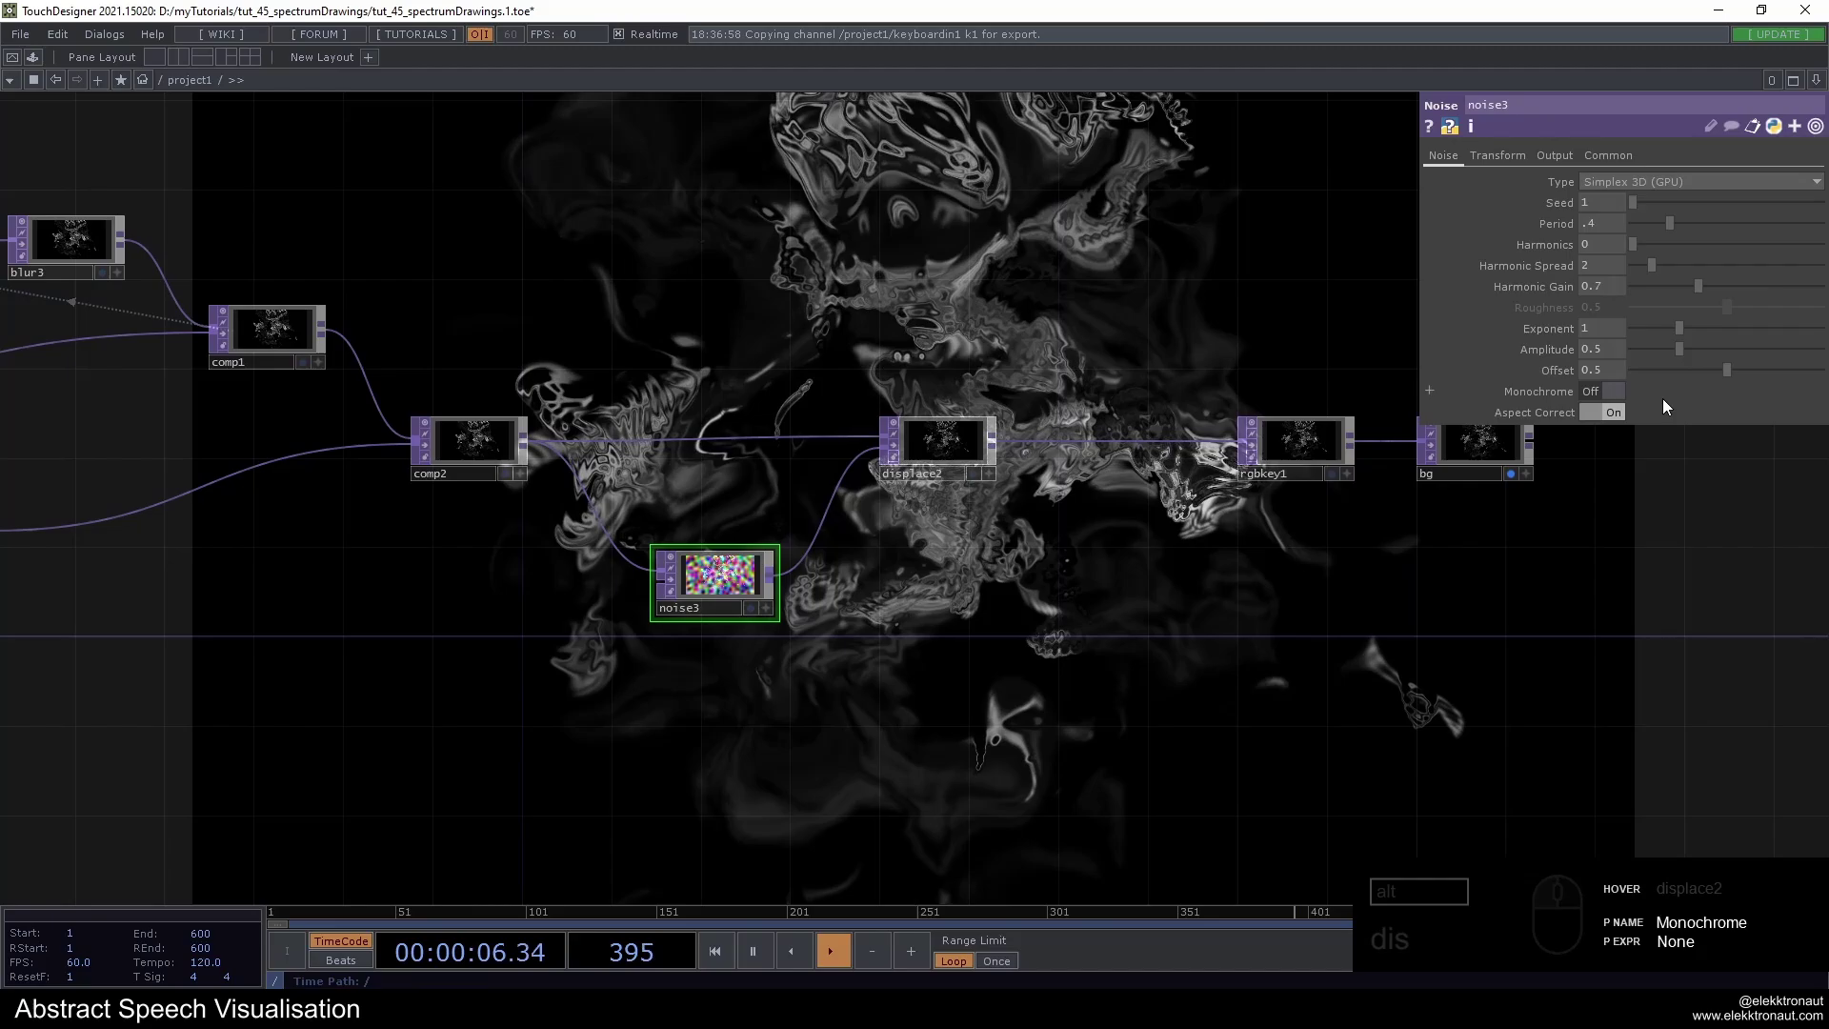
click(1602, 358)
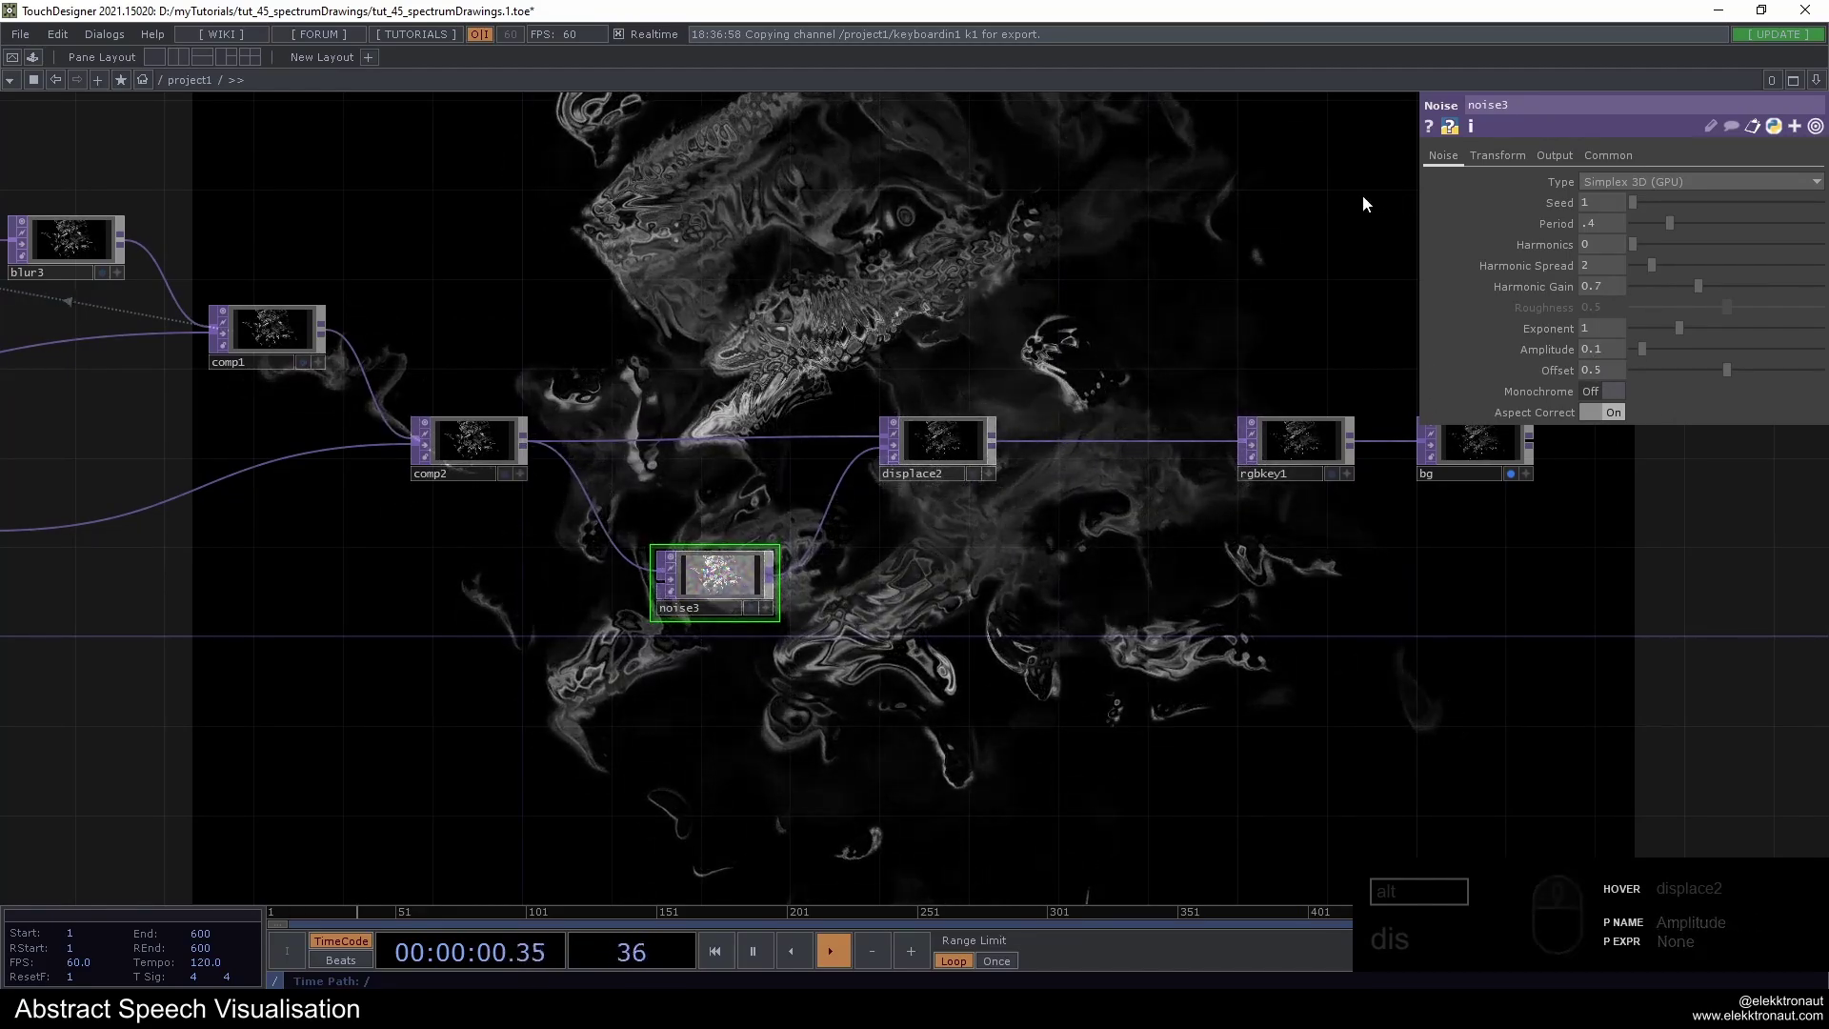
scroll(down, 3)
scroll(down, 3)
Animate noise3's Translate z with the expression absTime.seconds*1
click(1491, 162)
drag(1747, 225, 1586, 187)
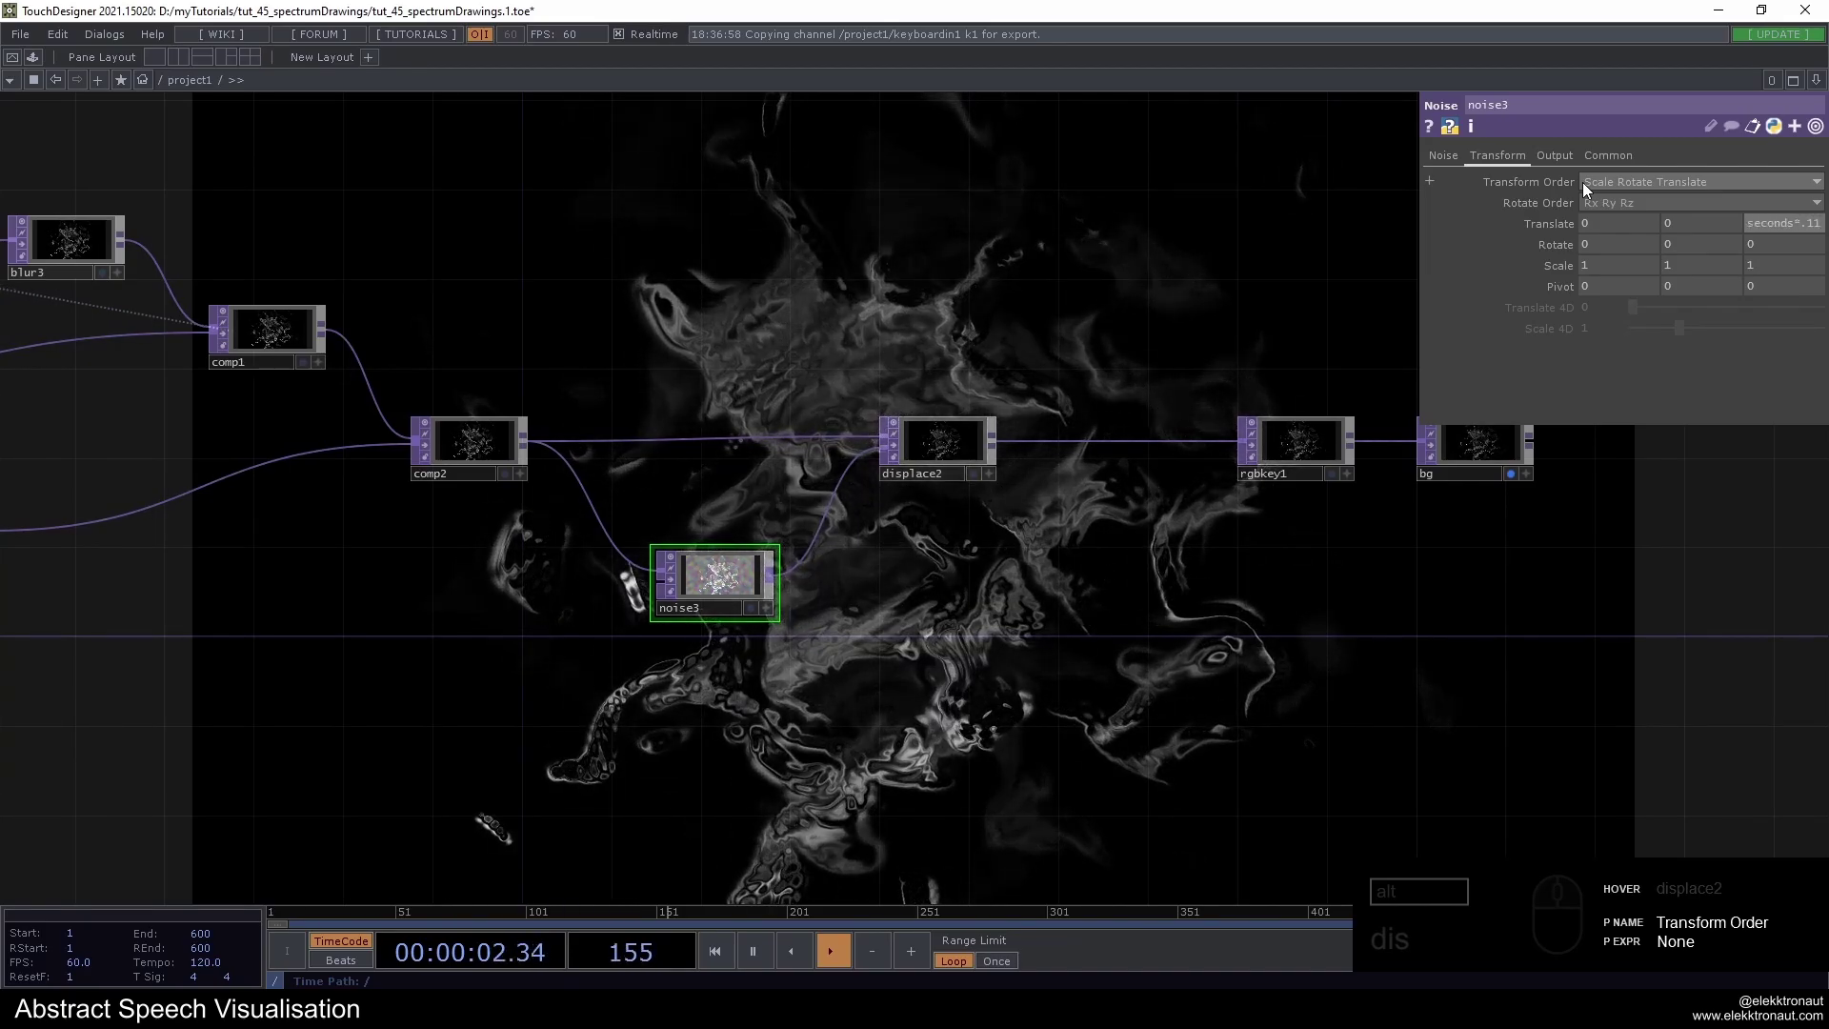
click(1336, 324)
key(1)
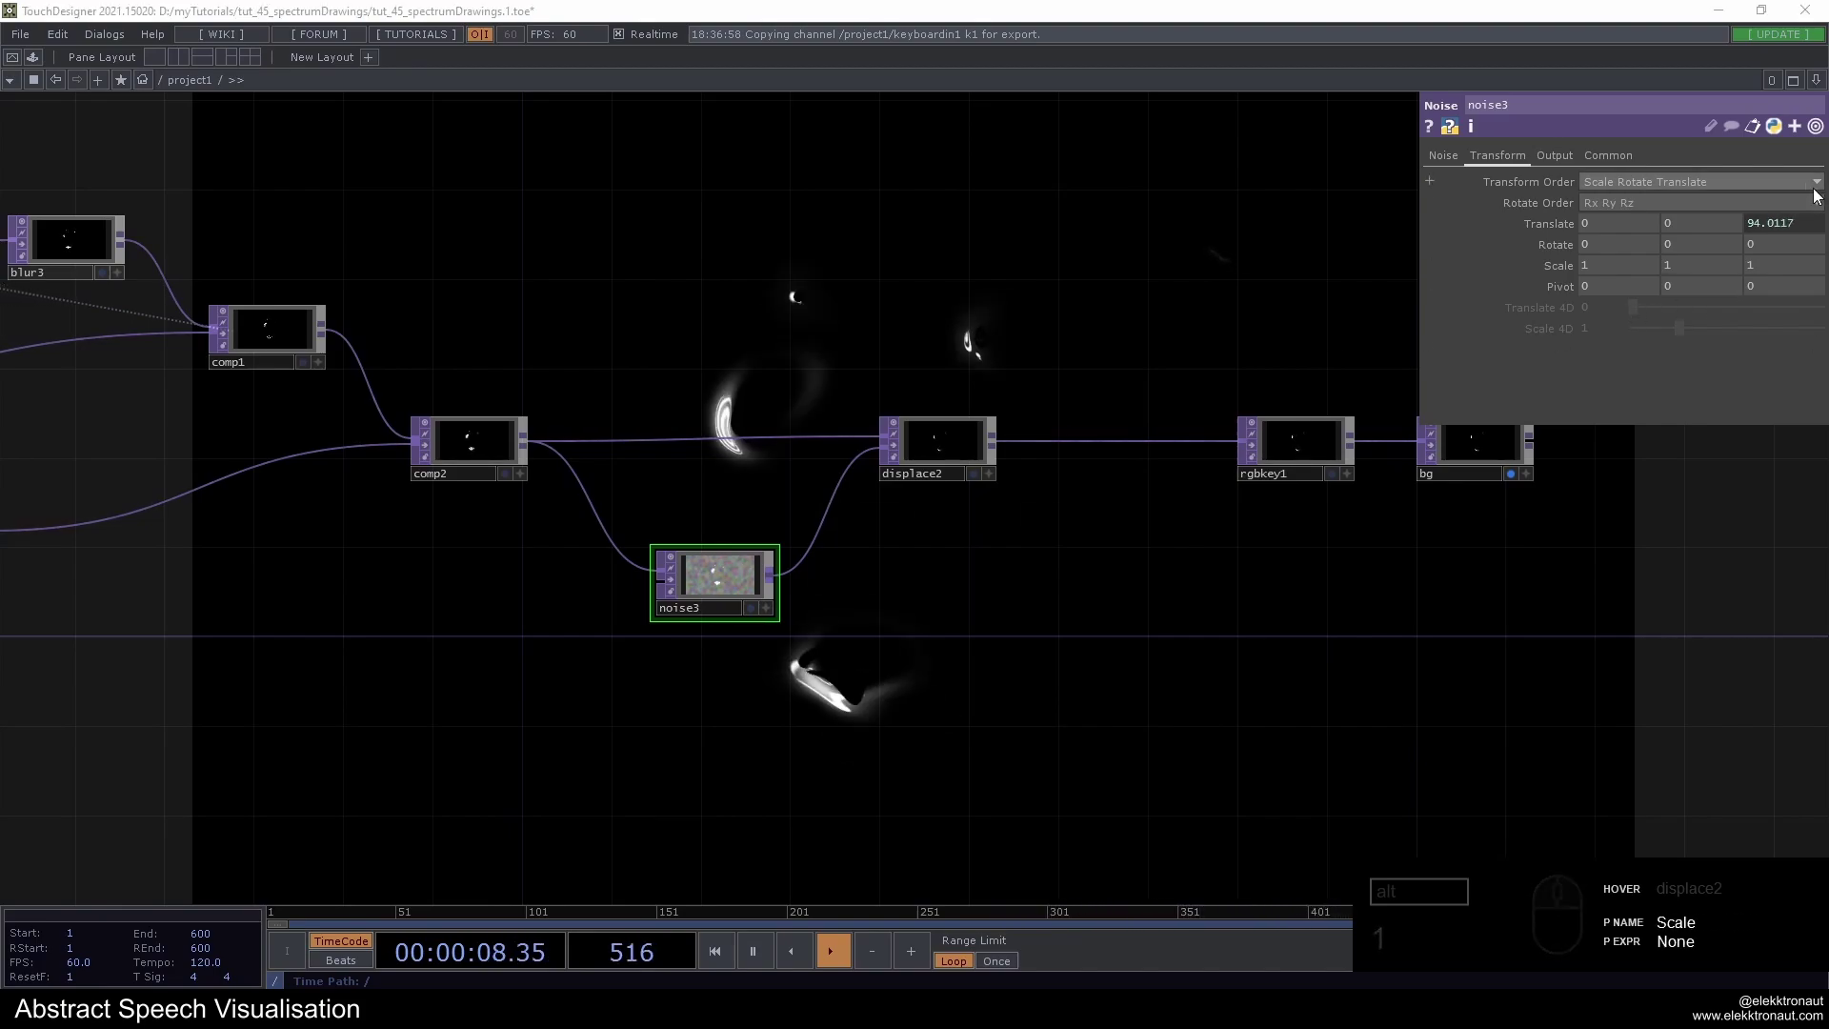
drag(1751, 220, 1712, 265)
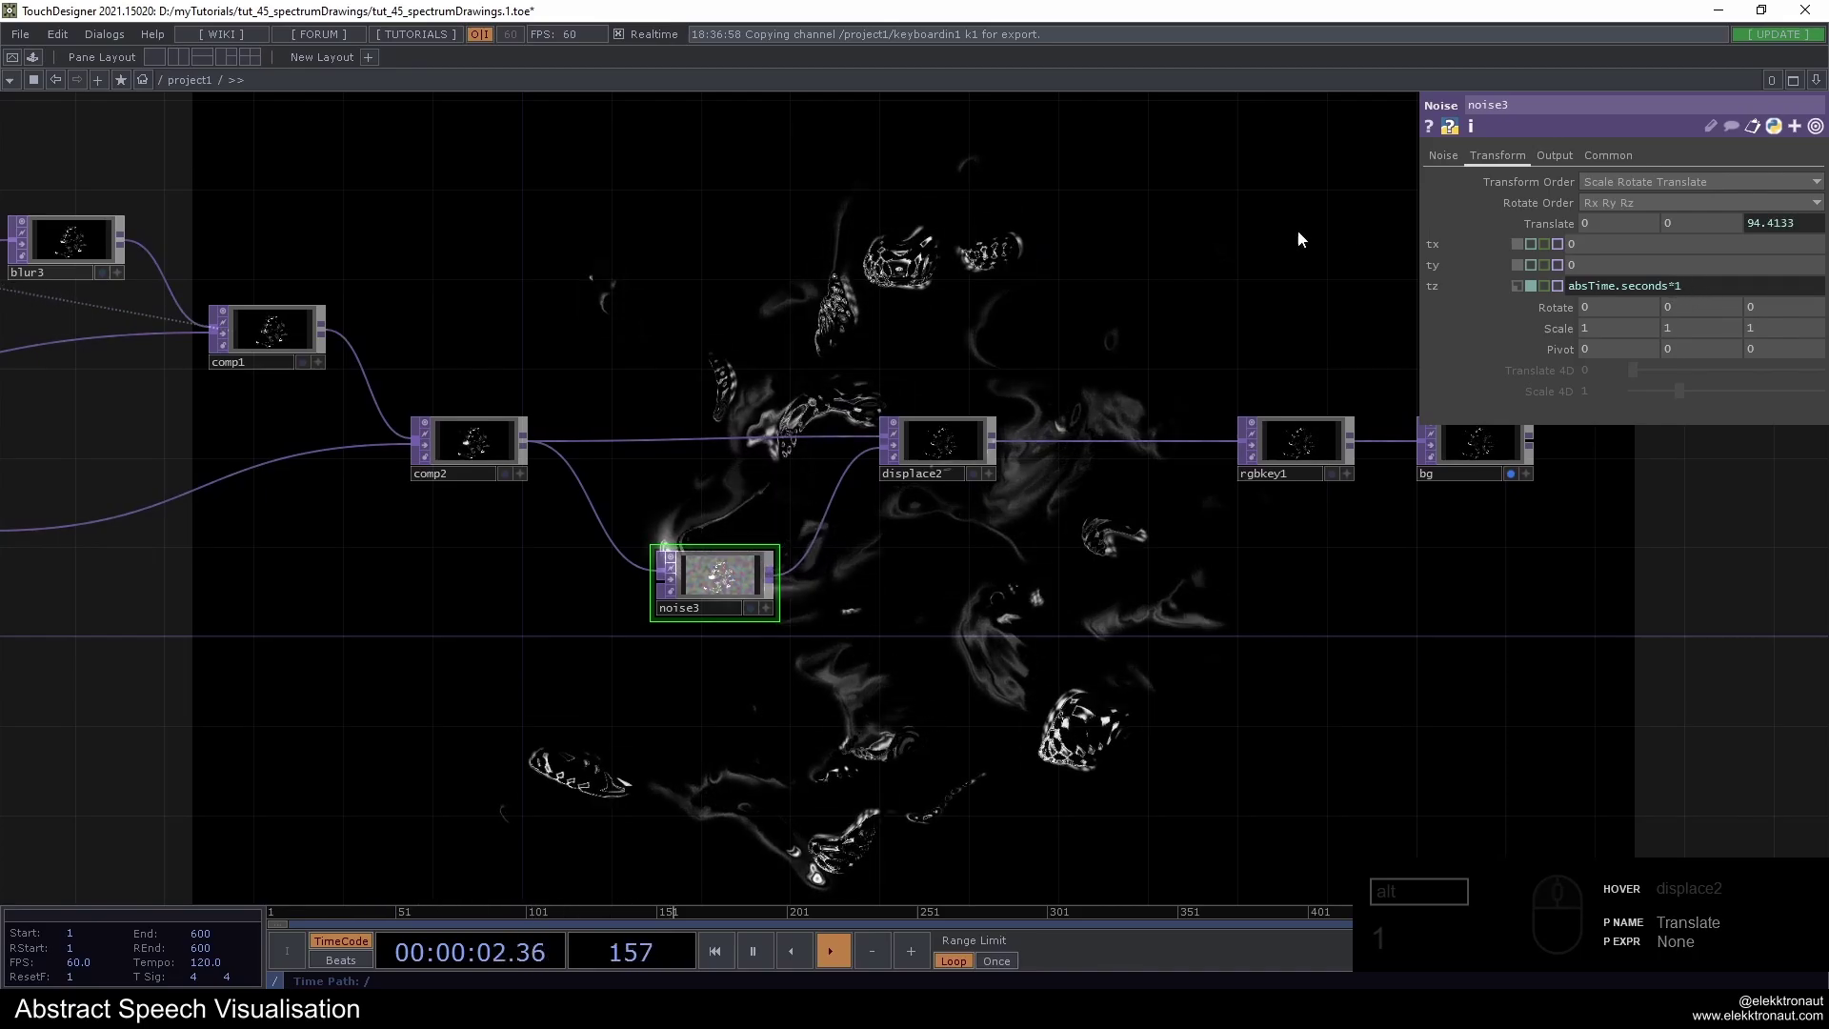
Undo an accidental period change and return to noise3's Noise page
drag(1446, 152, 1631, 274)
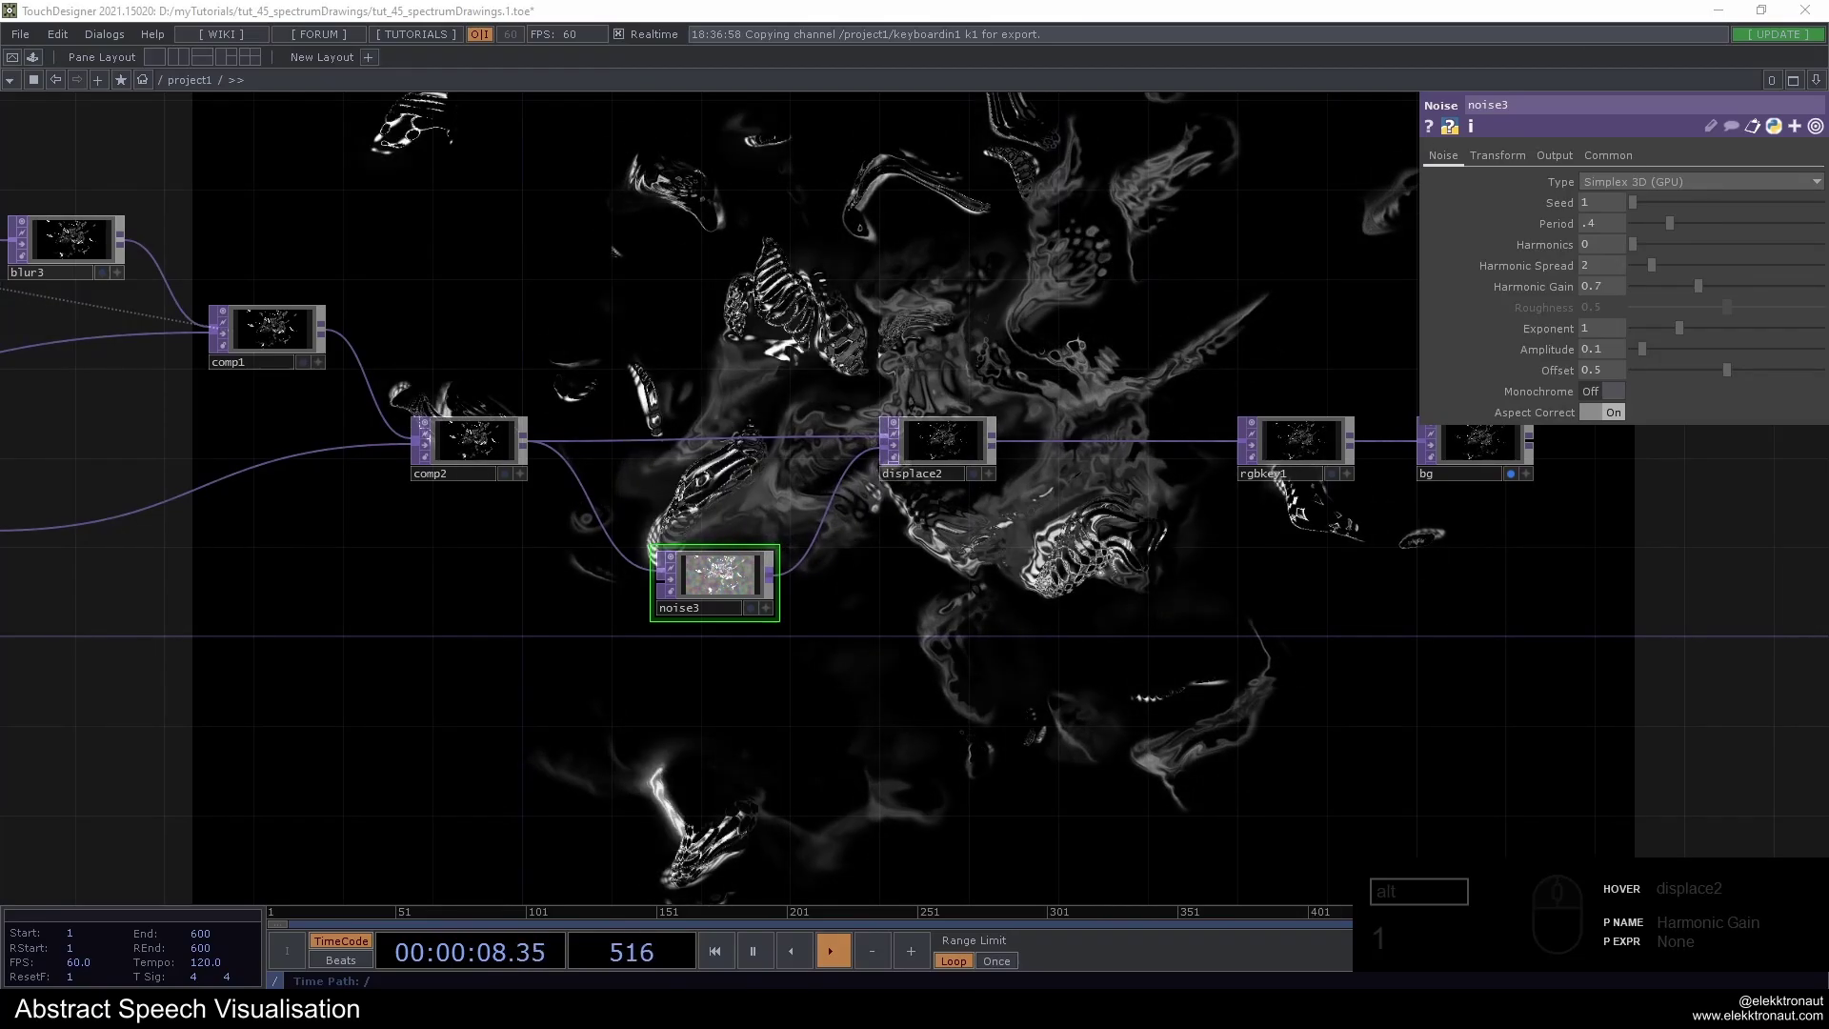
click(1600, 227)
key(ctrl+z)
click(1487, 165)
drag(1788, 228, 1749, 265)
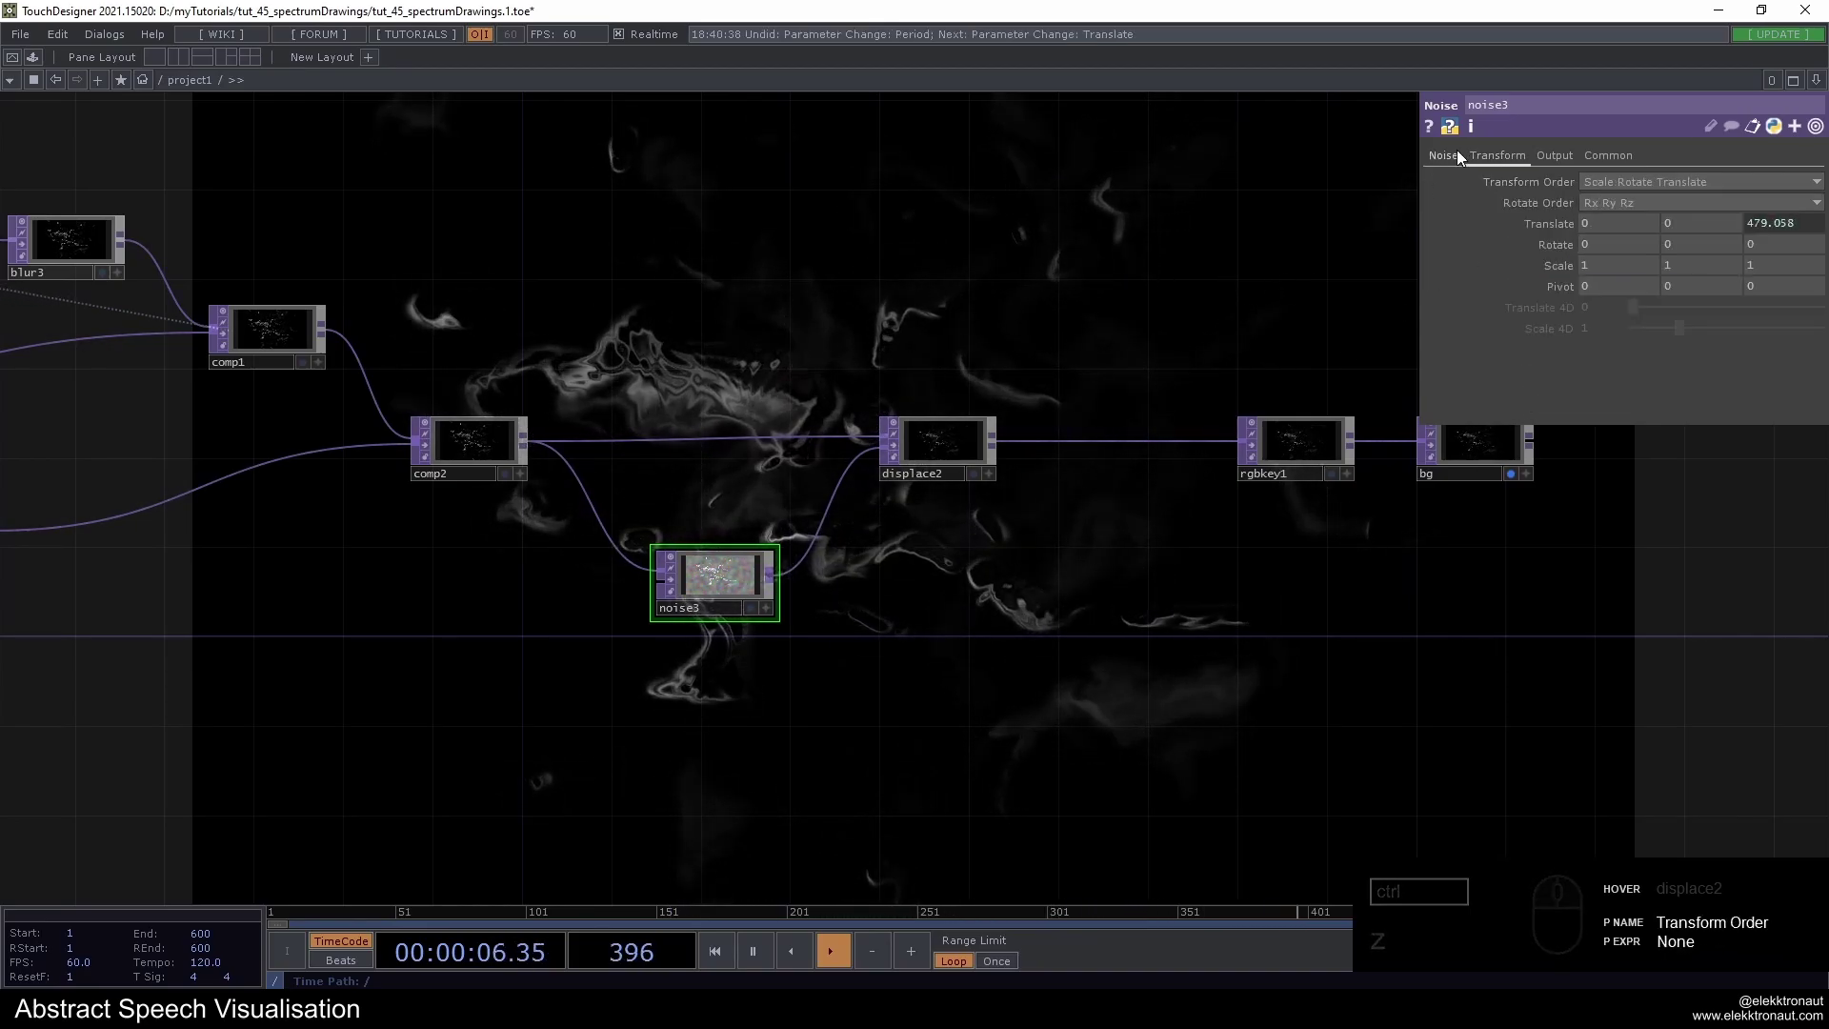
click(1459, 158)
Set noise3's RGB output to noise only
drag(1123, 319, 1126, 364)
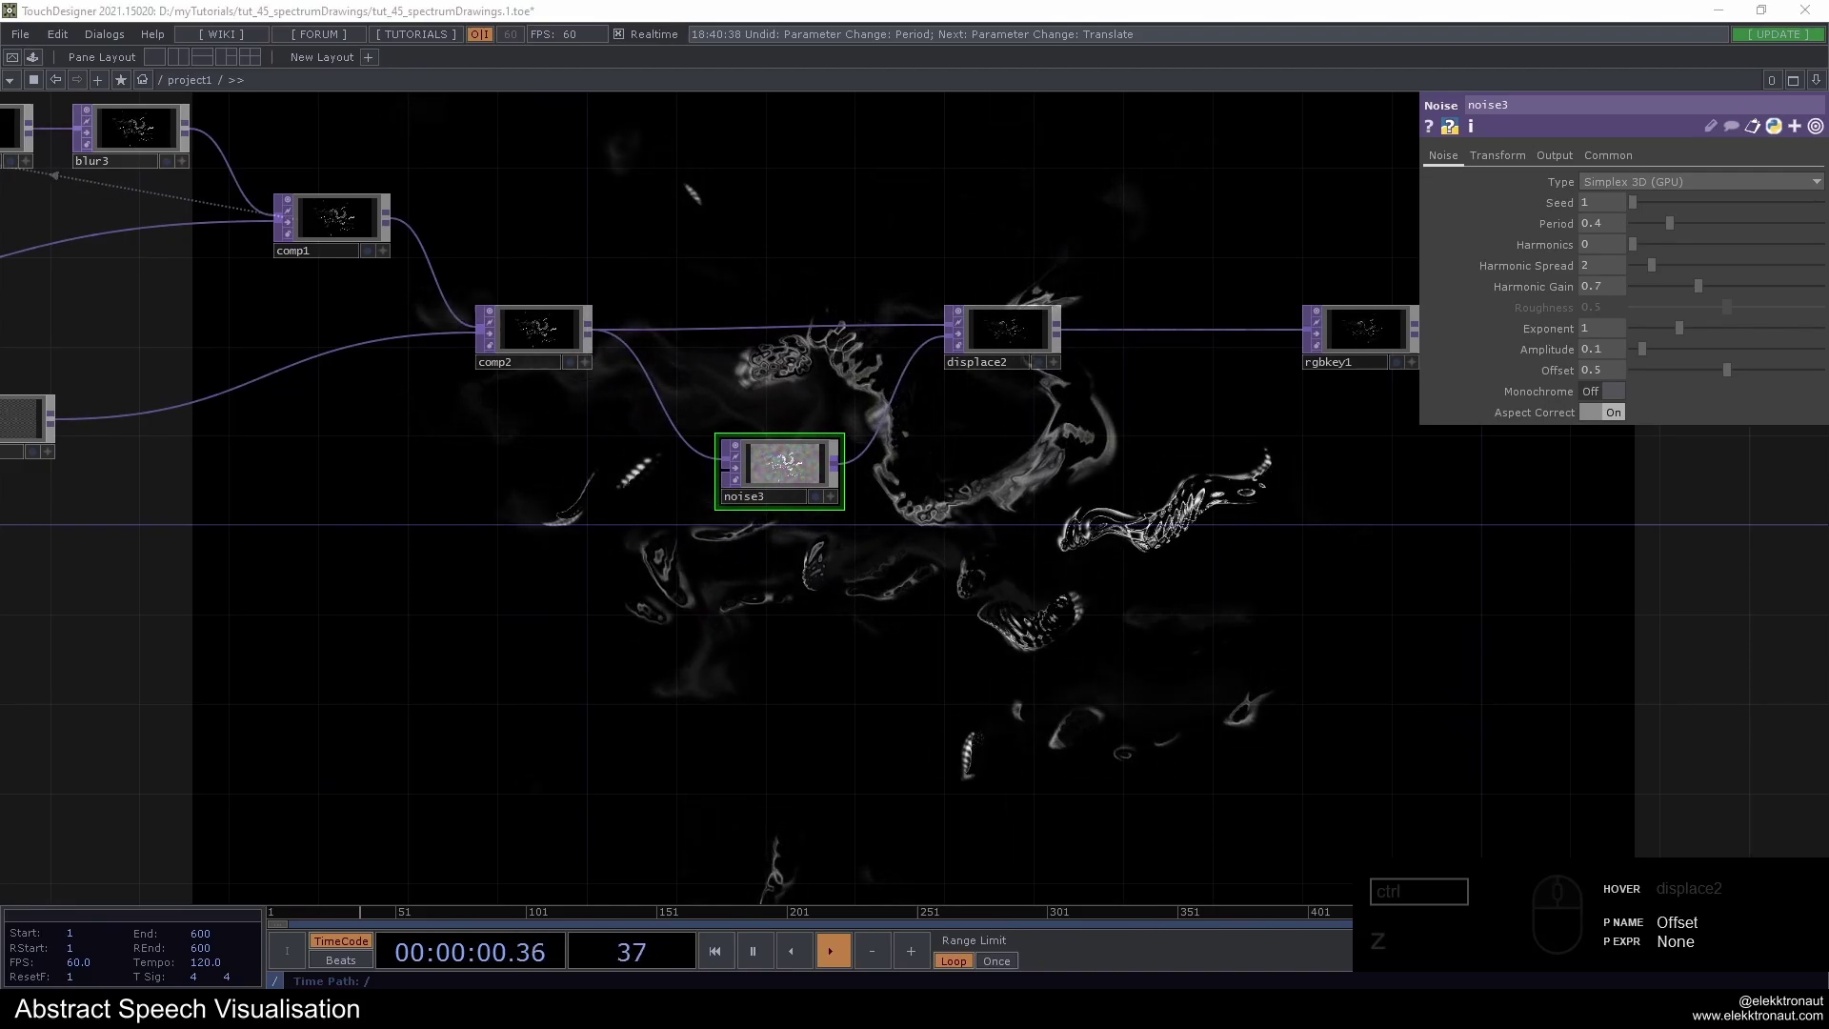
drag(1084, 474, 1010, 307)
key(1)
drag(879, 328, 878, 369)
drag(893, 378, 978, 333)
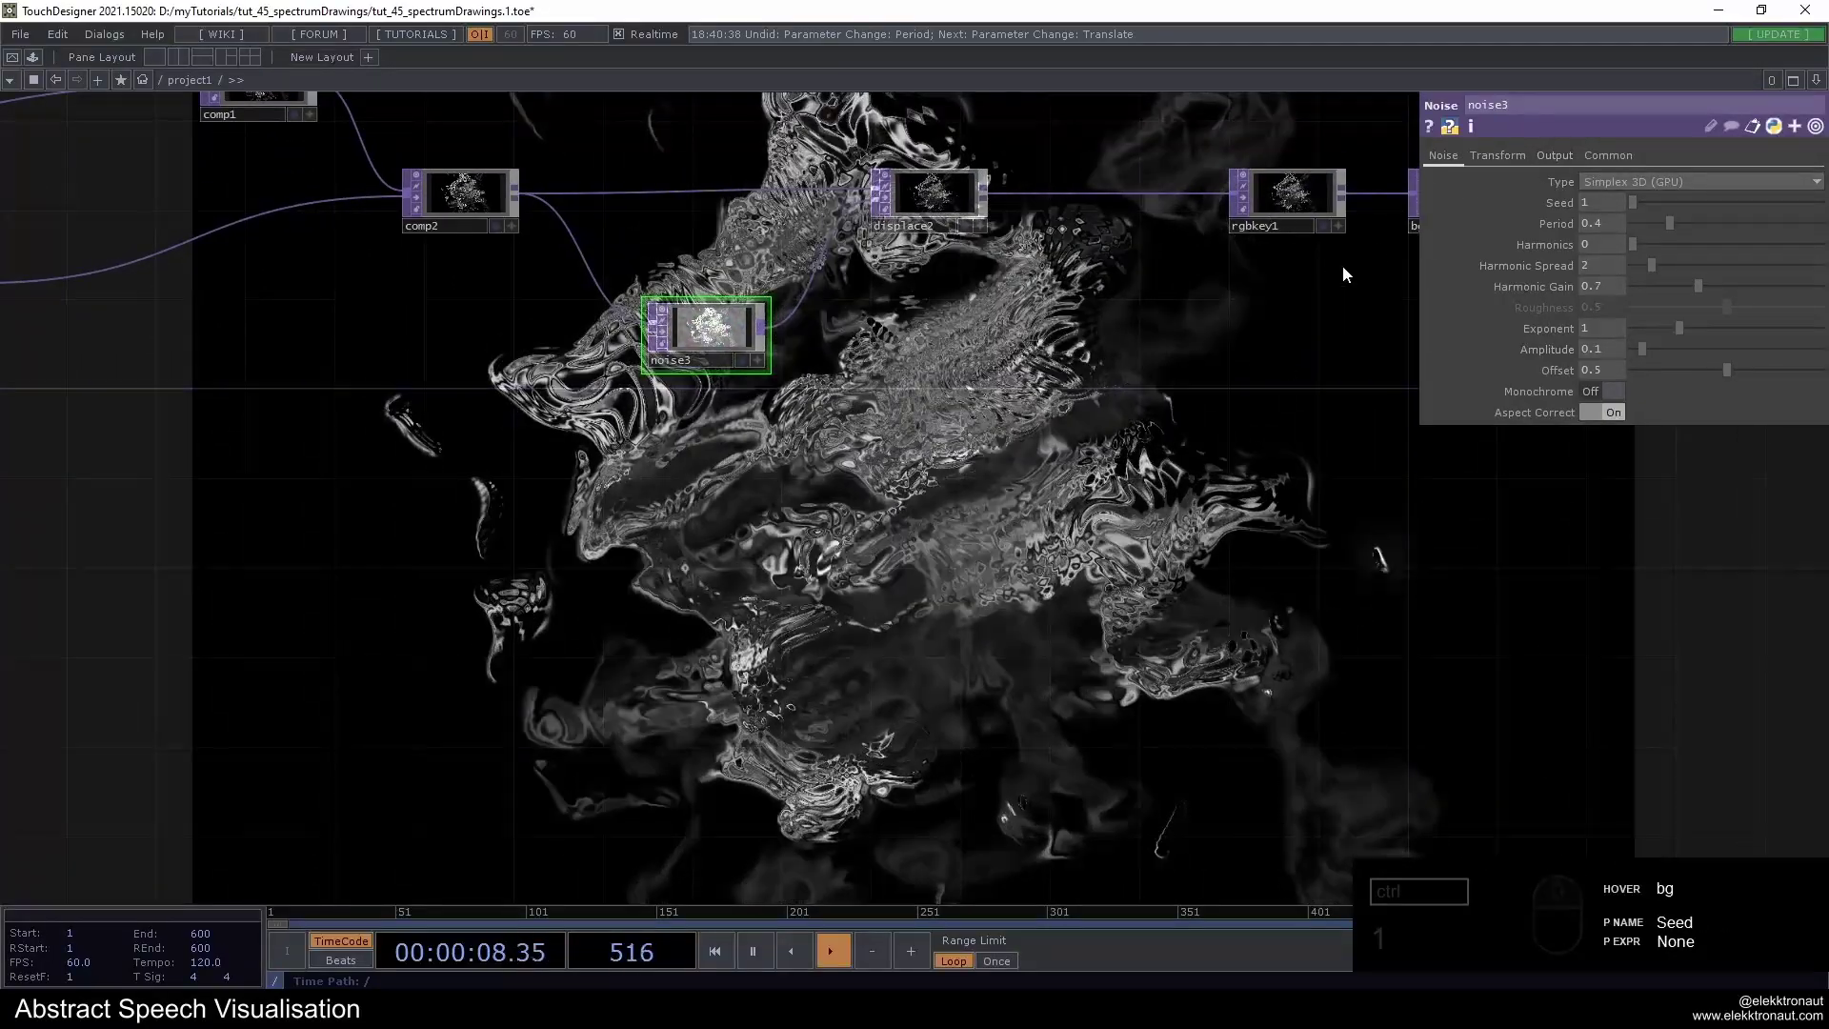
drag(1559, 164, 1659, 176)
click(1608, 180)
click(1614, 205)
Check the warped result in the viewer and raise noise3's period to 0.5
click(924, 498)
double_click(925, 495)
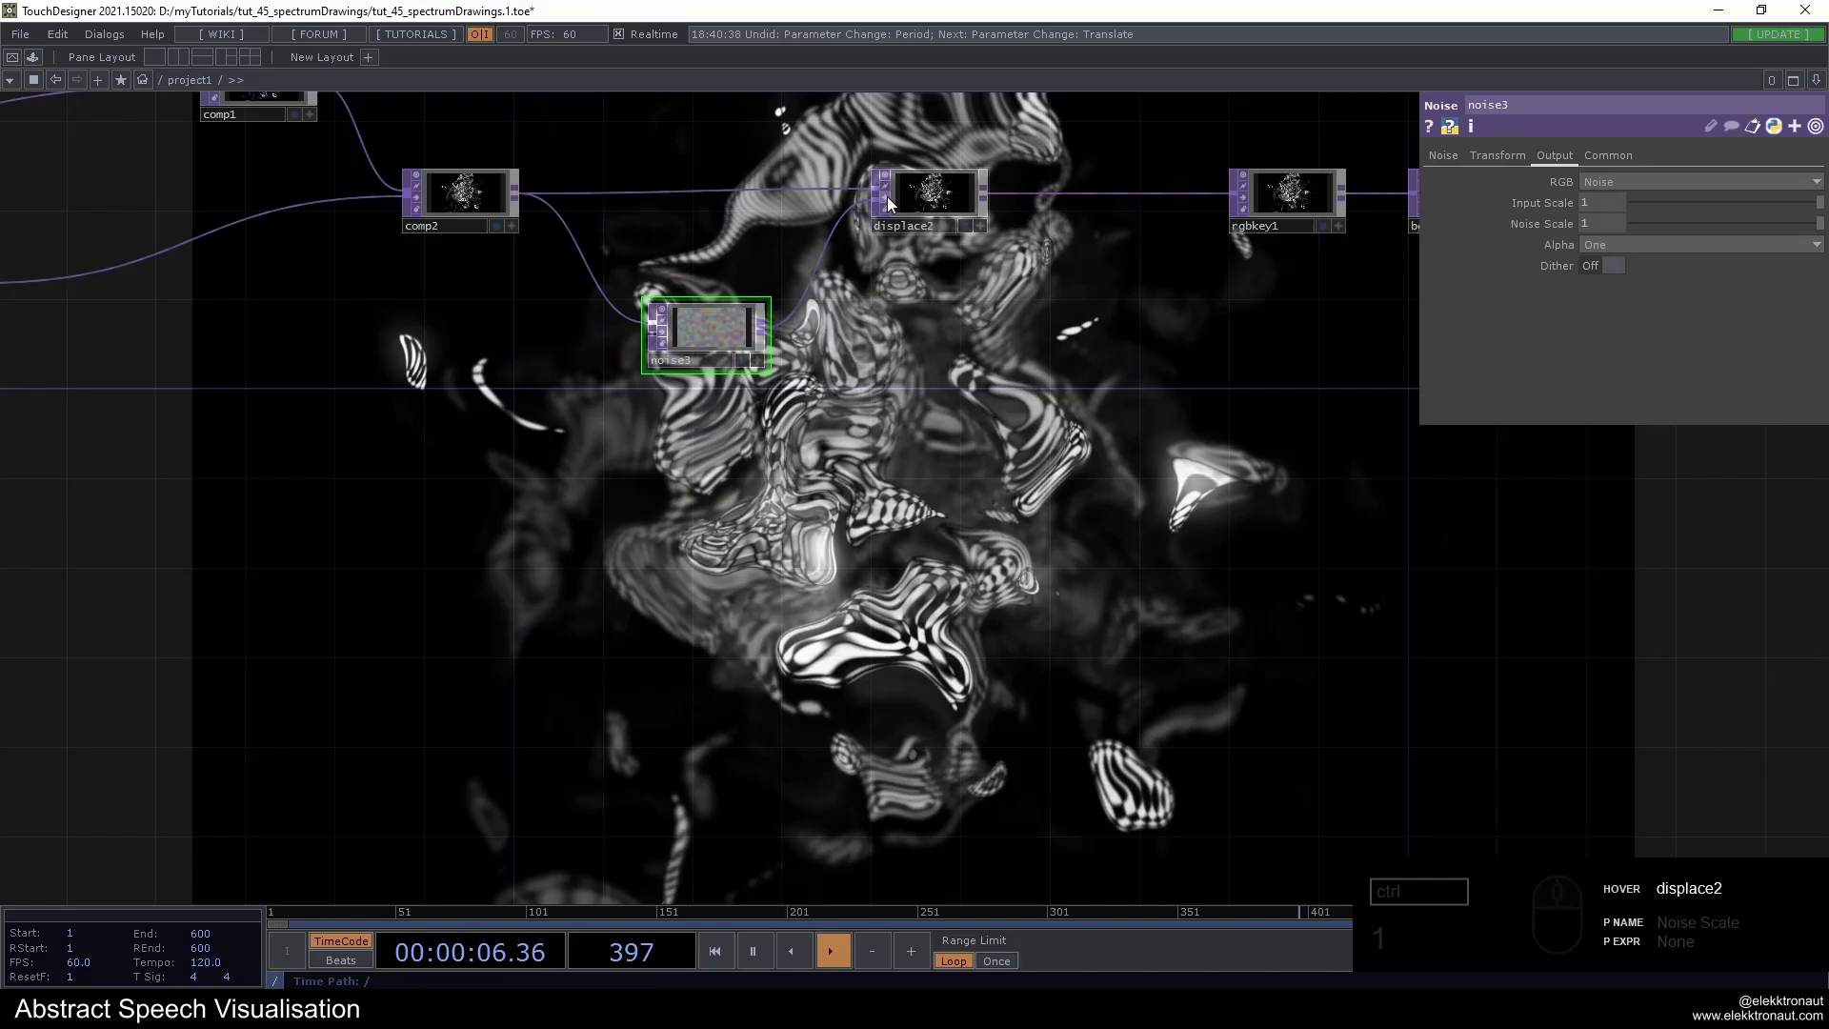
click(891, 200)
click(891, 201)
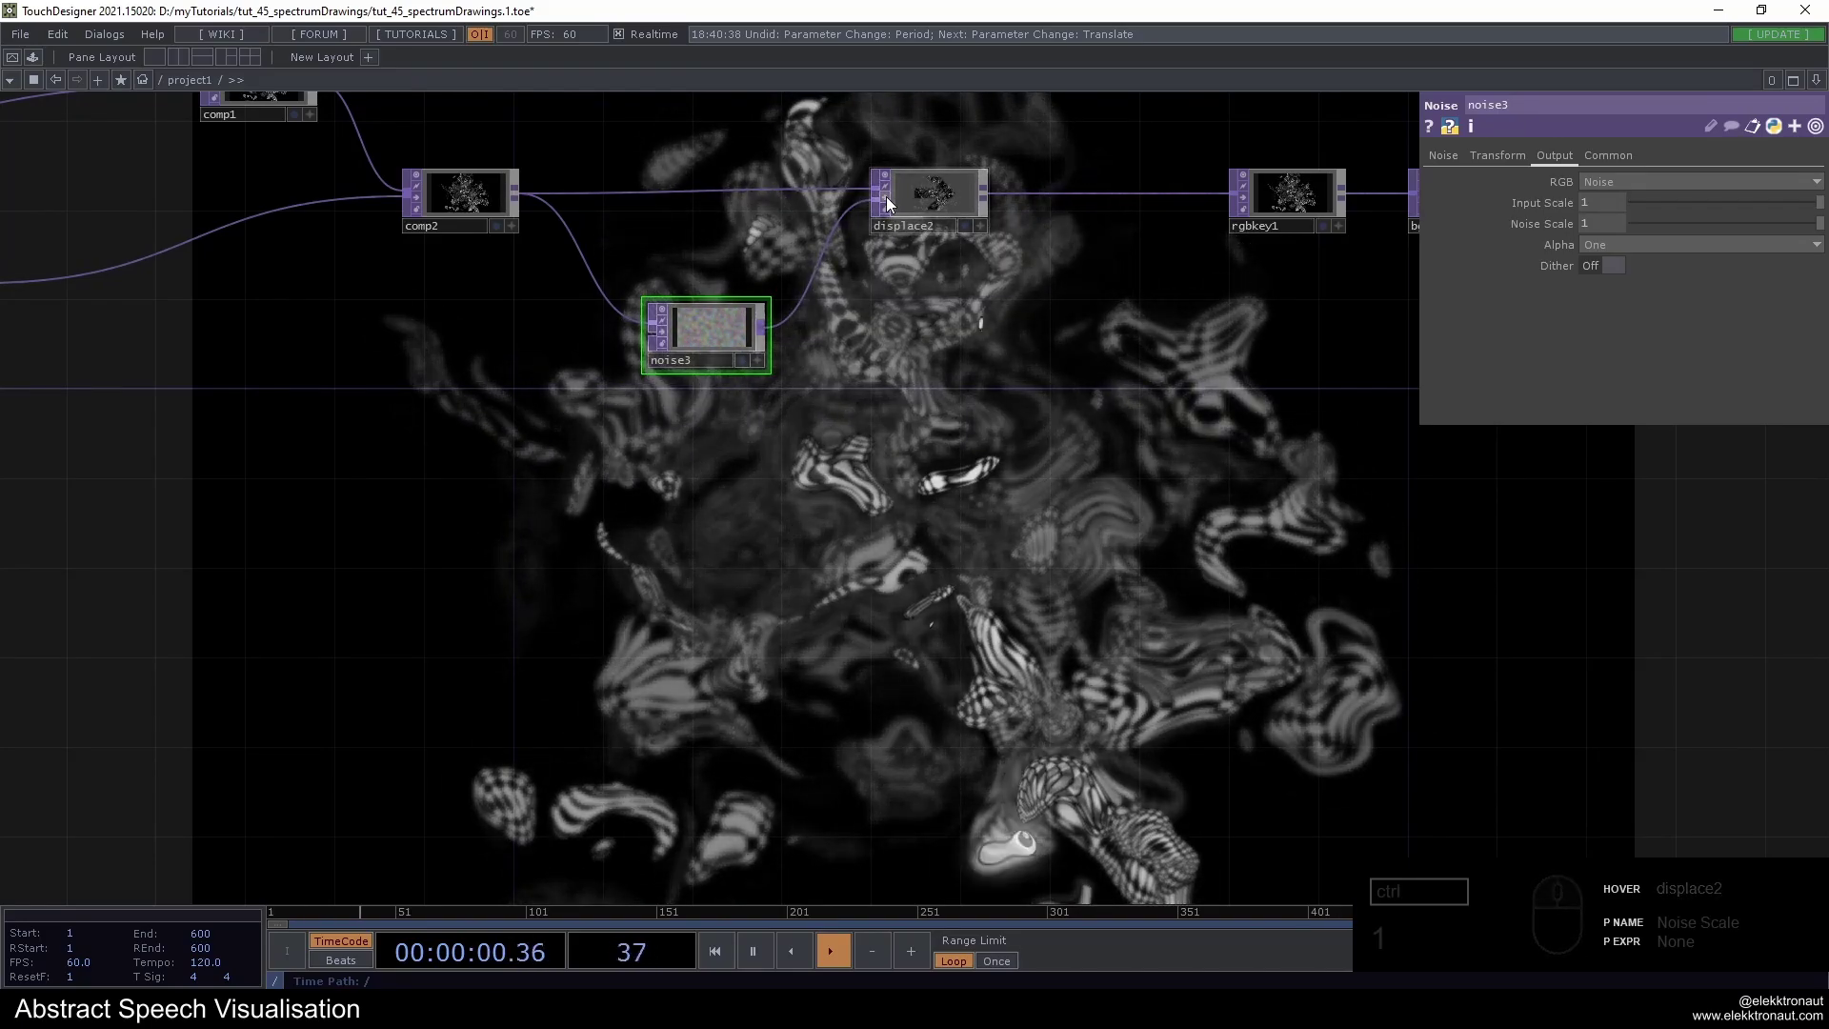
click(890, 201)
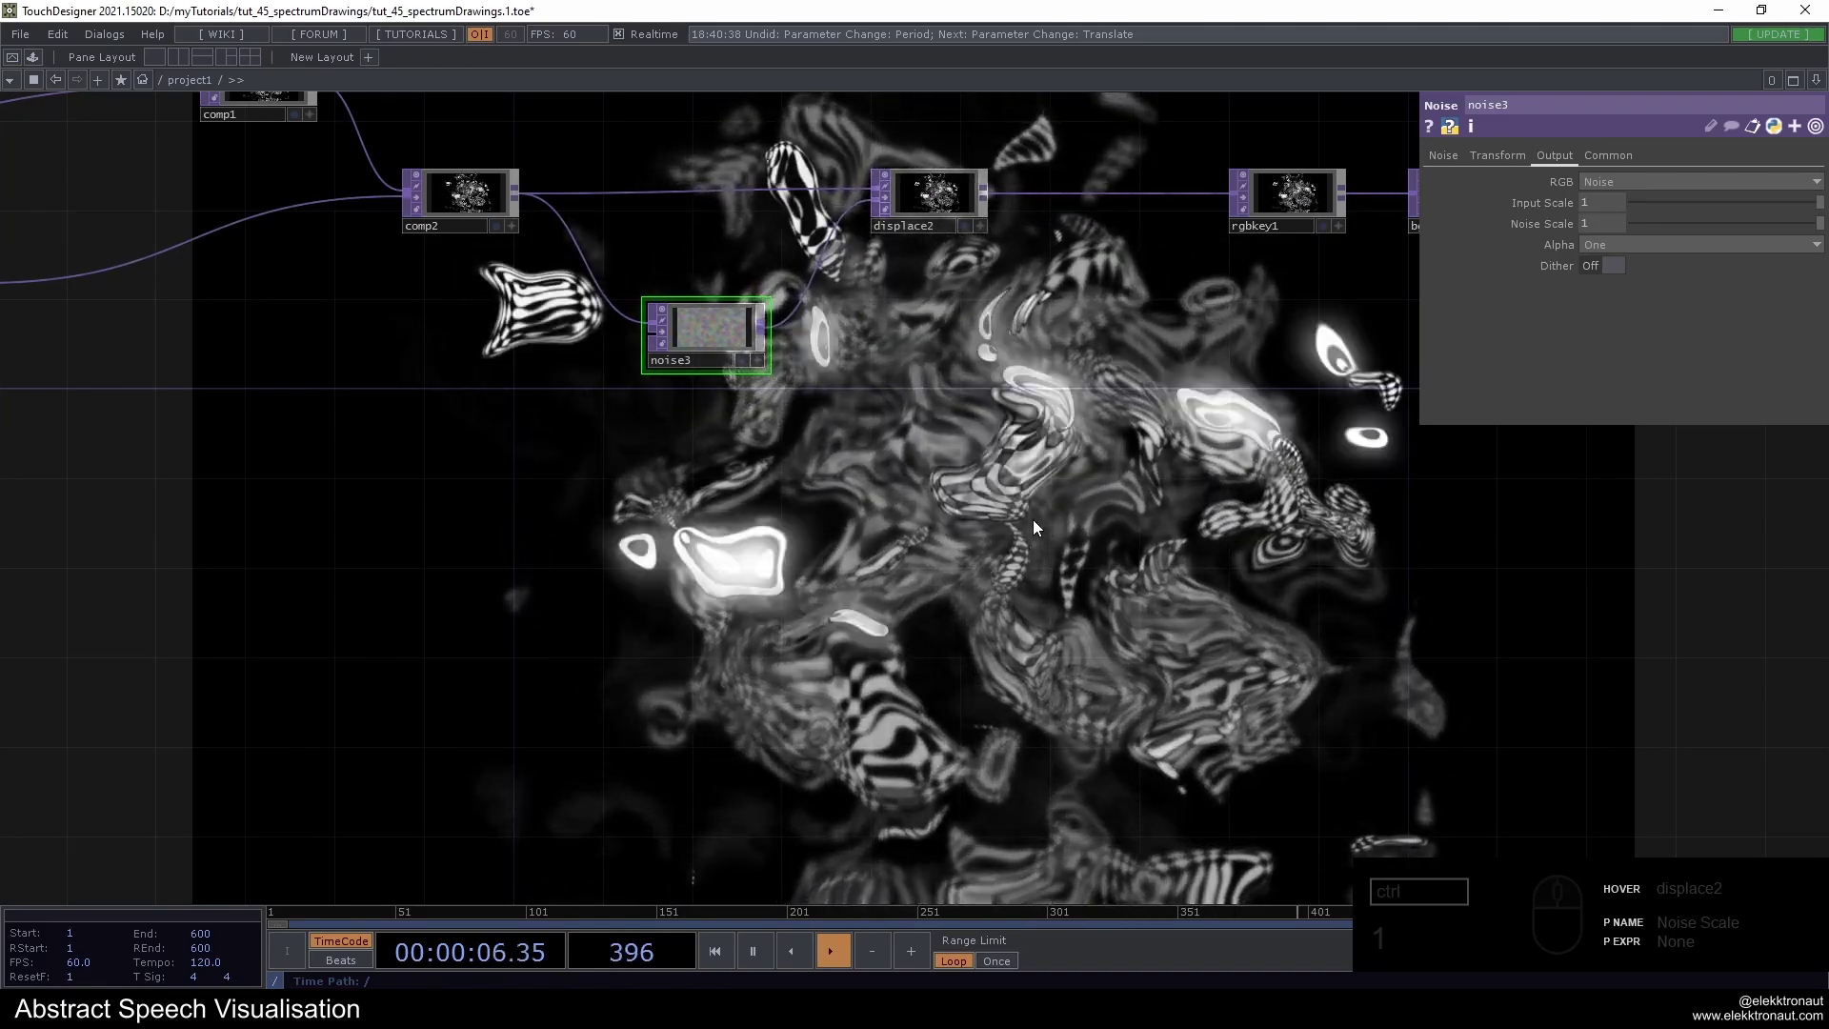
click(890, 201)
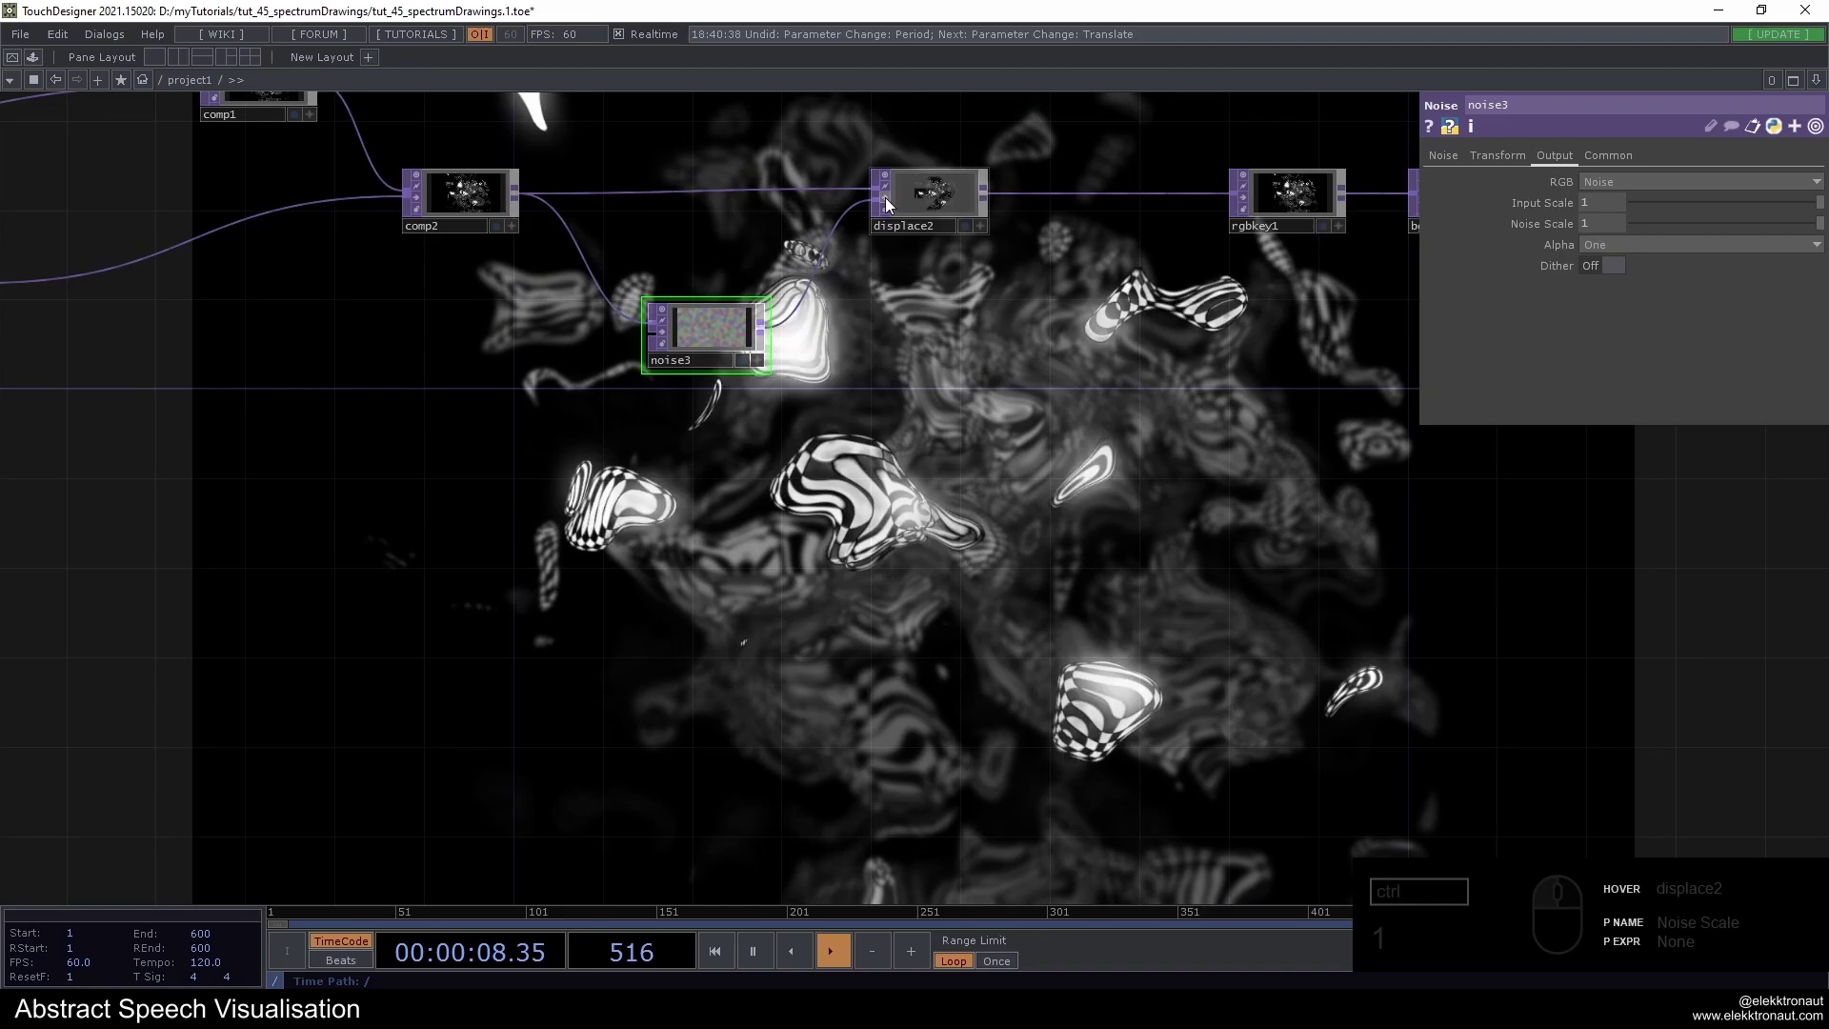
click(890, 202)
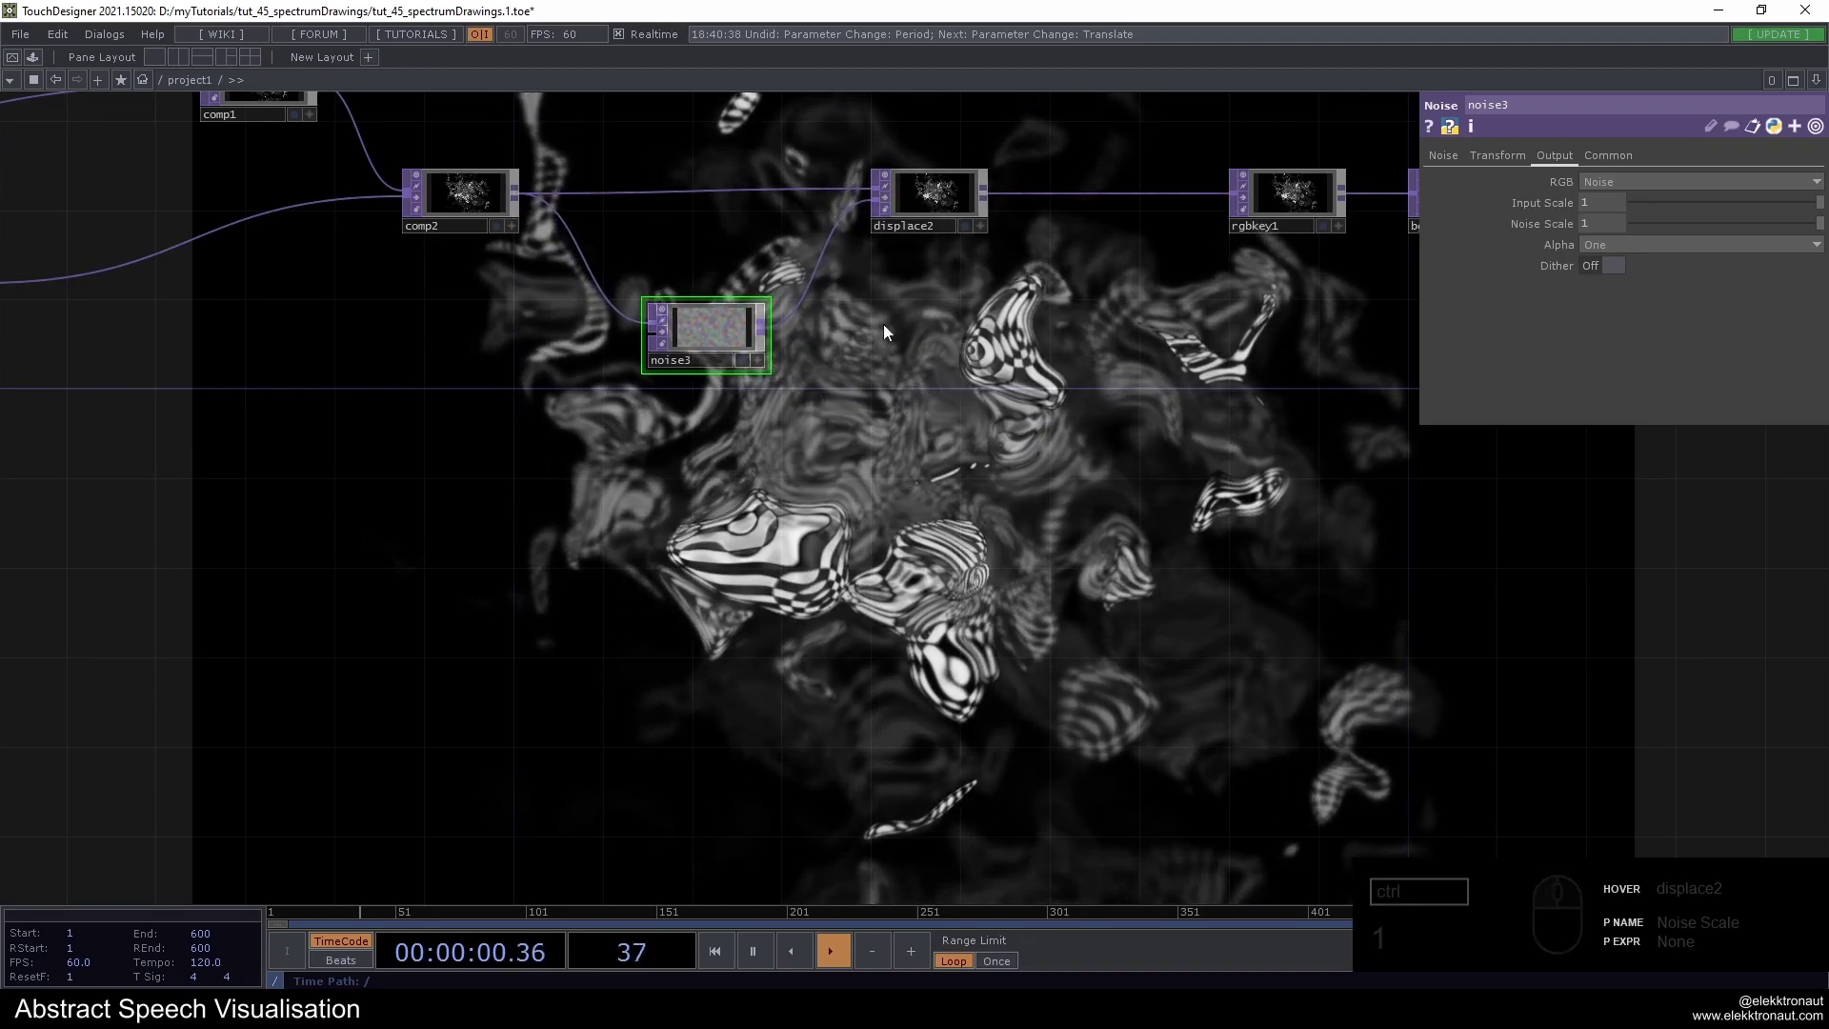
drag(1443, 165, 1622, 214)
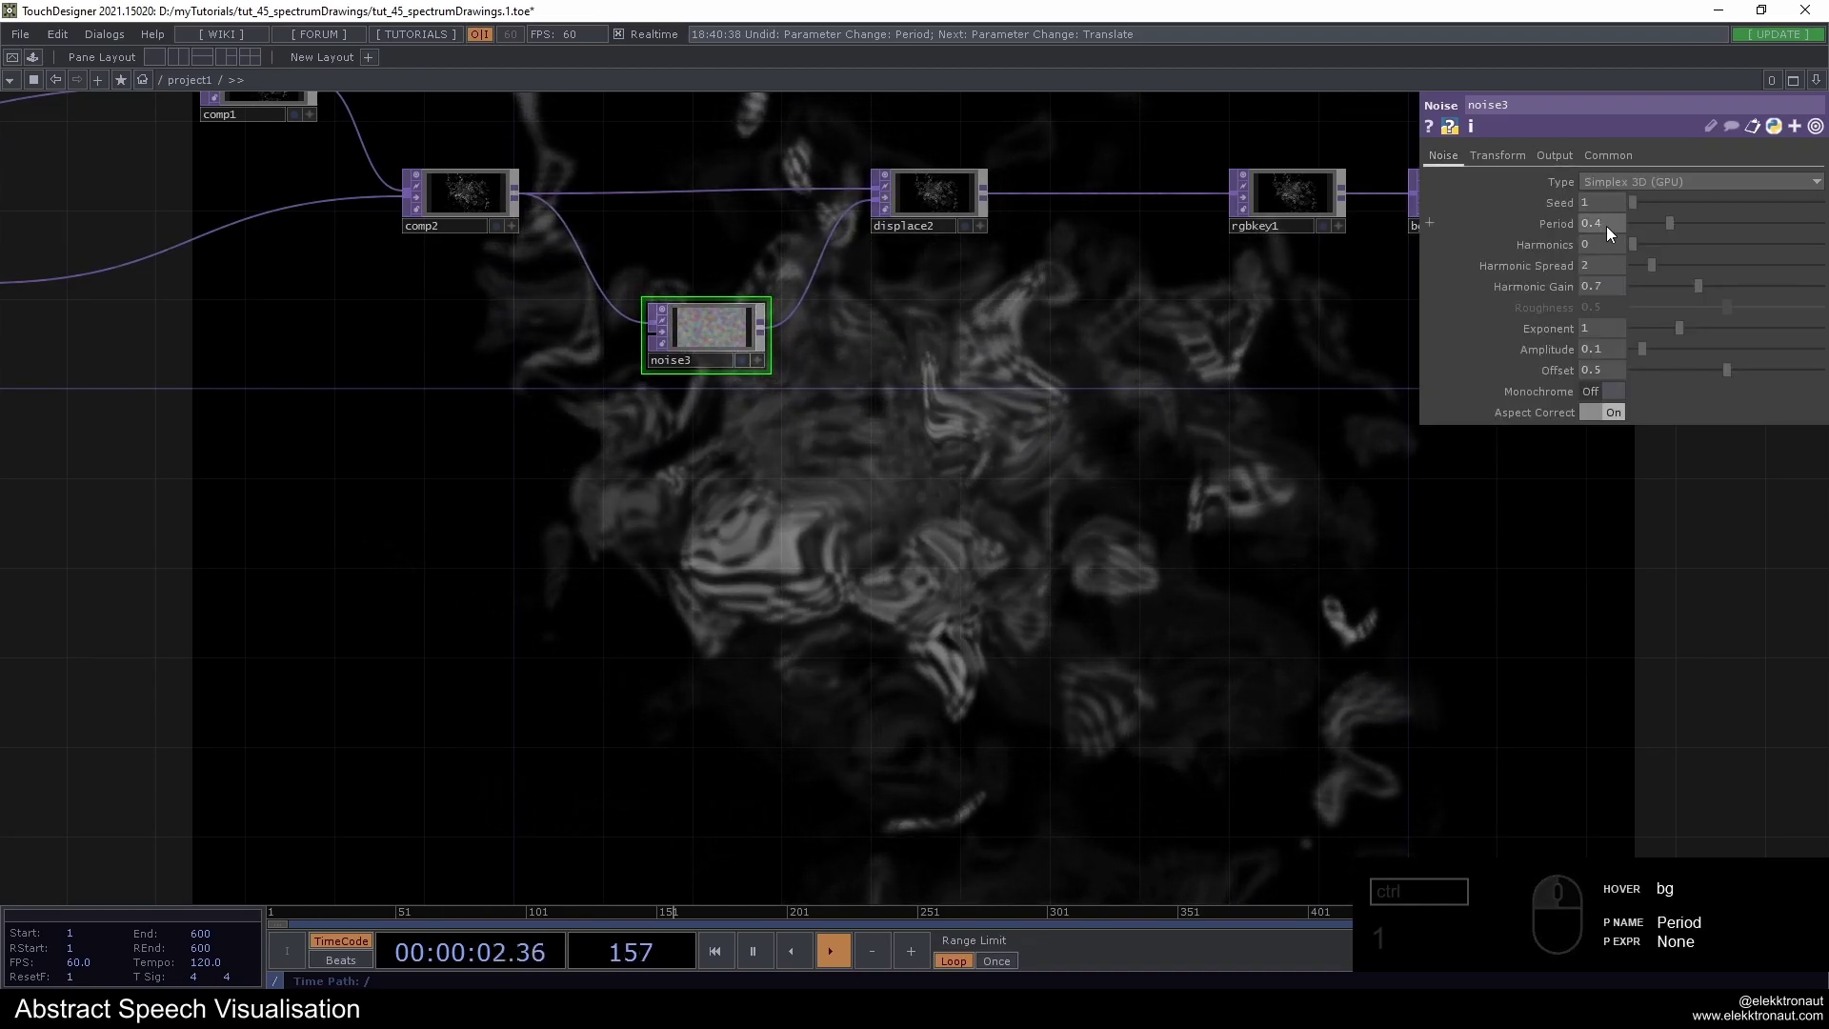
drag(1609, 227, 1173, 371)
drag(1155, 373, 897, 521)
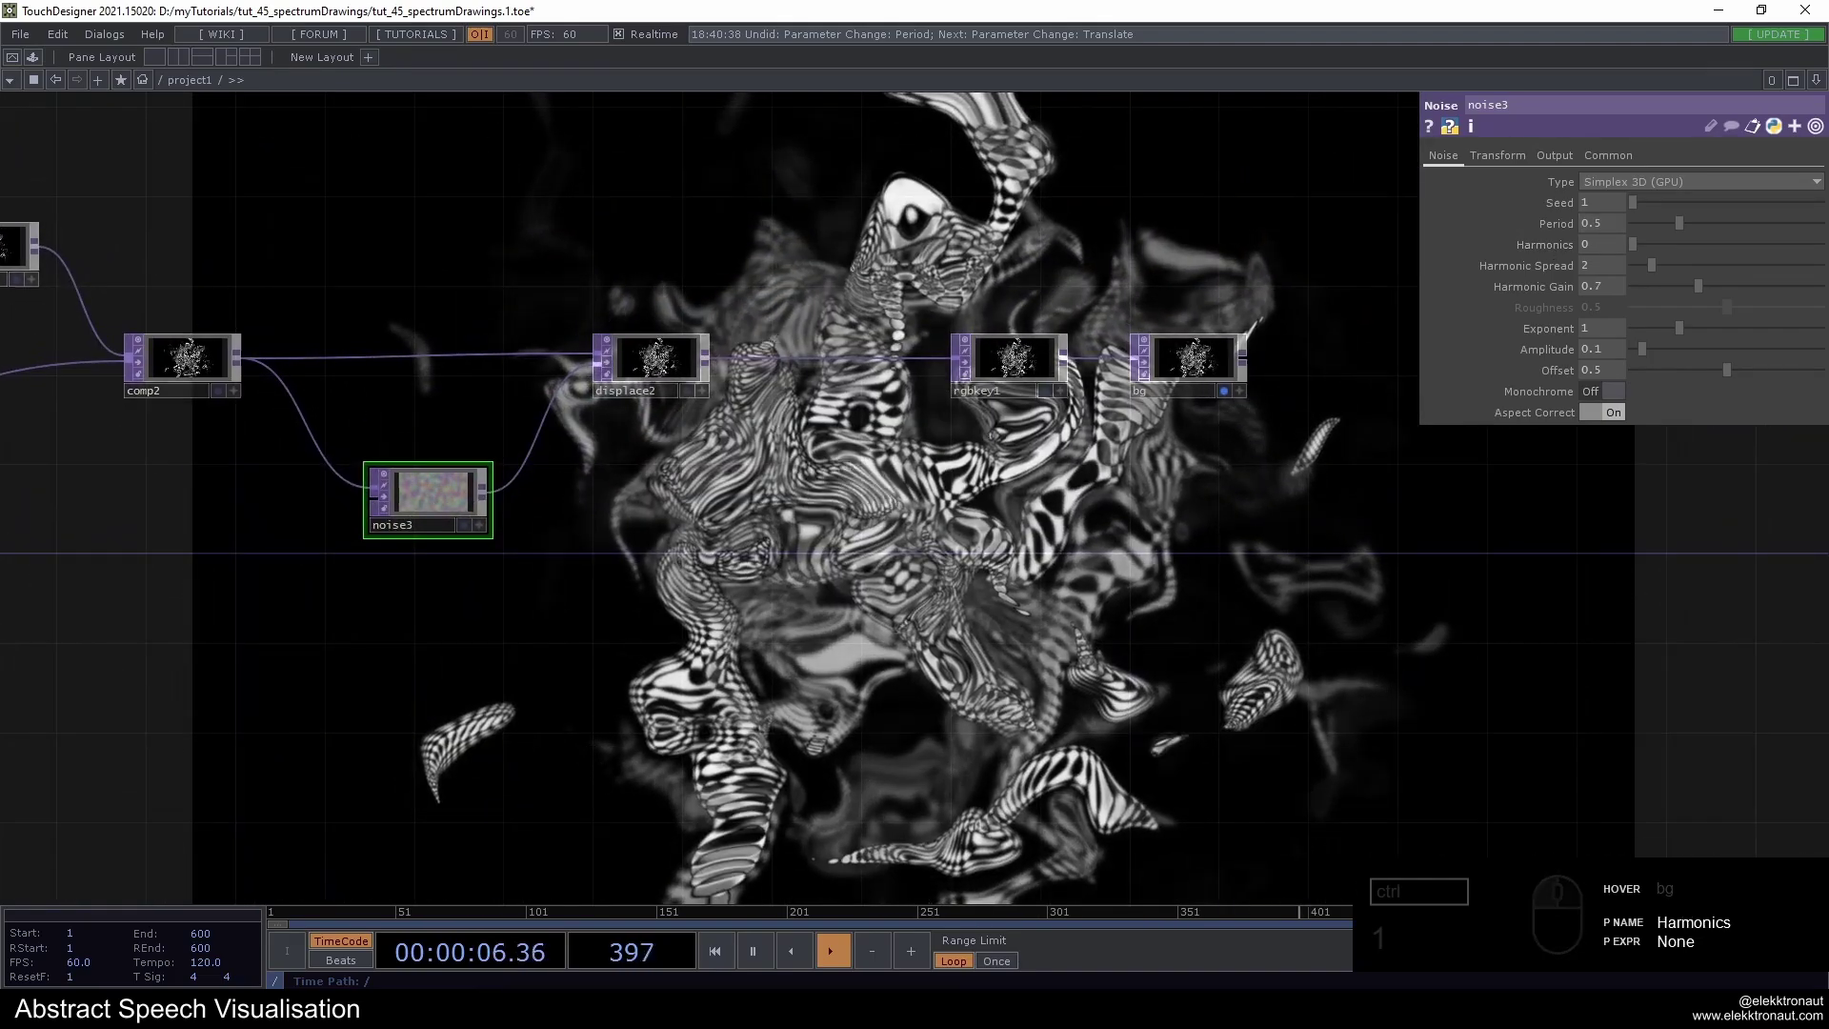
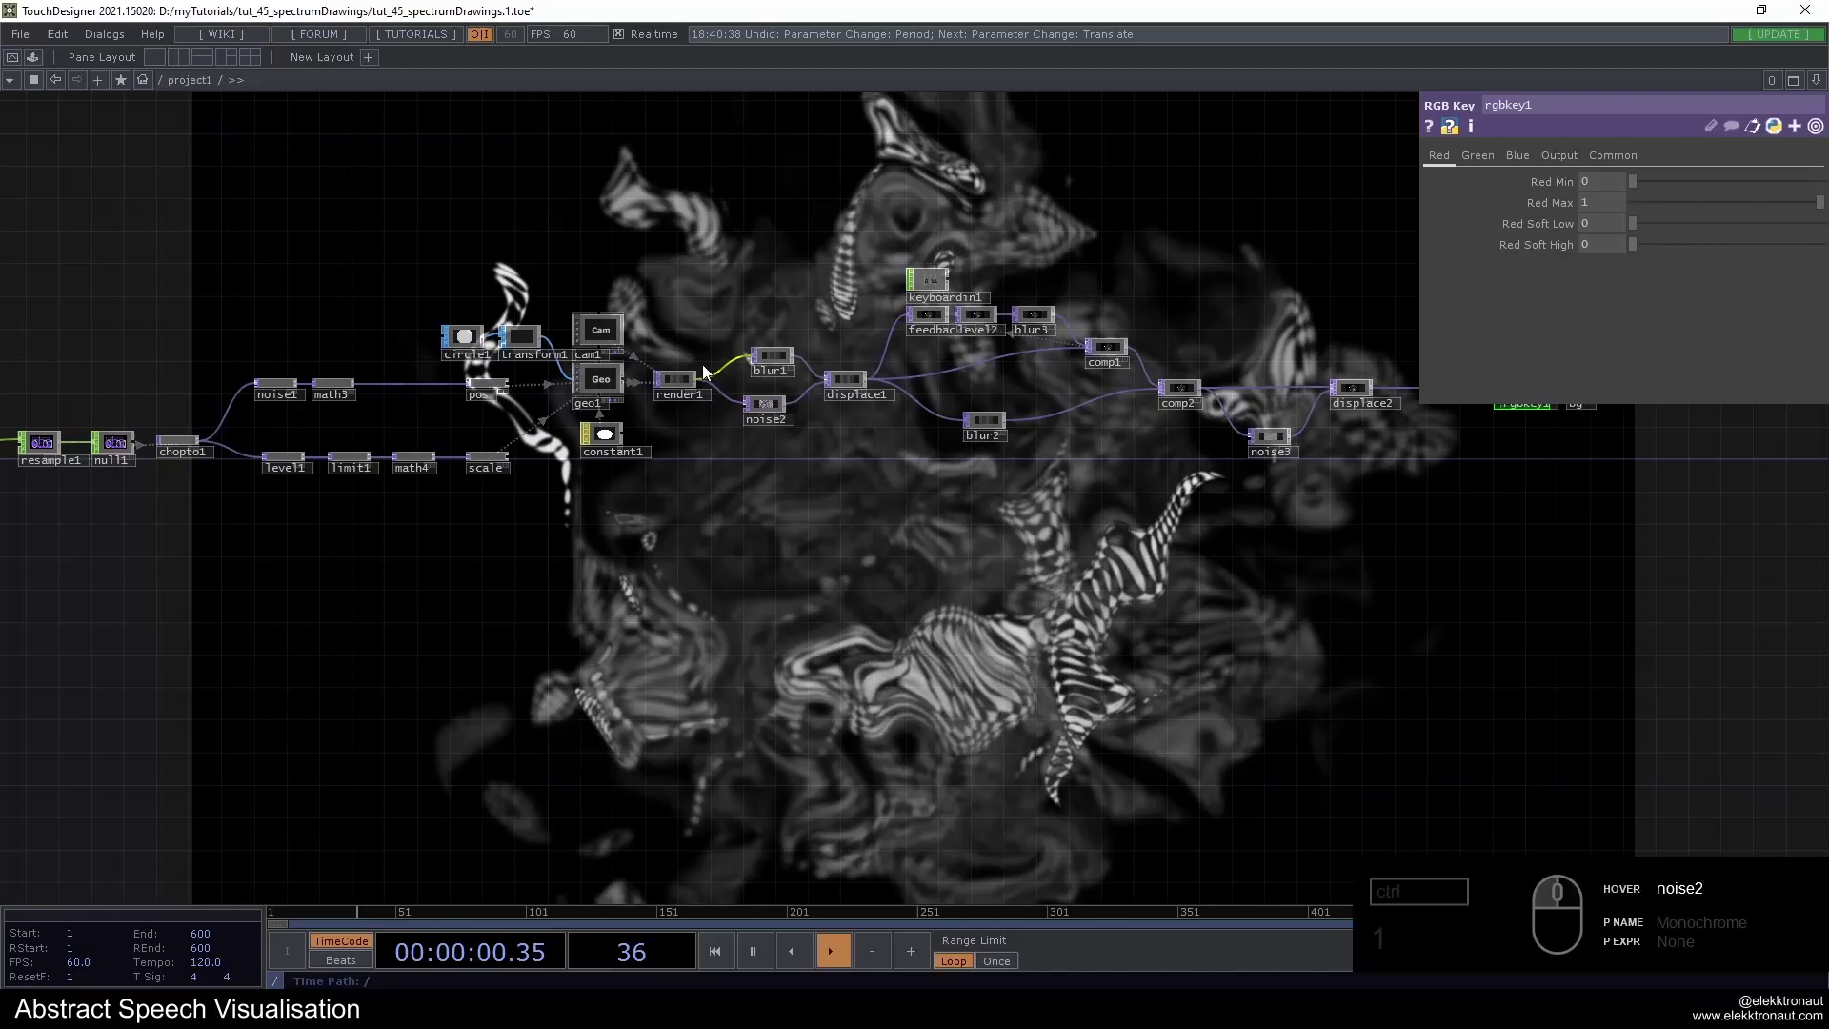
Zoom out and pass cam1 and render1 near the top of the network
middle_click(418, 321)
click(490, 347)
click(794, 345)
click(900, 231)
click(1755, 234)
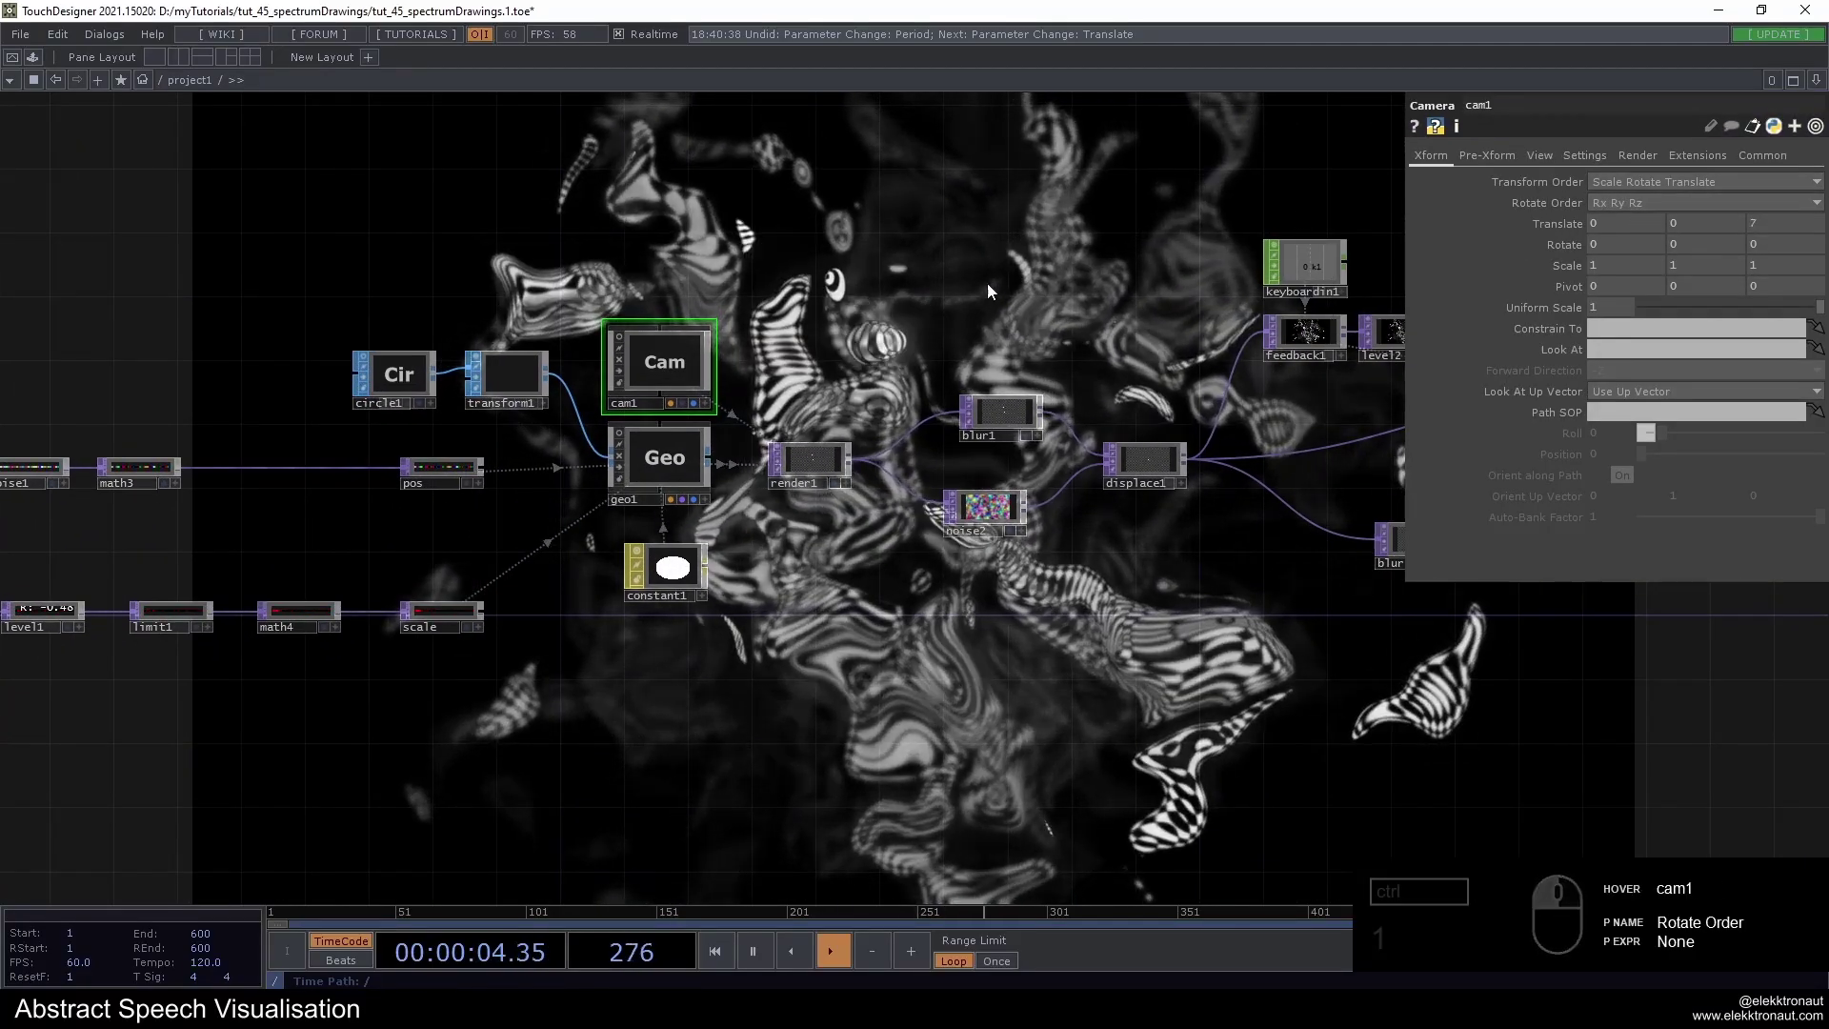
key(1)
Pan to audiofilein1, audiodevin1, audiodevout1 and switch1 at the network start
drag(987, 295, 1100, 348)
drag(993, 479, 1009, 354)
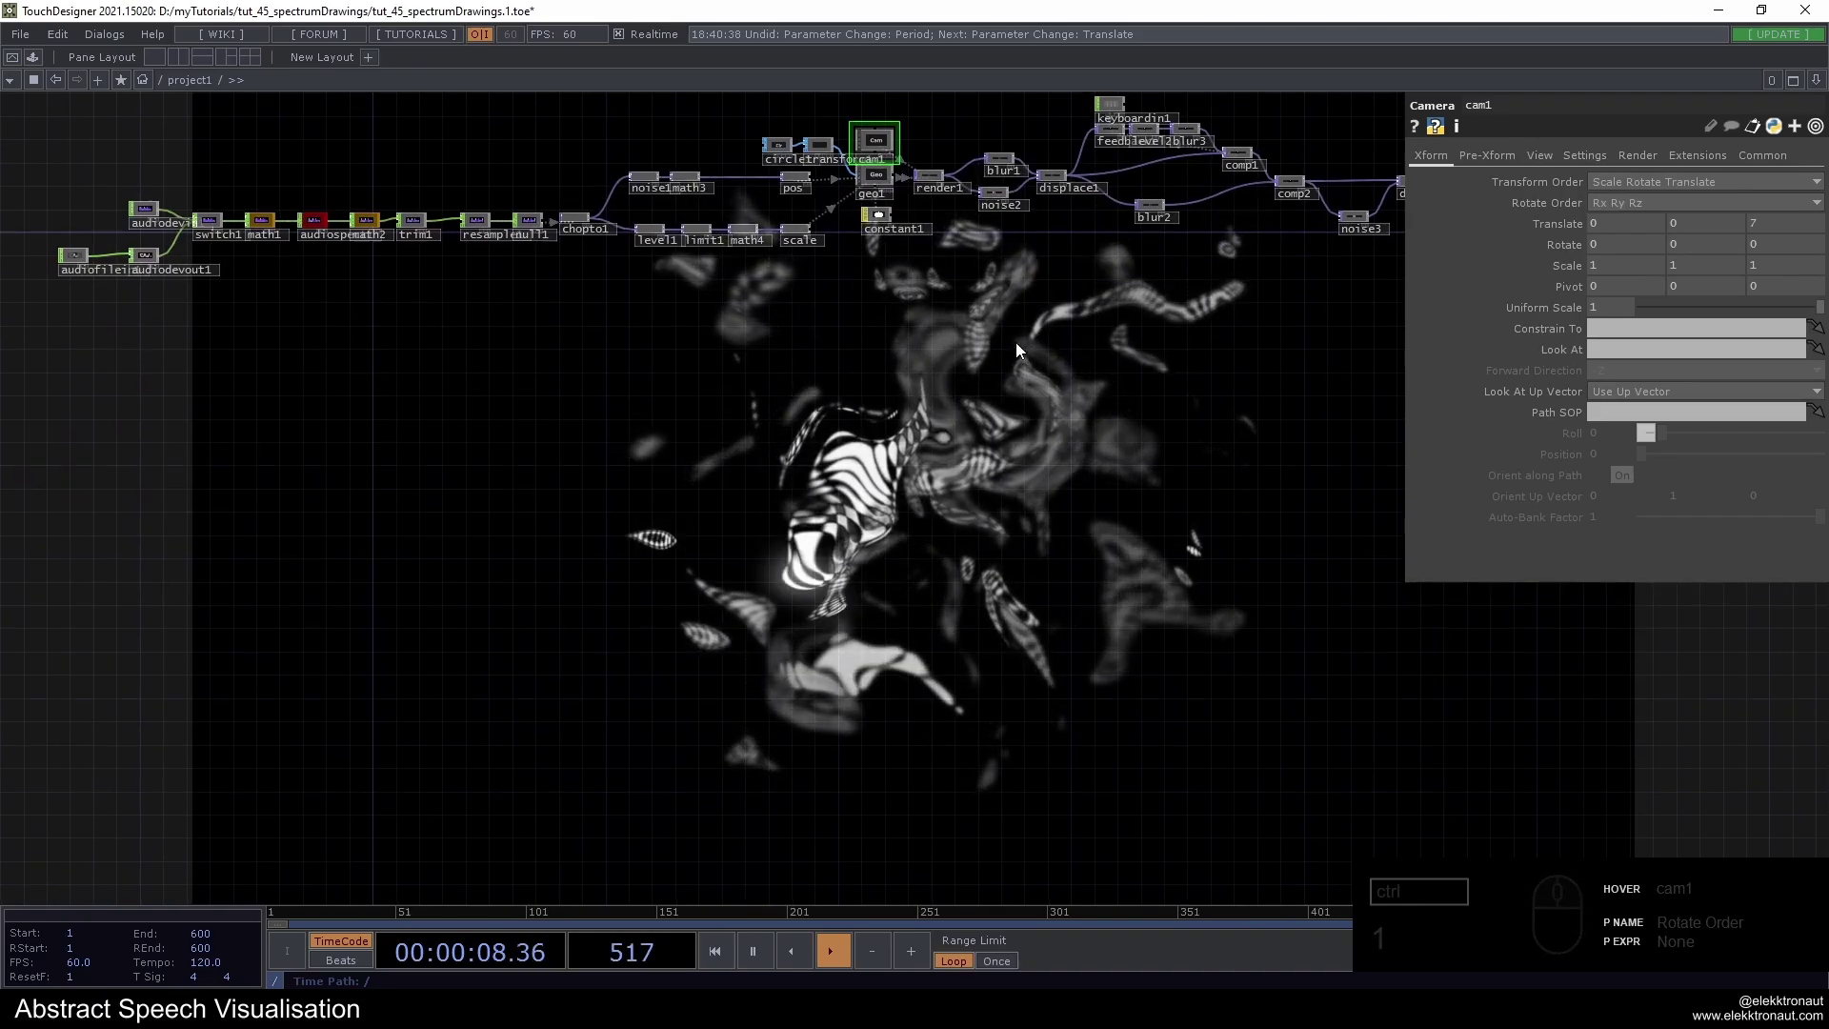
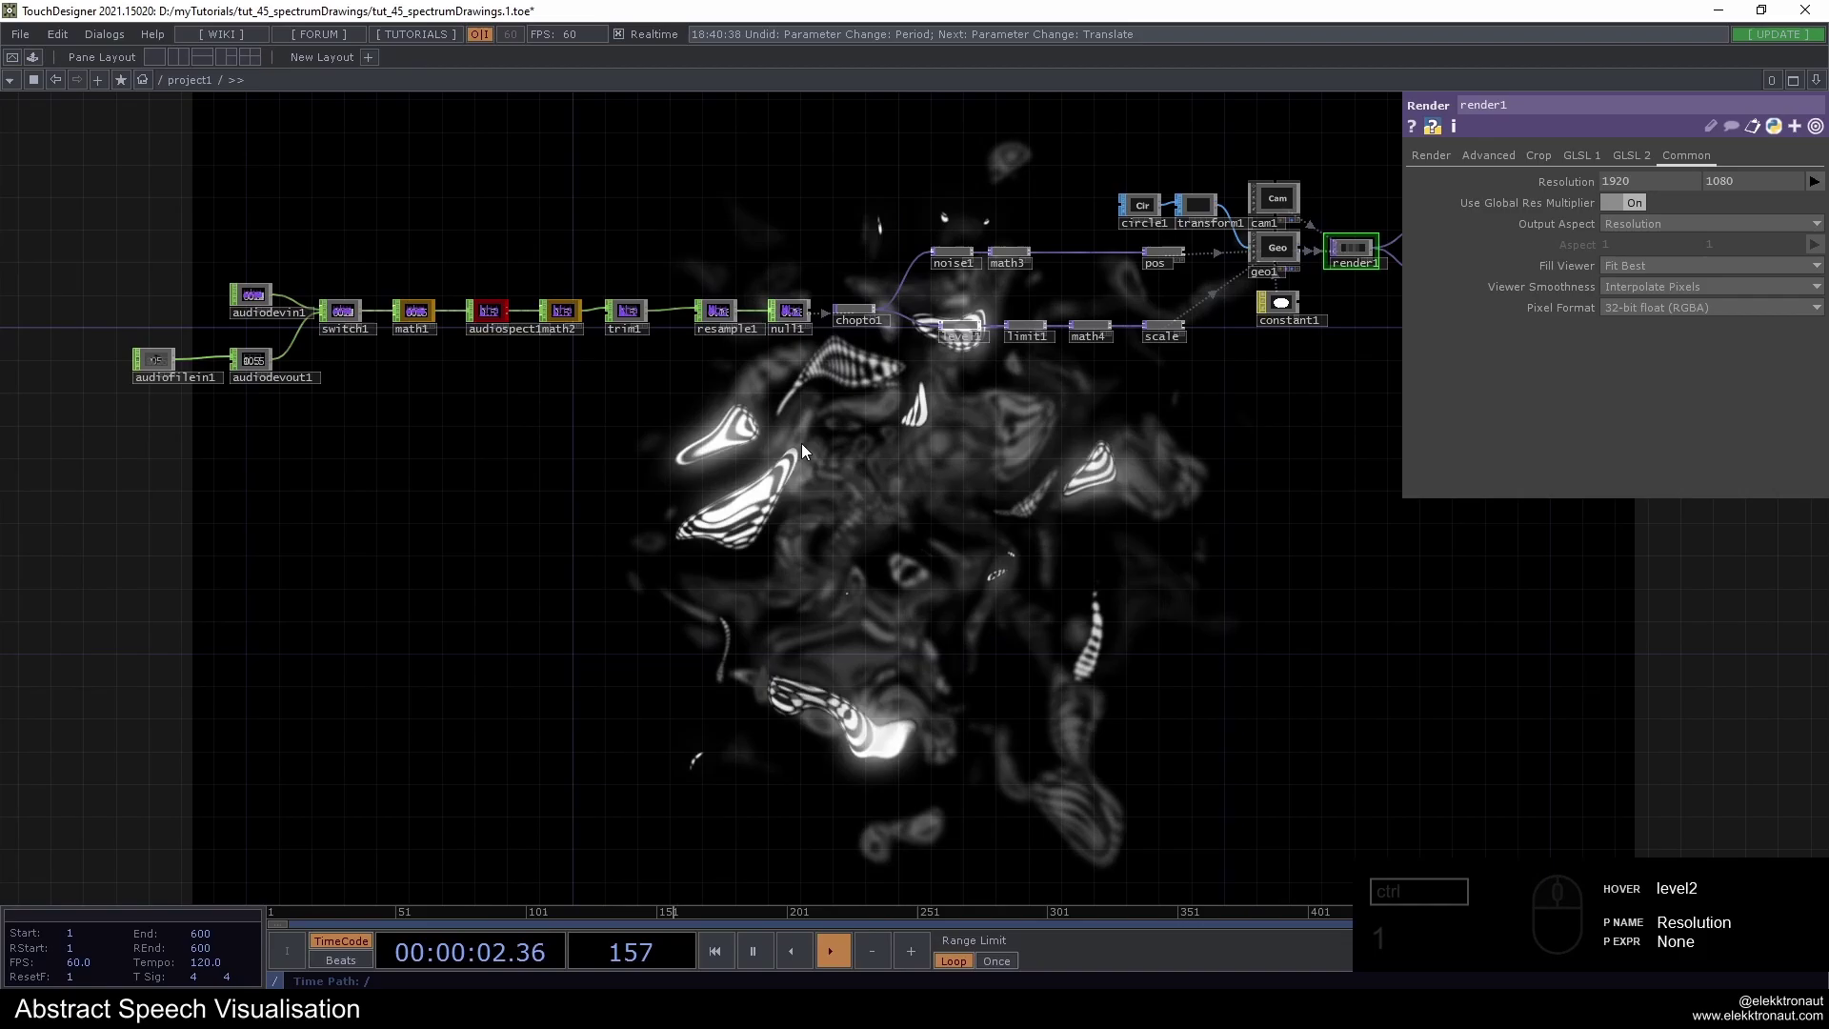
click(584, 510)
middle_click(611, 466)
click(564, 457)
Zoom in on the audio inputs and inspect switch1's settings
click(1083, 337)
drag(1445, 170, 1646, 222)
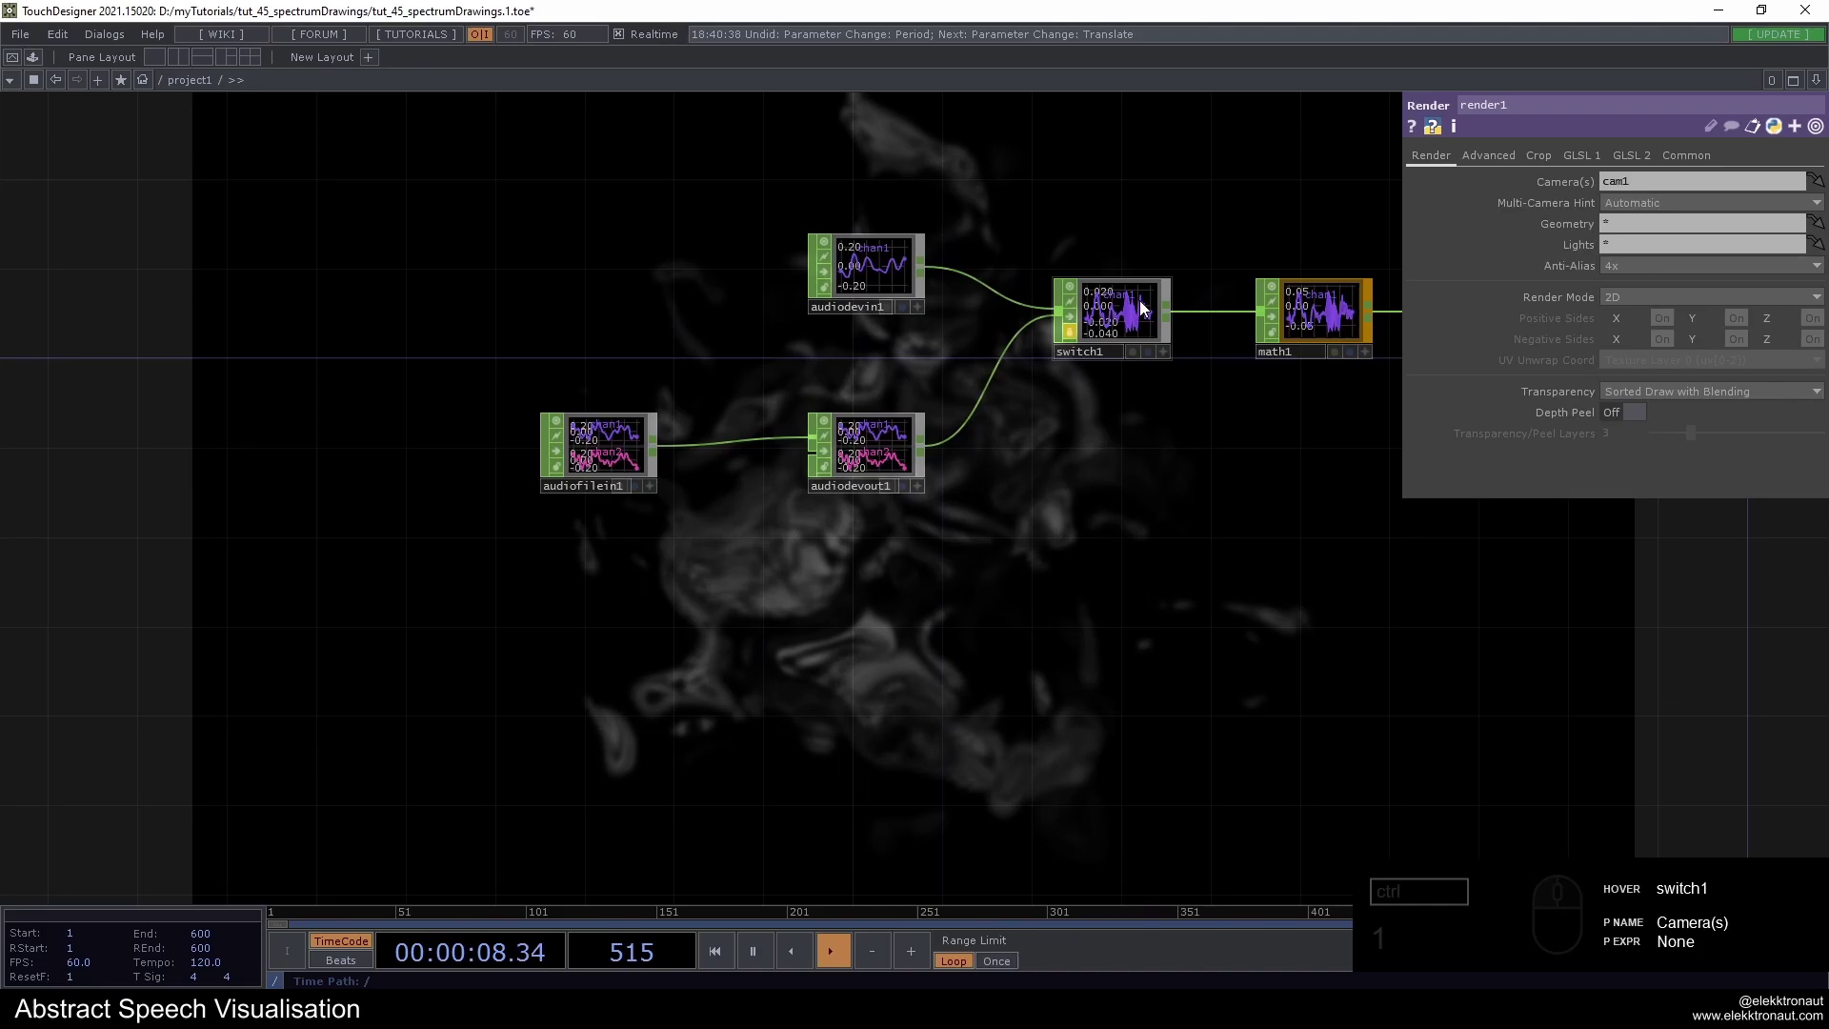
drag(1068, 335, 1076, 365)
drag(1077, 343, 1078, 369)
click(1119, 333)
click(1573, 213)
drag(1239, 505, 1127, 353)
key(1)
click(1098, 482)
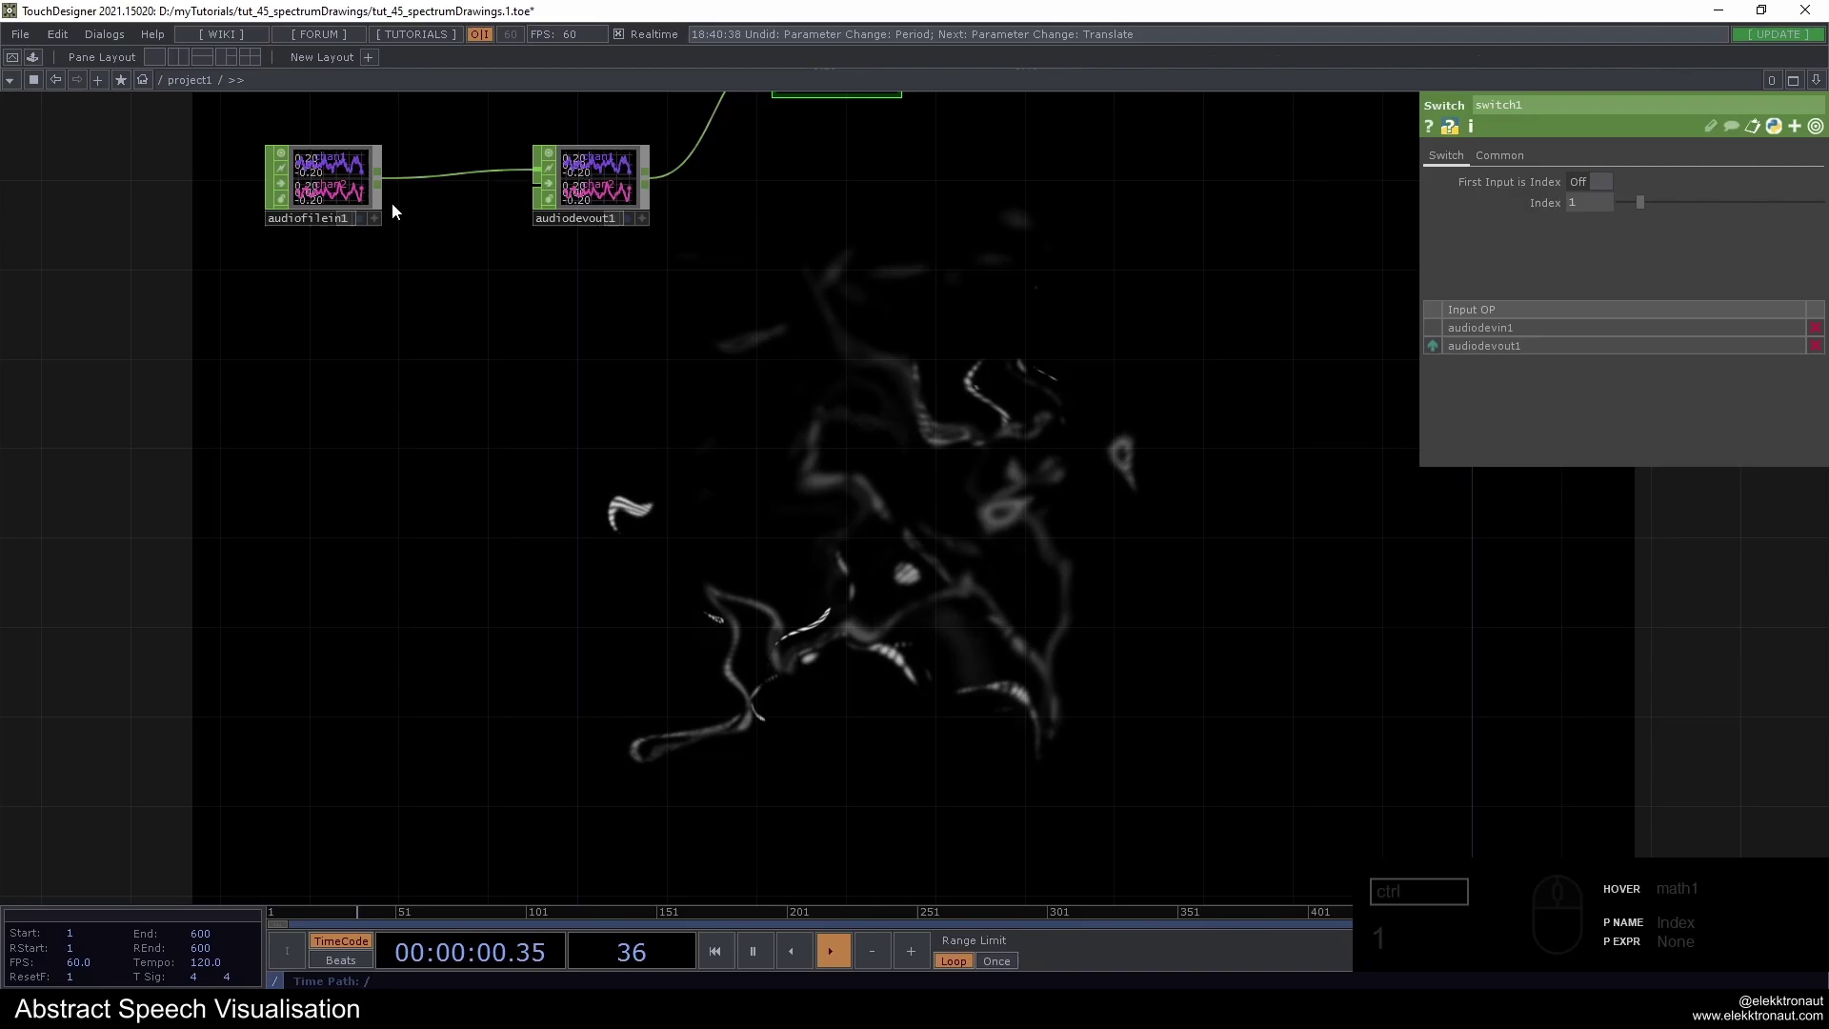
Select audiofilein1, set its cue point to 40 and pulse Cue to restart playback
click(331, 177)
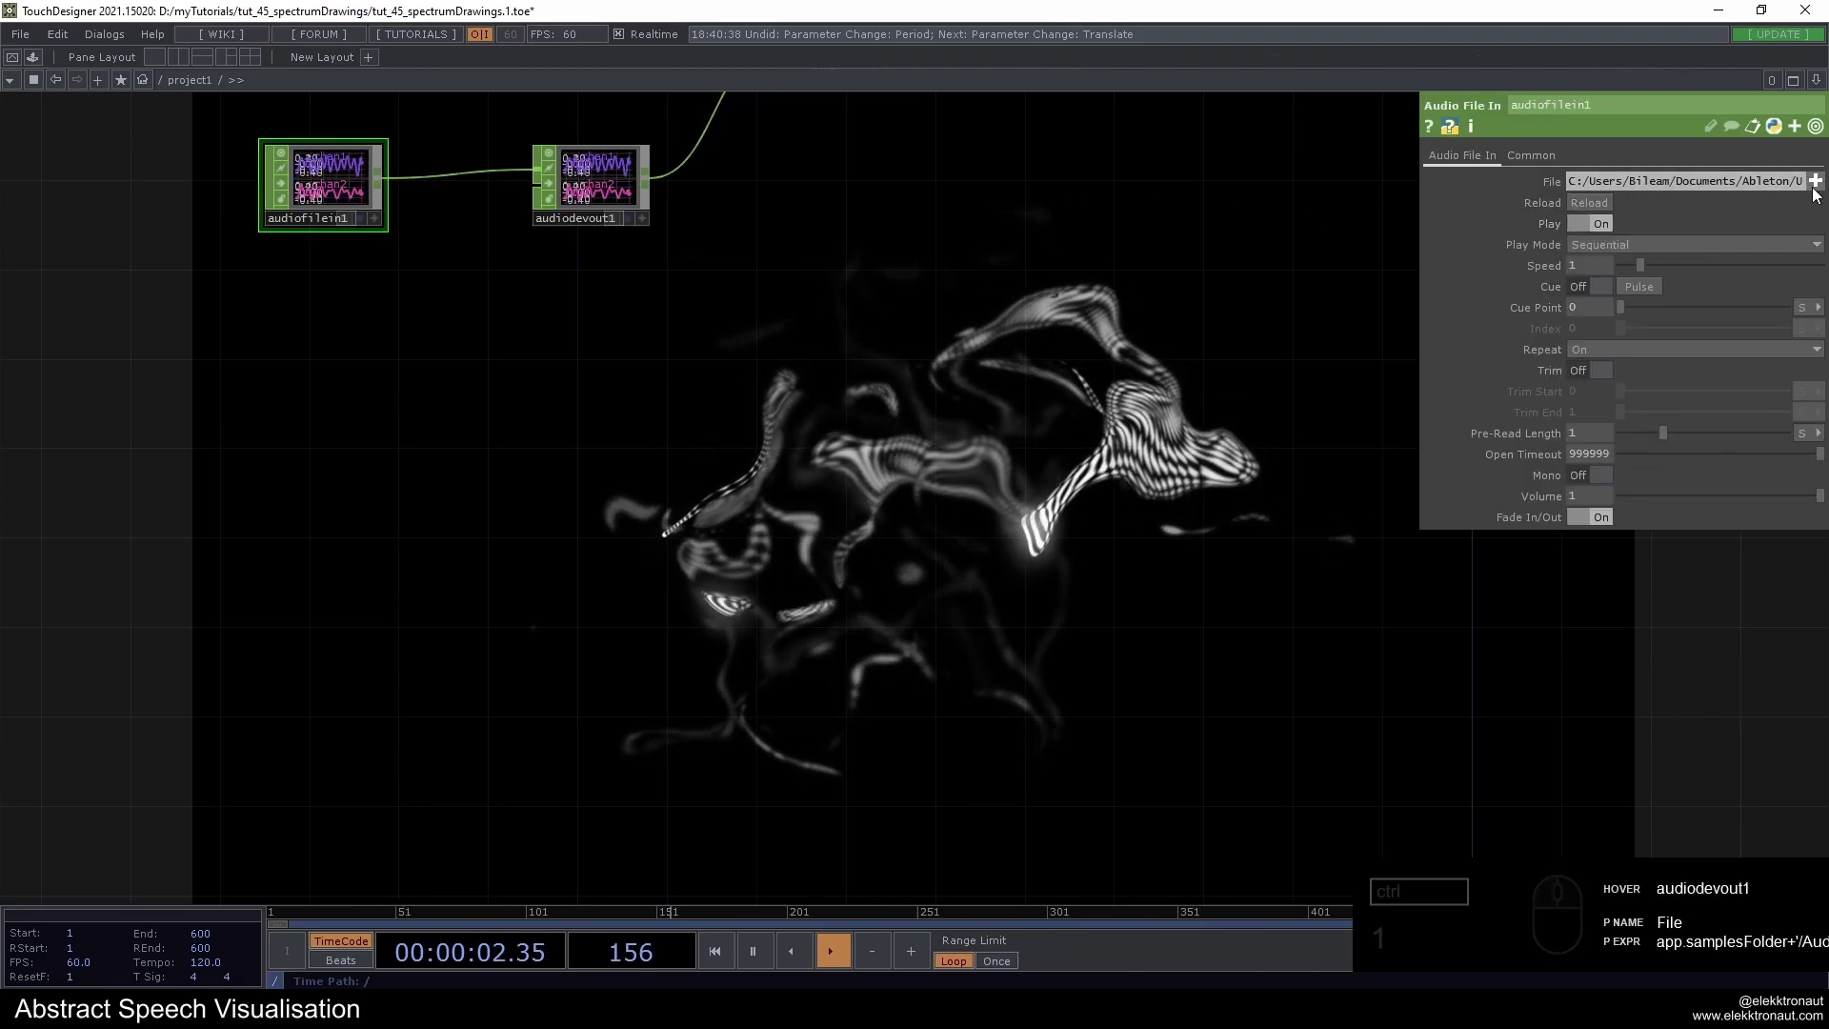
drag(928, 269, 680, 451)
click(166, 406)
click(737, 427)
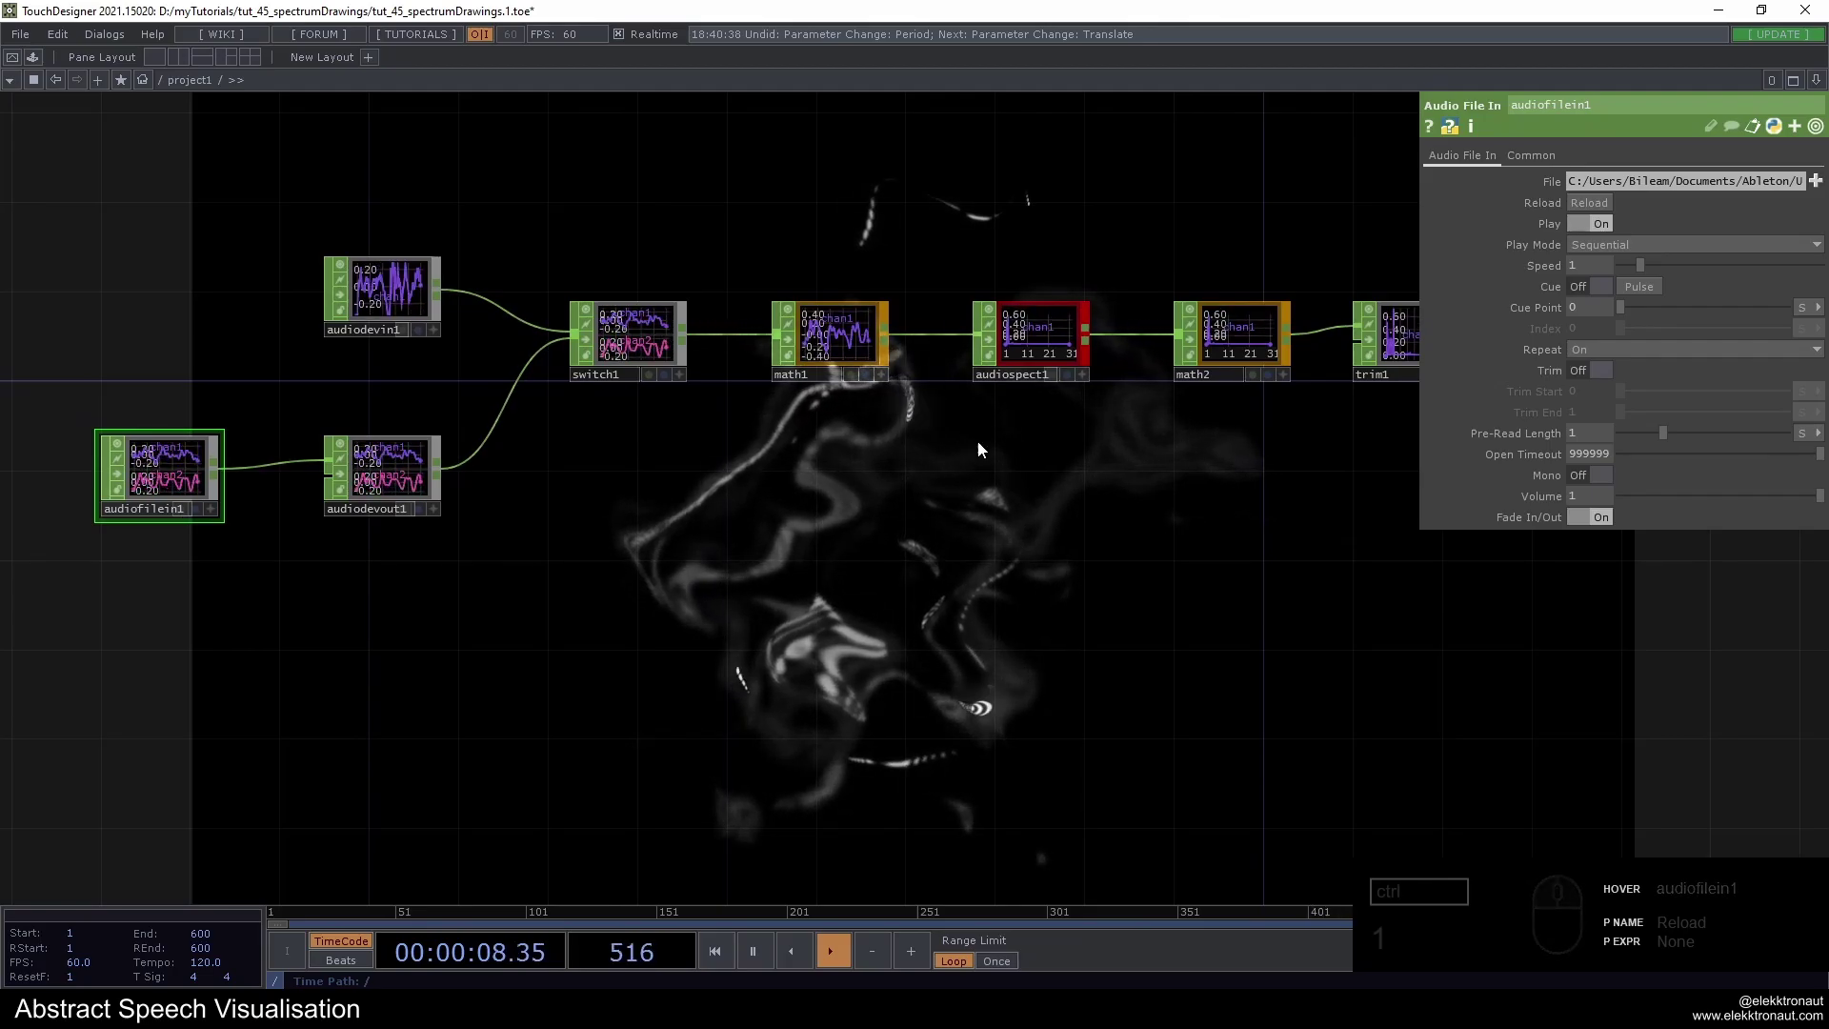
drag(819, 491, 918, 290)
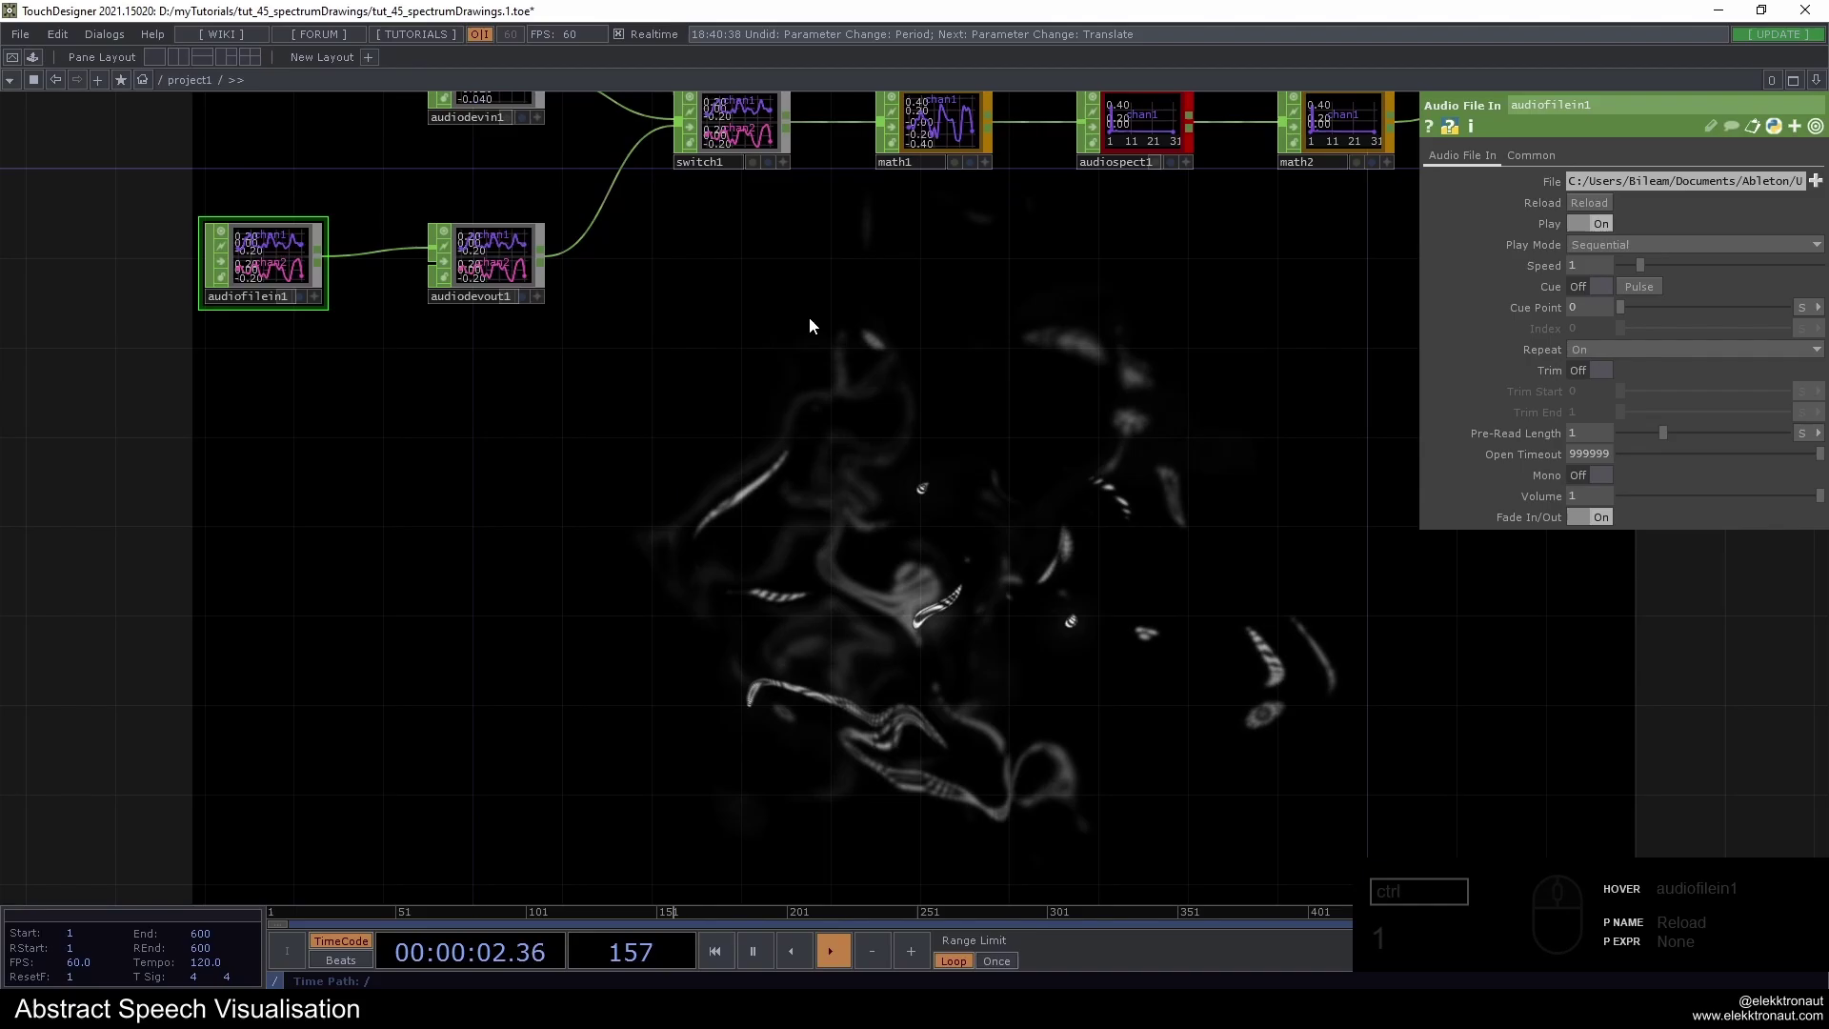
drag(968, 448, 950, 310)
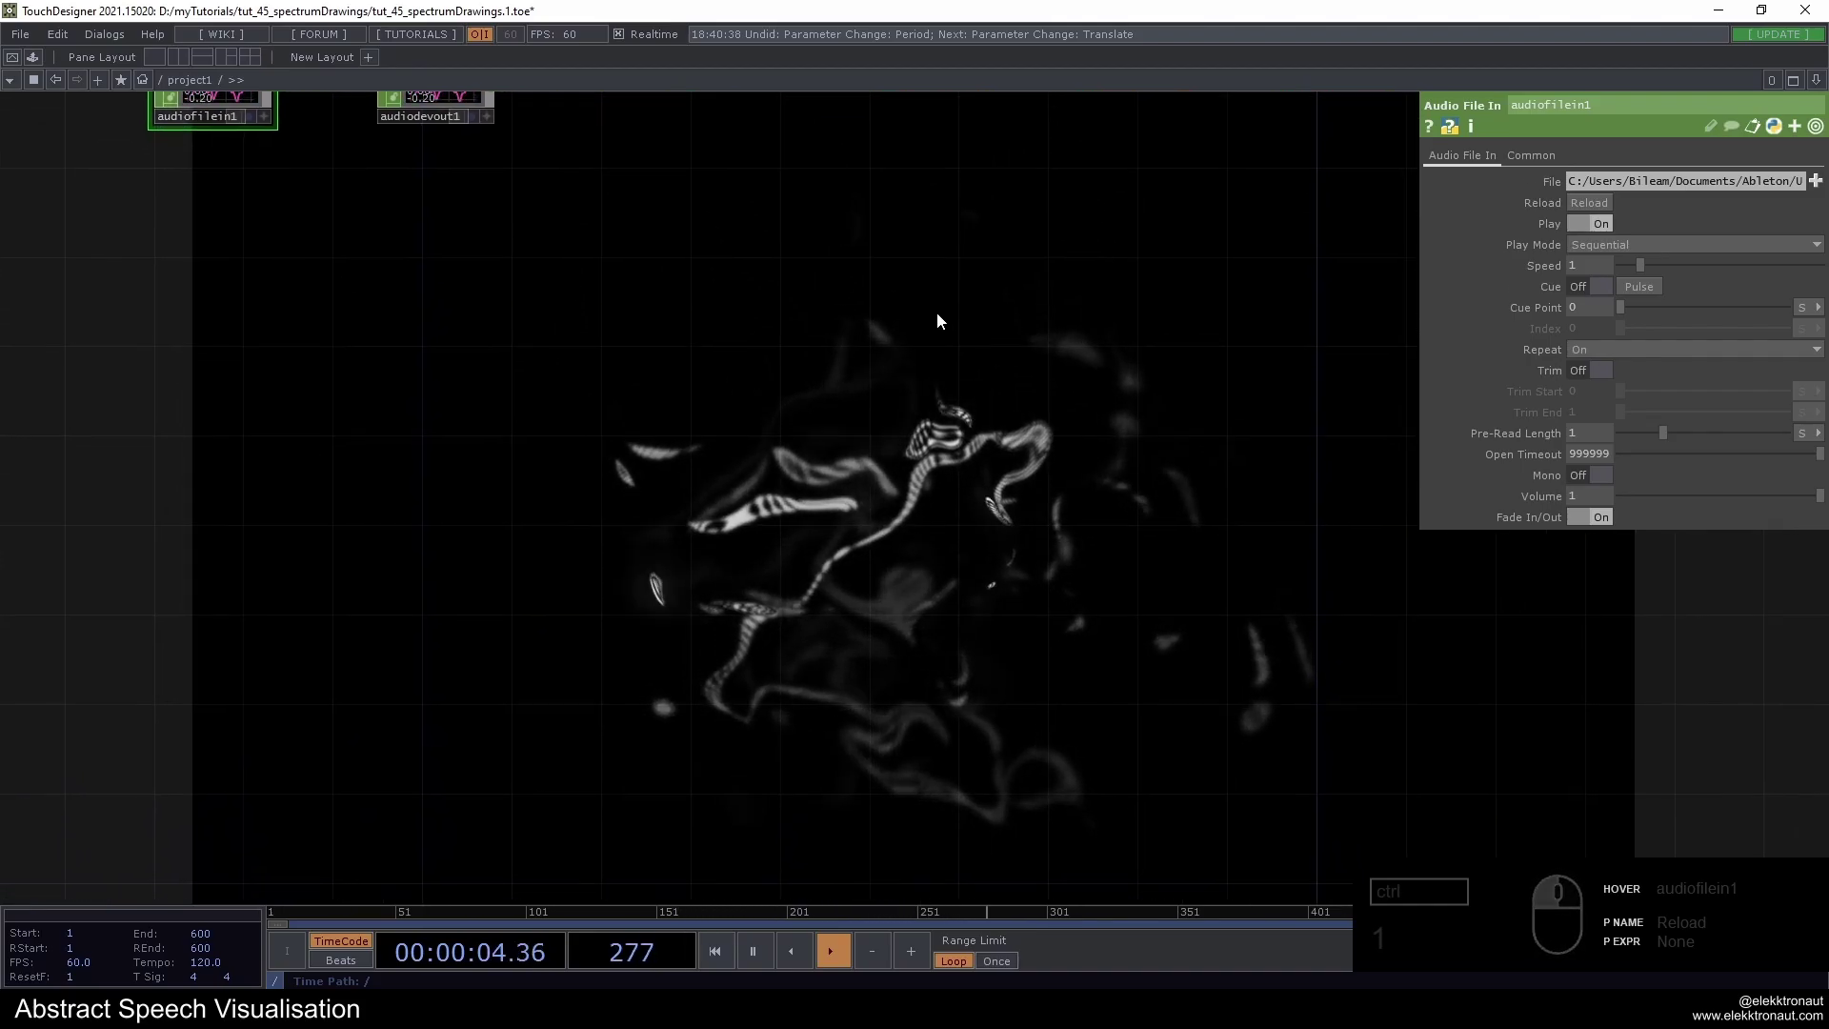
click(843, 337)
click(1574, 313)
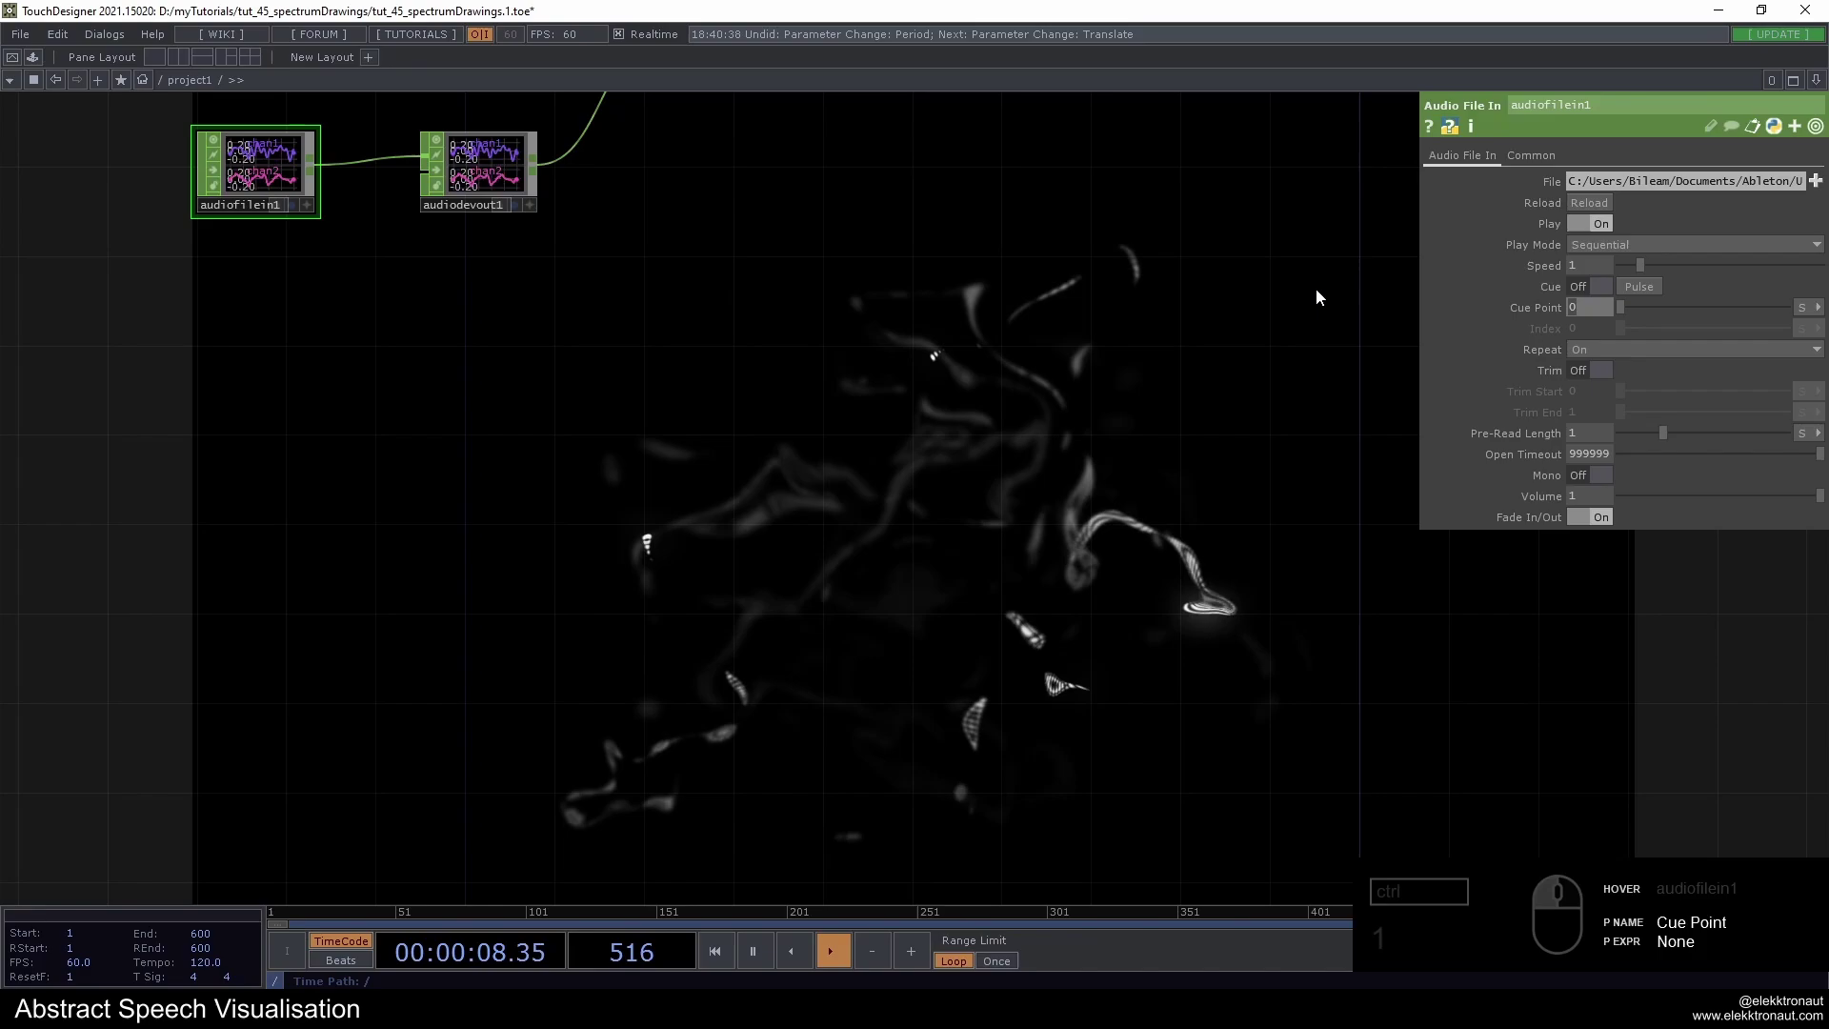
click(1635, 293)
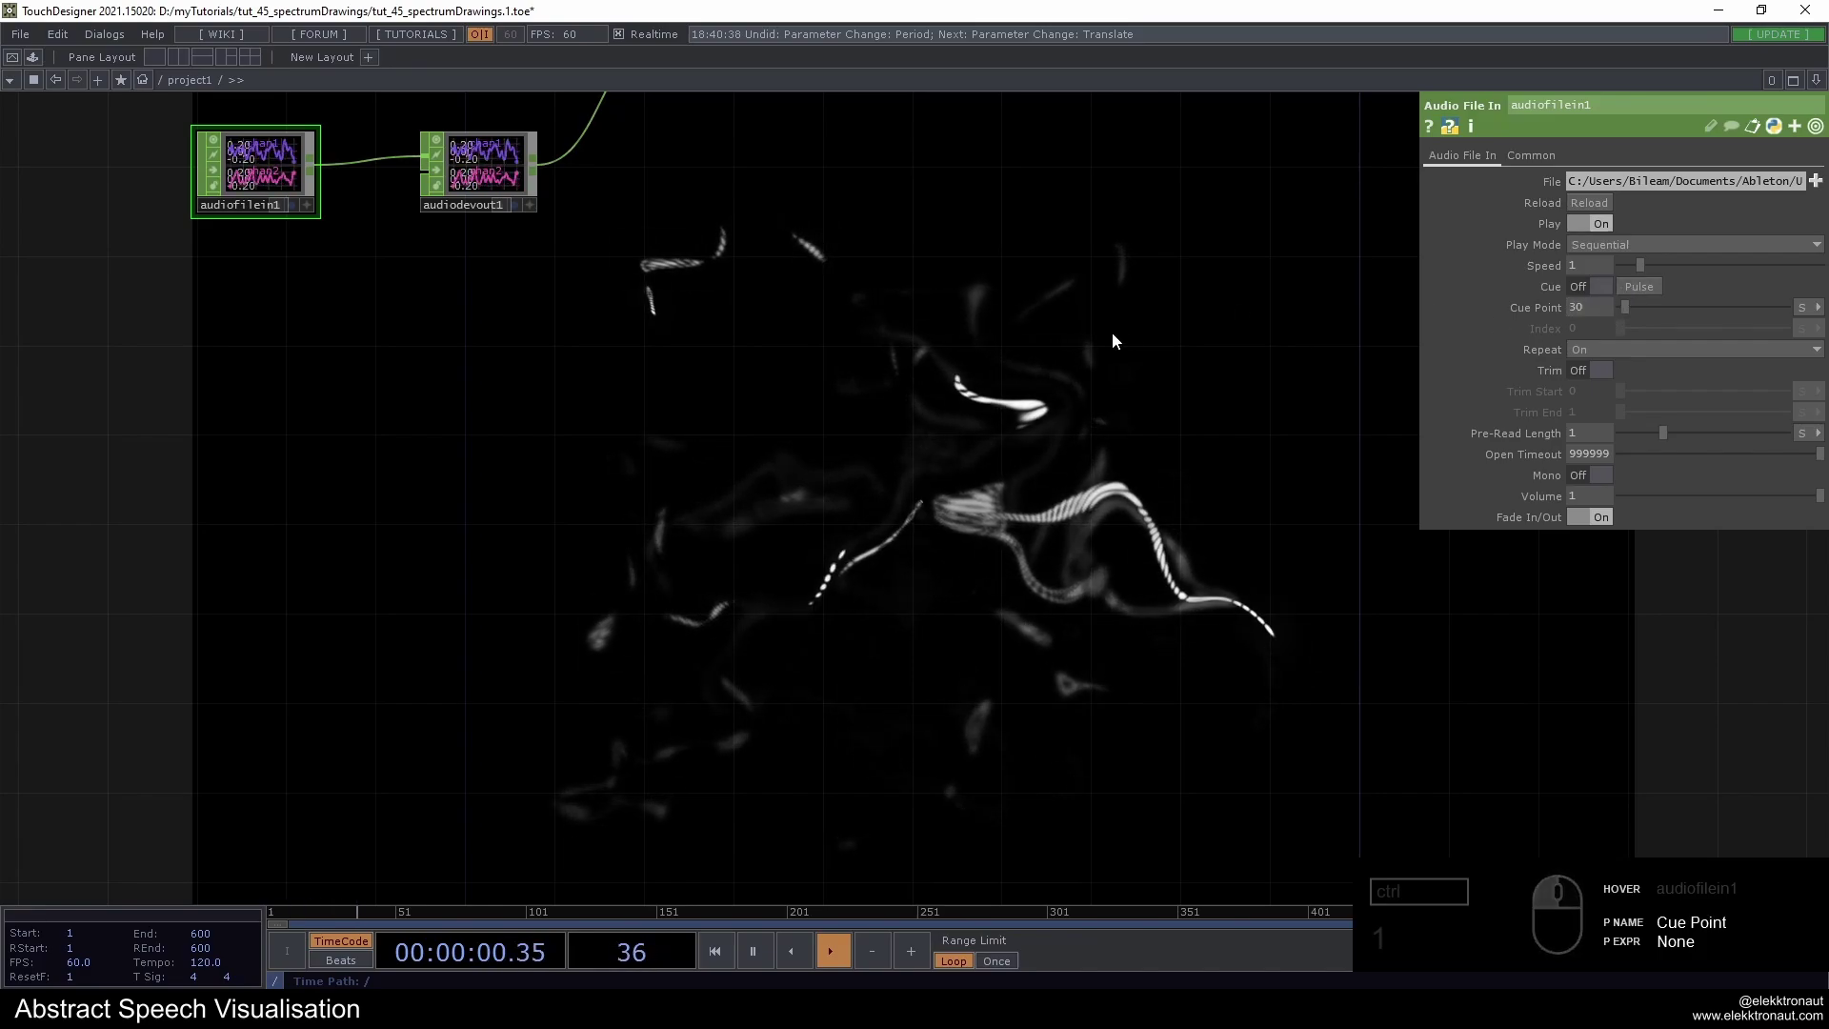
drag(1578, 309, 1300, 302)
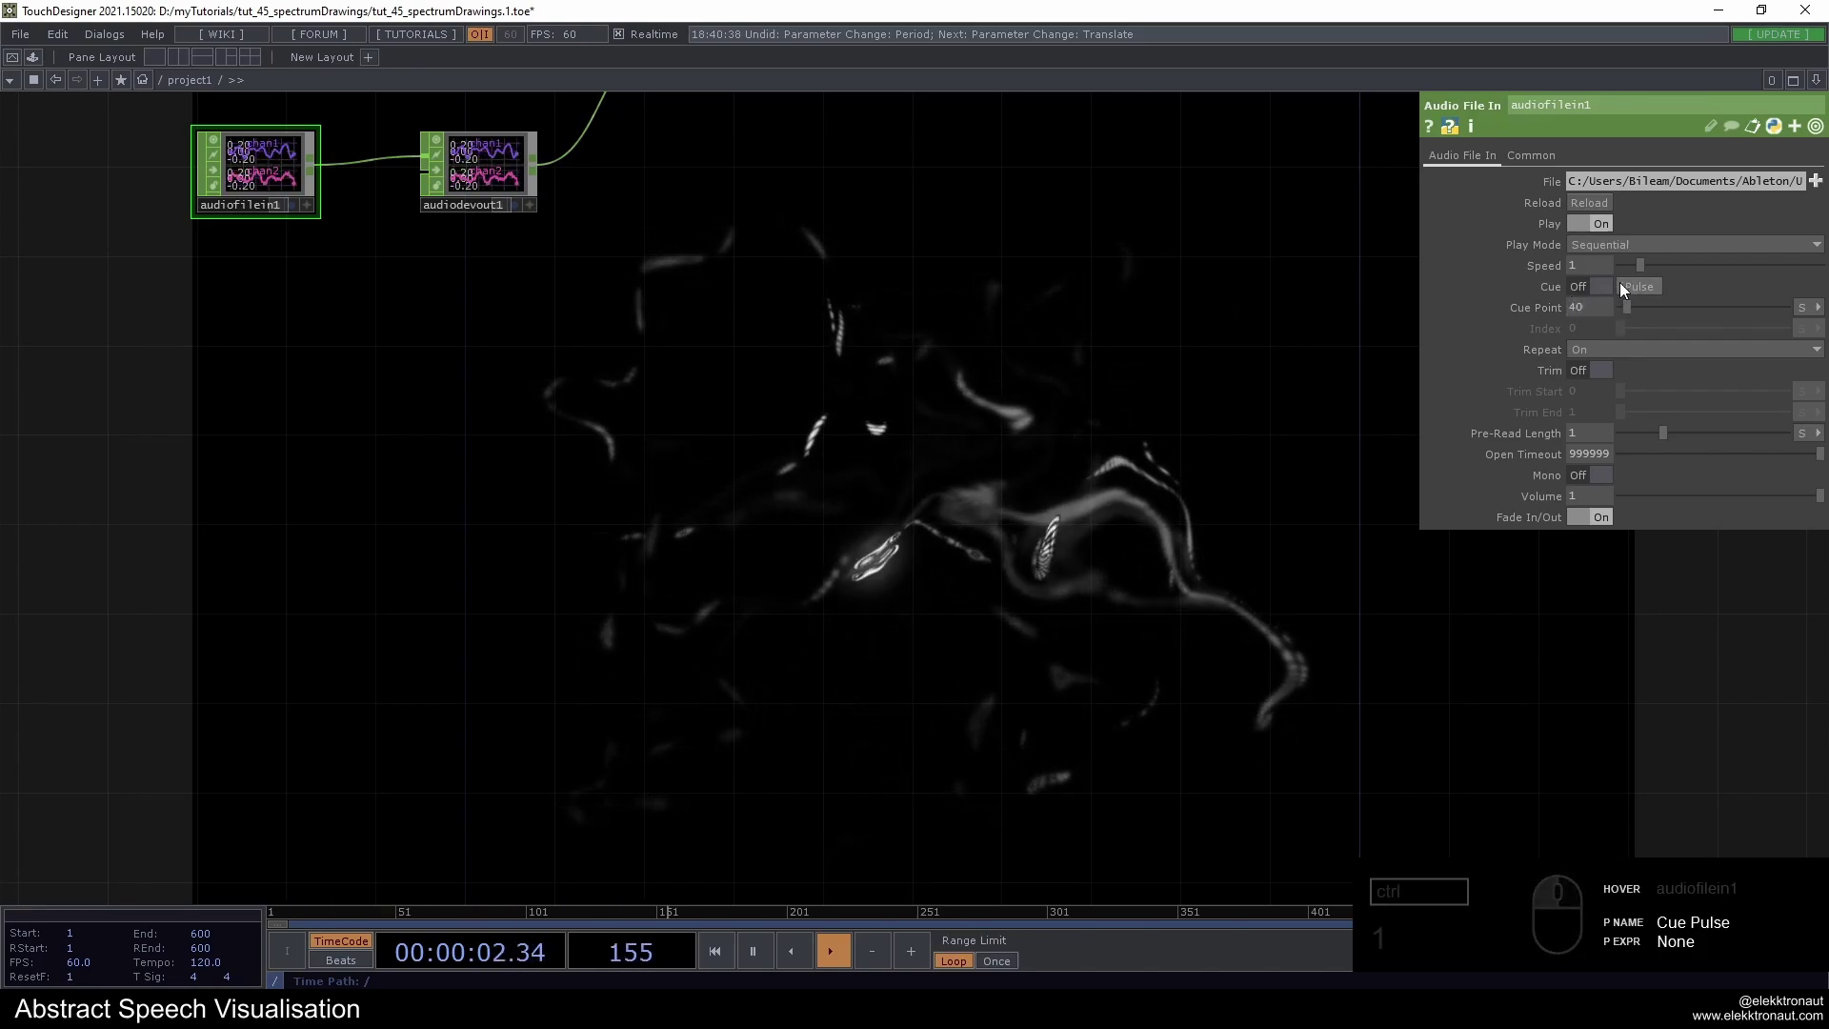
click(1649, 291)
Select the audiodevin1 microphone input to show its settings
drag(1320, 342, 1245, 517)
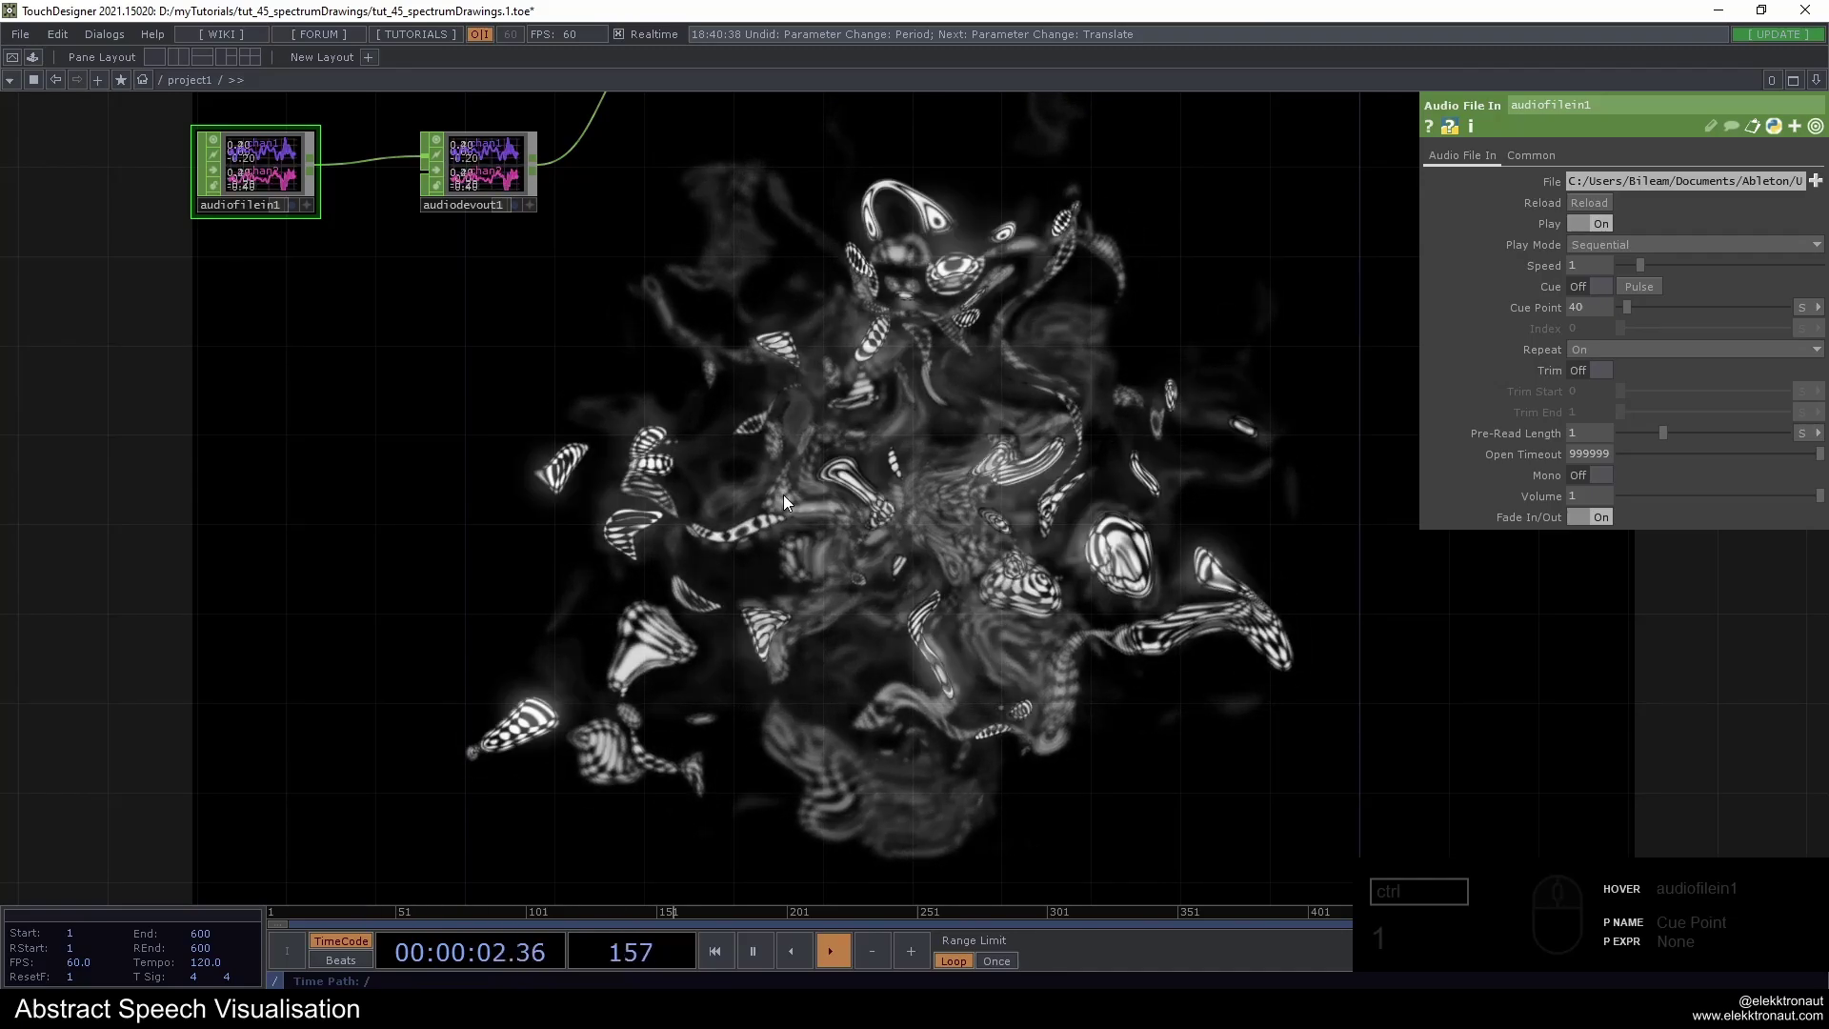
drag(785, 493, 753, 440)
click(753, 440)
drag(368, 357, 622, 233)
Look over audiodevin1 and audiofilein1 feeding the audio switch
drag(632, 220, 715, 266)
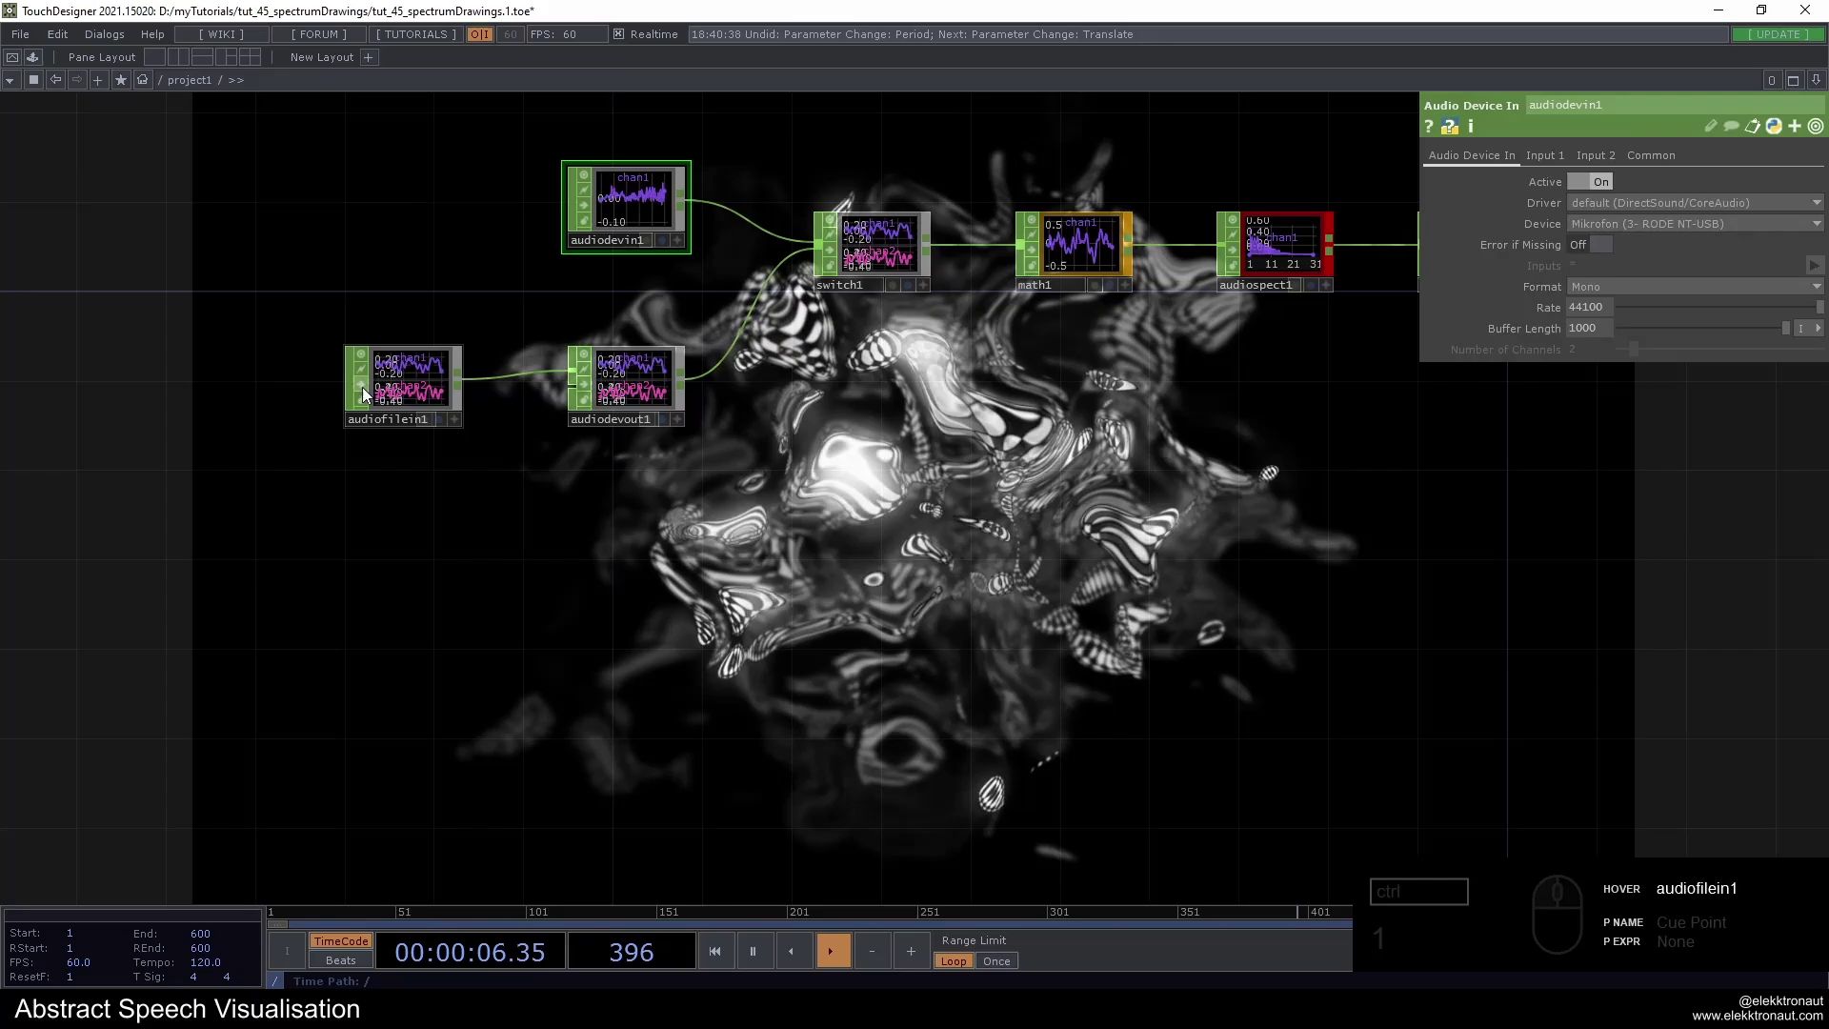
click(386, 387)
middle_click(401, 387)
drag(897, 515, 915, 504)
drag(899, 493, 1286, 518)
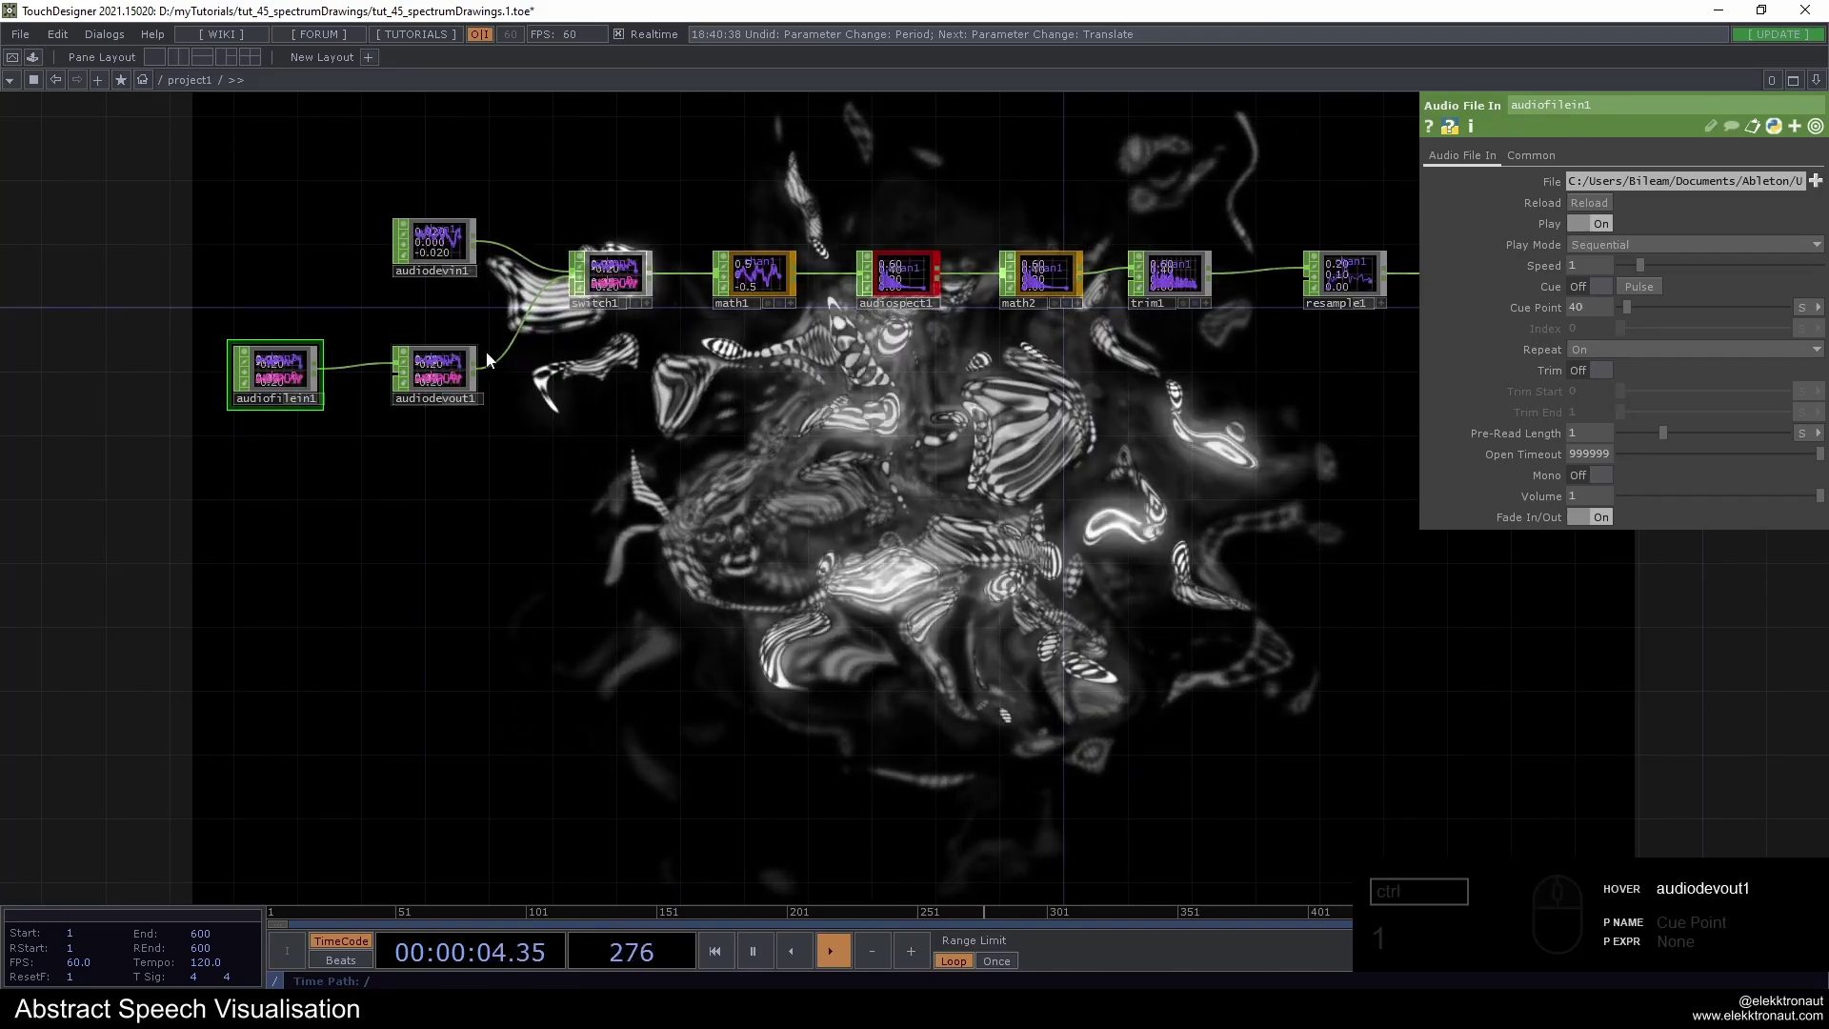
click(405, 379)
click(906, 494)
click(978, 521)
middle_click(881, 410)
Select audiospect1 and zoom in on its Spectrum settings, FFT size 16384
click(800, 414)
drag(1007, 377, 1314, 403)
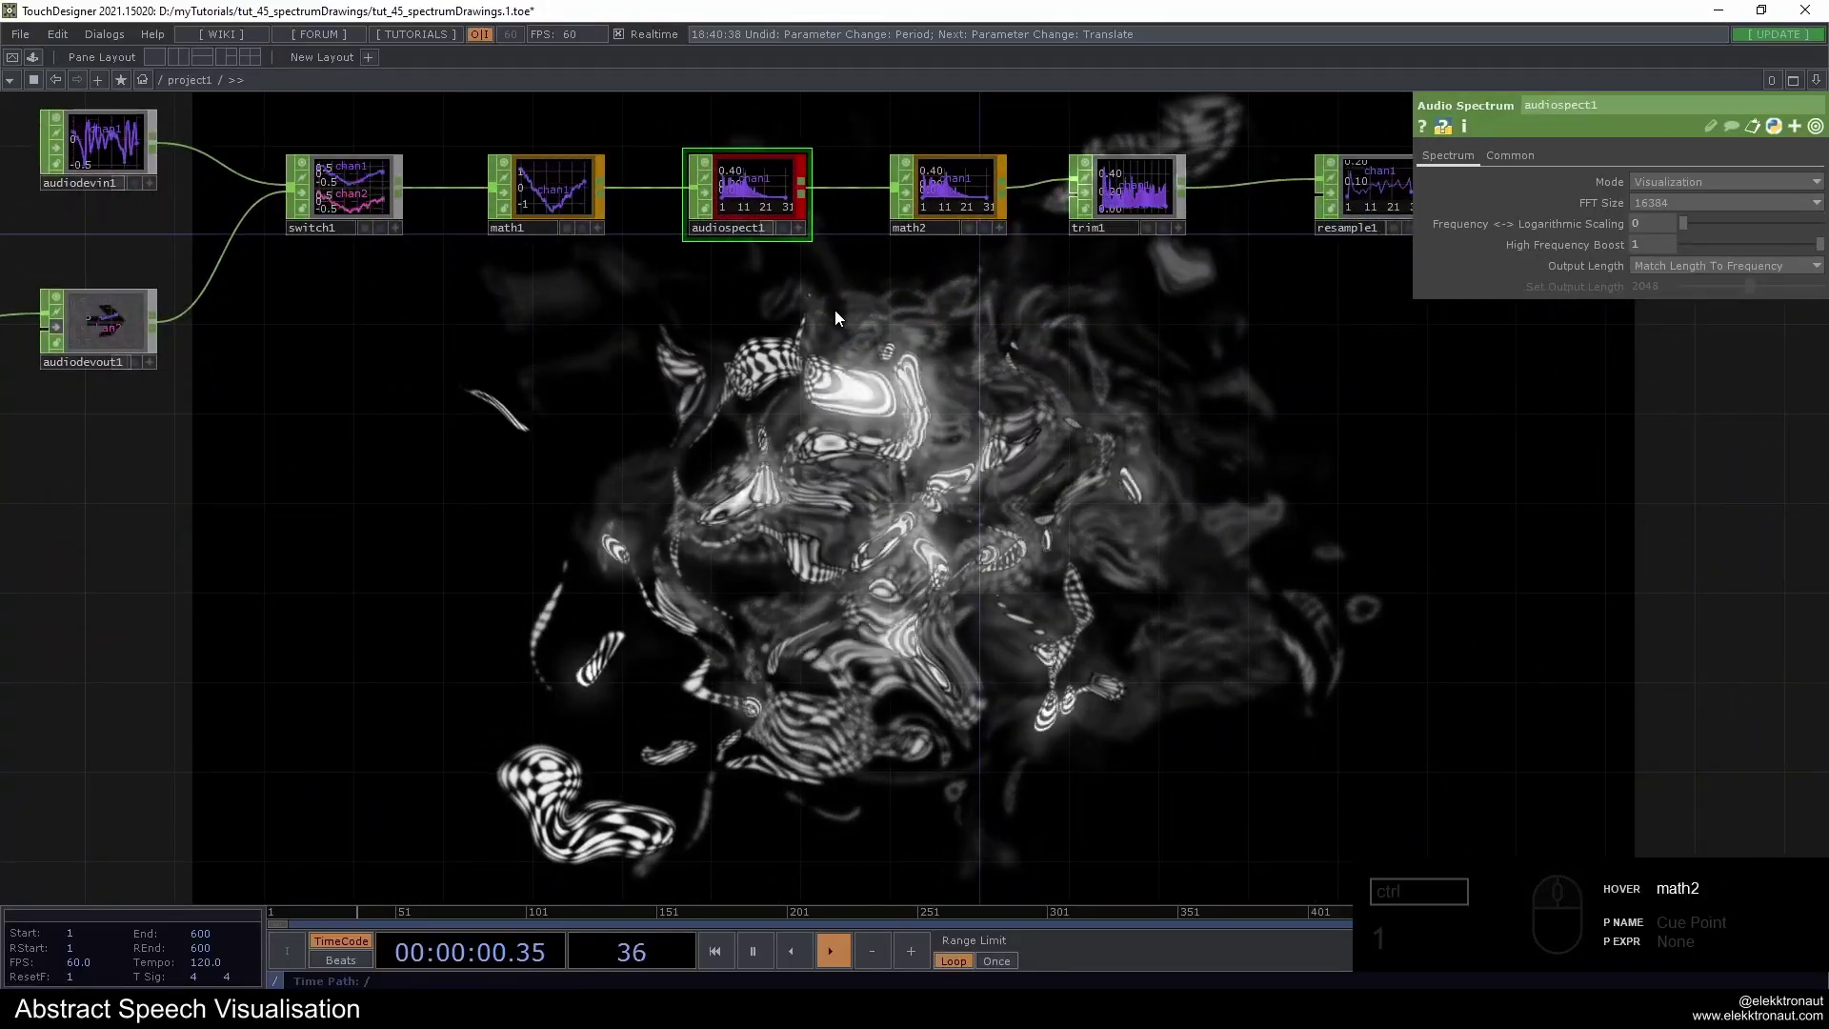
drag(728, 149, 862, 269)
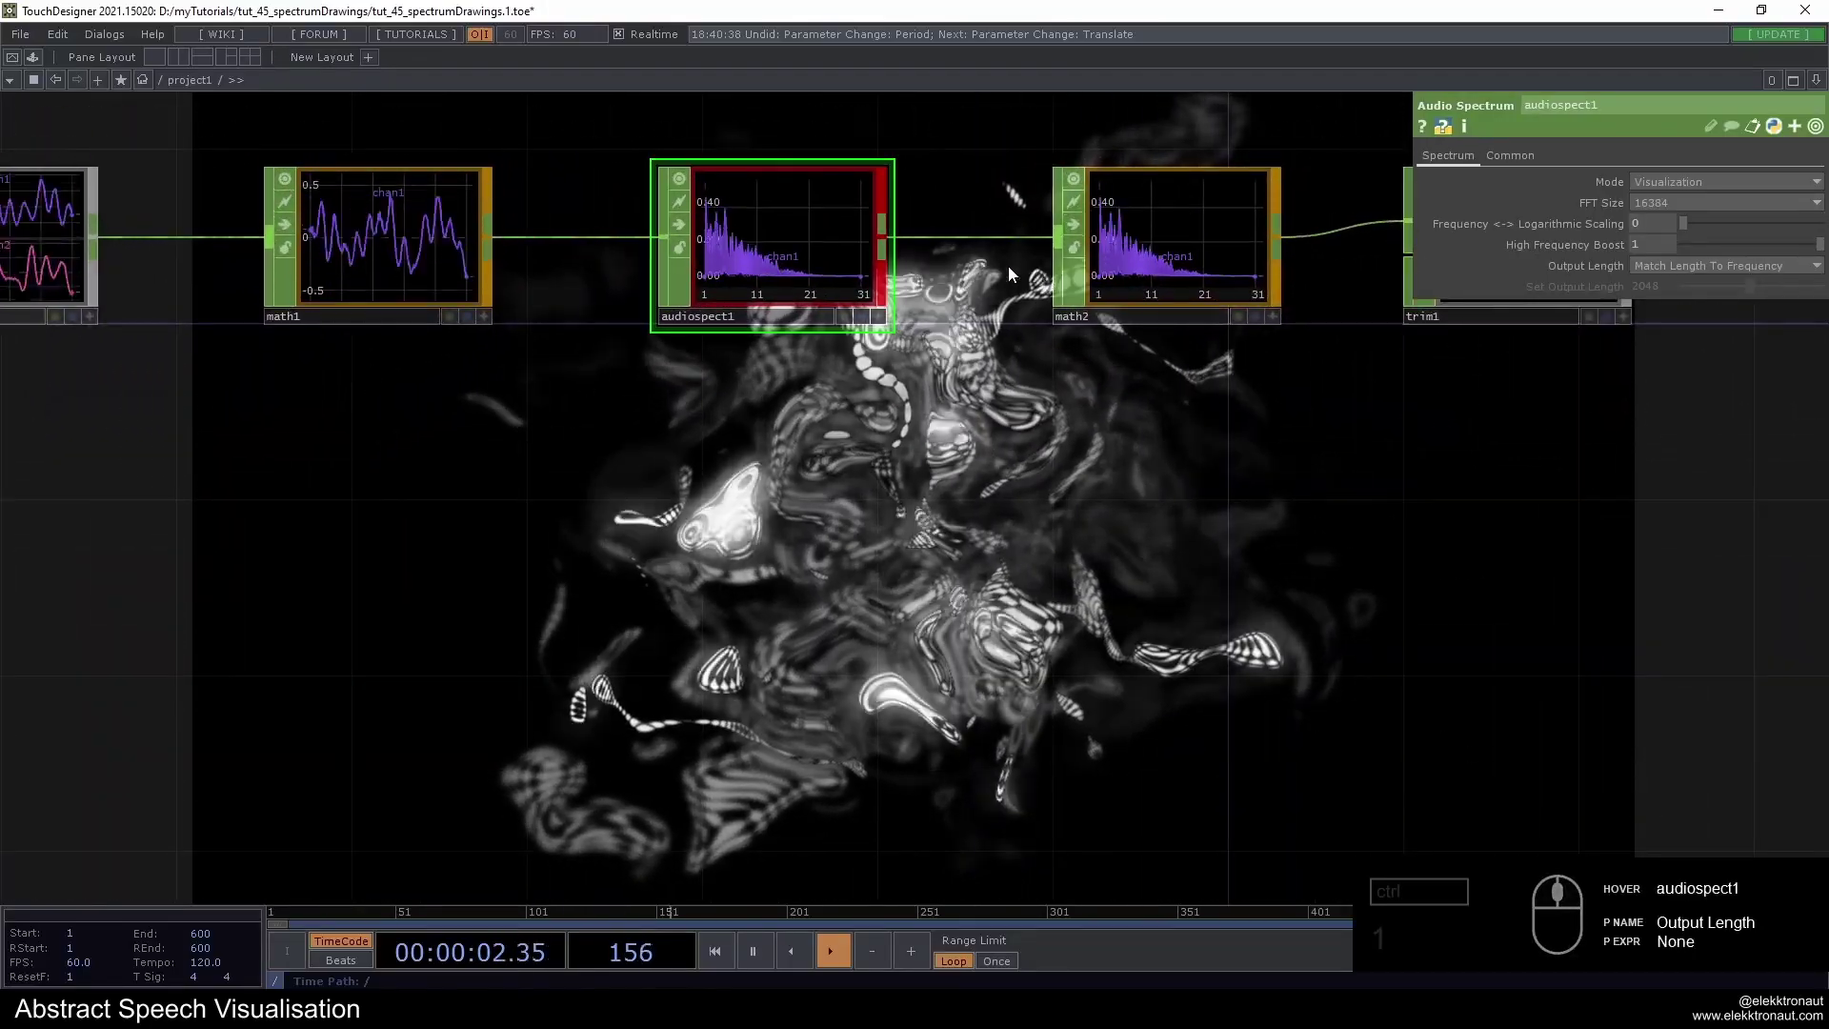
click(811, 237)
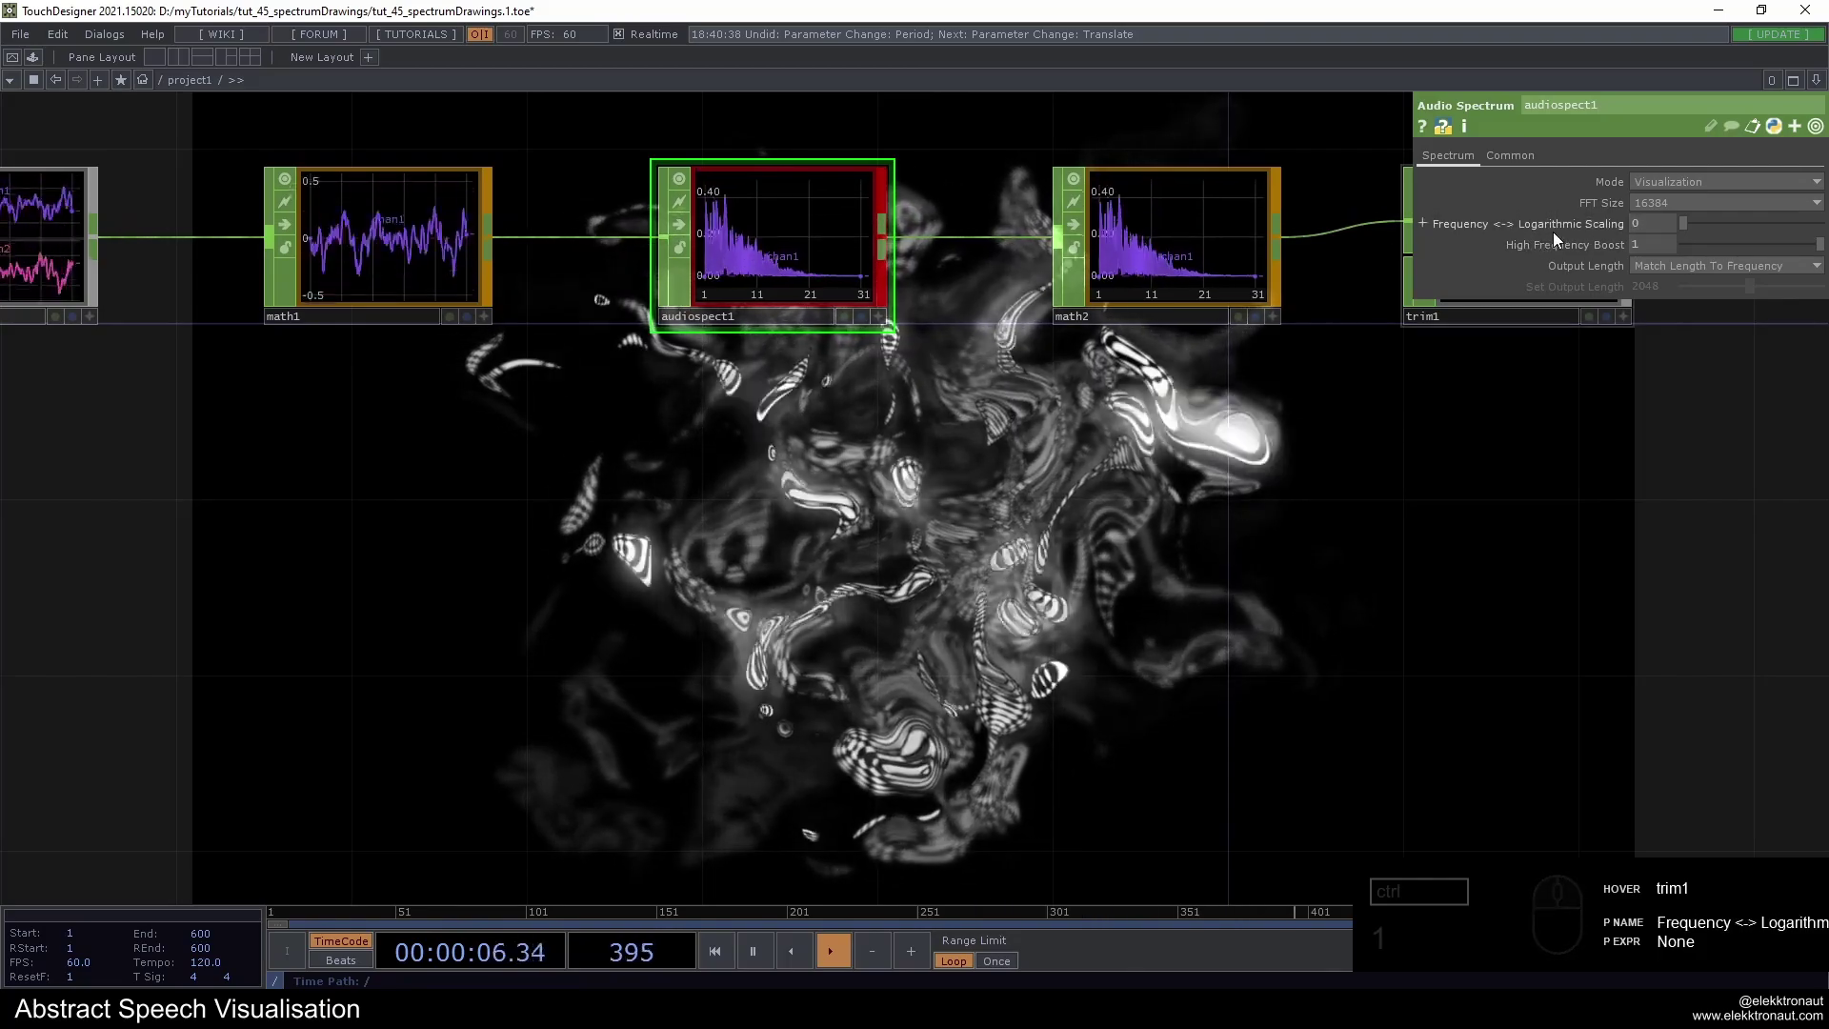
Zoom back out along the audio chain toward the resample and null nodes
drag(977, 440, 1310, 220)
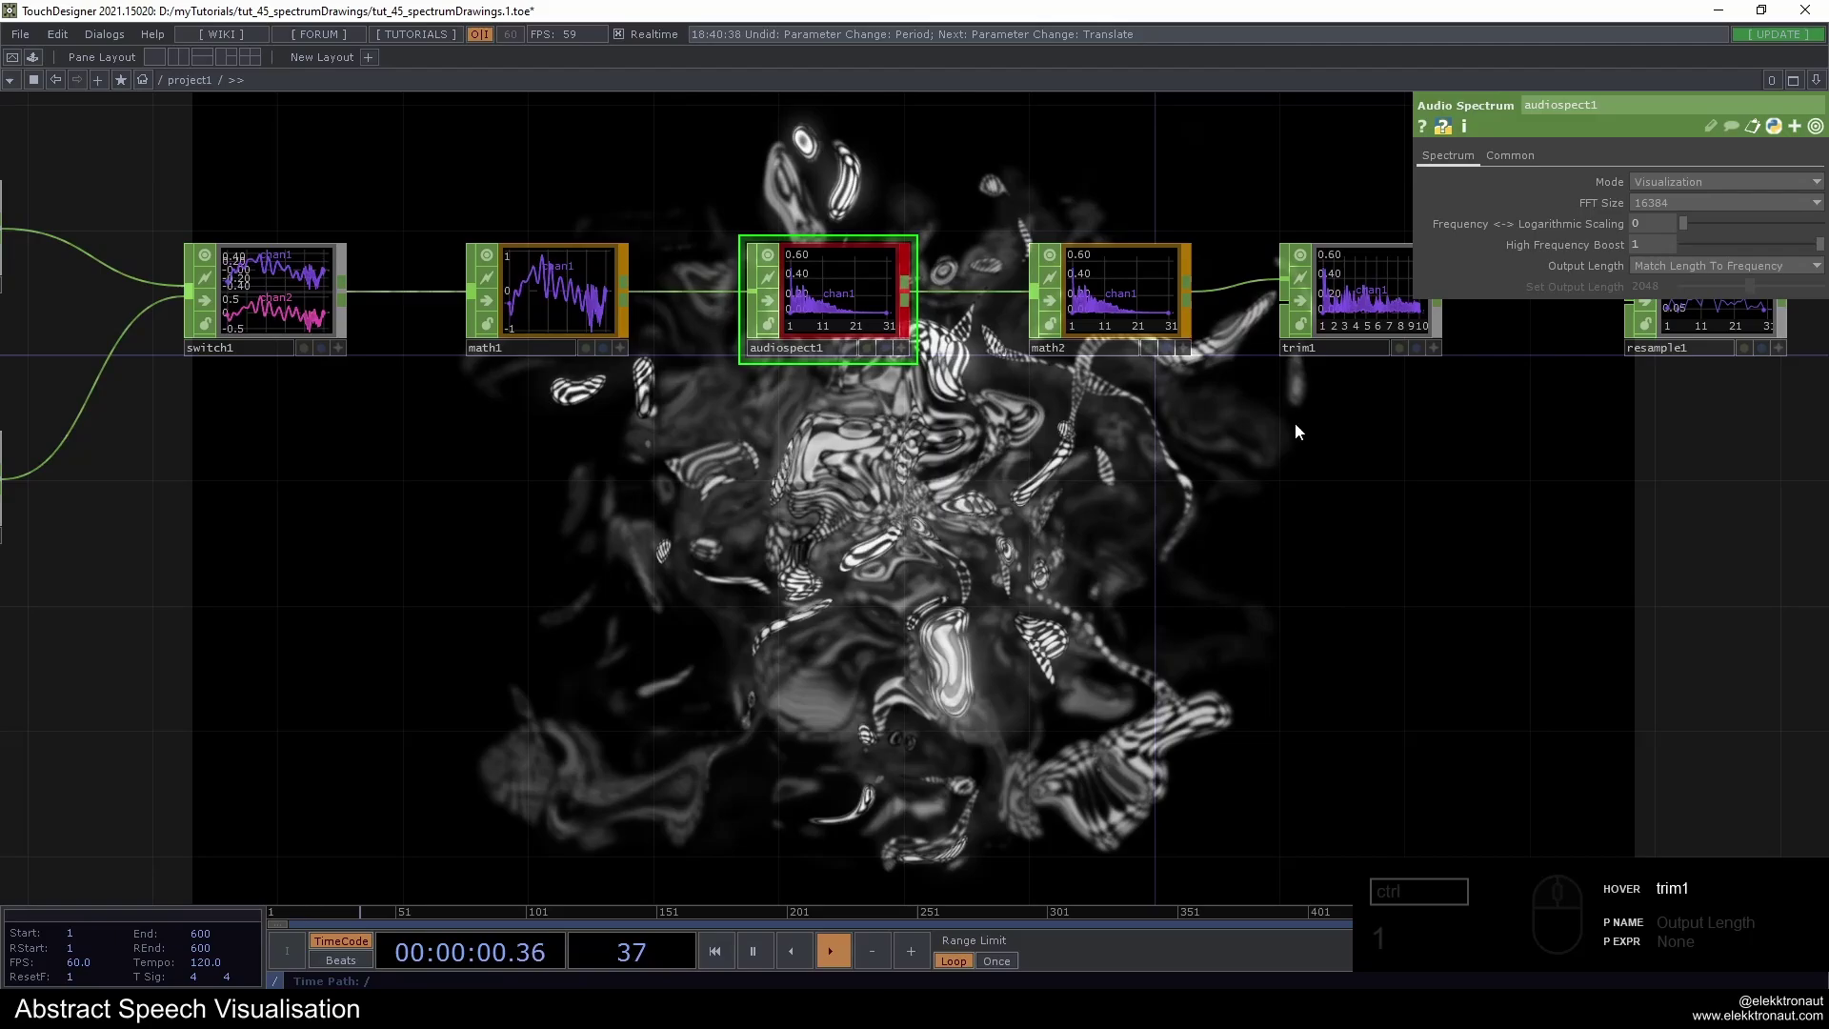
drag(1223, 537, 1081, 320)
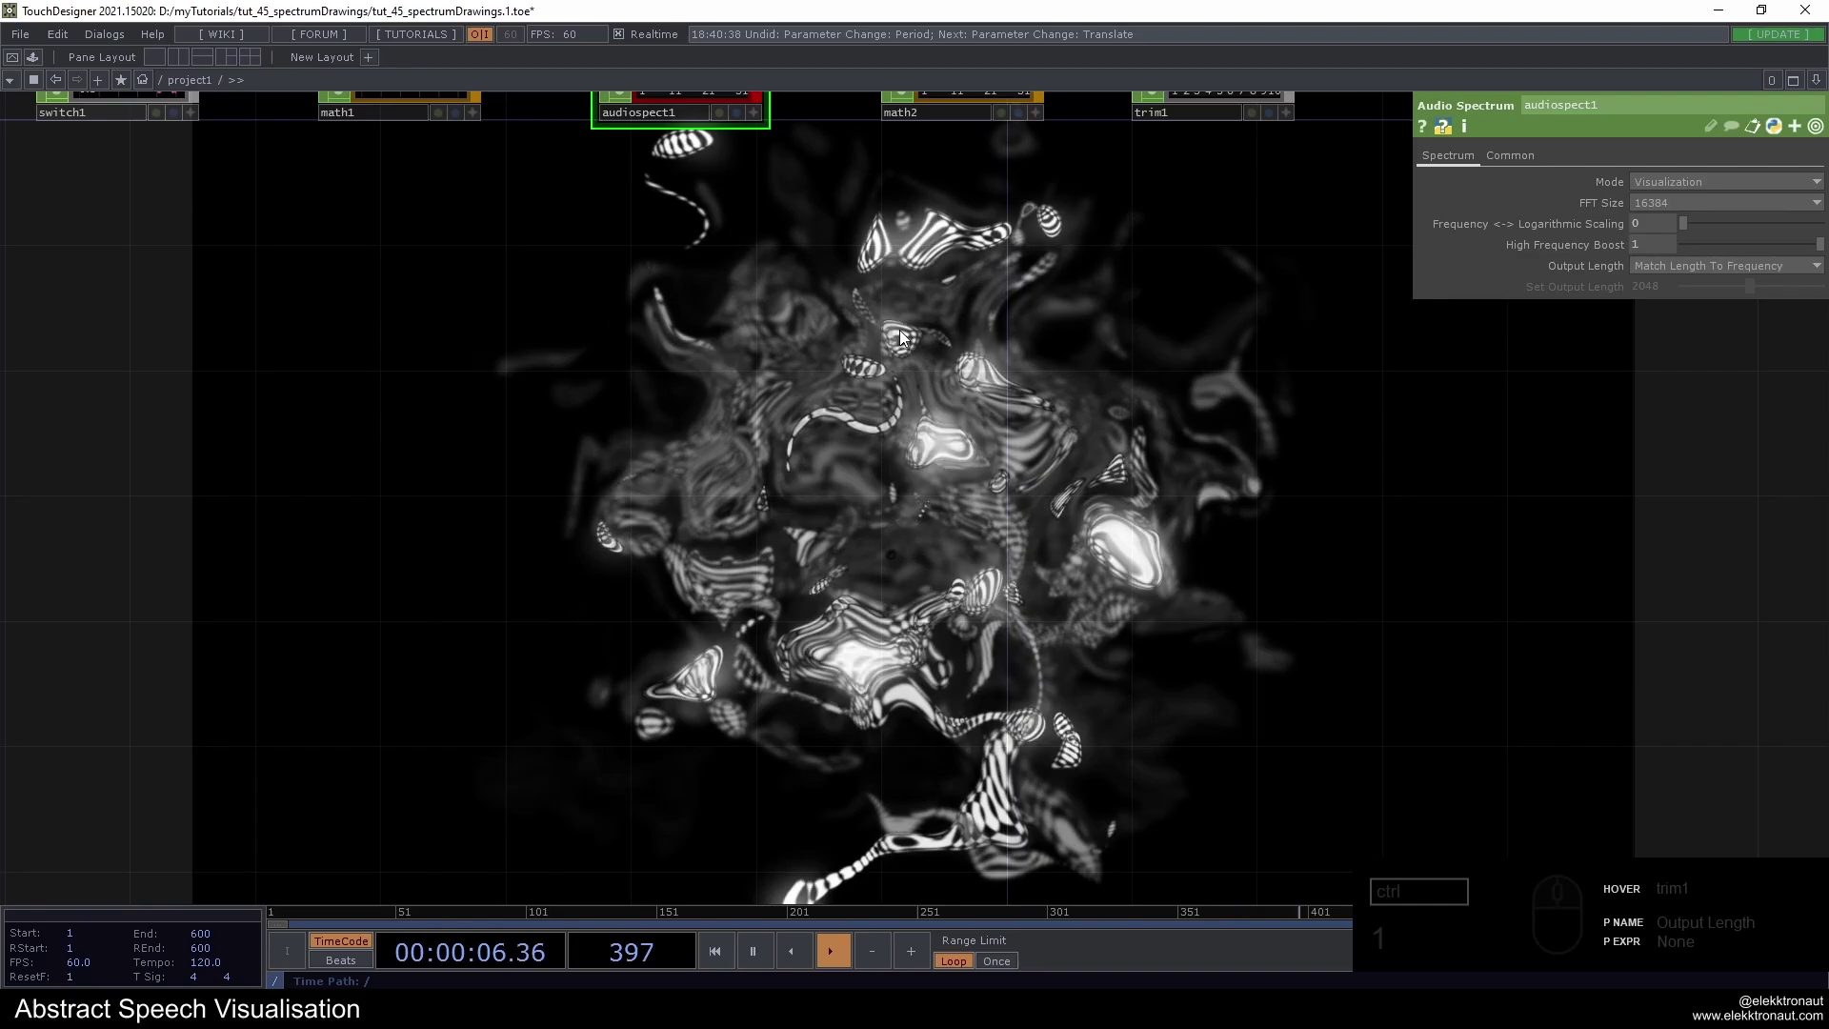
drag(878, 350, 791, 365)
click(790, 365)
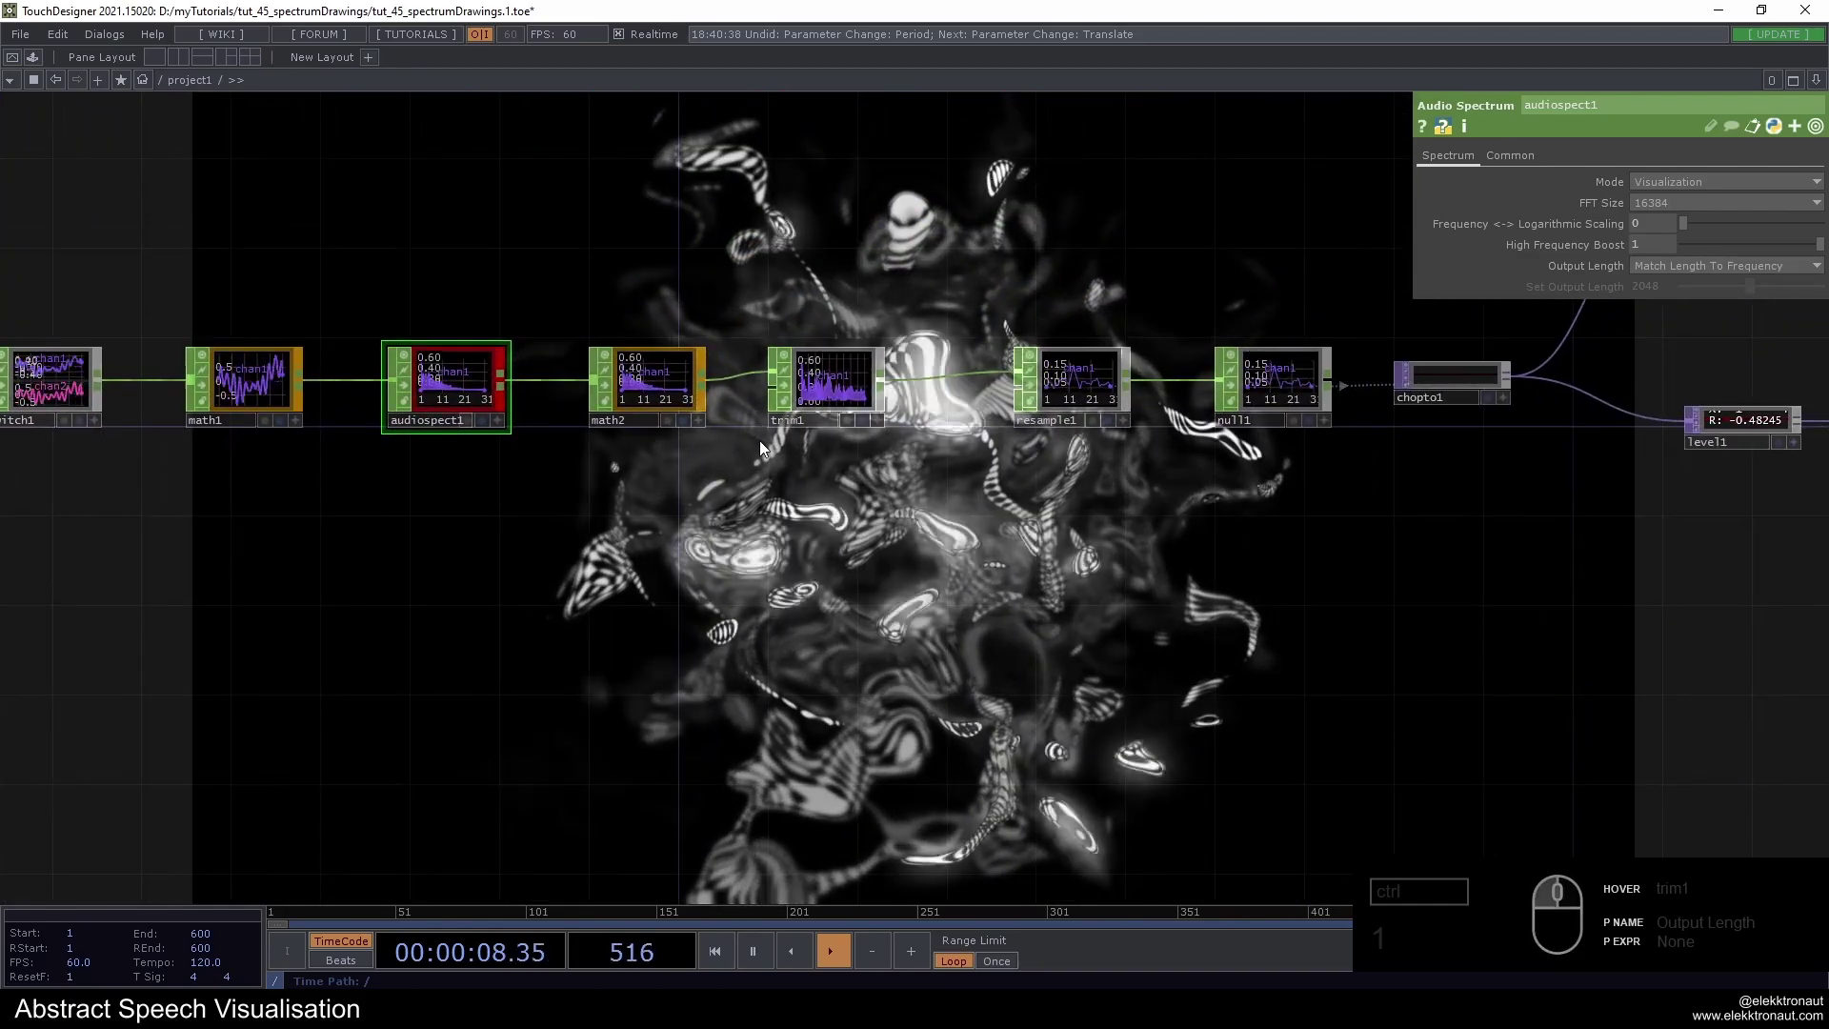
drag(913, 362, 1073, 360)
Zoom out over the audio chain and inspect resample1's parameters
drag(1071, 274, 932, 345)
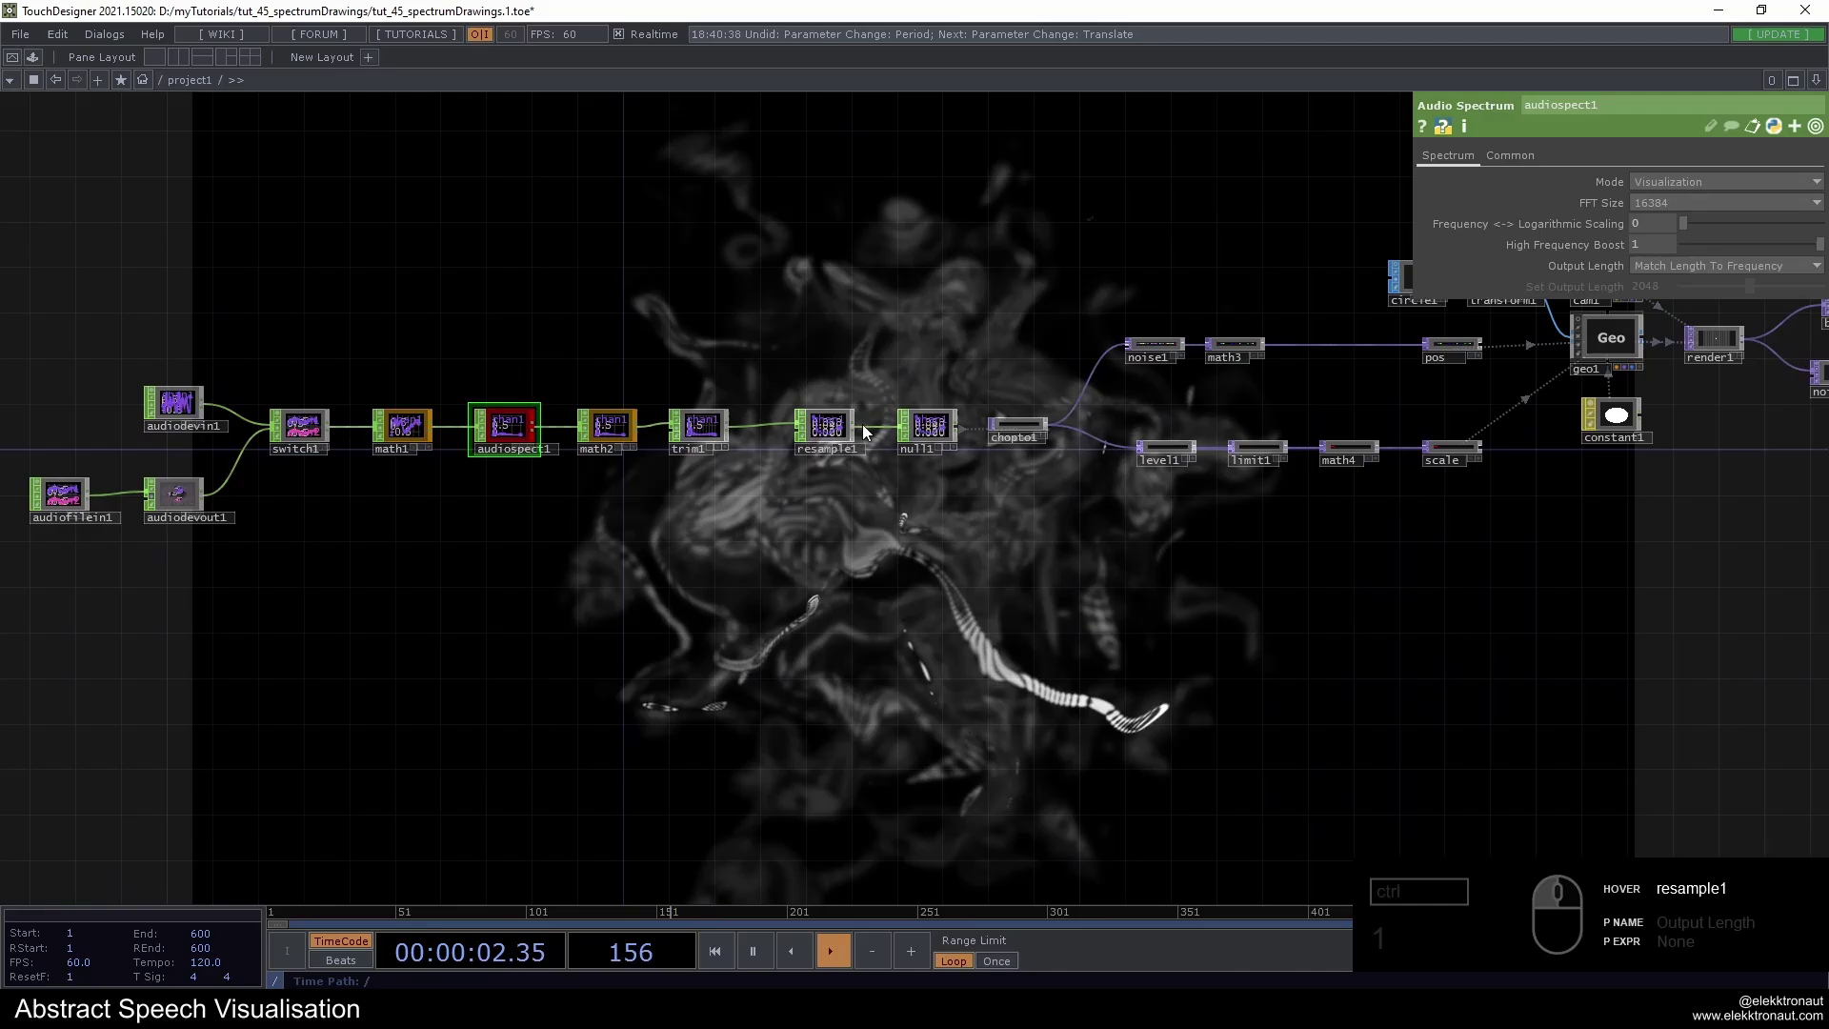
middle_click(850, 451)
click(839, 433)
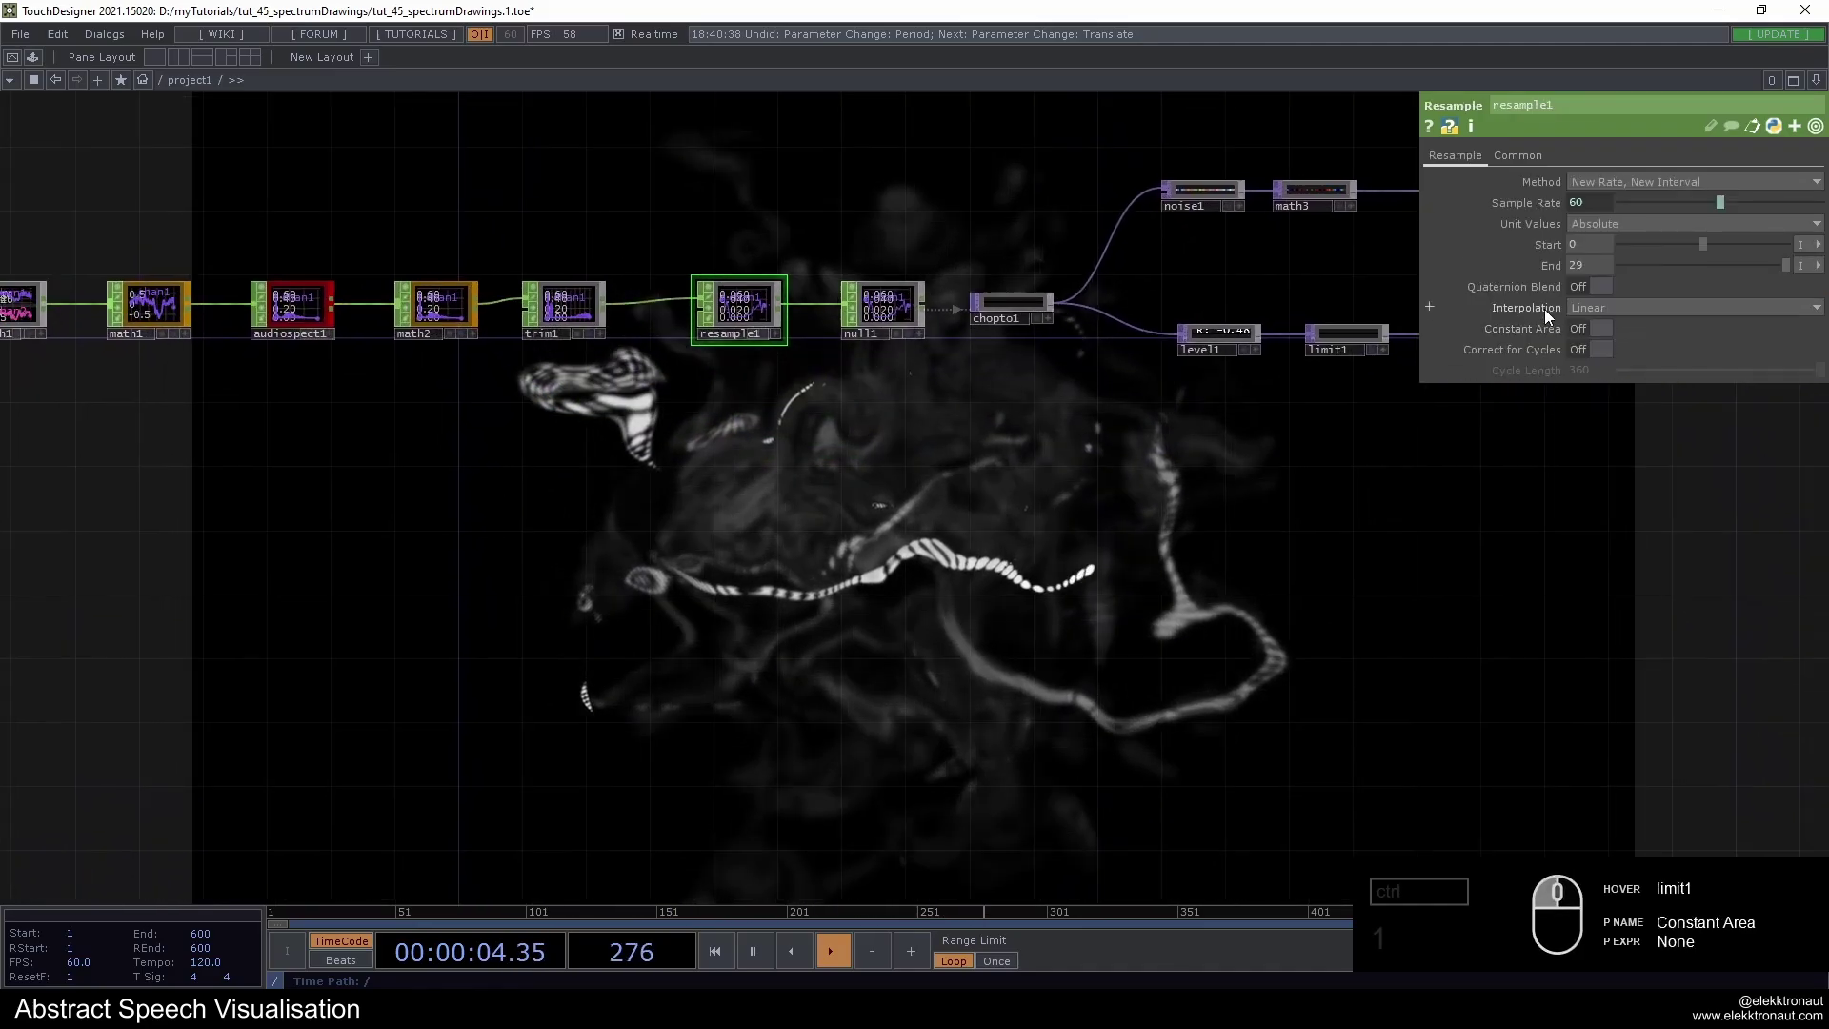
click(1586, 270)
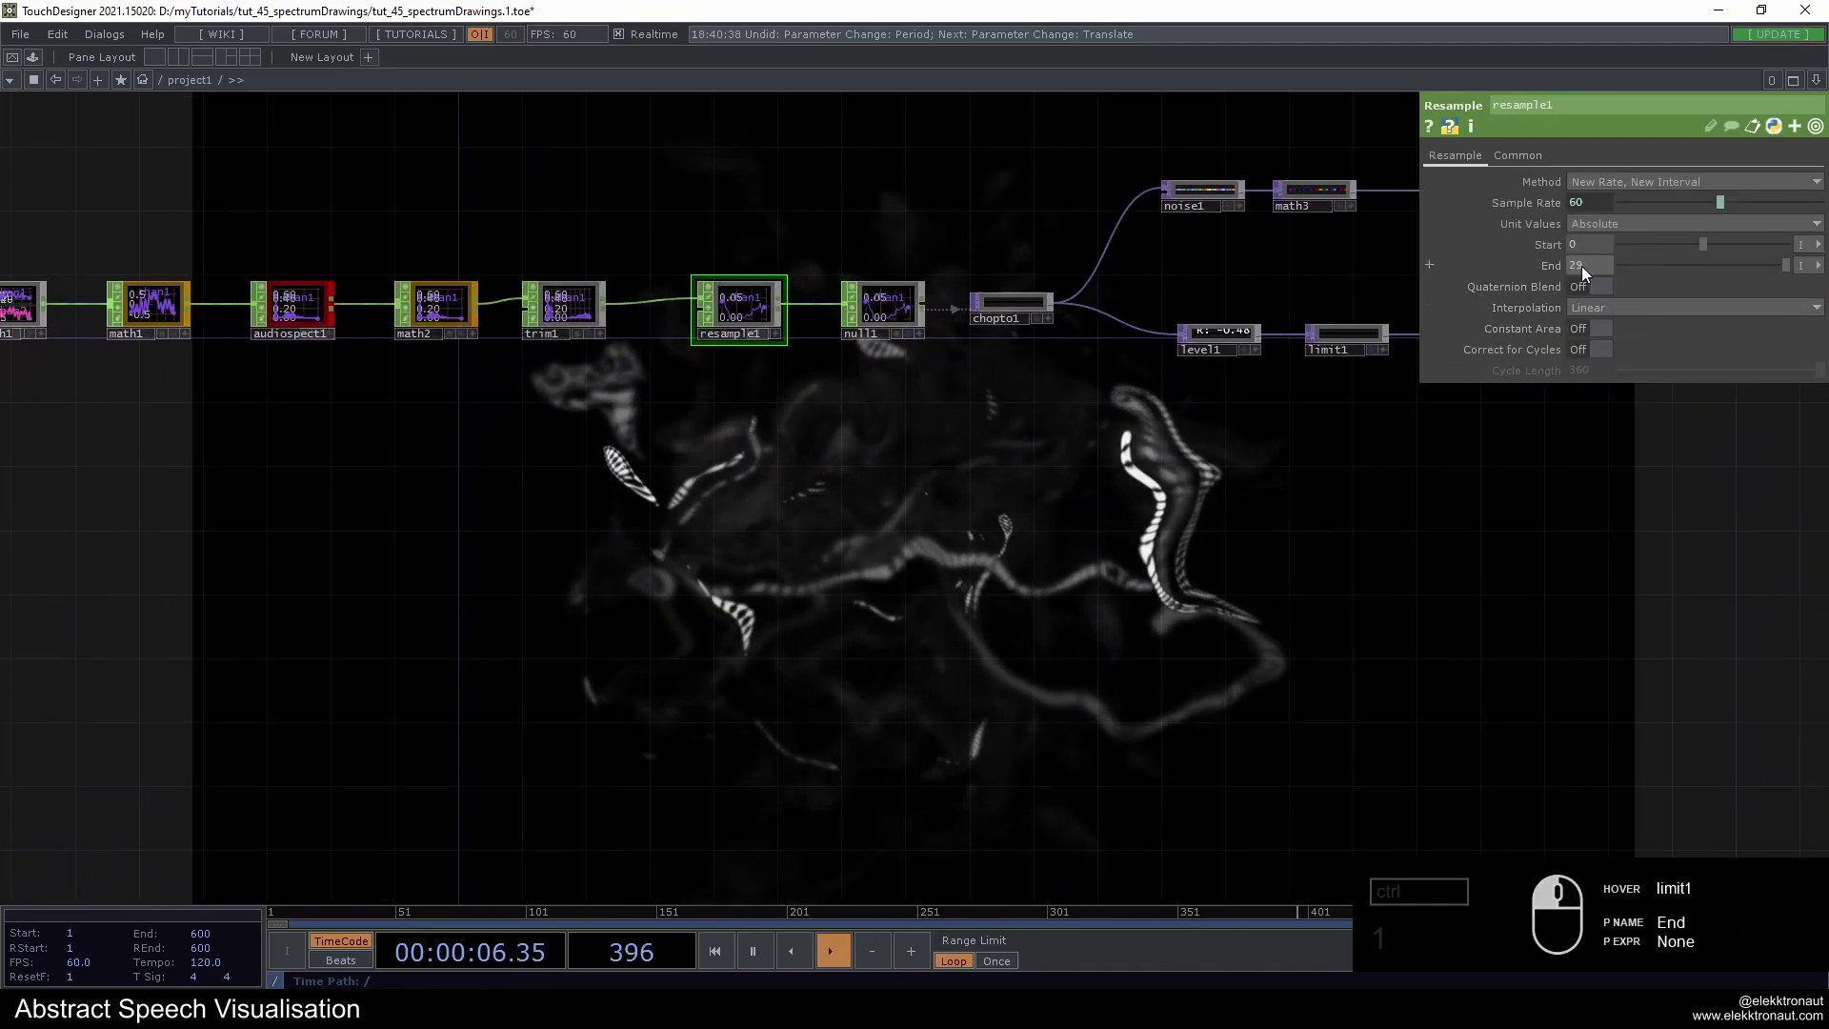
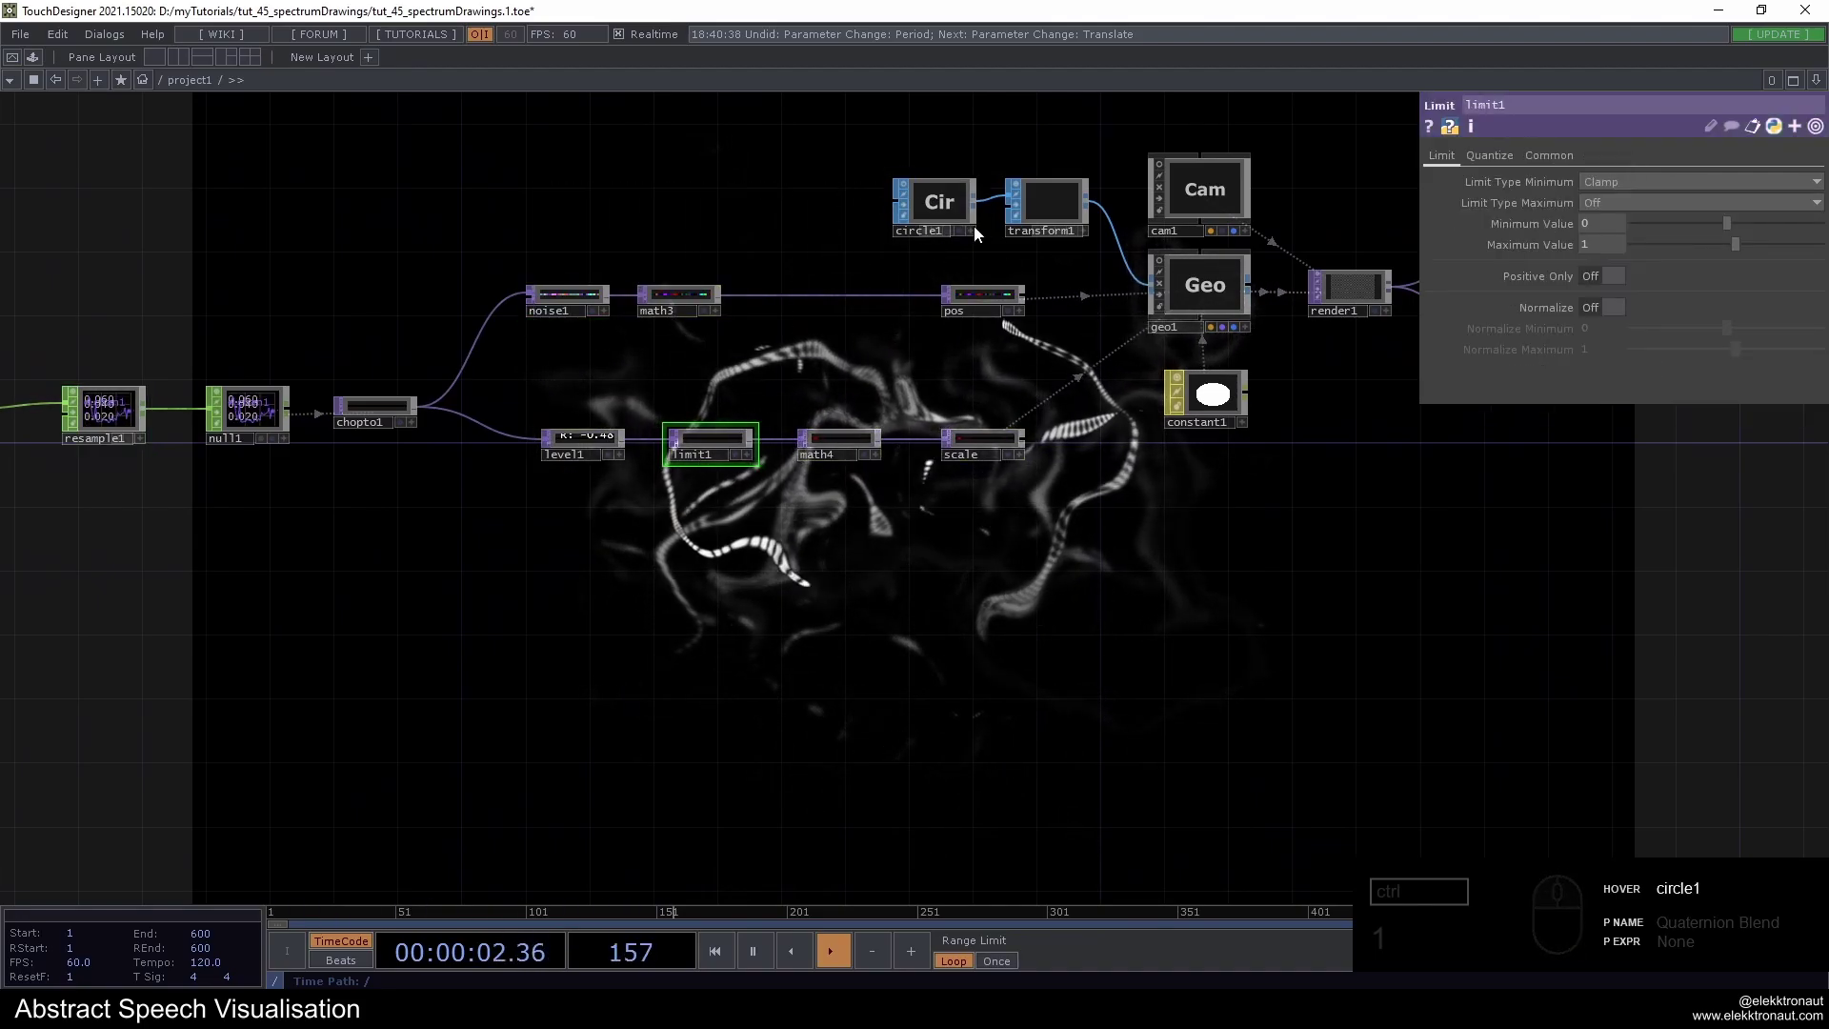
Survey the whole network and select limit1, clamping the minimum at 0
middle_click(884, 460)
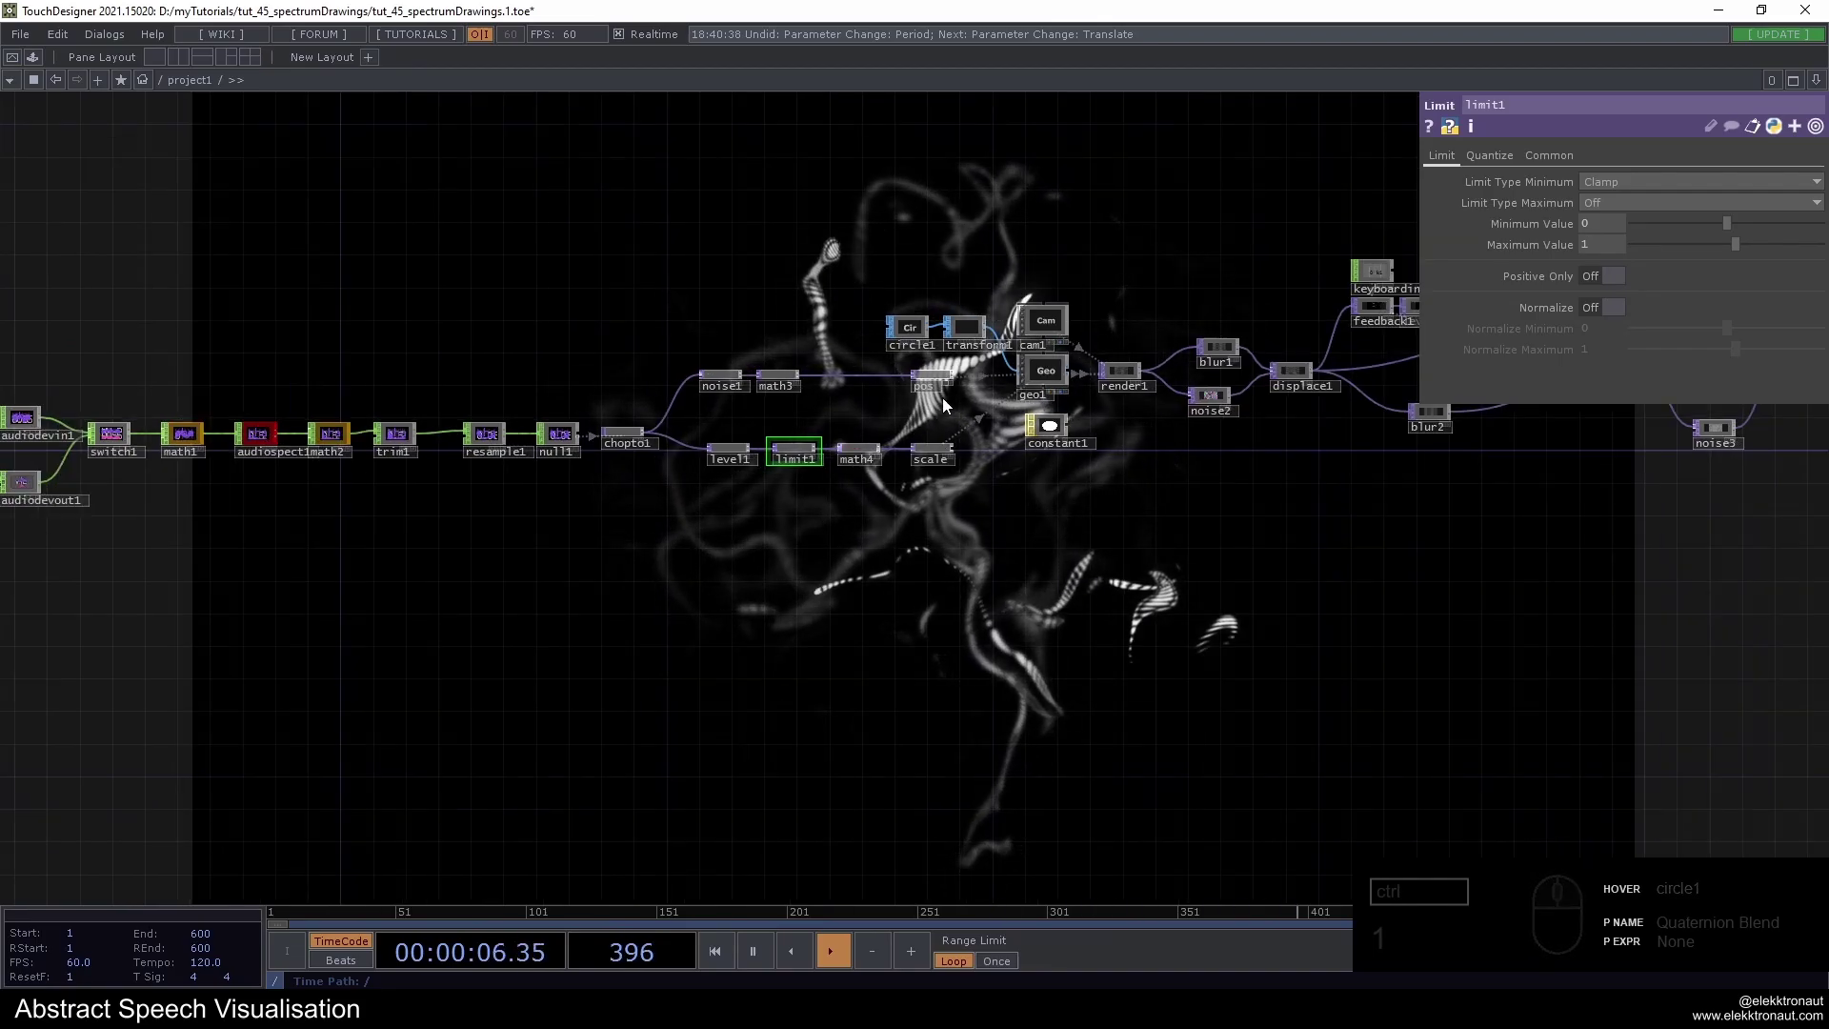
drag(942, 263, 671, 335)
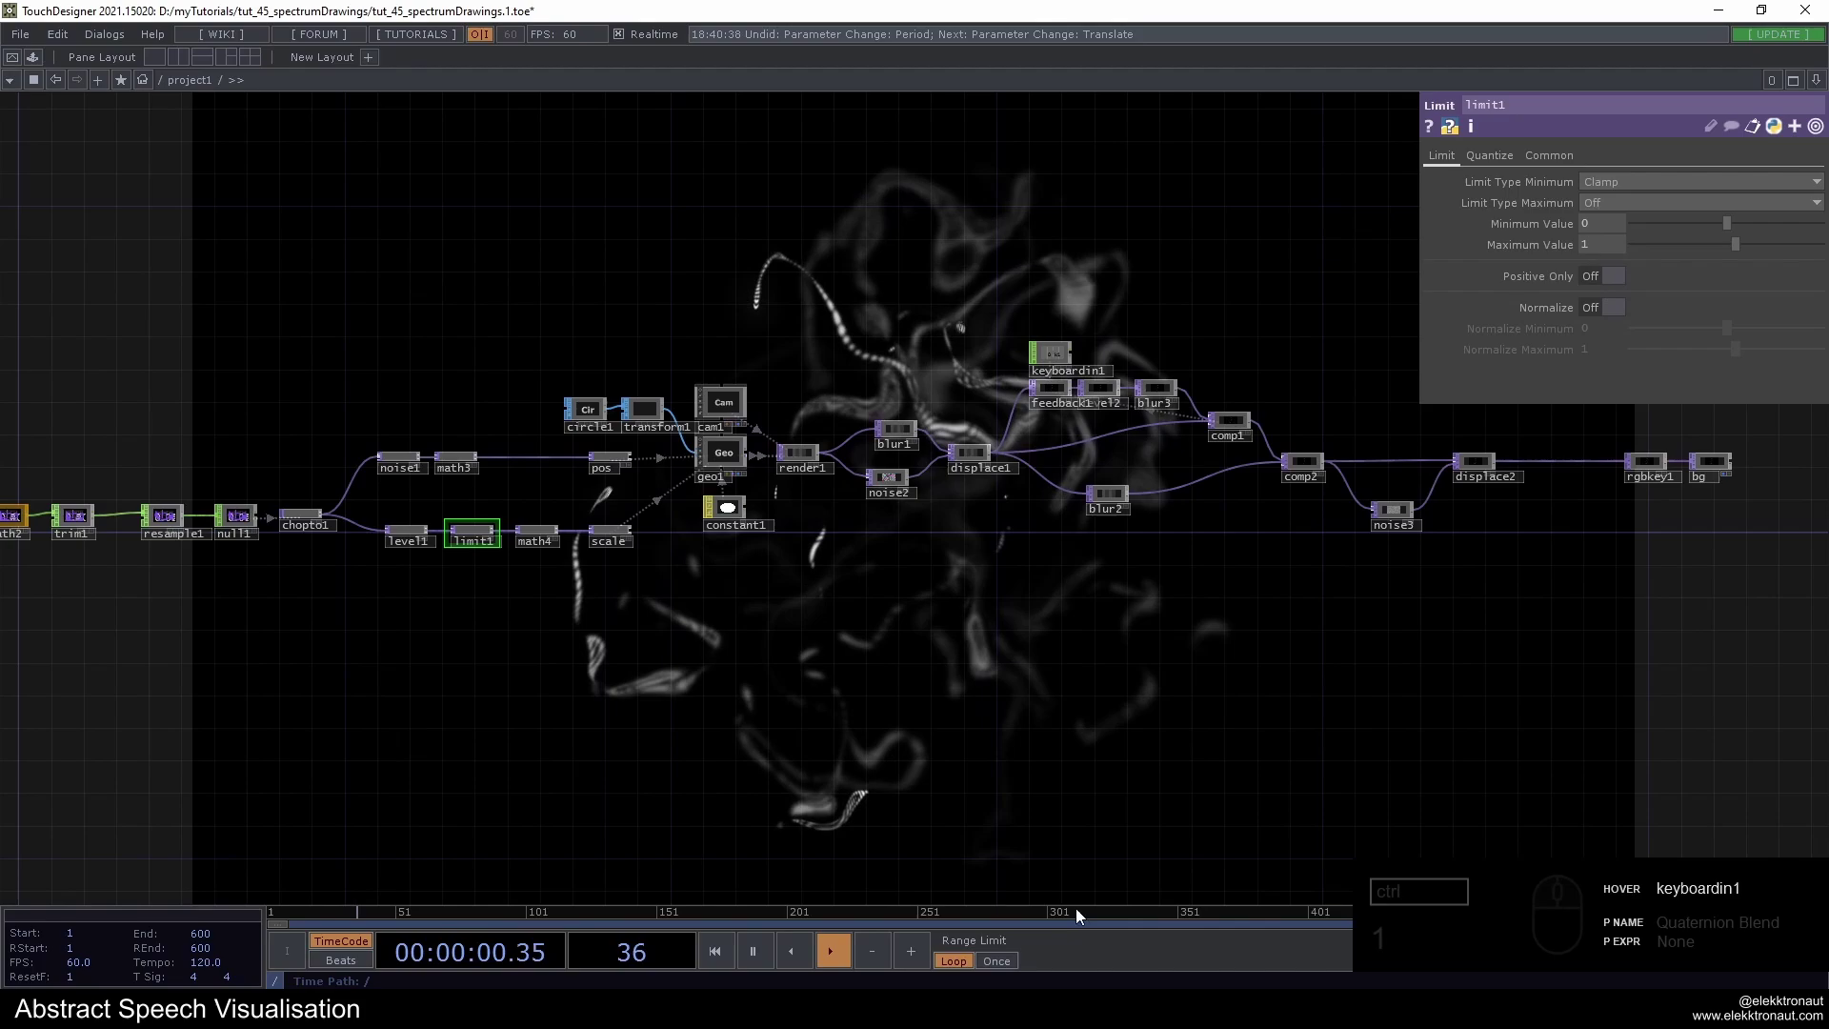
double_click(1072, 696)
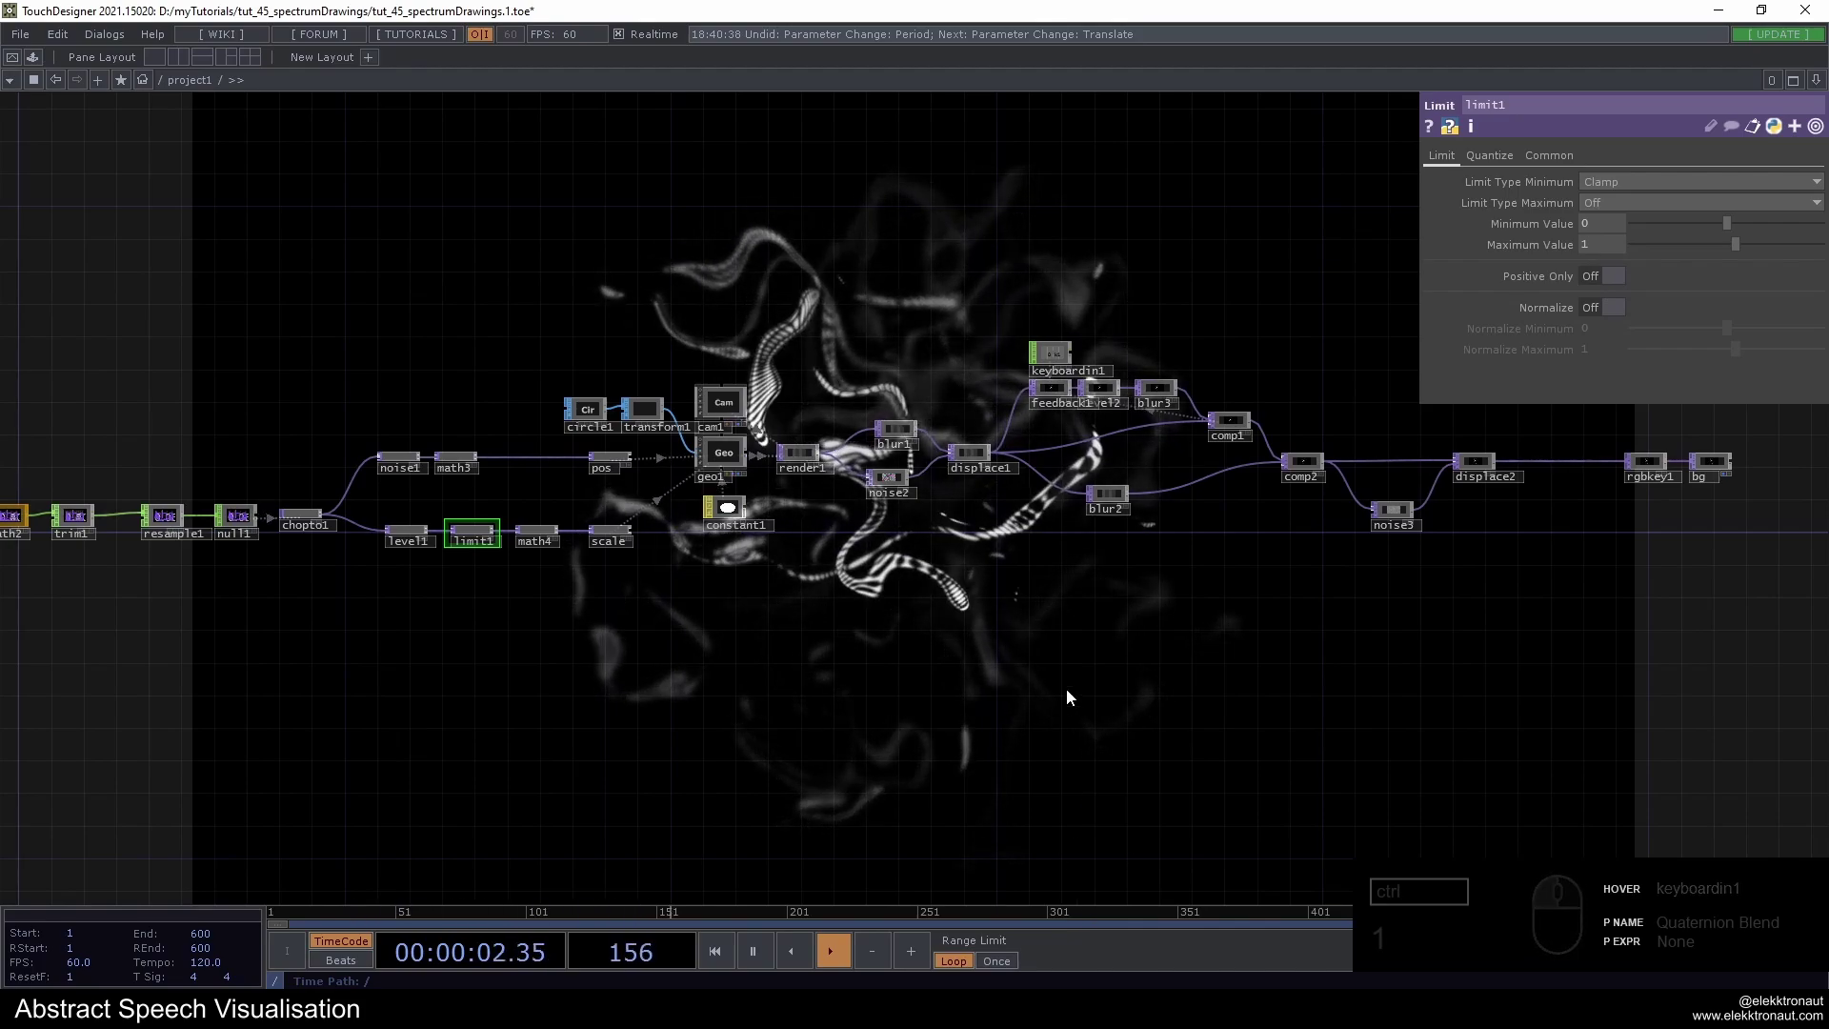